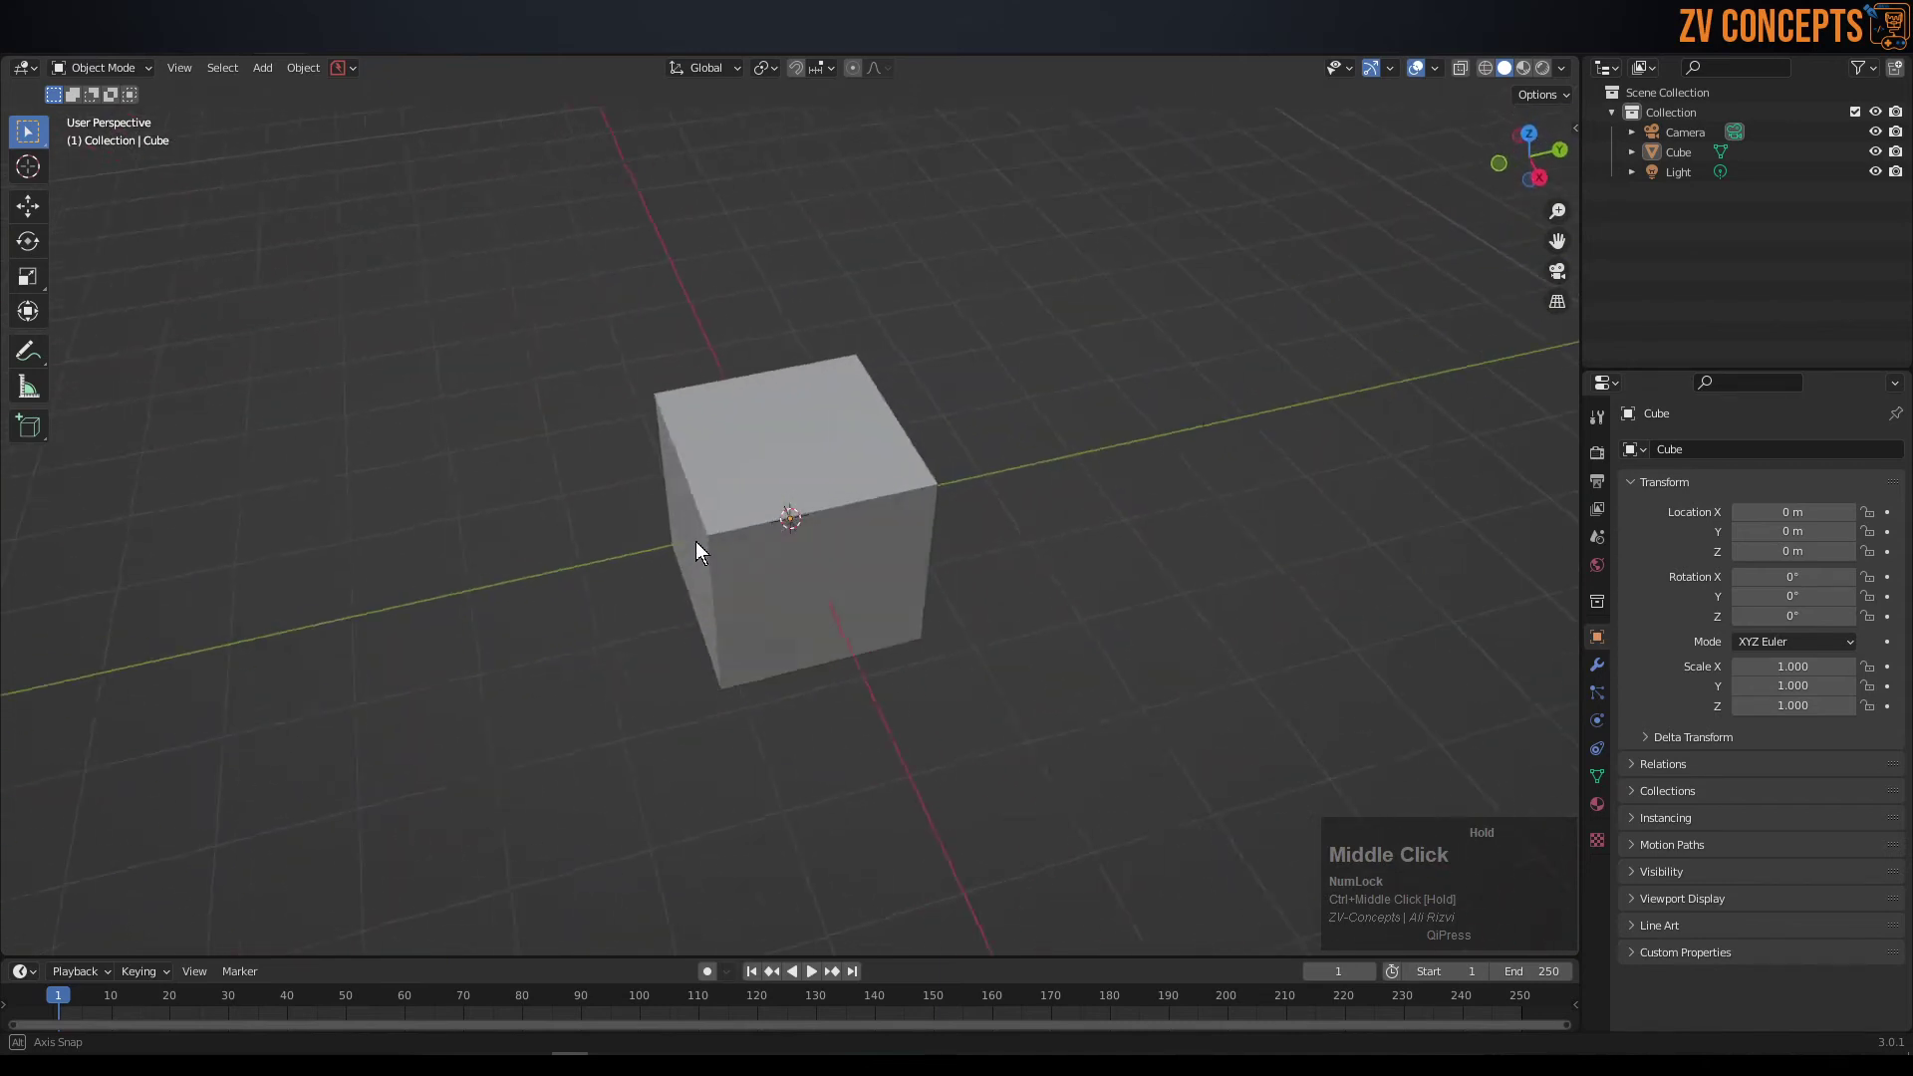
- Orbit the viewport around the default cube to view it from another angle
middle_click(892, 599)
drag(780, 585, 765, 696)
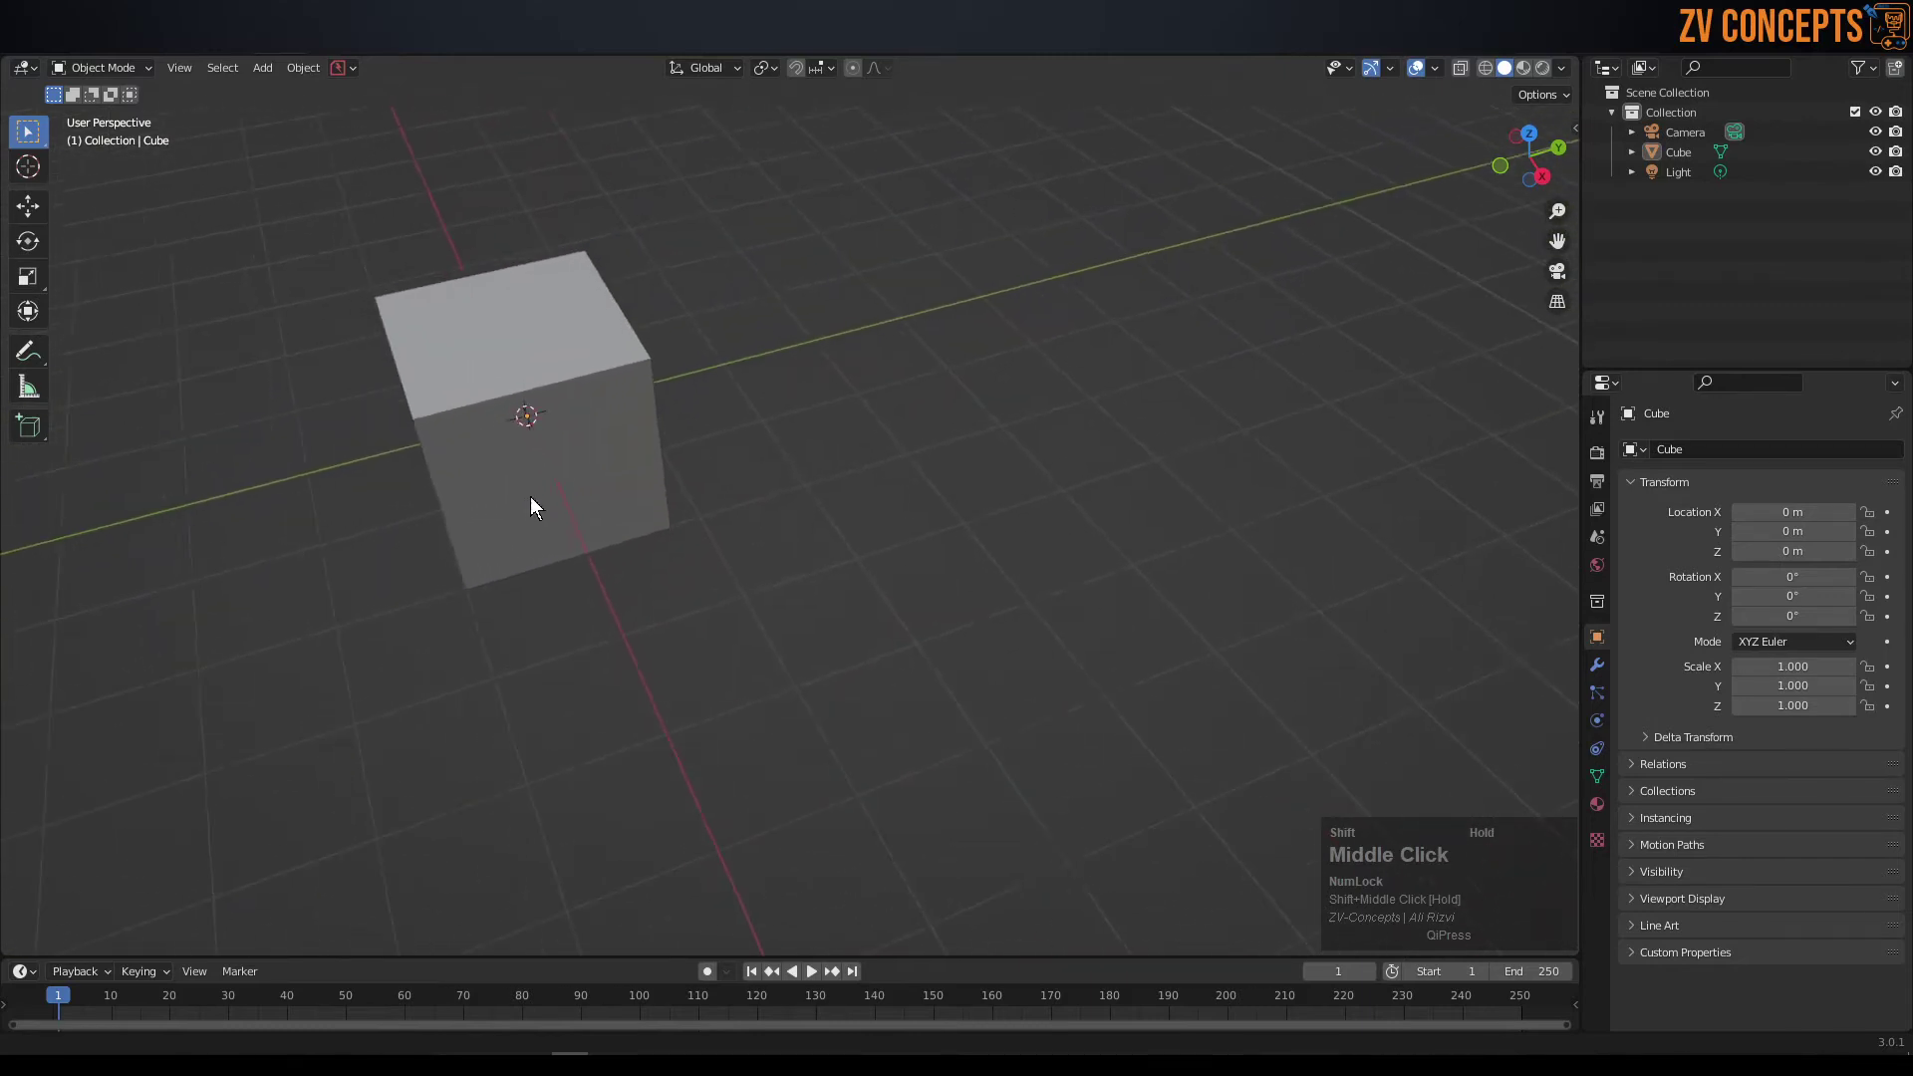
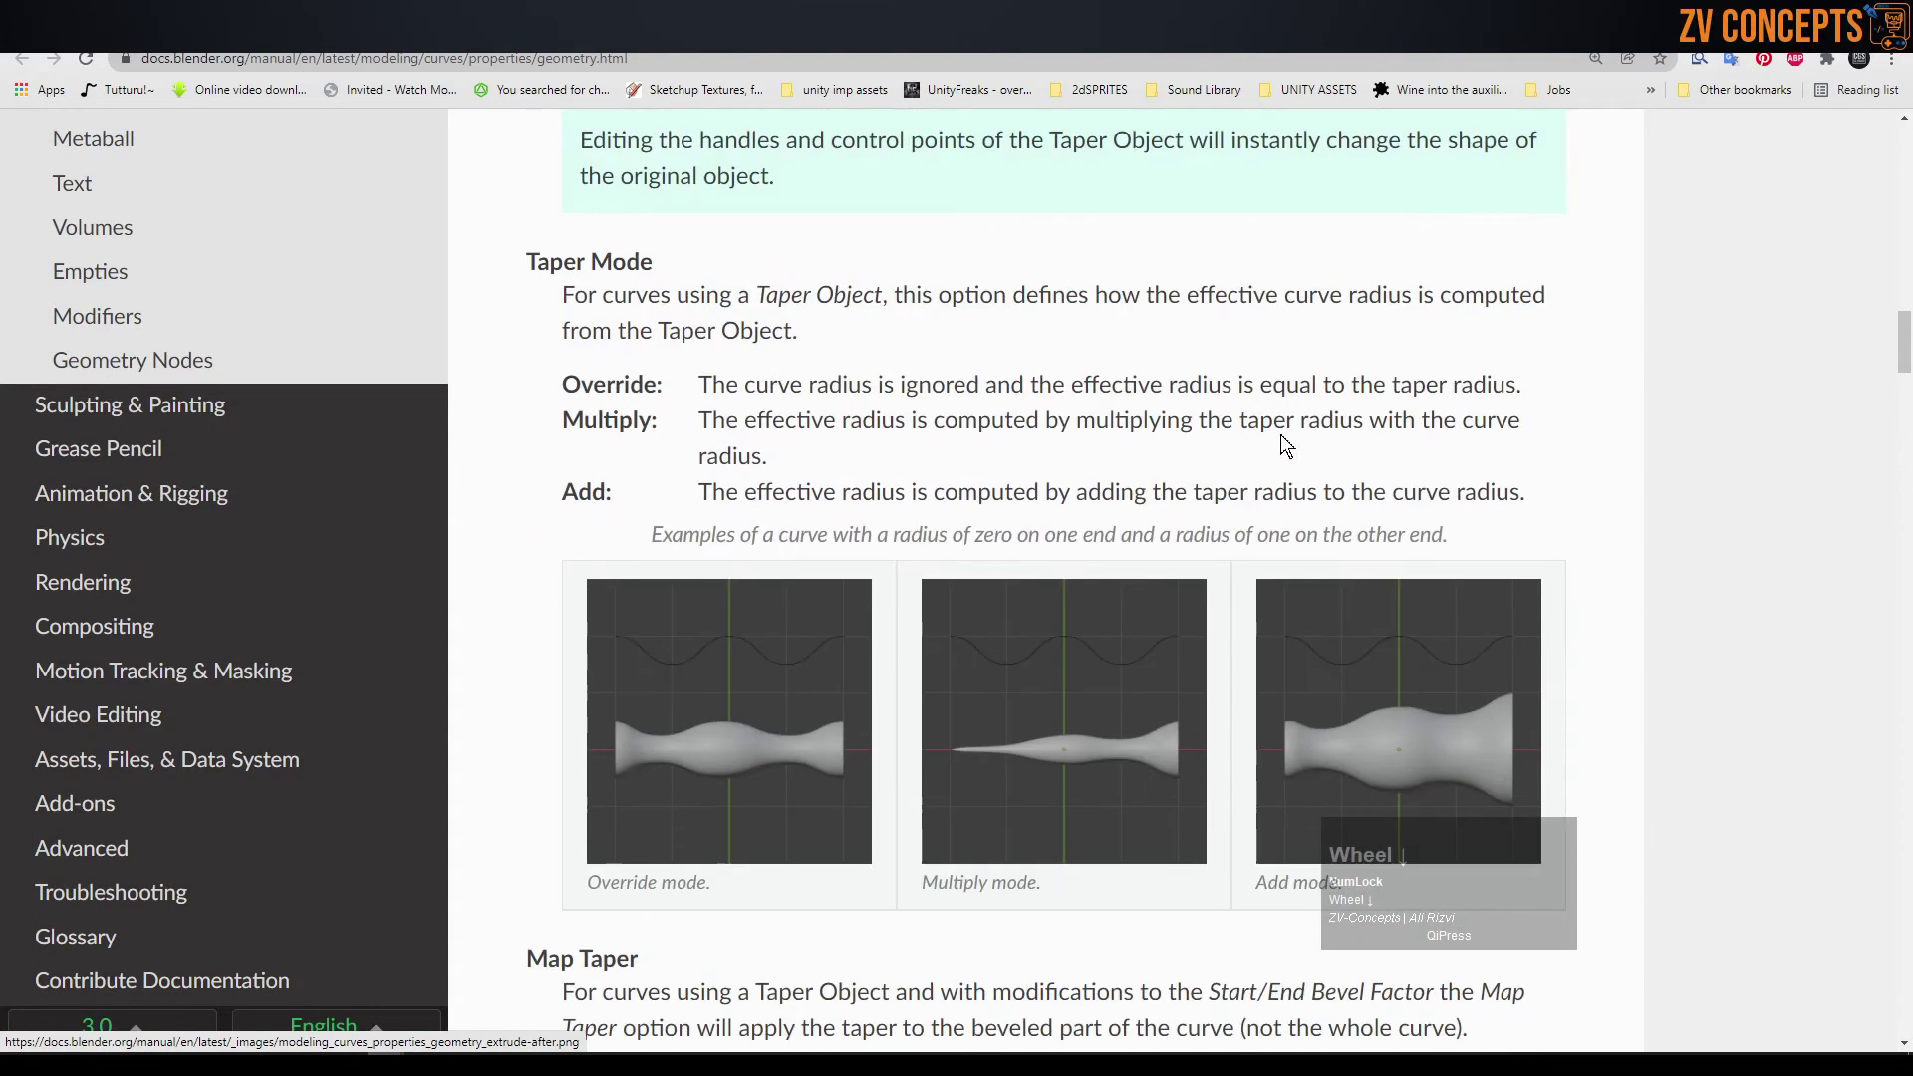
- Scroll the manual's curve Geometry page down to the Taper Mode examples
scroll(down, 3)
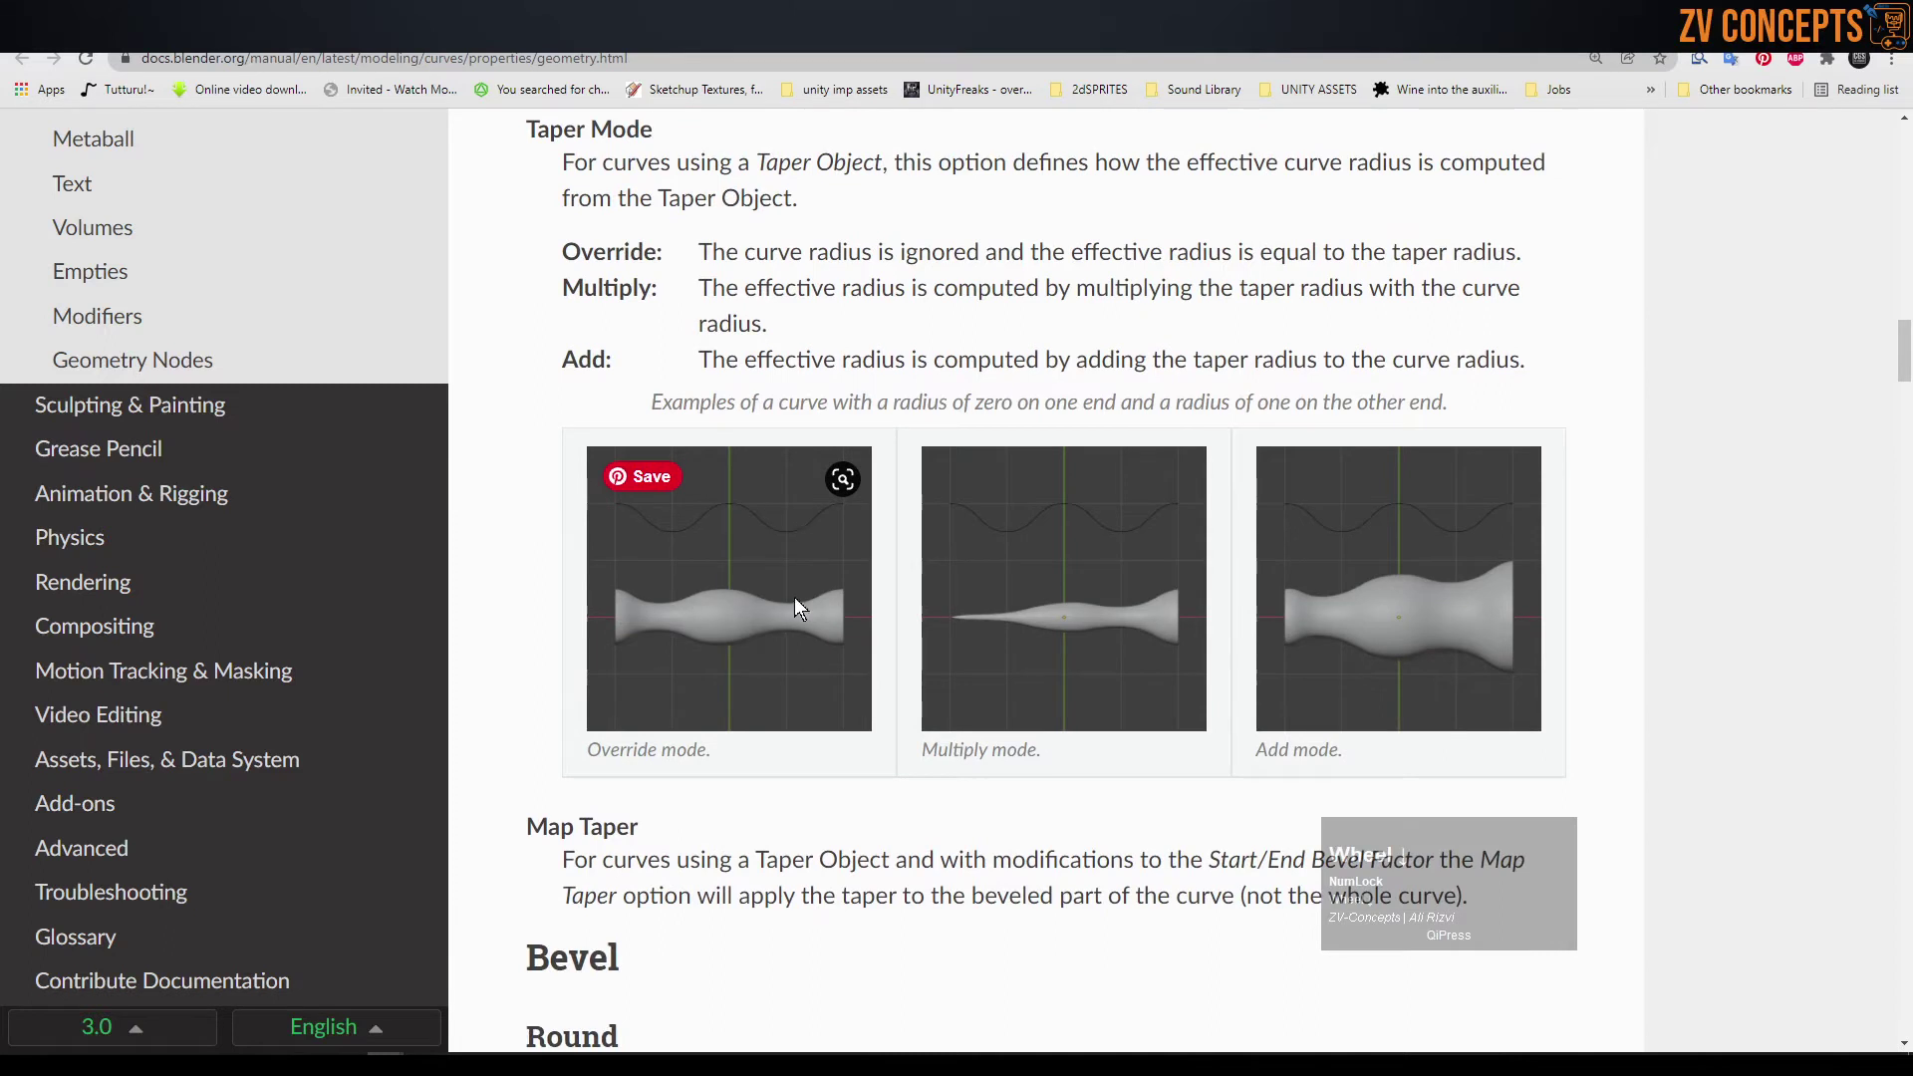
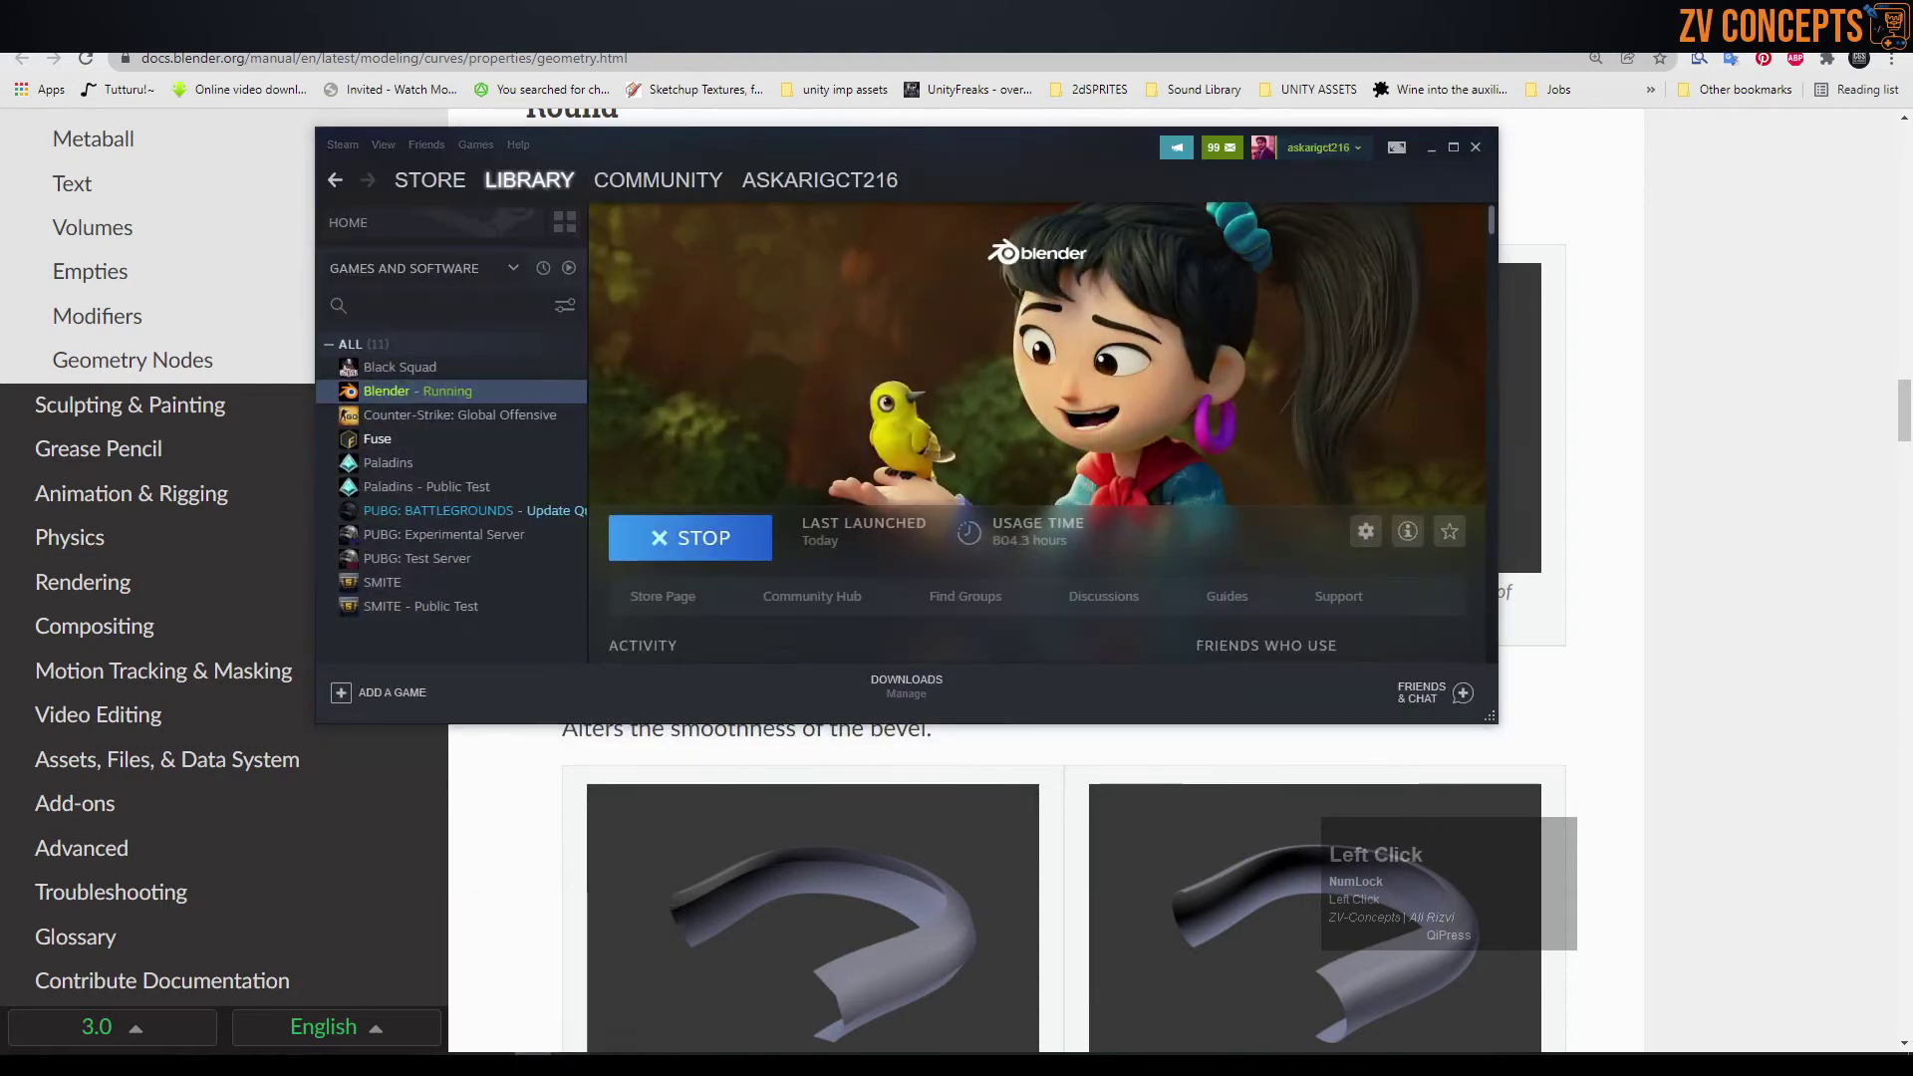
- Bring up the Add menu (Shift+A) and browse the Curve submenu's object types
key(shift+a)
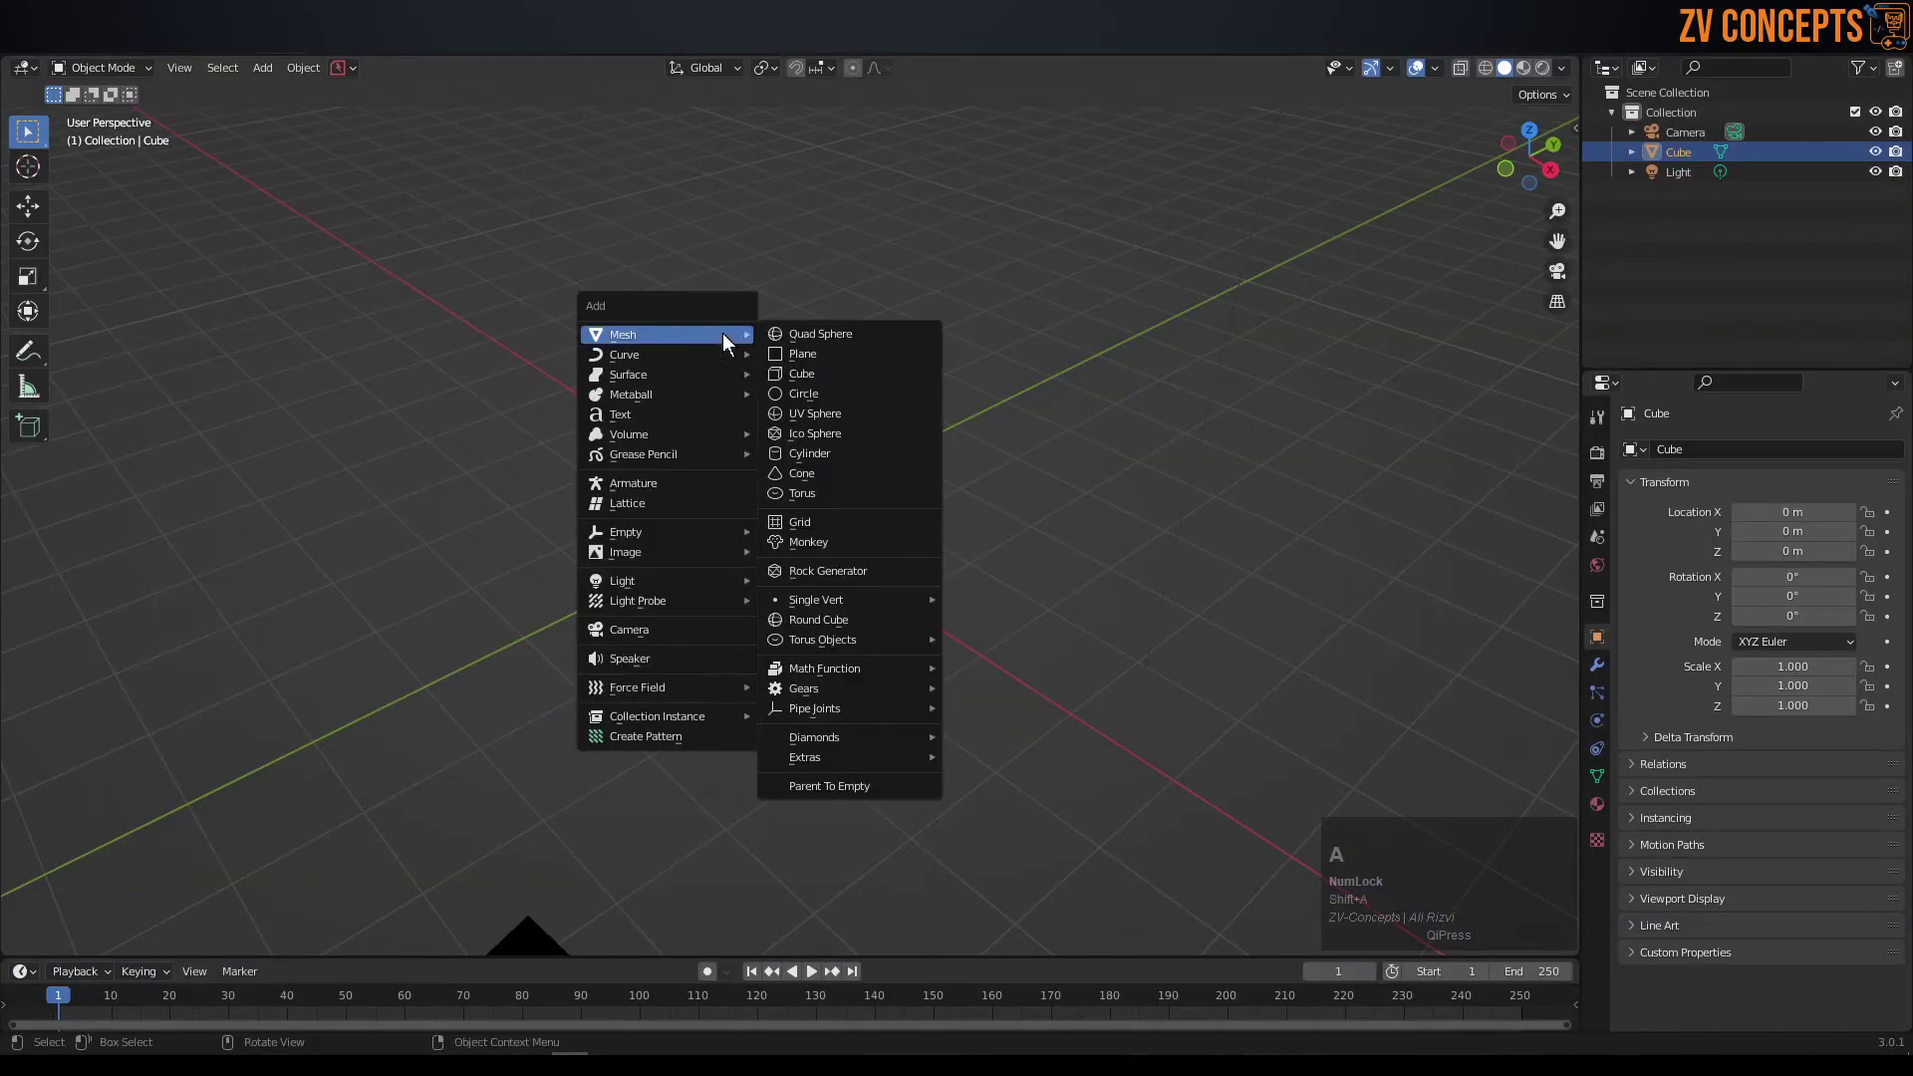
click(724, 350)
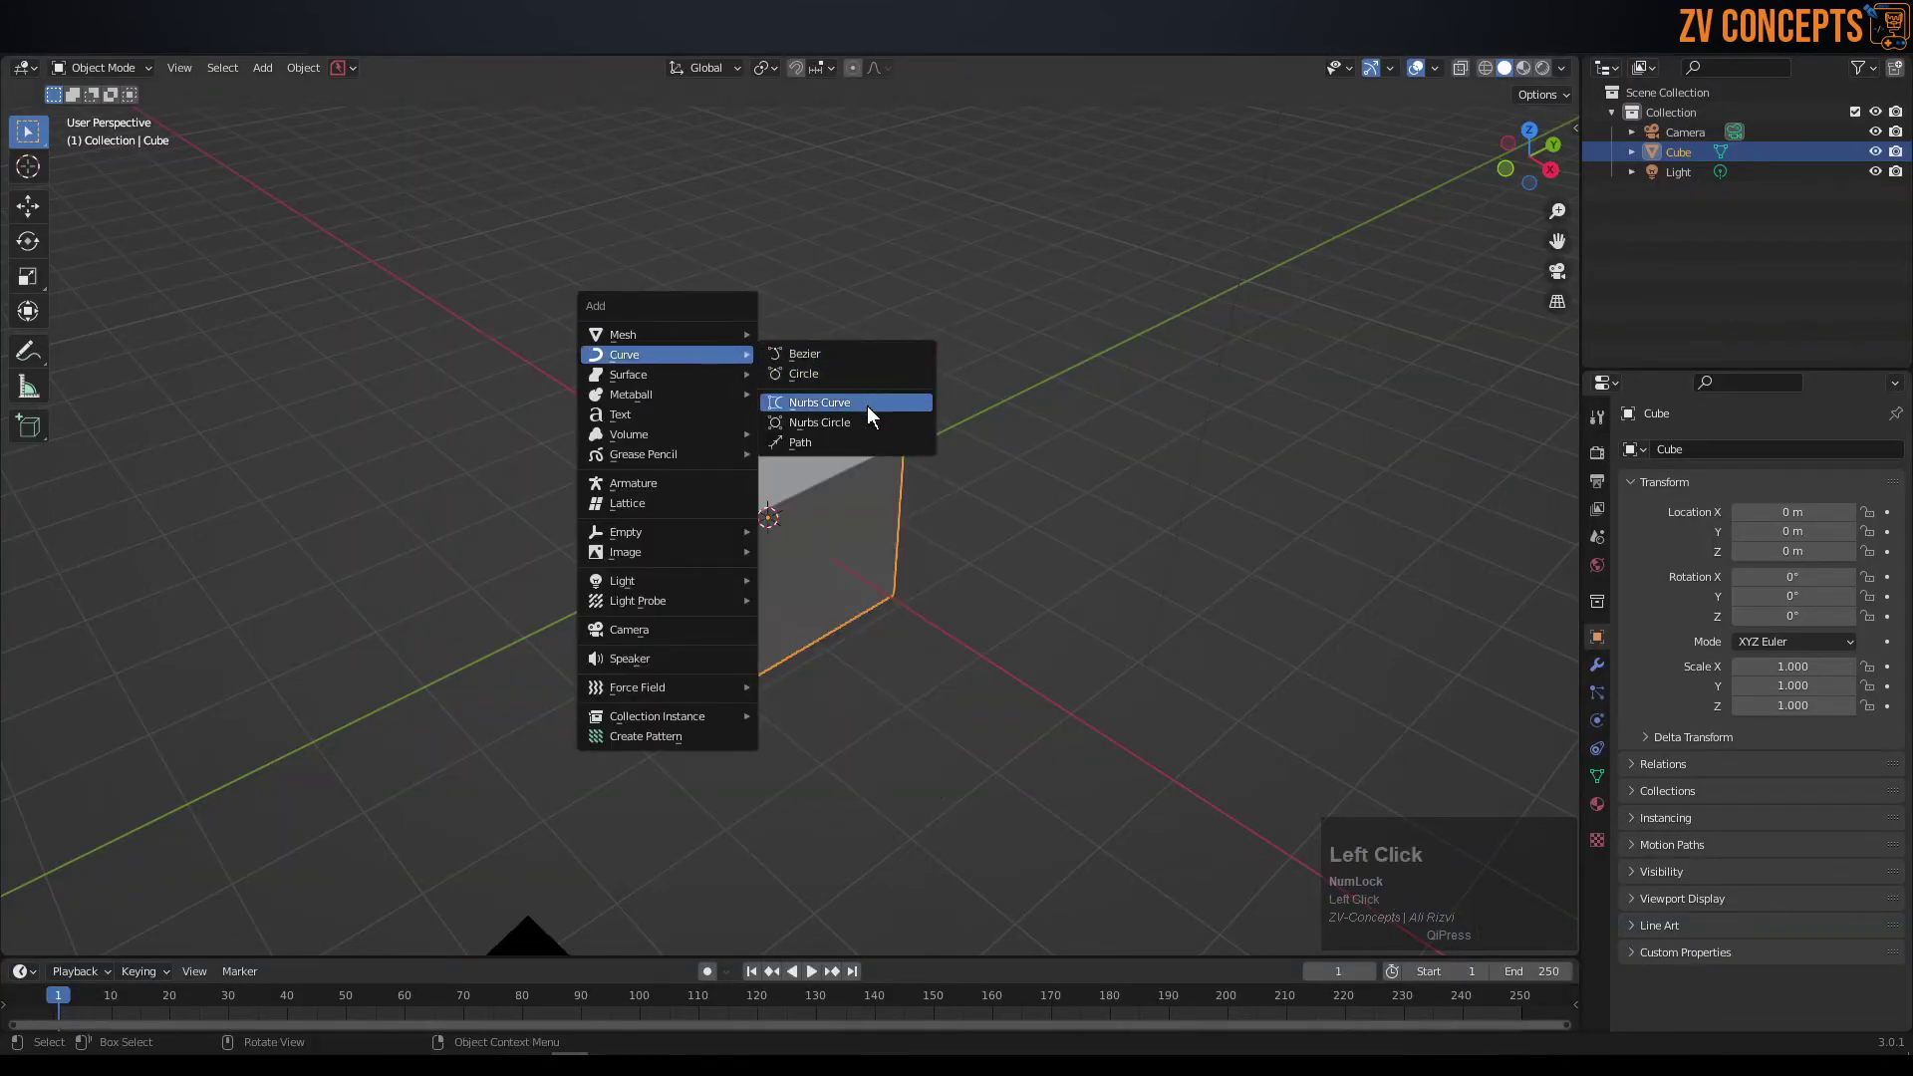
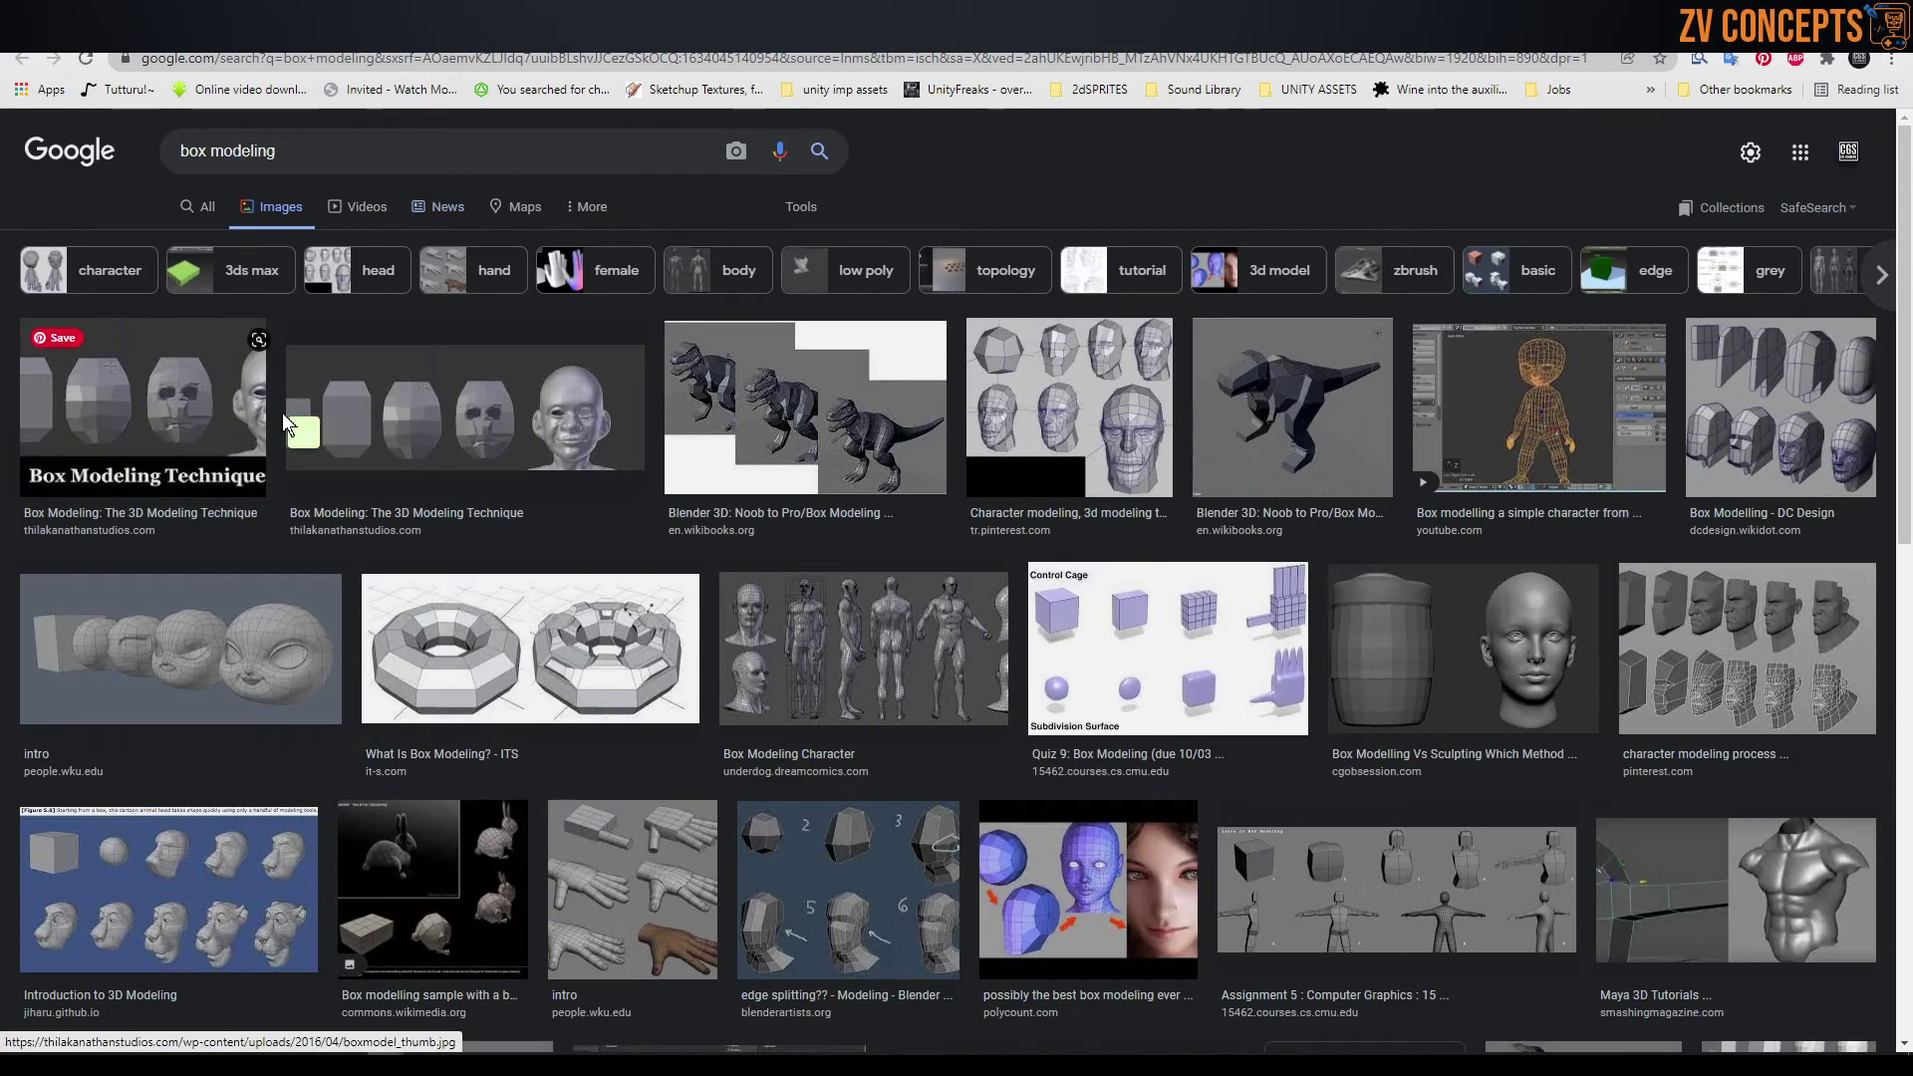
- Preview the Box Modeling technique, character head and Introduction to 3D Modeling image results
click(294, 421)
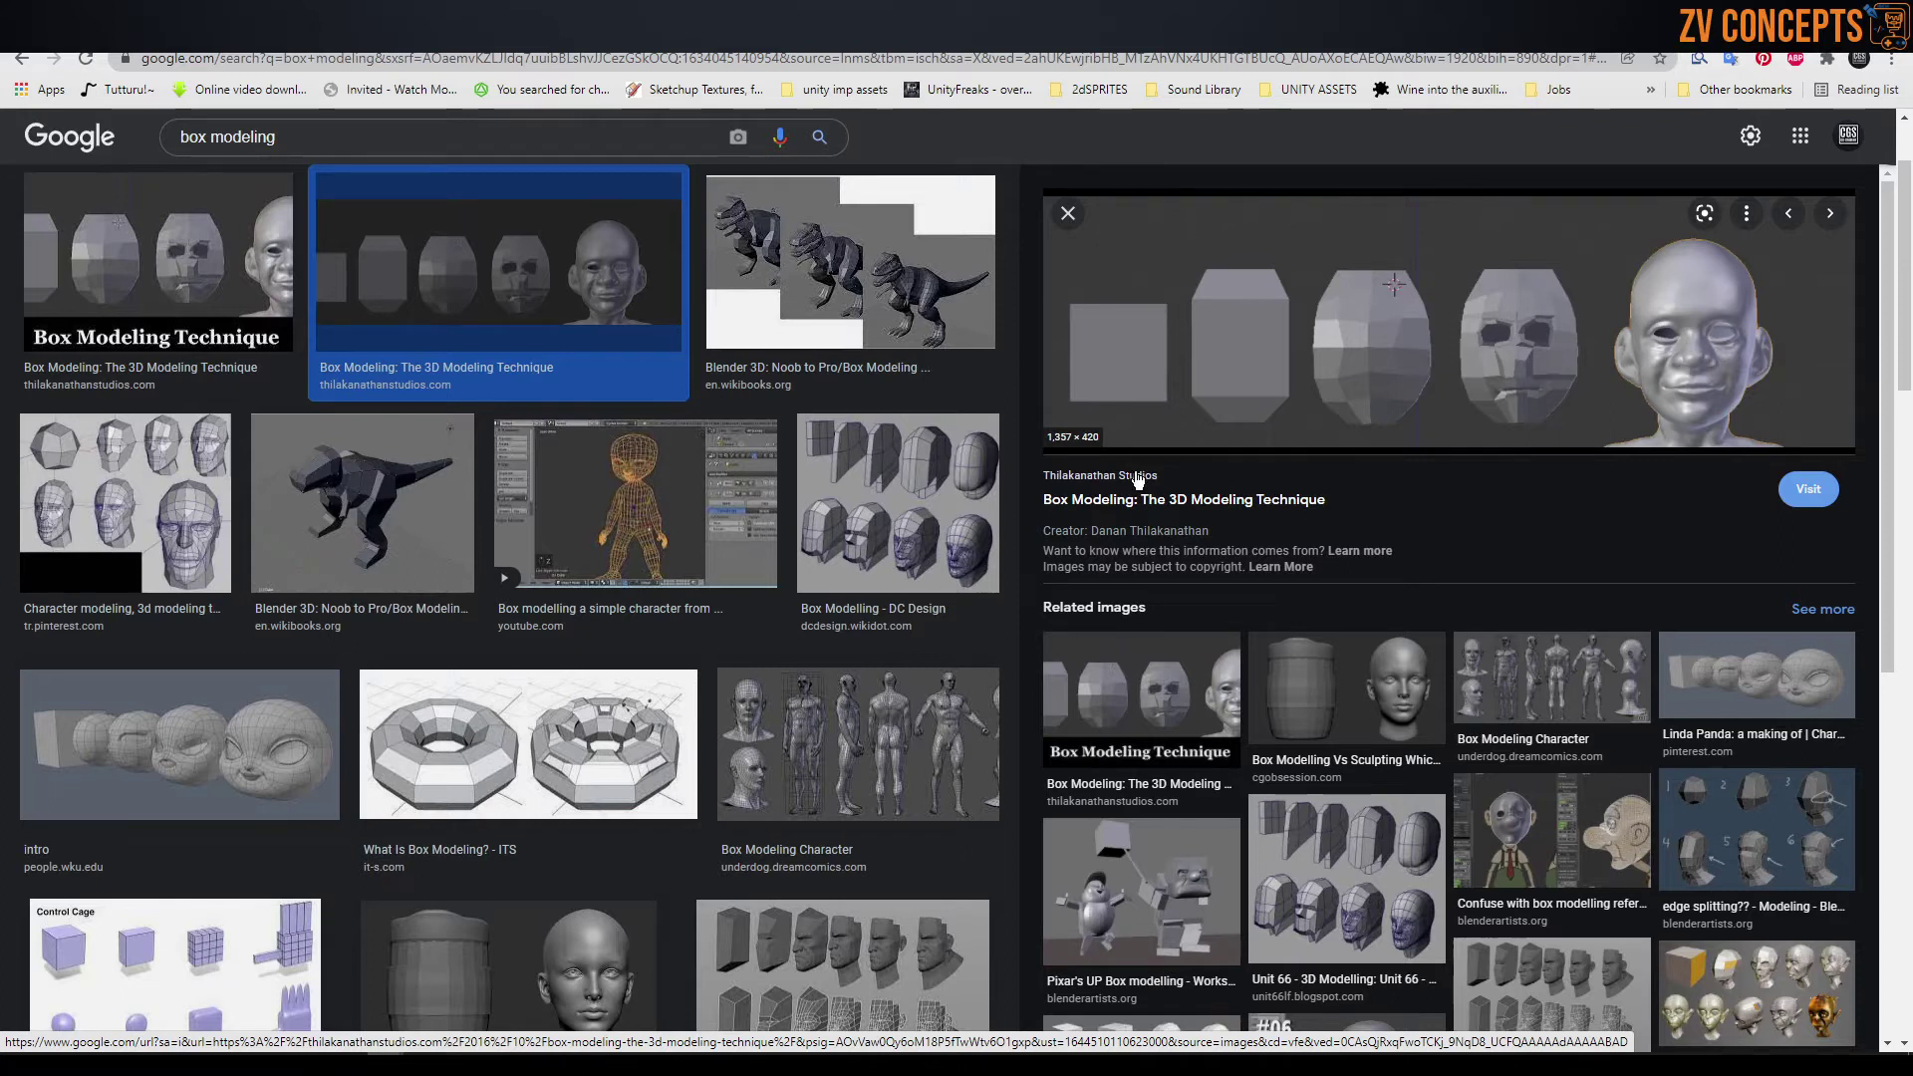
click(191, 492)
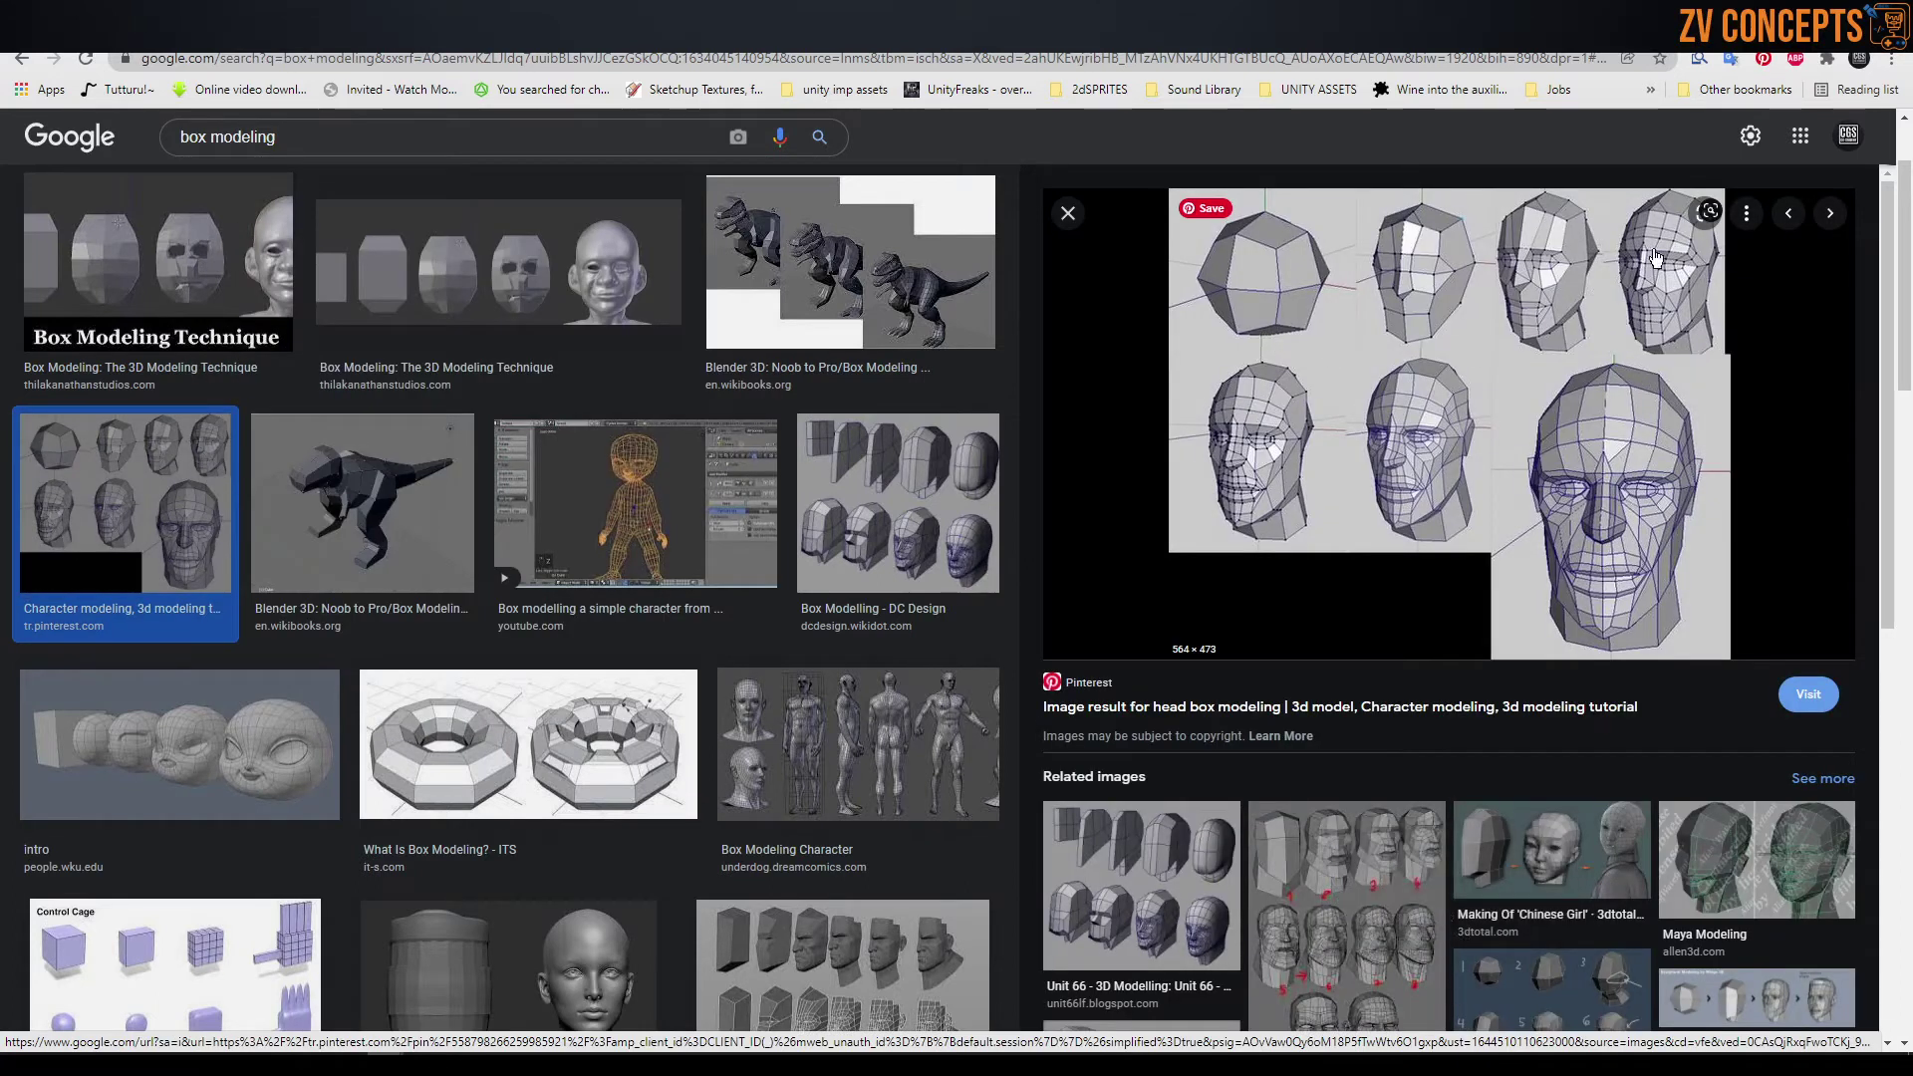
scroll(down, 3)
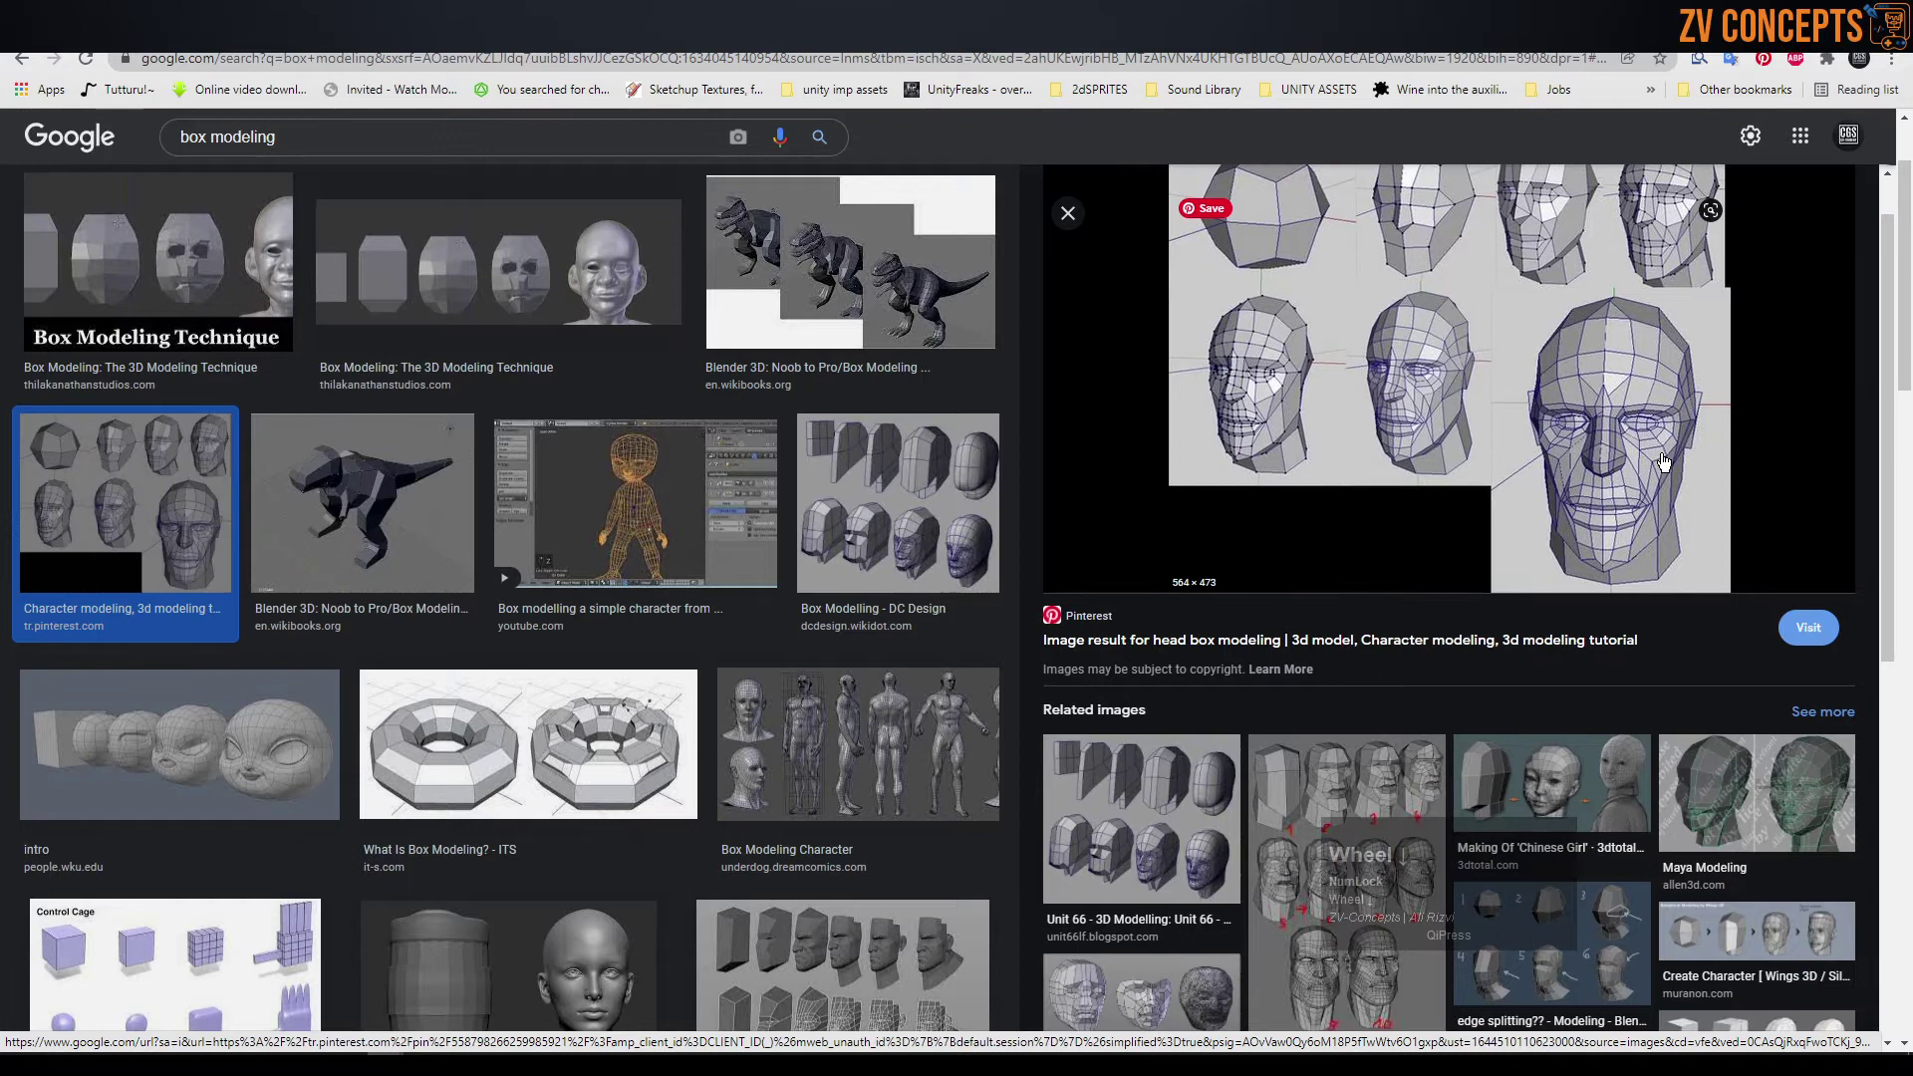
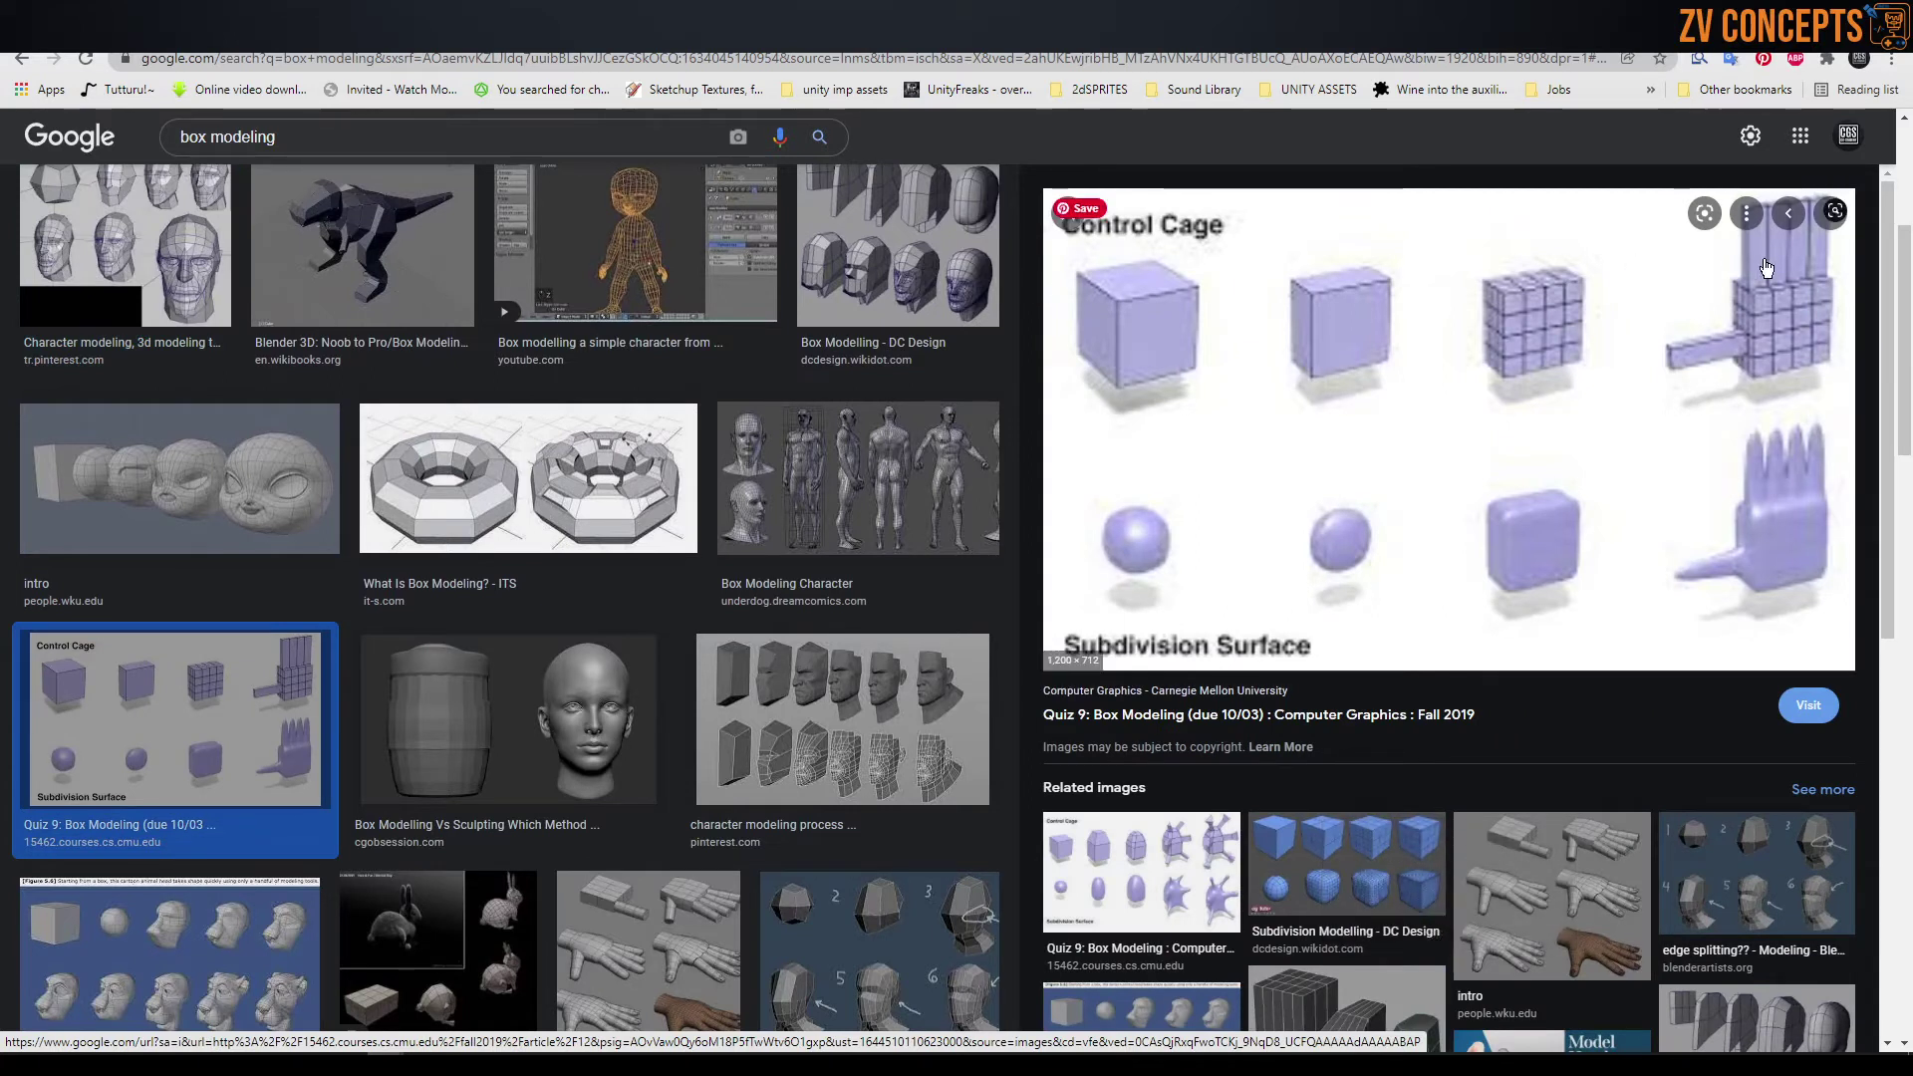
scroll(down, 3)
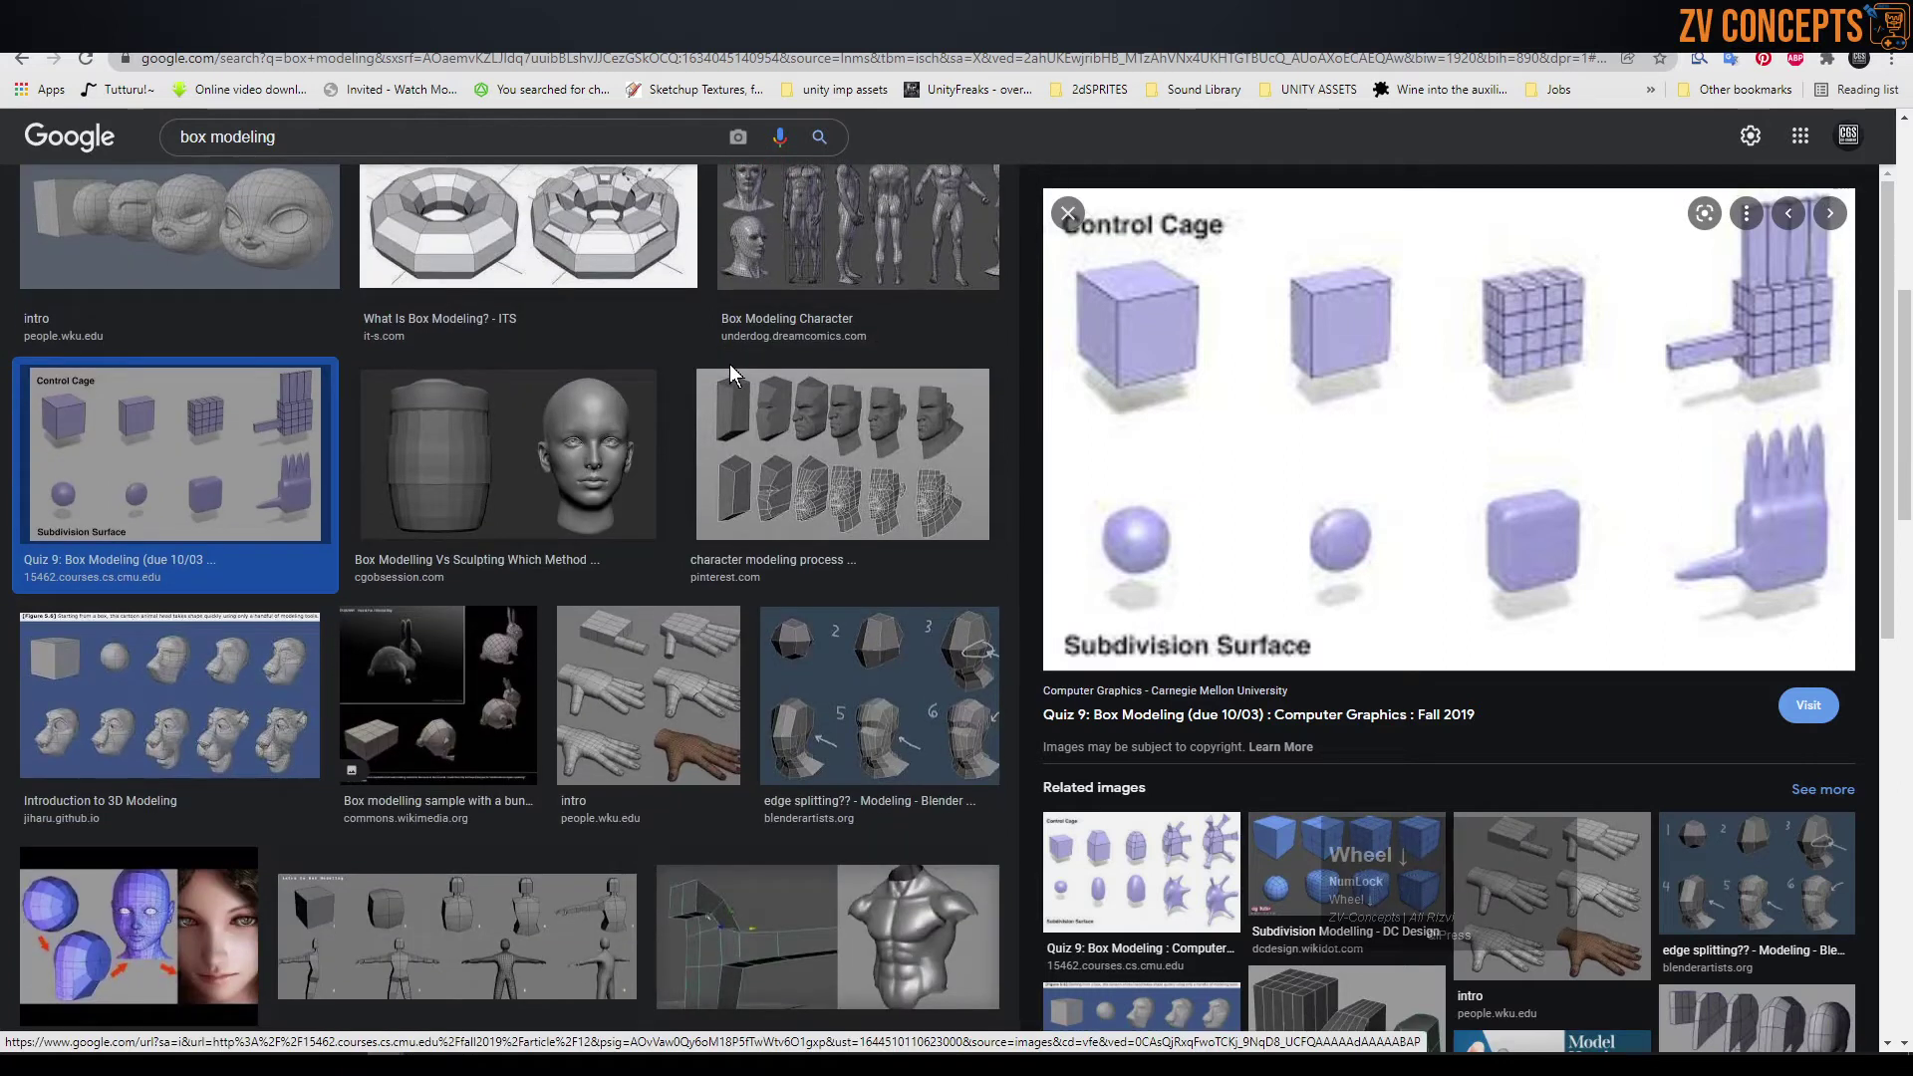
click(210, 733)
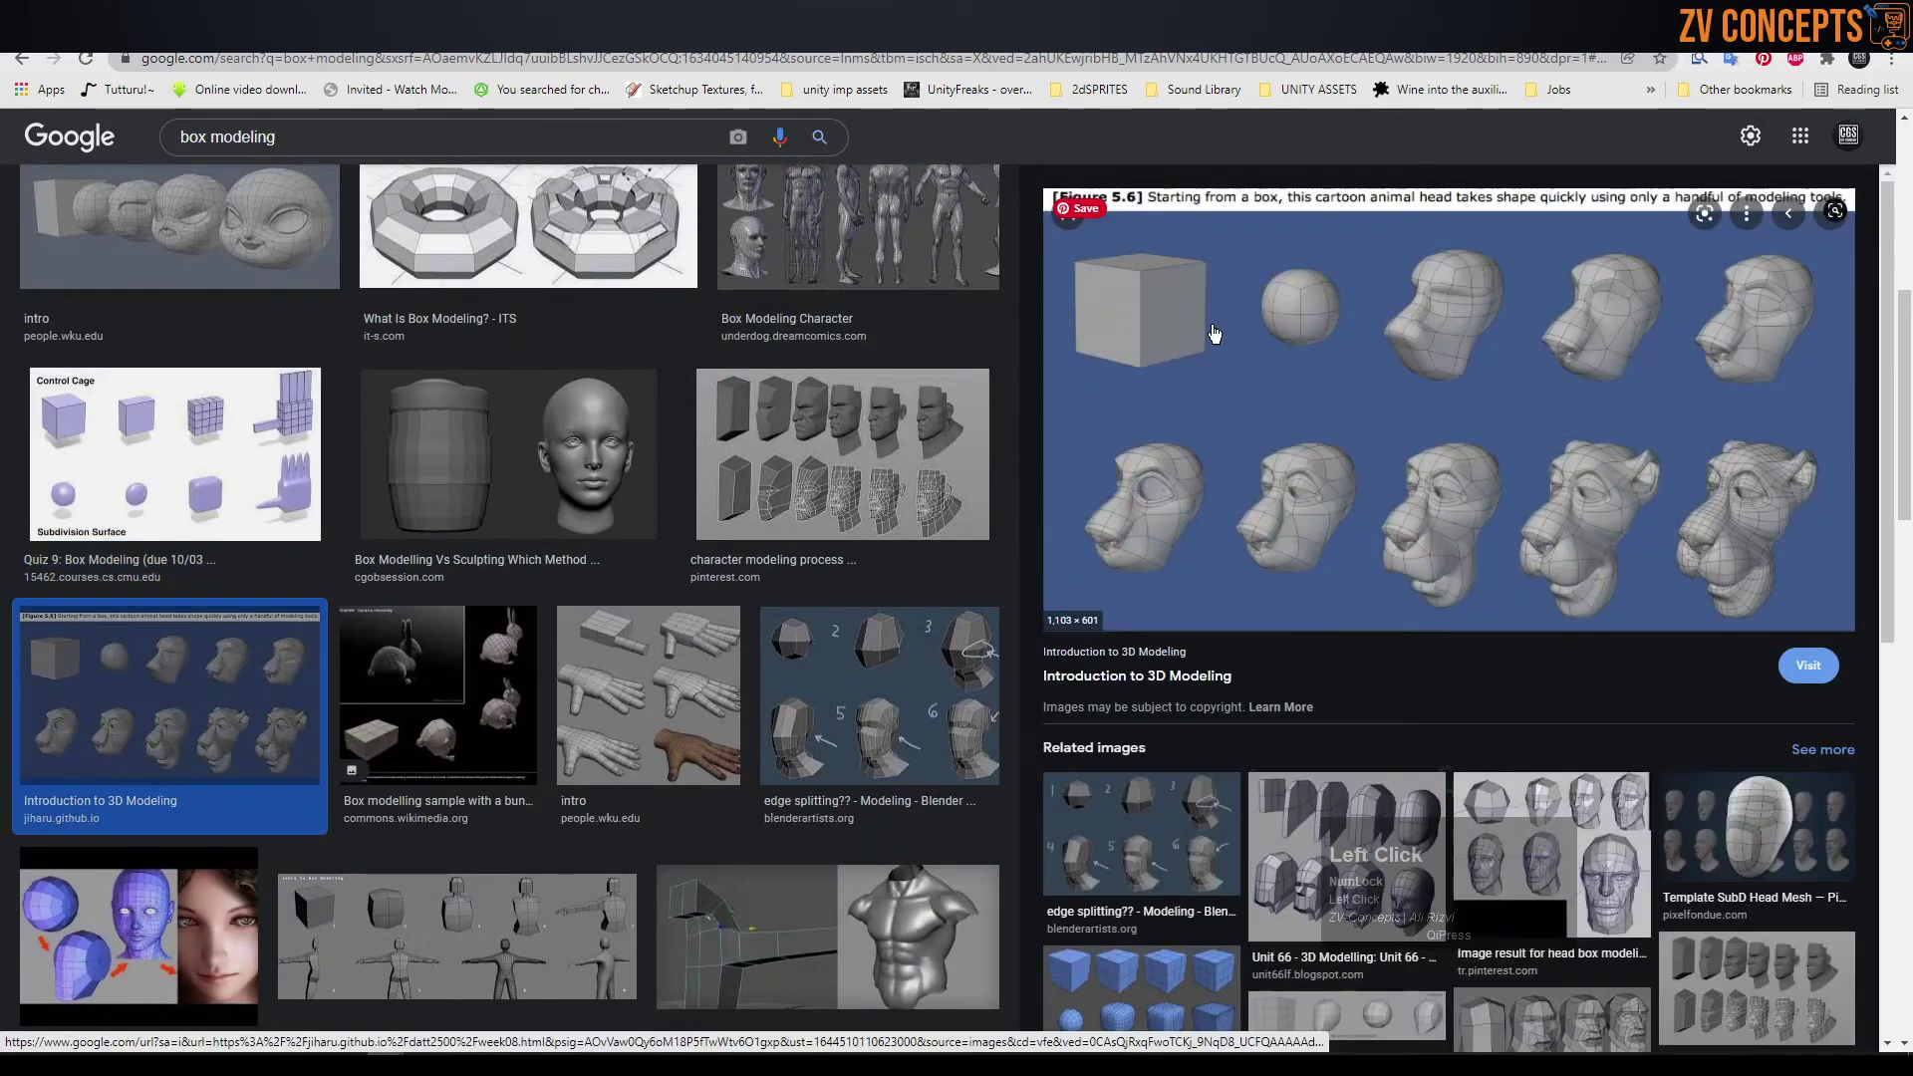
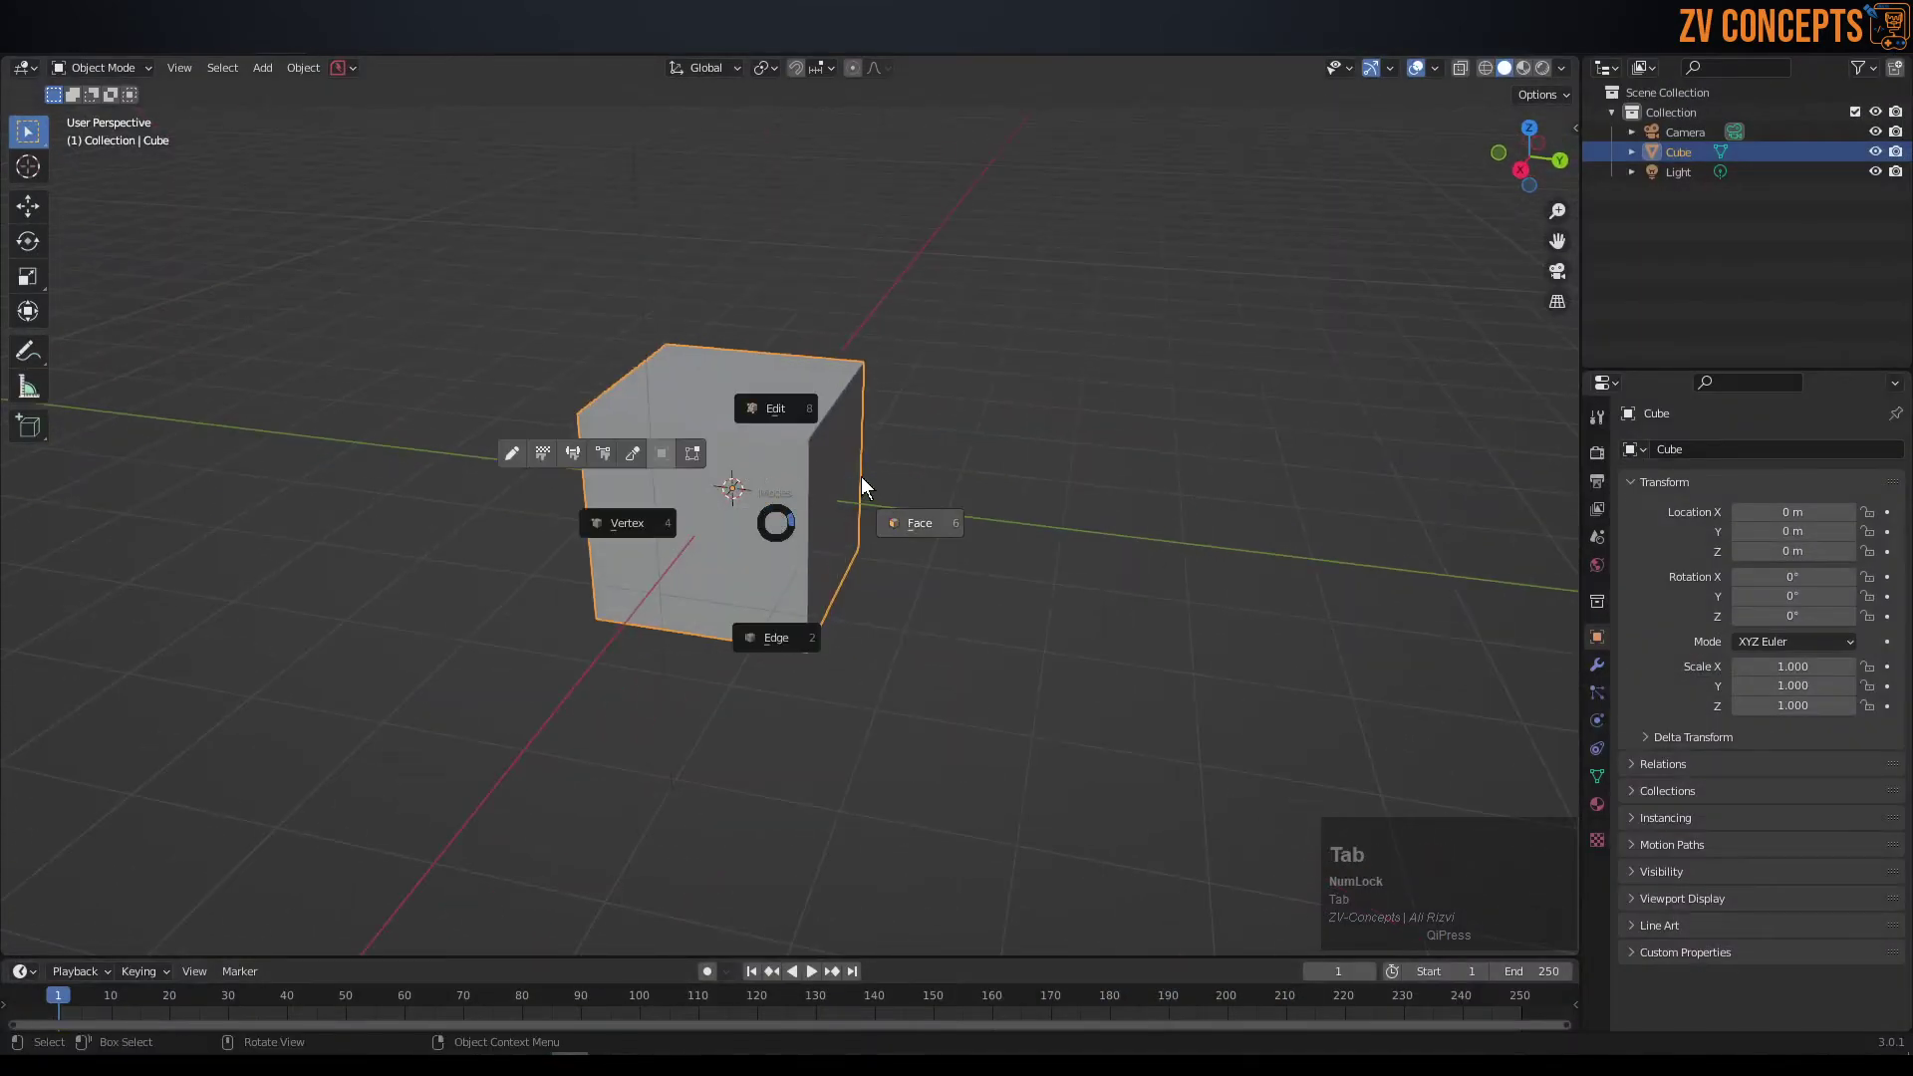
- Edit the cube's mesh and extrude its side face outward into a T-shaped block
click(847, 462)
middle_click(706, 519)
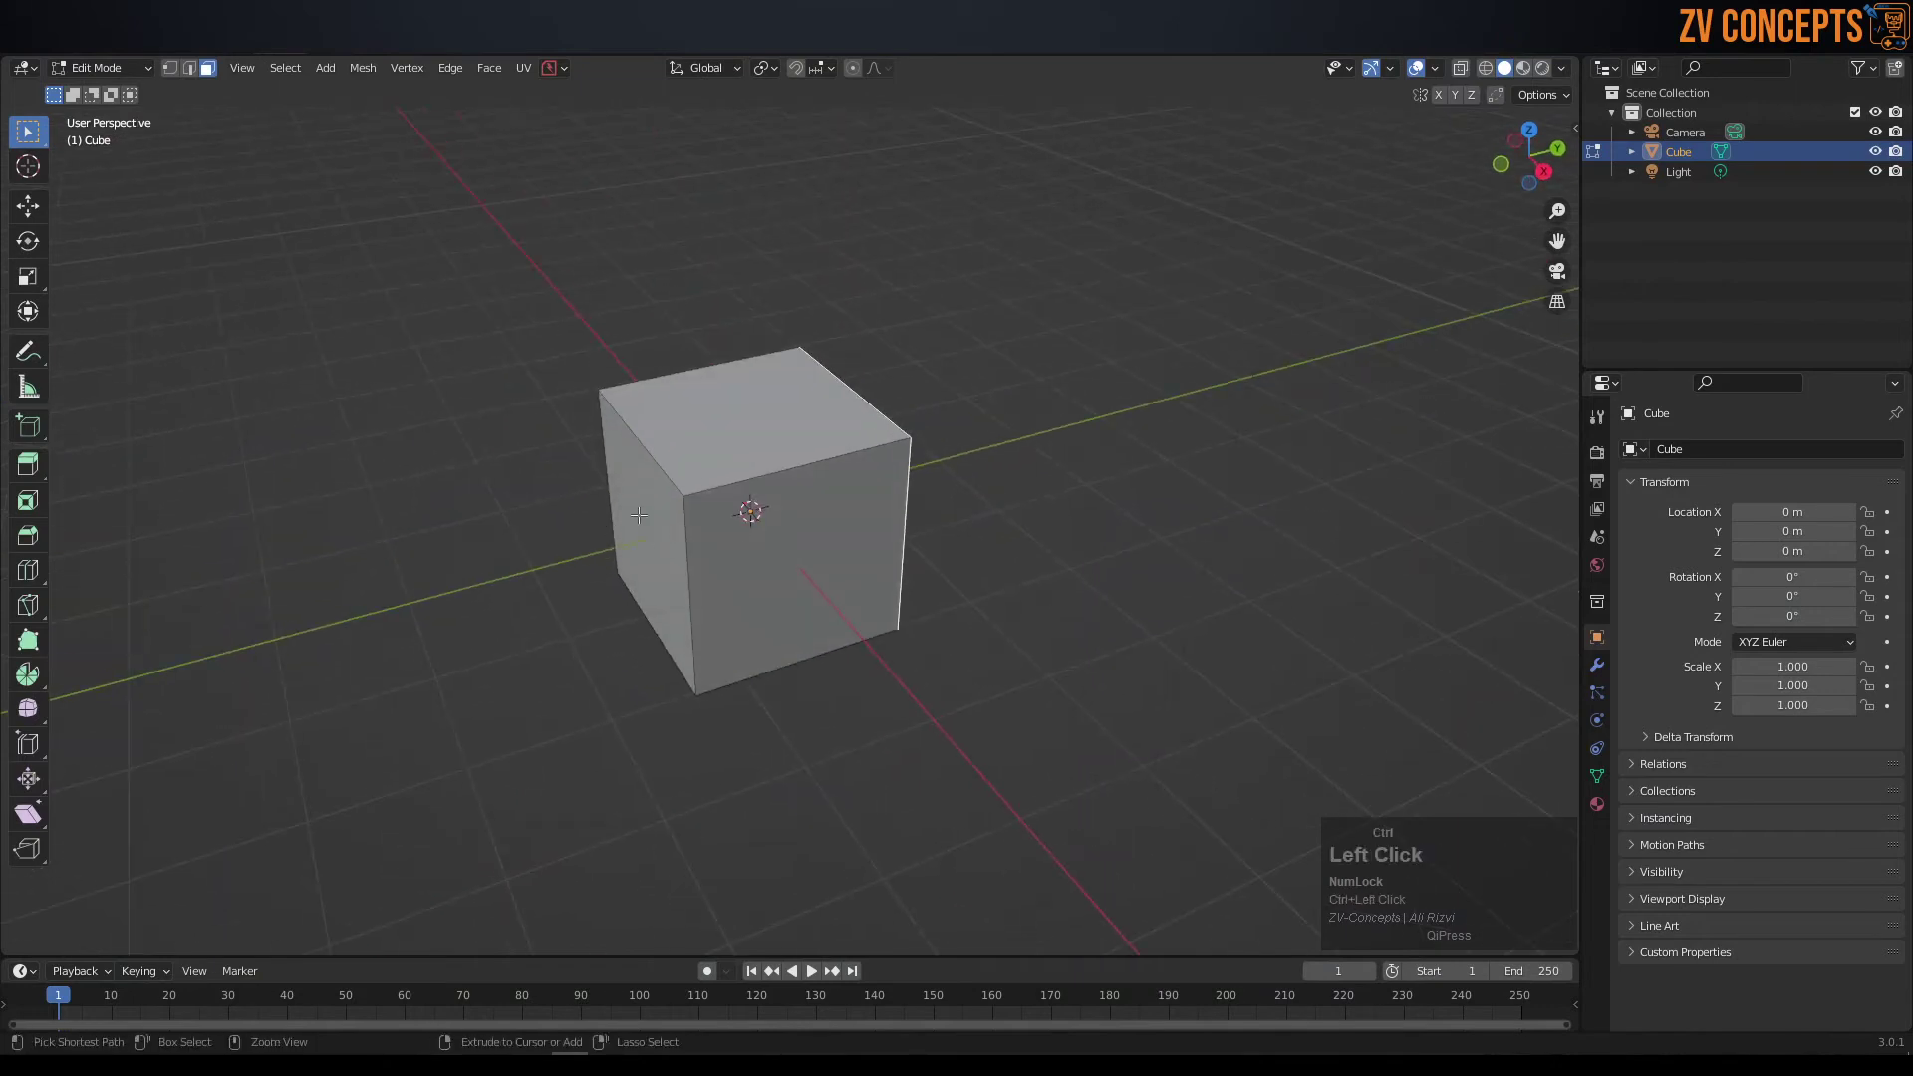
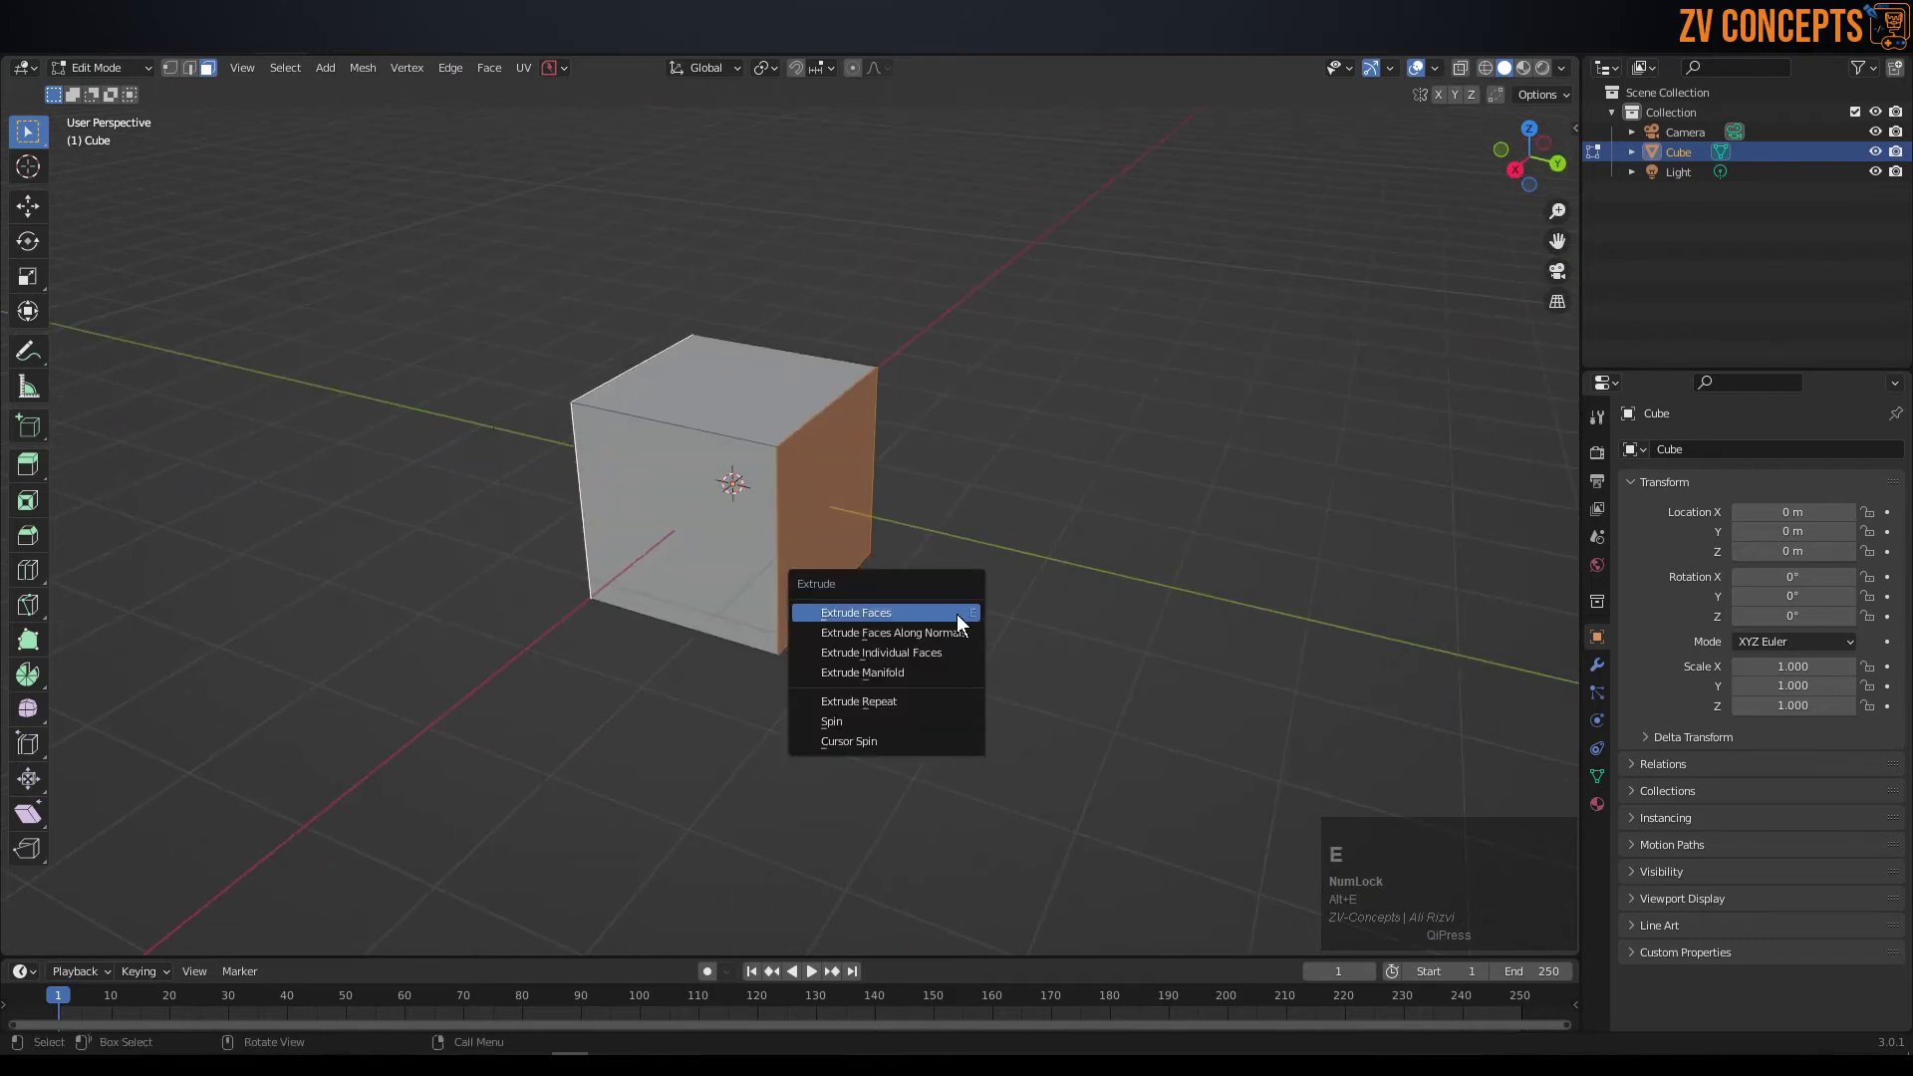
click(948, 628)
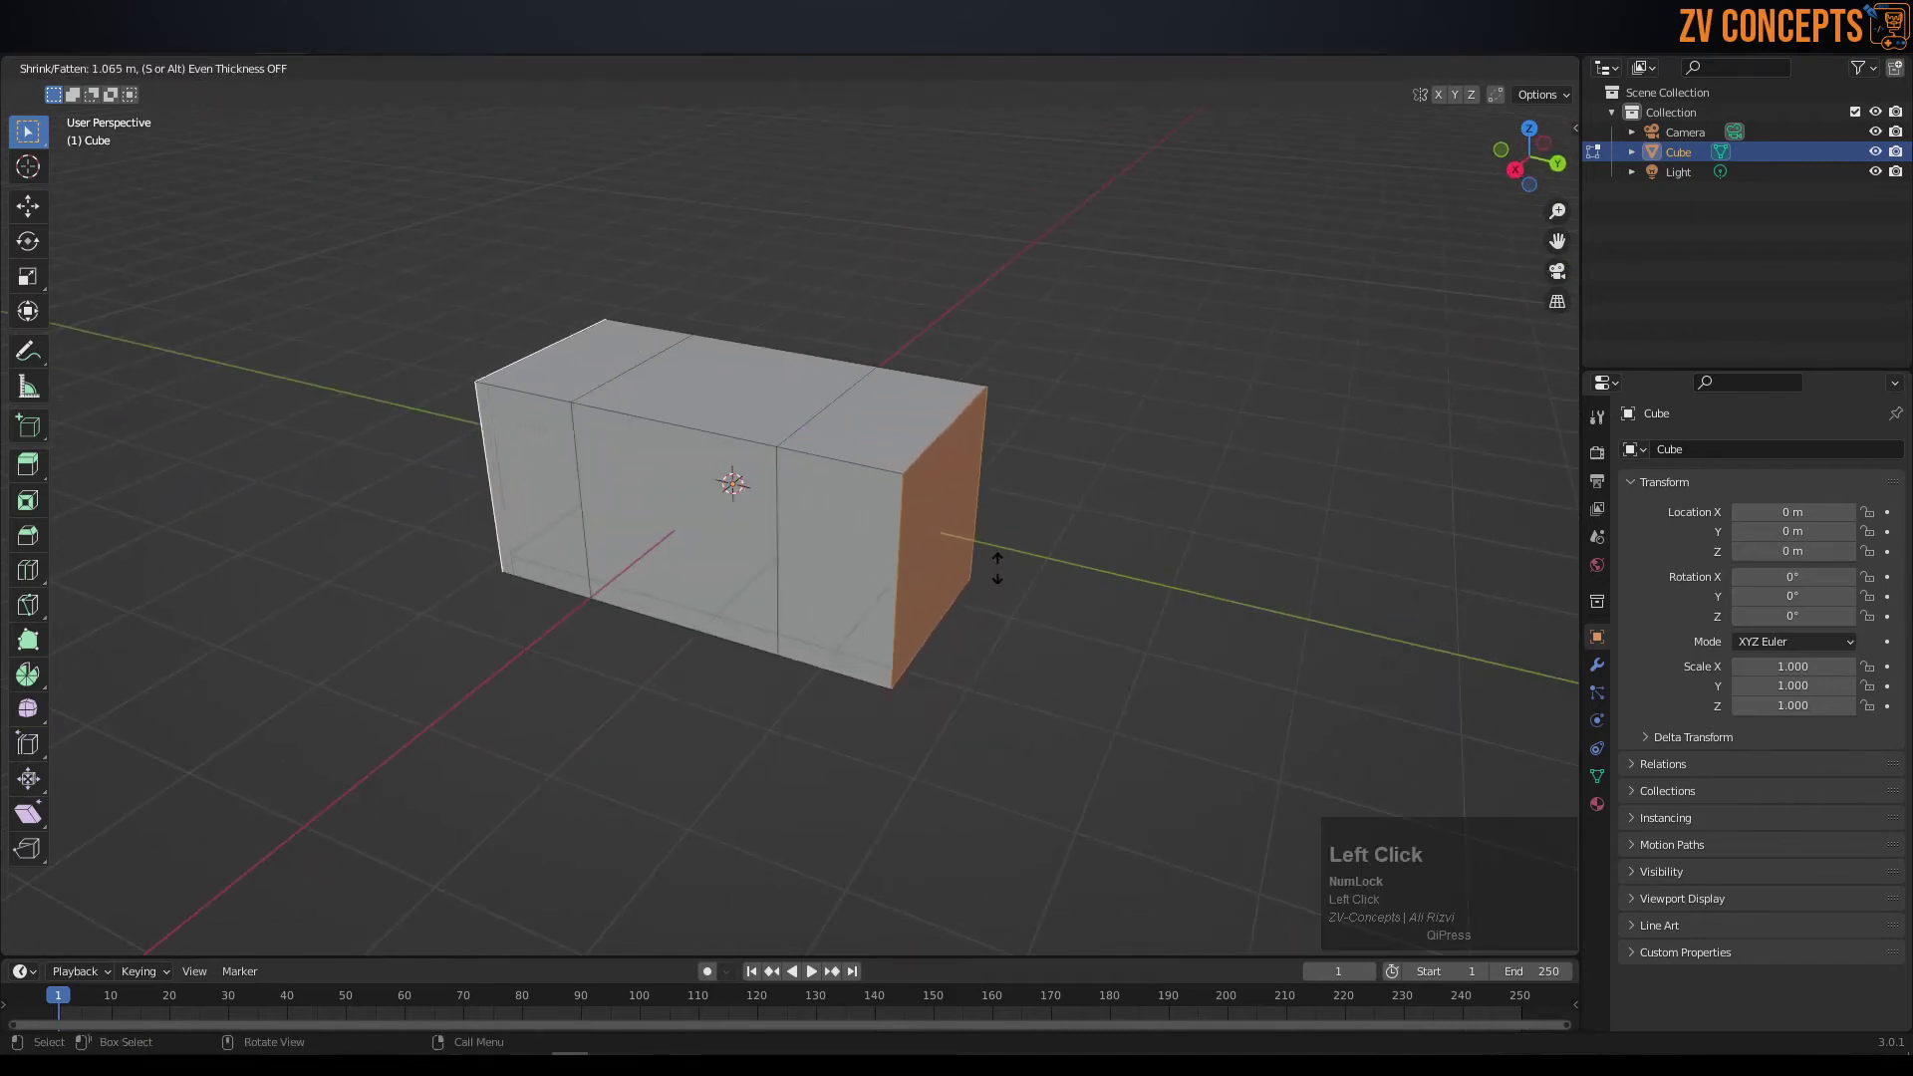
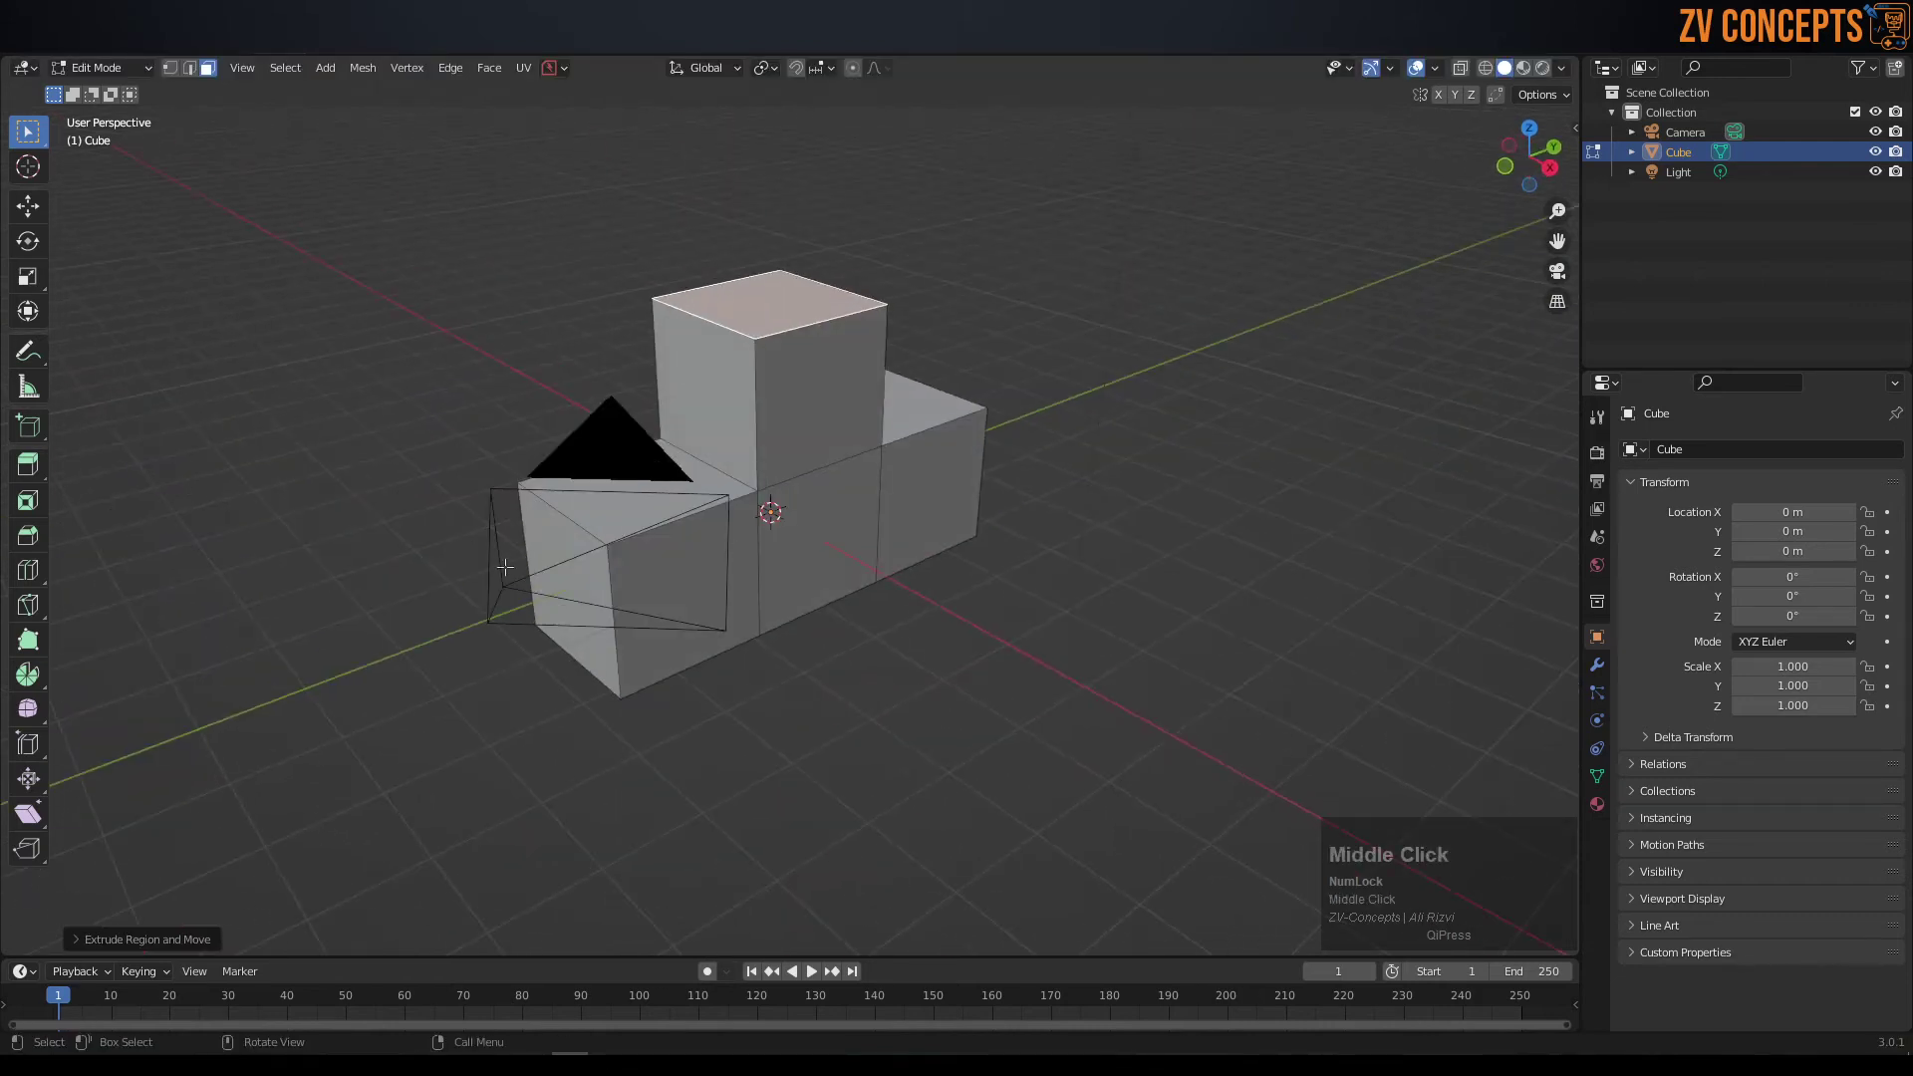
- Select the three end faces of the T shape and delete them to open the ends
click(541, 554)
middle_click(765, 608)
click(768, 279)
middle_click(878, 433)
click(926, 573)
key(x)
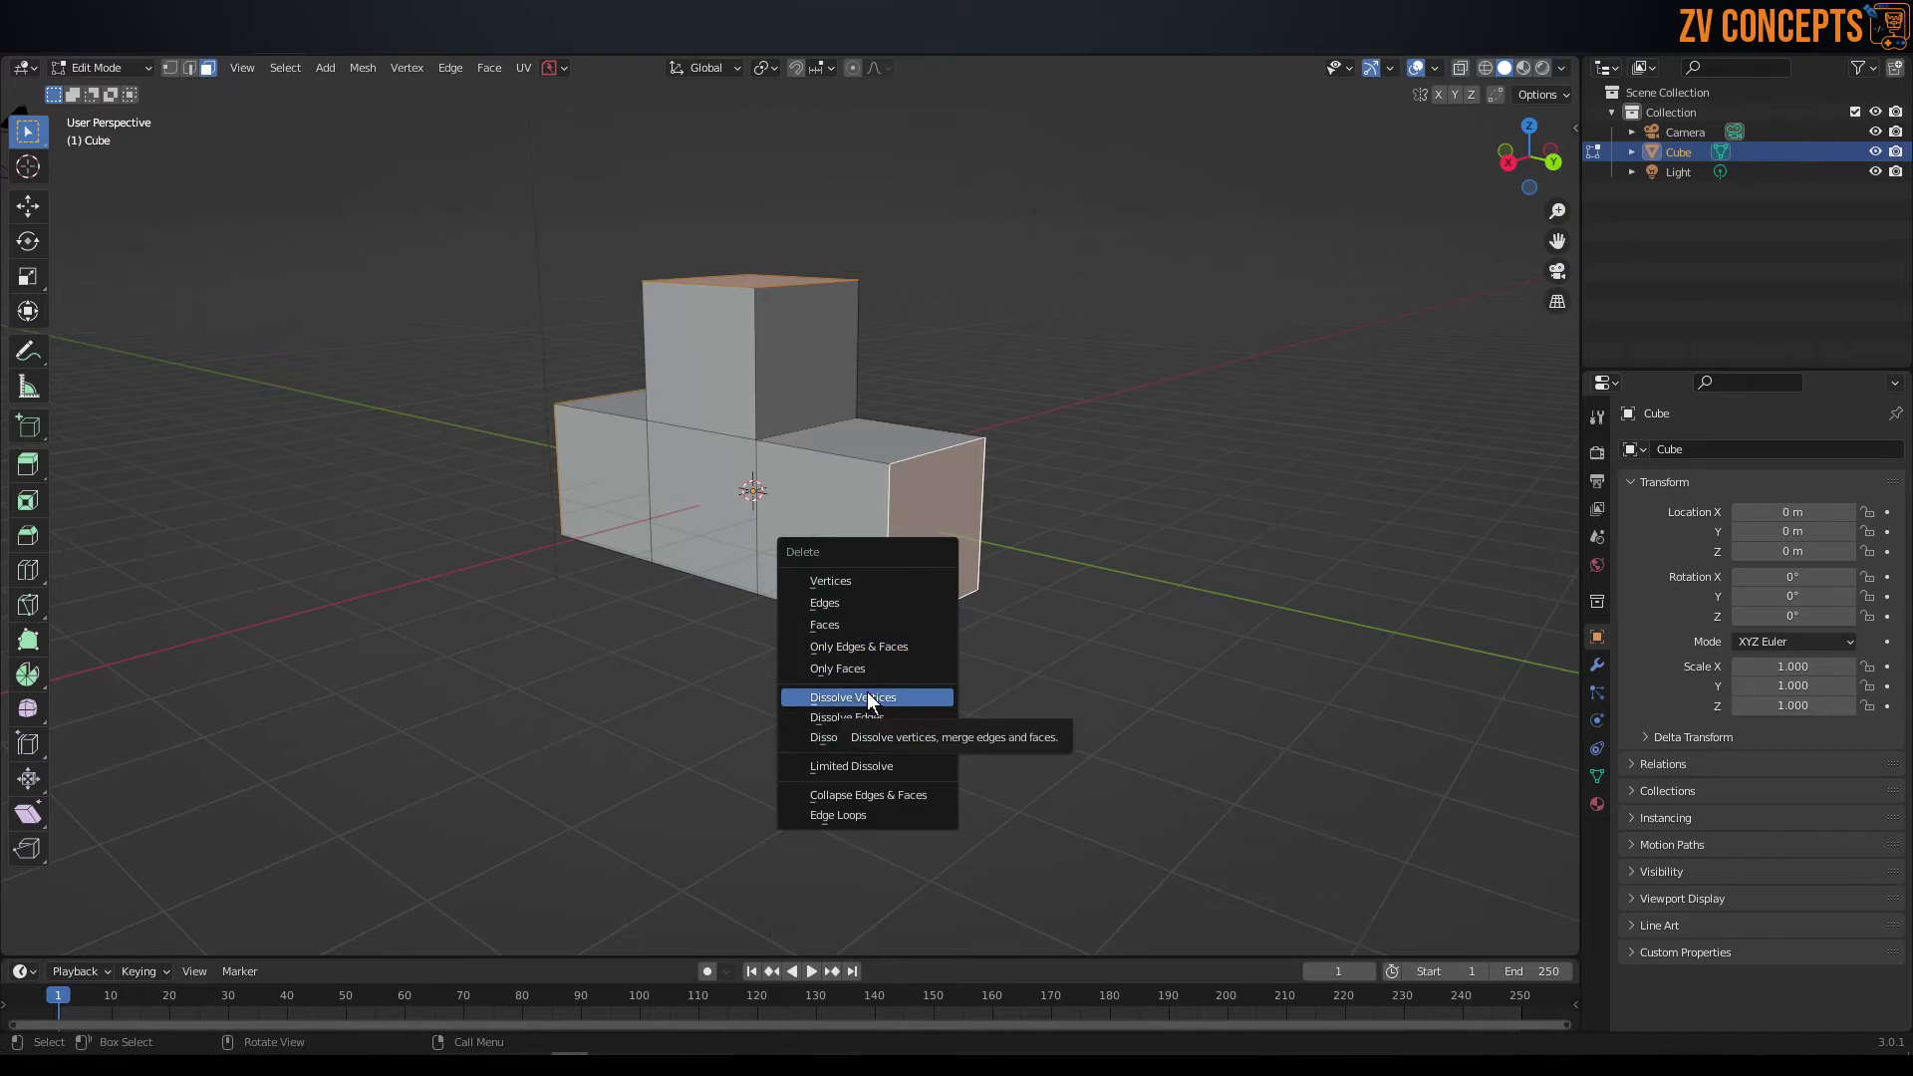
click(876, 630)
middle_click(871, 608)
- Back in Object Mode, smooth the T block with a Subdivision Surface (Ctrl+2) into a tube junction
key(Tab)
click(1095, 386)
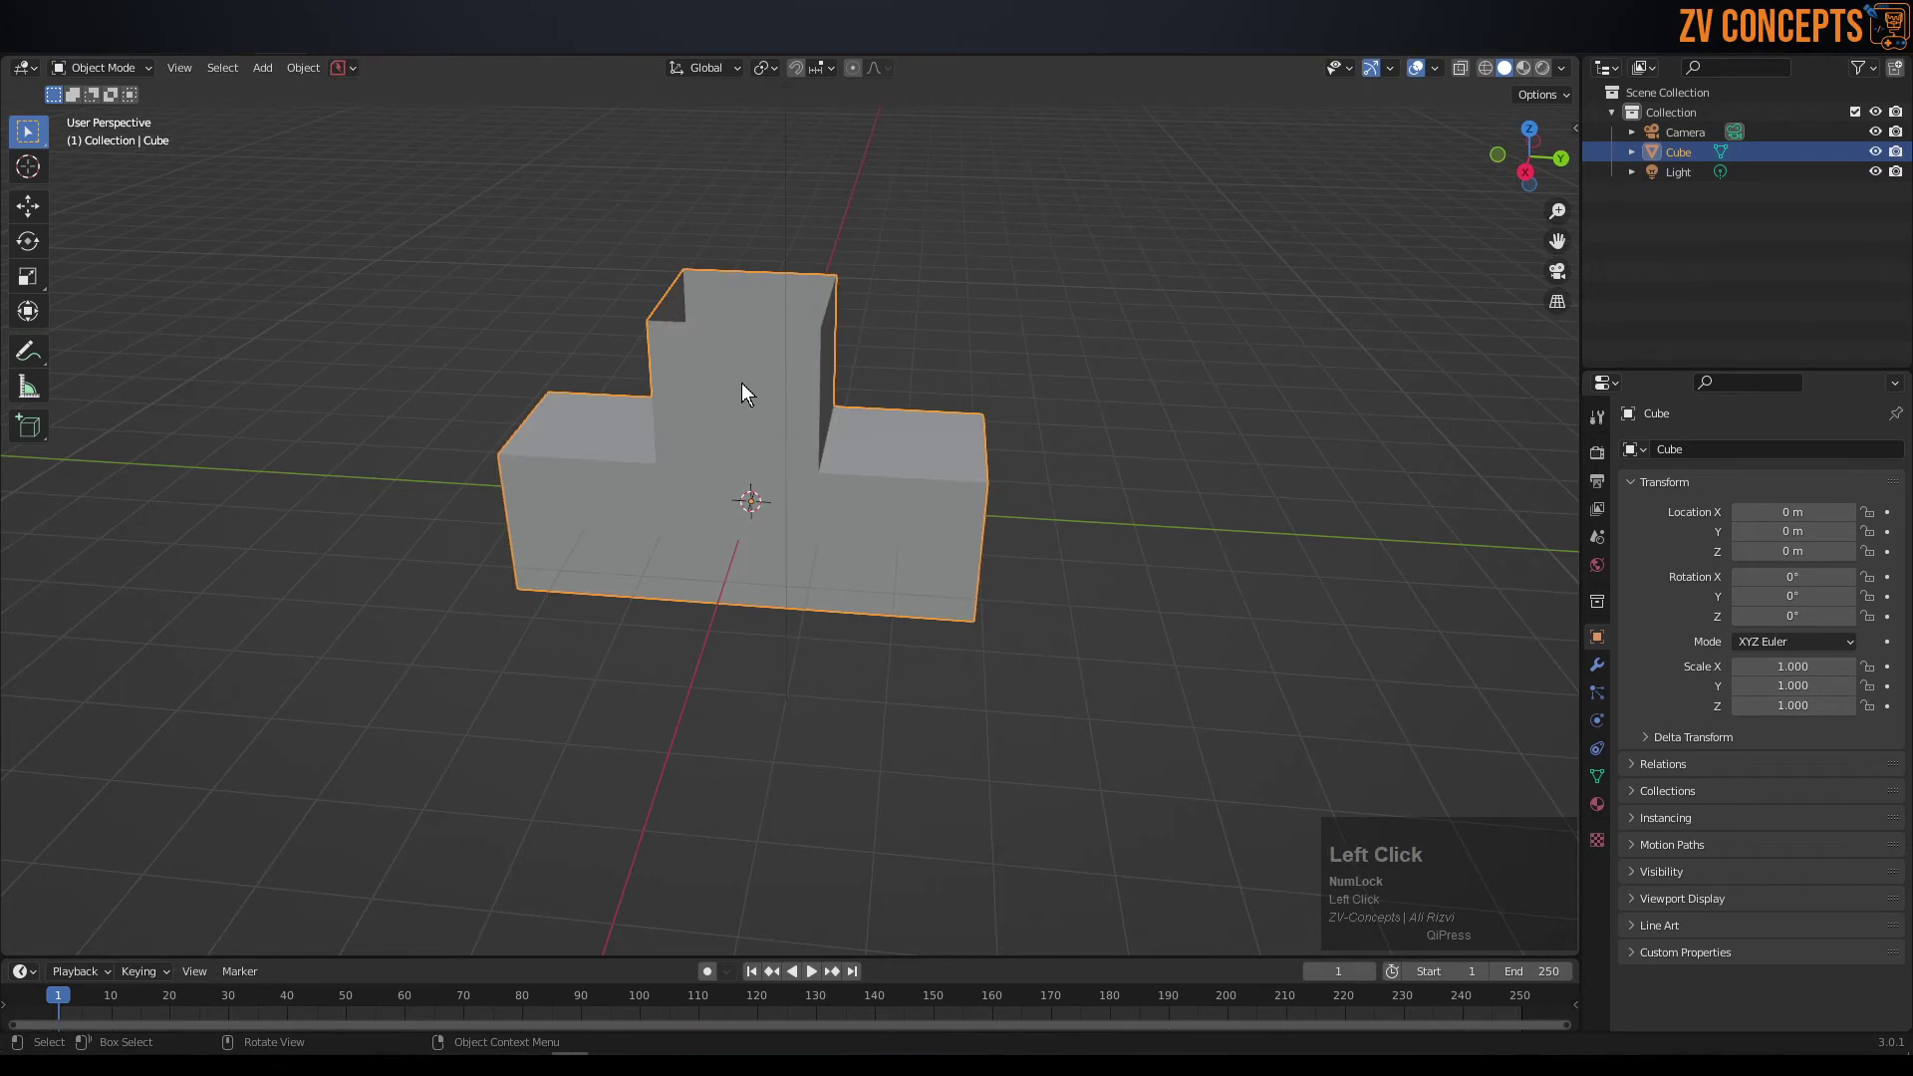
key(ctrl+2)
drag(763, 470, 815, 477)
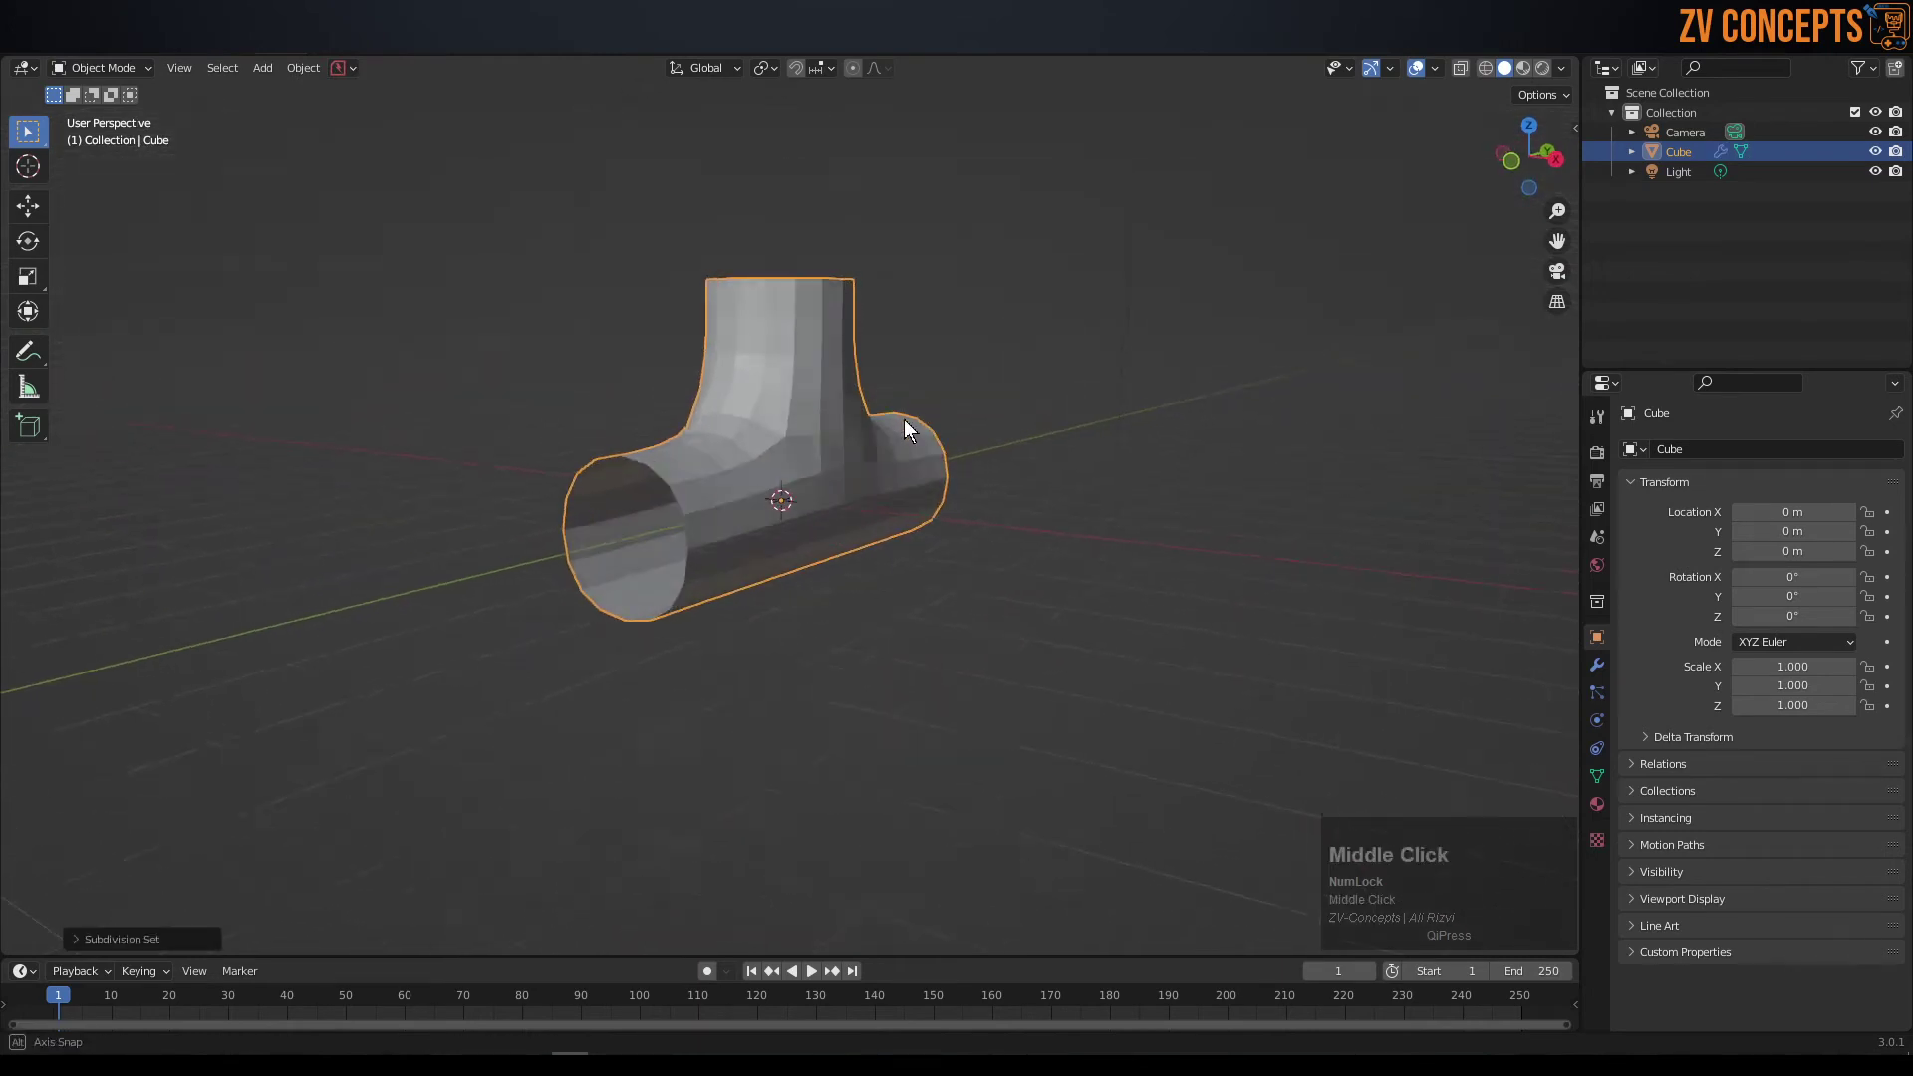
scroll(up, 3)
middle_click(769, 452)
scroll(down, 3)
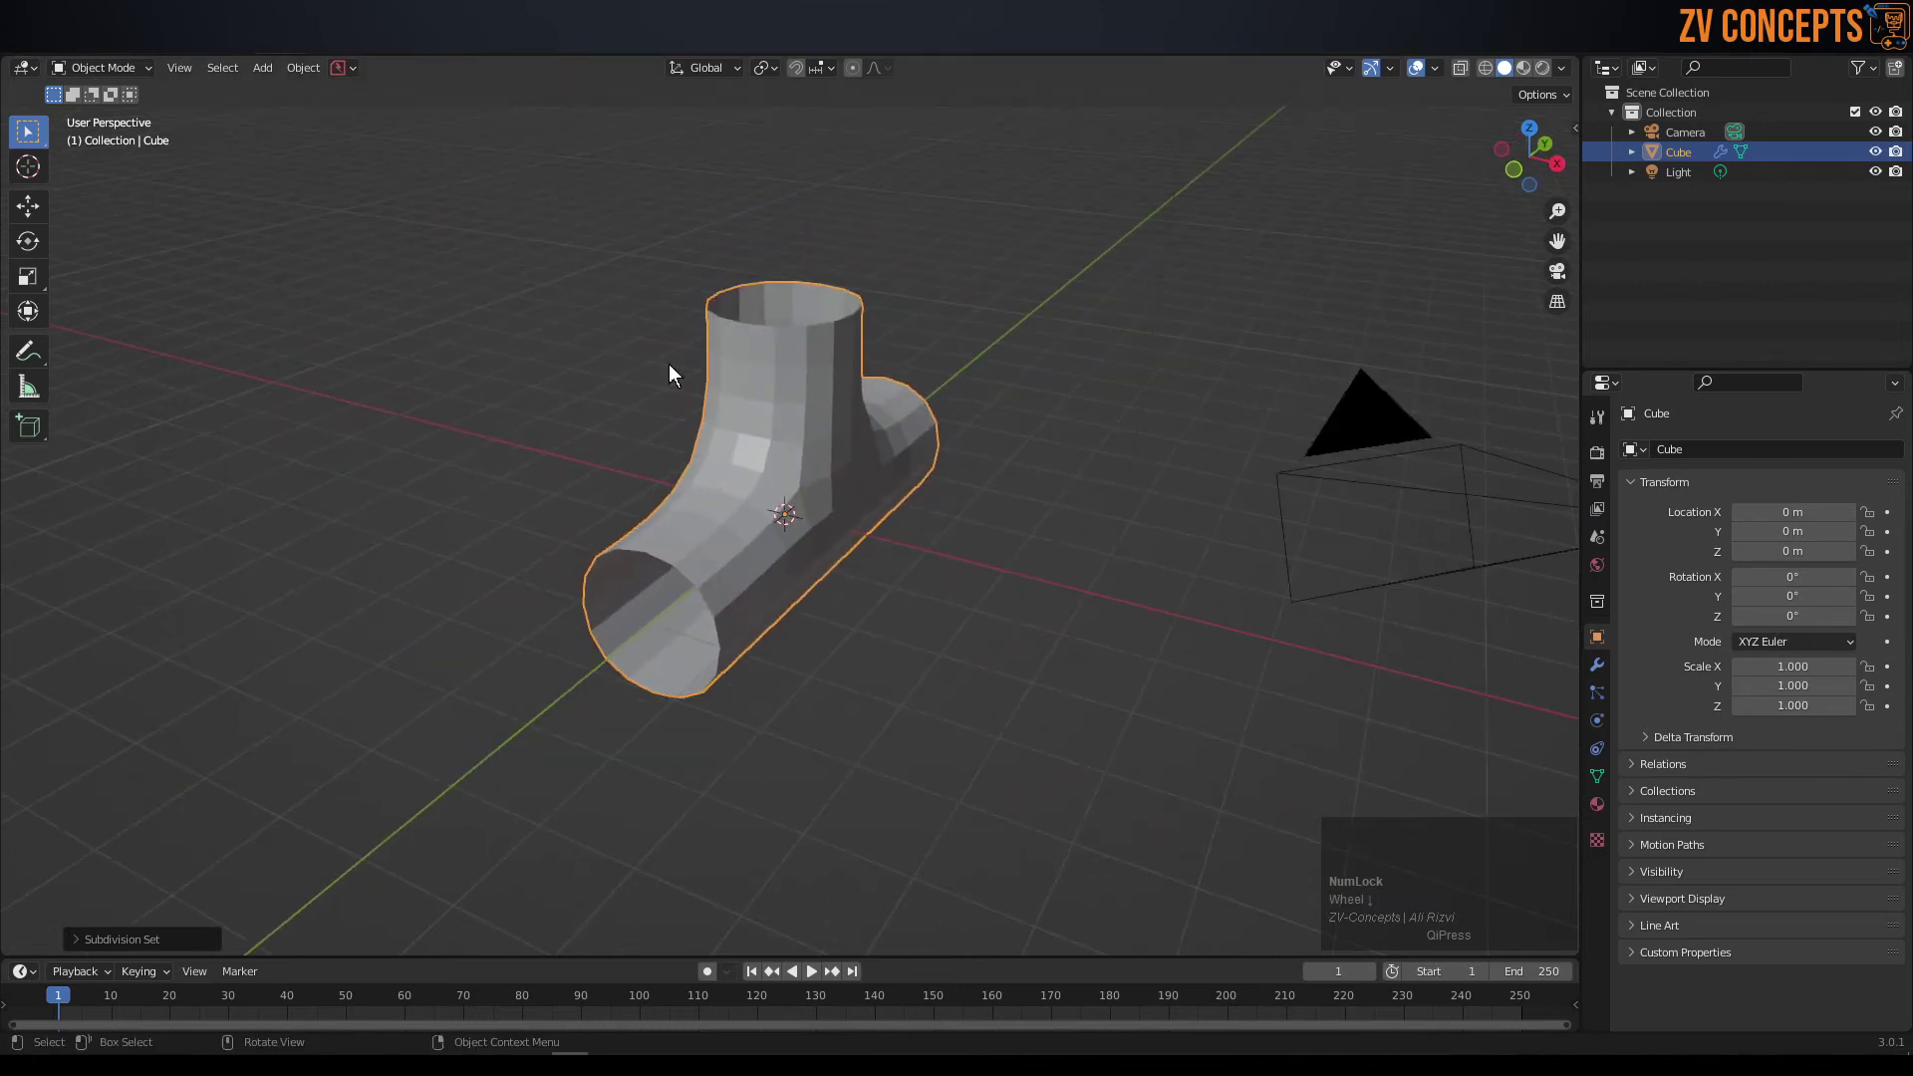
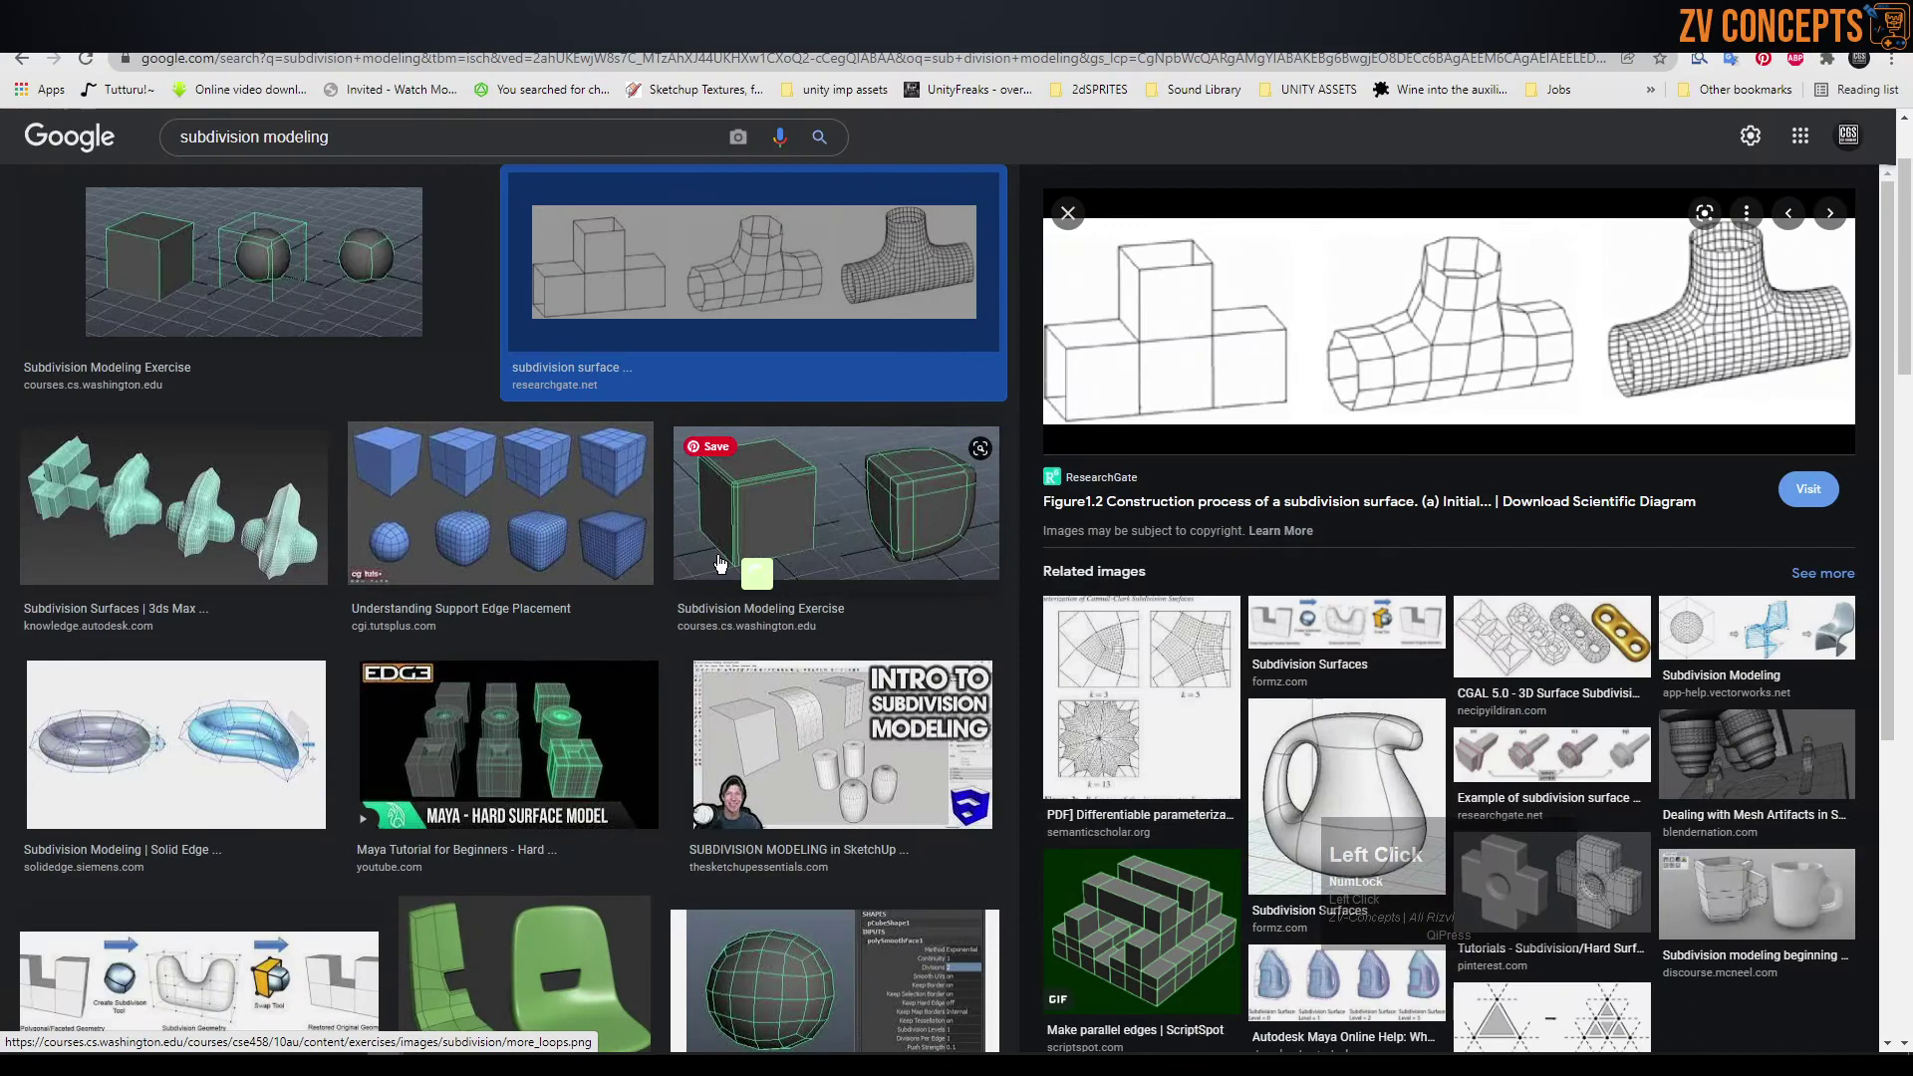
- Scroll the subdivision modeling results and preview the green chair subdivision image
scroll(down, 3)
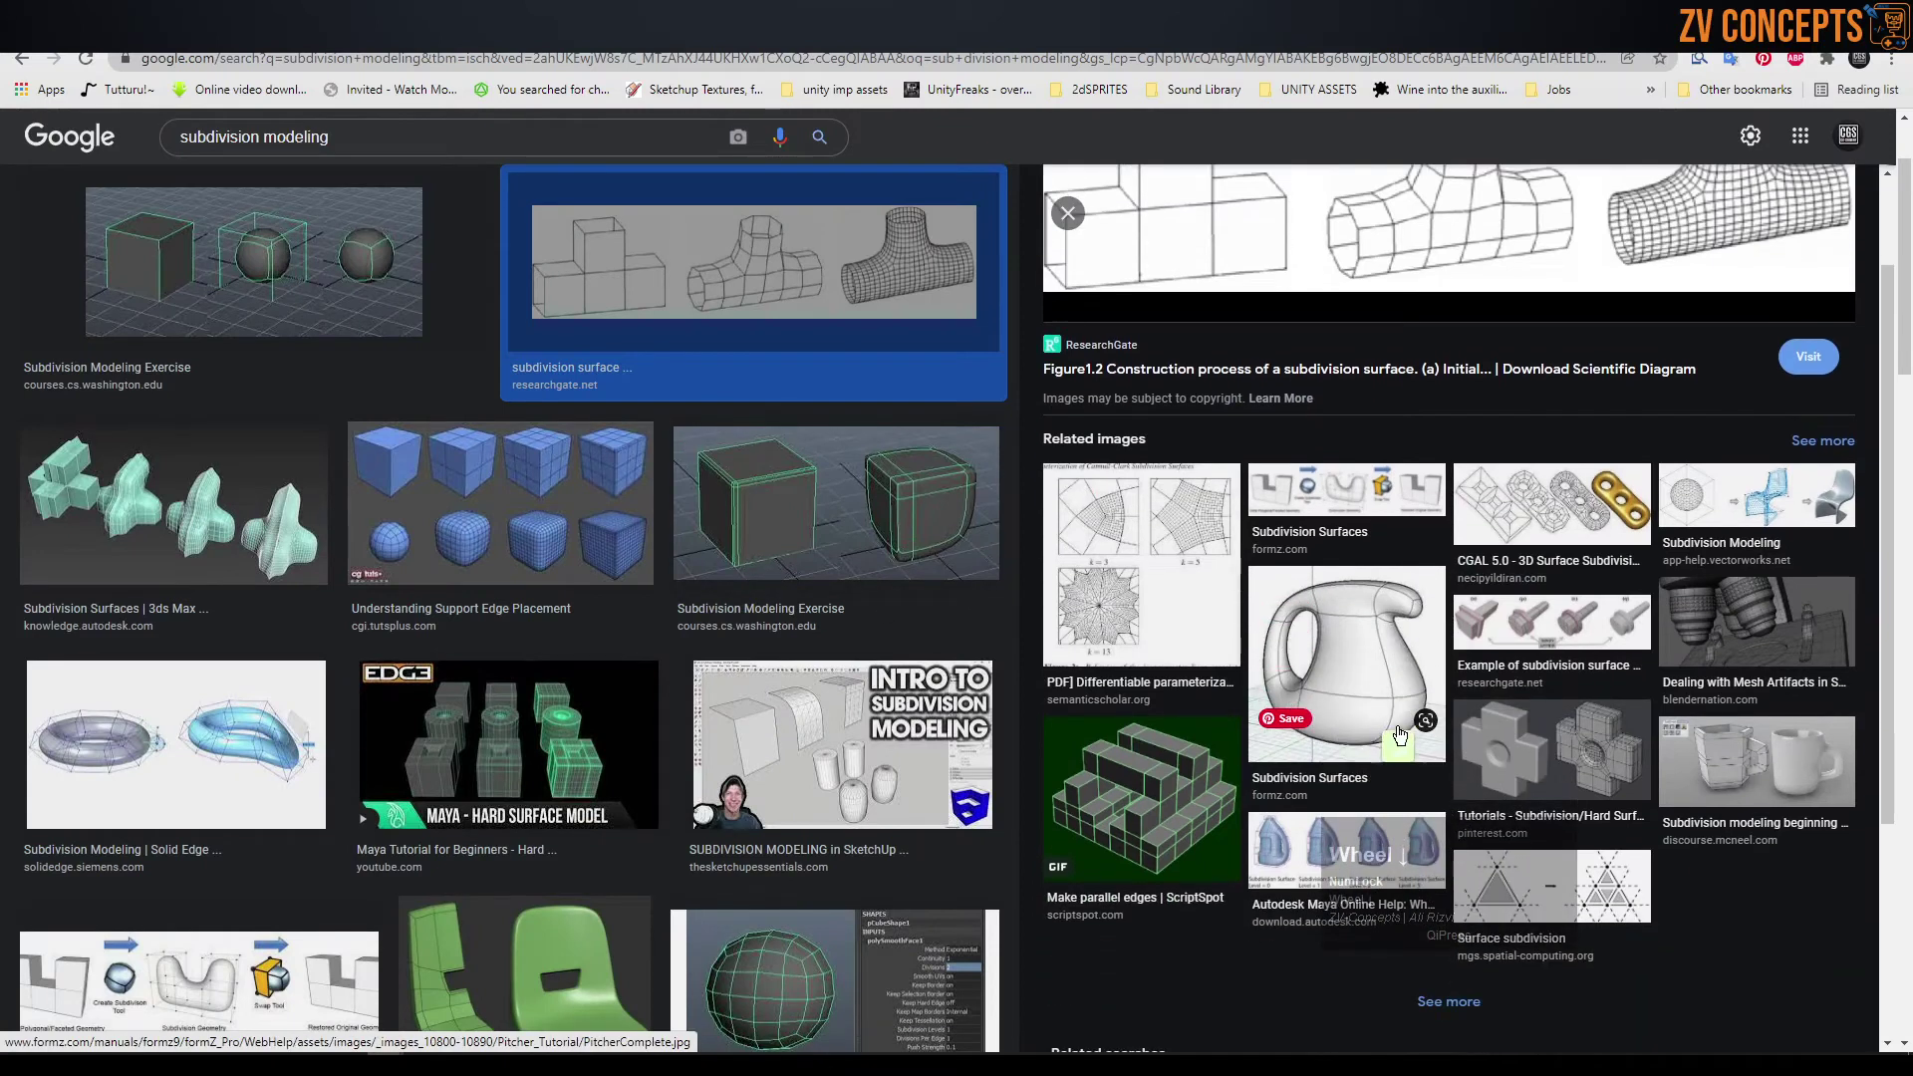
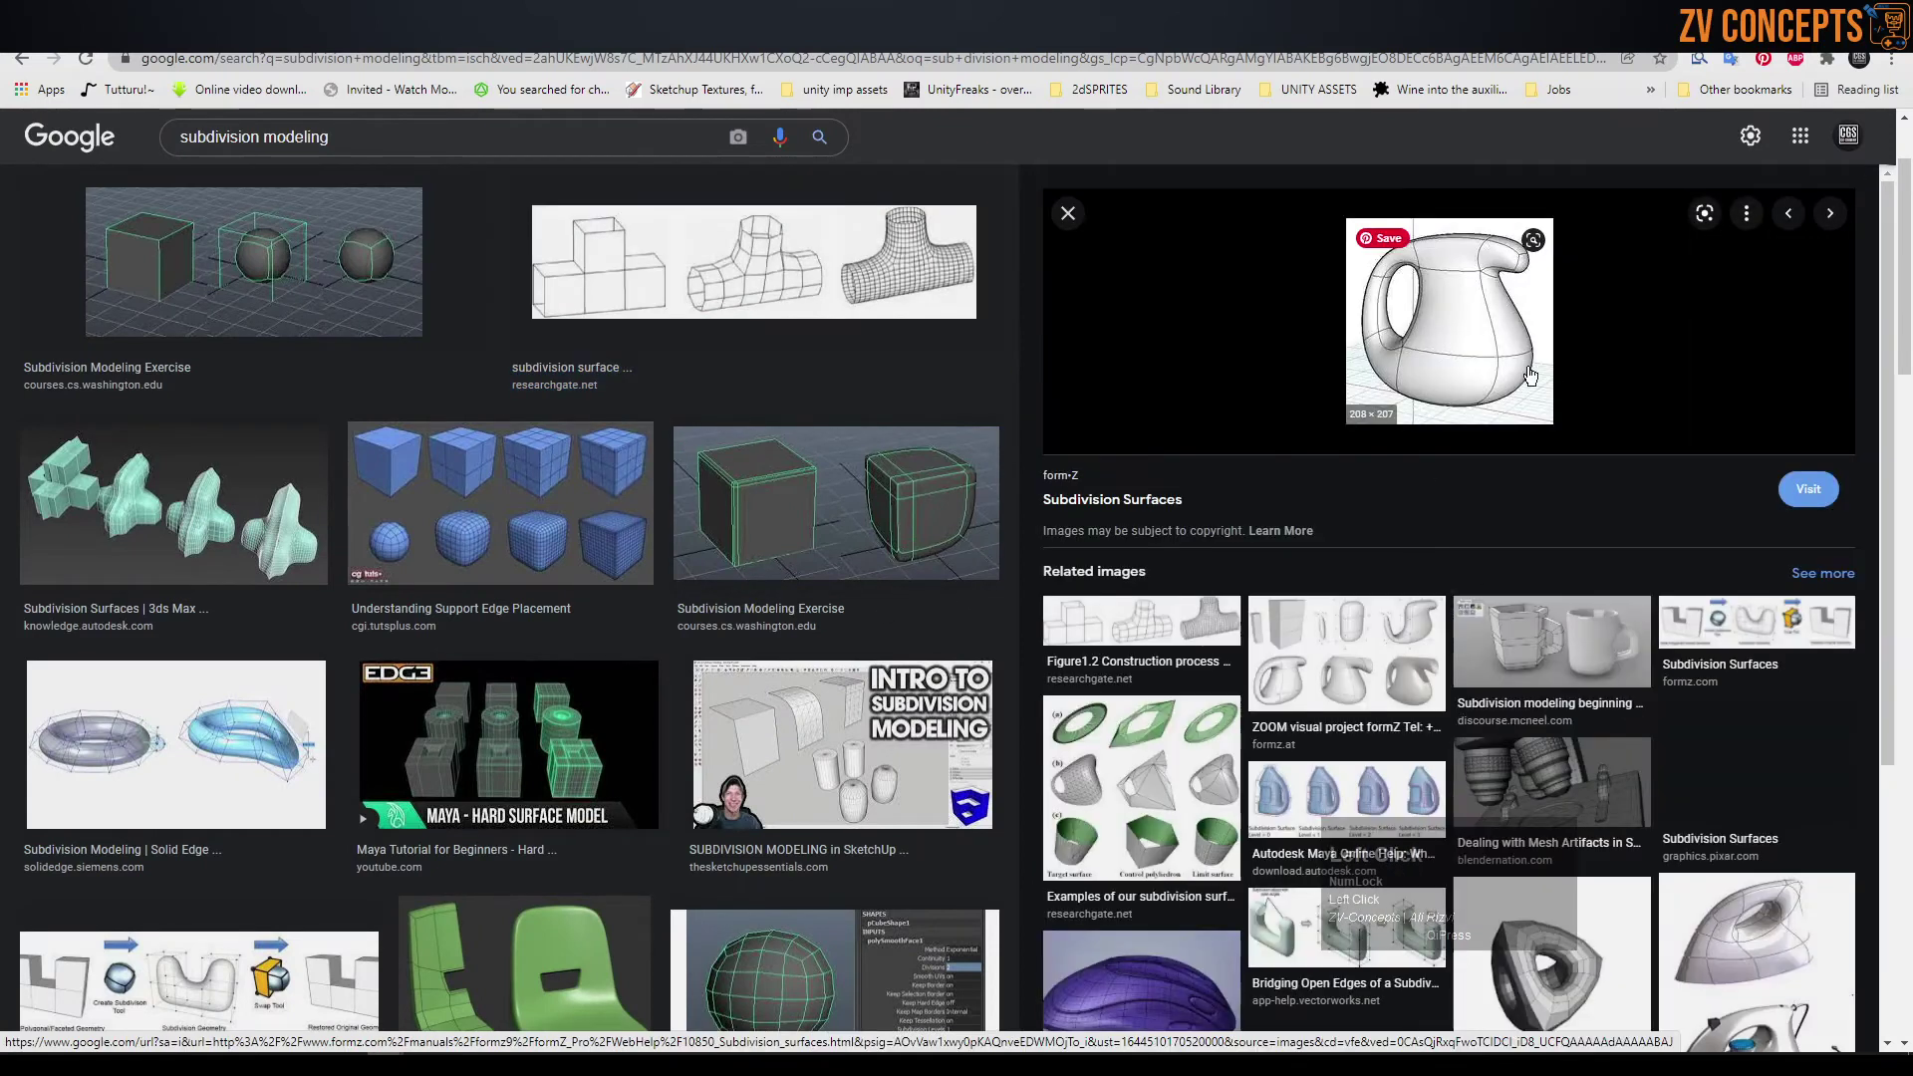
scroll(down, 3)
click(511, 684)
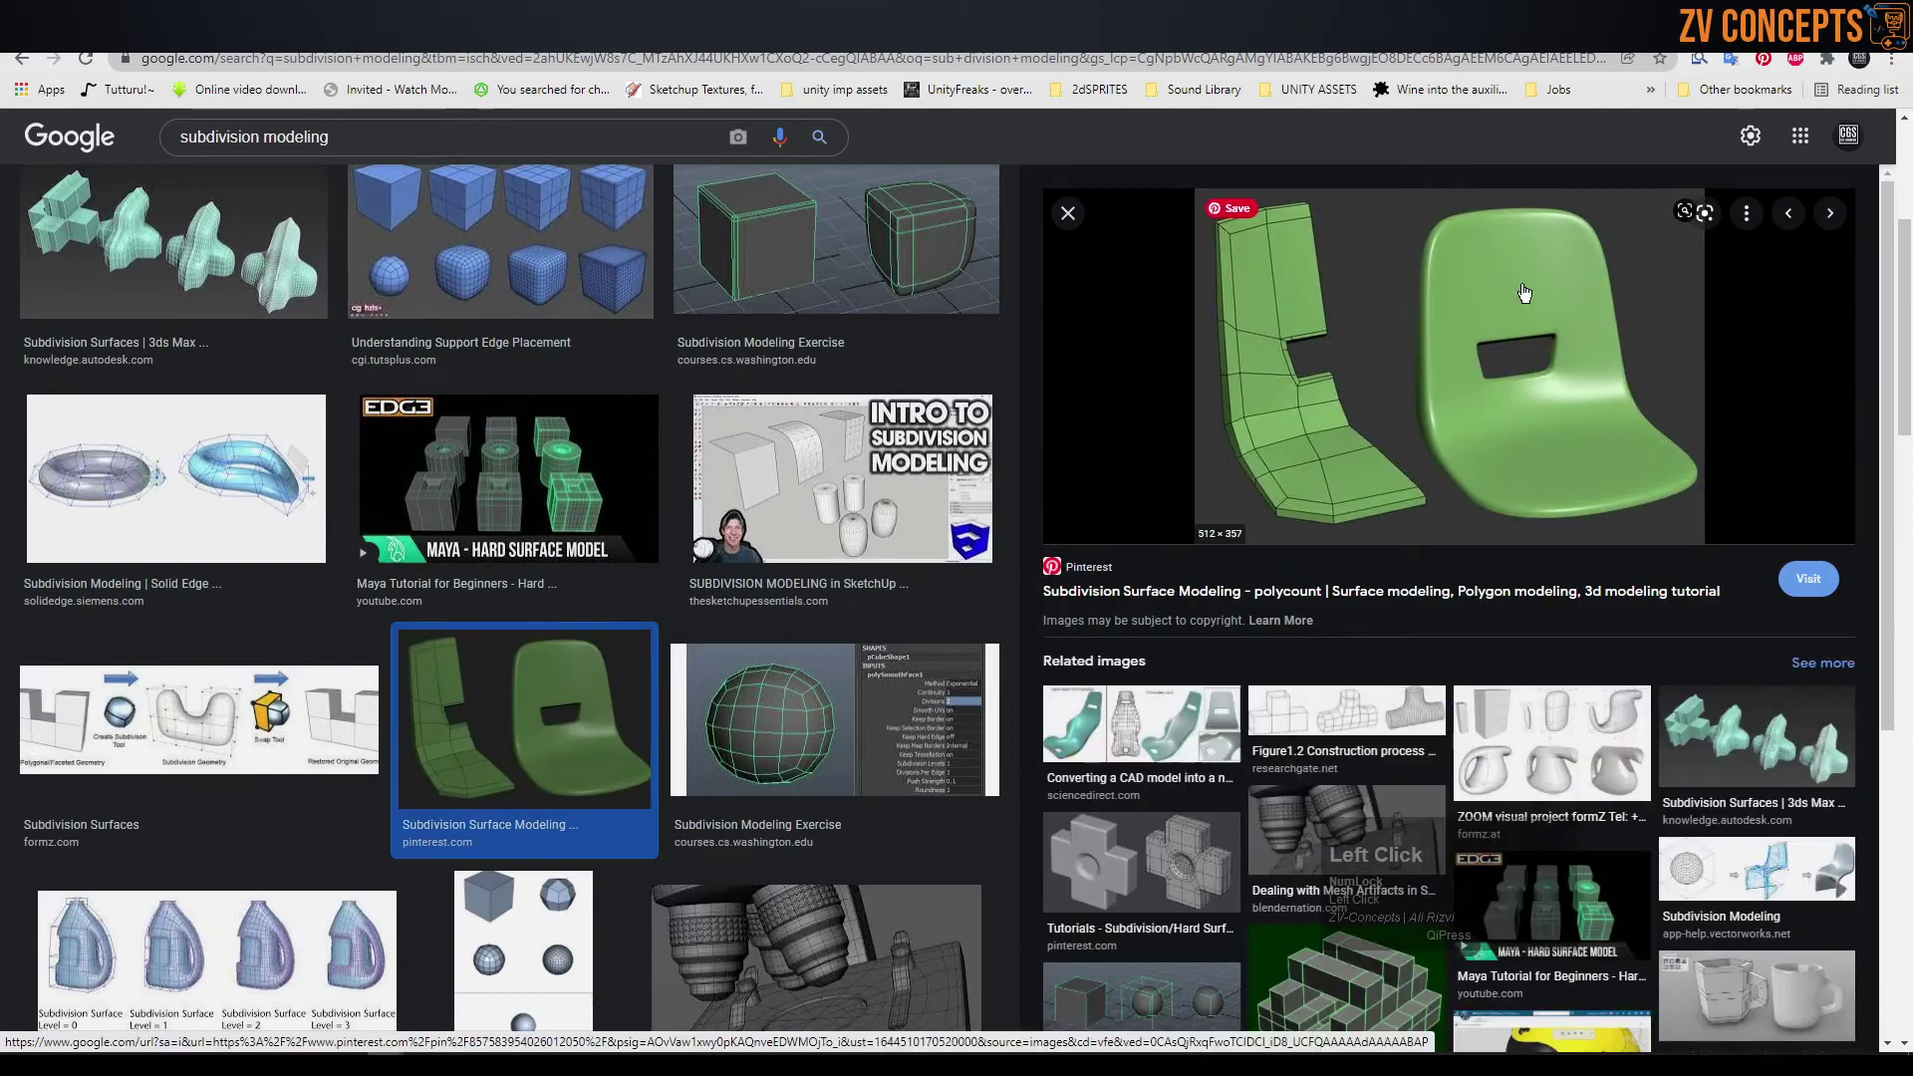
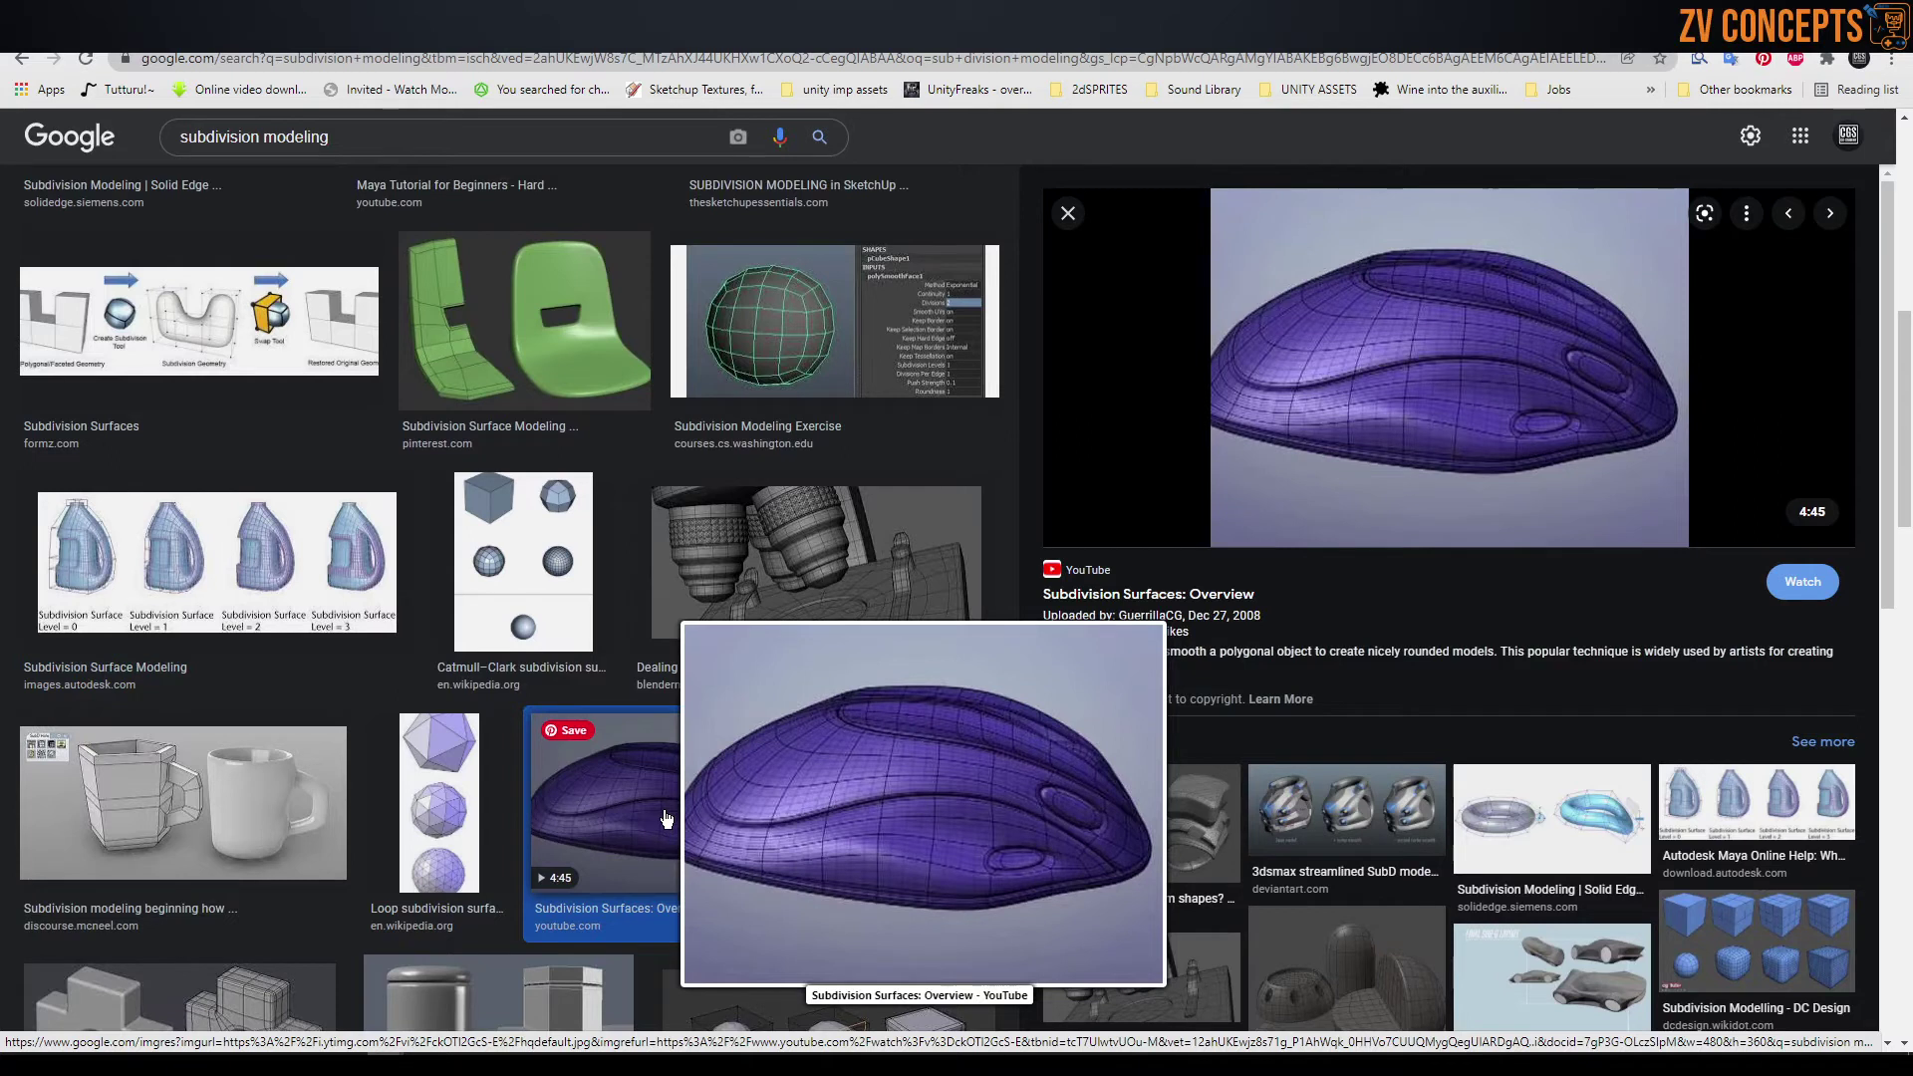
scroll(down, 3)
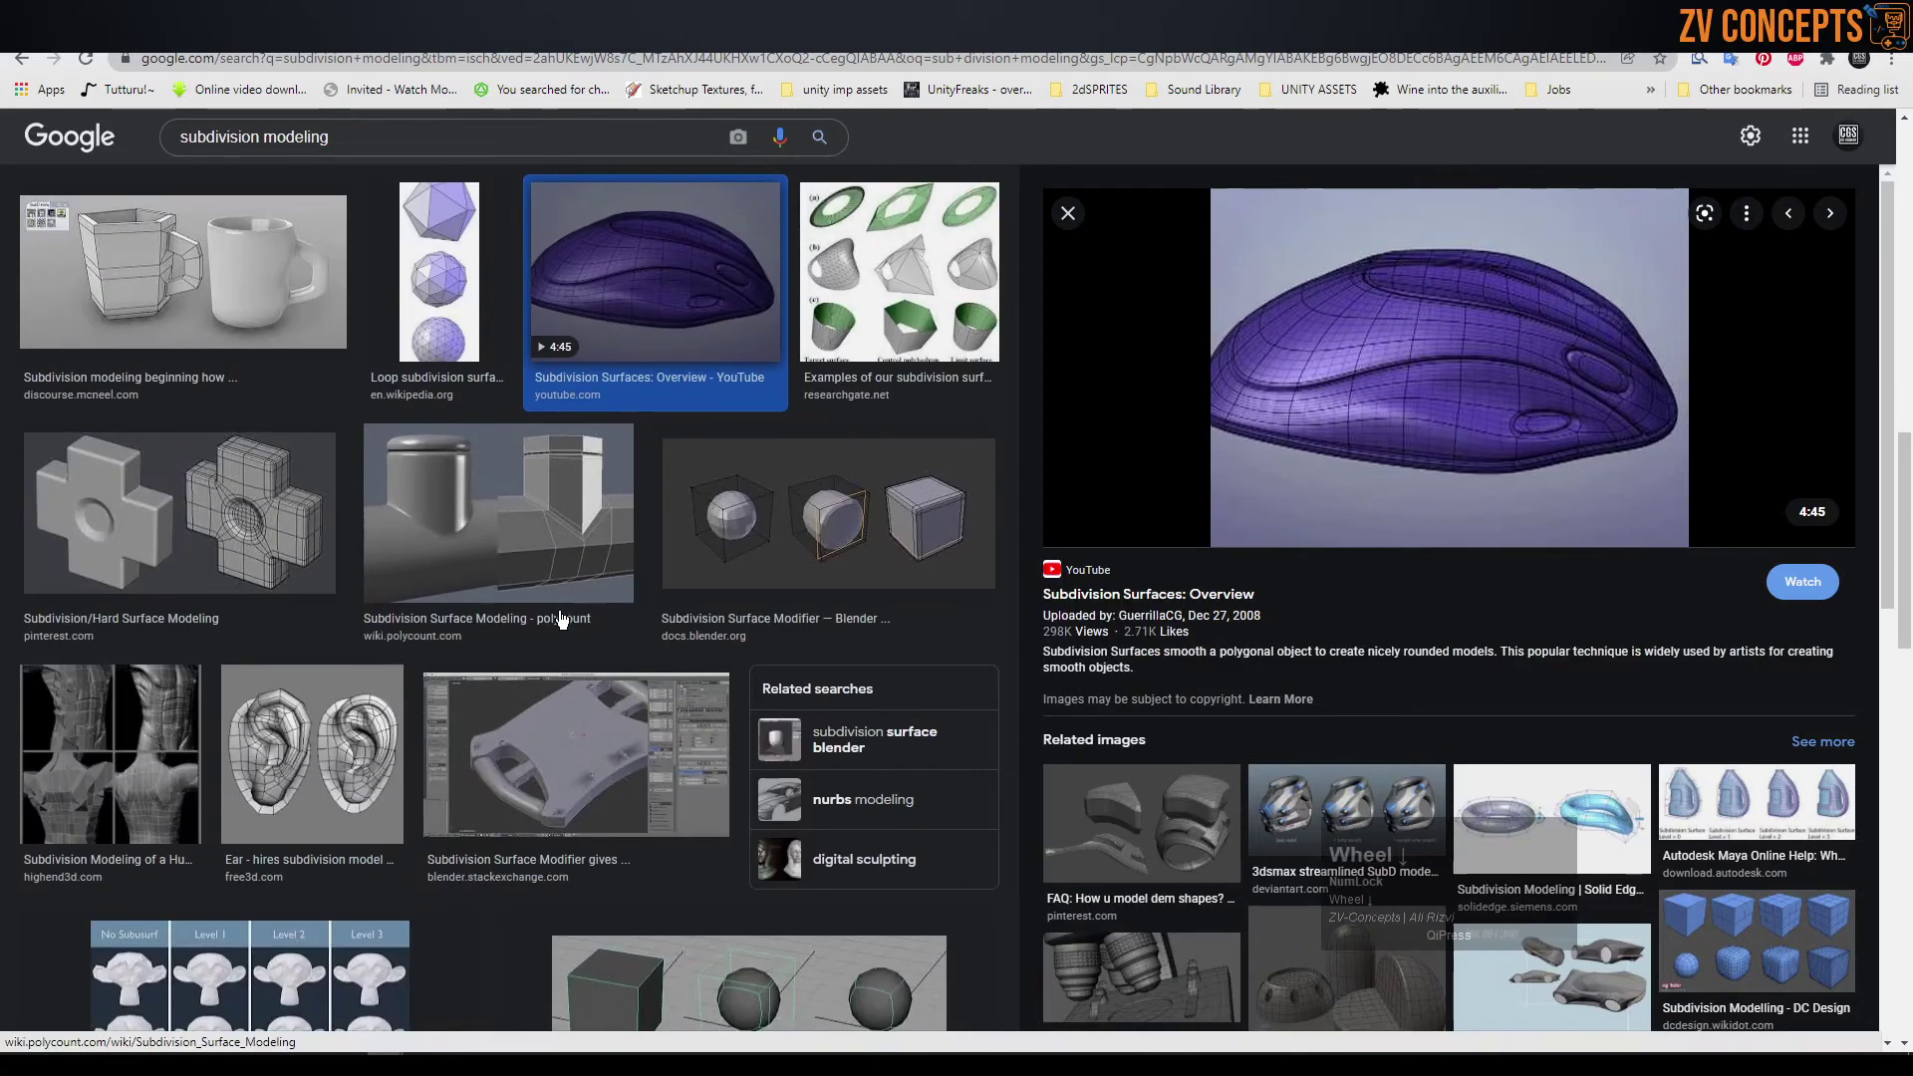
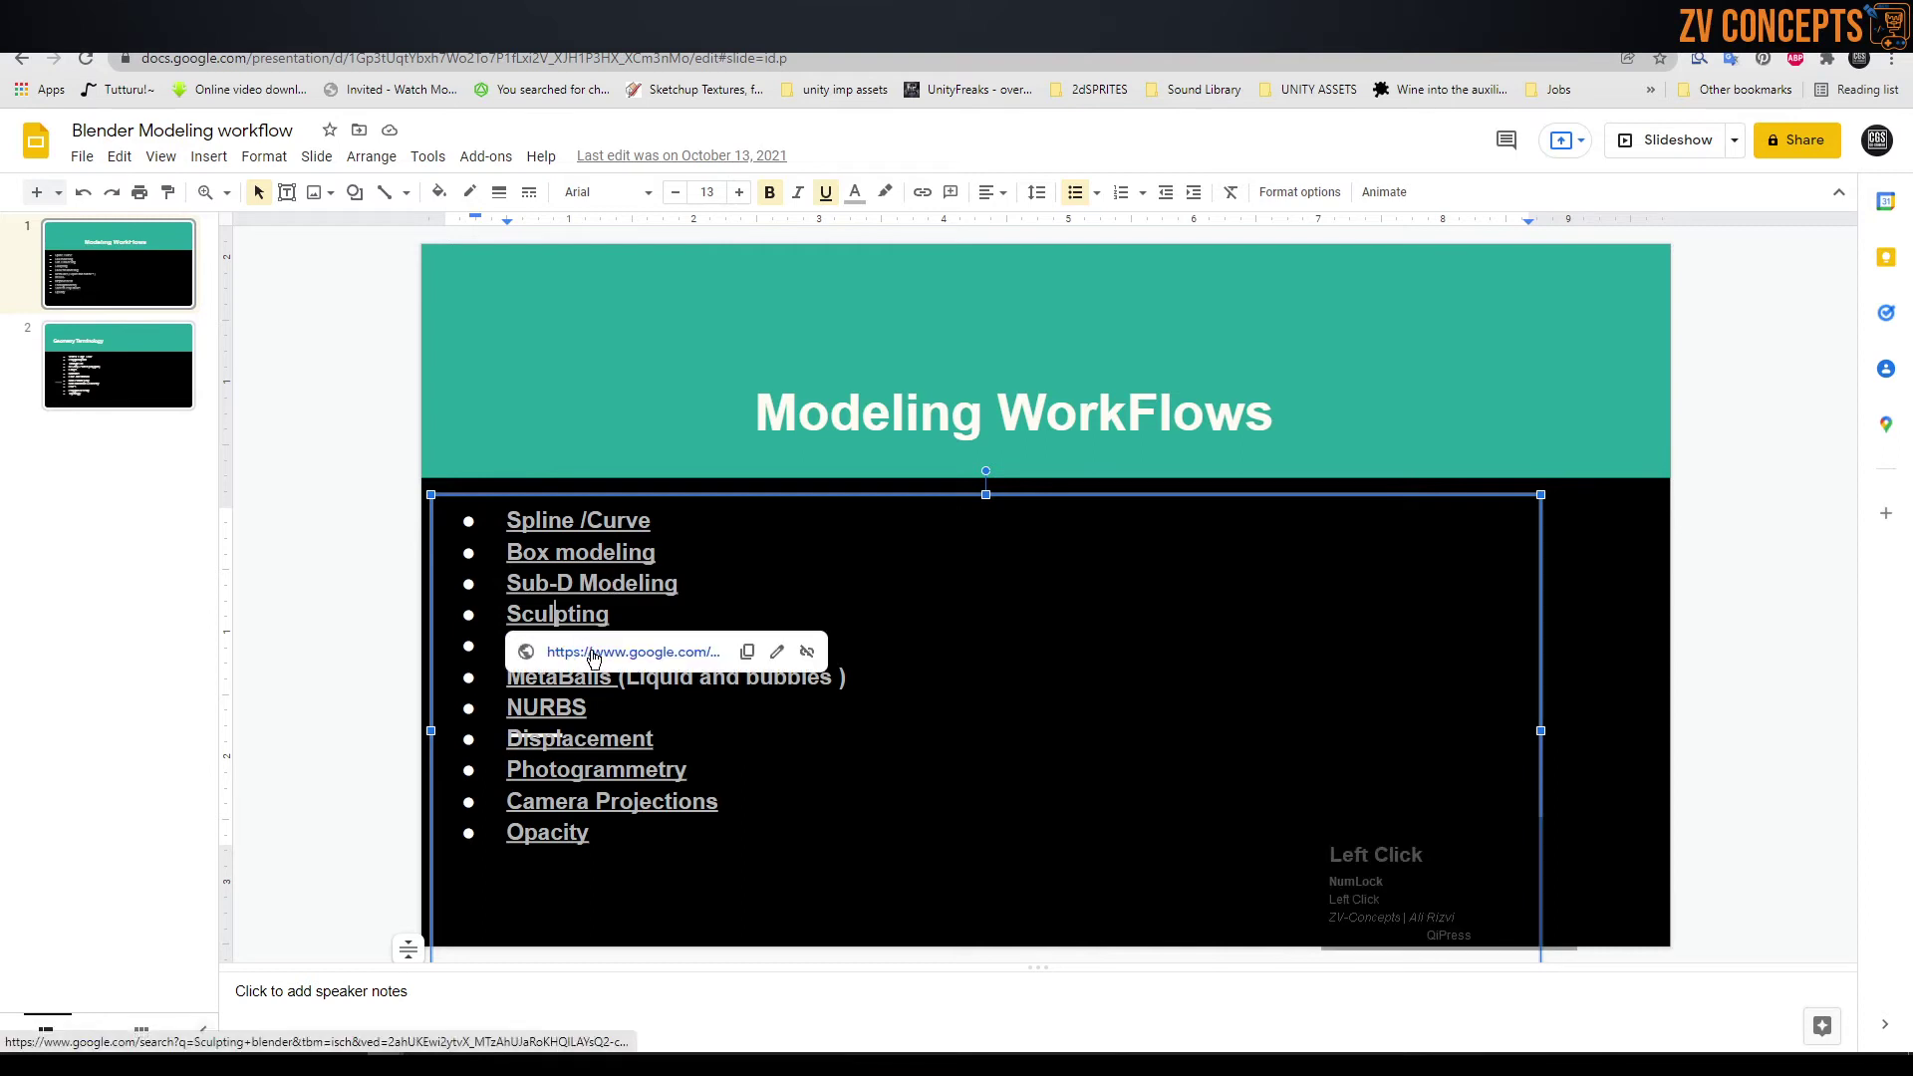
- Scroll through the Sculpting blender image results, previewing a couple along the way
click(593, 653)
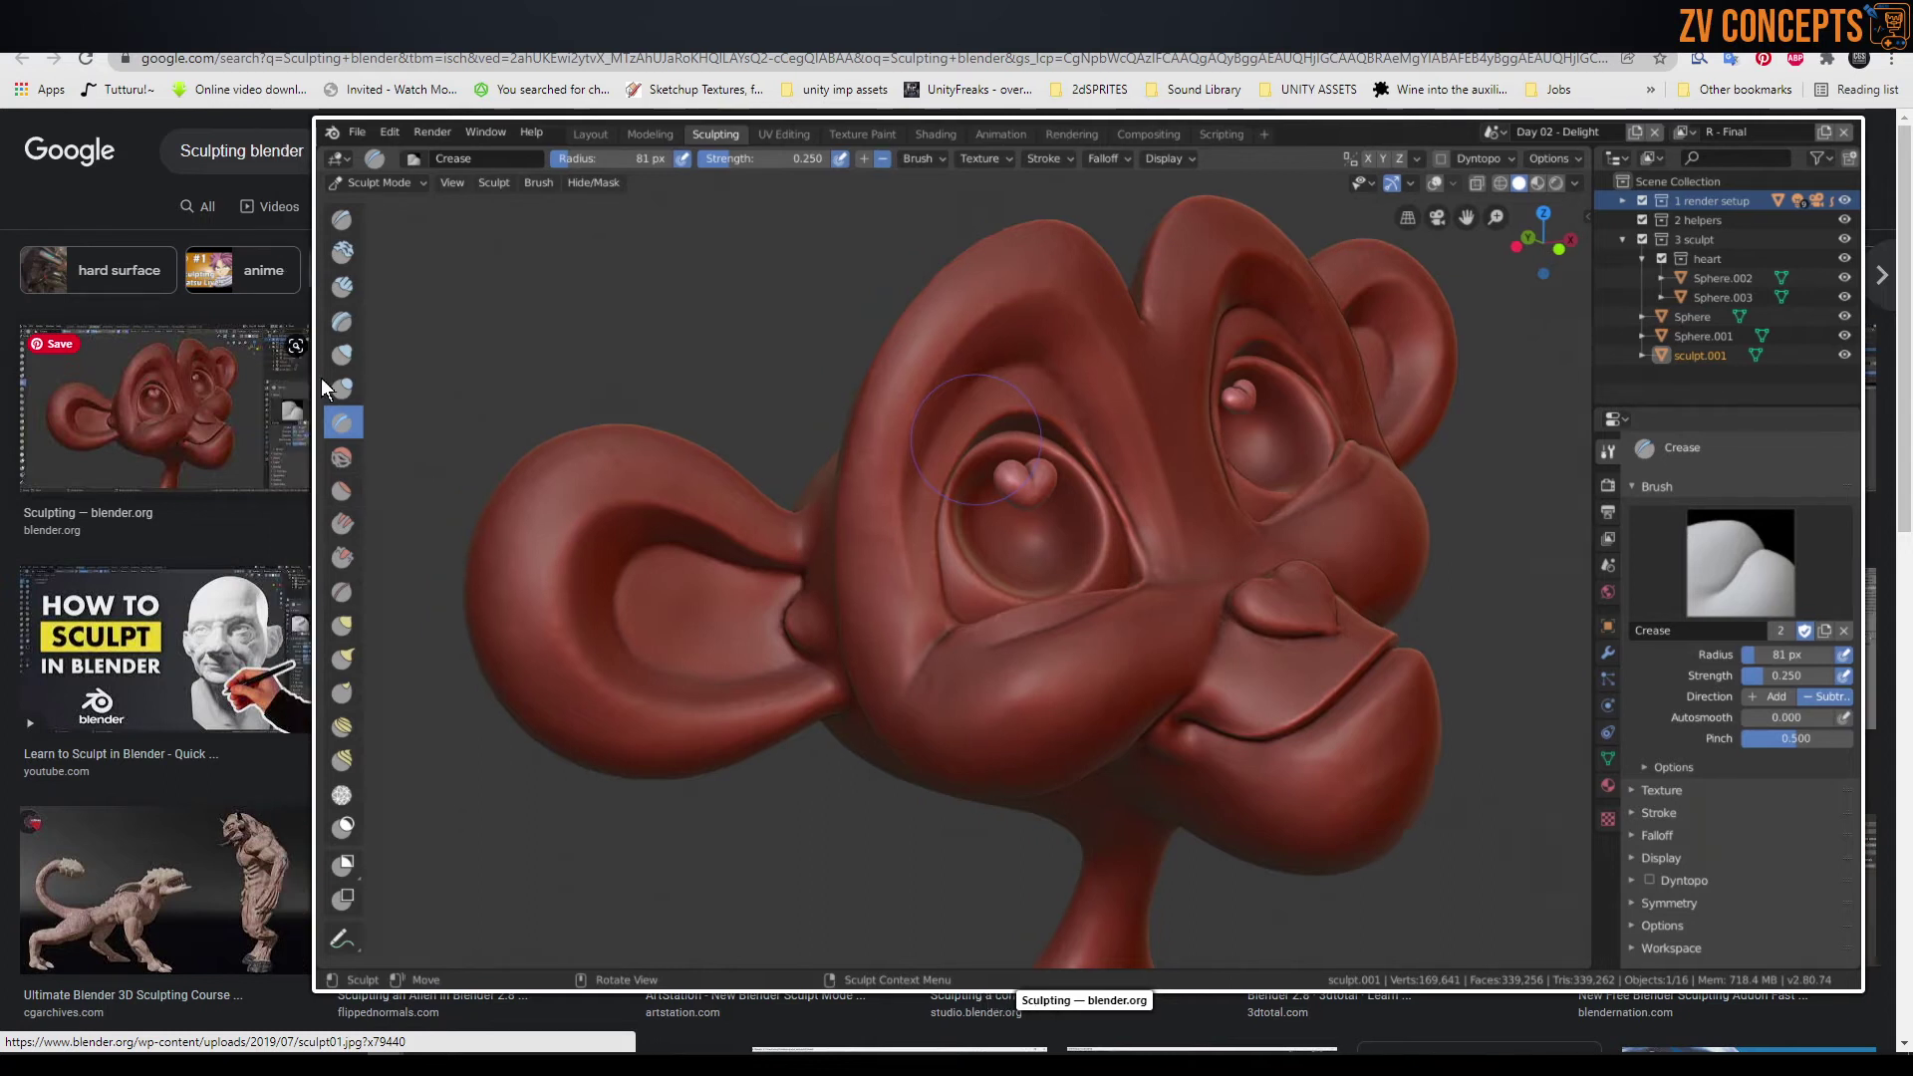
scroll(down, 3)
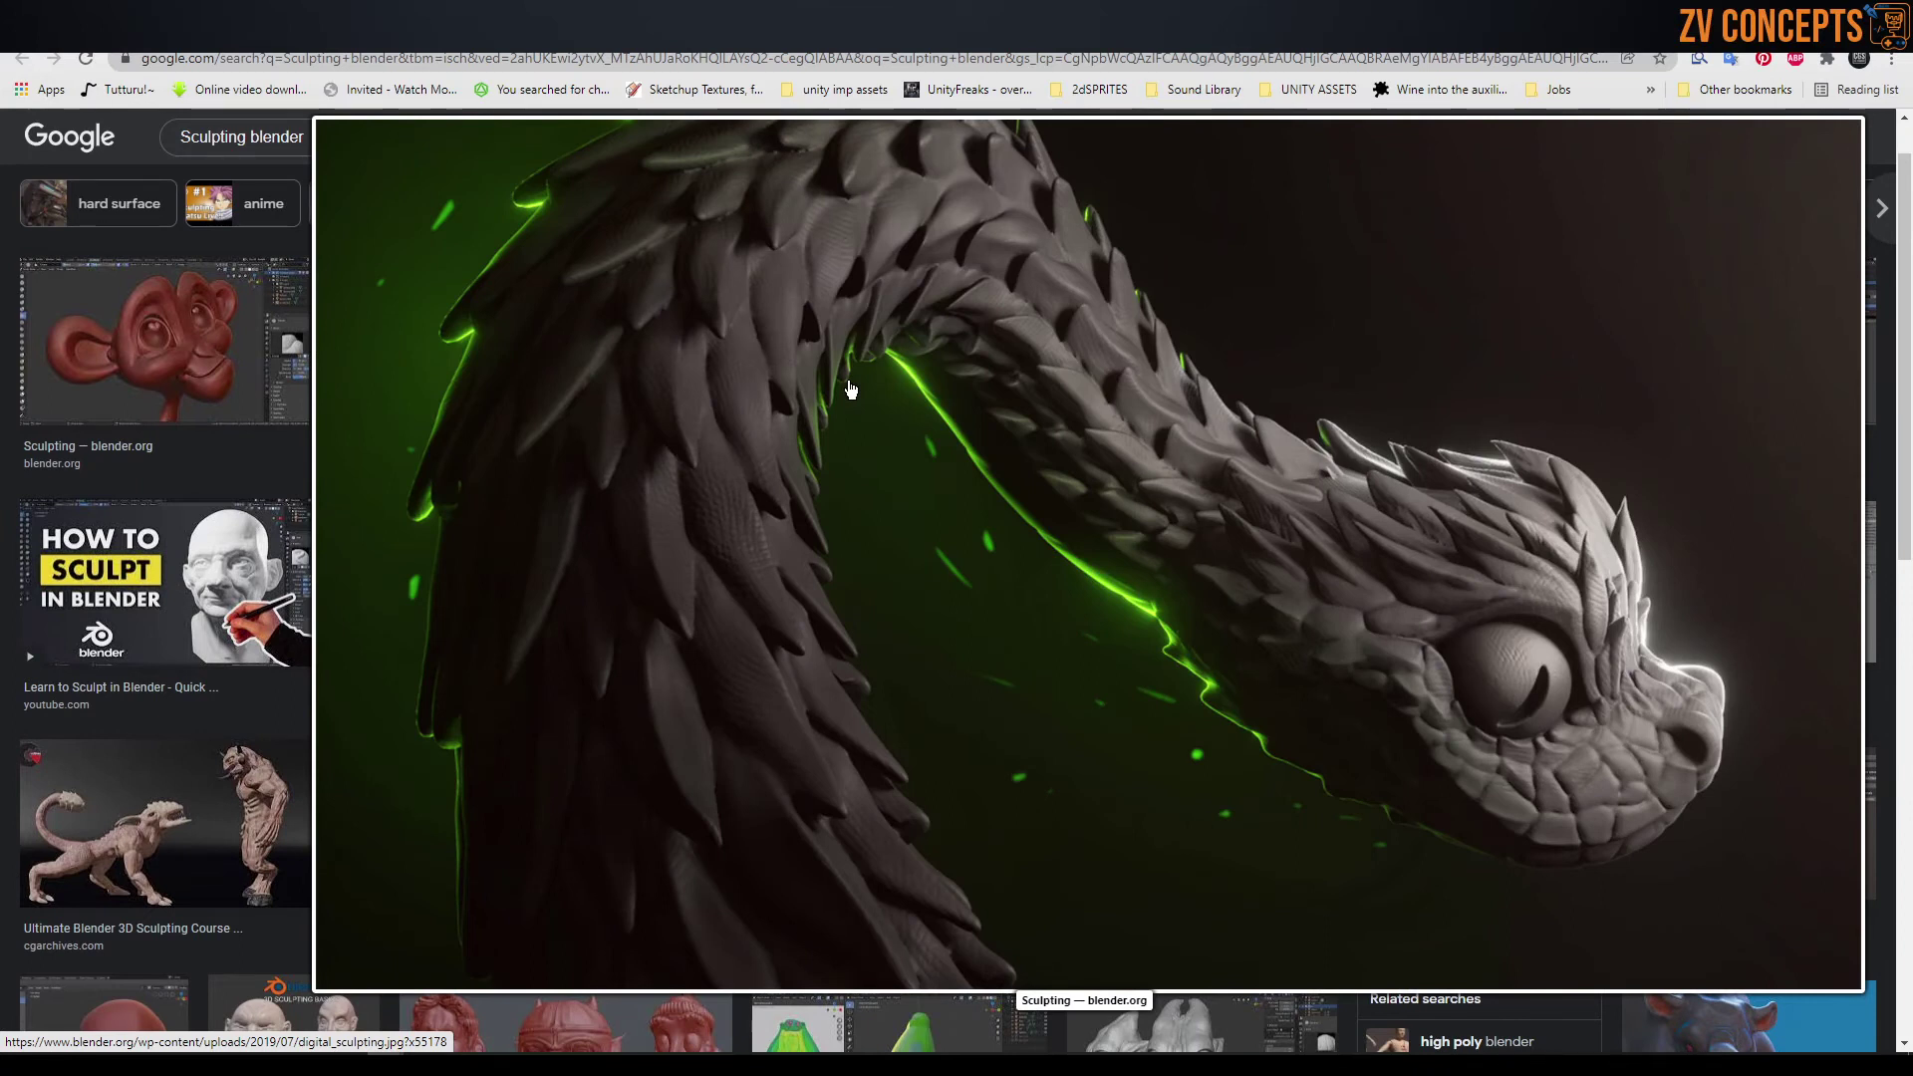
scroll(down, 3)
scroll(down, 3)
scroll(down, 3)
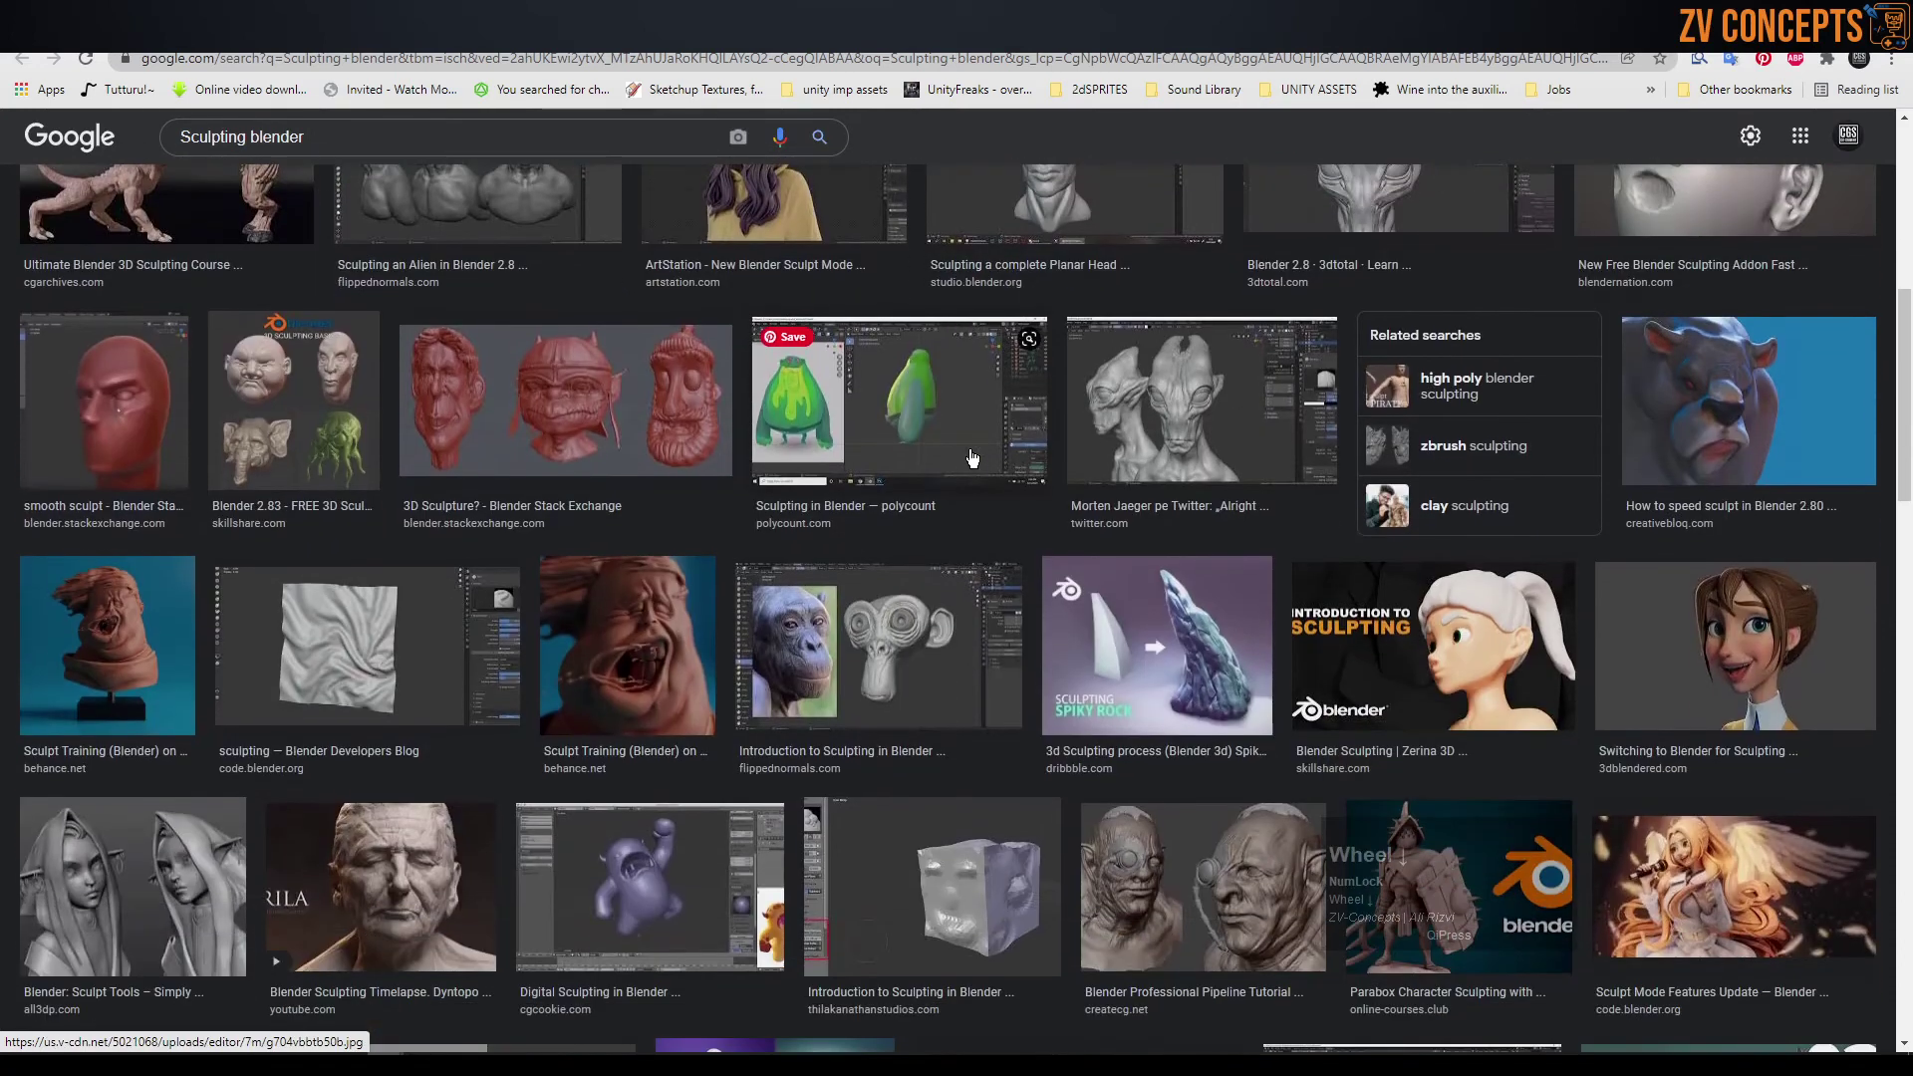
scroll(down, 3)
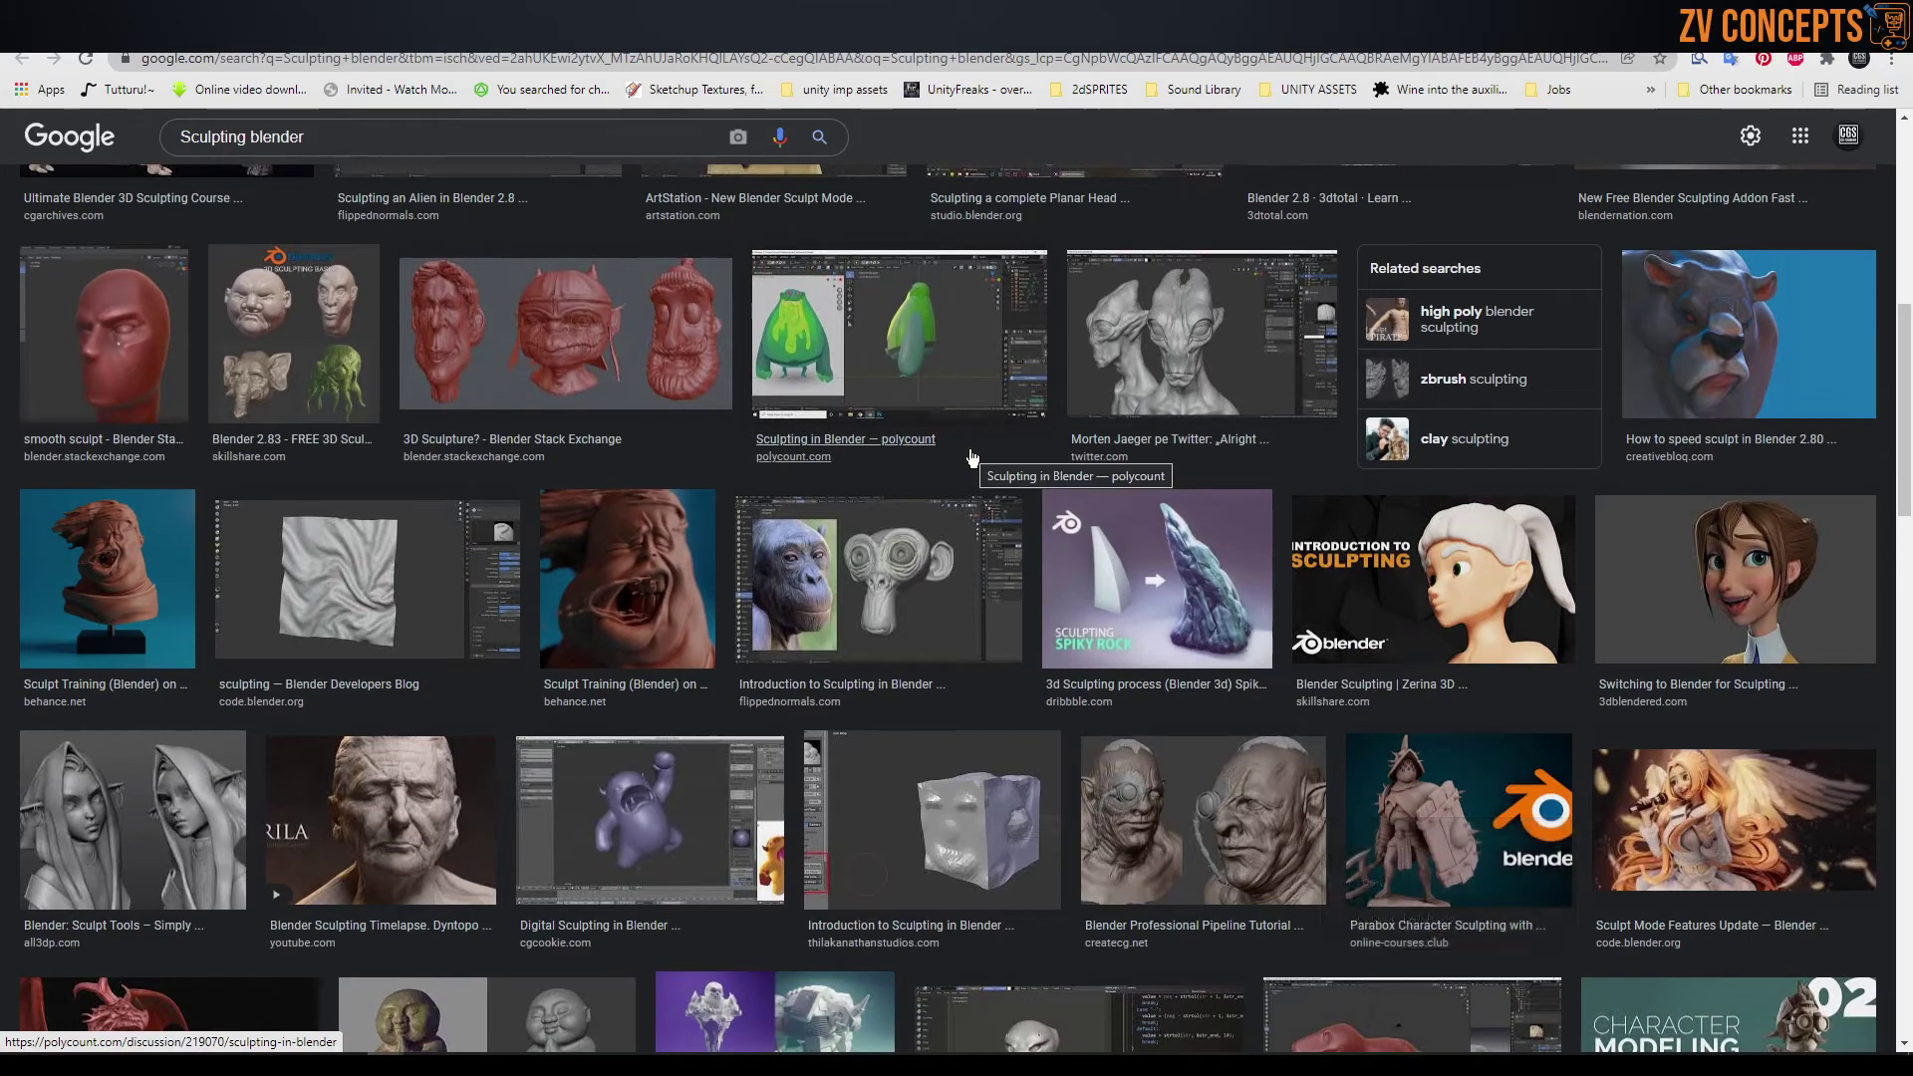
scroll(down, 3)
scroll(down, 3)
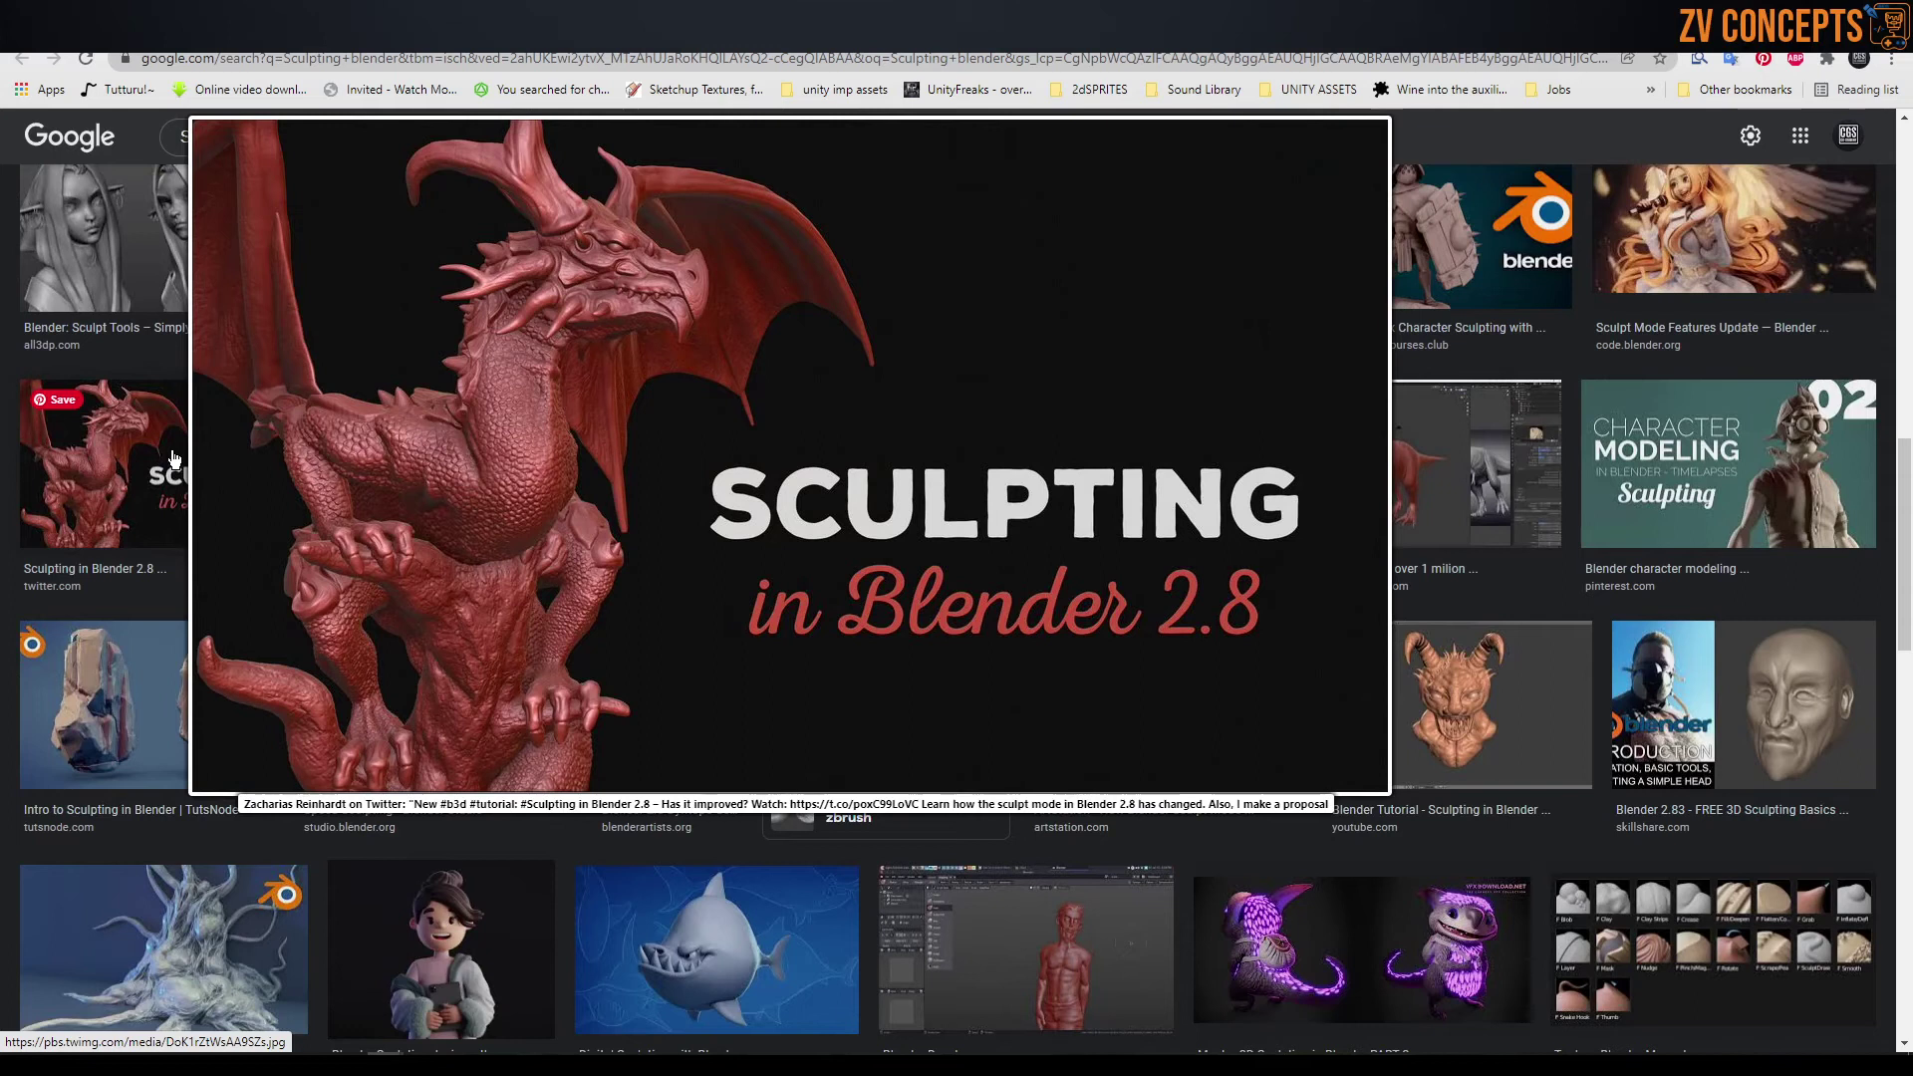
scroll(down, 3)
click(796, 588)
- Preview the Yan's Daily Tips #106 Sculpting Hair Quick Tip result and keep browsing
scroll(down, 3)
click(547, 546)
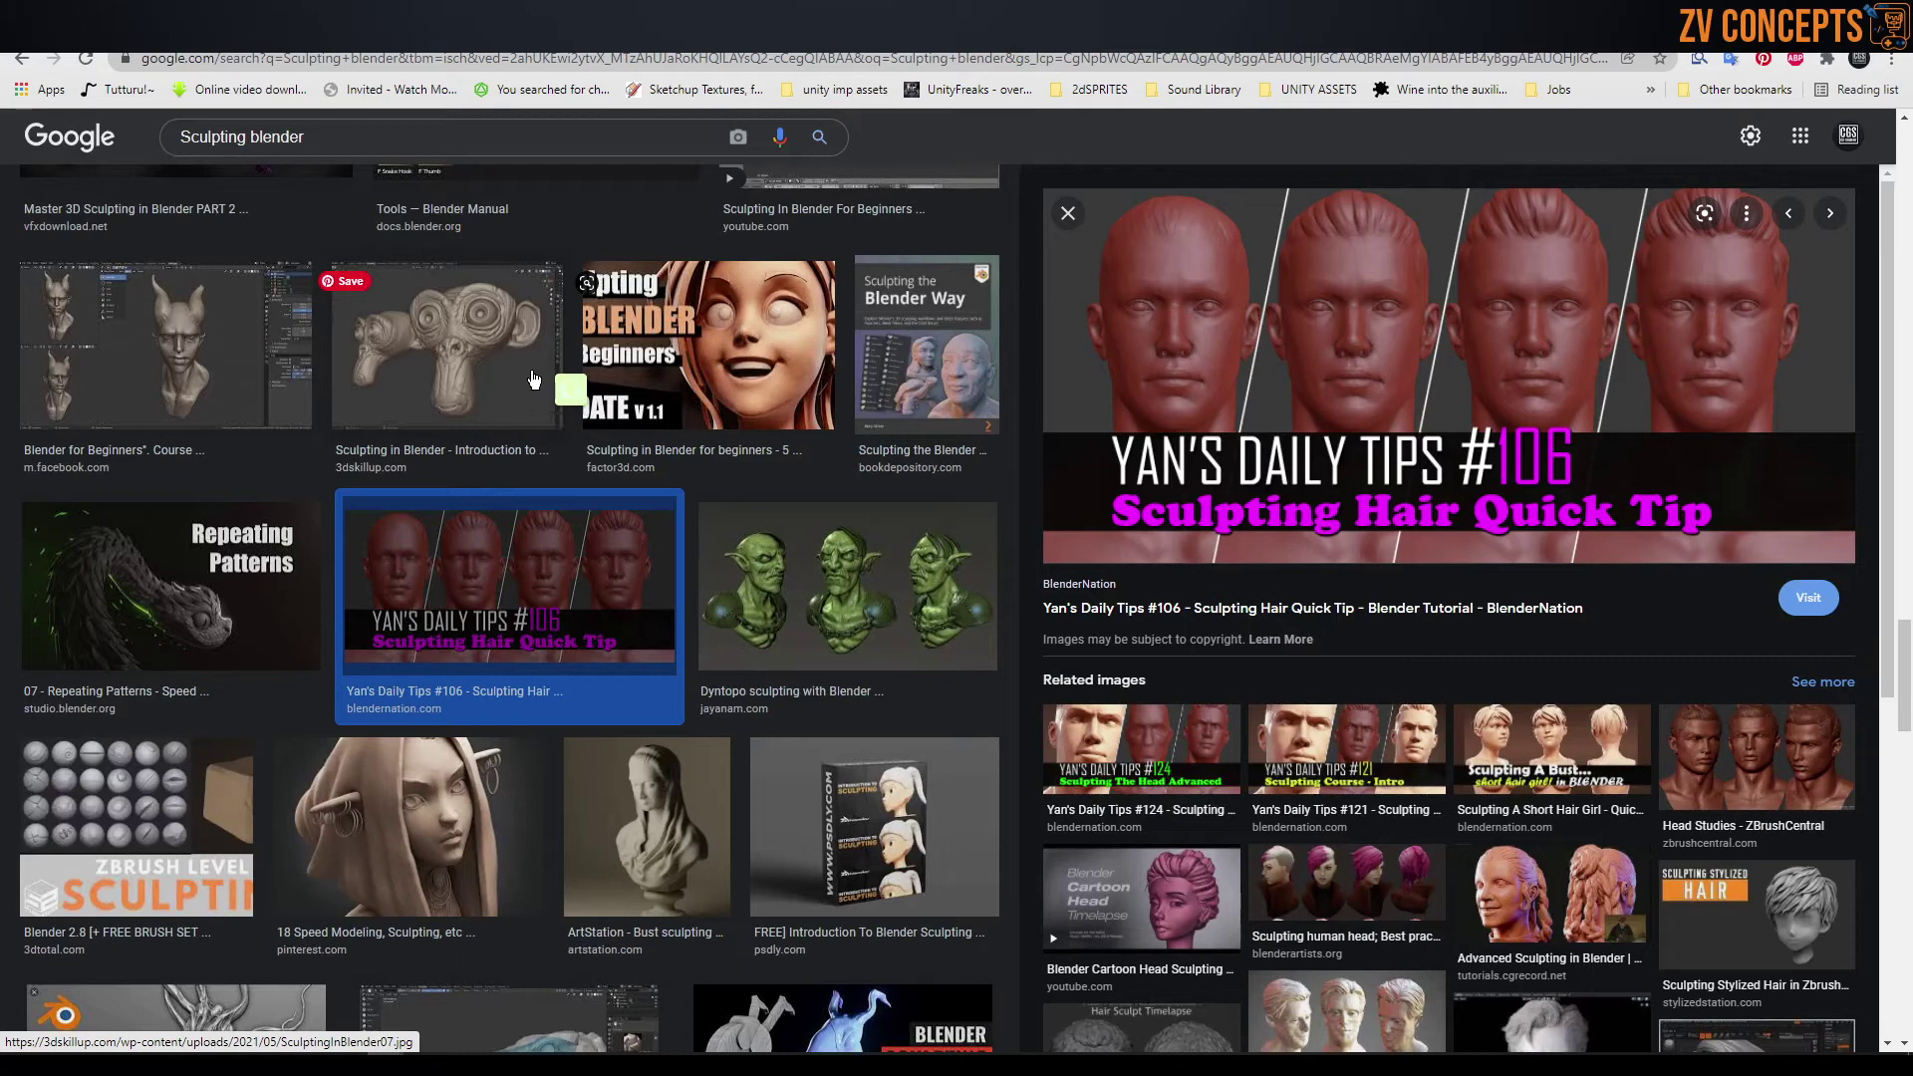
scroll(down, 3)
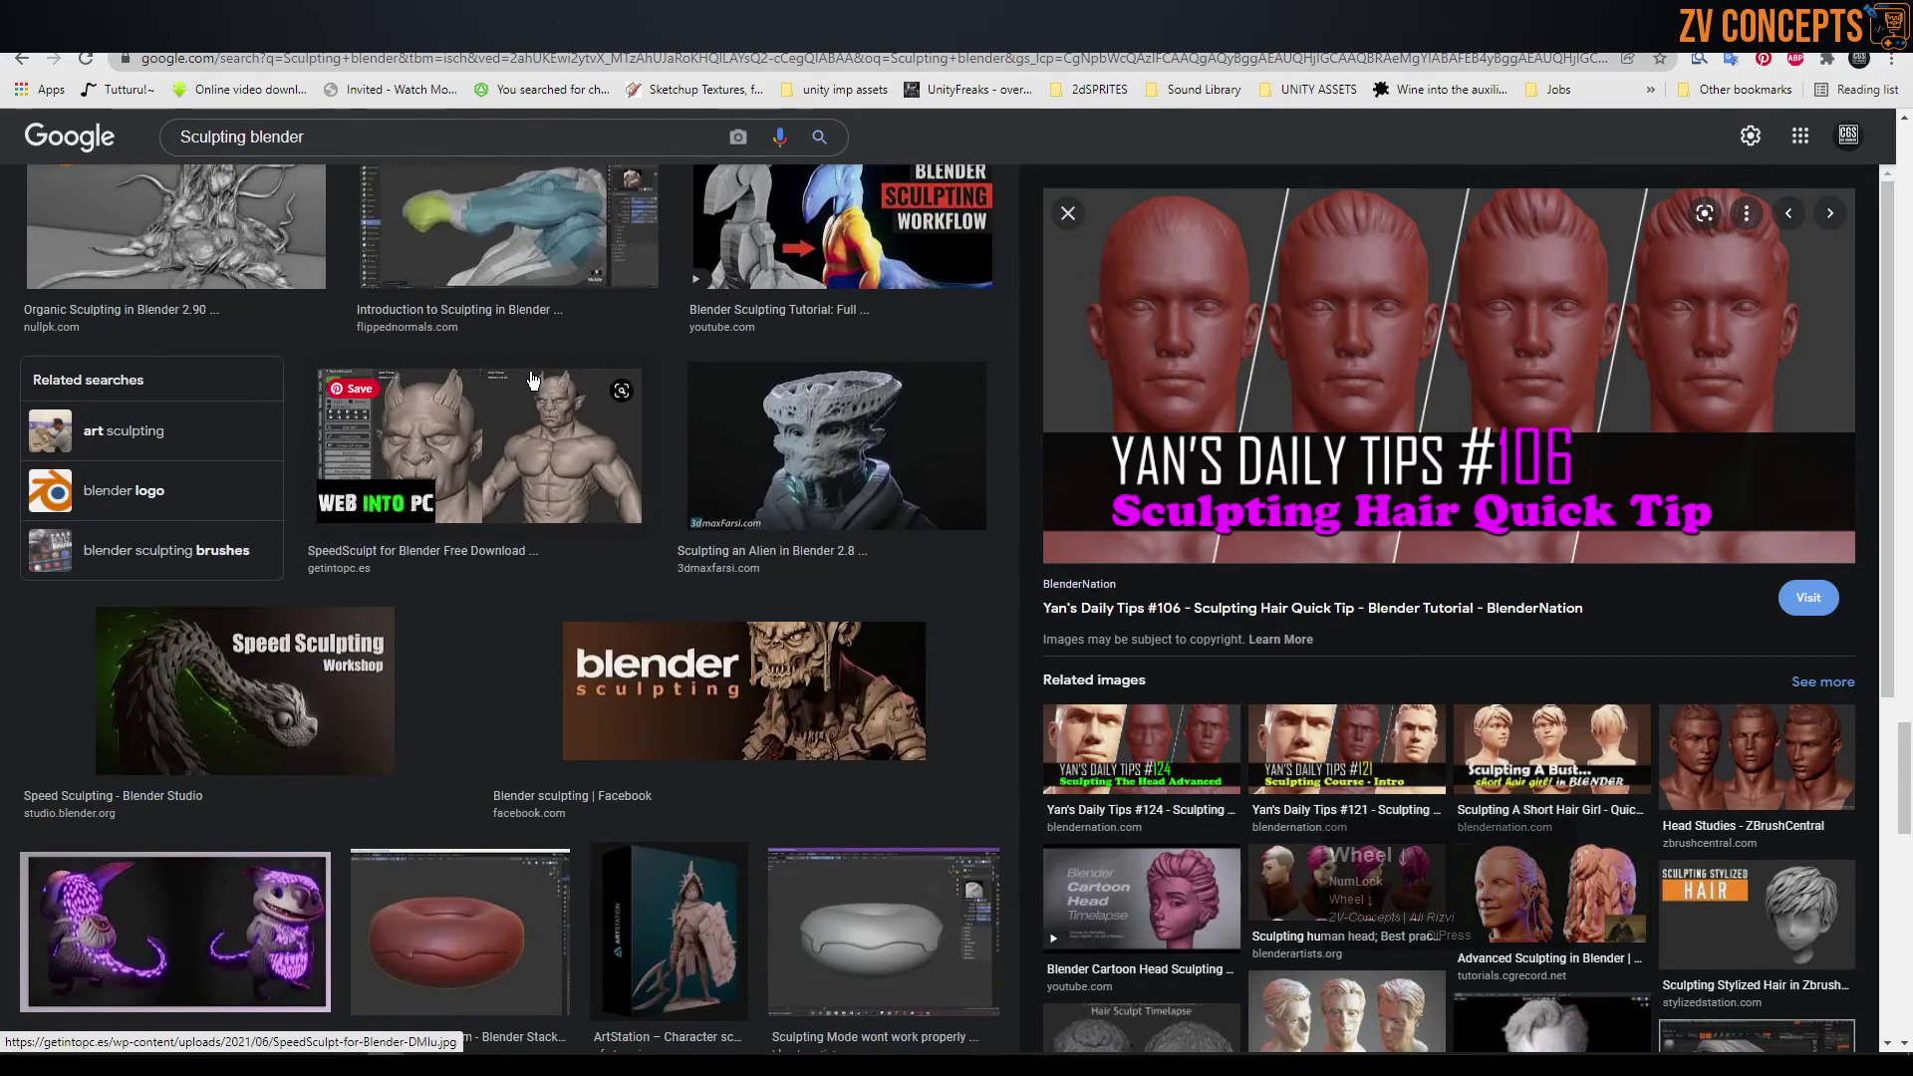
scroll(up, 3)
scroll(down, 3)
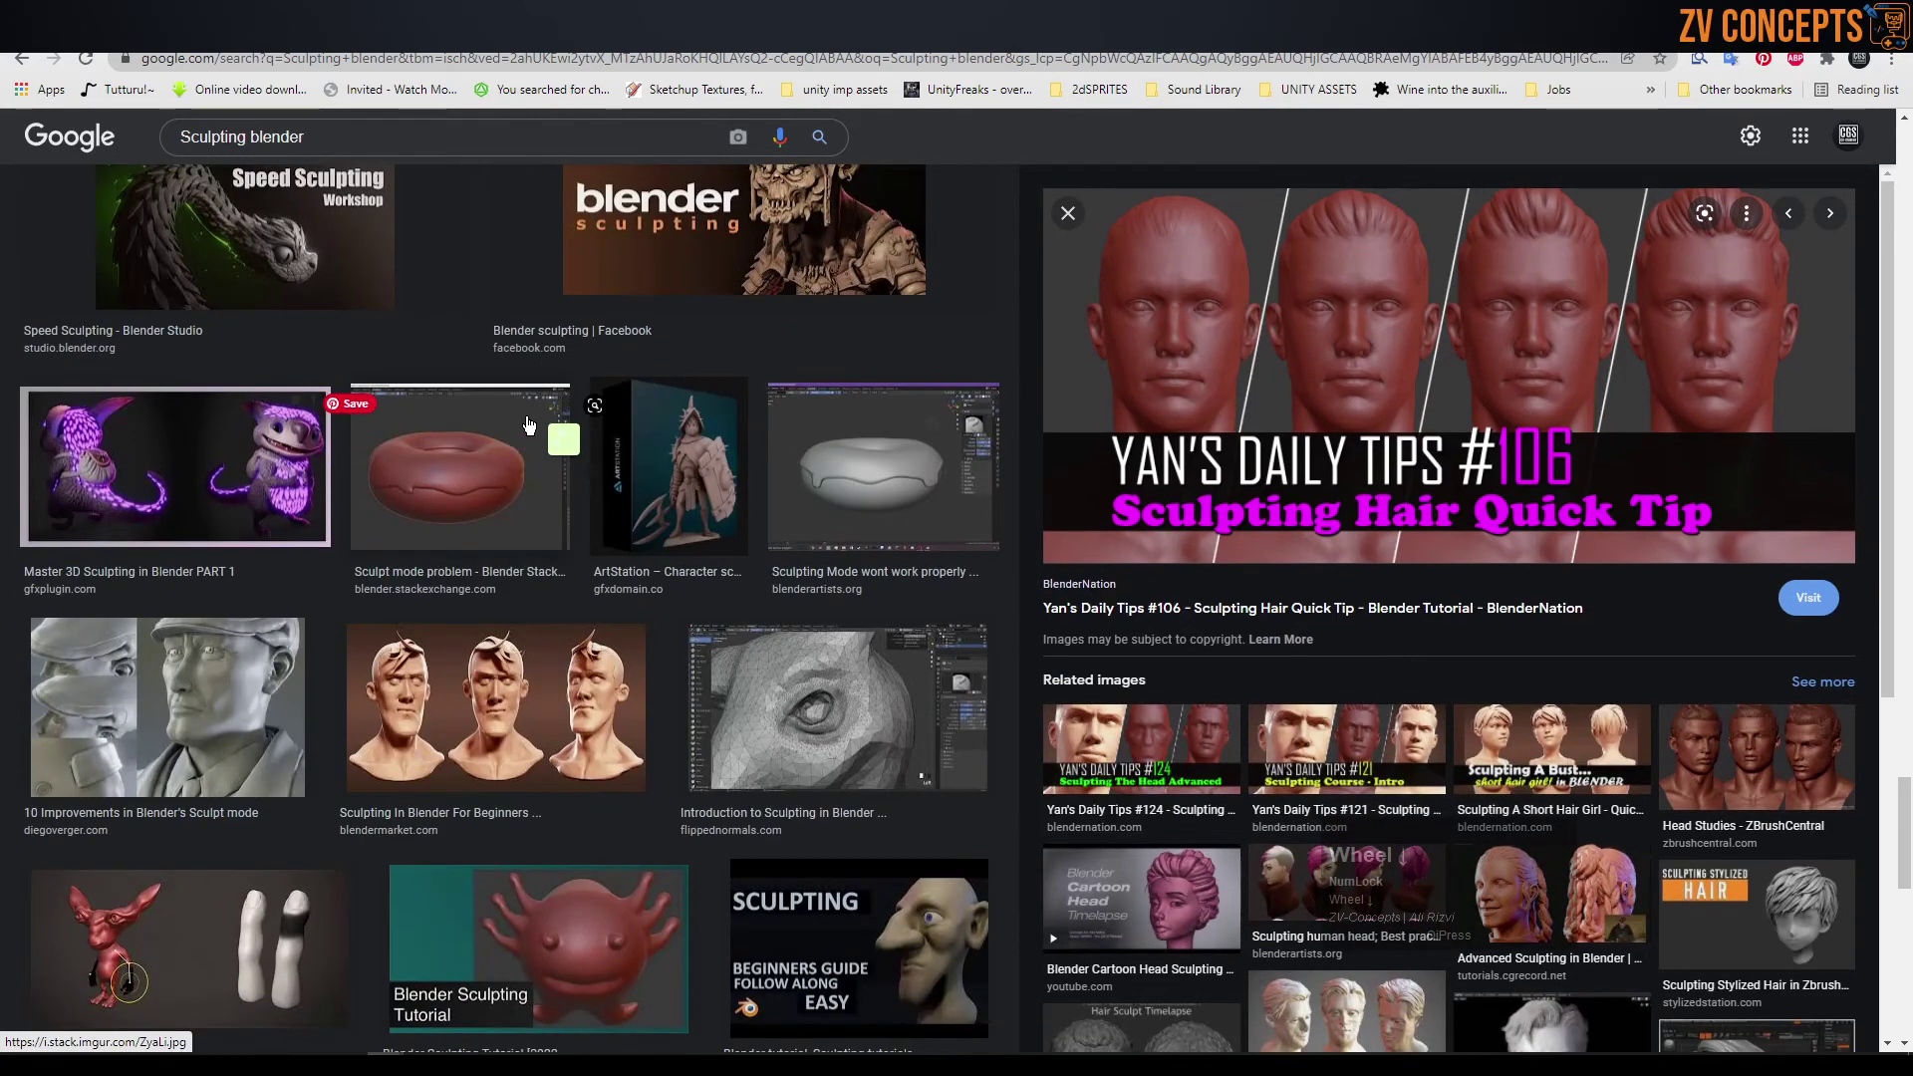
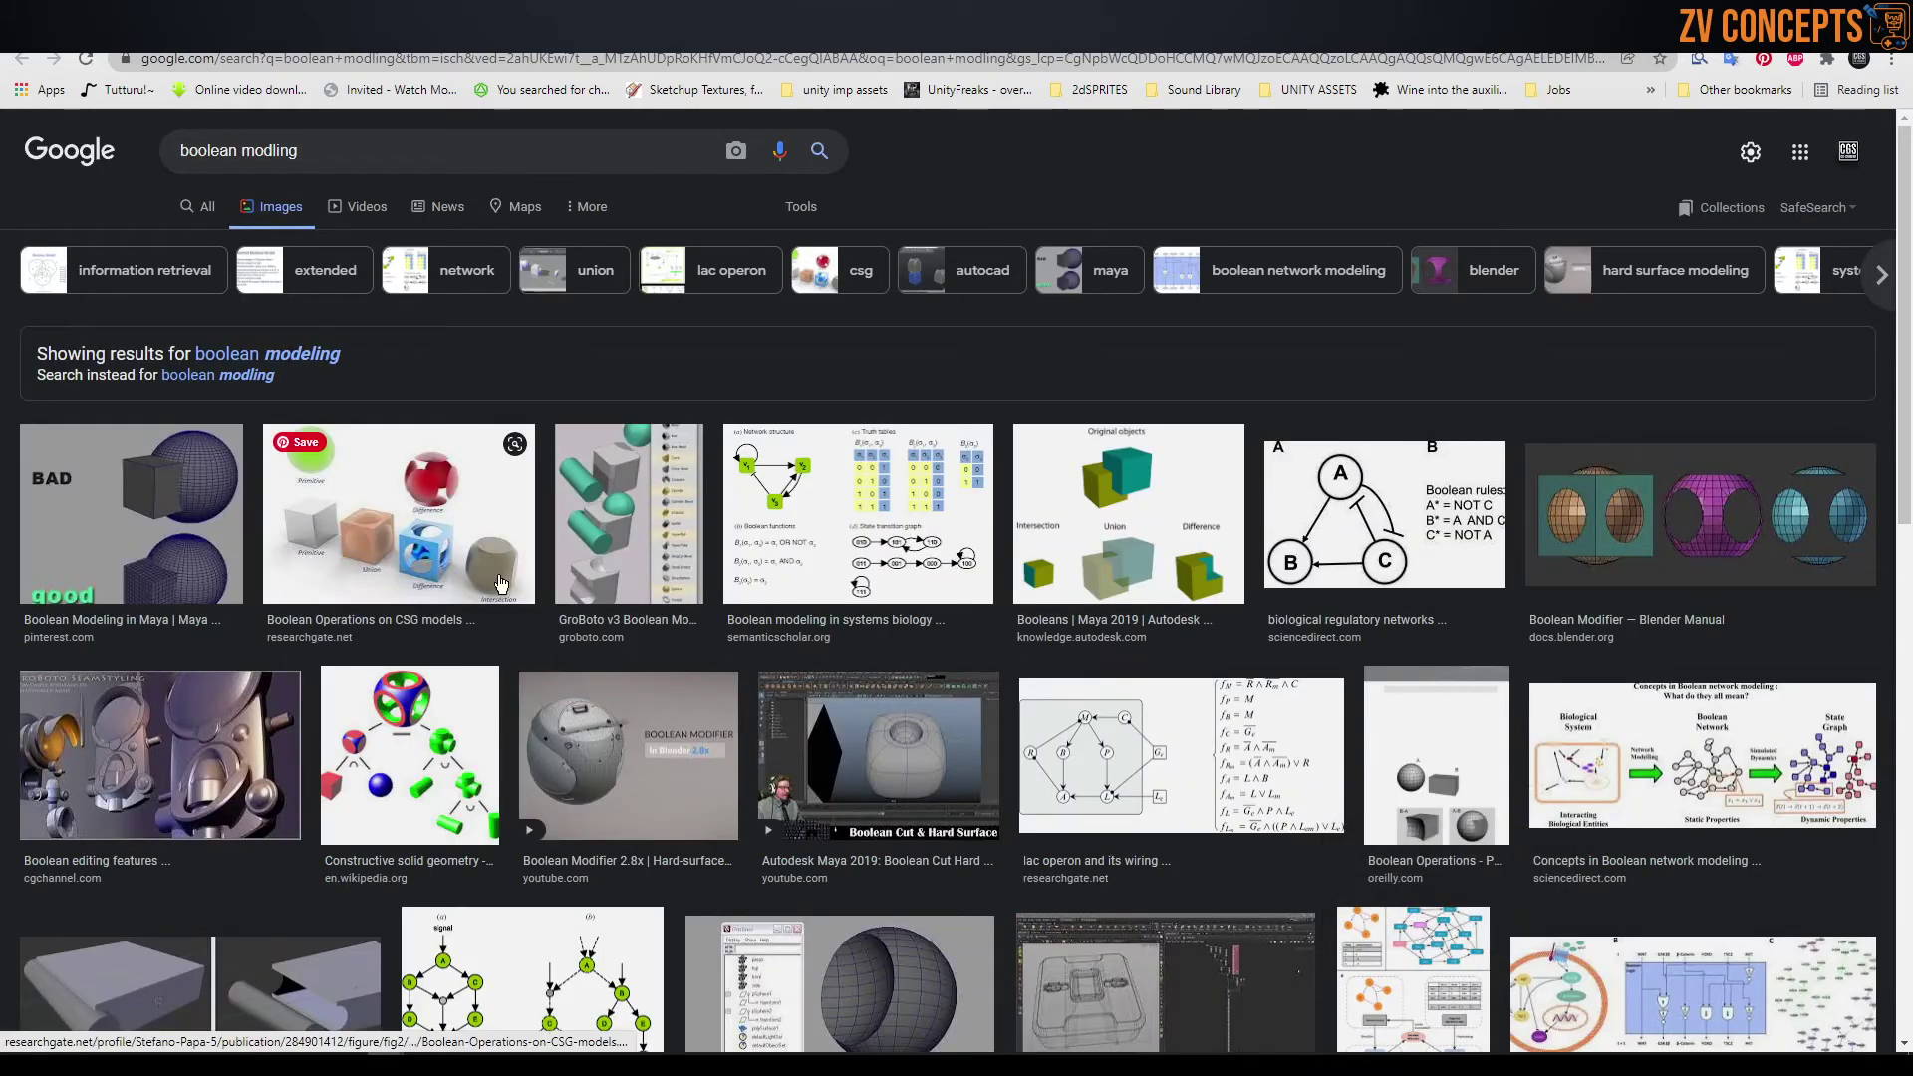
- Preview the GroBoto boolean editing result, then the Boolean Modifier 2.8x hard-surface video
click(187, 696)
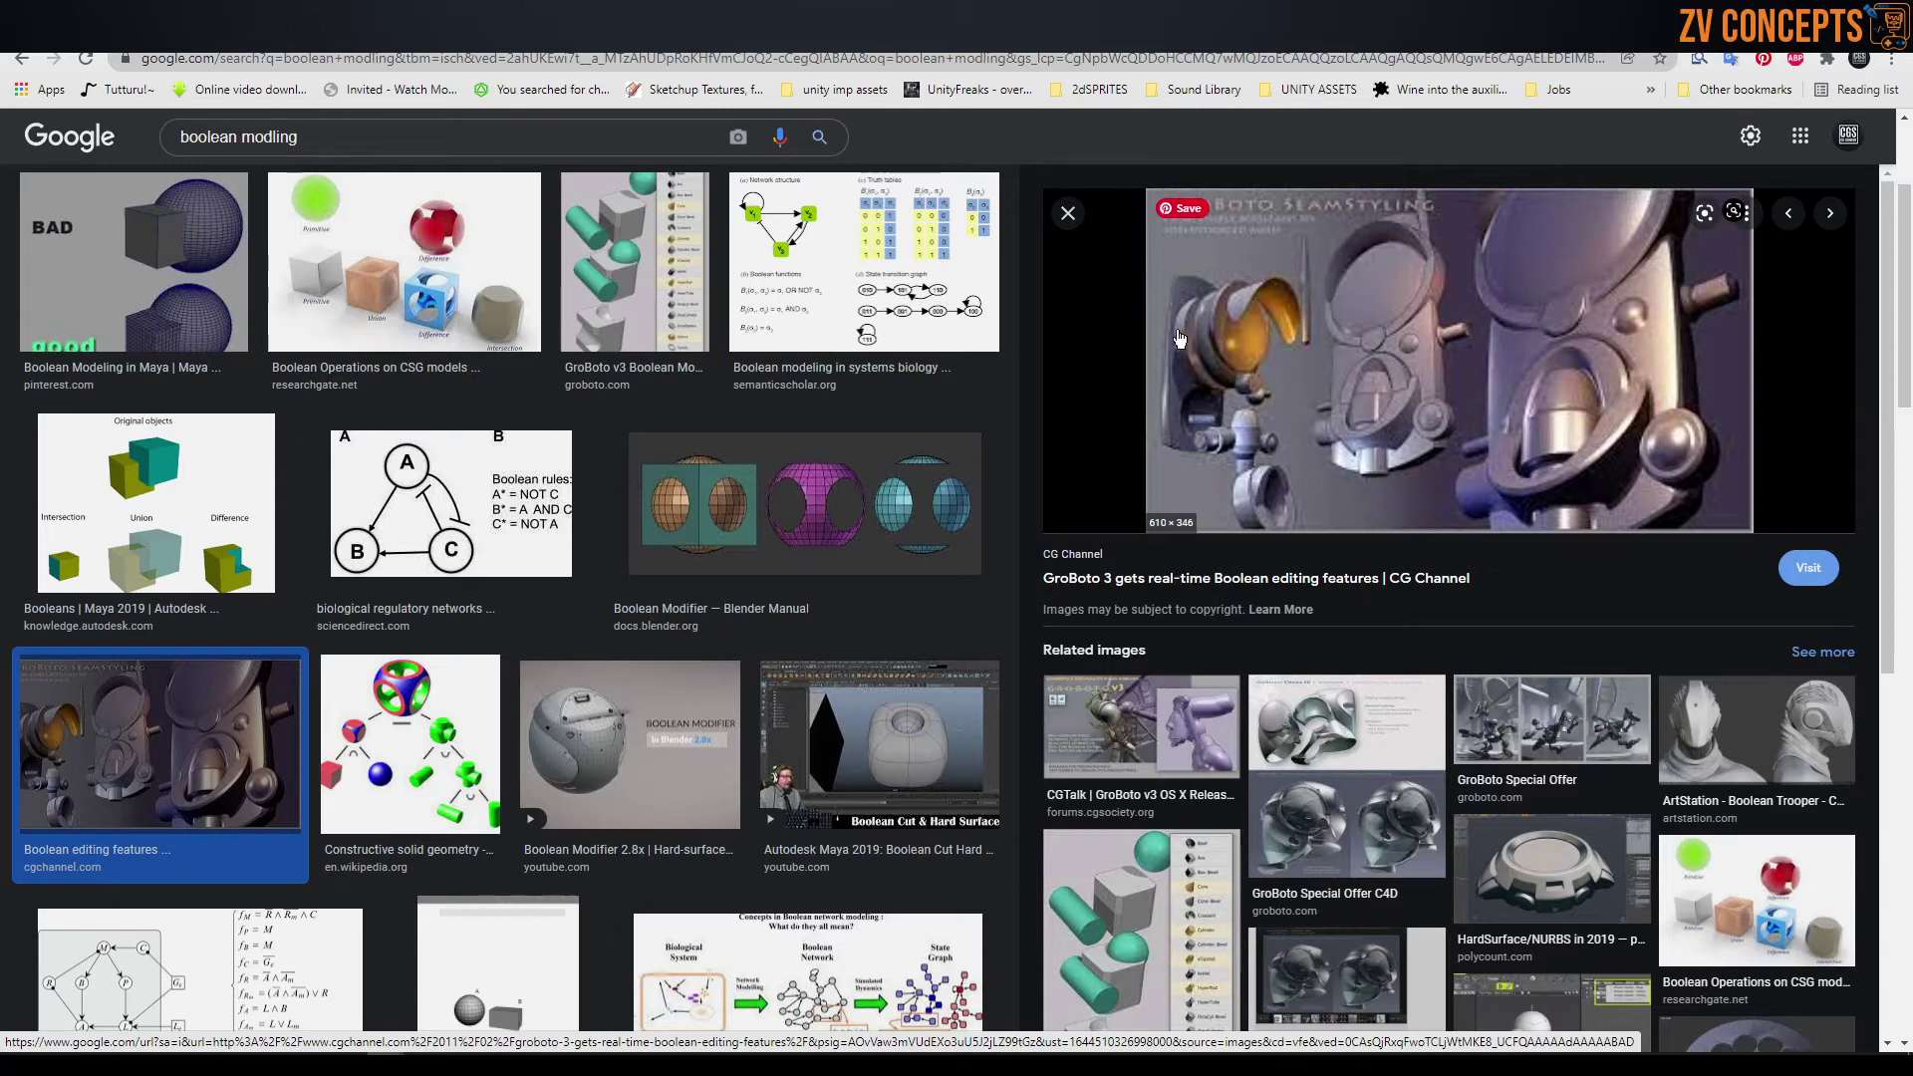
scroll(down, 3)
scroll(down, 3)
click(665, 436)
scroll(down, 3)
scroll(up, 3)
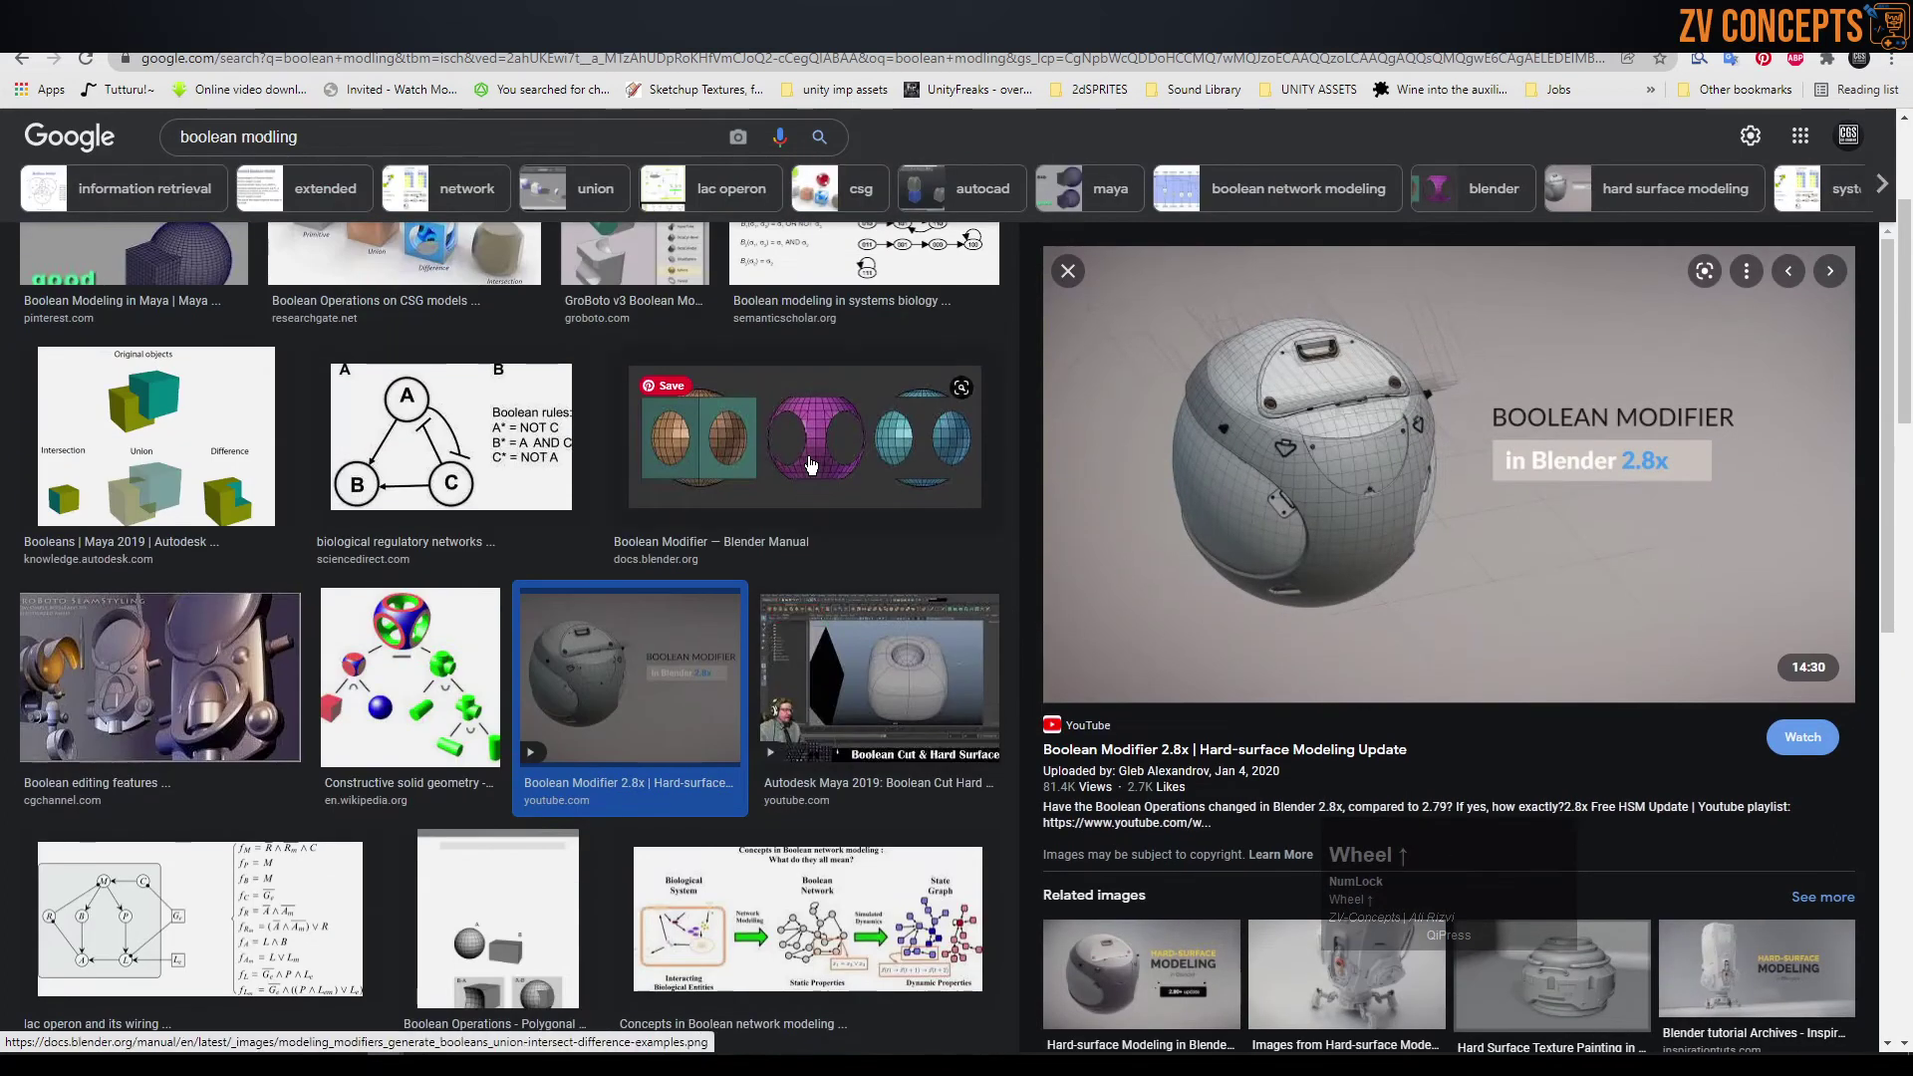
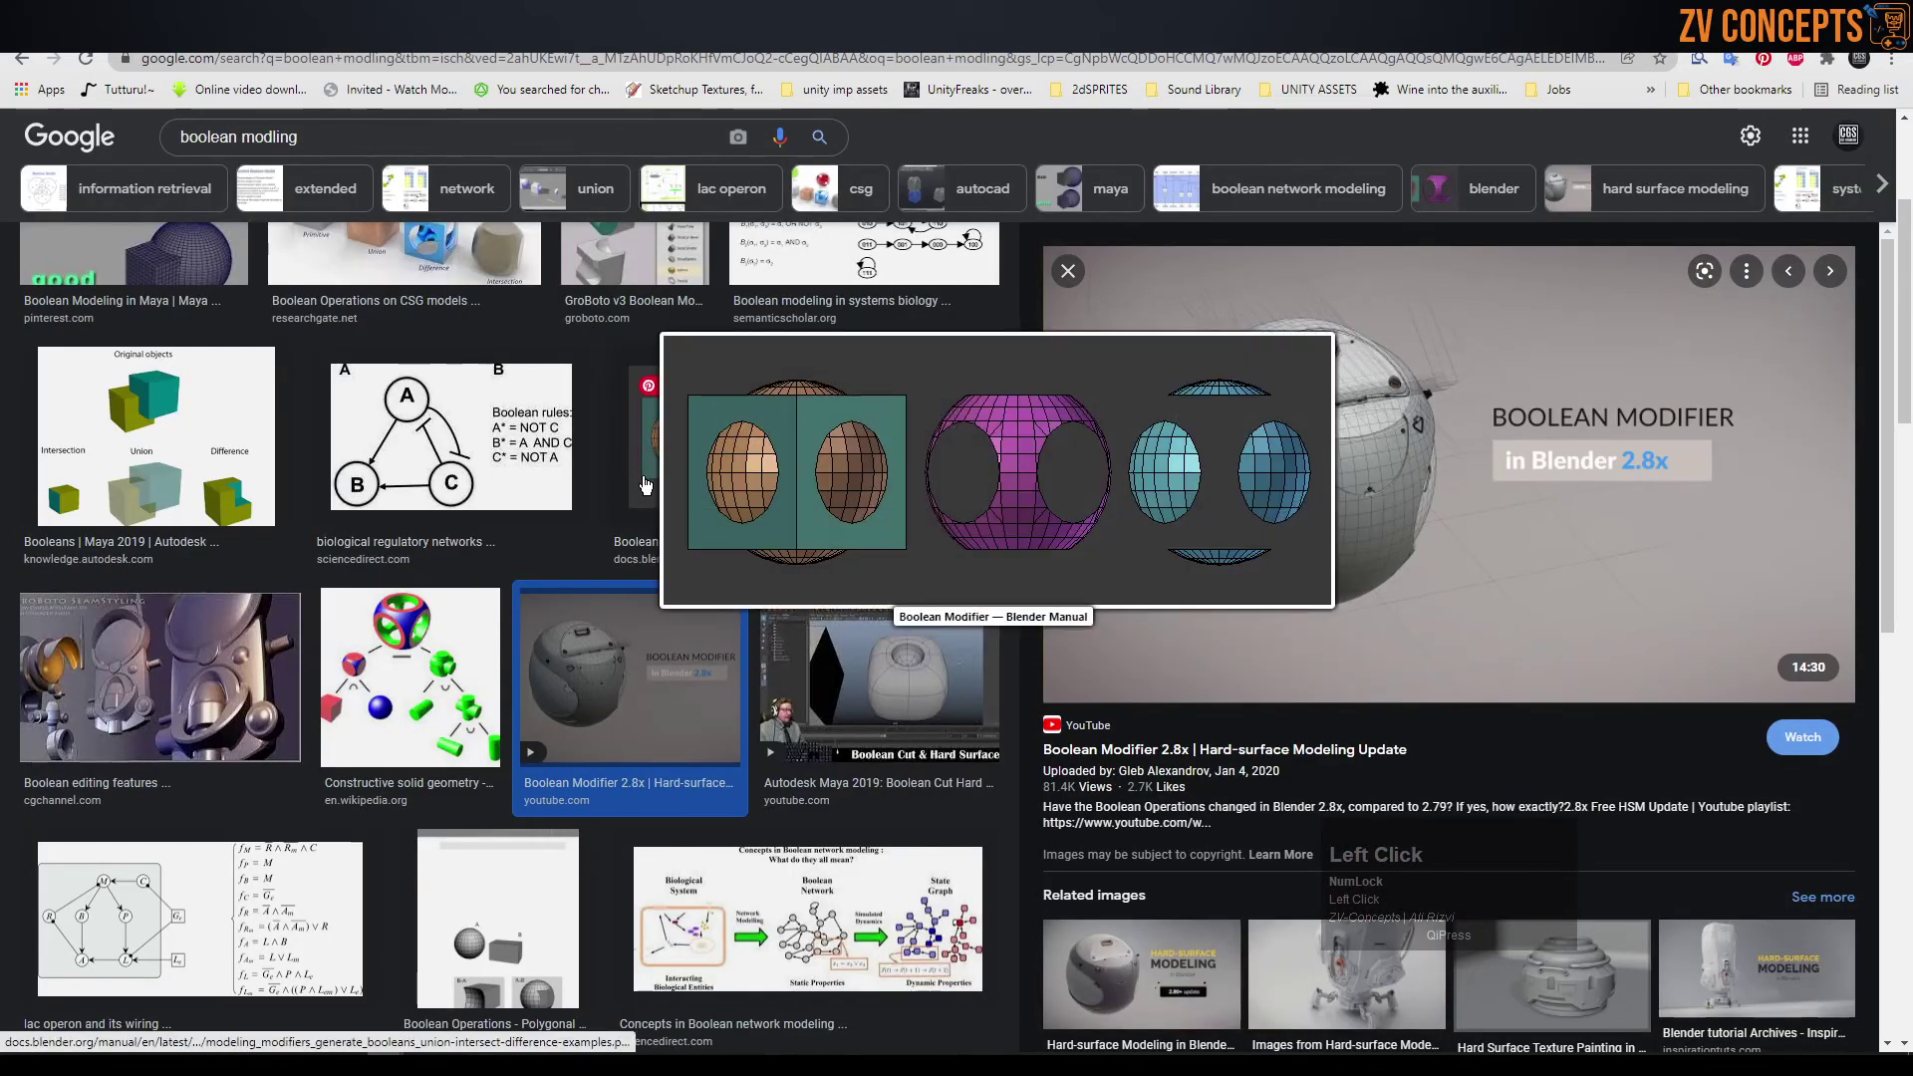
scroll(up, 3)
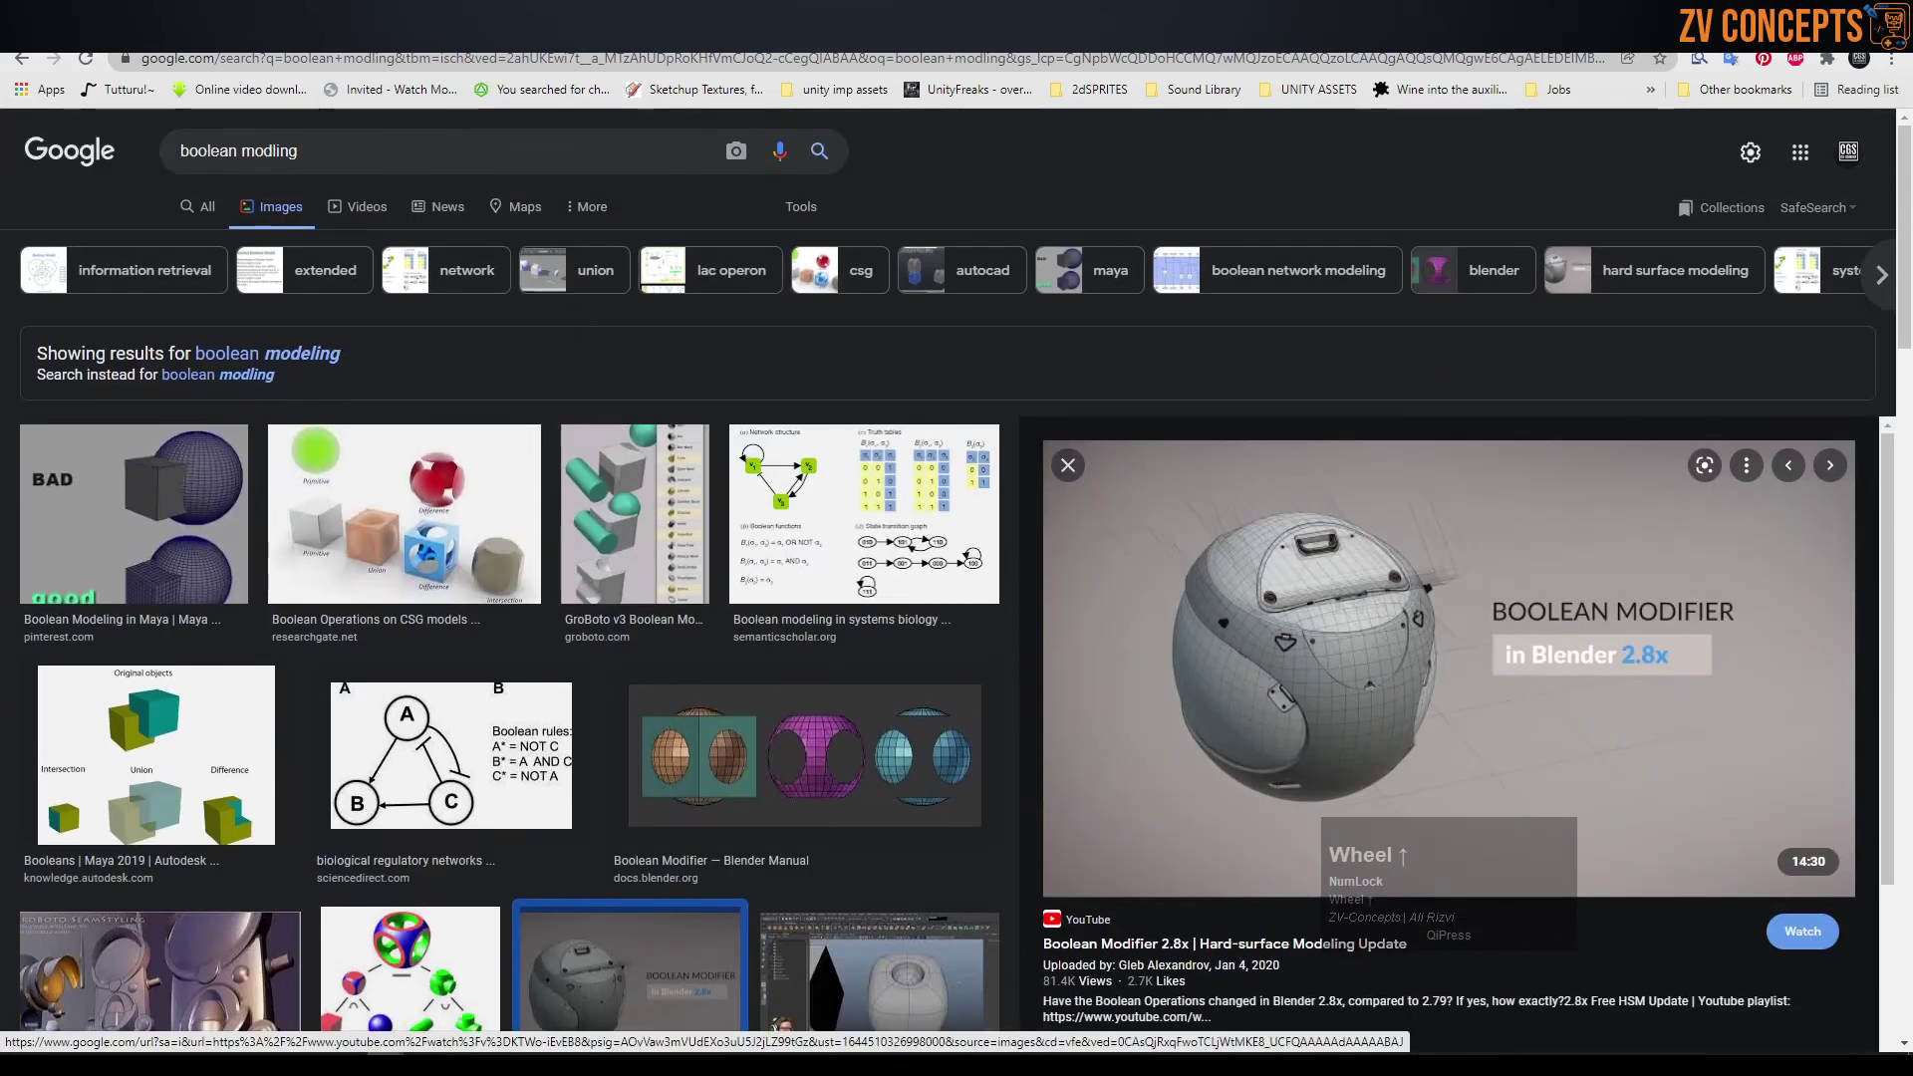
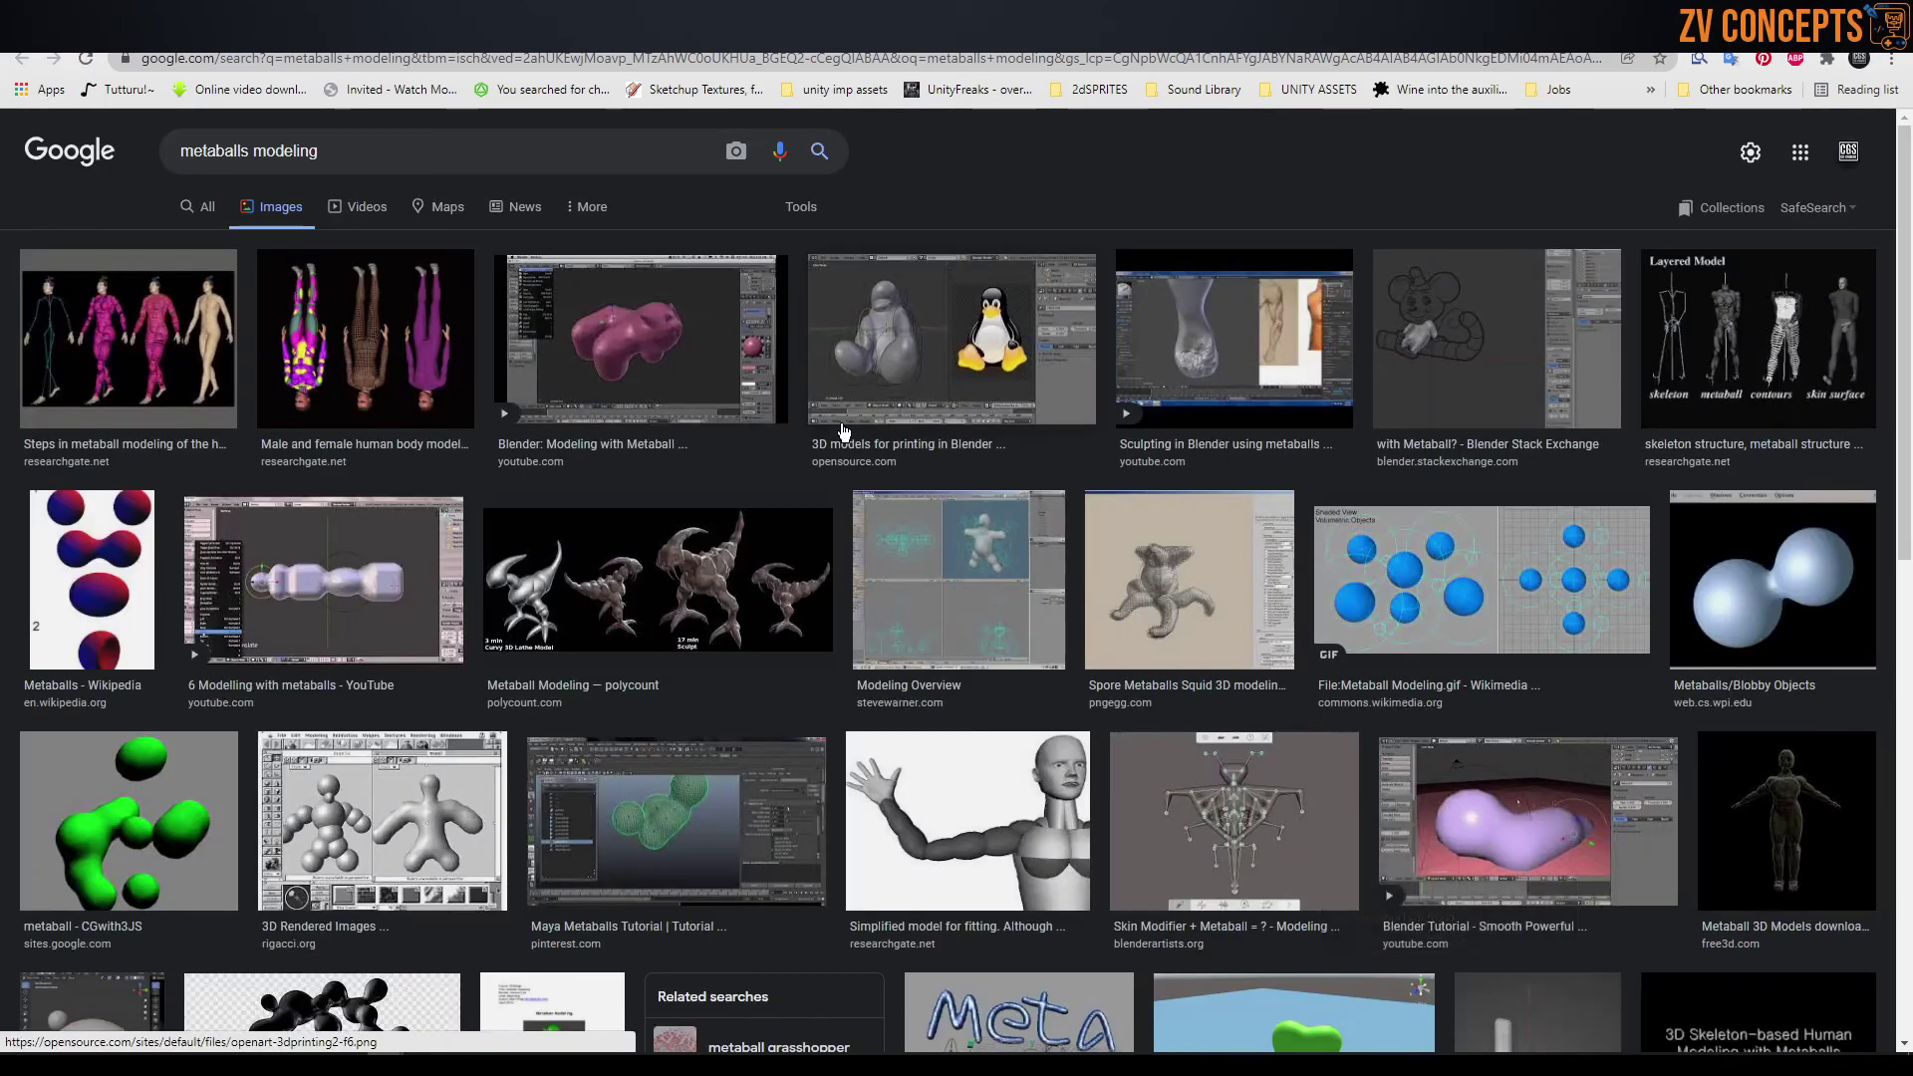
- Preview the 3D models for printing in Blender result among the metaballs modeling images
click(927, 348)
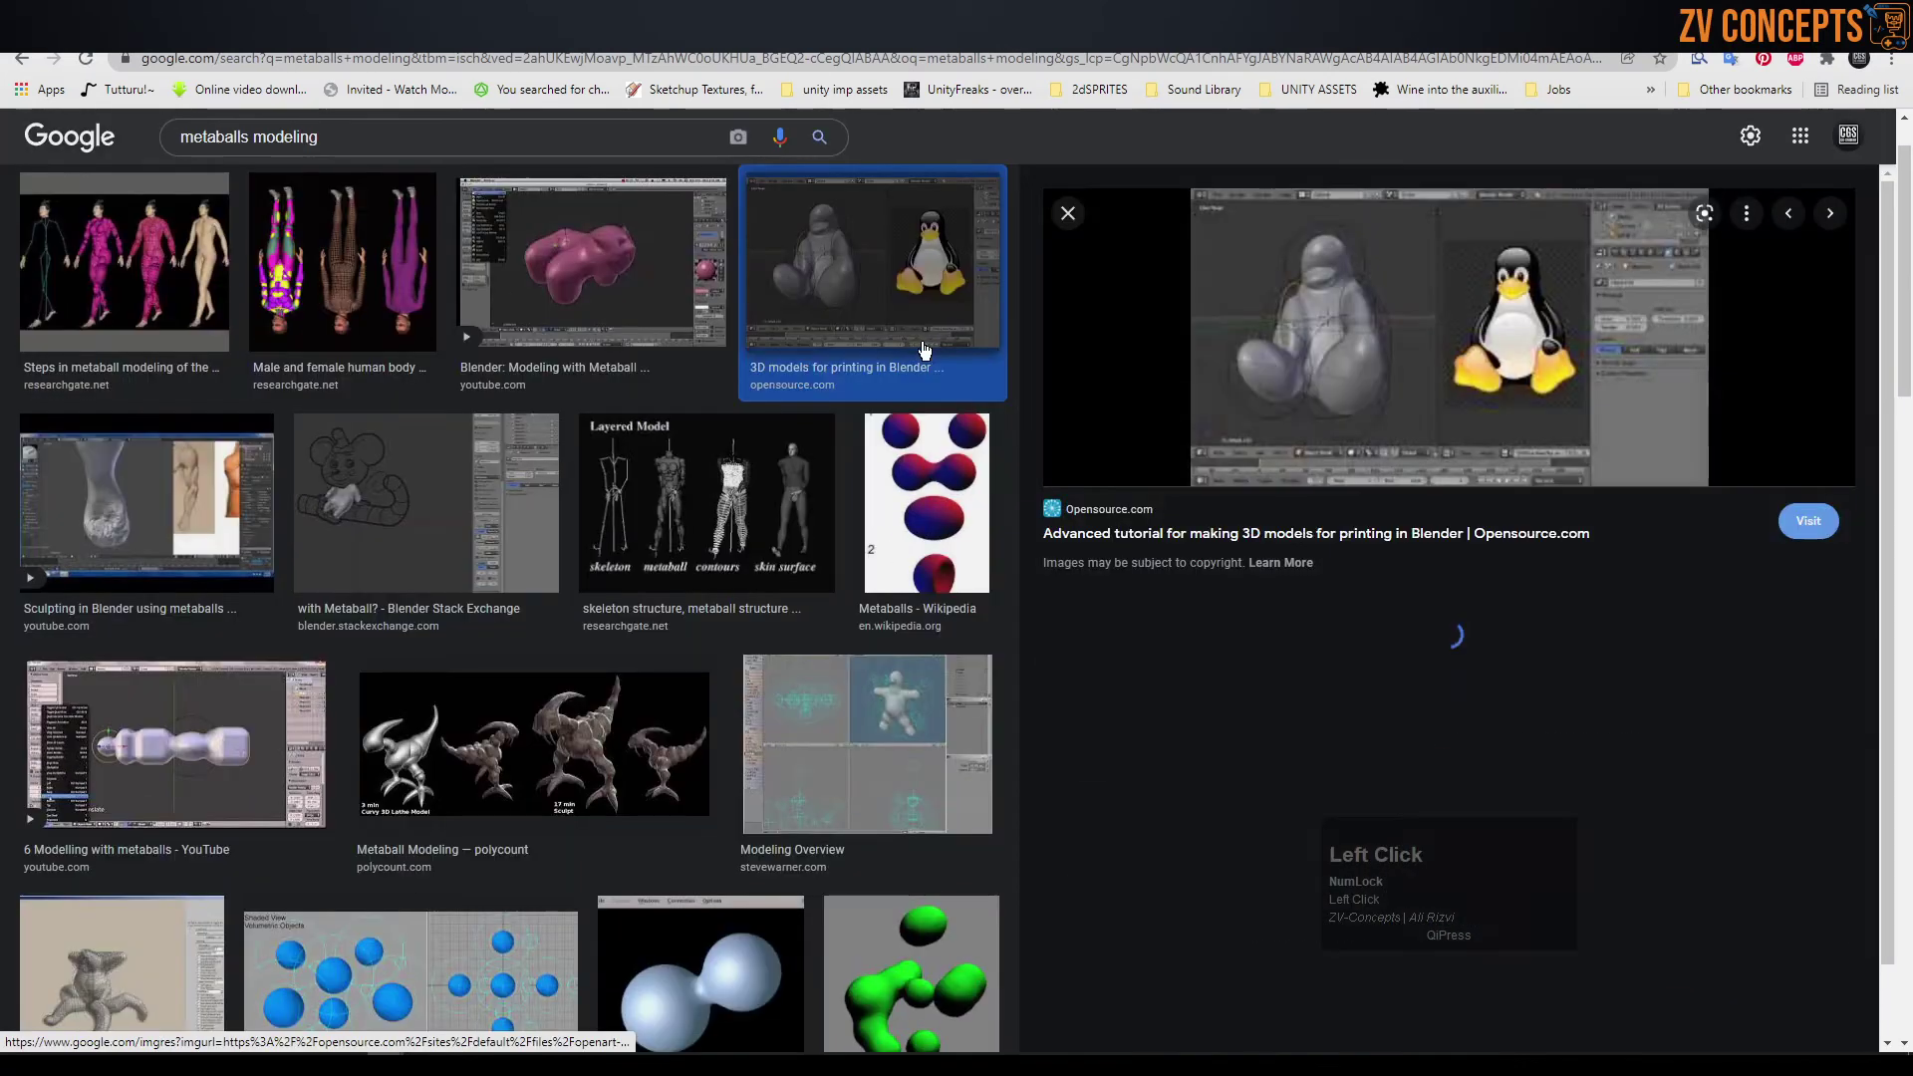
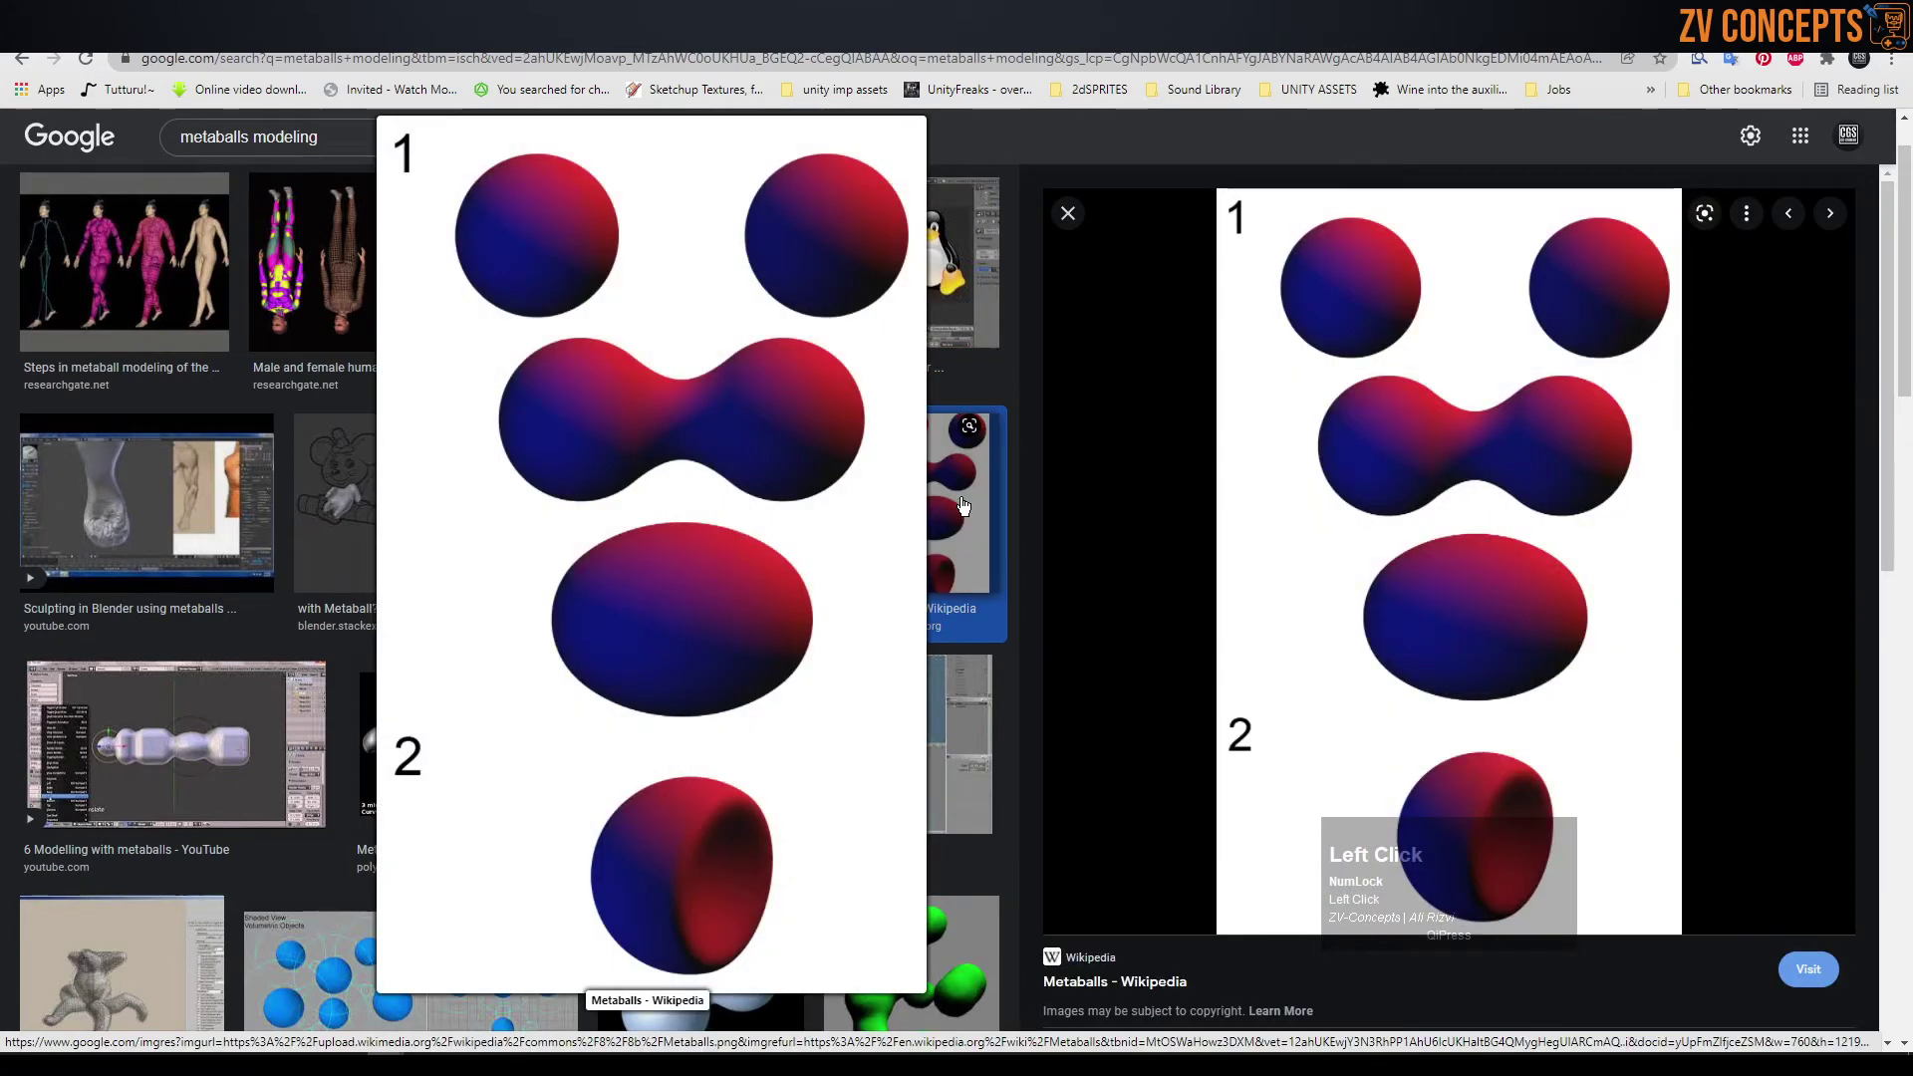
scroll(down, 3)
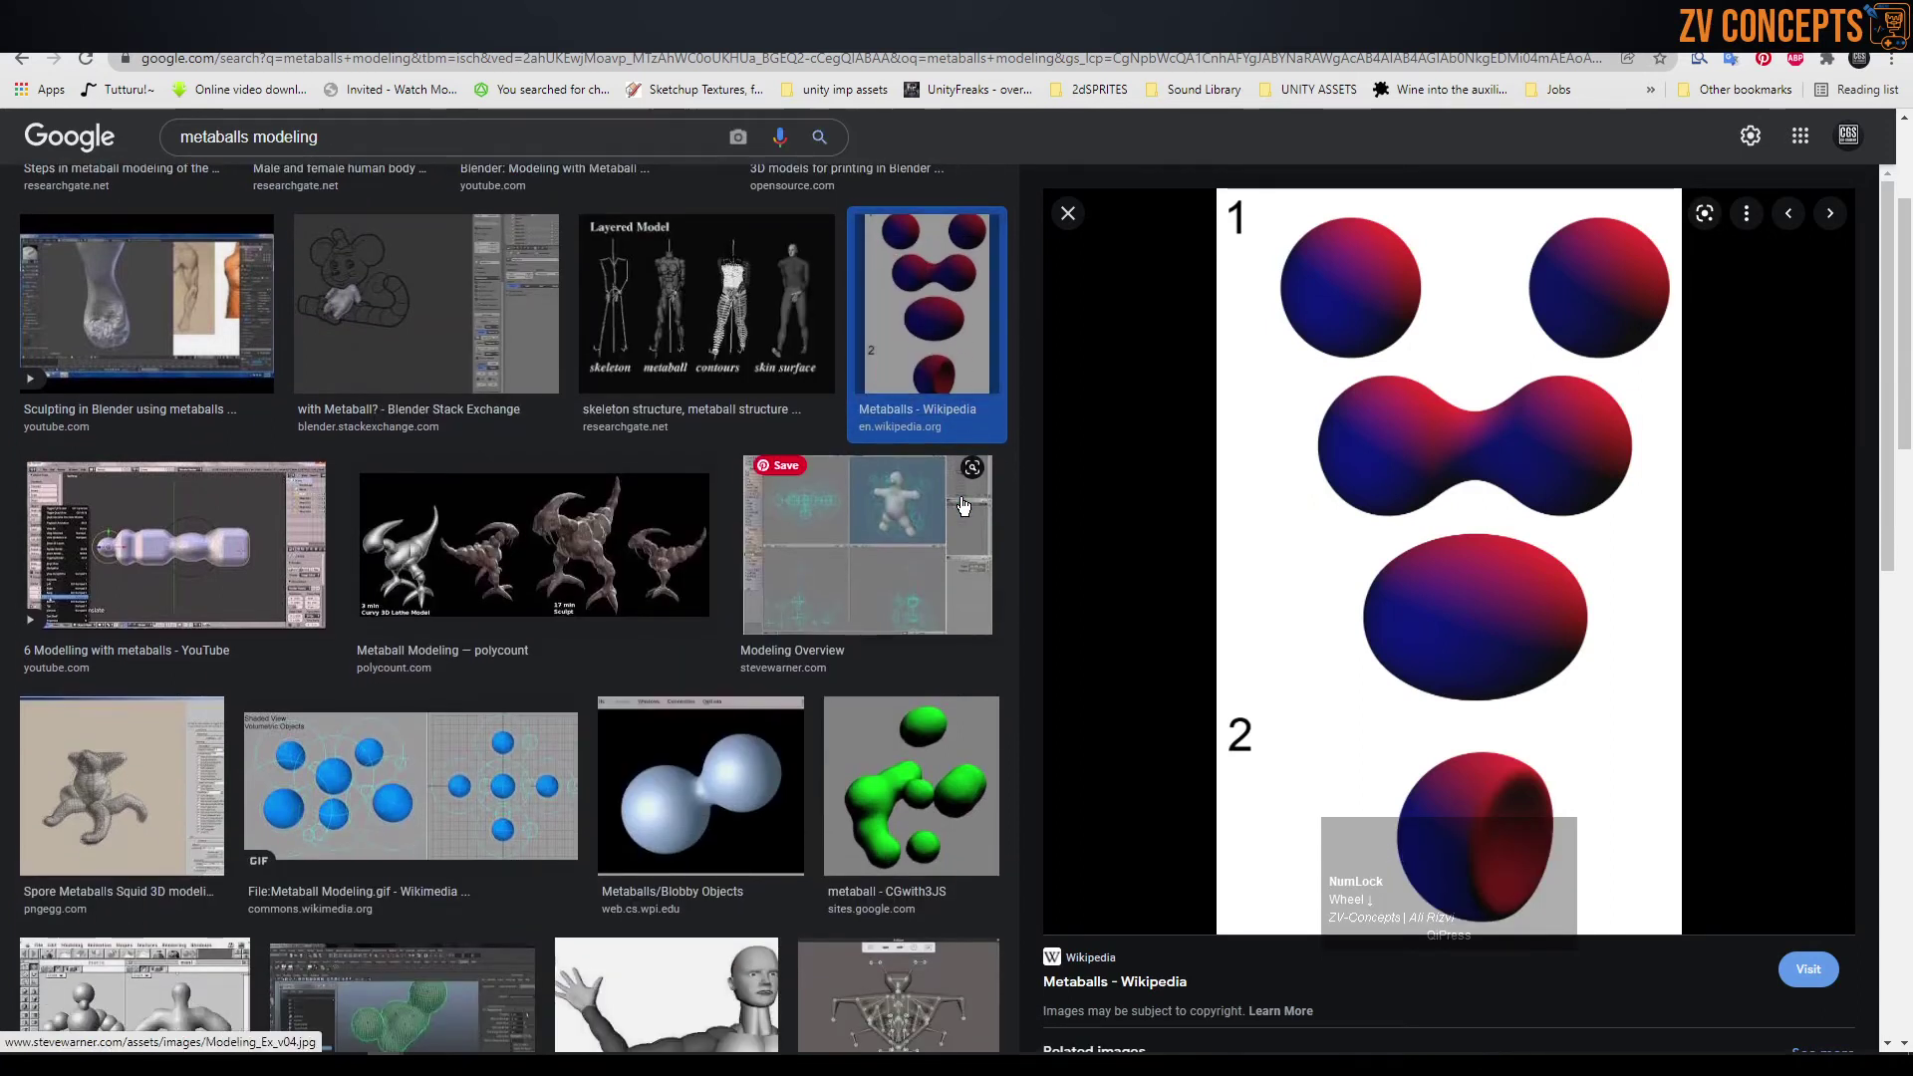
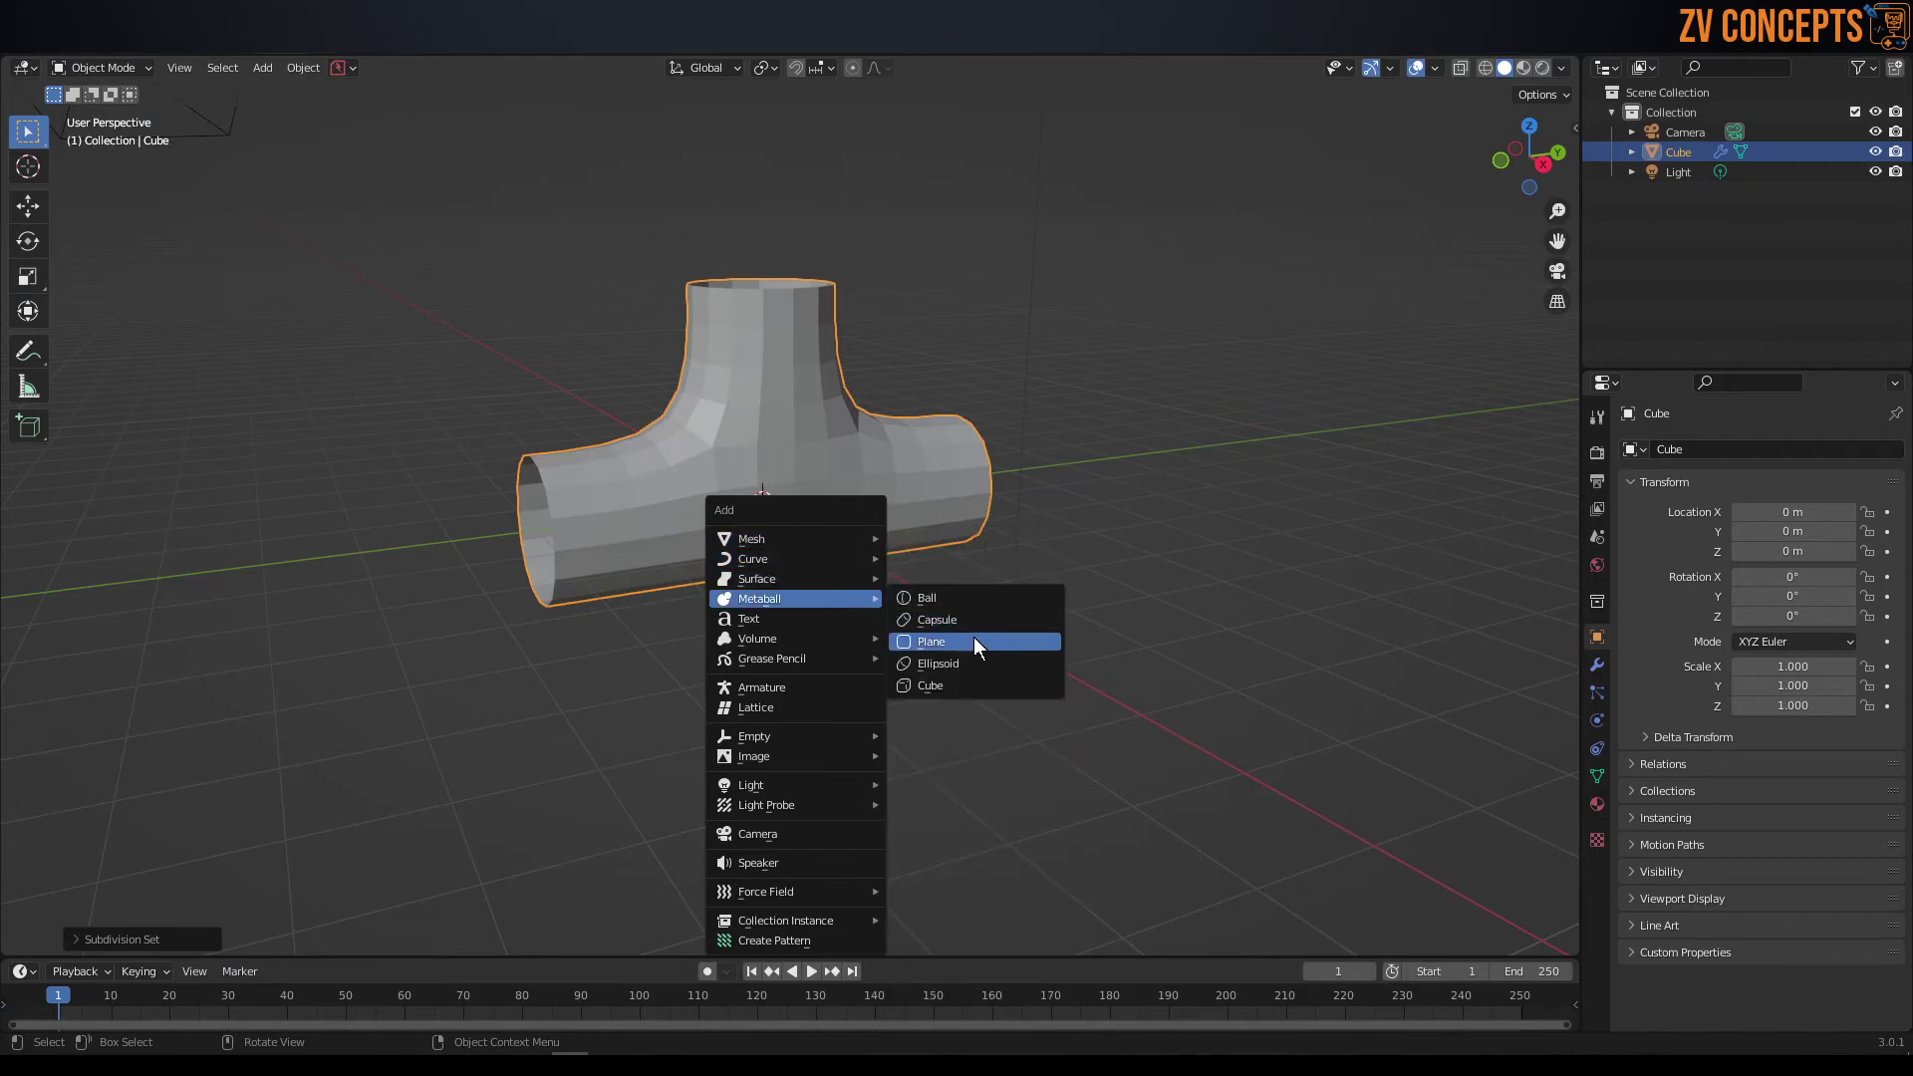
- Orbit around the pipe model, close the Add menu and bring up the pipe's object context menu
middle_click(1061, 384)
scroll(up, 3)
click(1007, 284)
right_click(732, 307)
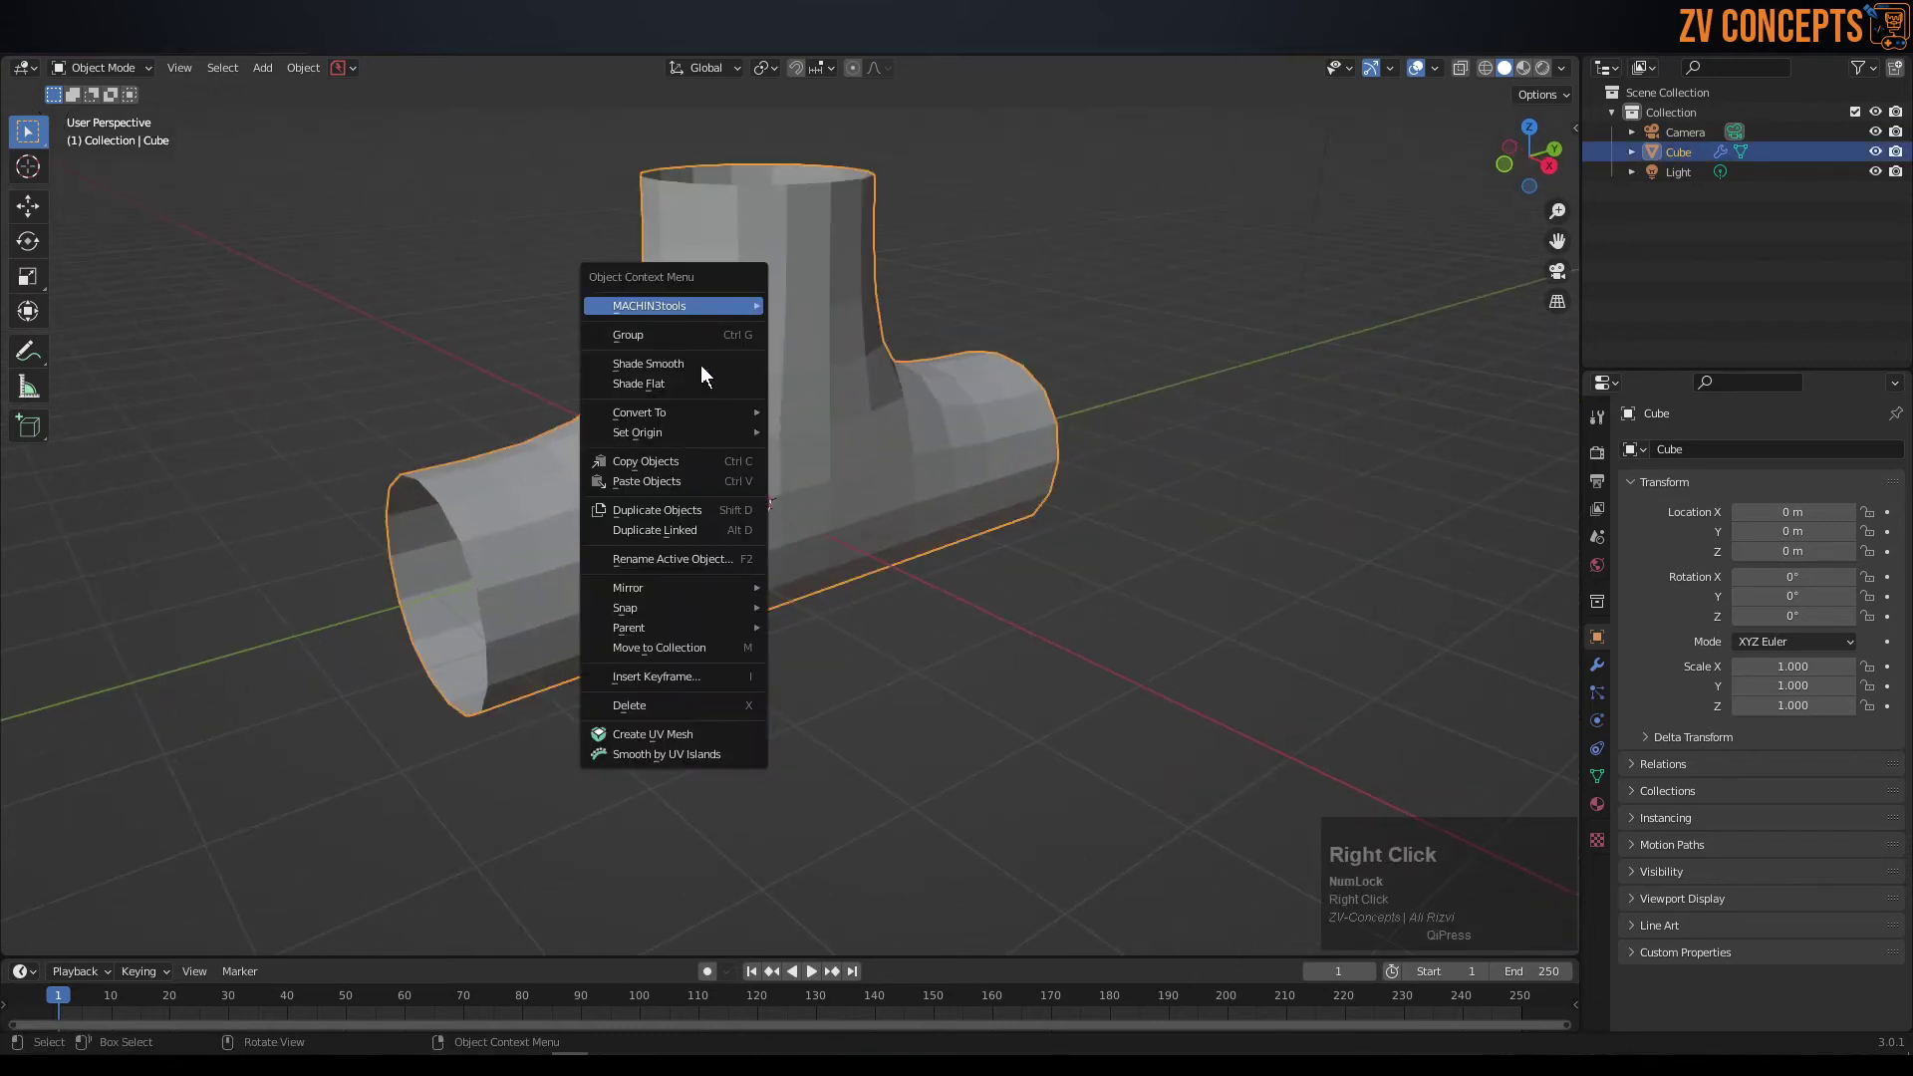
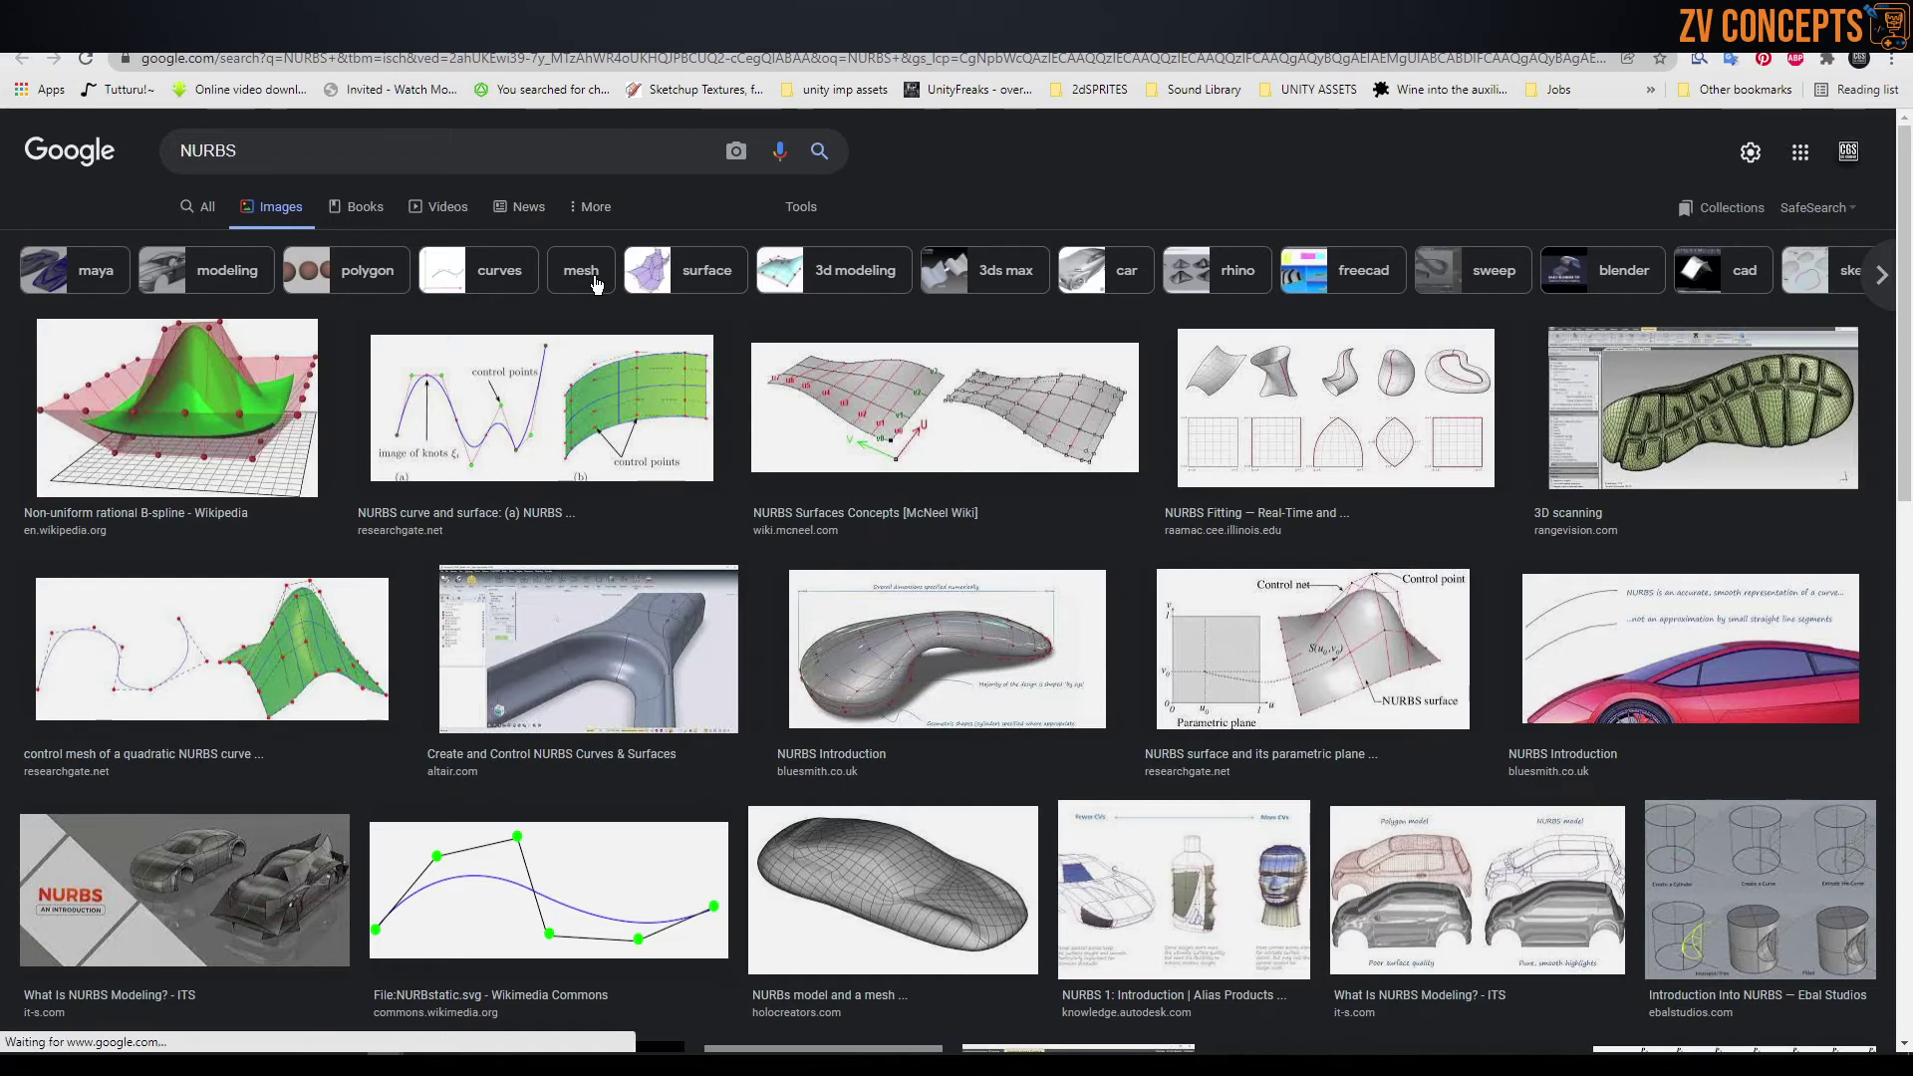
- Browse the NURBS image results and preview a couple of NURBS model thumbnails
scroll(down, 3)
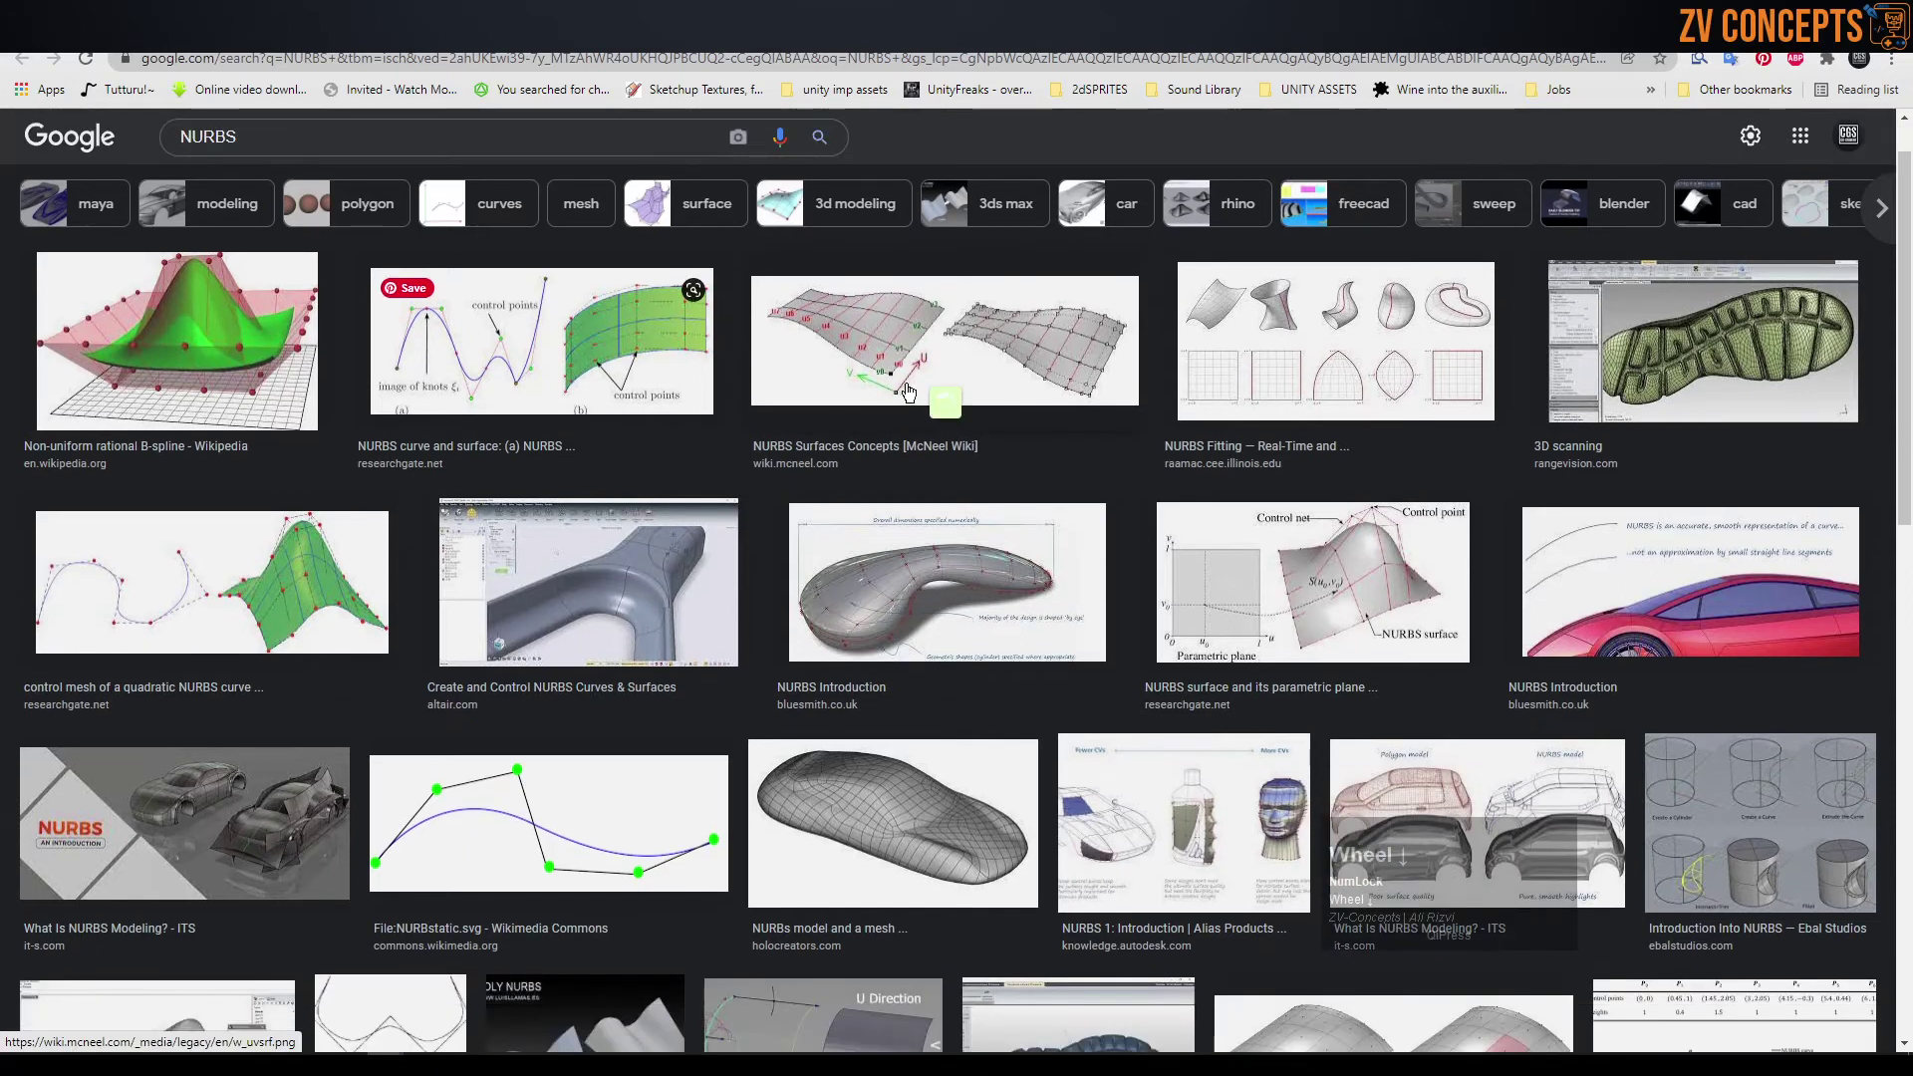
scroll(down, 3)
scroll(down, 3)
click(1727, 367)
scroll(down, 3)
scroll(down, 3)
click(1532, 767)
- Preview holocreators.com's 'NURBS model versus mesh' car-shape comparison image
click(494, 616)
scroll(down, 3)
scroll(down, 3)
click(567, 484)
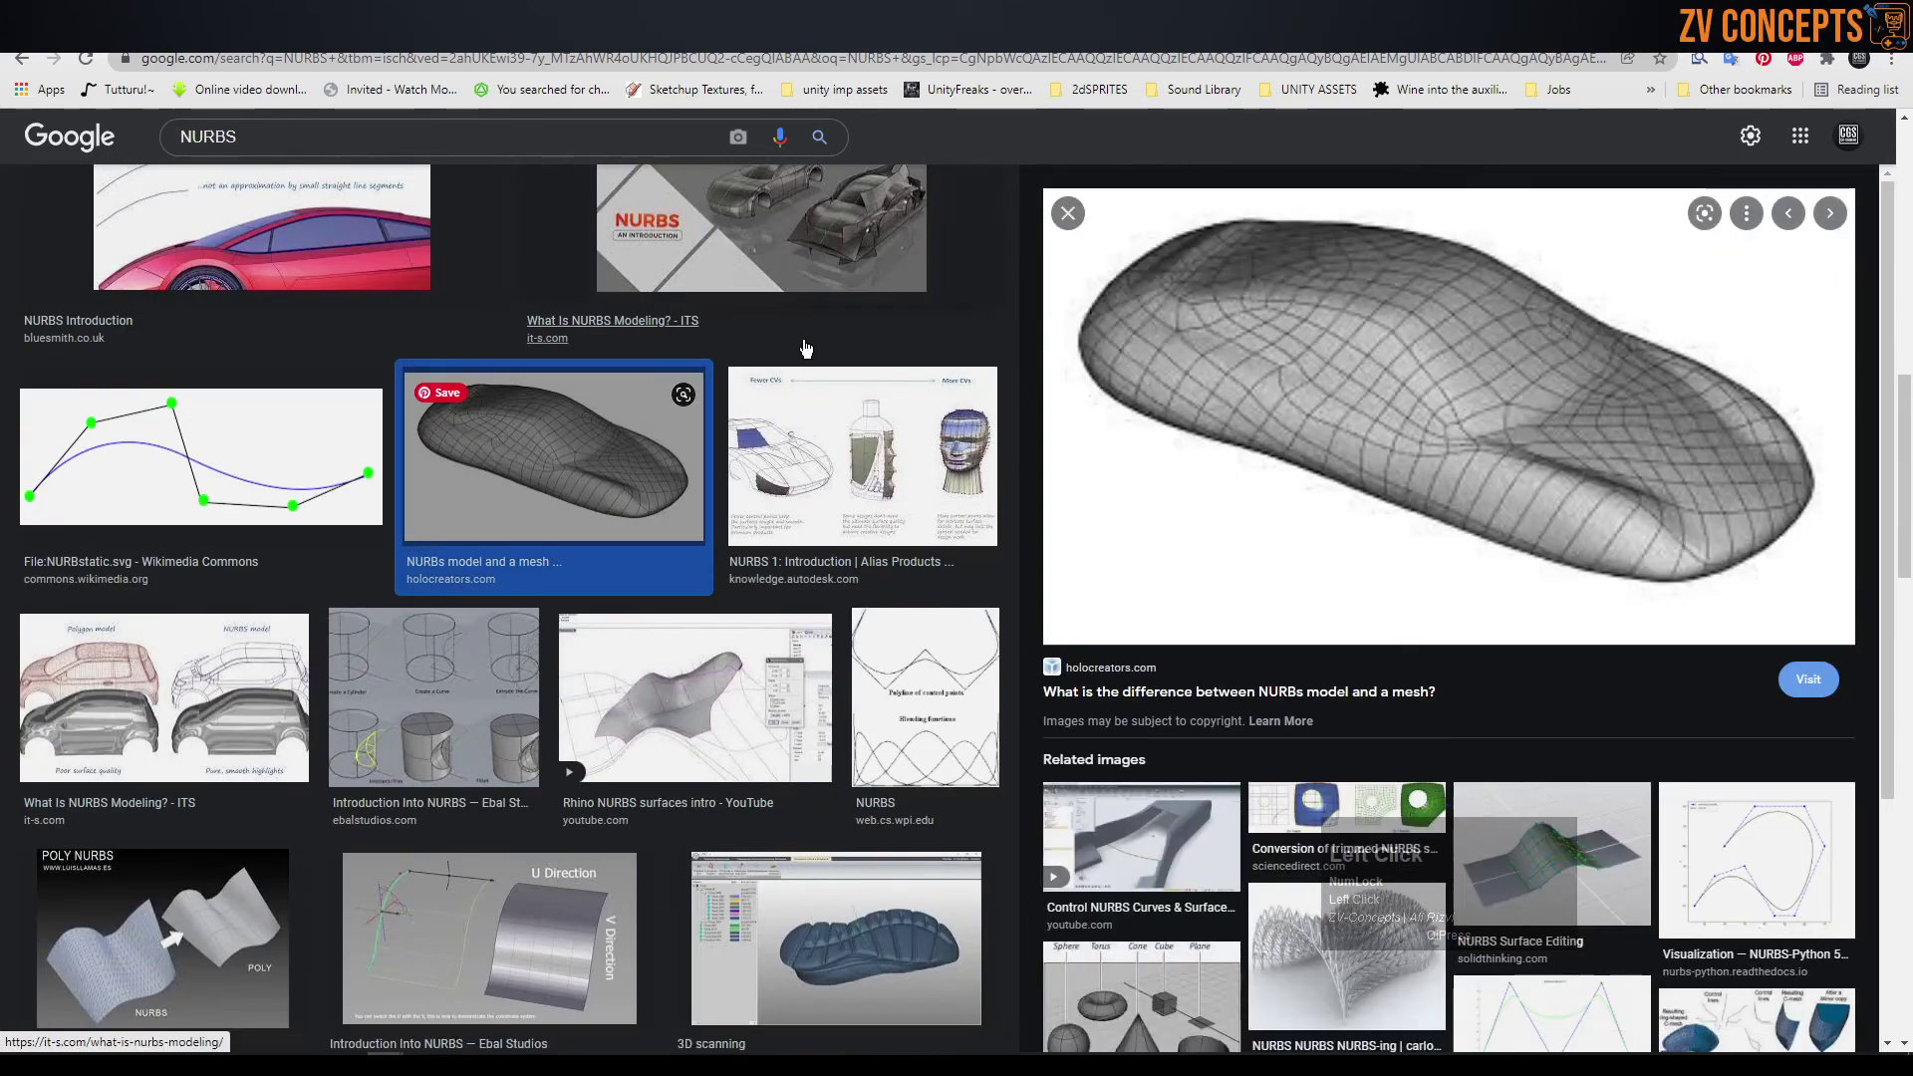
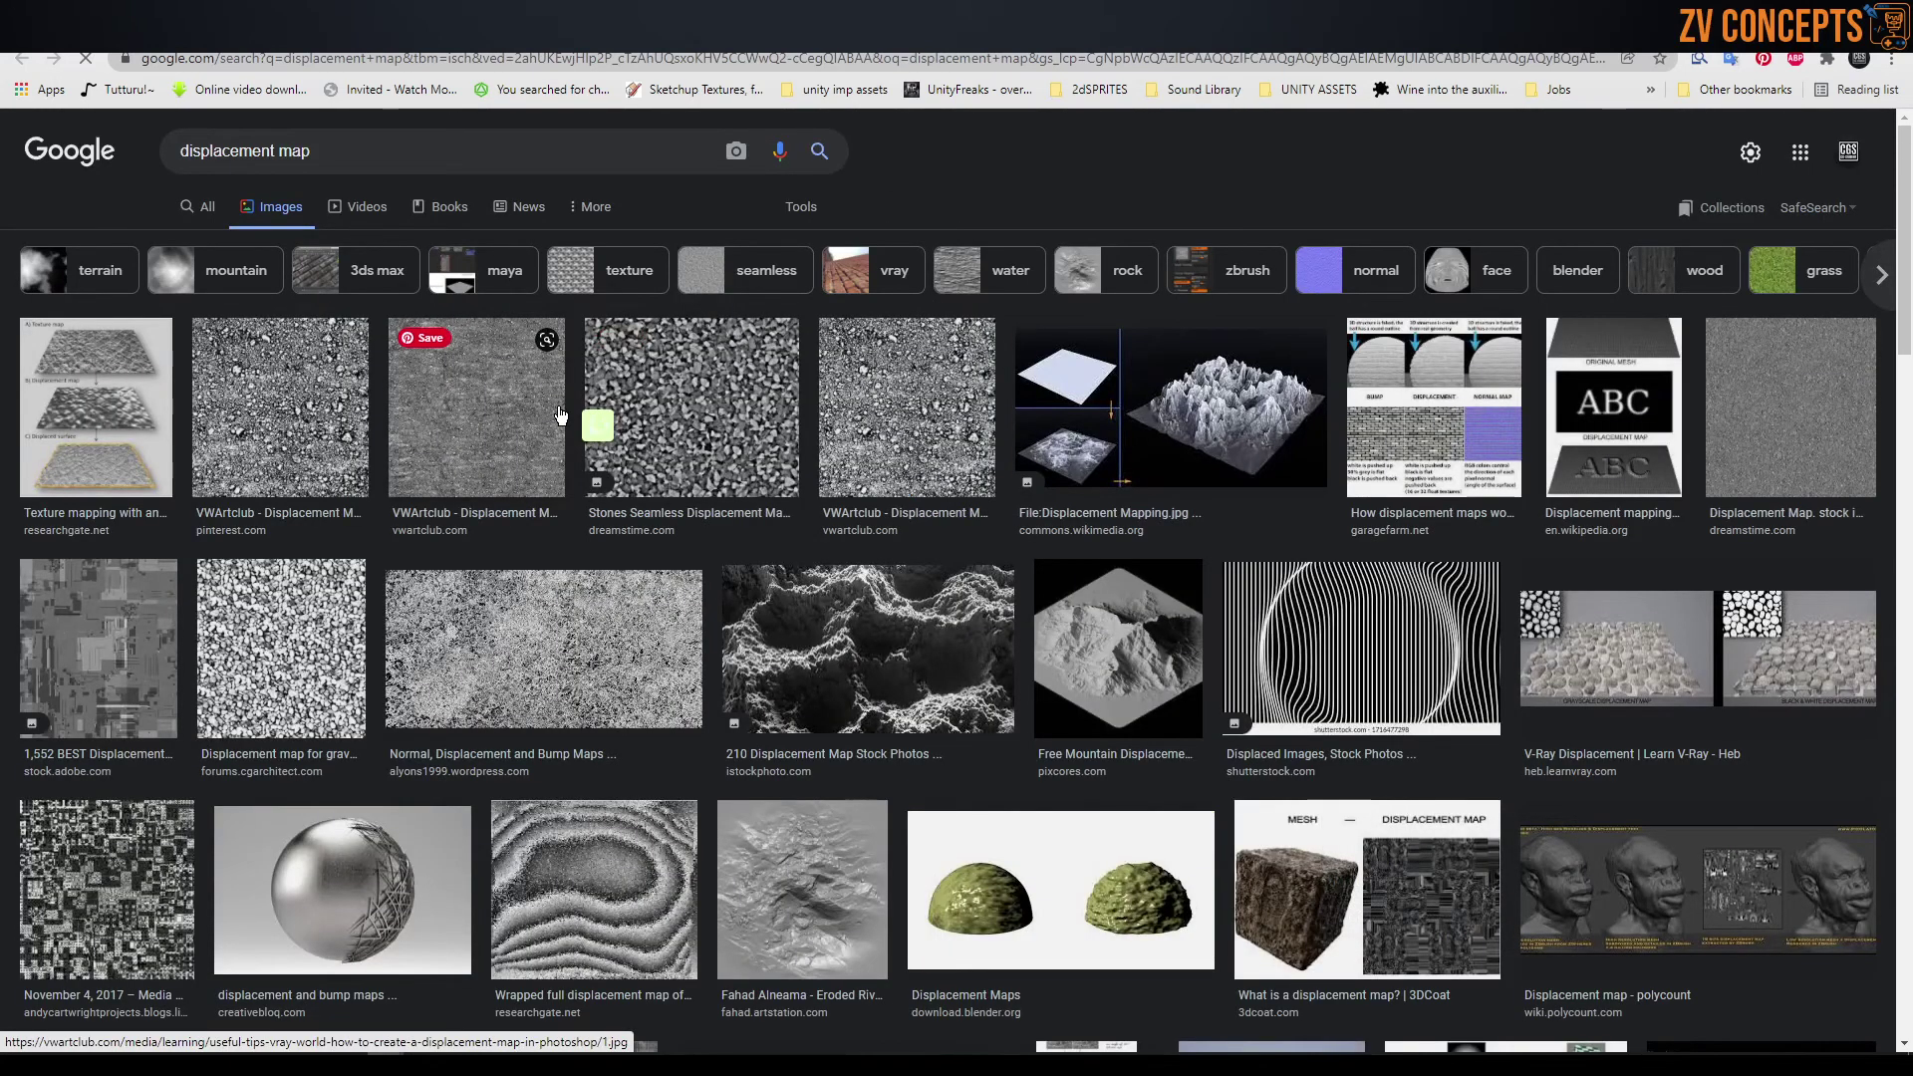
- Preview Wikimedia's 'File:Displacement Mapping.jpg' terrain diagram among the displacement map results
scroll(down, 3)
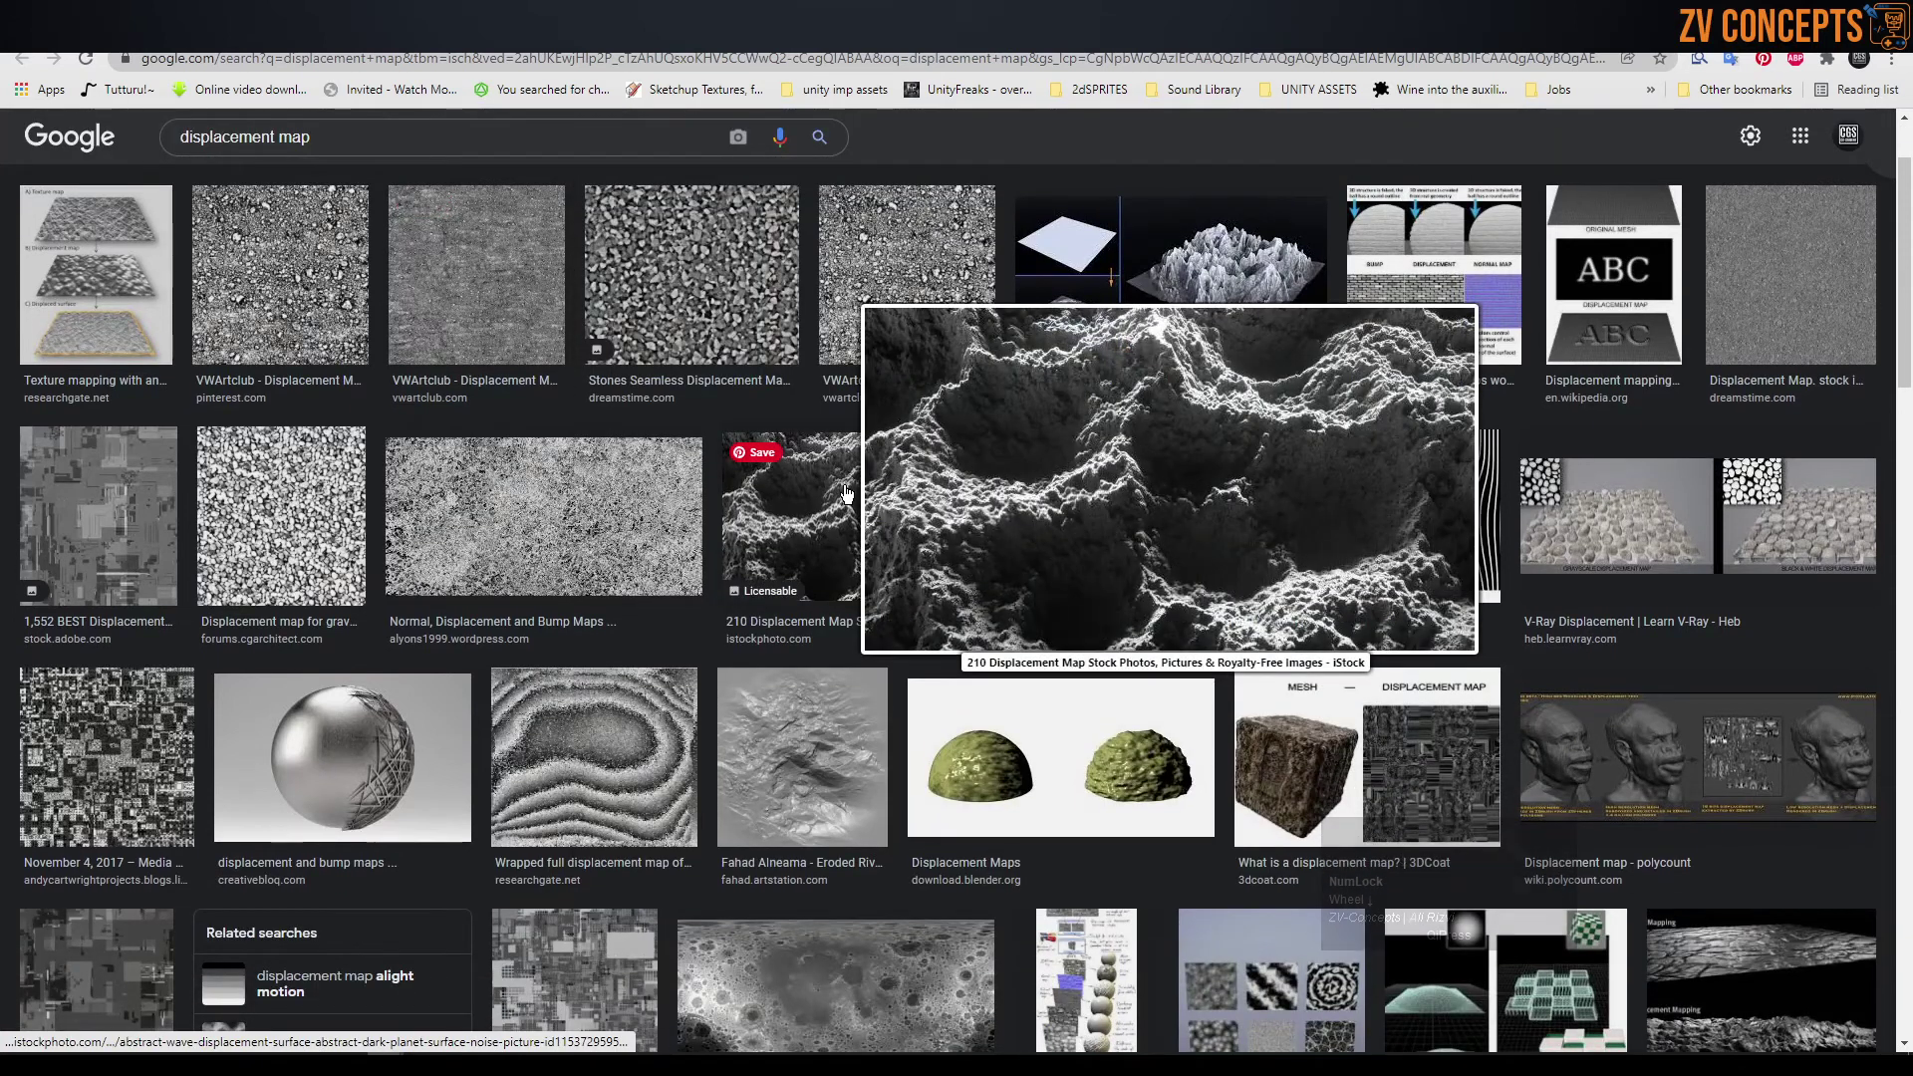
click(1214, 267)
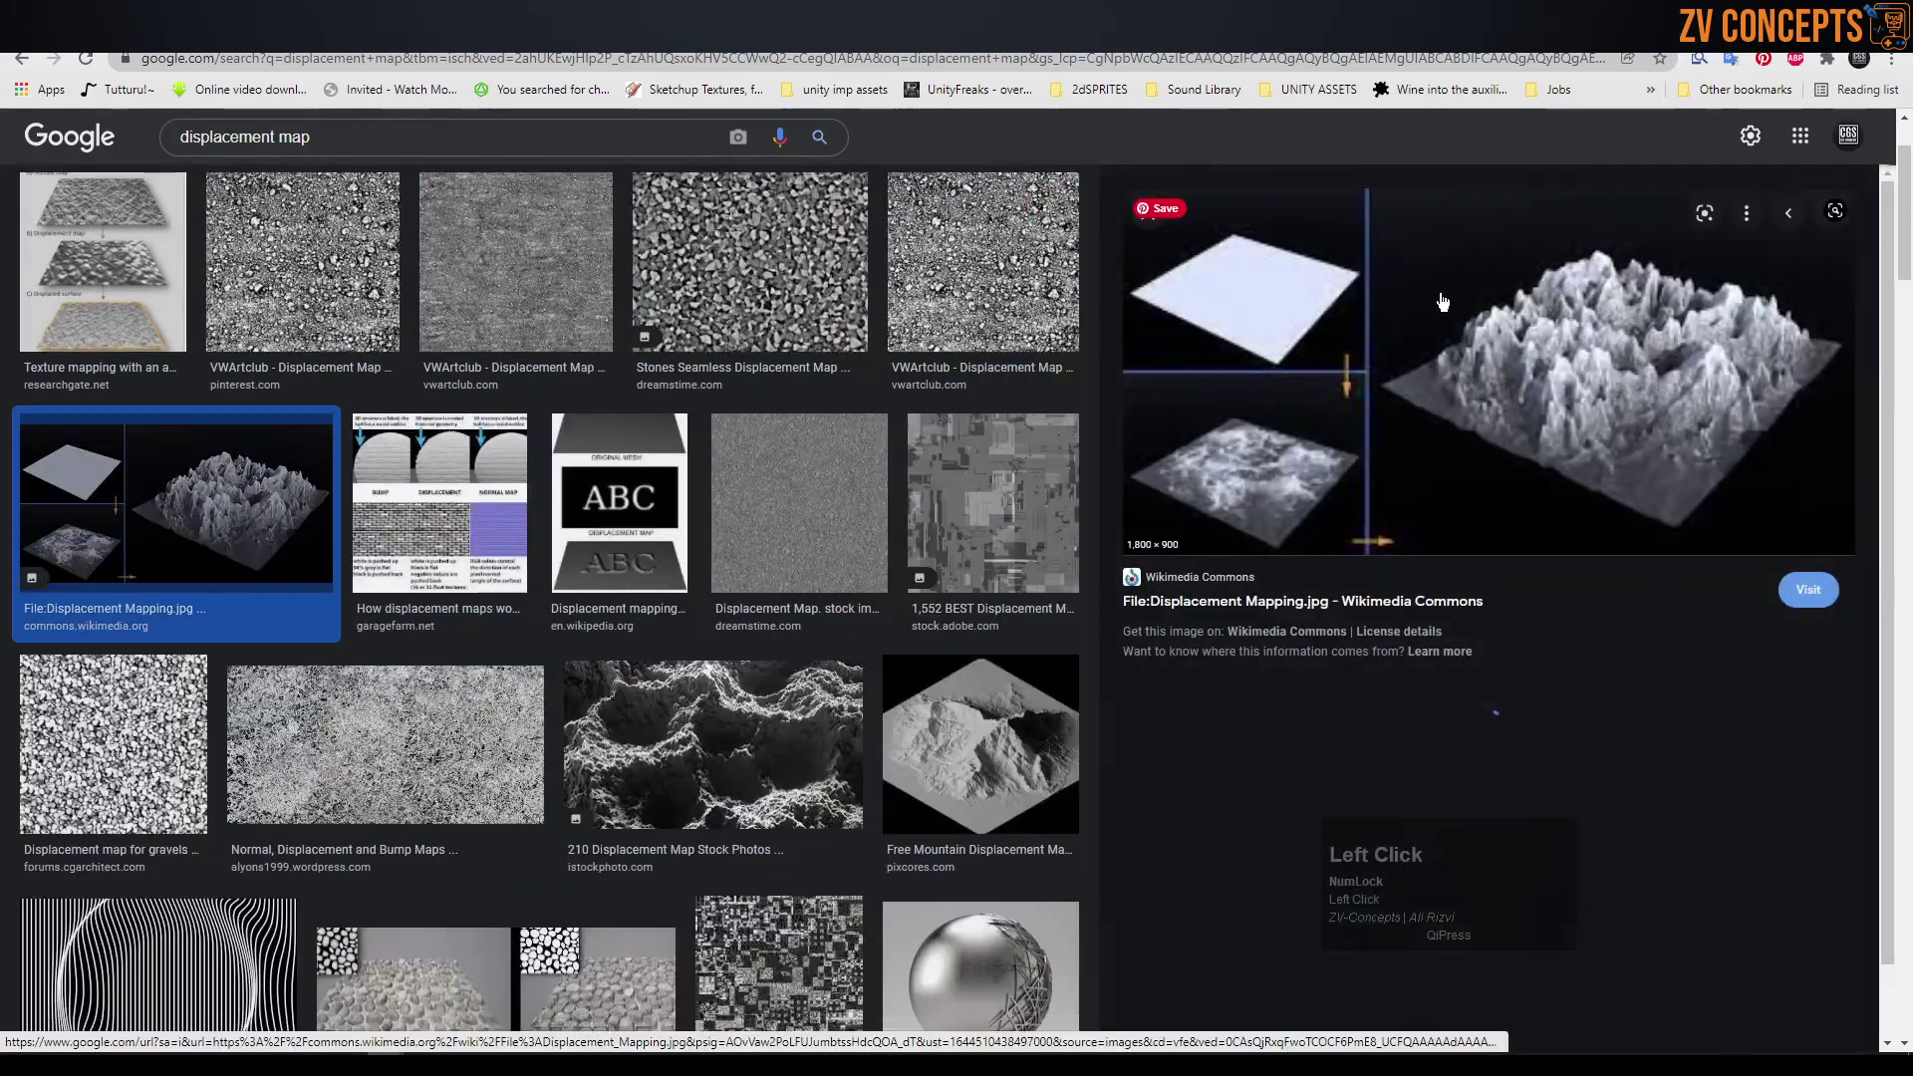
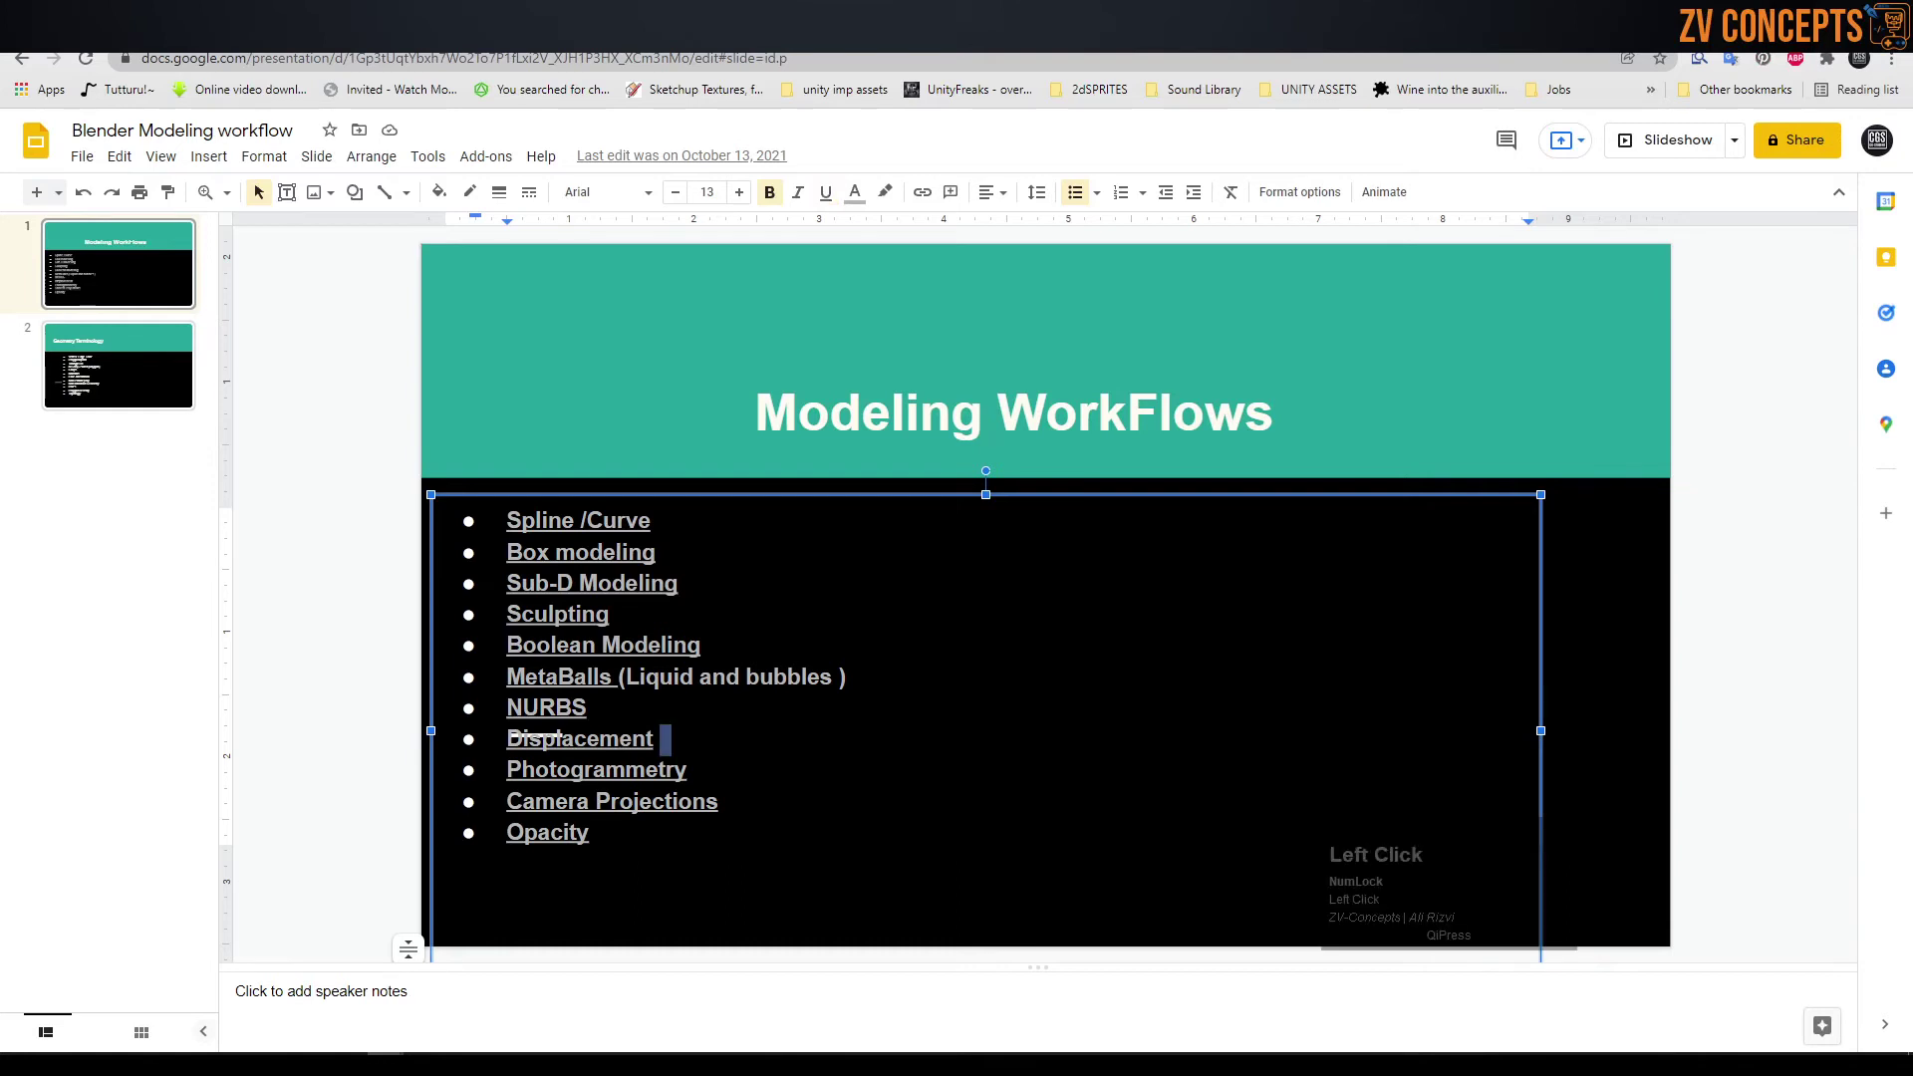
- Show the Geometry Terminology slide, then return to the Blender T-pipe scene
click(78, 368)
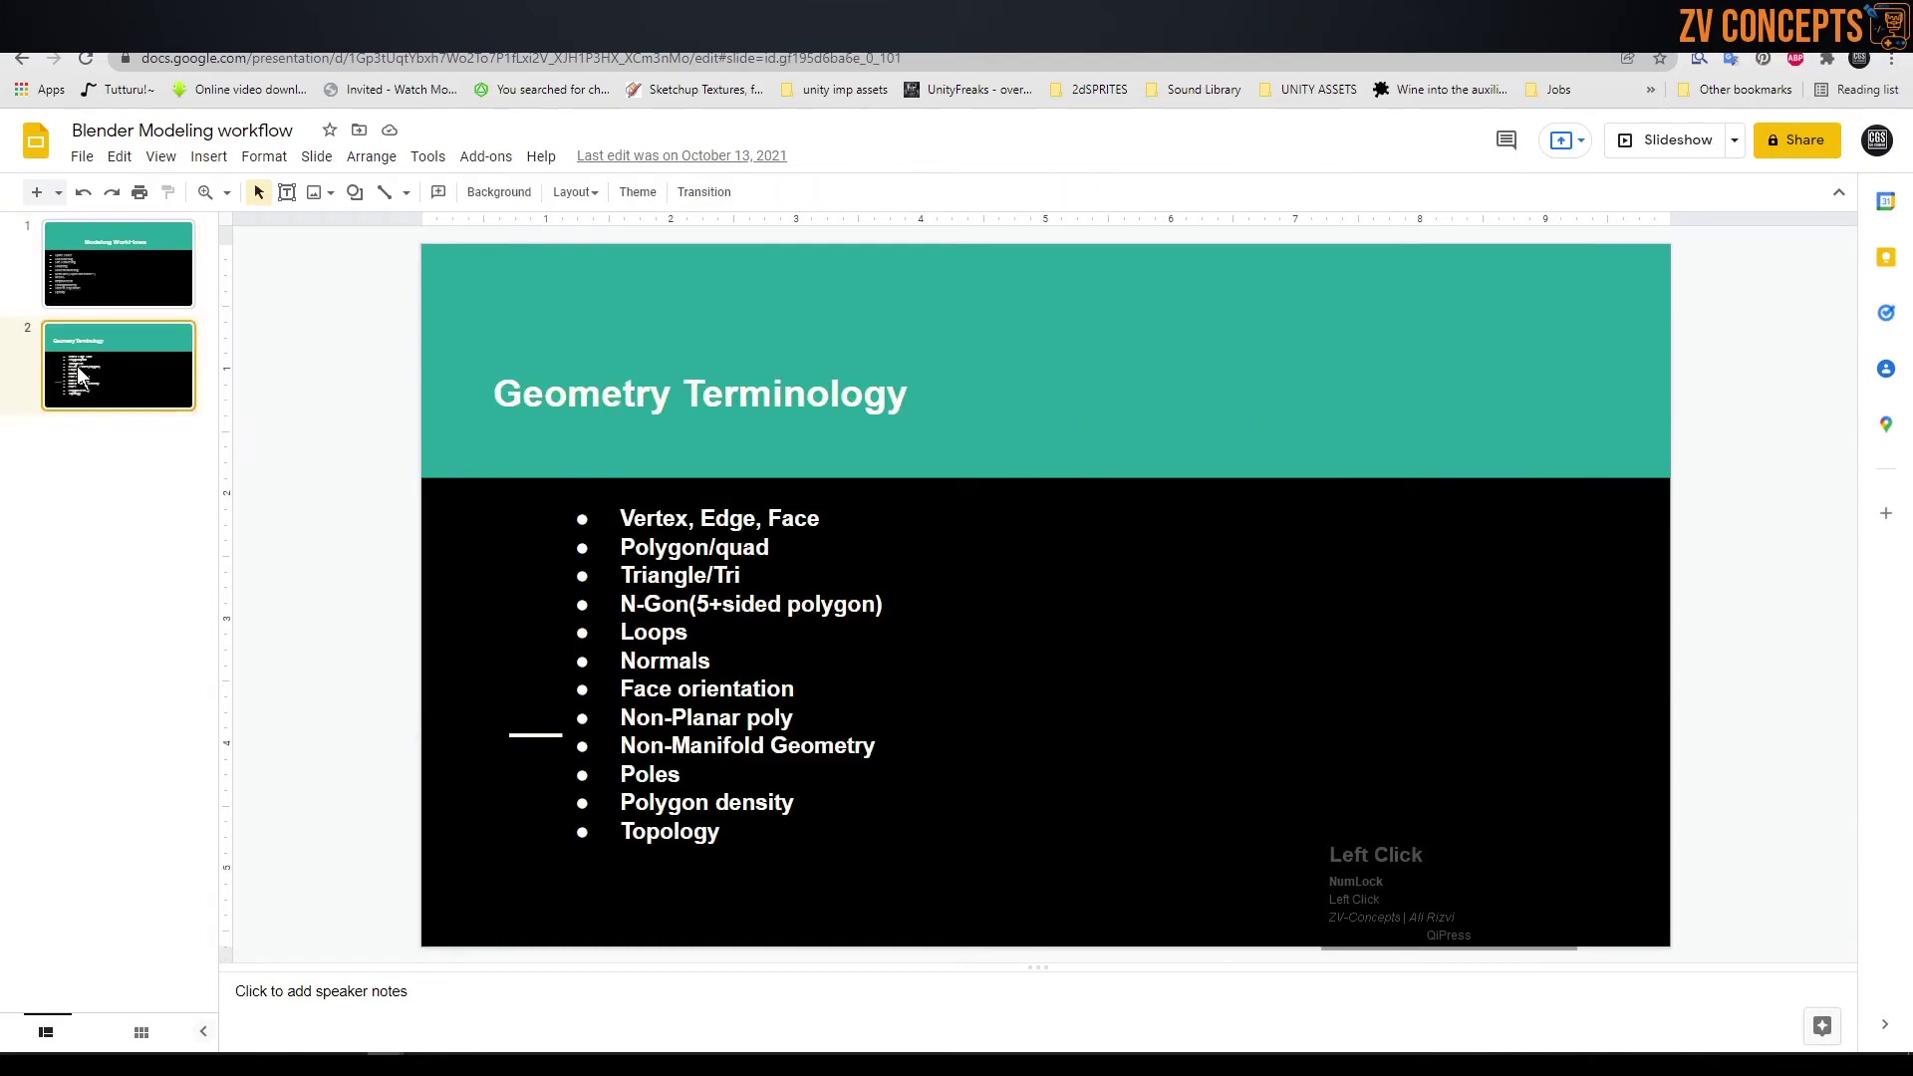
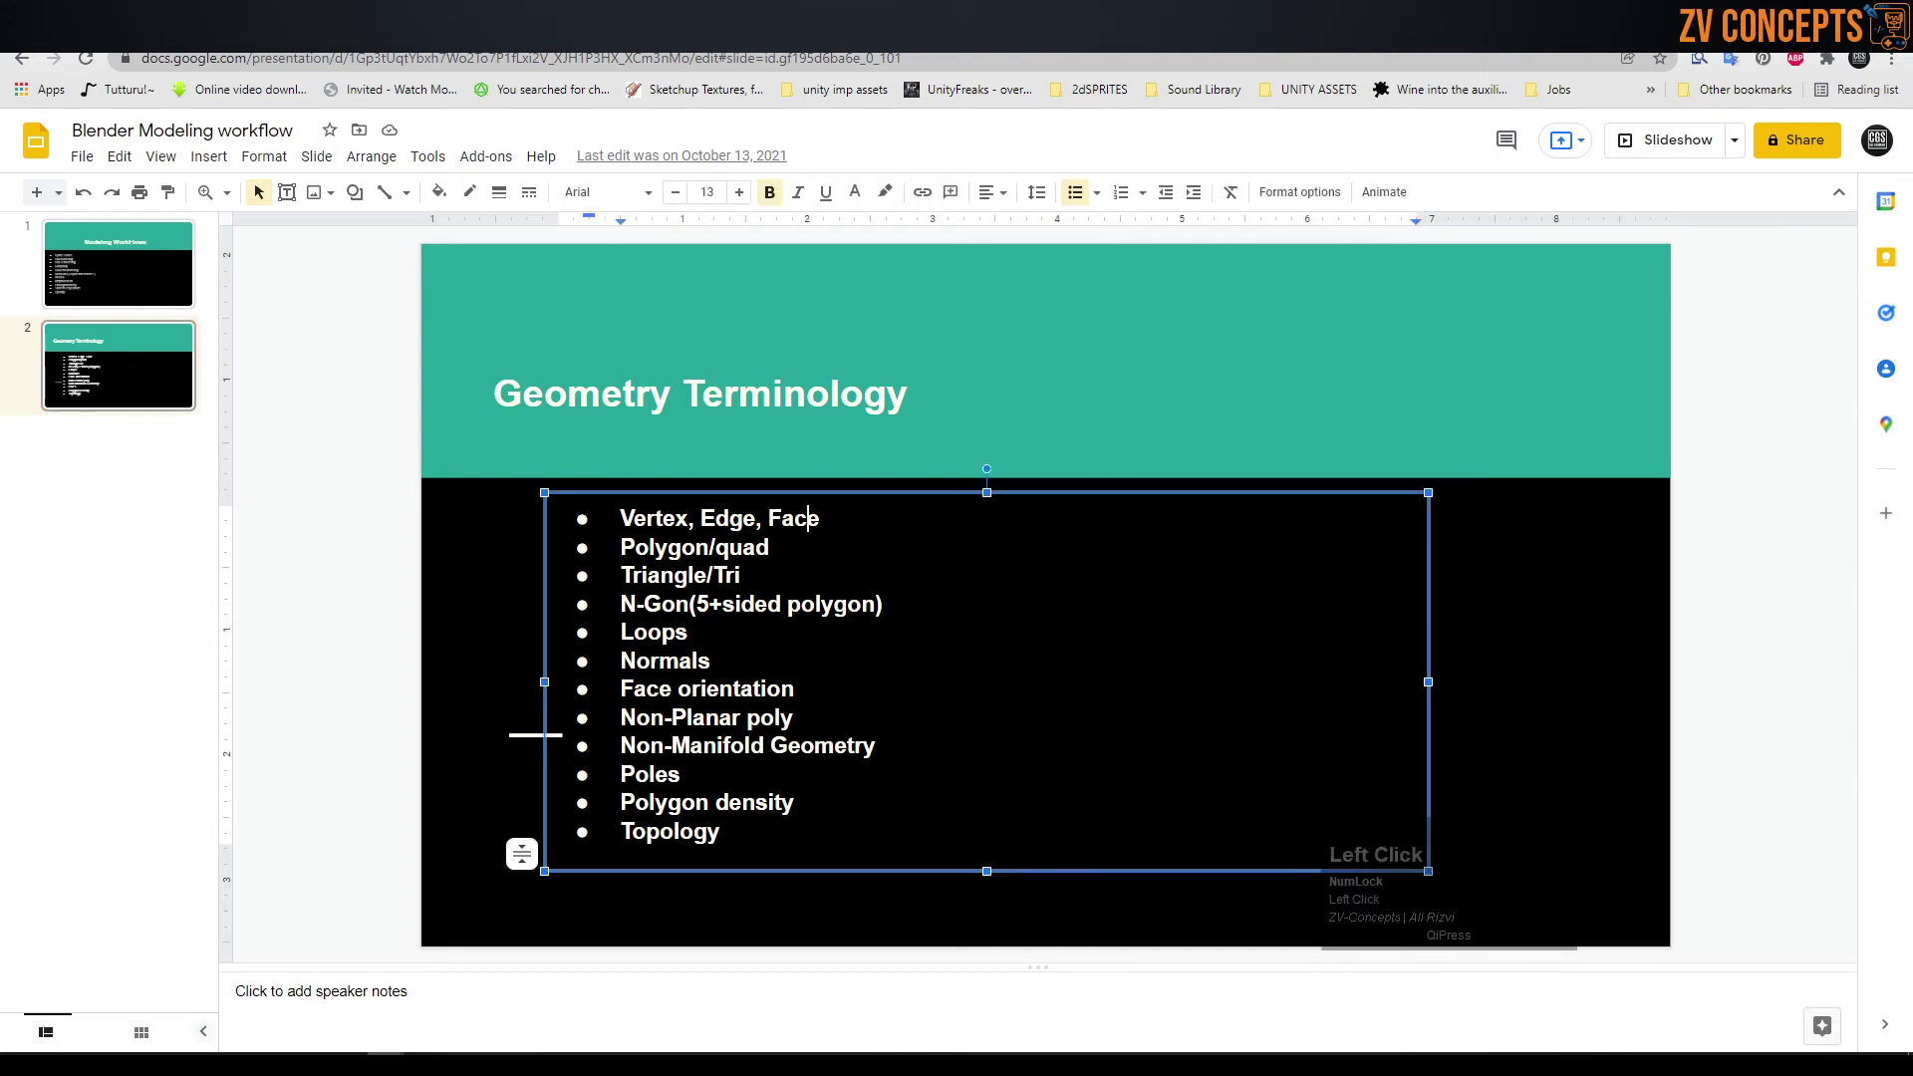
scroll(up, 3)
middle_click(756, 407)
key(Caps_Lock)
middle_click(741, 404)
- Edit the pipe mesh in face select and pick the front face of the horizontal arm
key(Tab)
scroll(up, 3)
click(665, 628)
scroll(down, 3)
middle_click(617, 580)
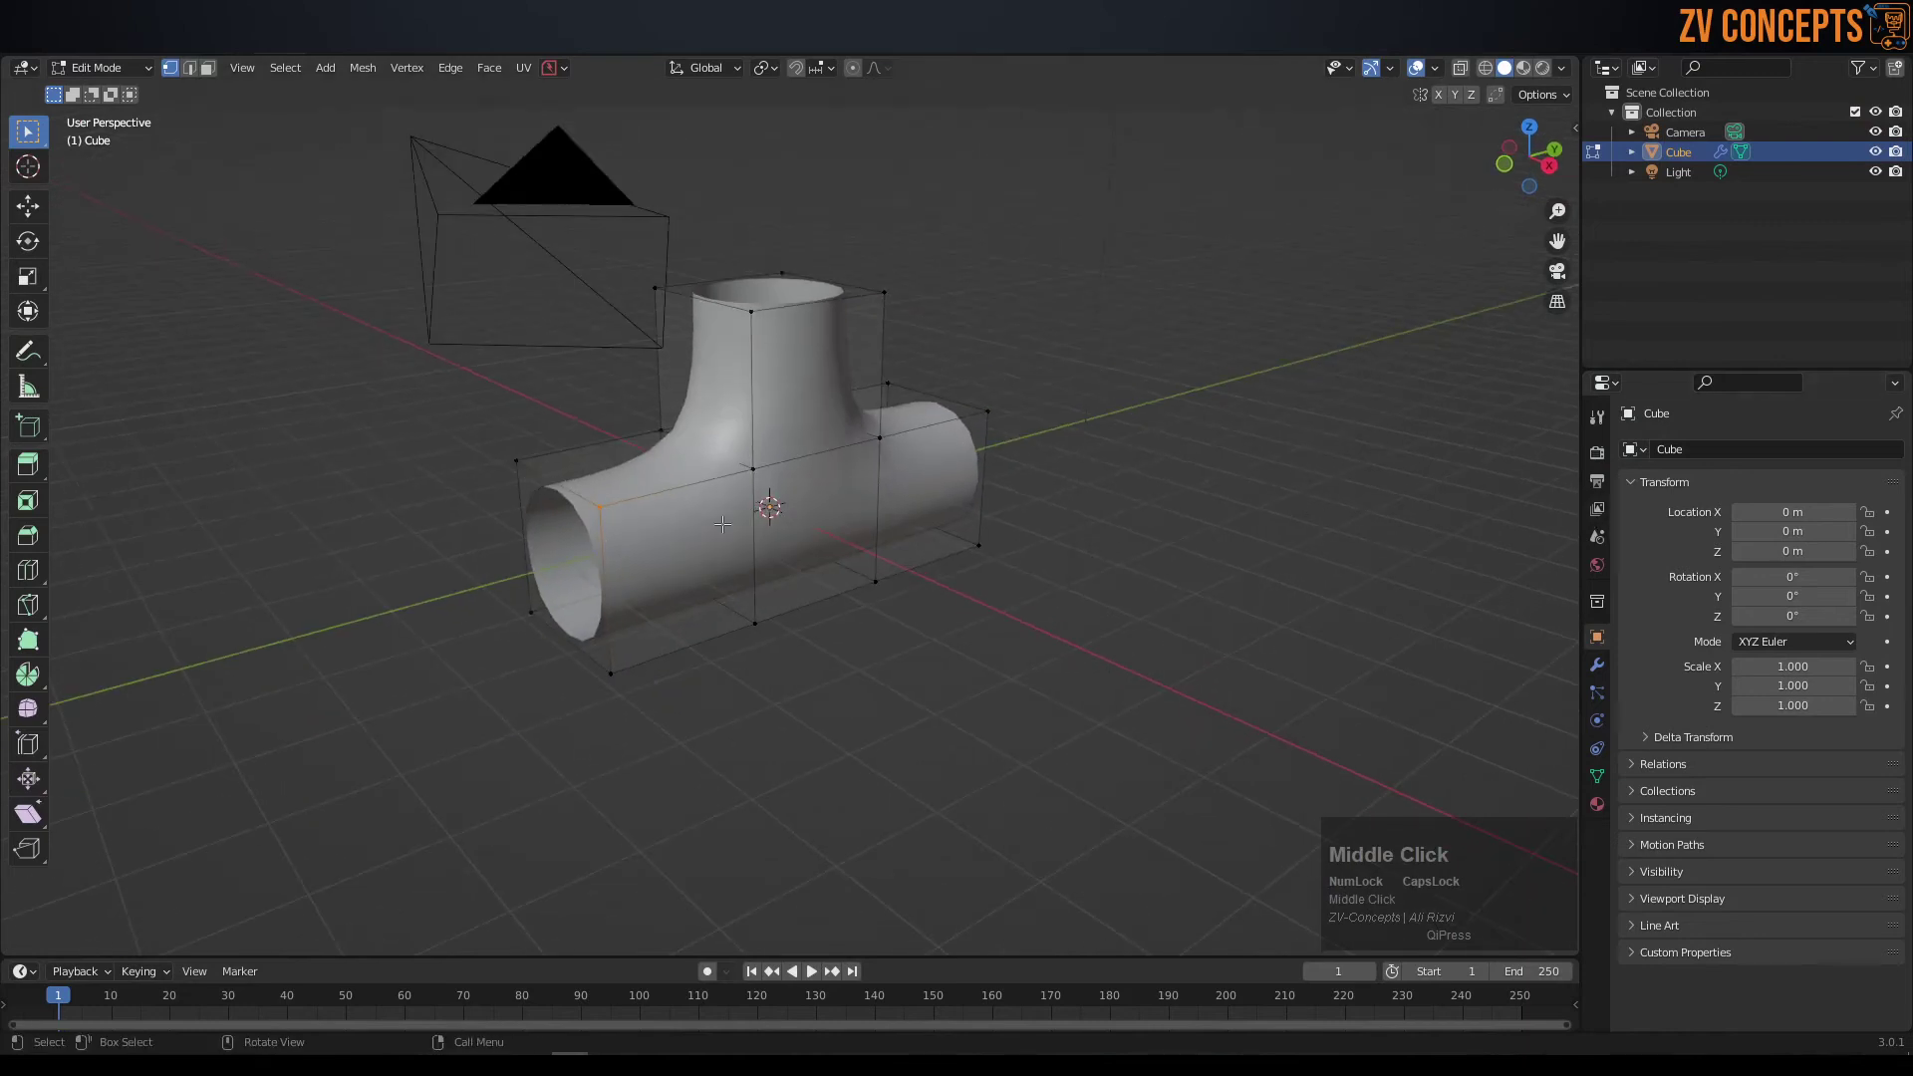
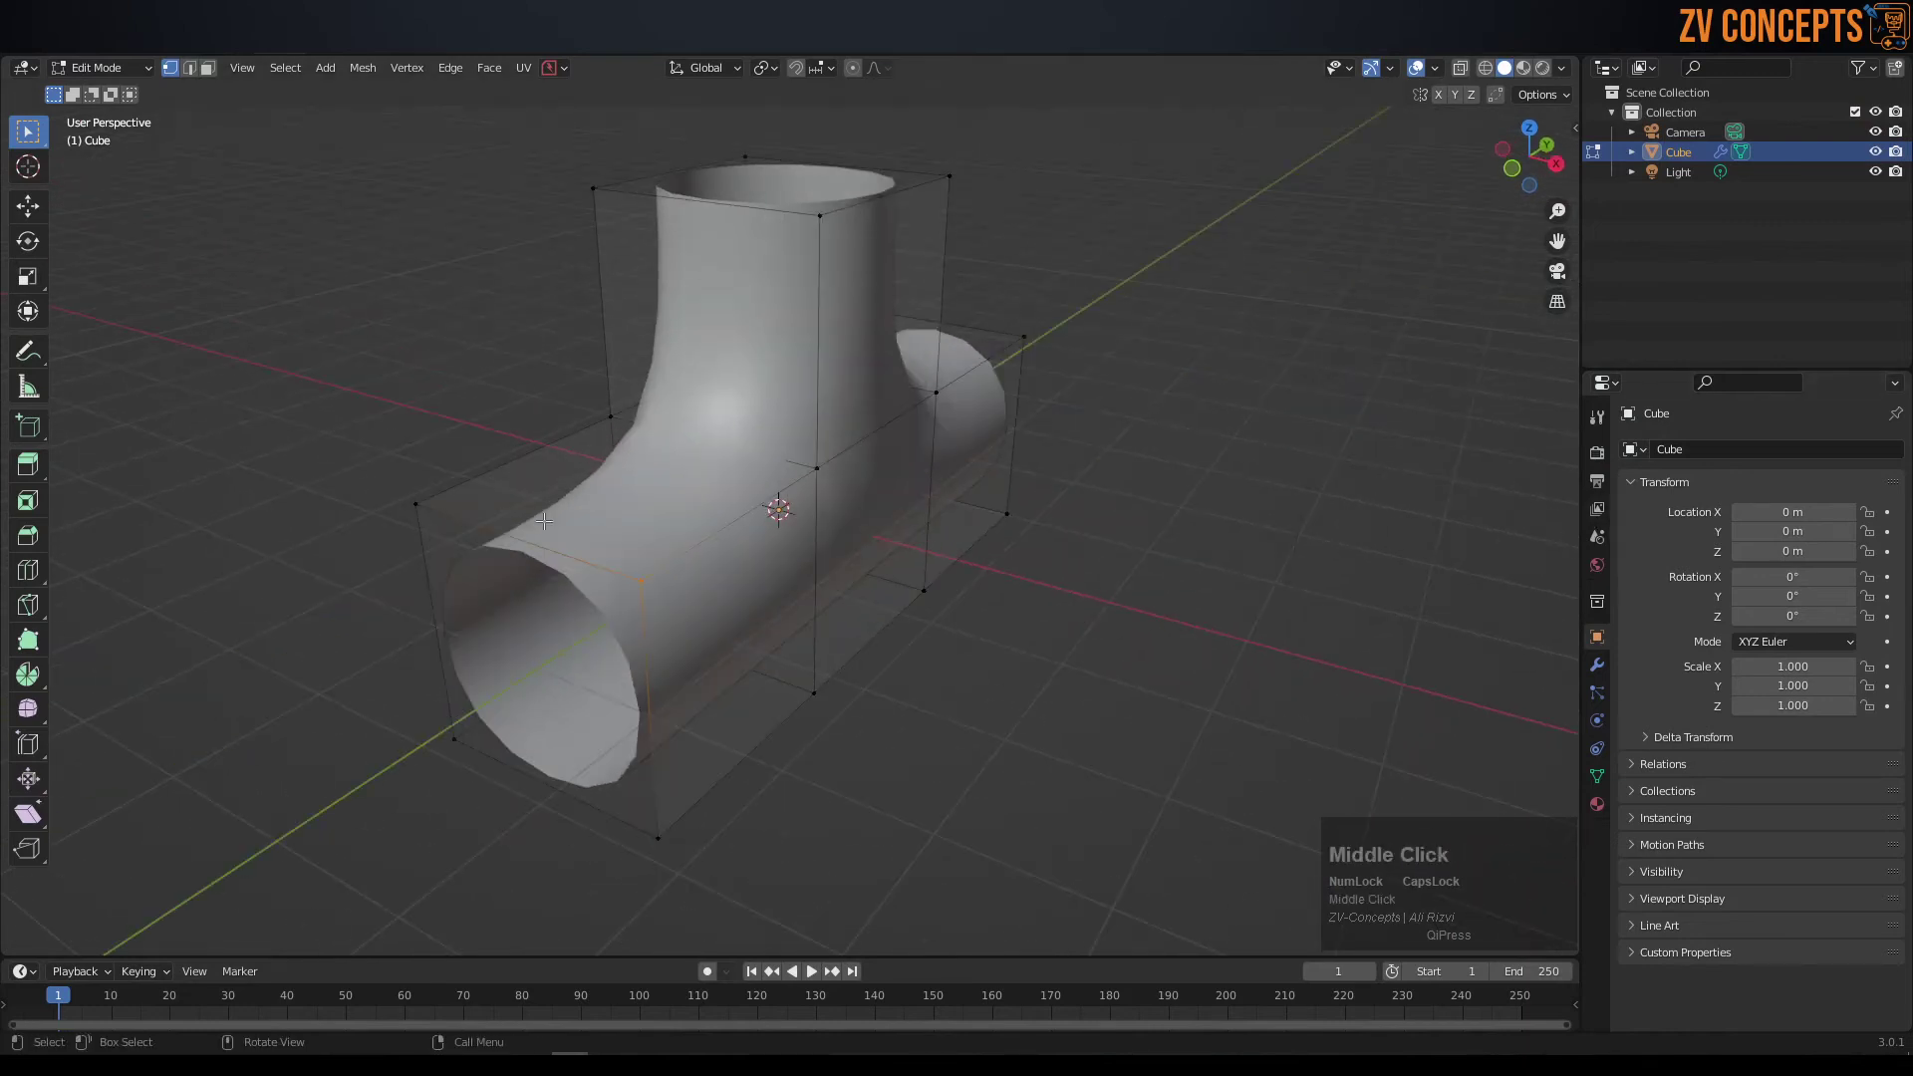
key(Tab)
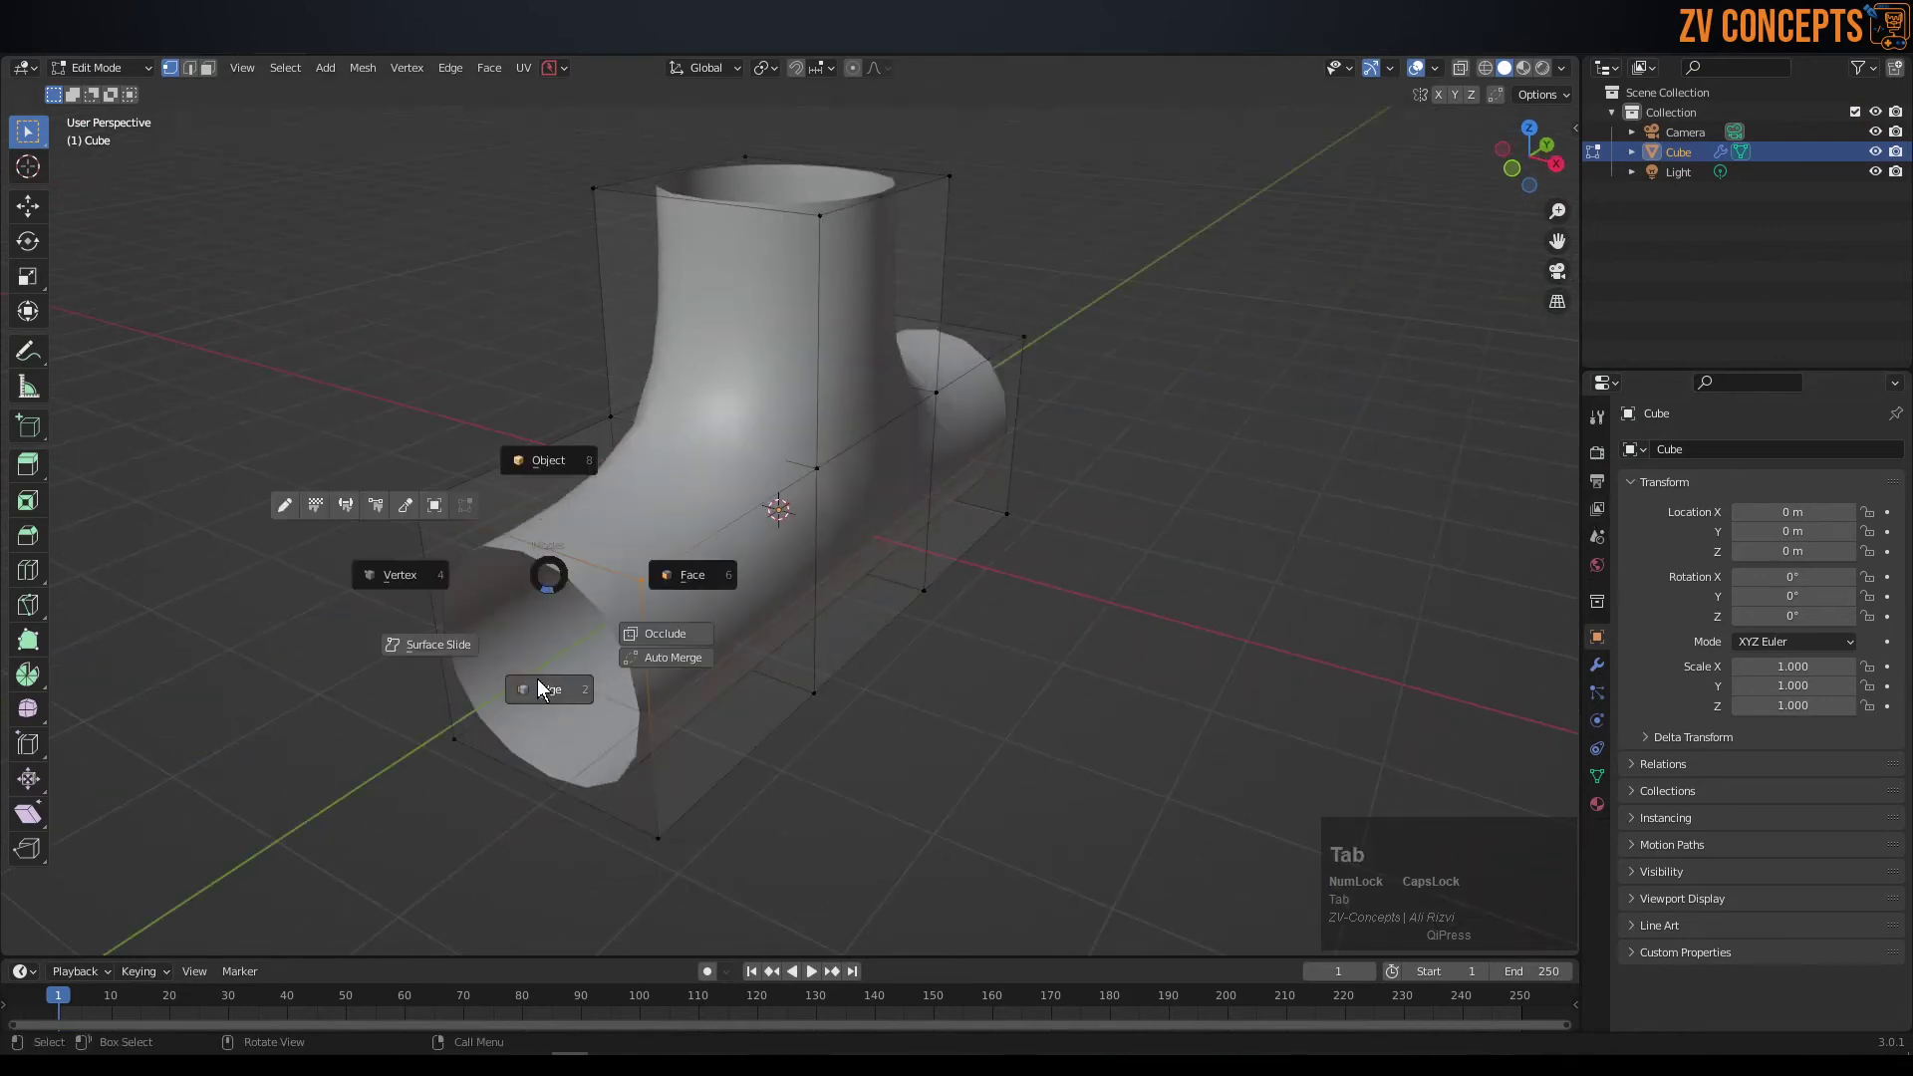
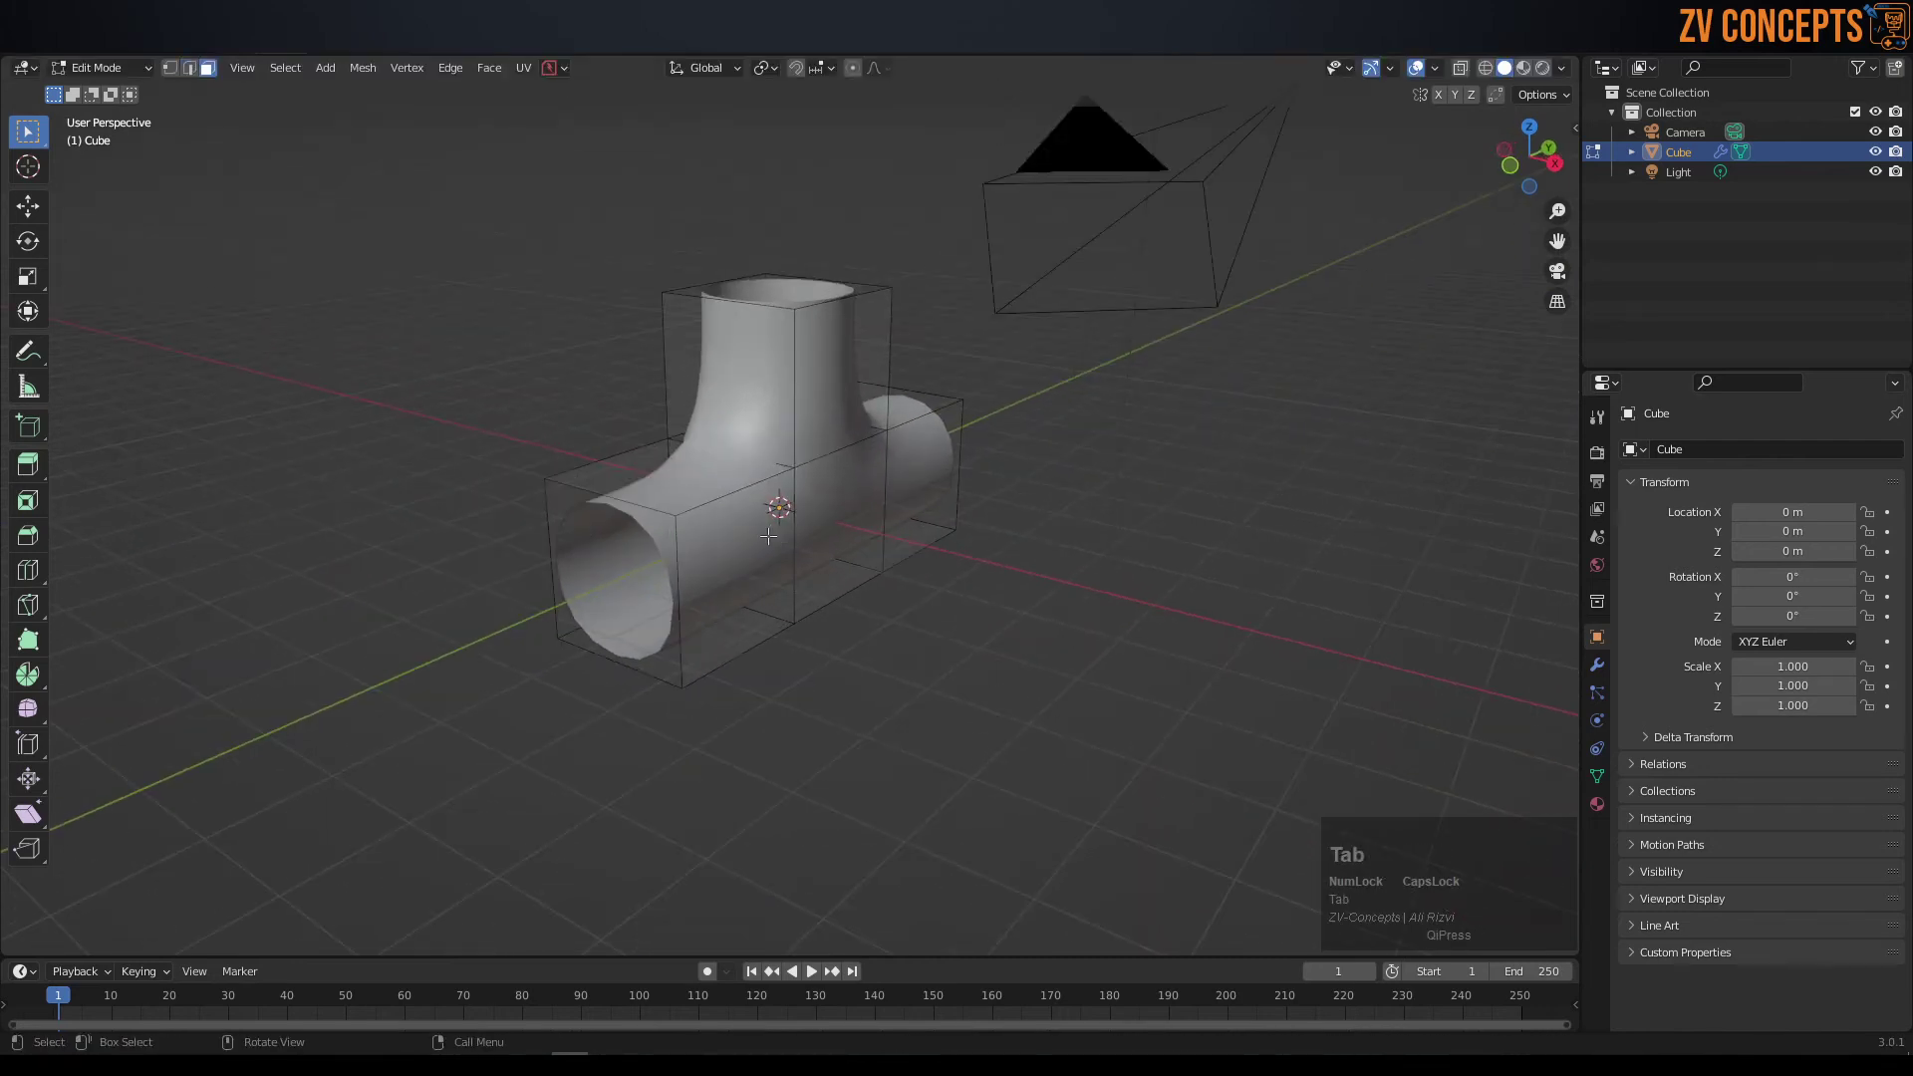
click(773, 531)
scroll(down, 3)
scroll(up, 3)
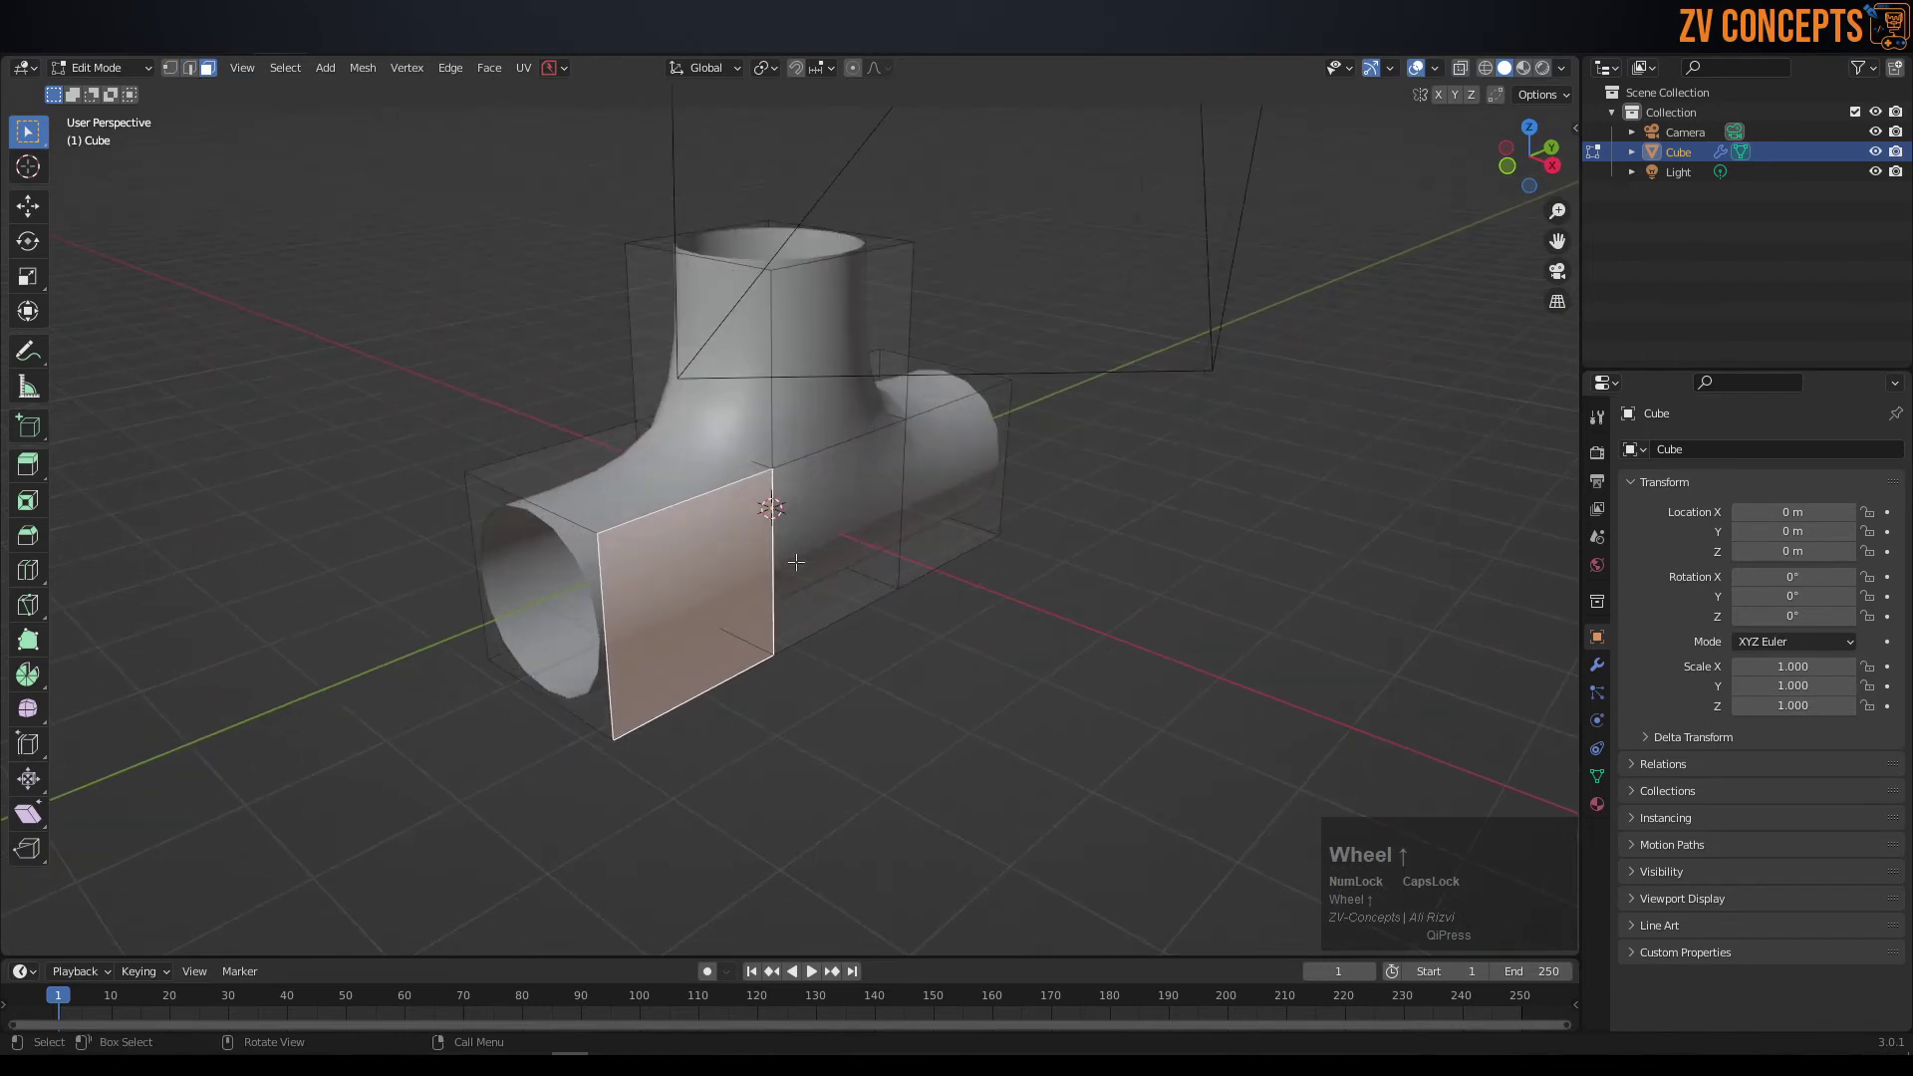
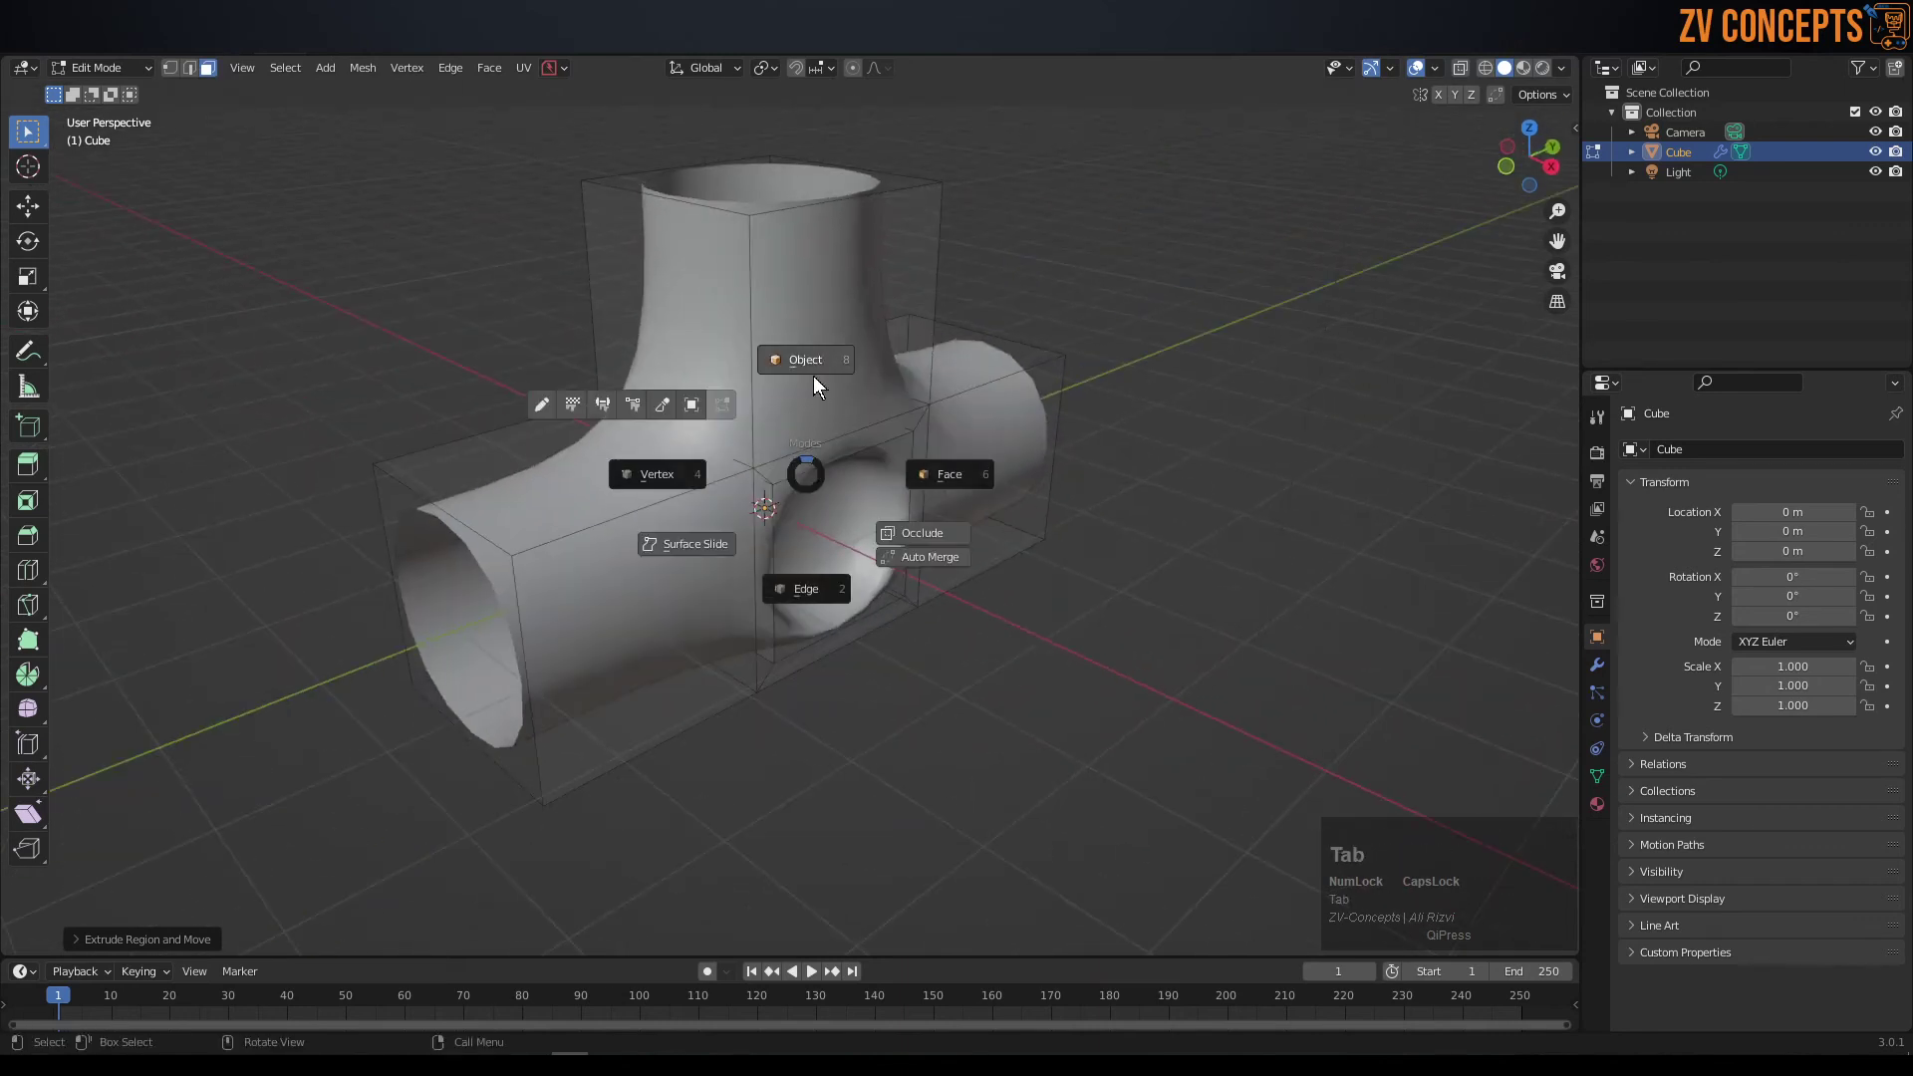
- Check the recessed opening on the smoothed object, then return to editing the blocky base mesh
click(1600, 776)
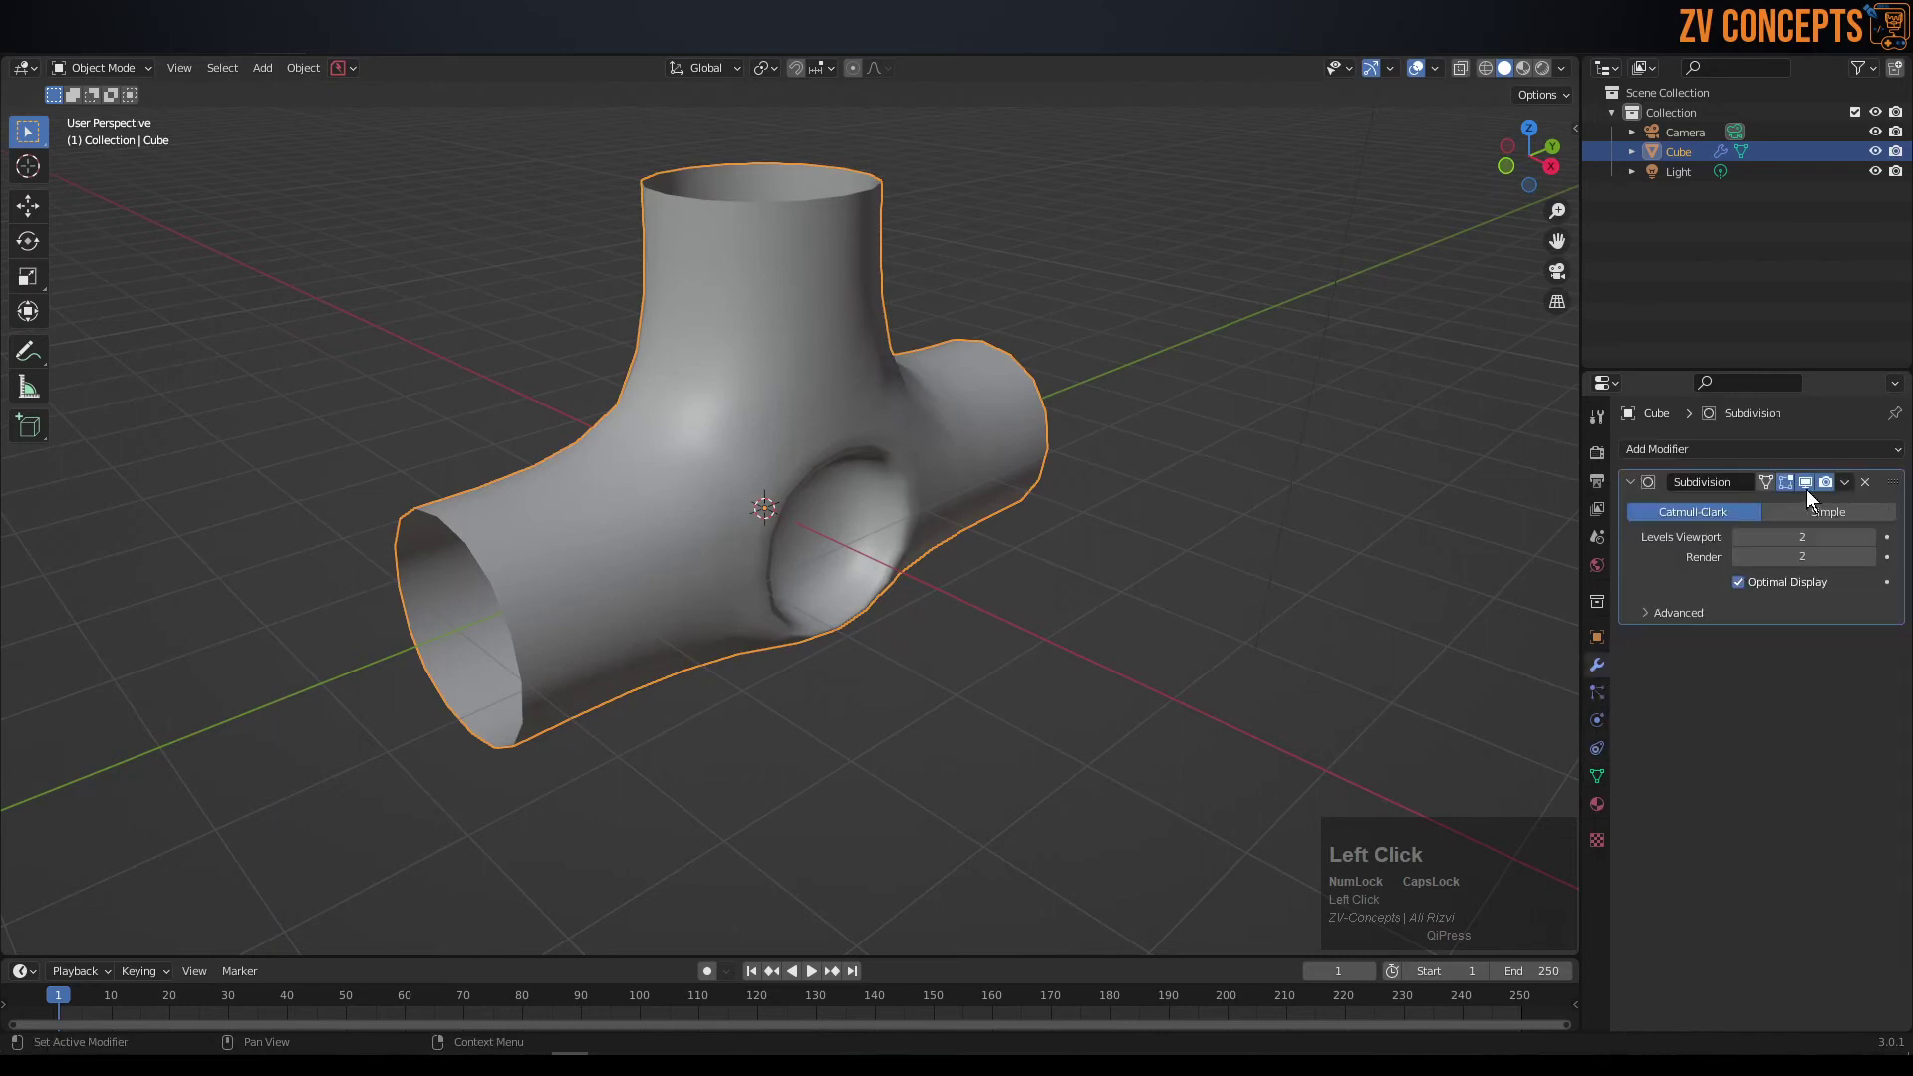
scroll(down, 3)
middle_click(853, 549)
scroll(up, 3)
middle_click(841, 532)
key(Tab)
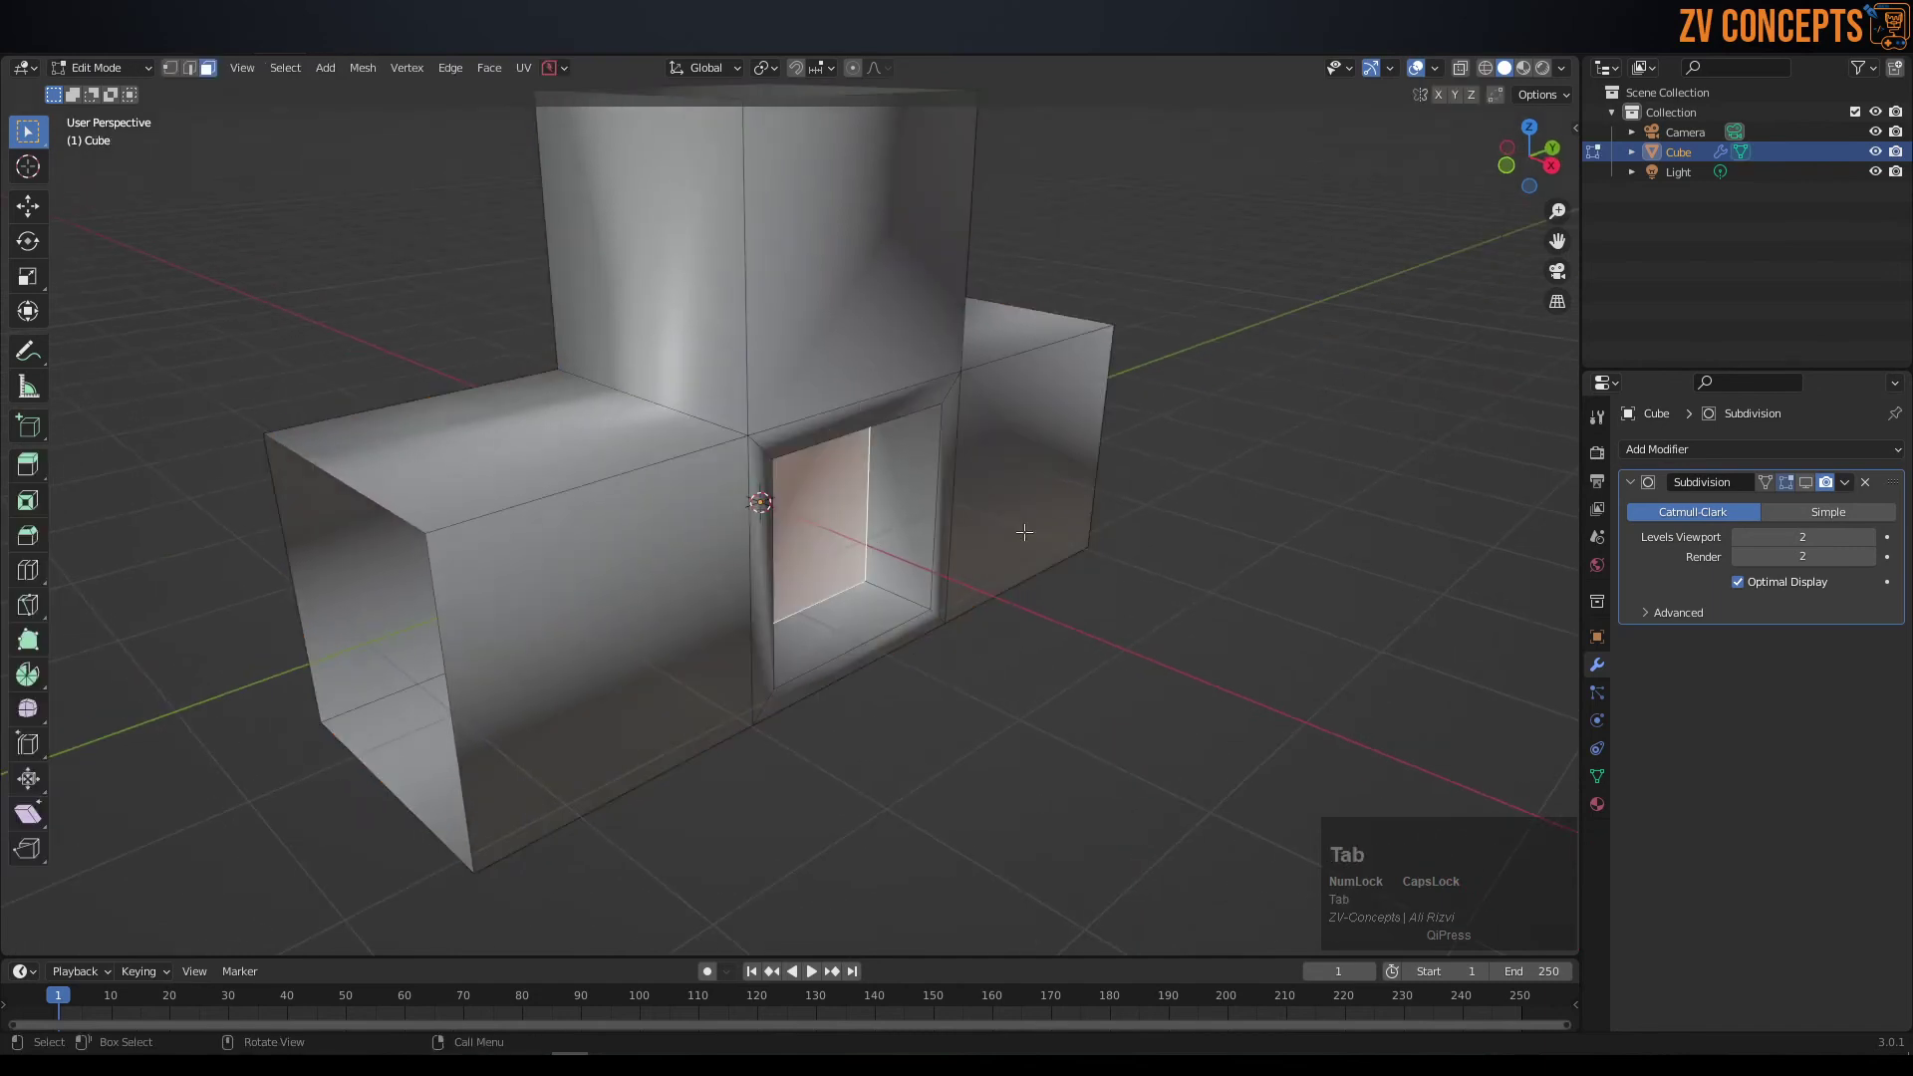
scroll(down, 3)
middle_click(903, 505)
scroll(up, 3)
middle_click(1137, 325)
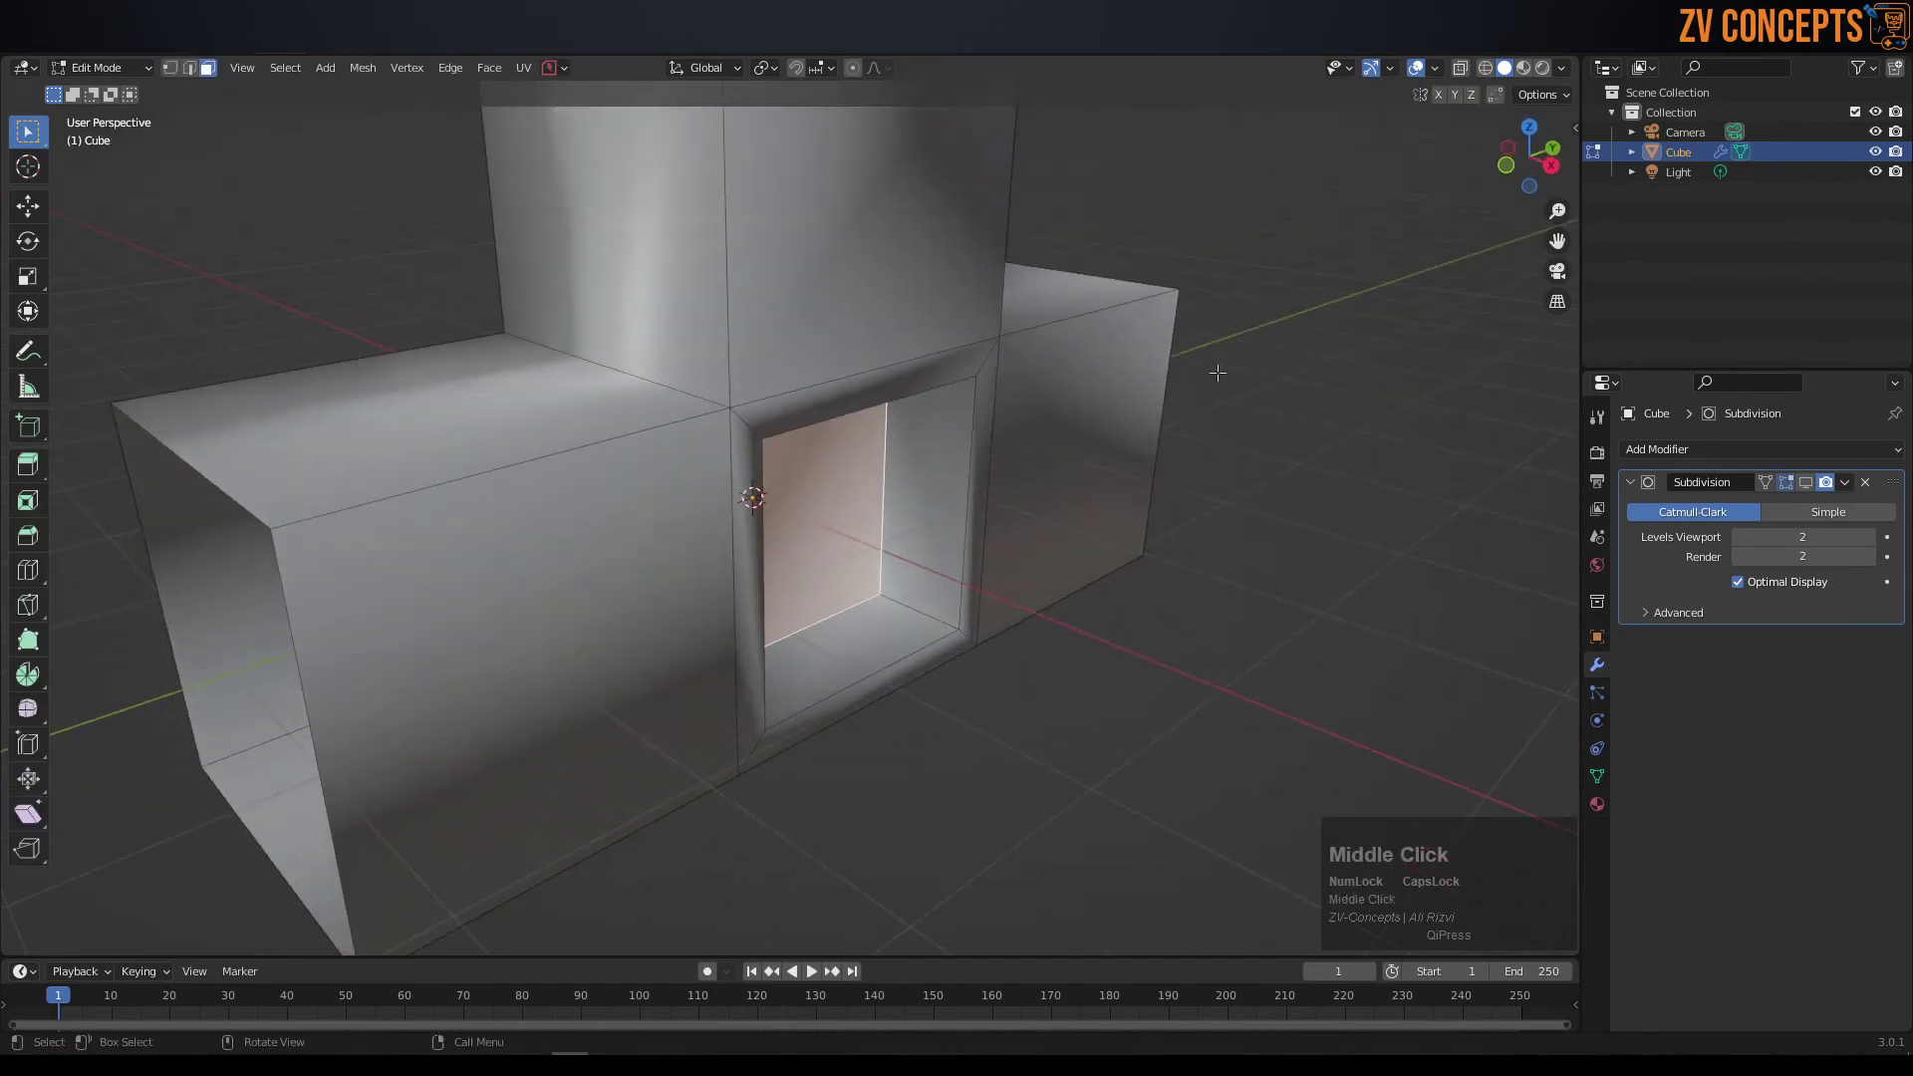
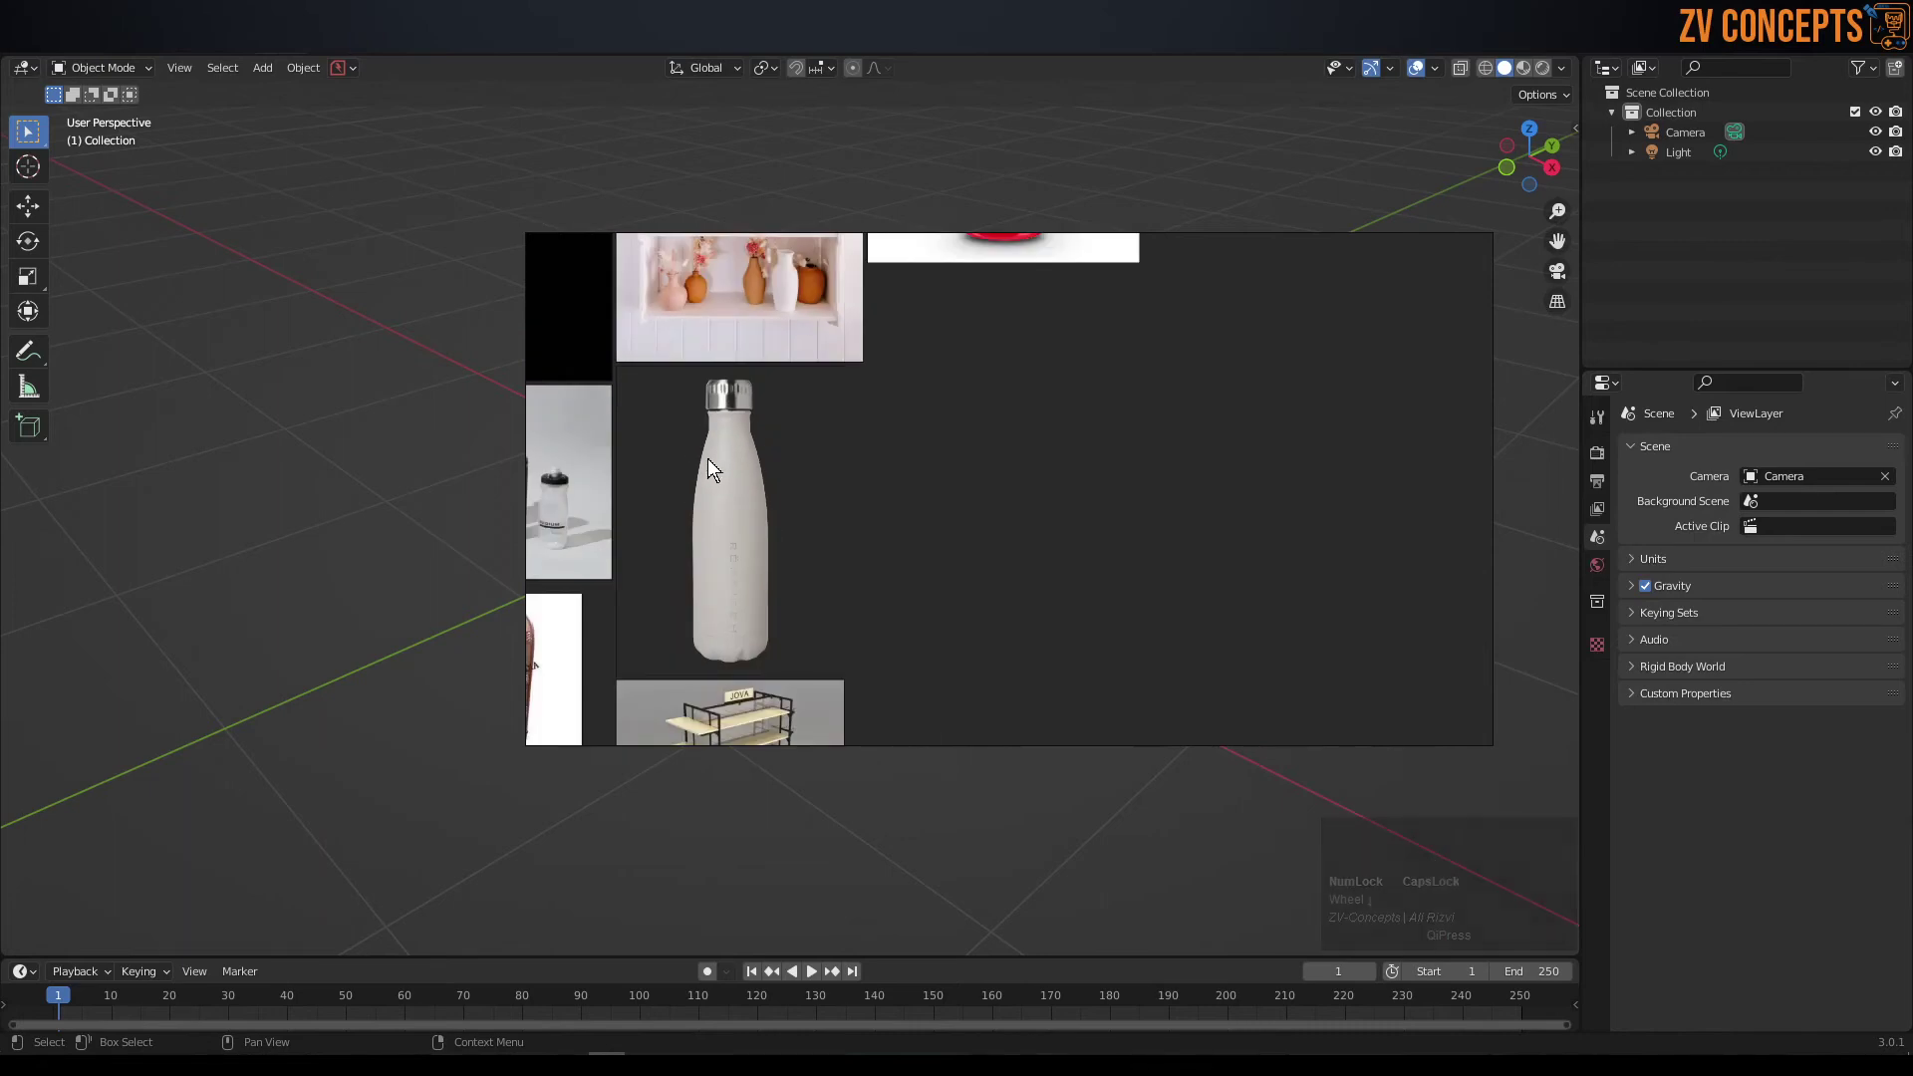
- Zoom into the vase reference photo after deleting the pipe
scroll(up, 3)
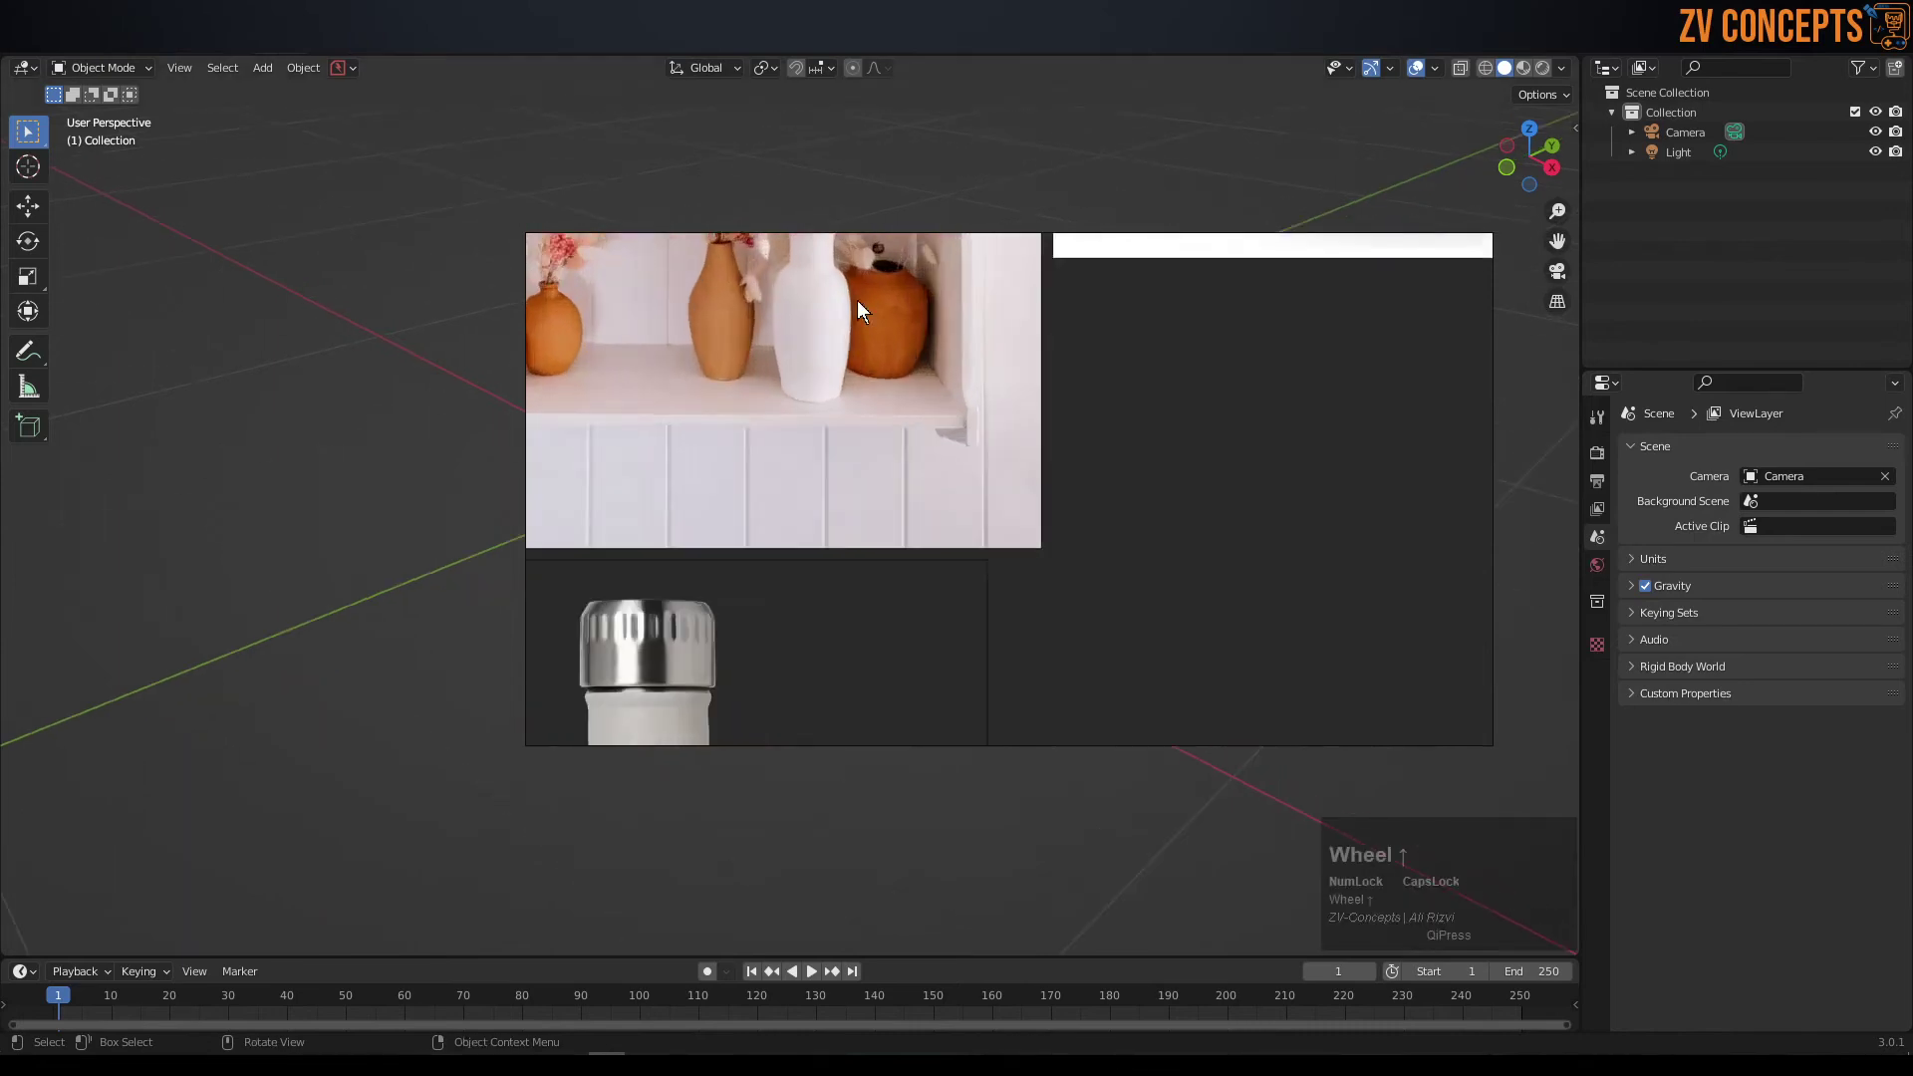
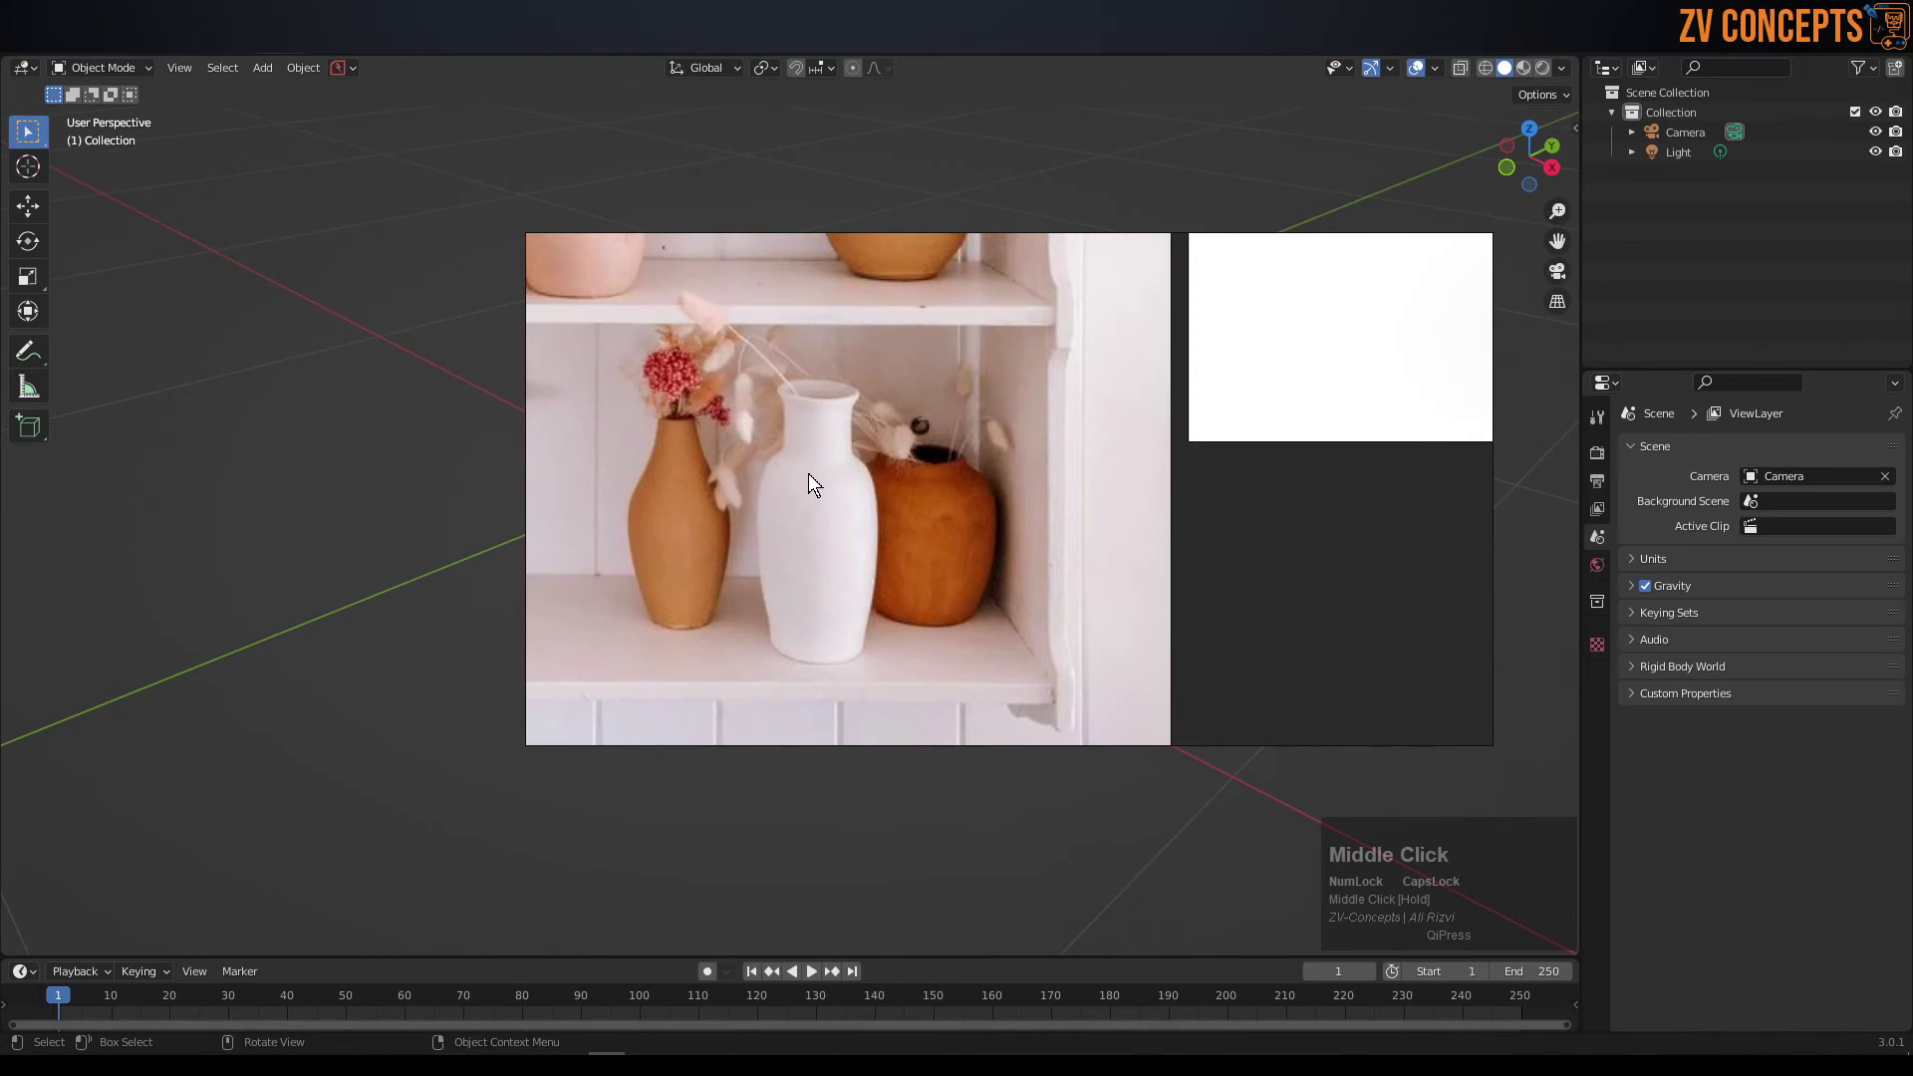
- Place the terracotta vase reference at the left side and orbit the empty viewport
scroll(up, 3)
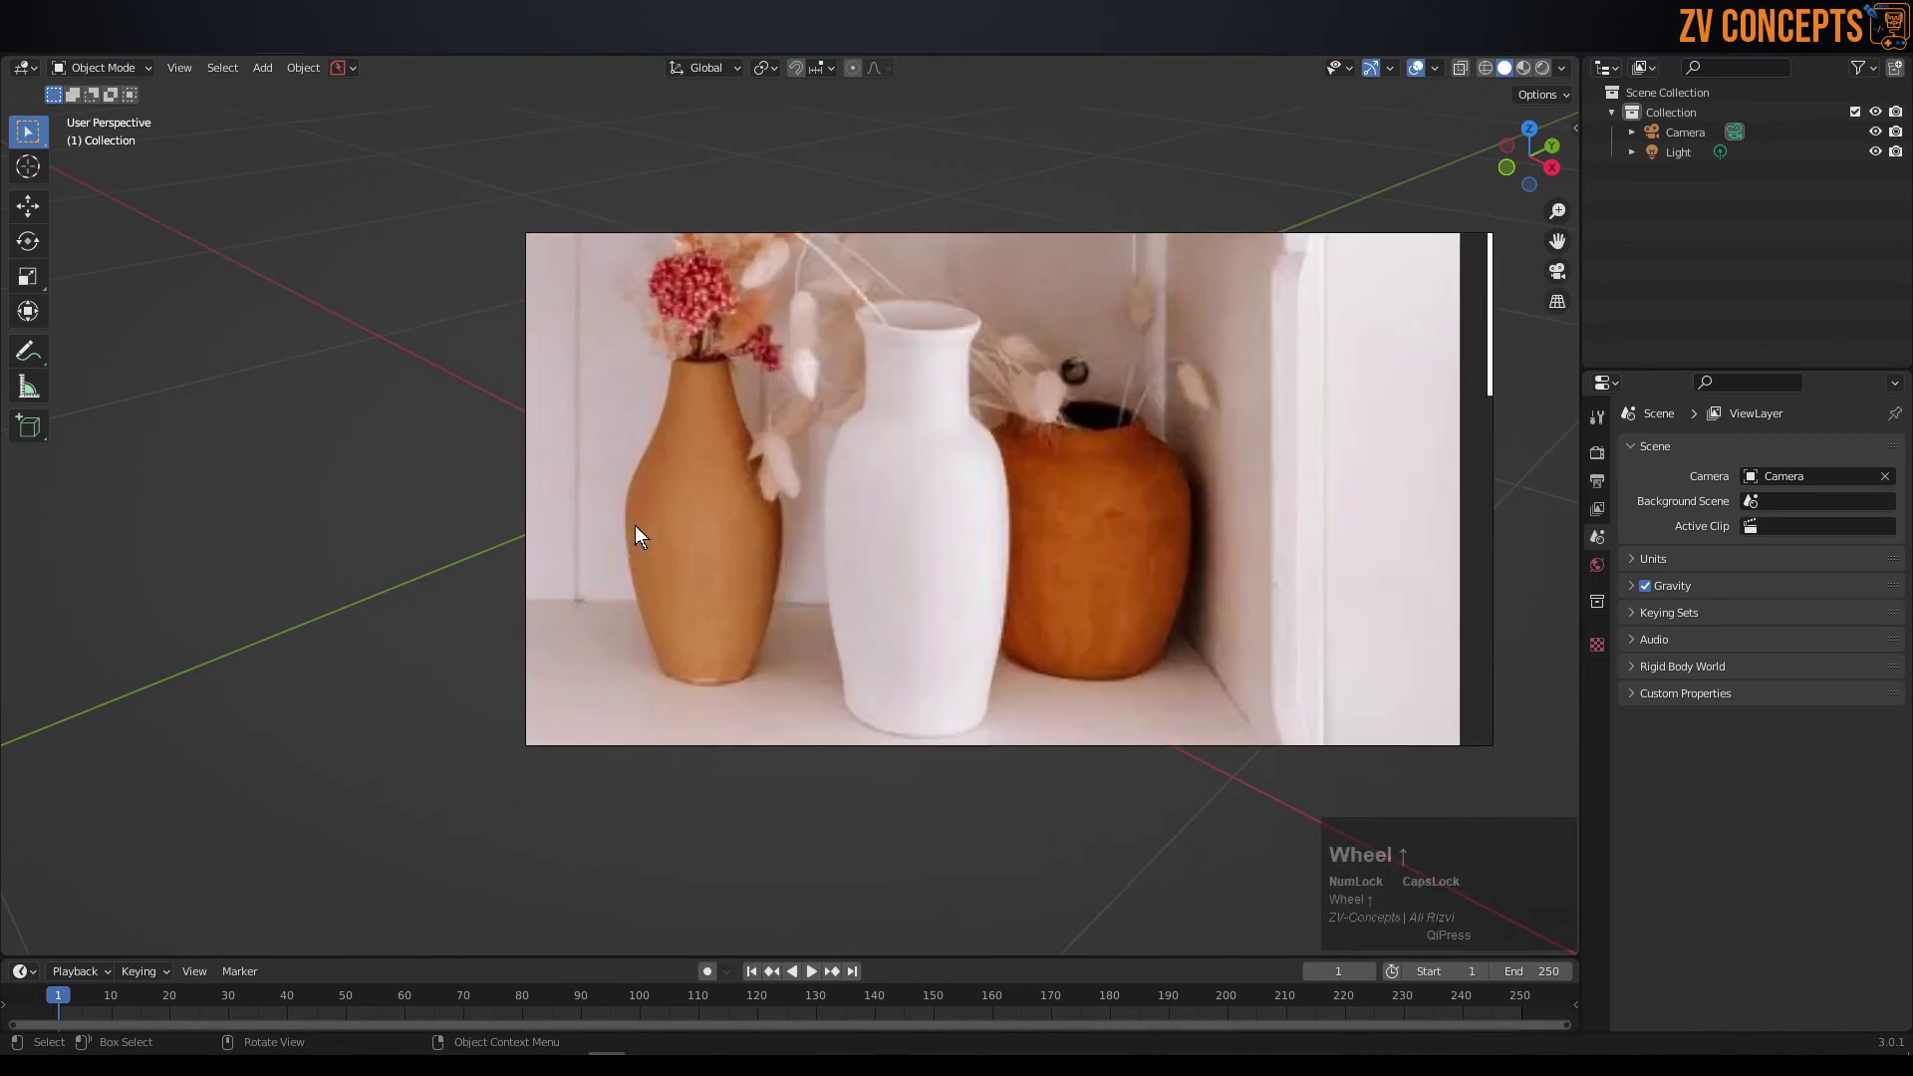
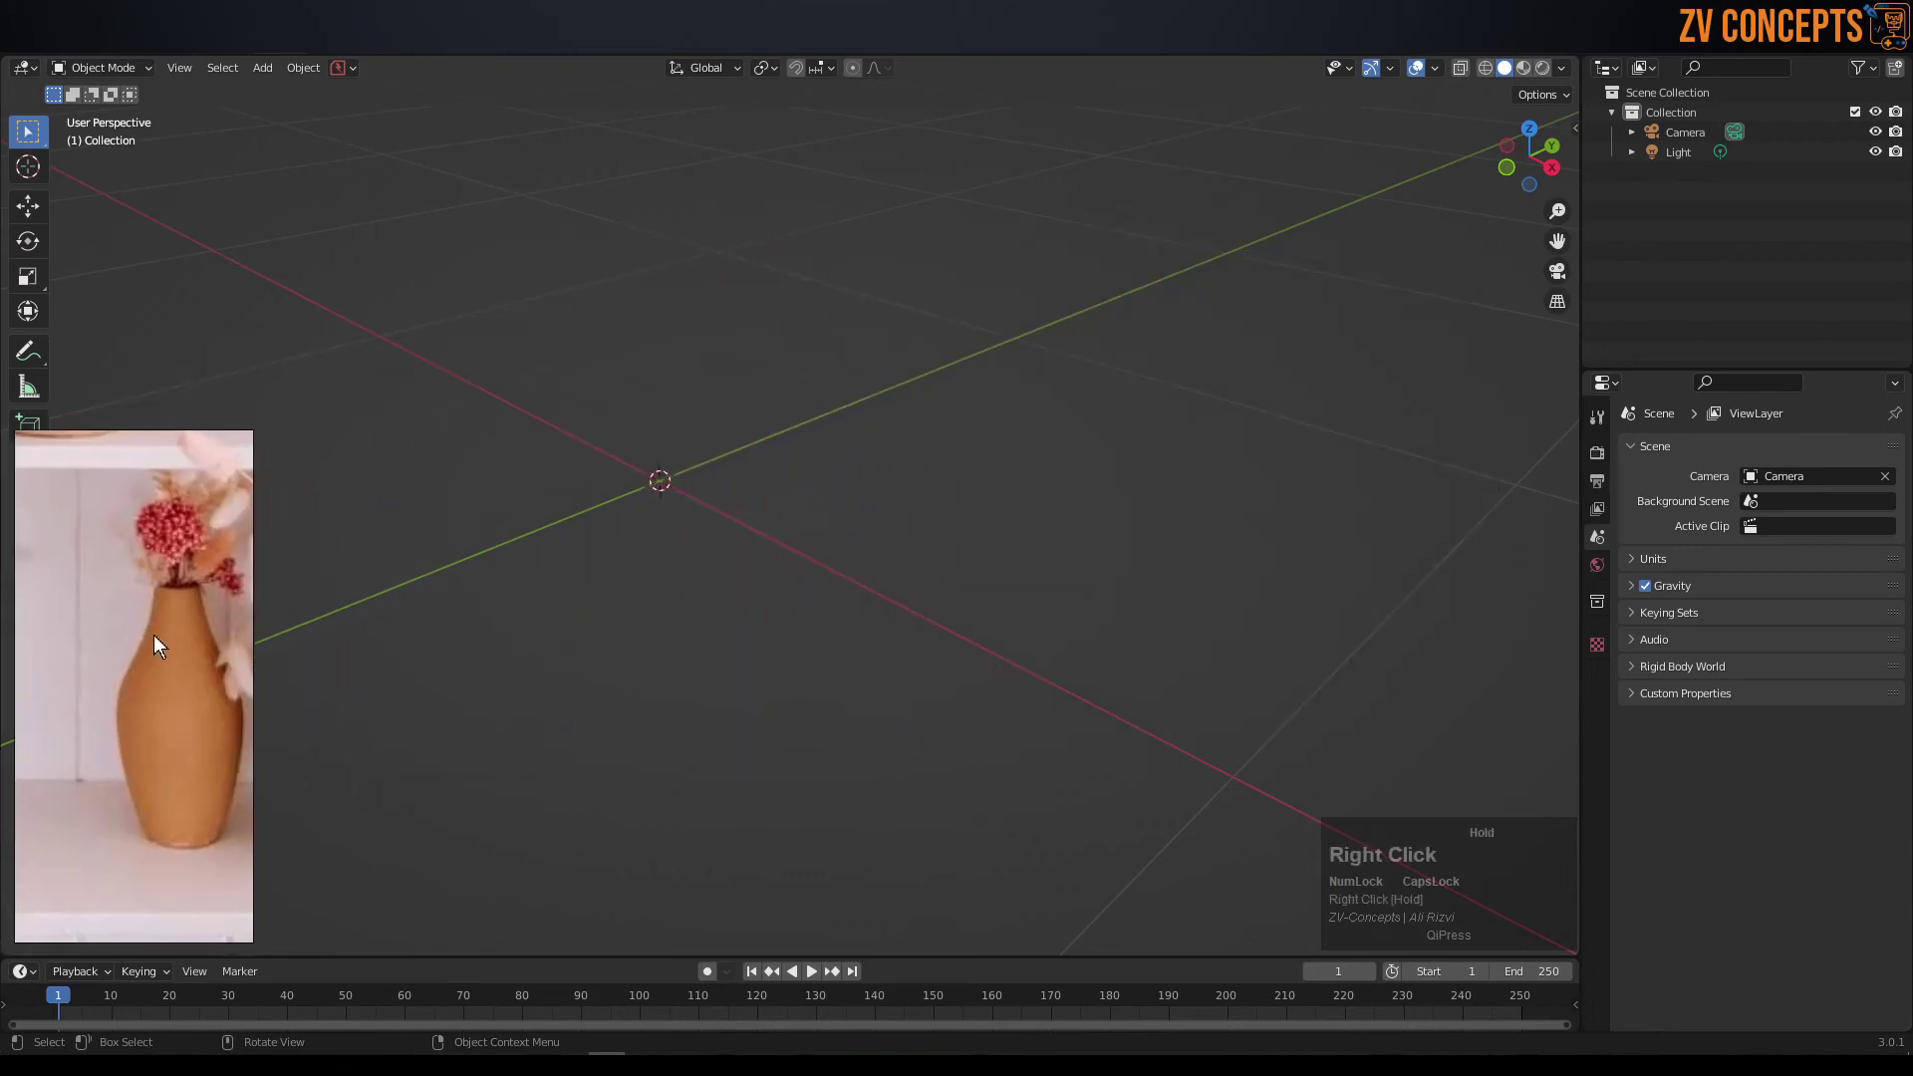
drag(148, 646, 661, 438)
scroll(down, 3)
middle_click(583, 455)
middle_click(644, 472)
scroll(up, 3)
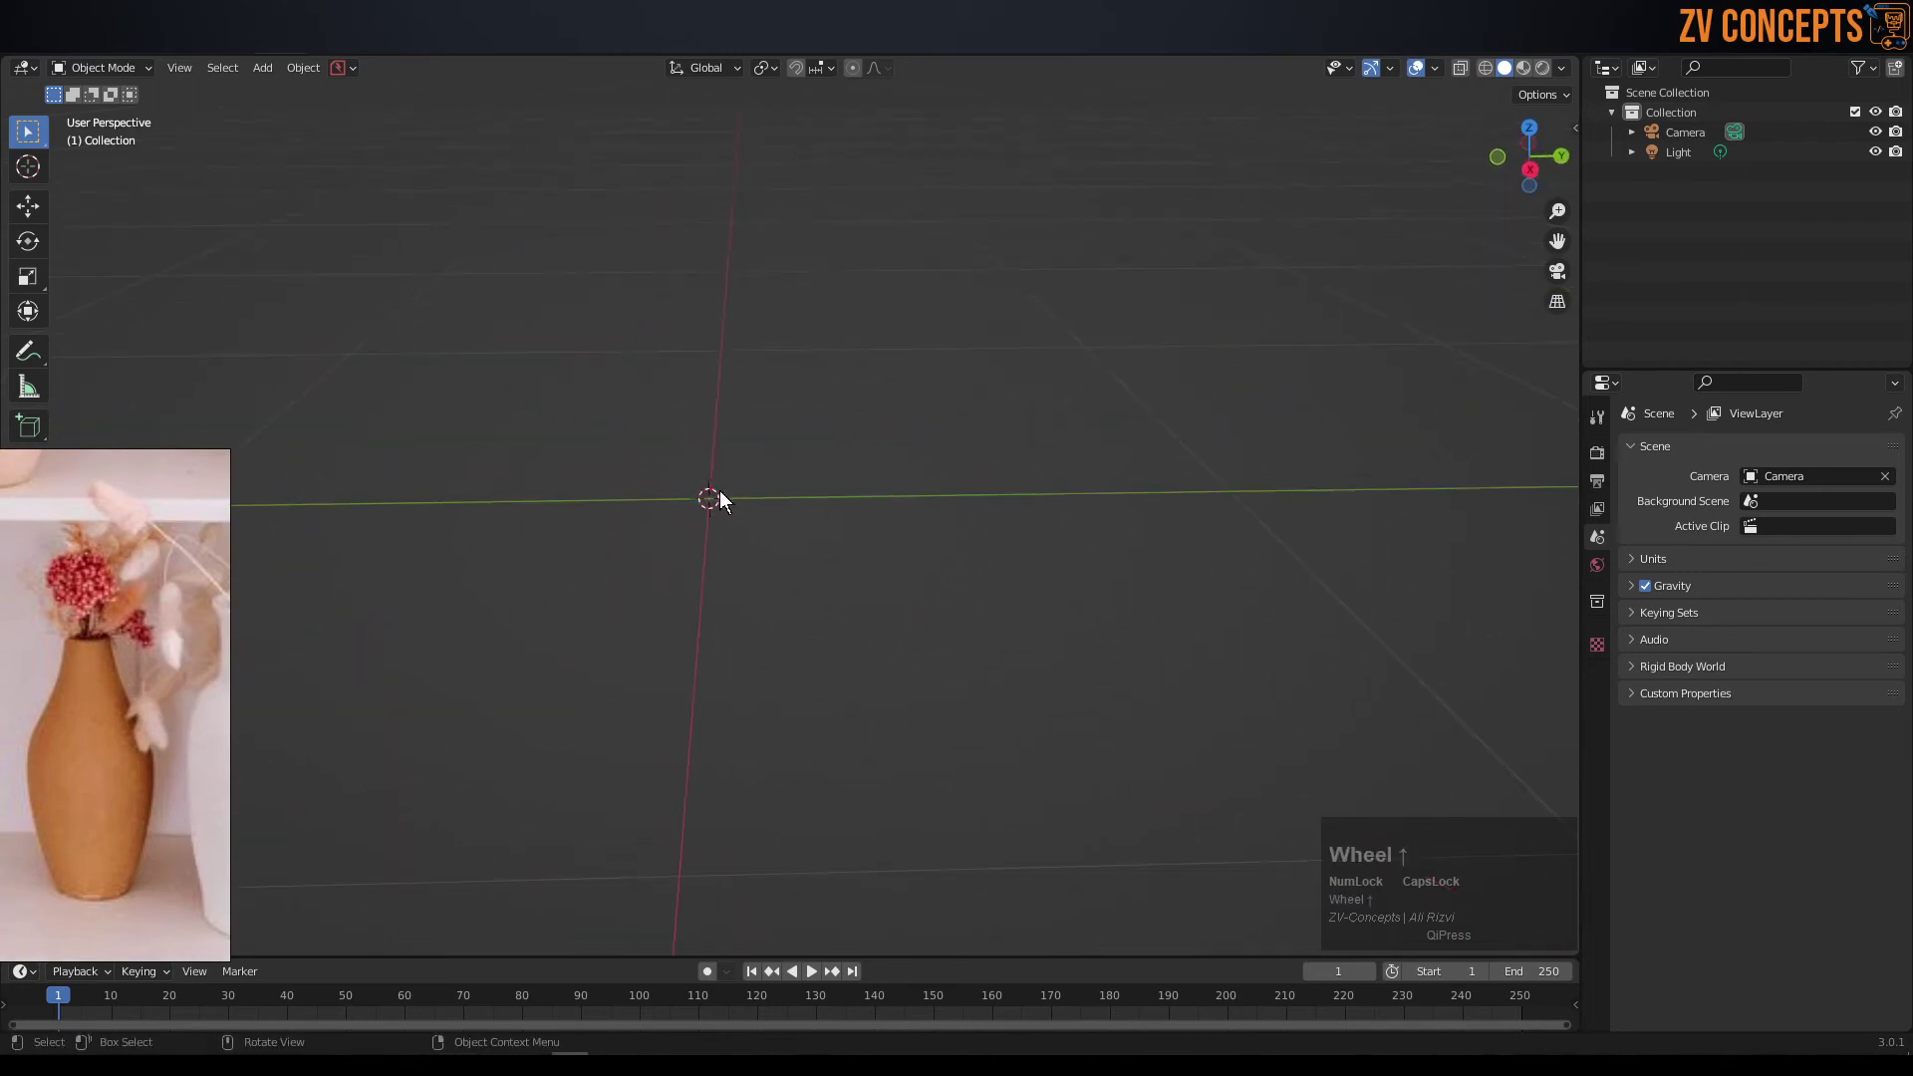
- Add a mesh circle at the origin and show its Add Circle settings for 16 vertices
key(shift+a)
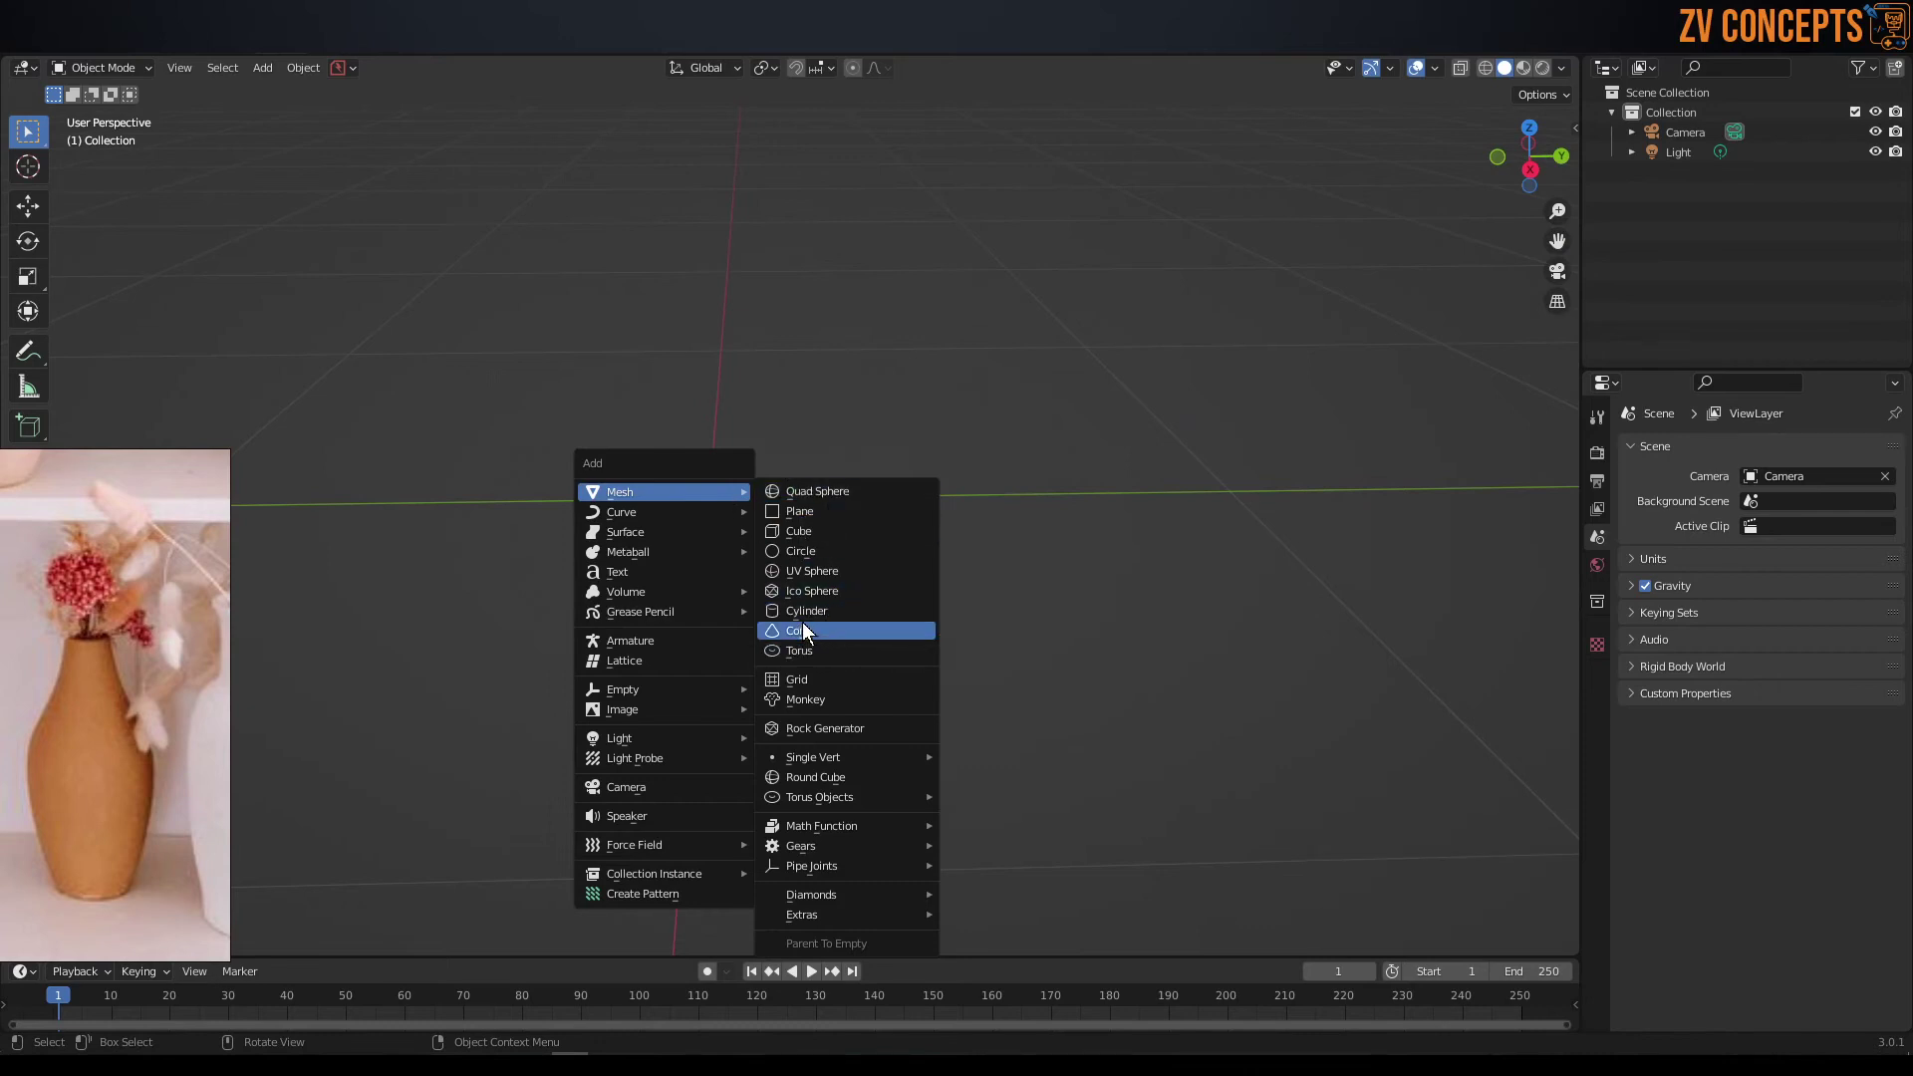
click(842, 557)
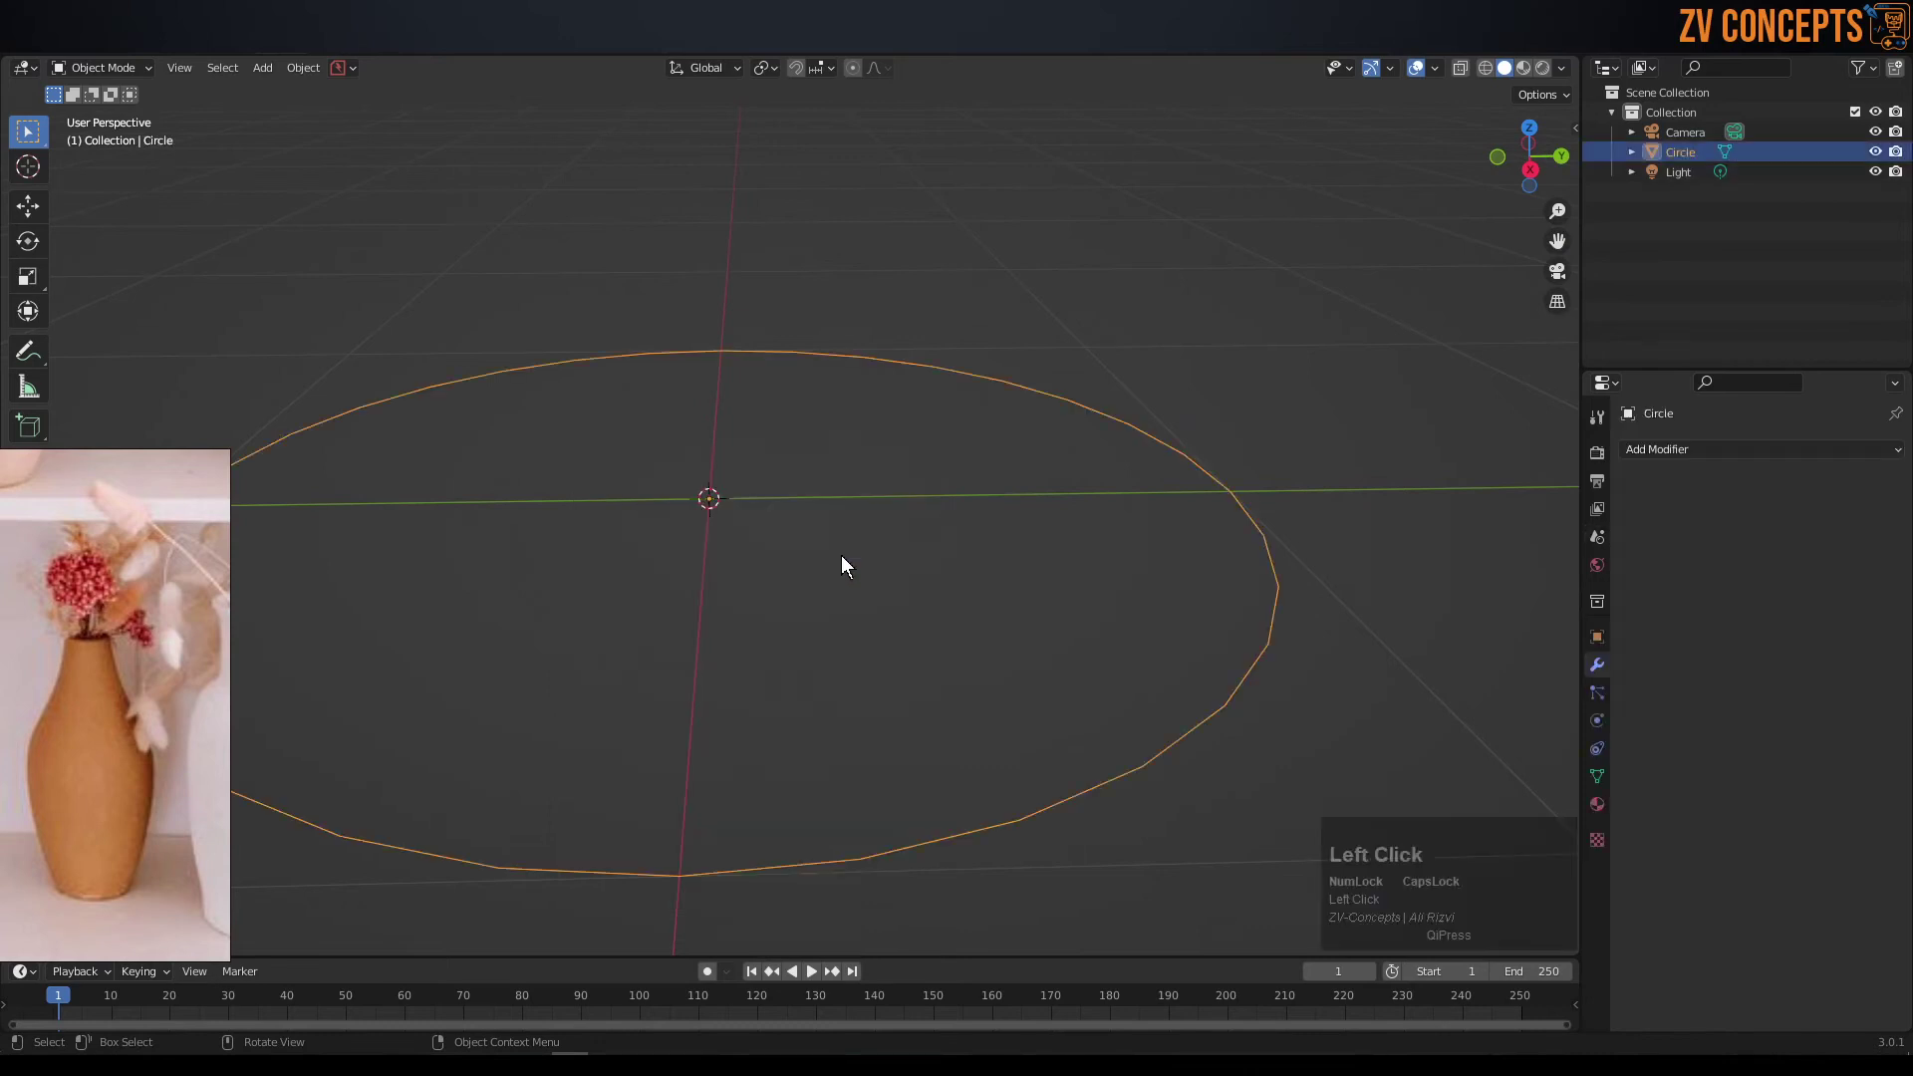
drag(143, 559, 102, 943)
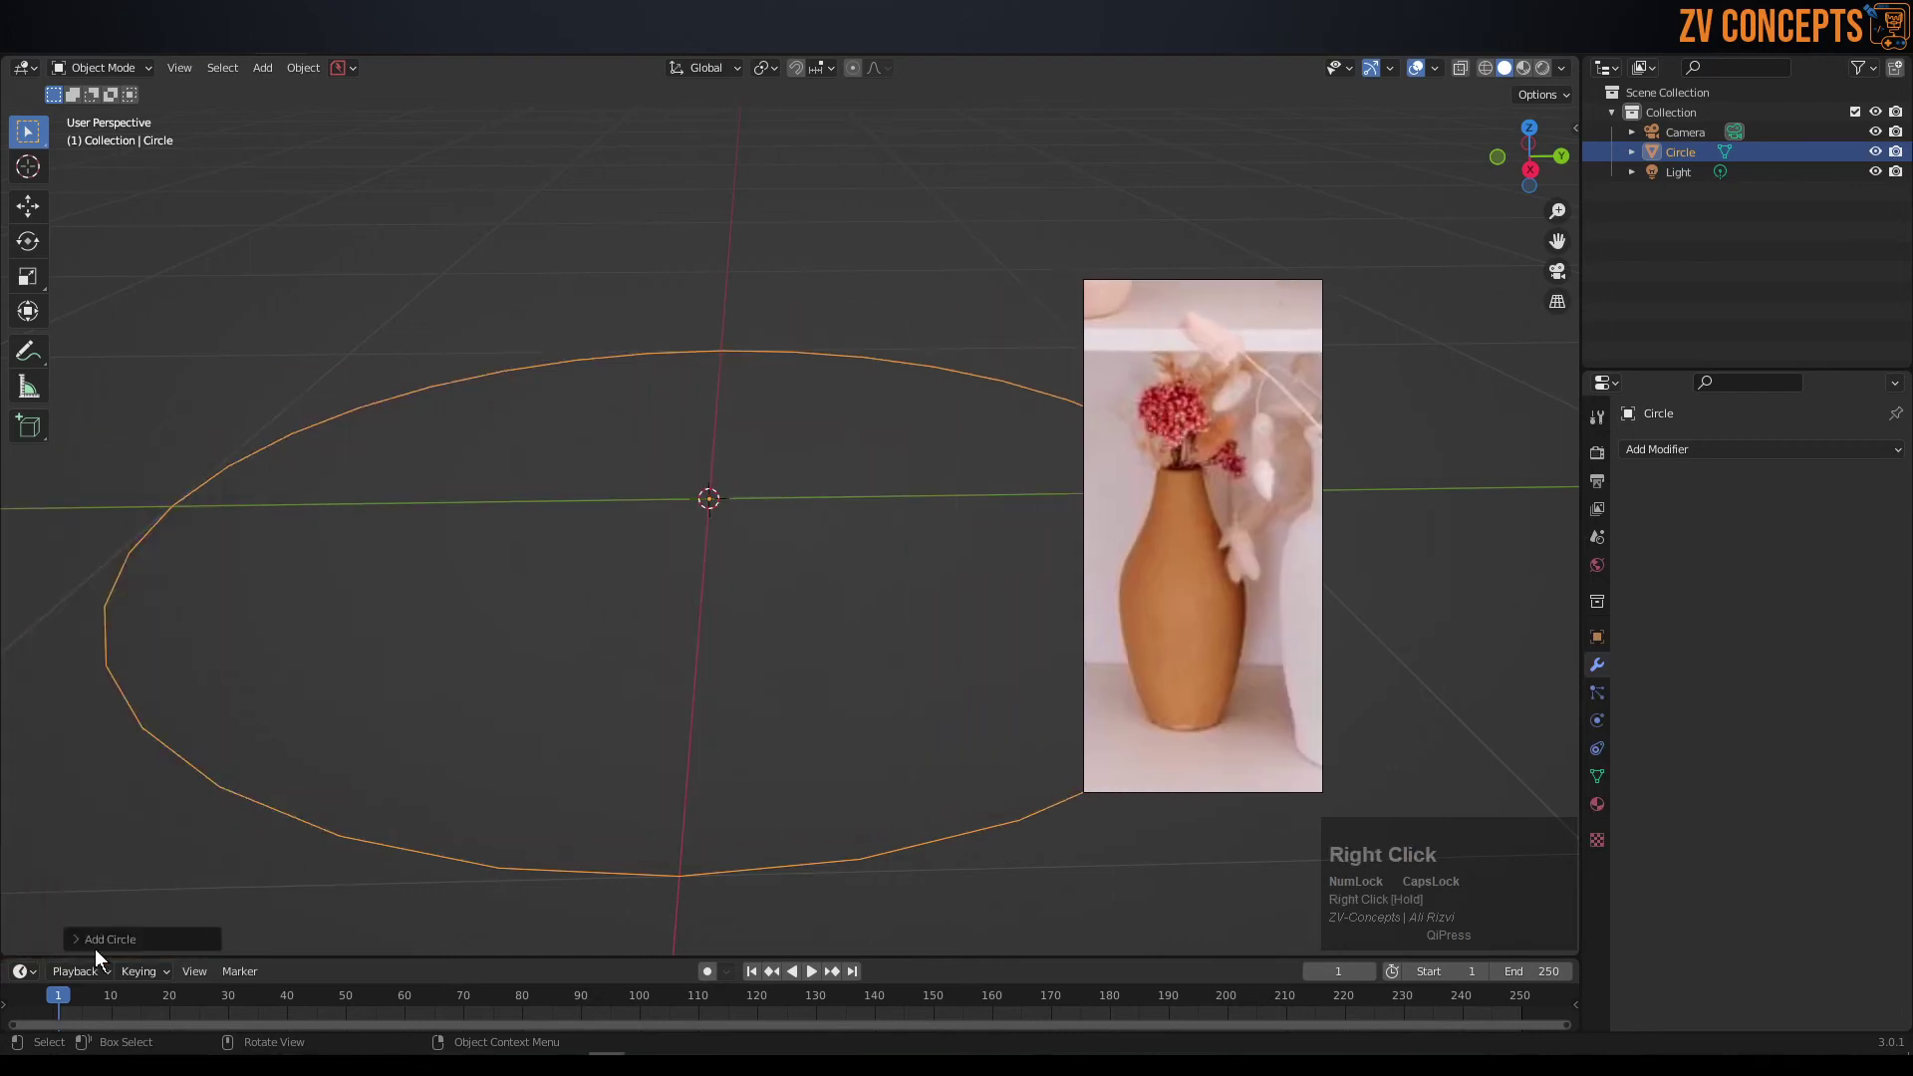
click(103, 942)
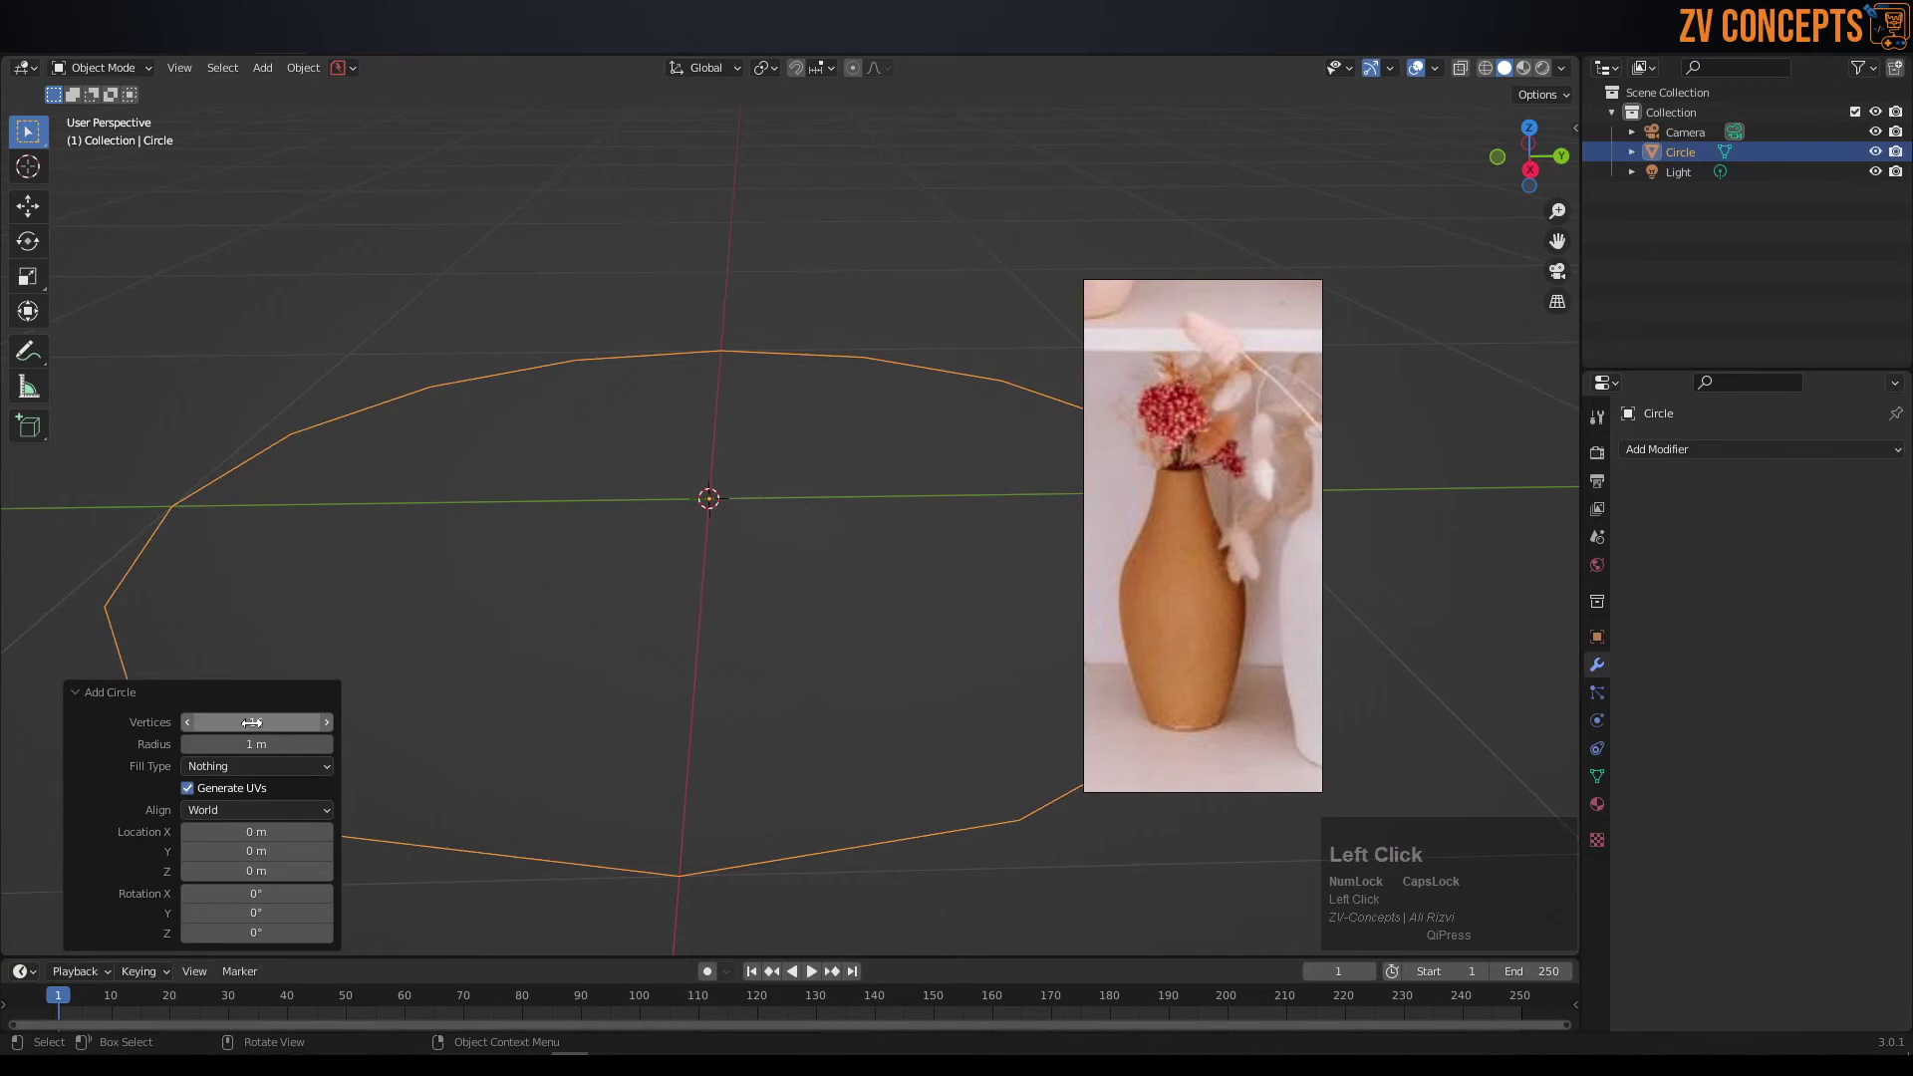
- Orbit around the new base circle beside the vase reference
scroll(down, 3)
right_click(1250, 515)
scroll(up, 3)
middle_click(1429, 511)
scroll(down, 3)
middle_click(874, 588)
scroll(down, 3)
middle_click(748, 493)
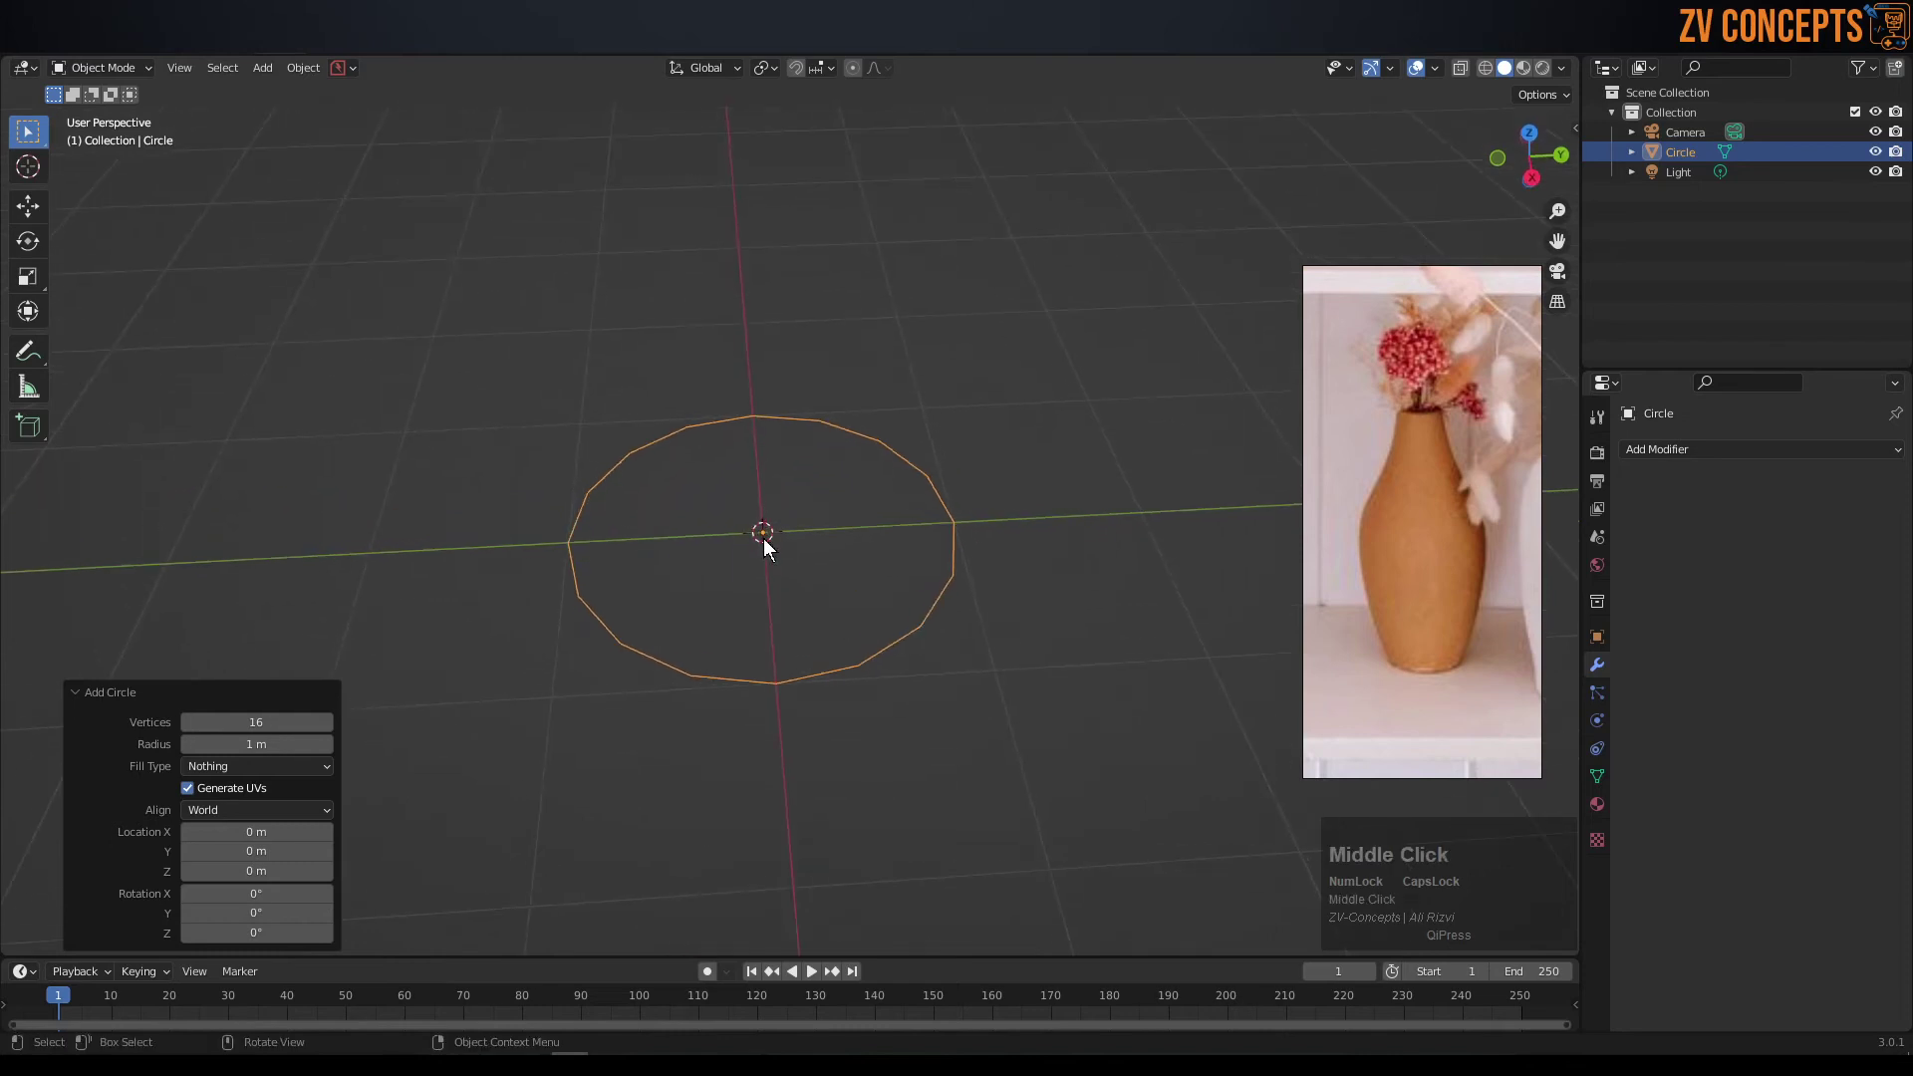
- Edit the circle with all vertices selected and view it straight from the front
key(Tab)
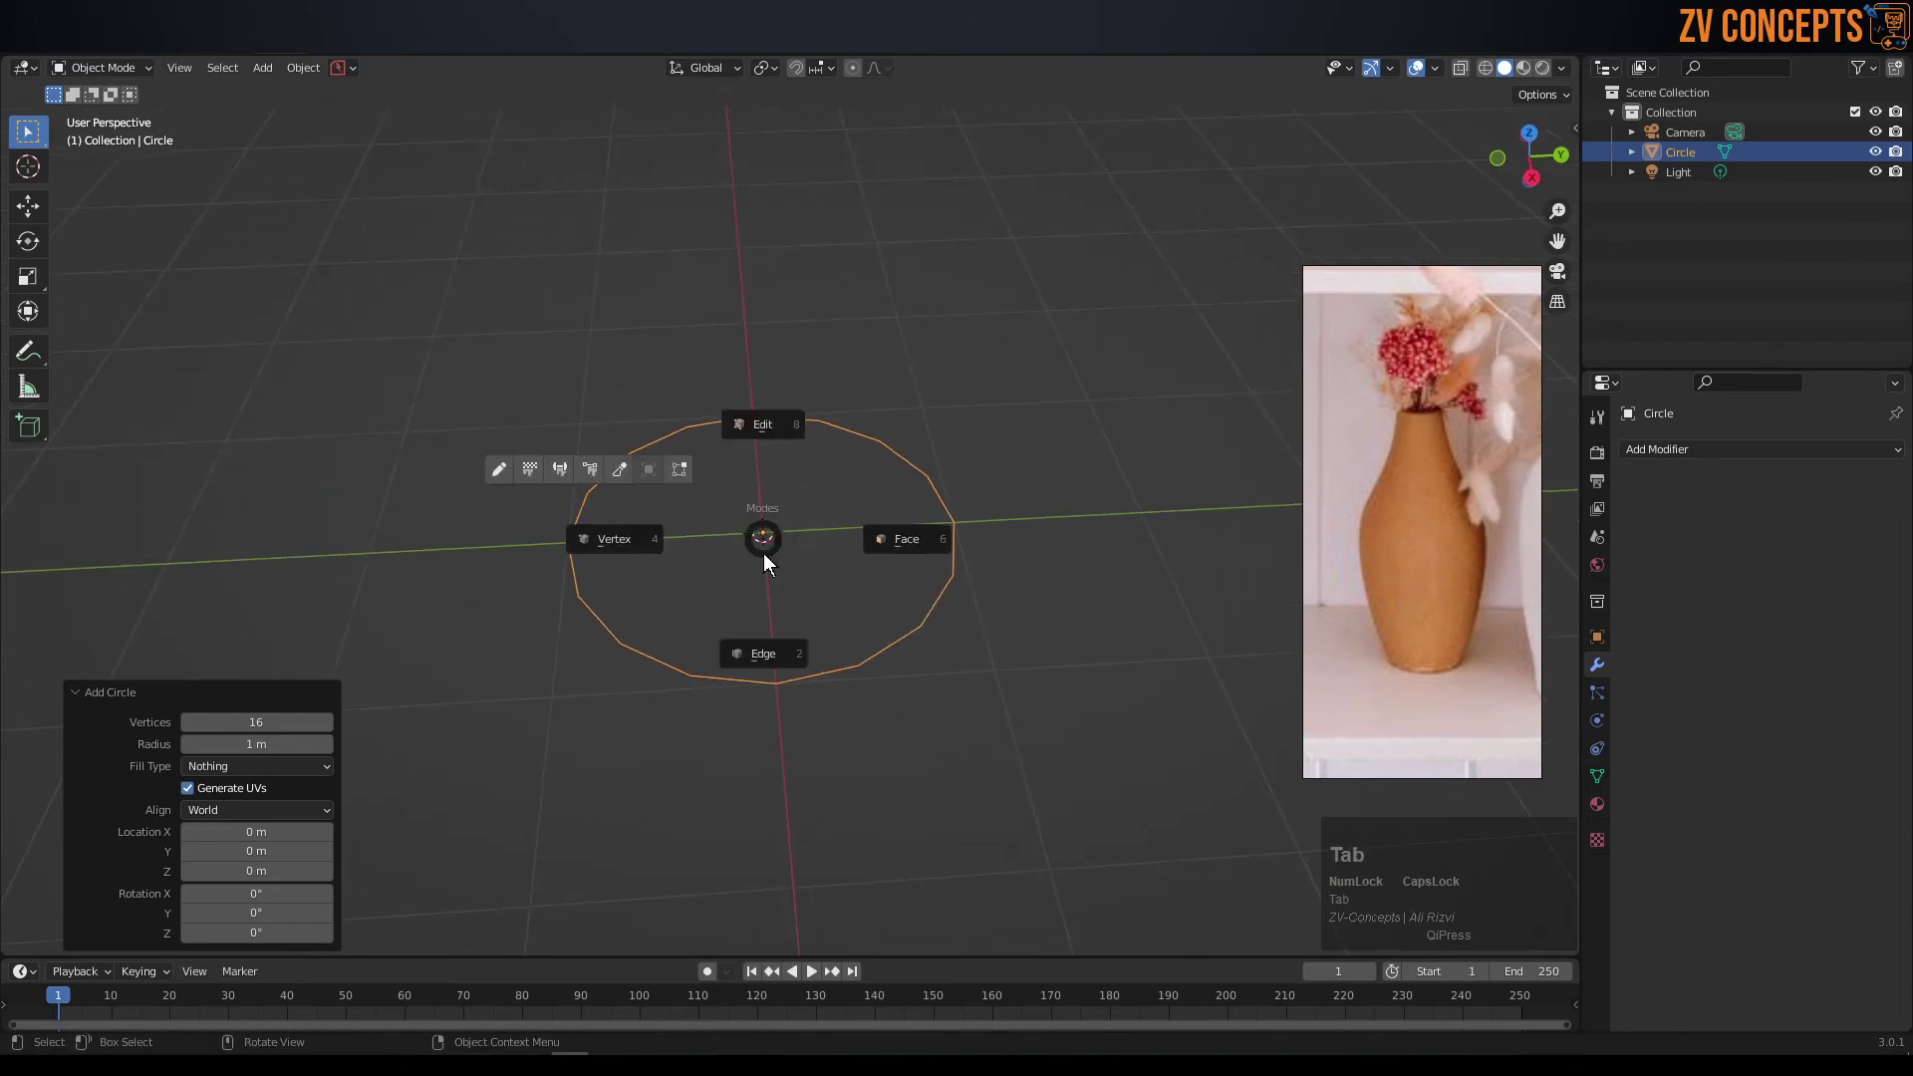
click(763, 645)
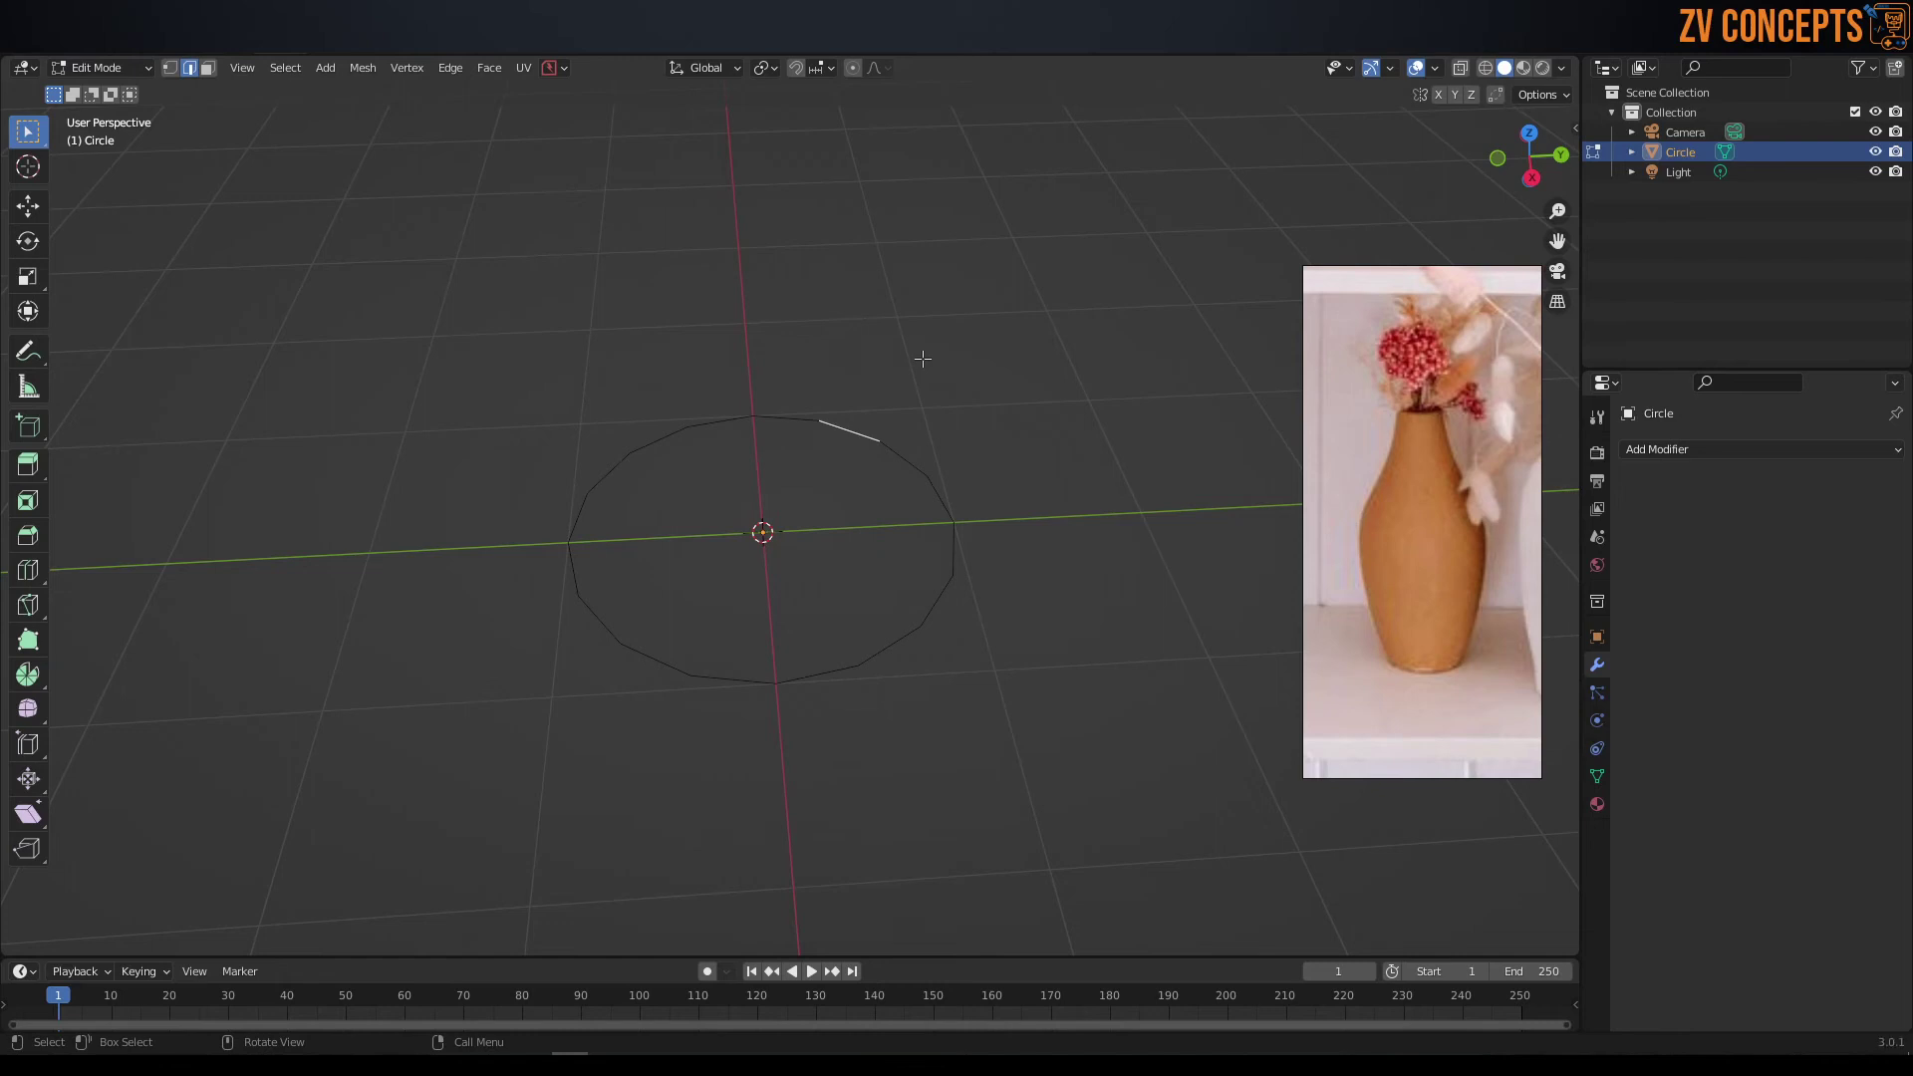
key(a)
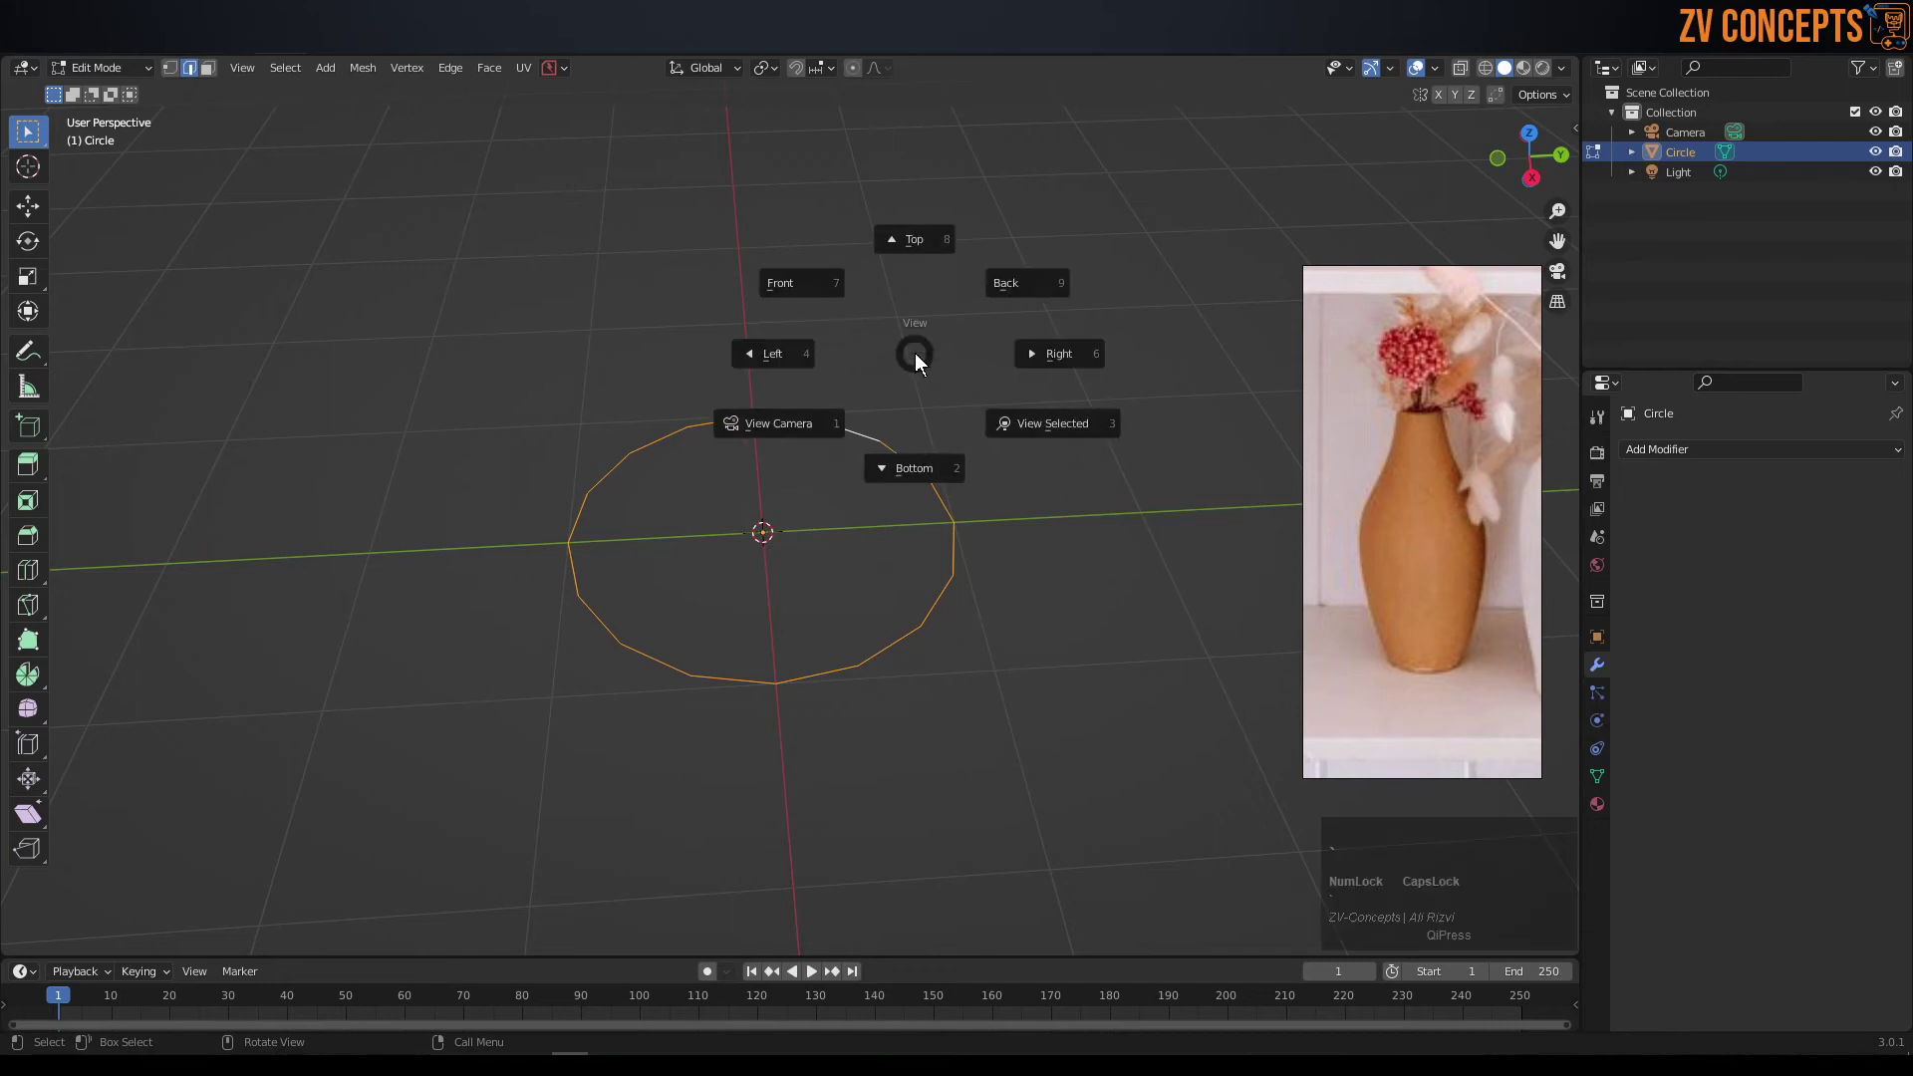
click(811, 286)
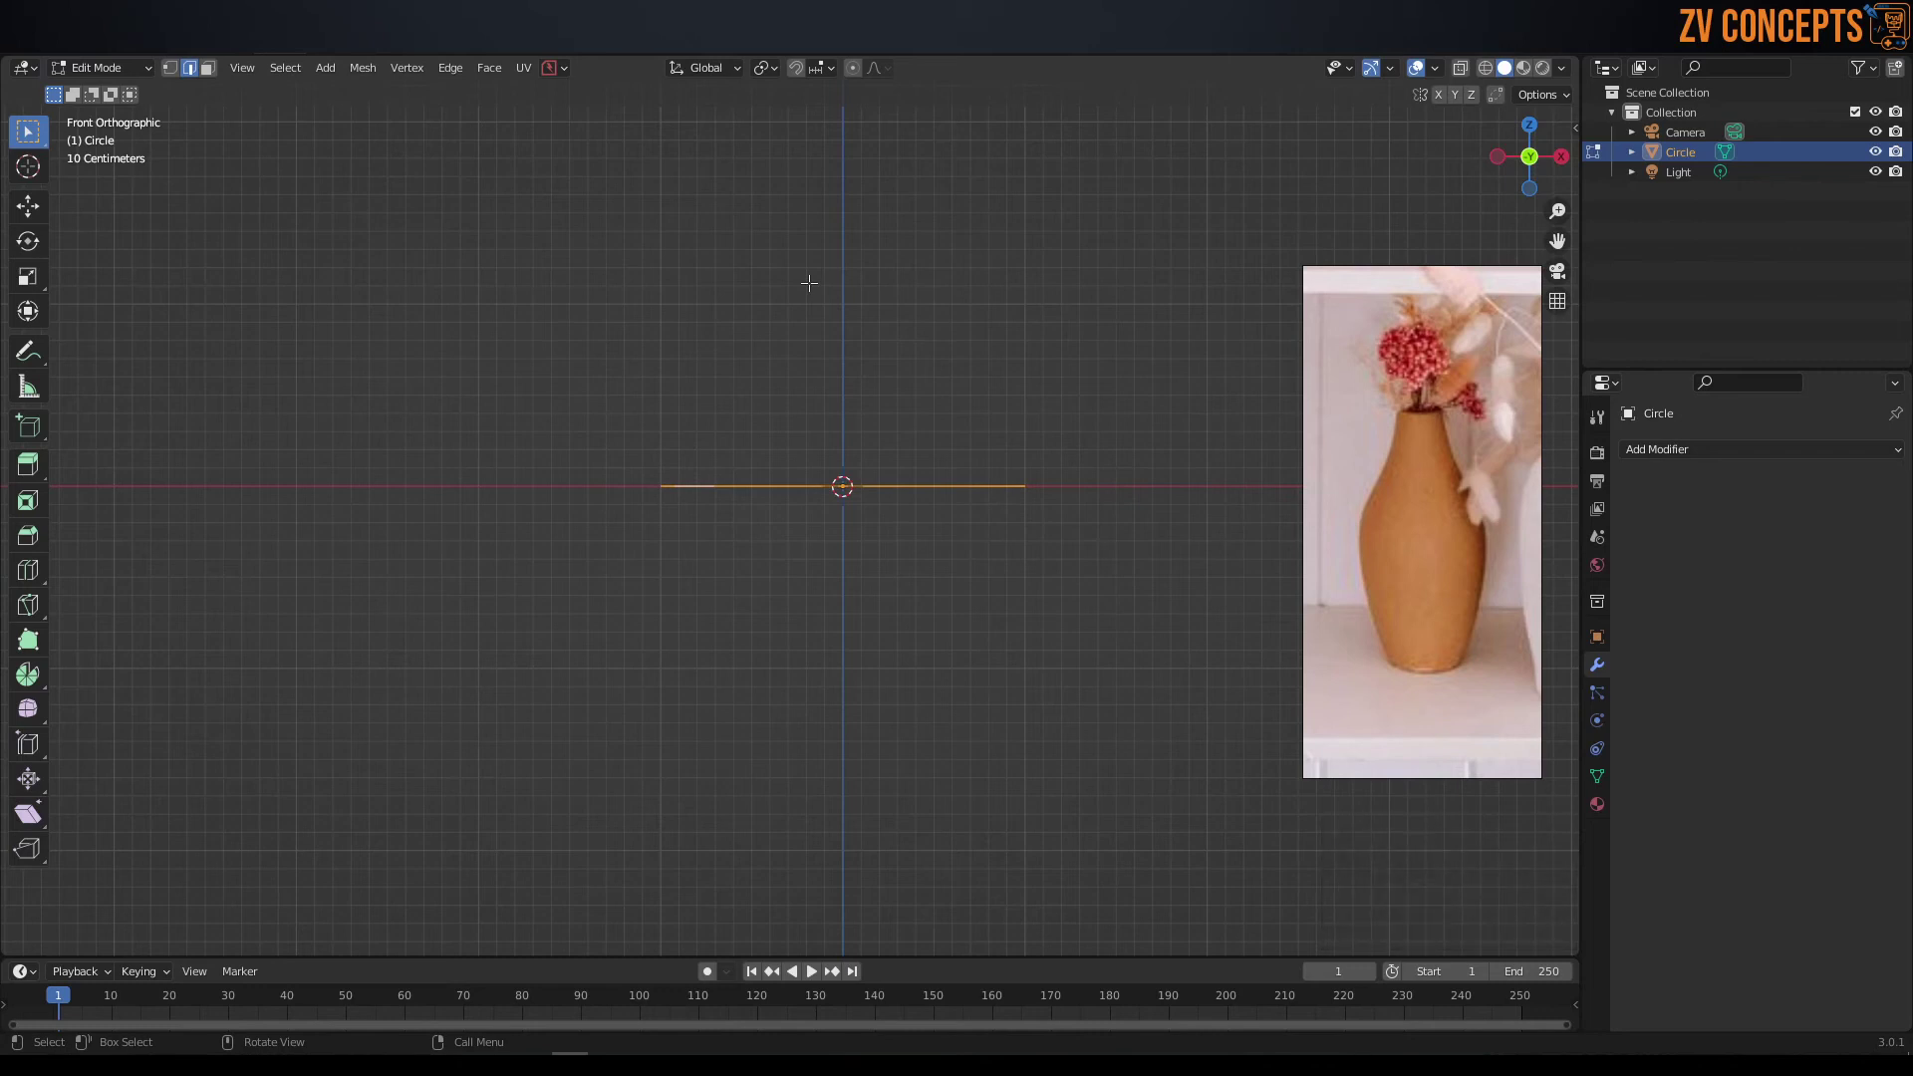
scroll(down, 3)
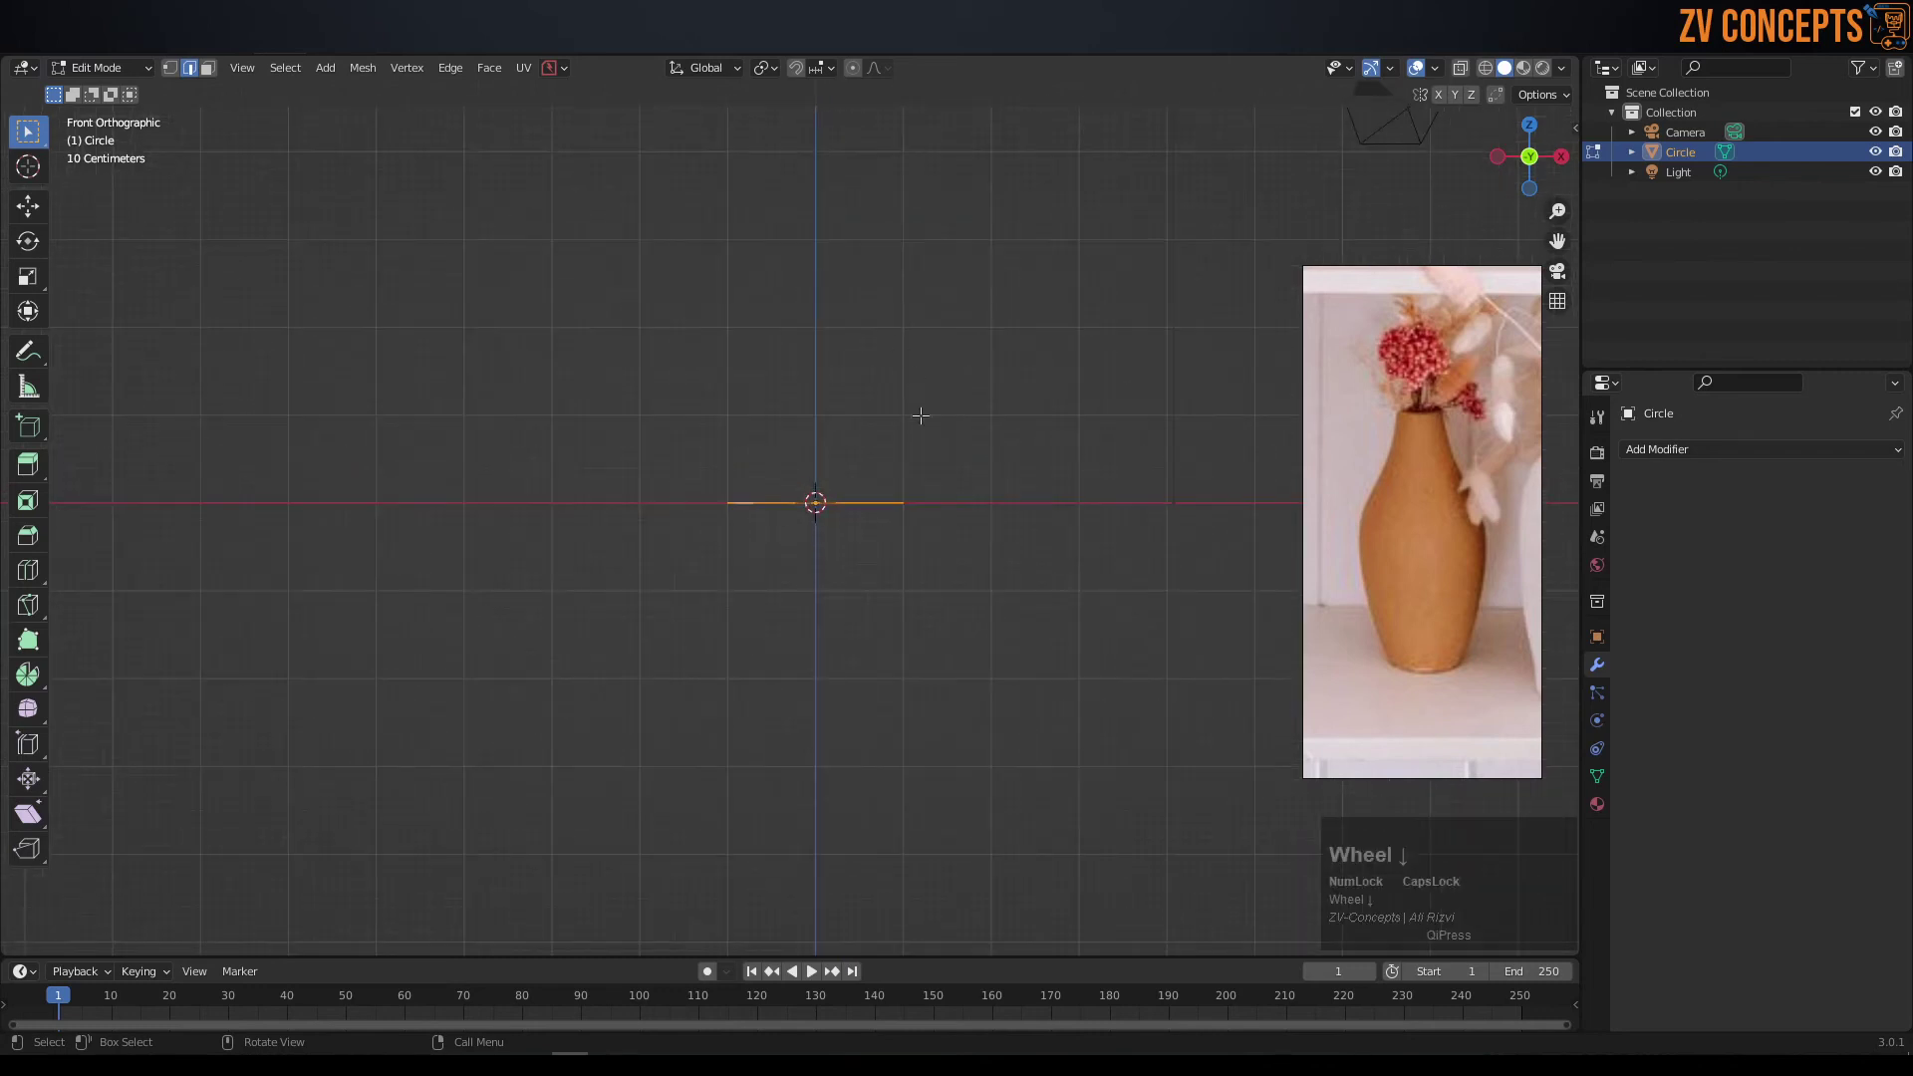
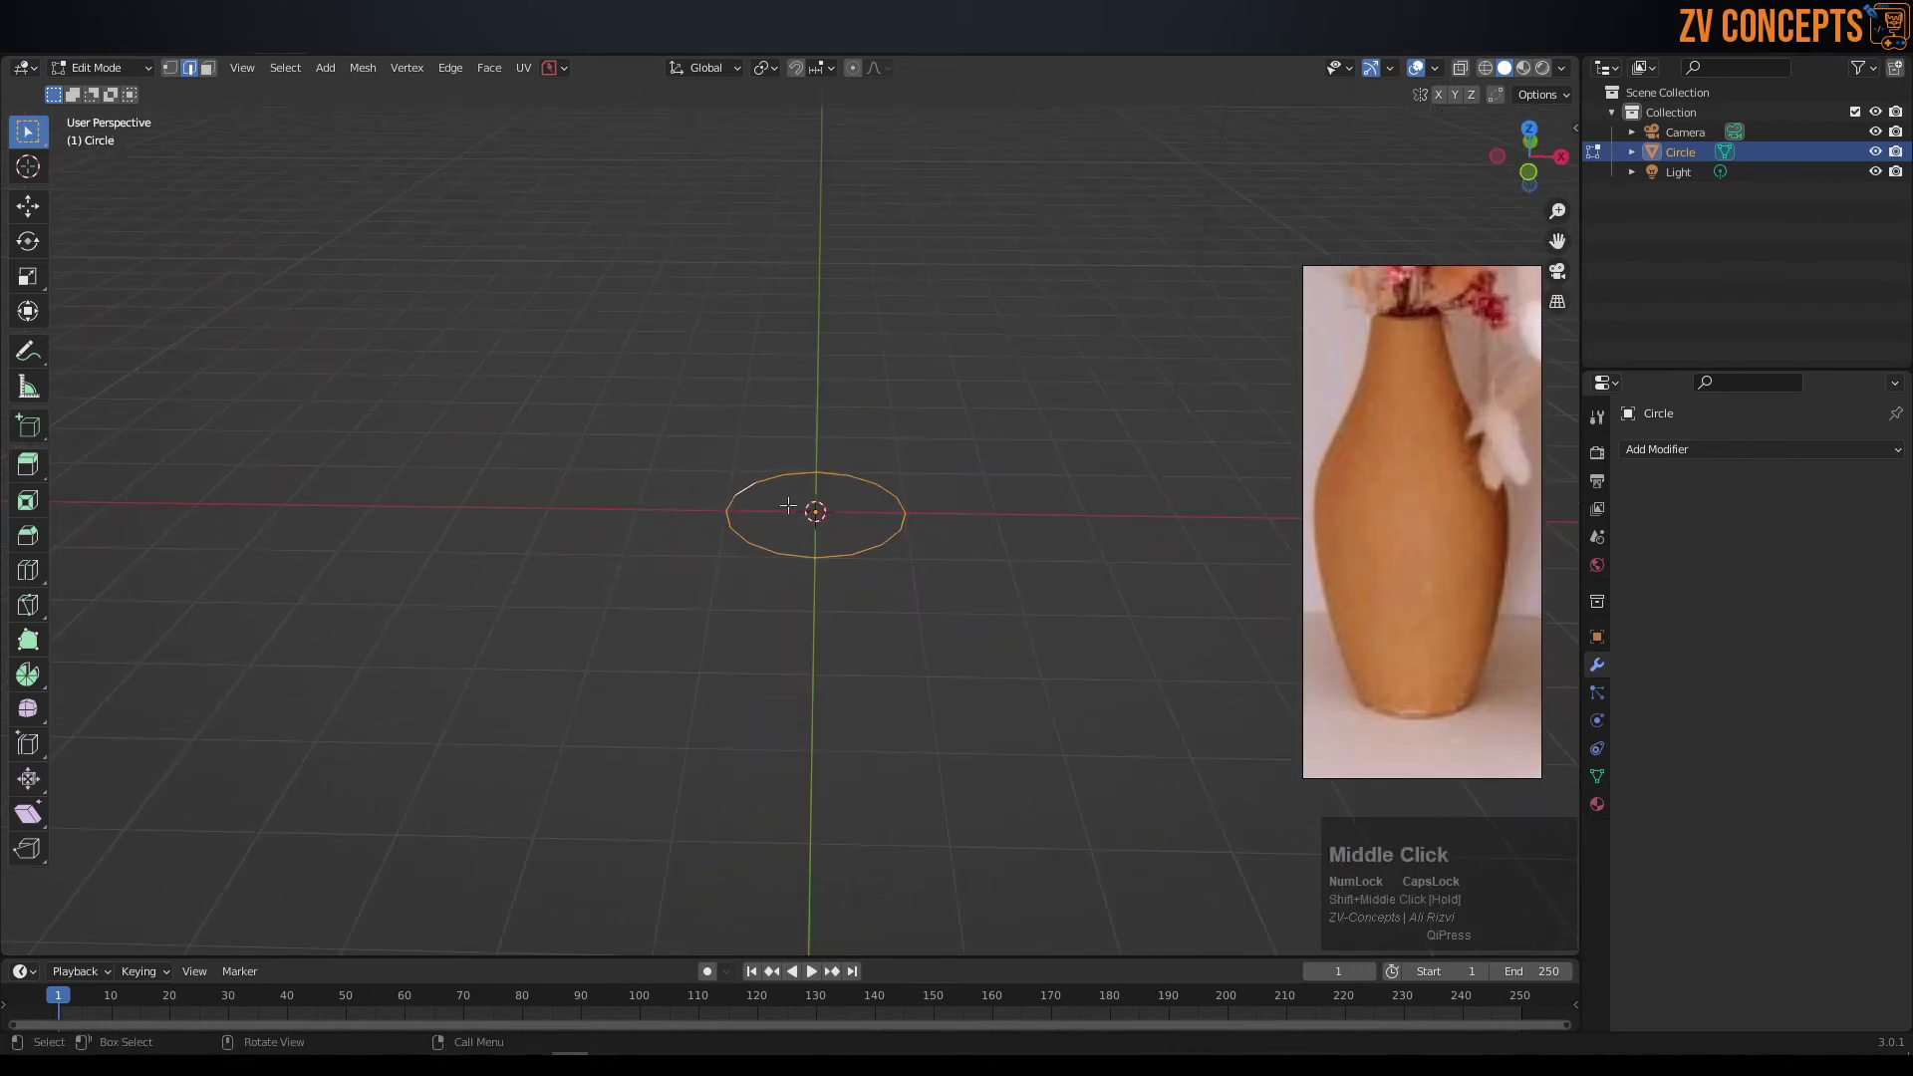
scroll(down, 3)
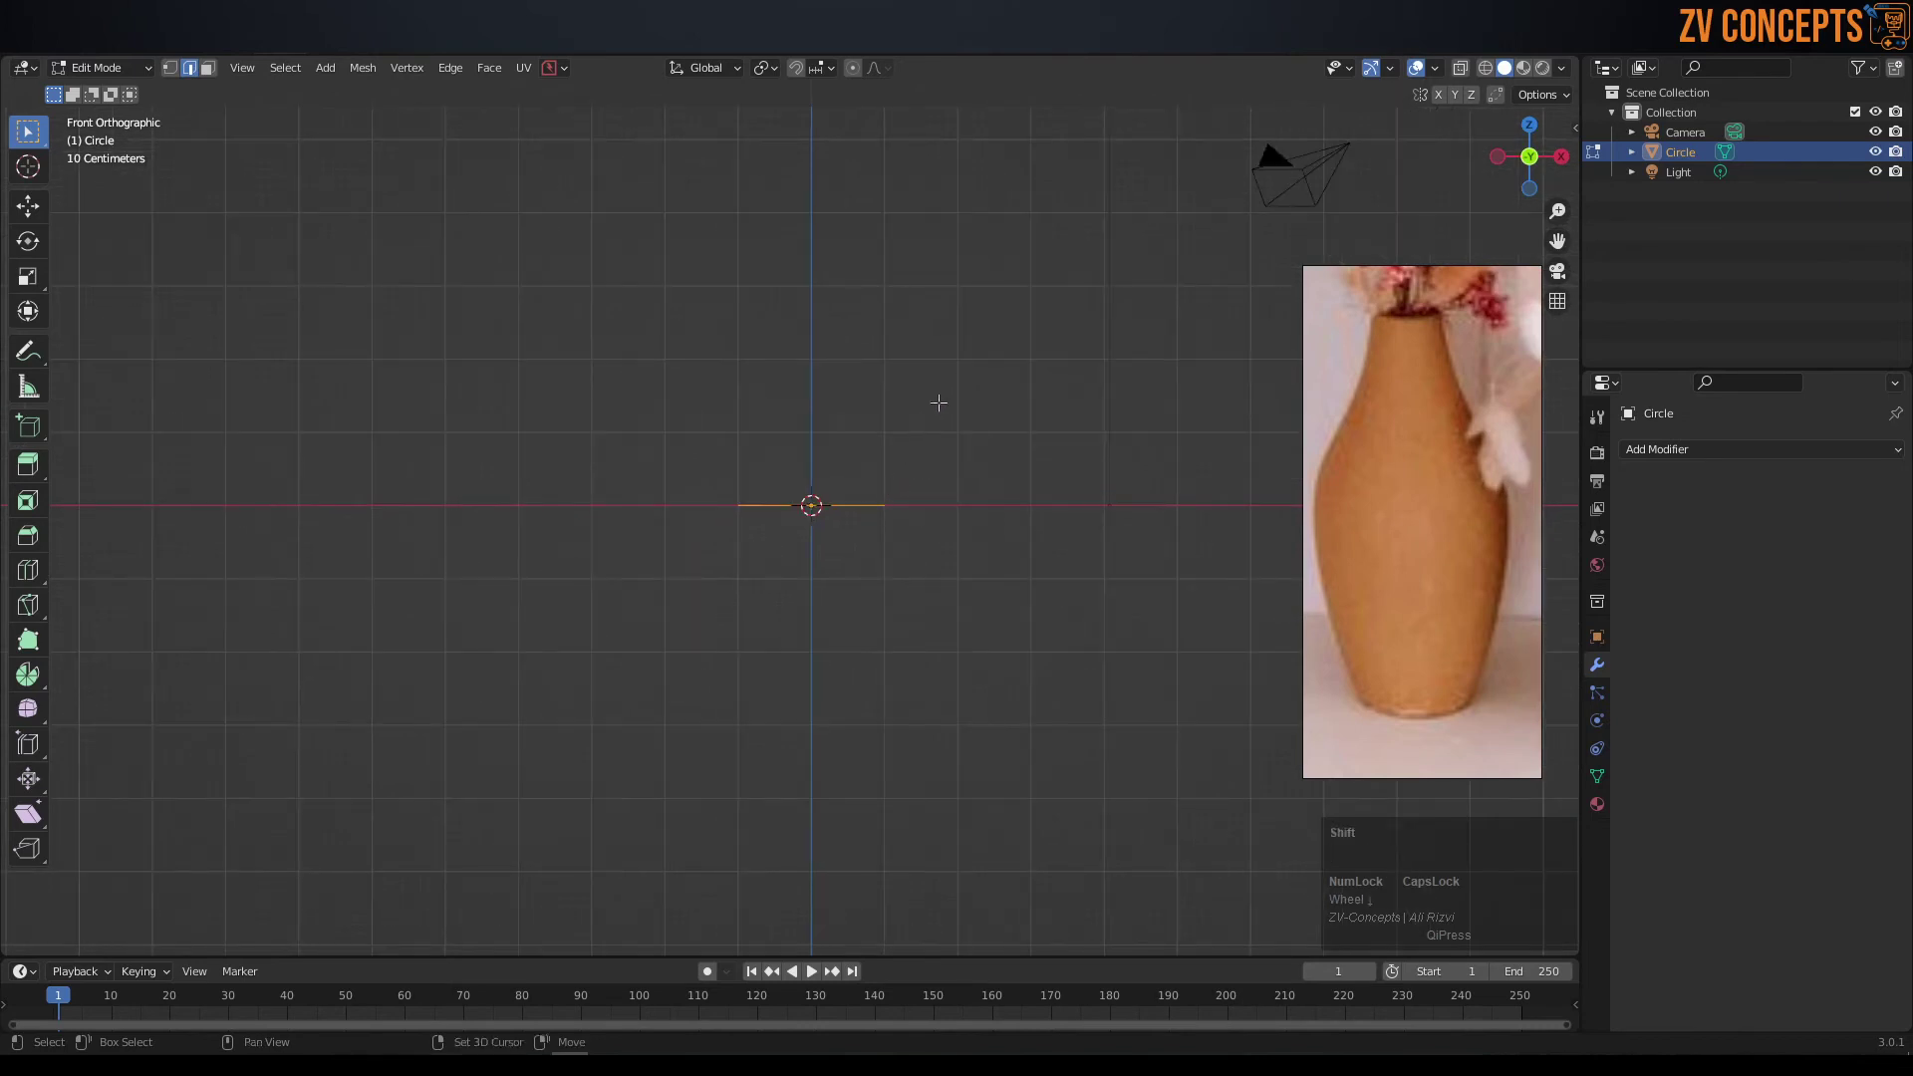
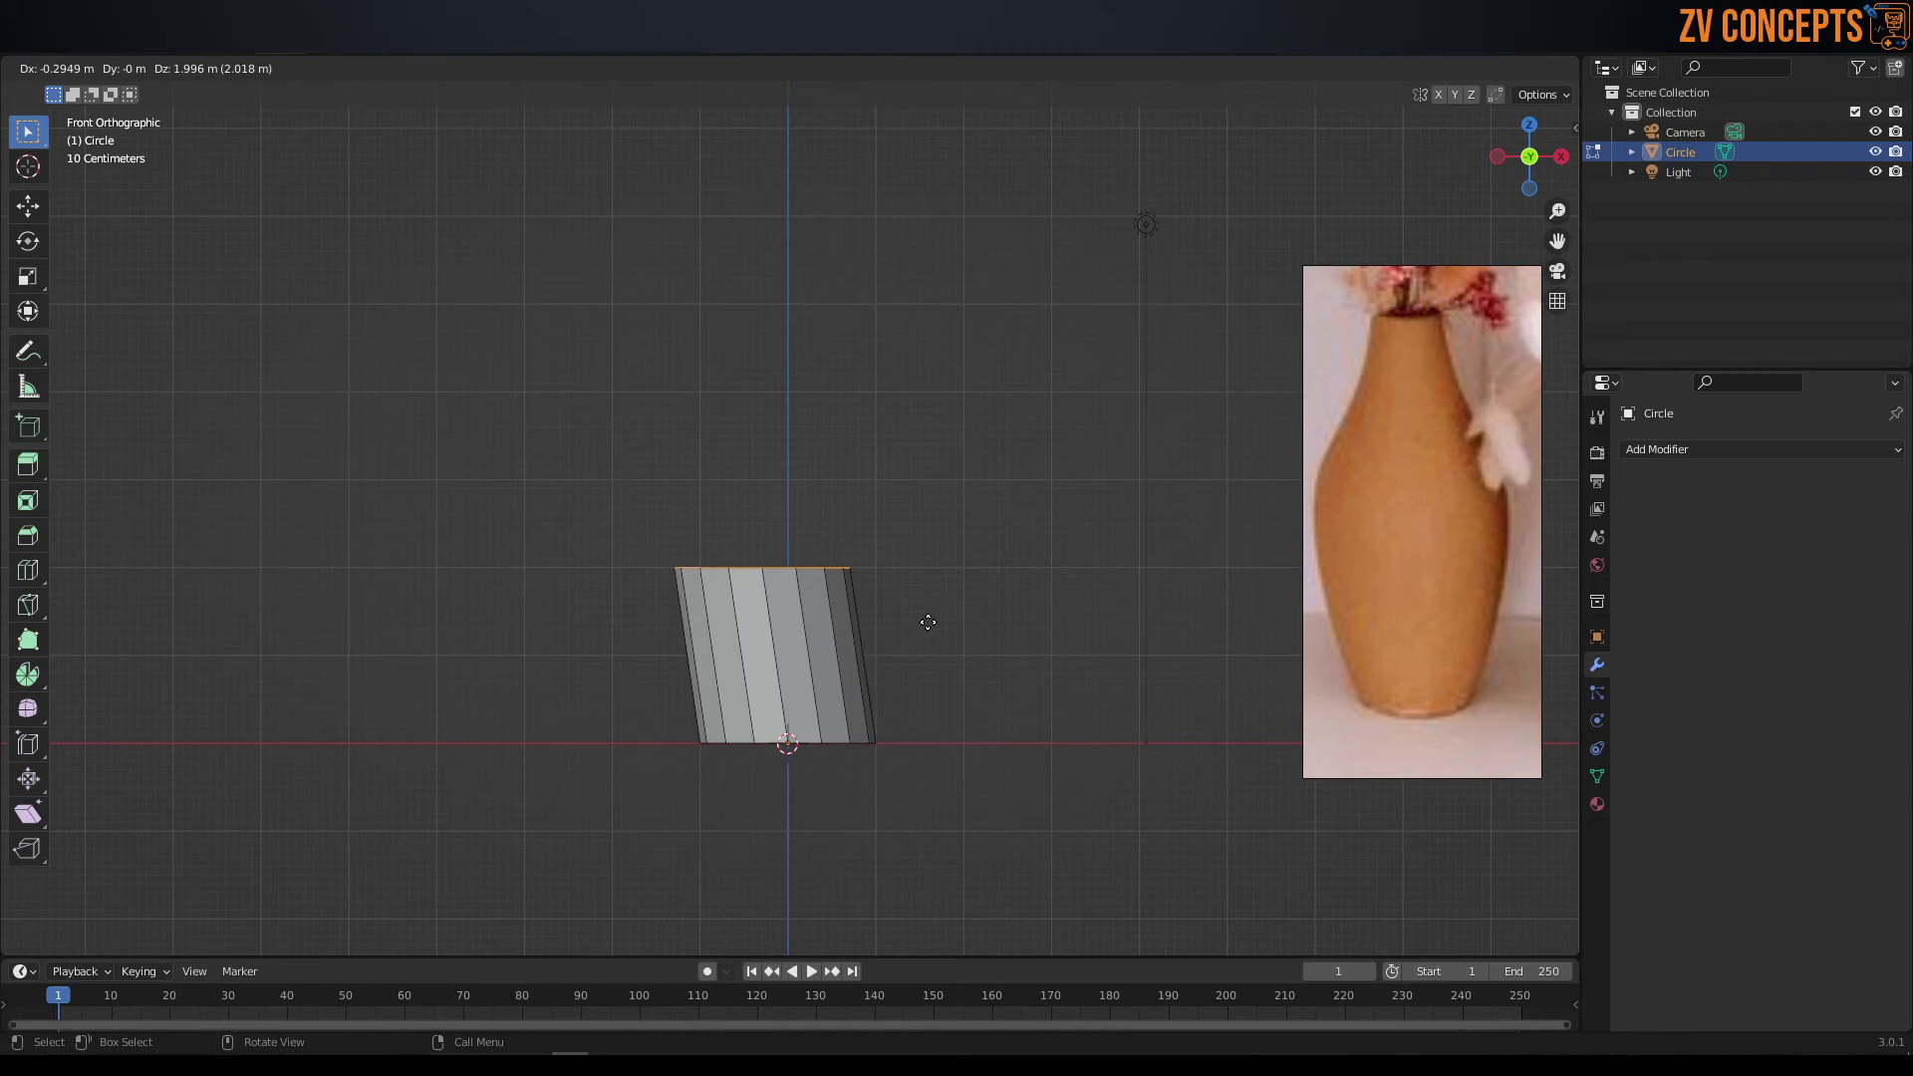
- Try extruding the circle straight up along Z, cancelling the overly tall attempts
key(z)
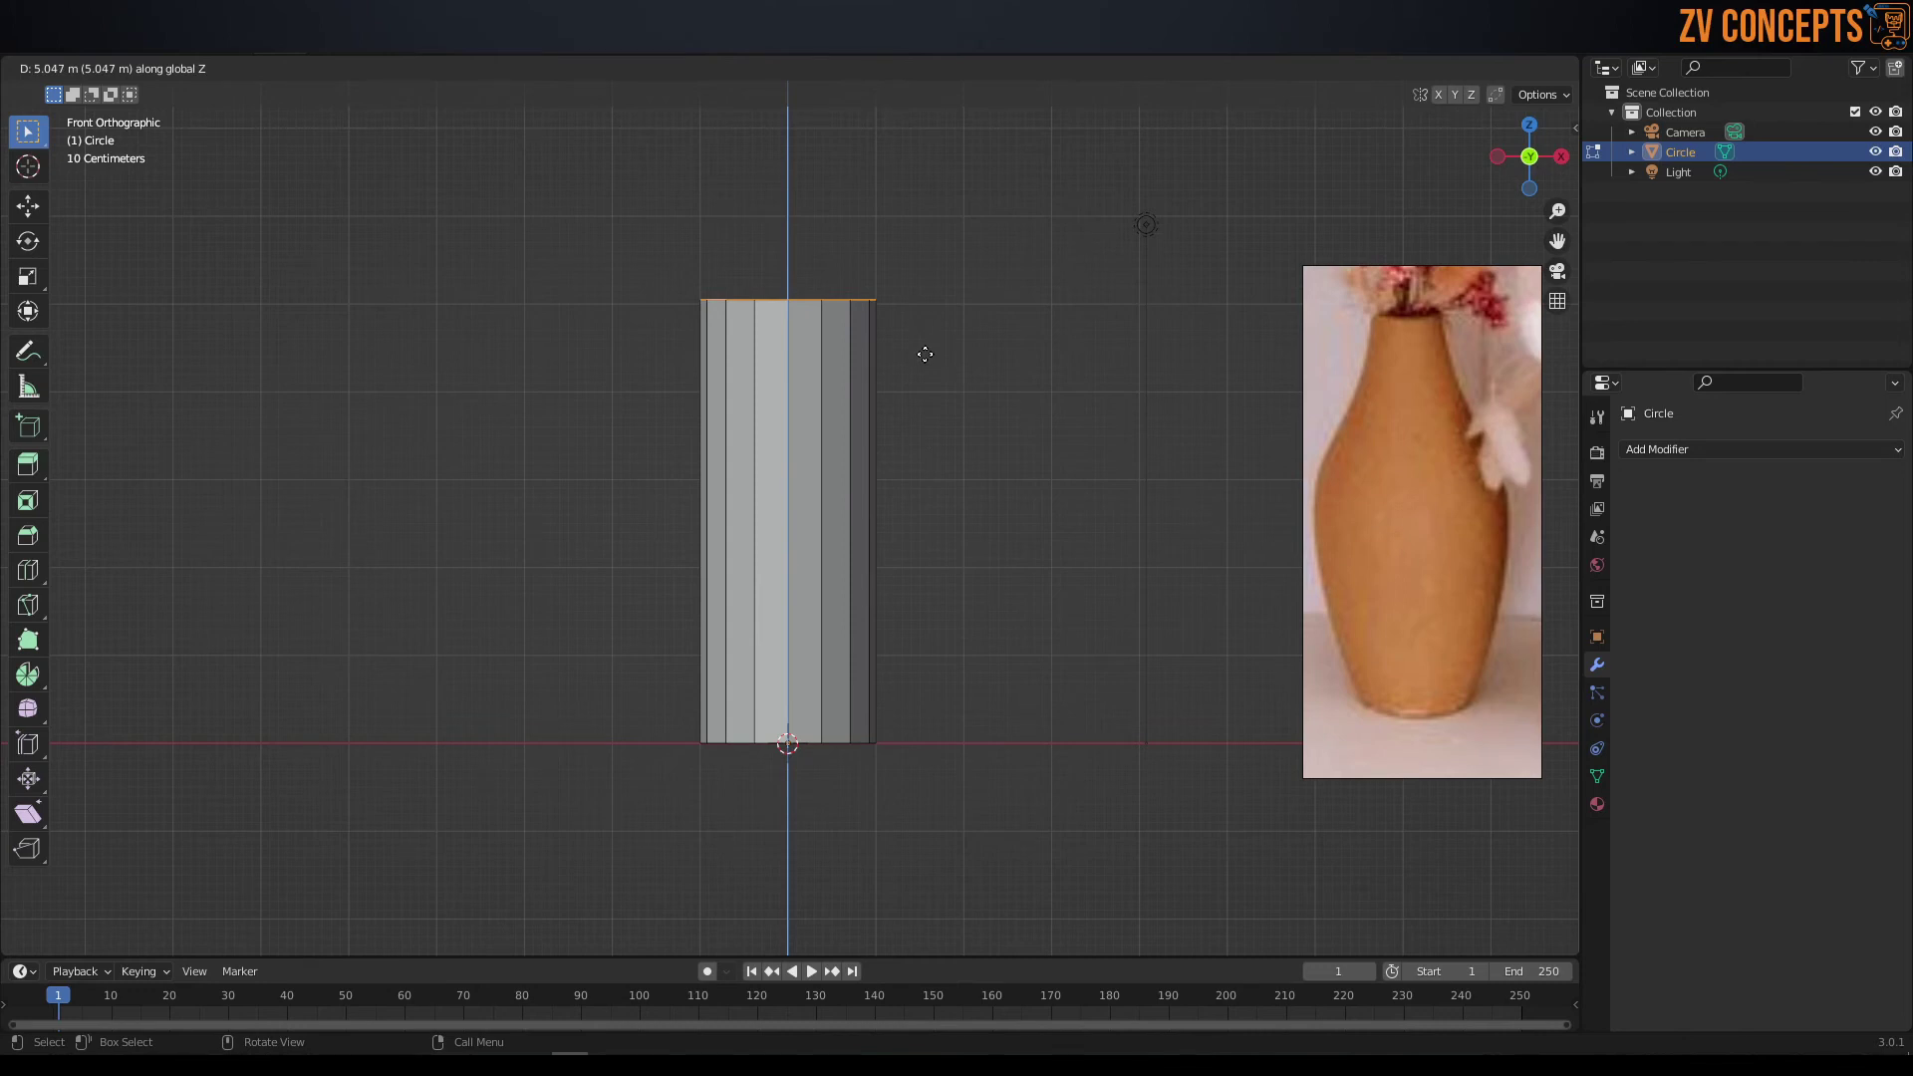
scroll(down, 3)
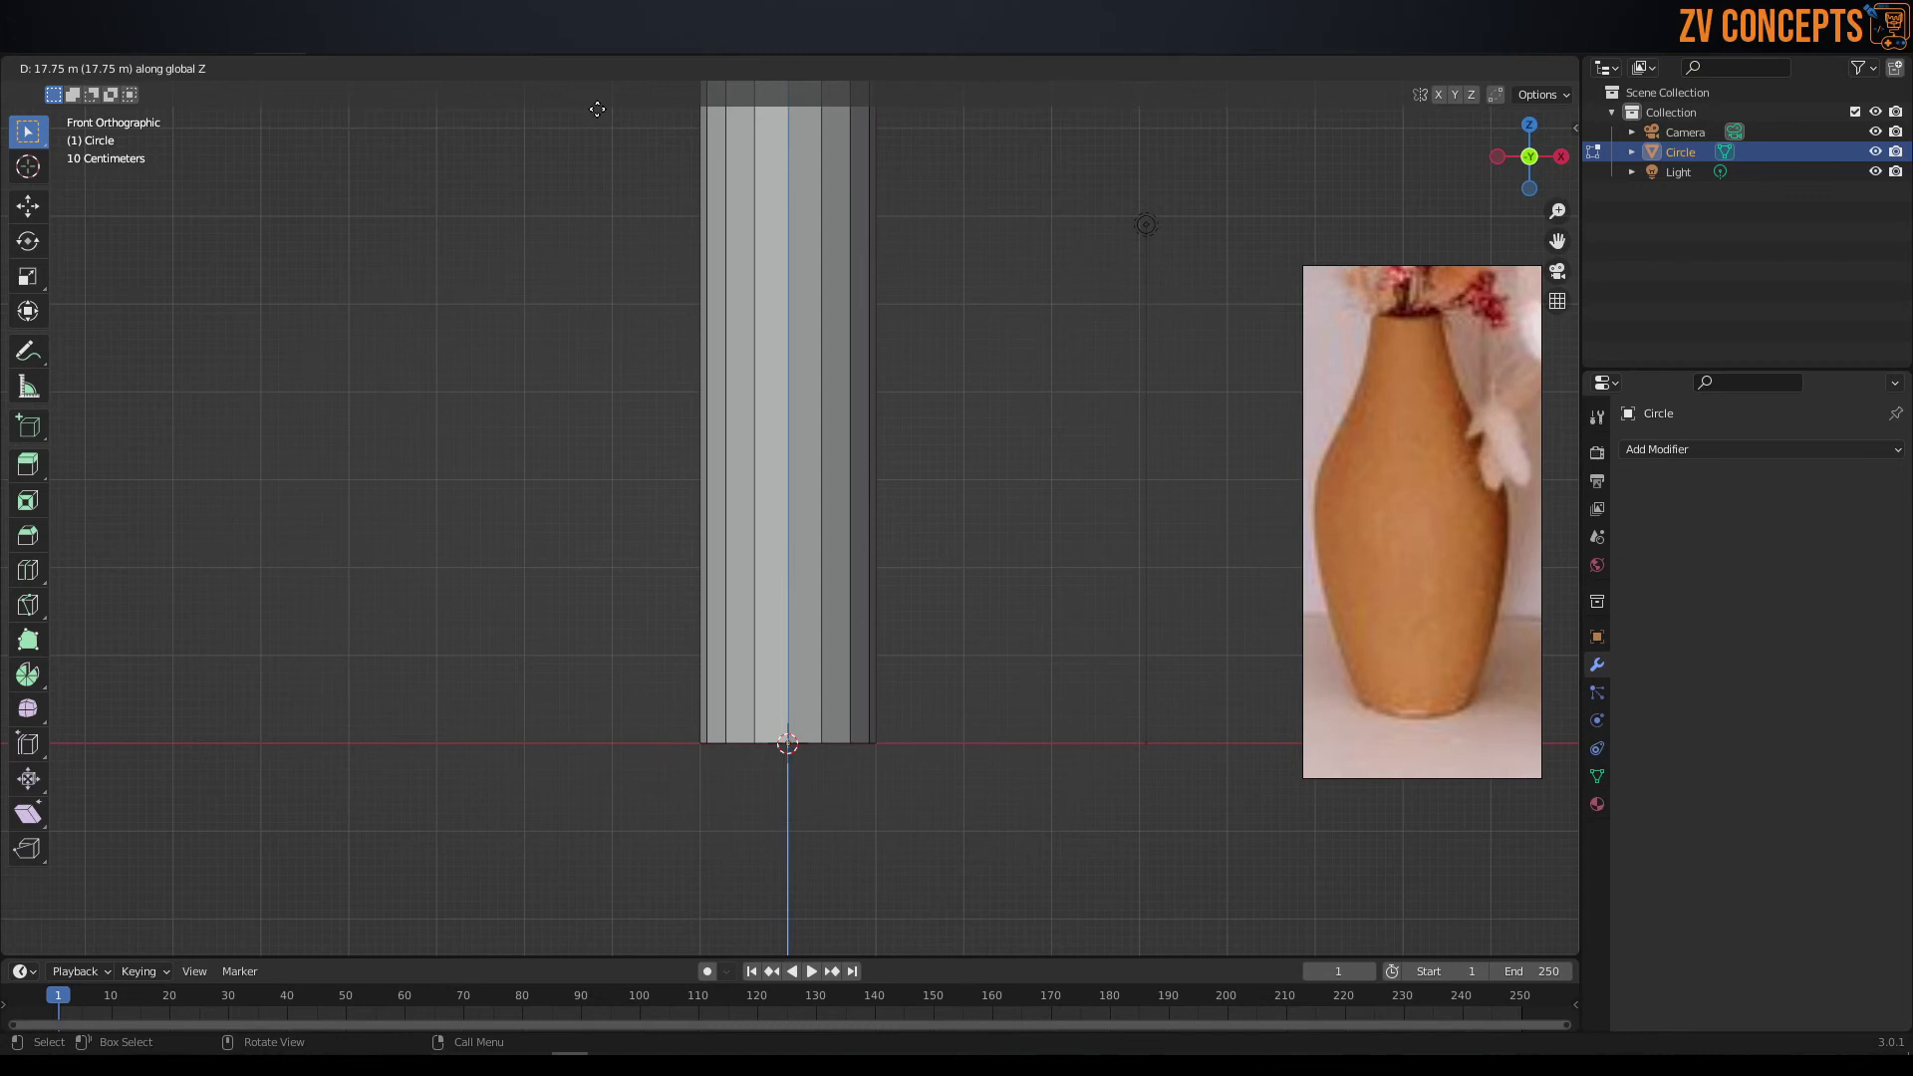
scroll(down, 3)
key(Escape)
scroll(up, 3)
key(g)
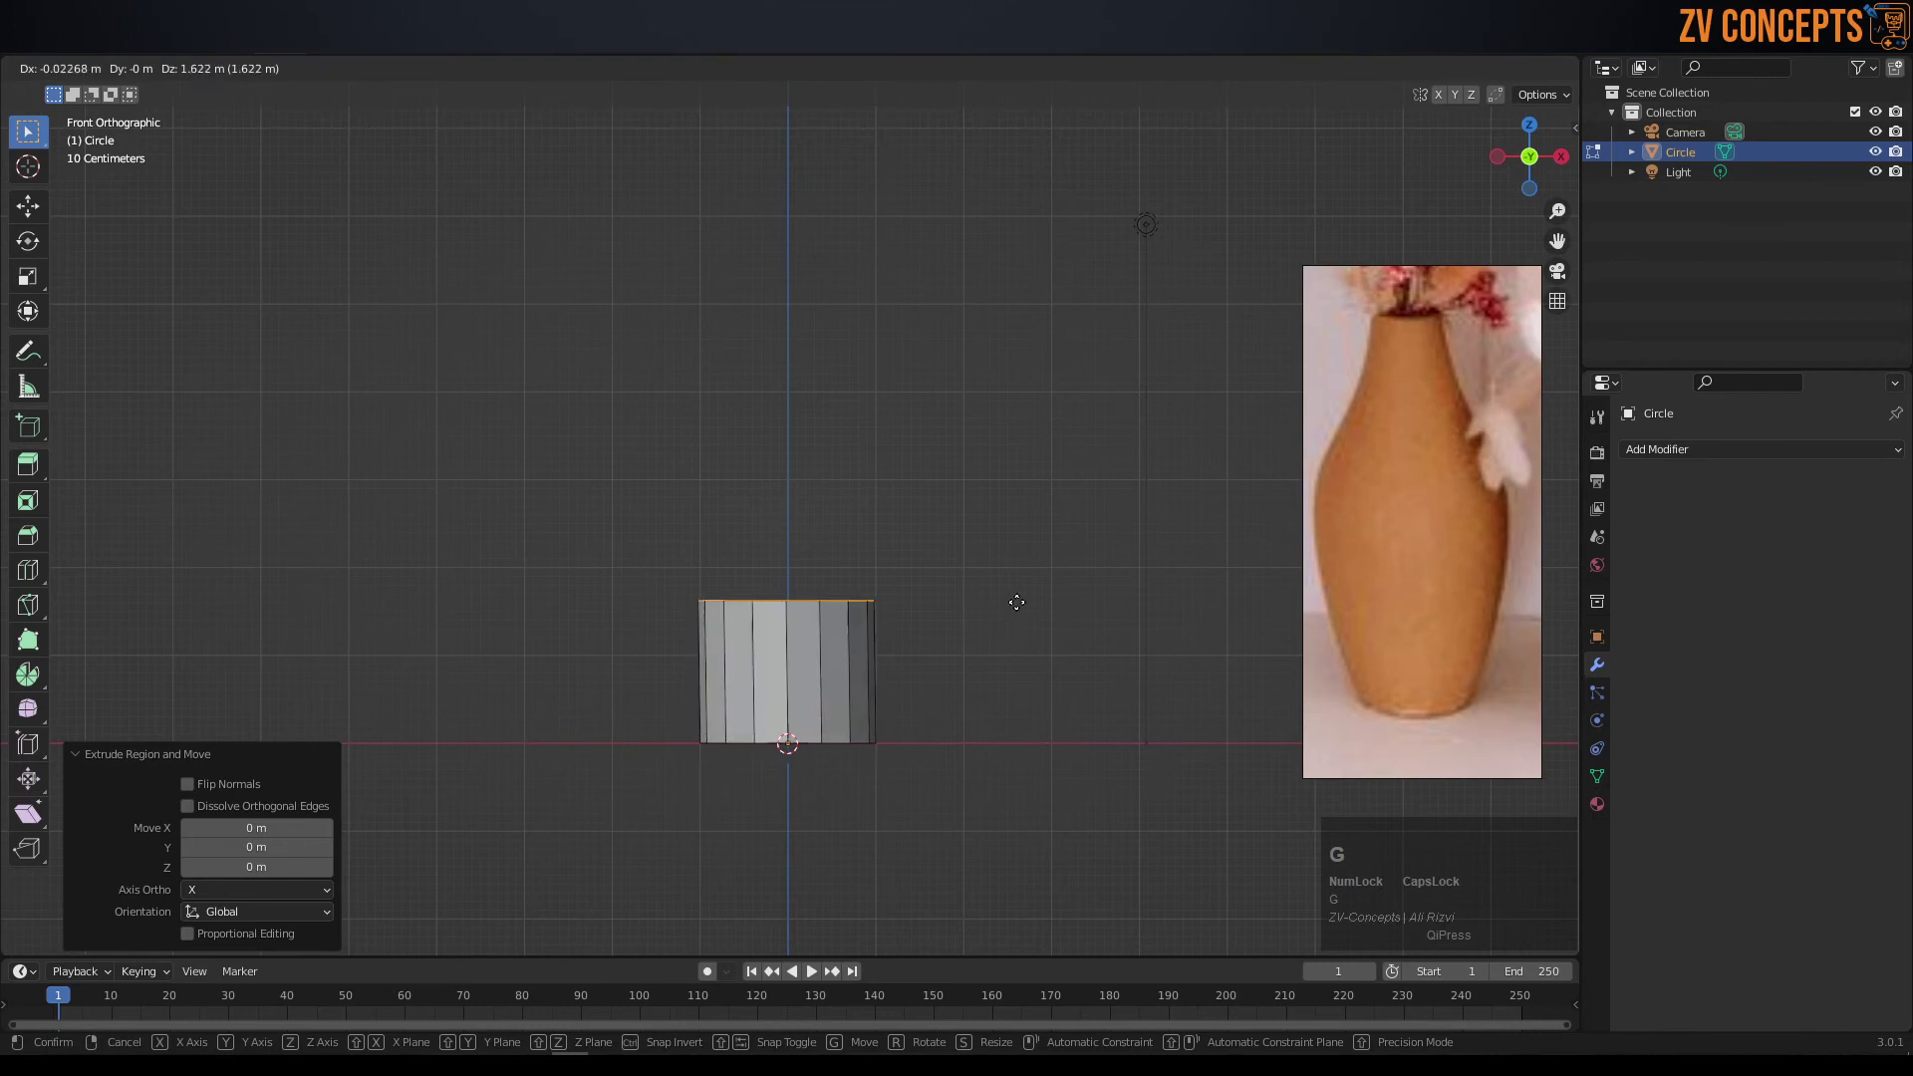
key(z)
key(s)
key(Escape)
- Raise the wall vertically along Z and start widening the top rim into a flare
scroll(down, 3)
key(g)
key(z)
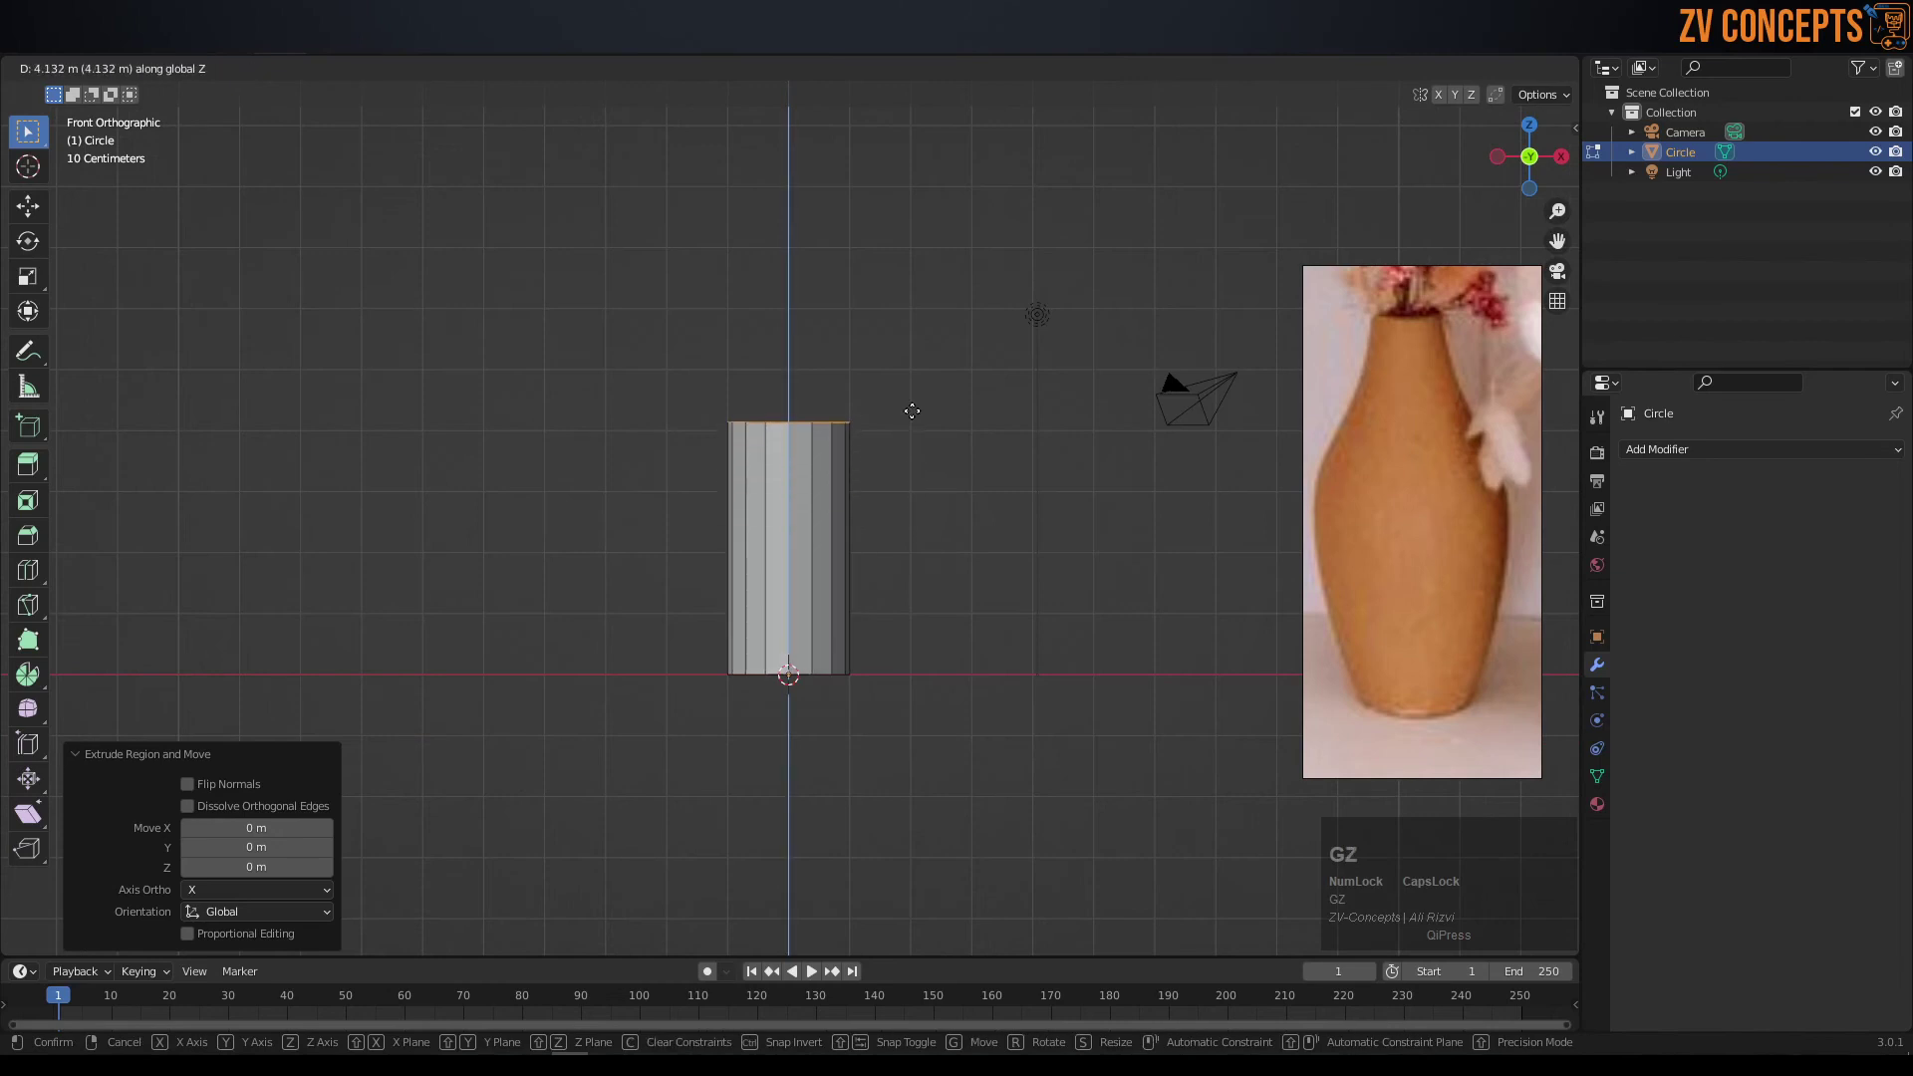
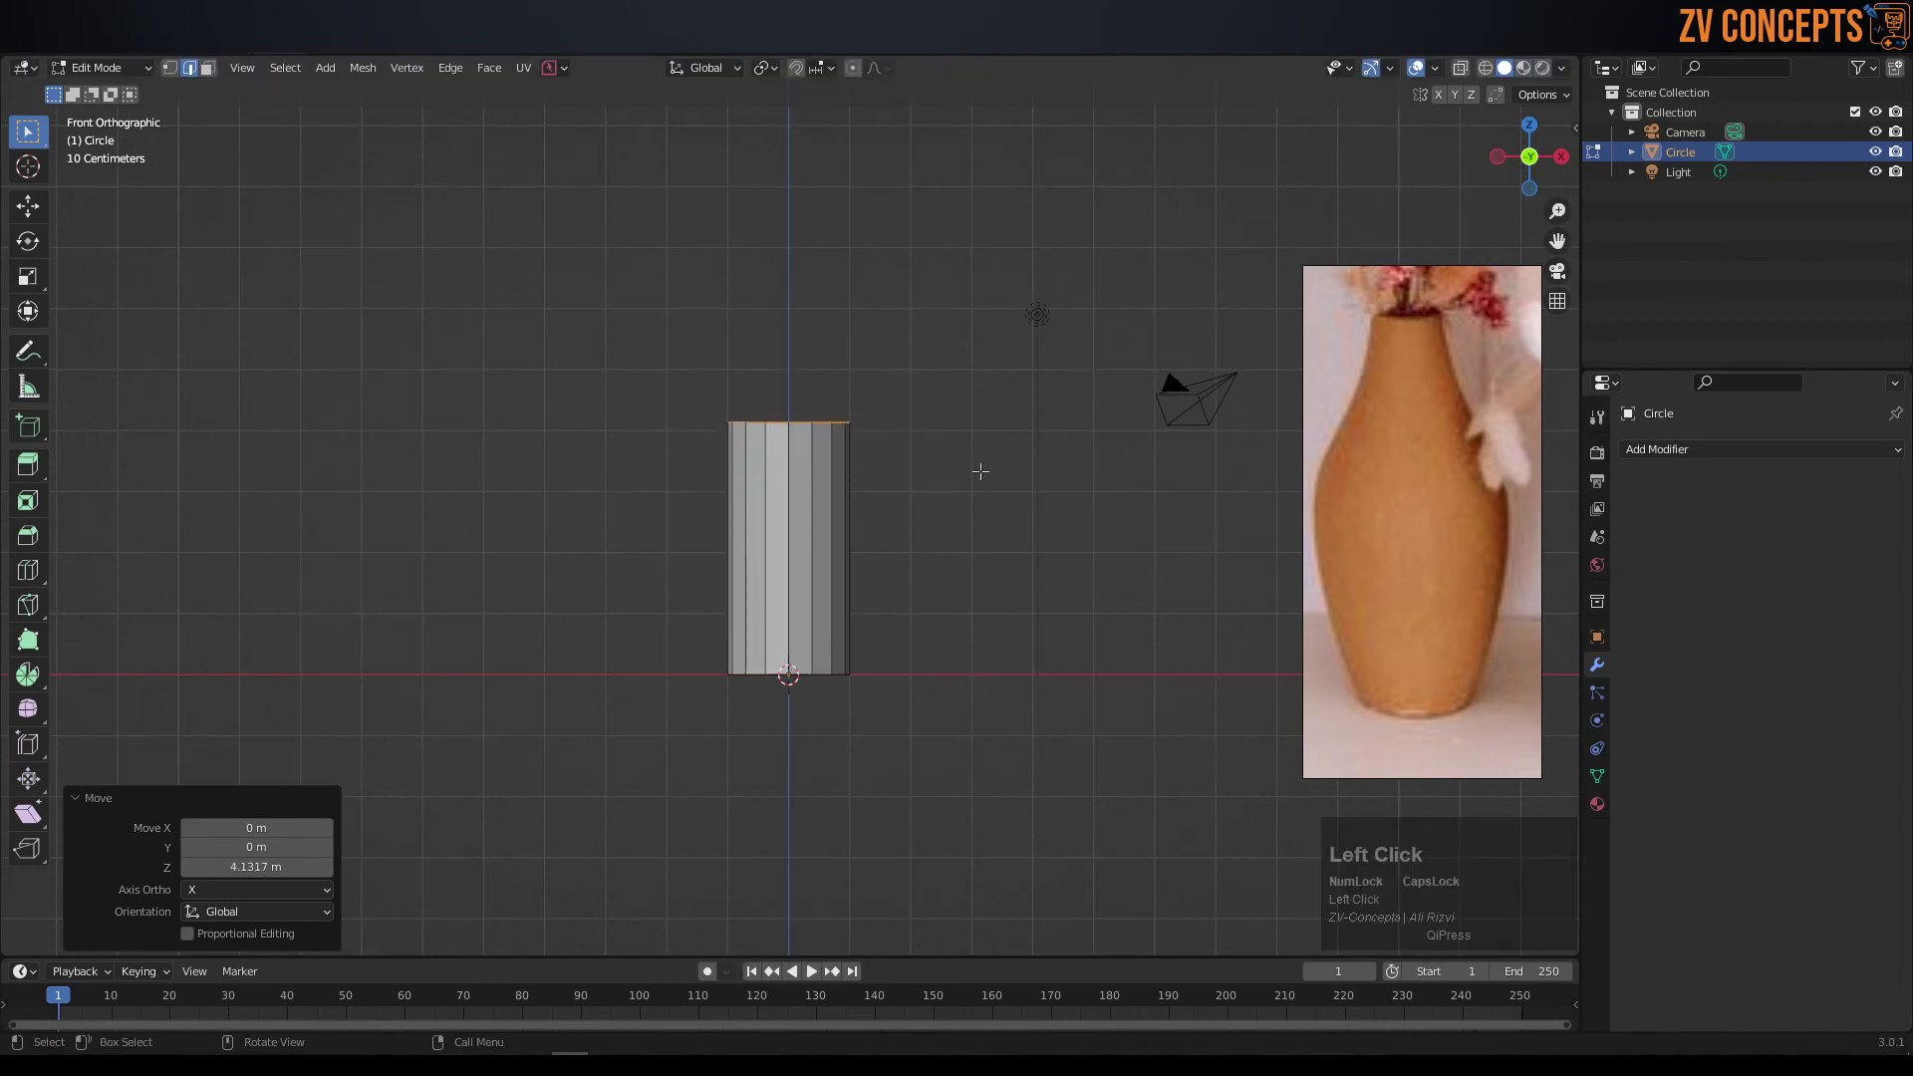
key(s)
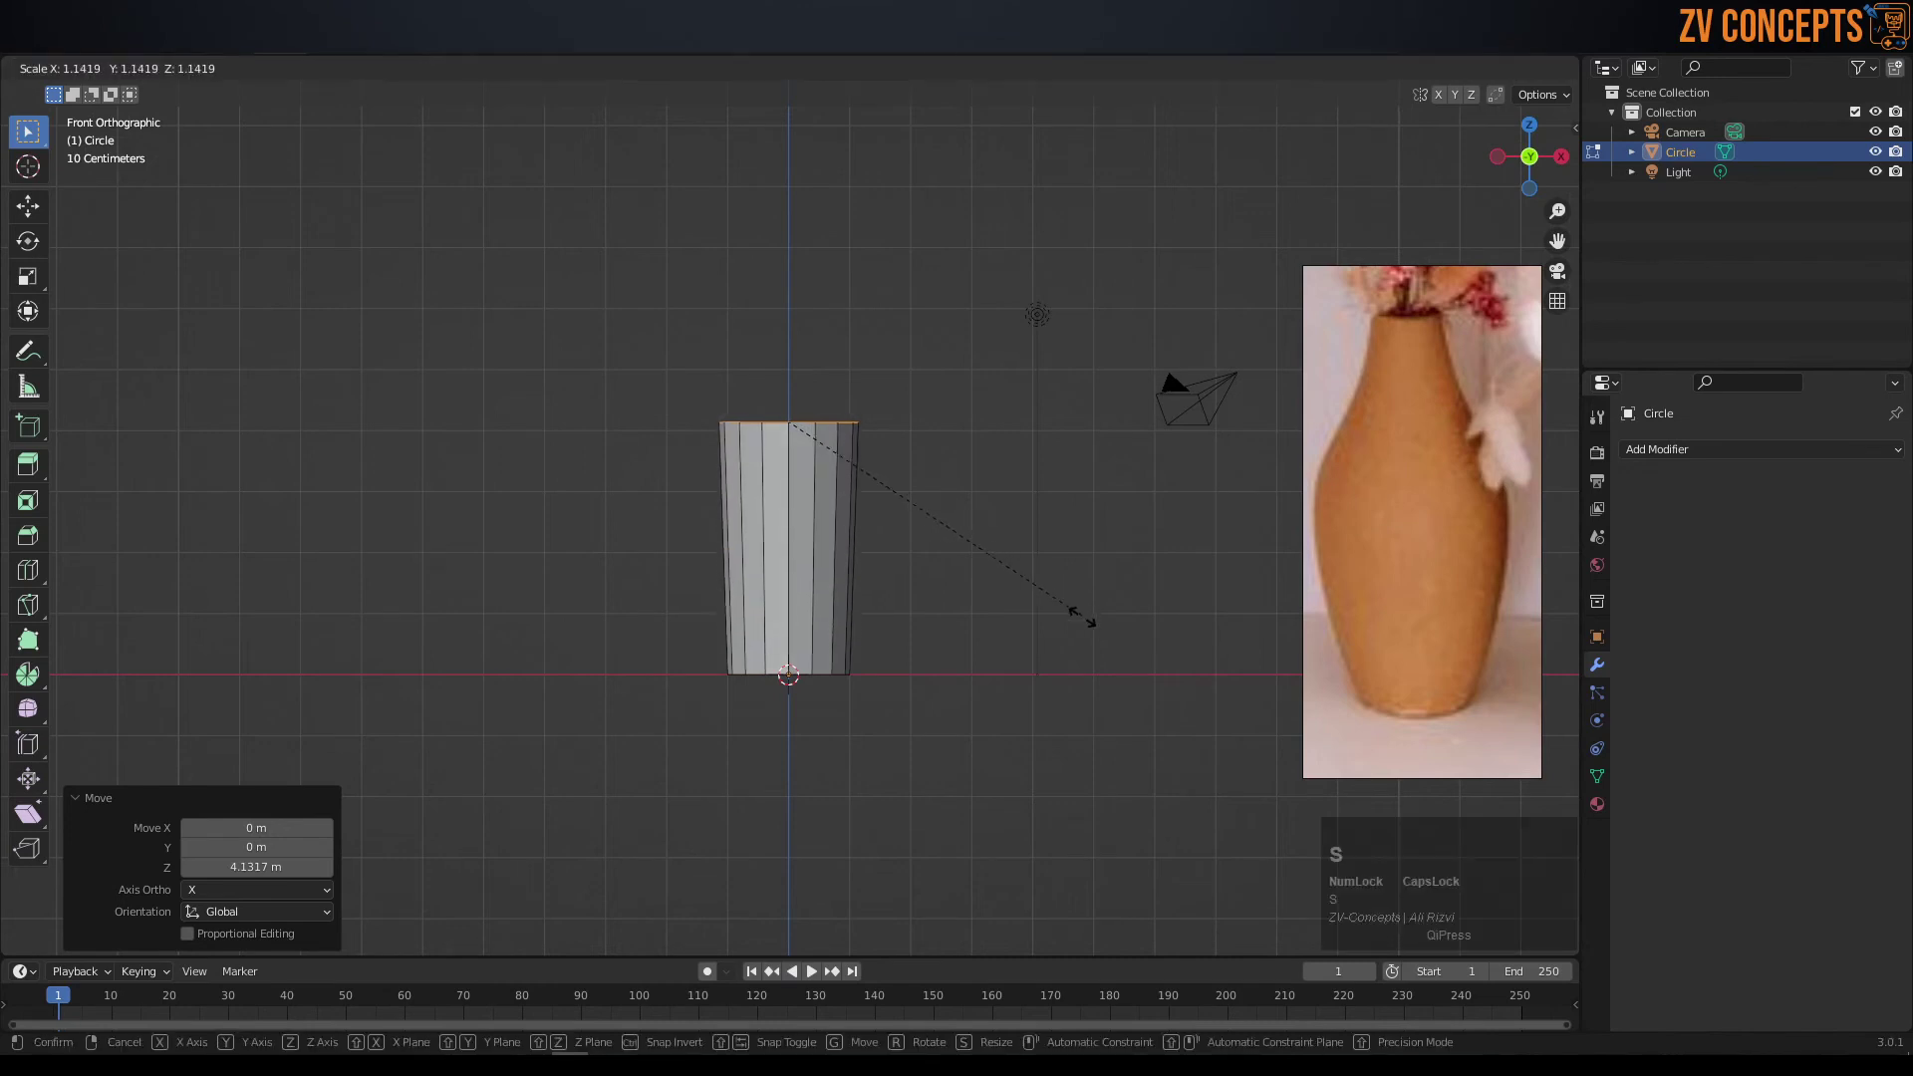
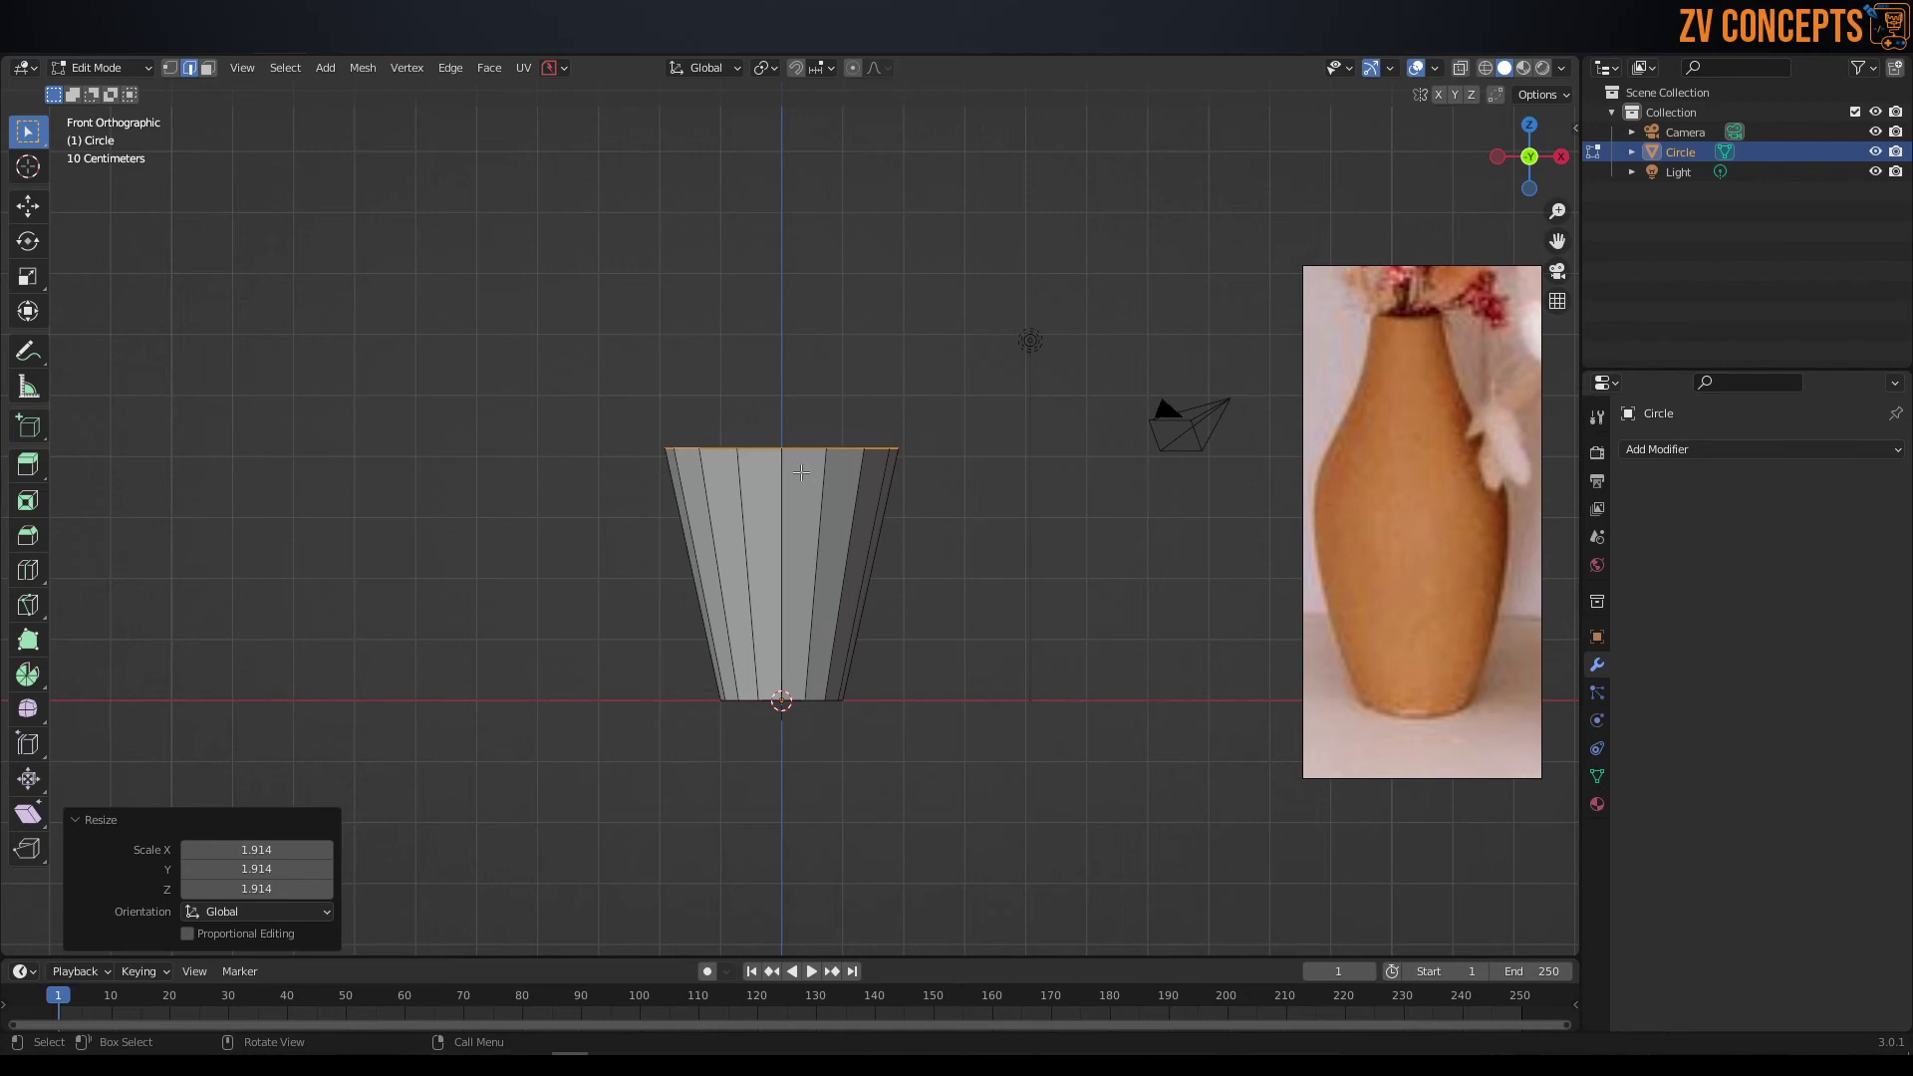
- Undo back to the flat circle and extrude a shorter wall straight up along Z
key(ctrl+z)
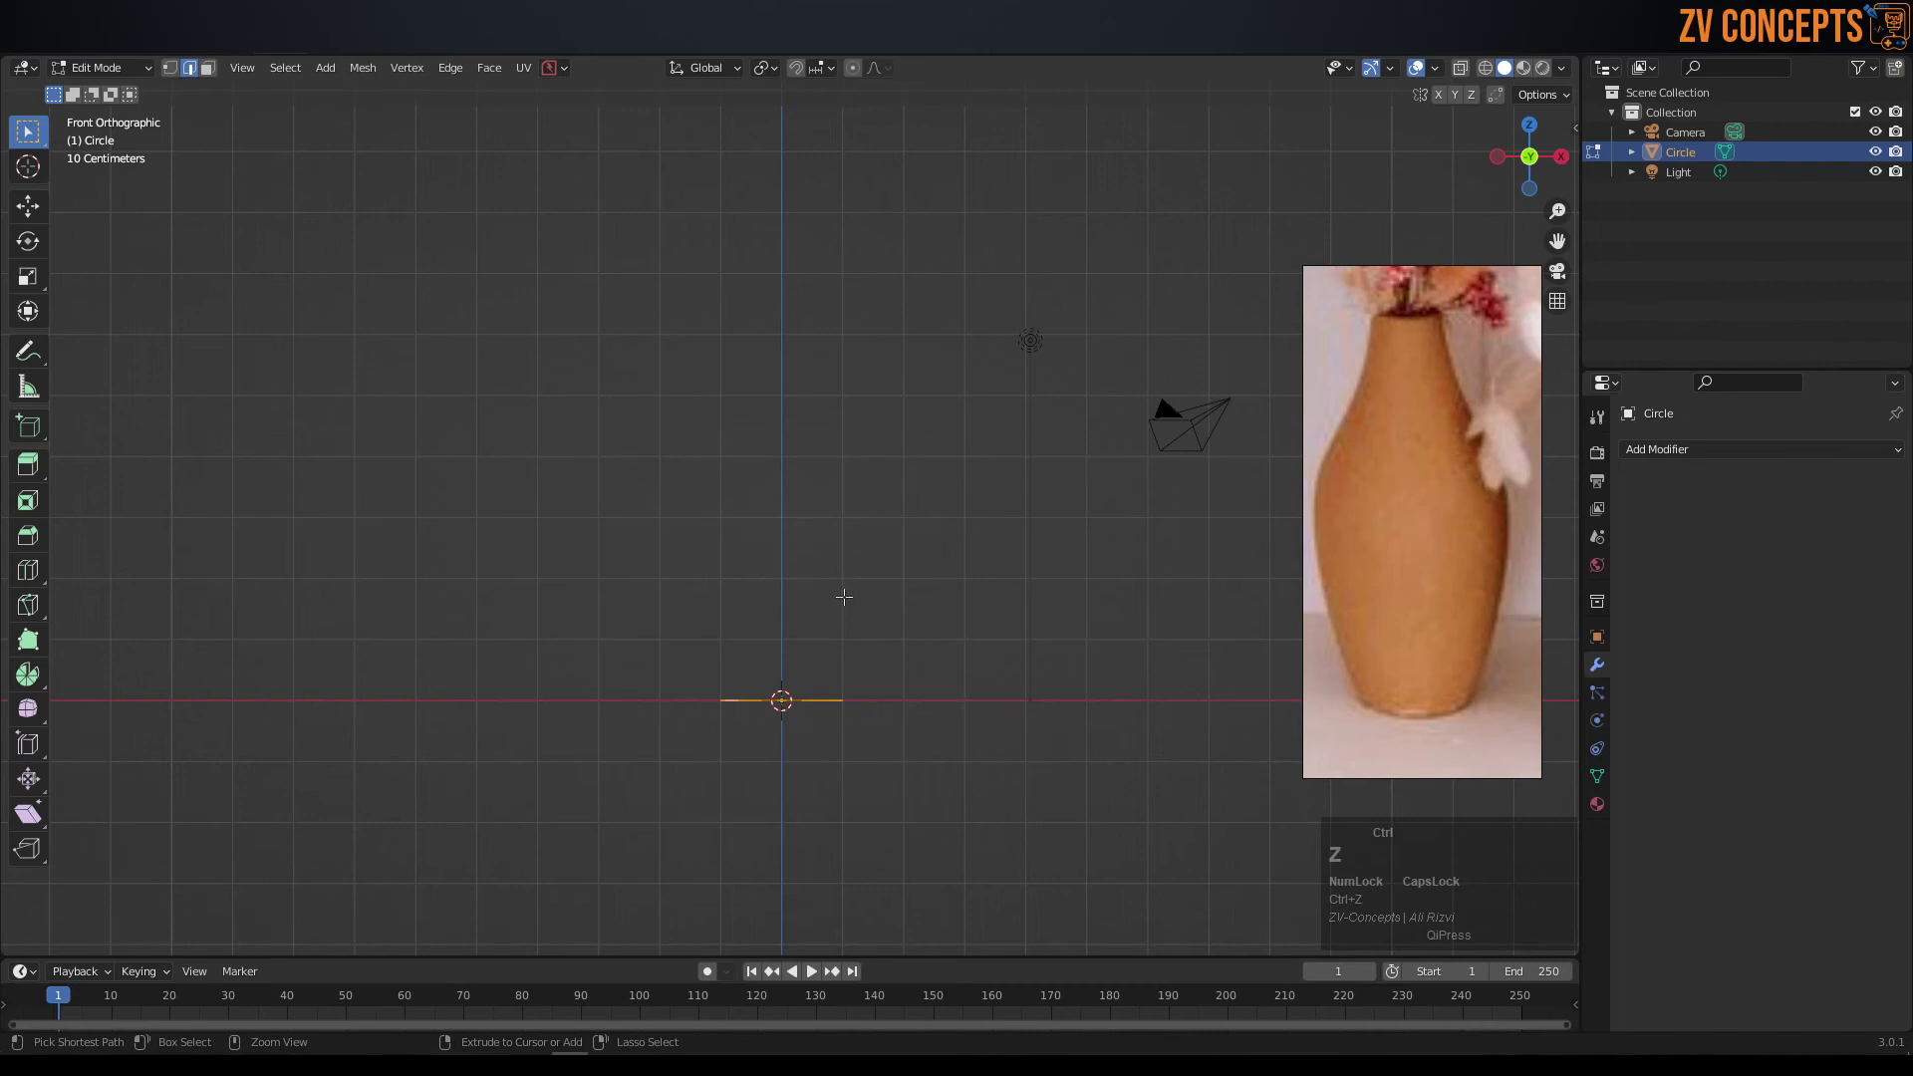
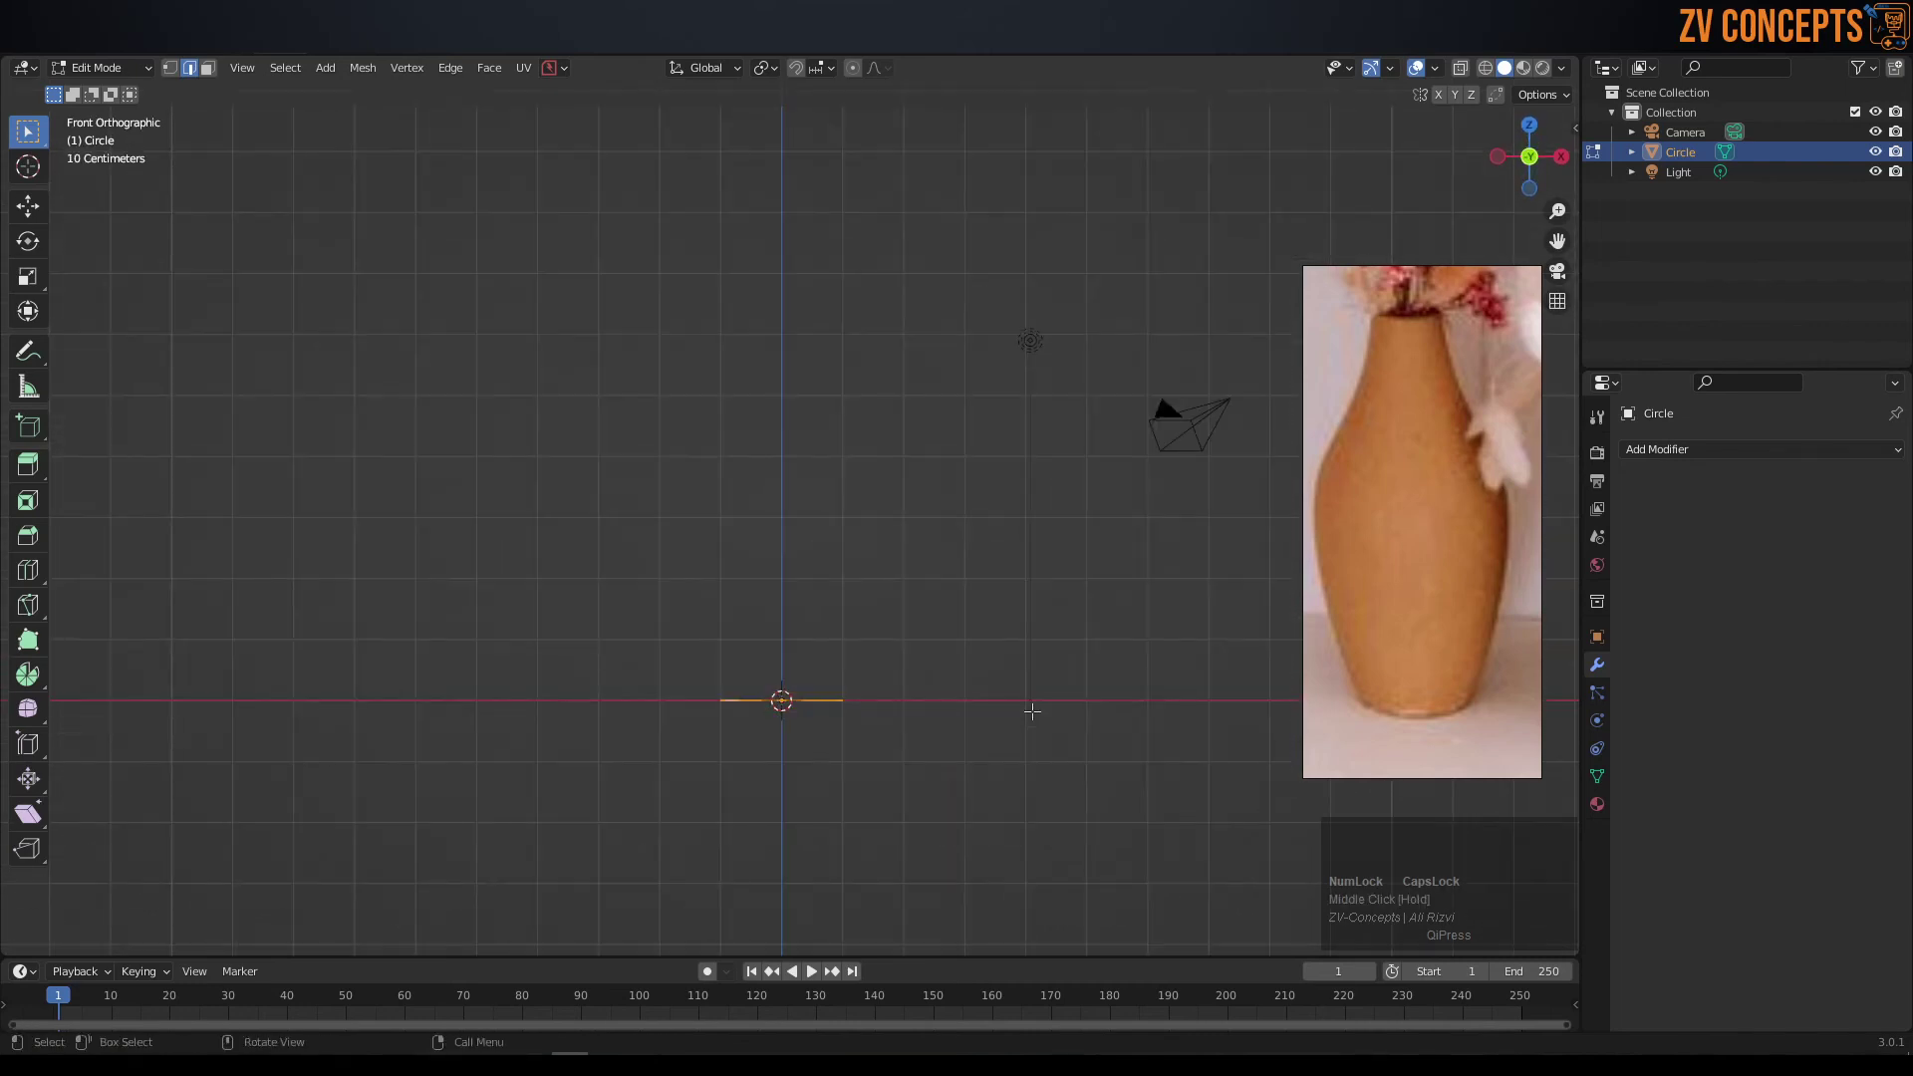
key(e)
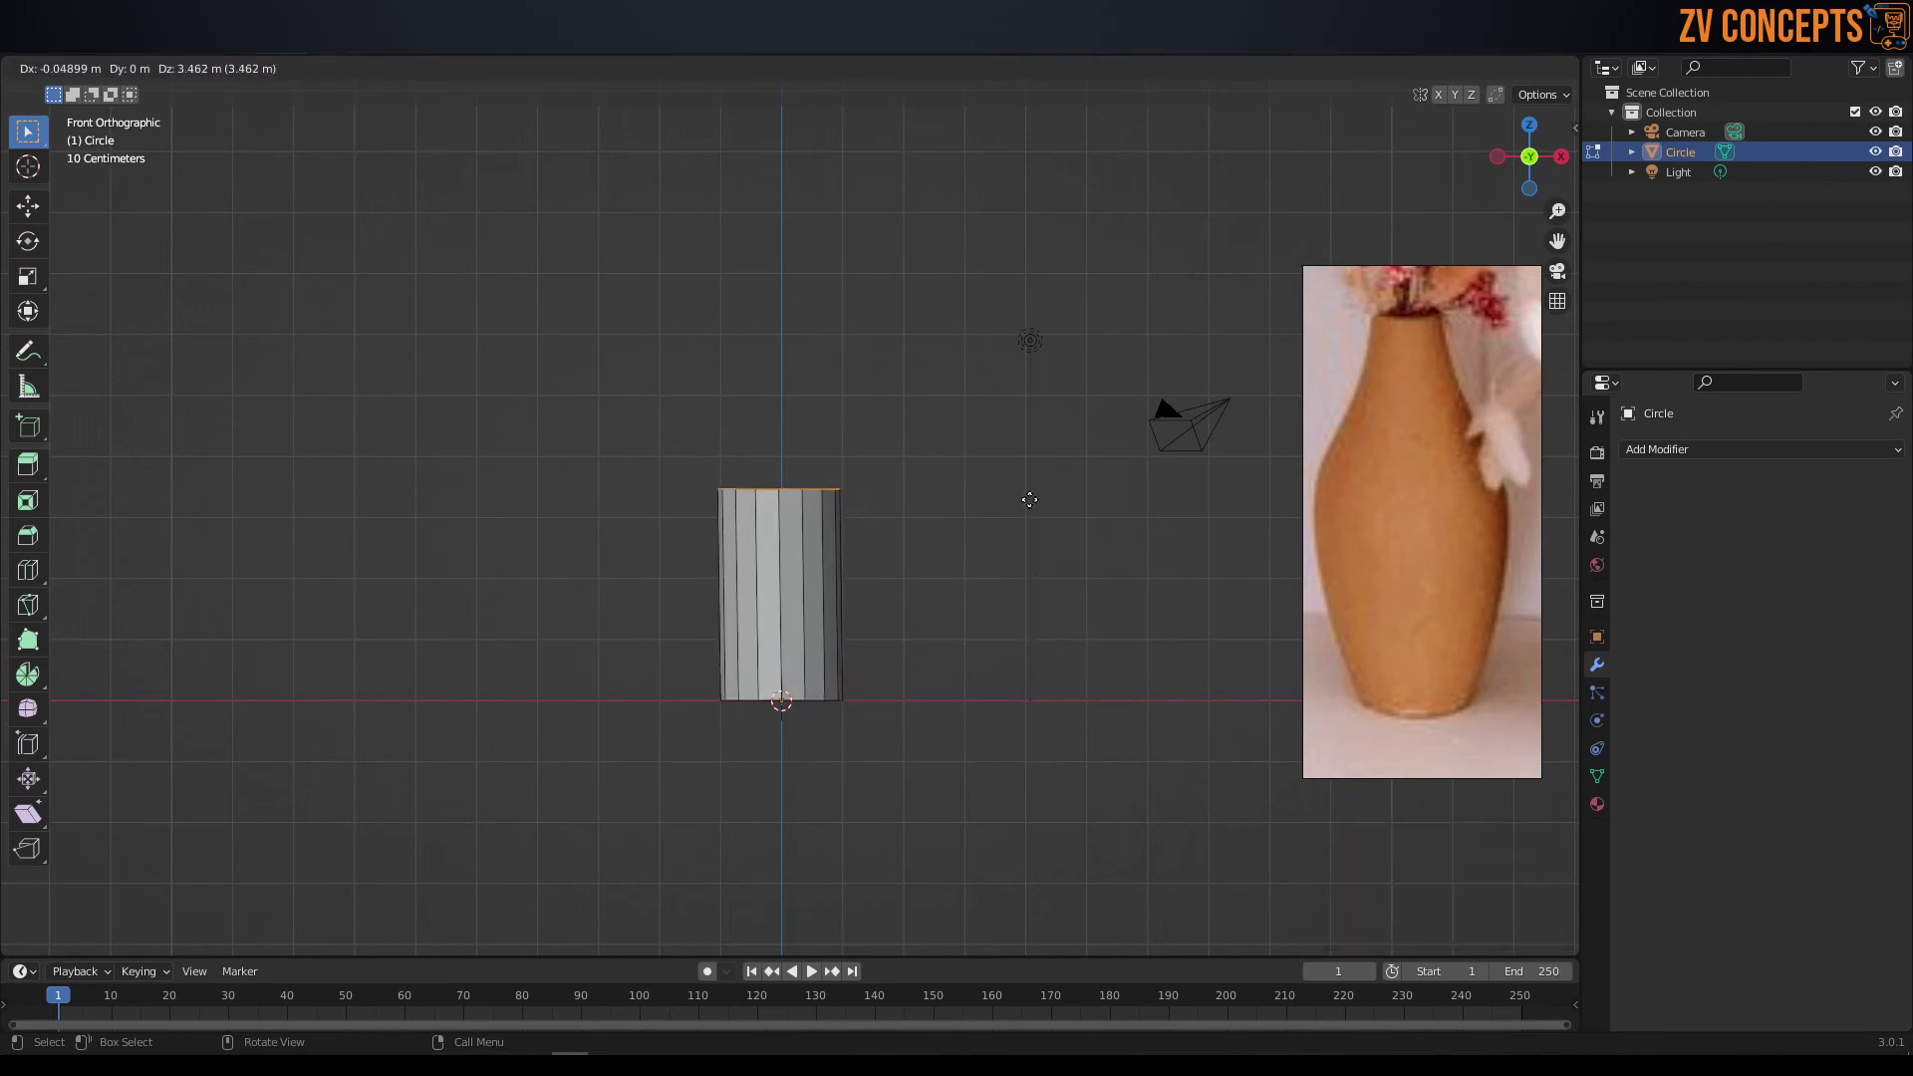
key(z)
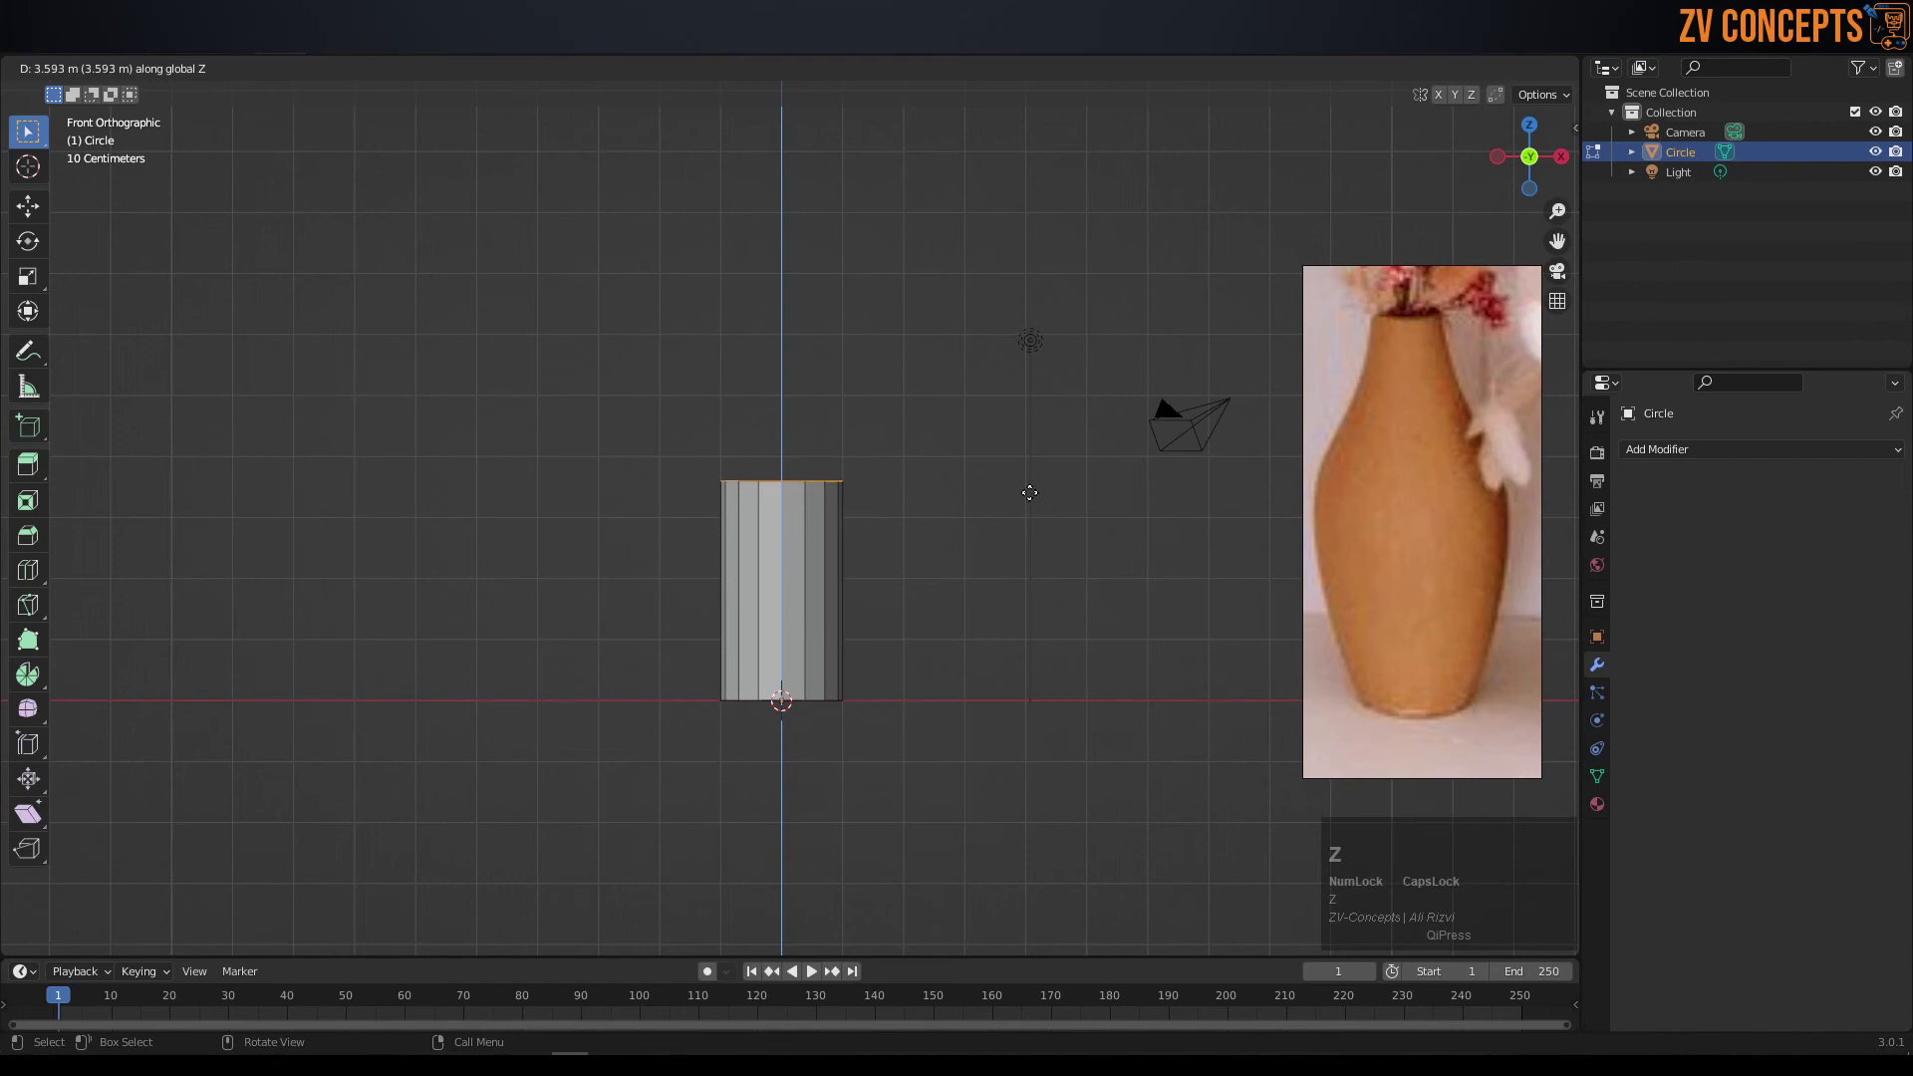
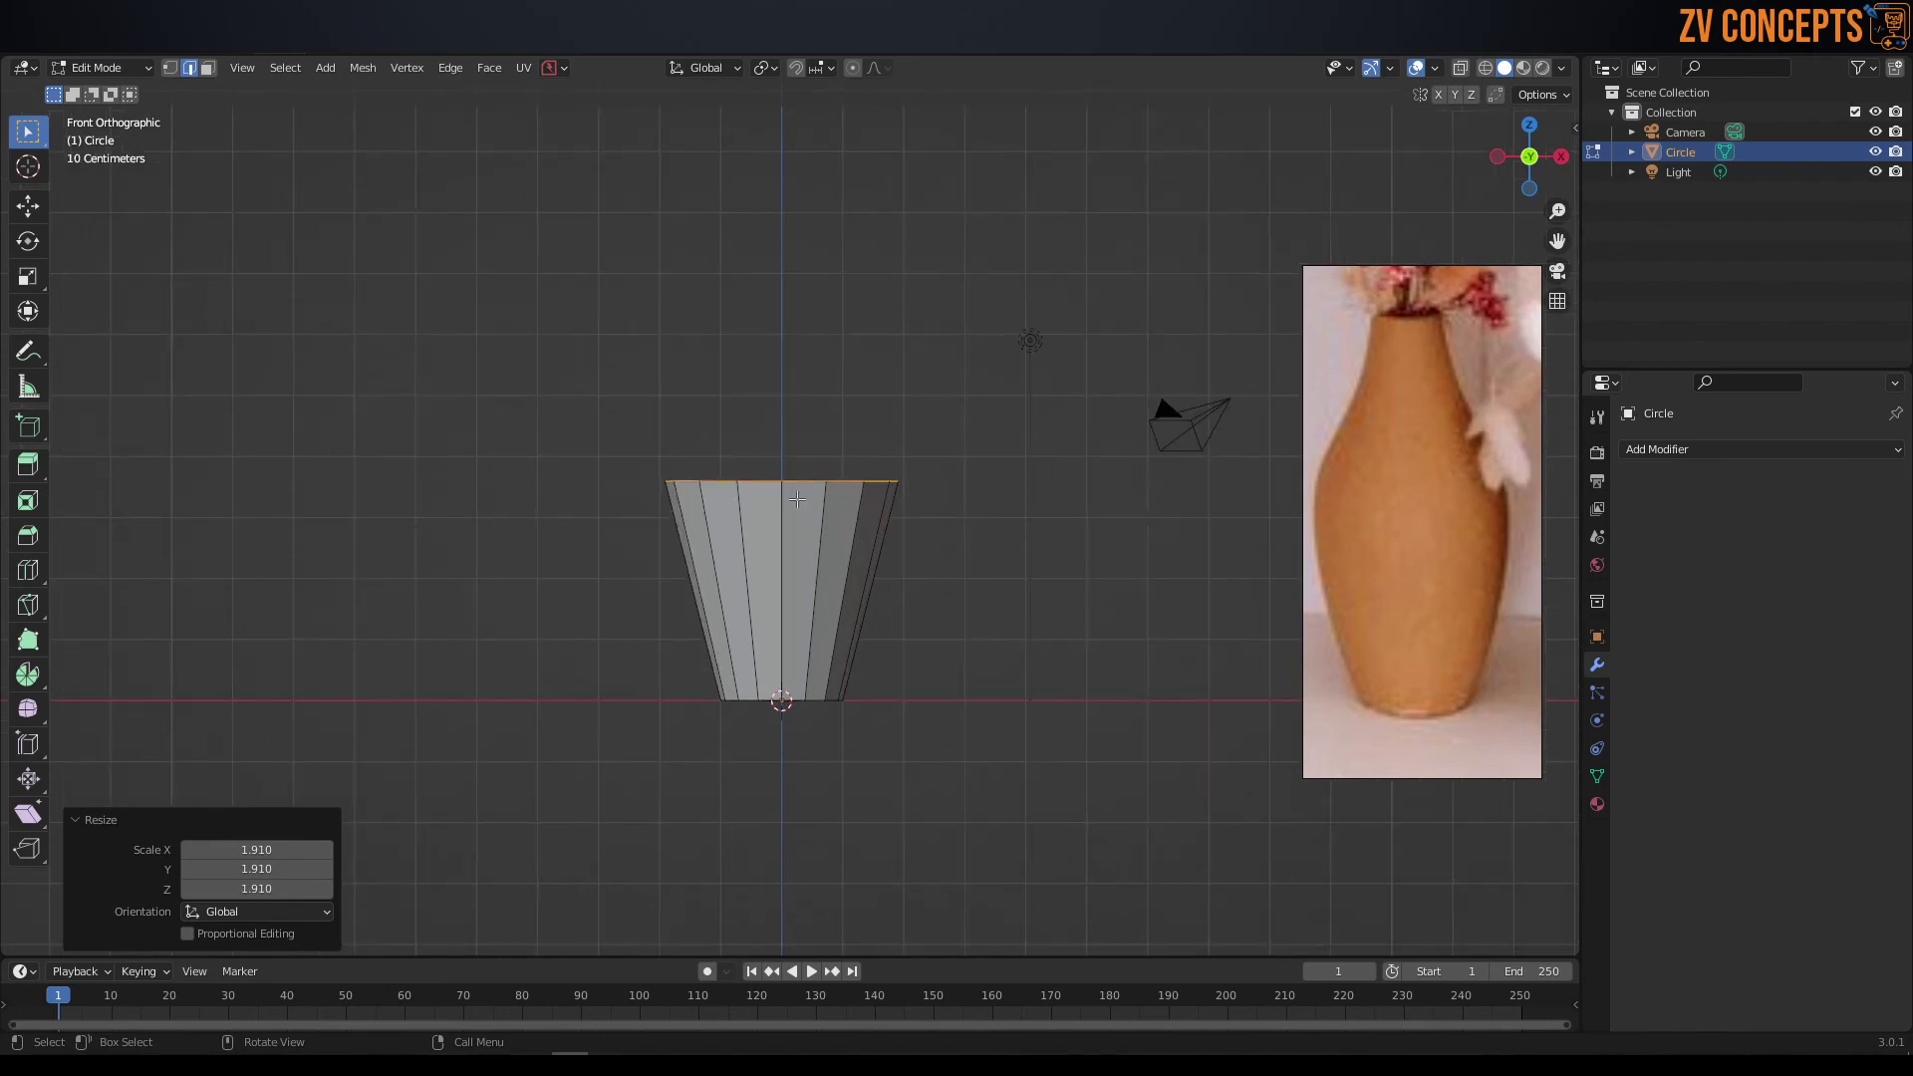
- Extrude the top ring up along Z, narrow it into a shoulder, and raise a short neck
scroll(down, 3)
key(e)
key(z)
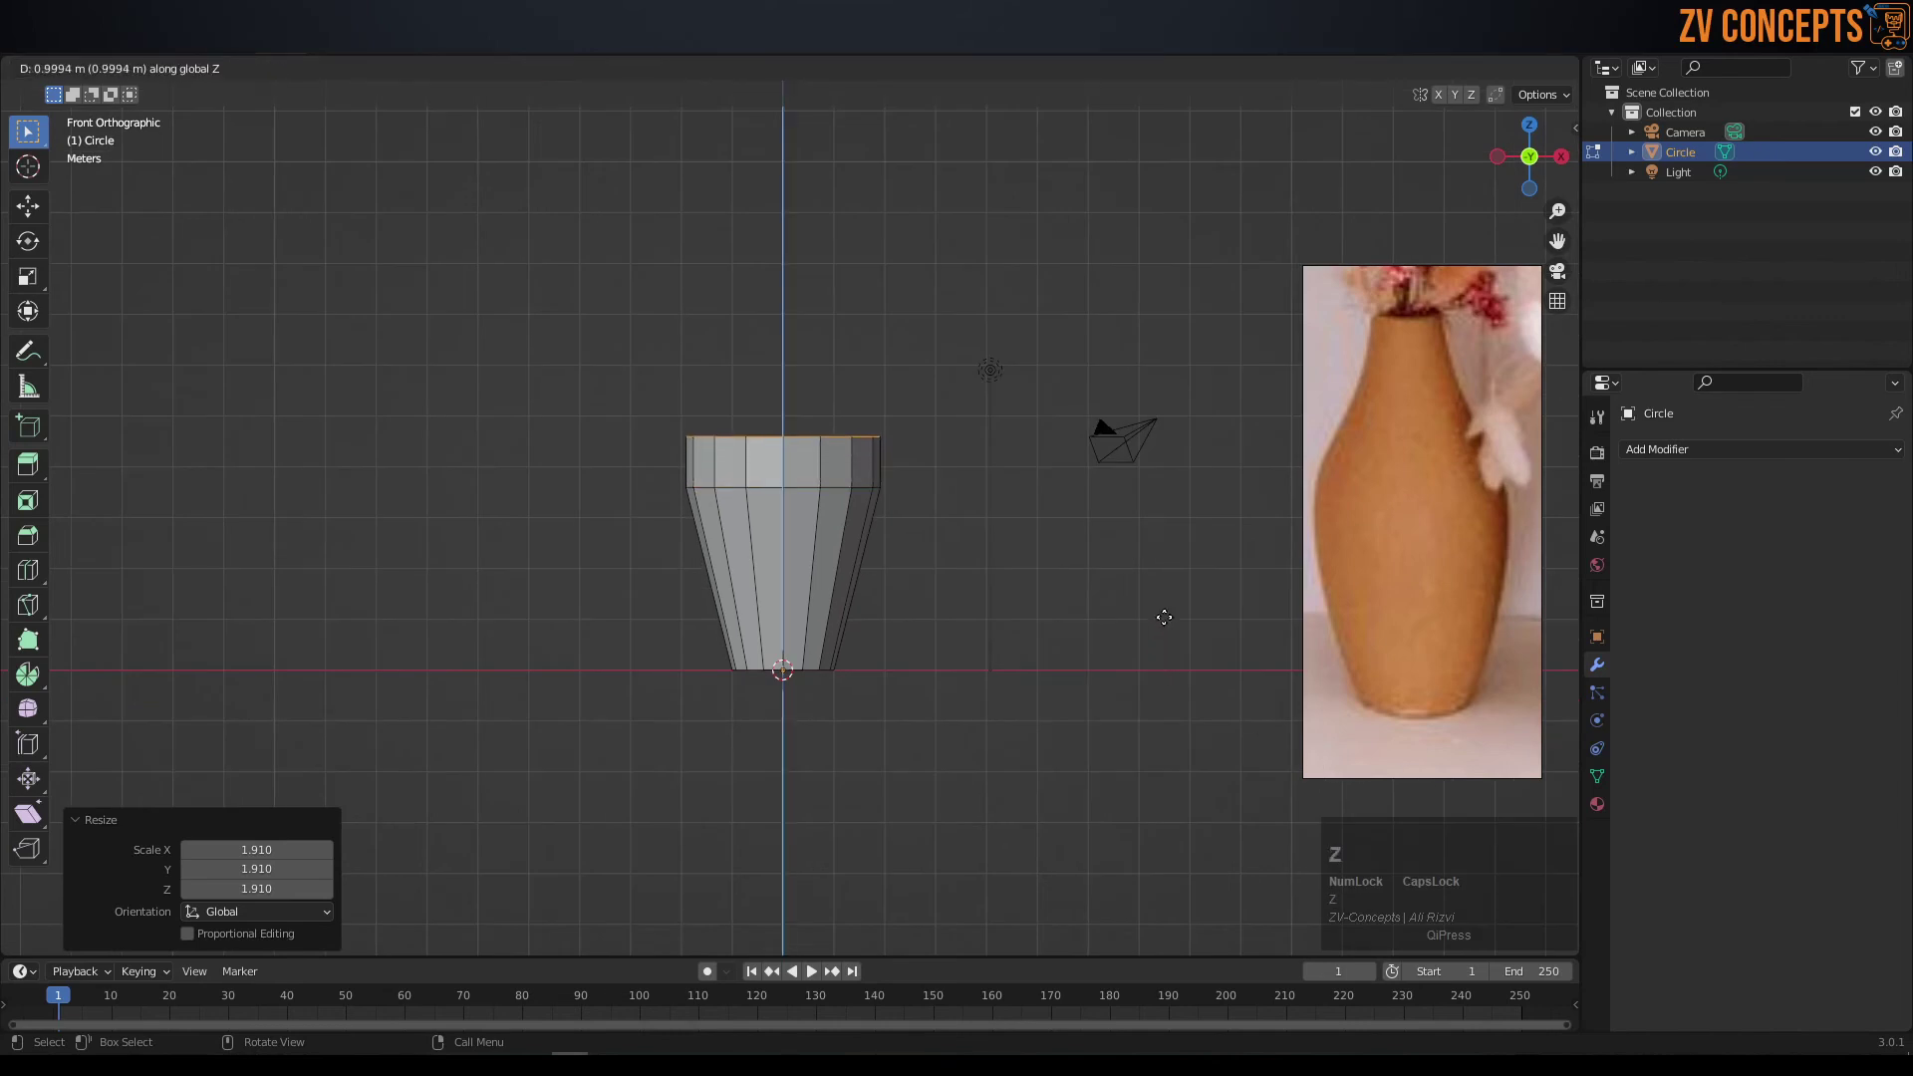
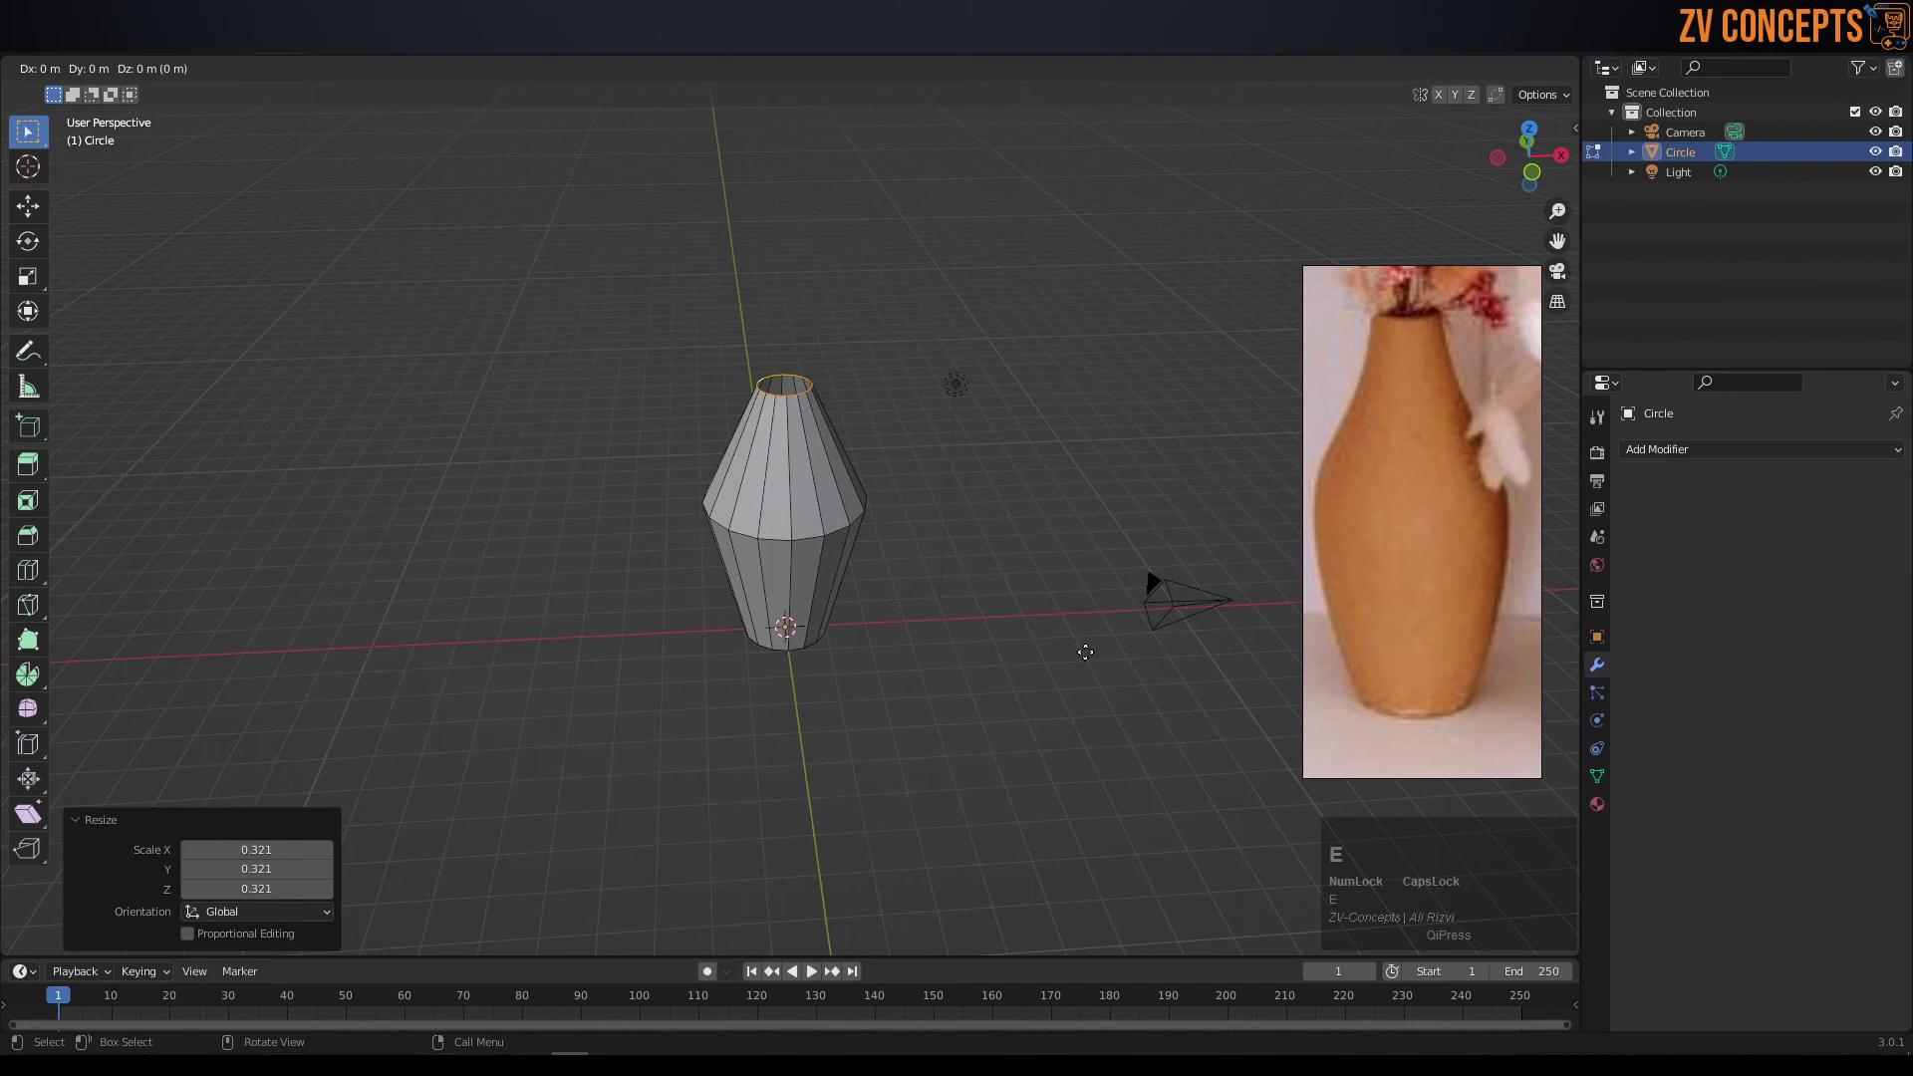
key(z)
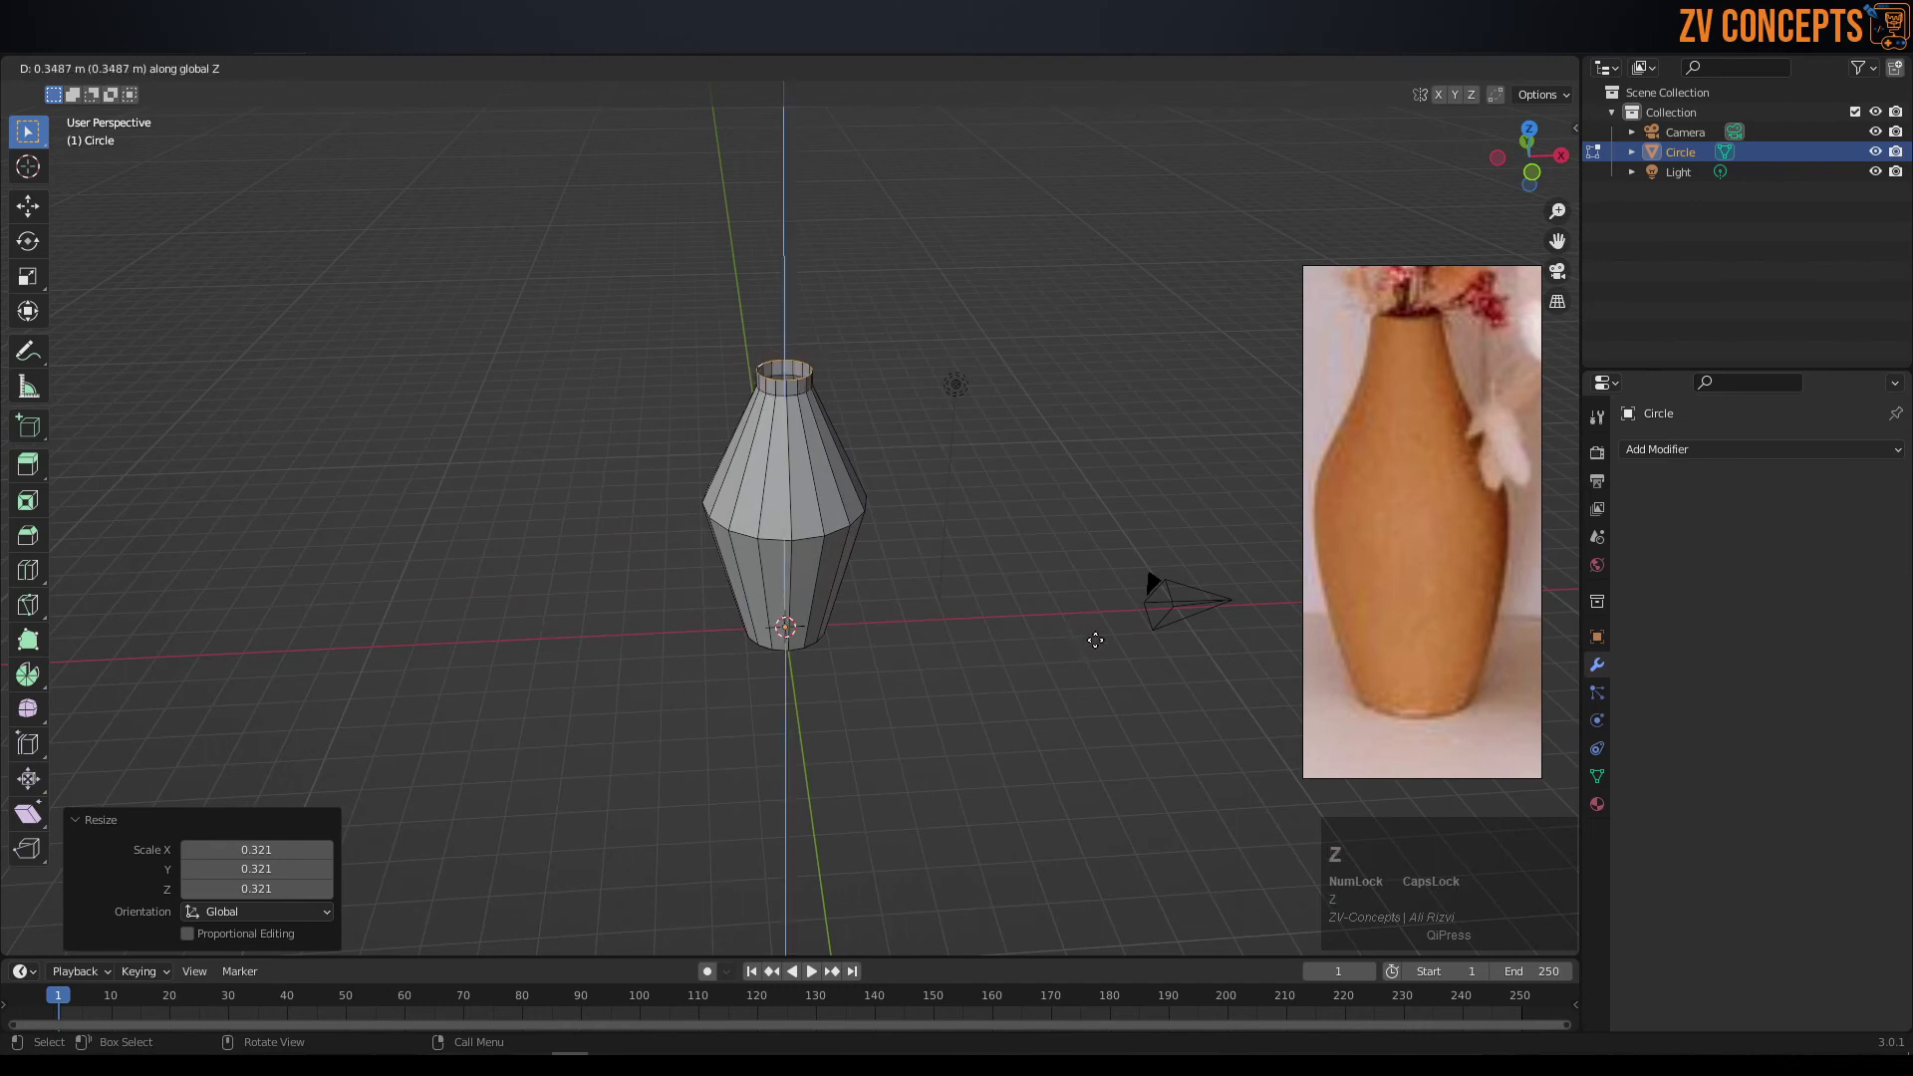
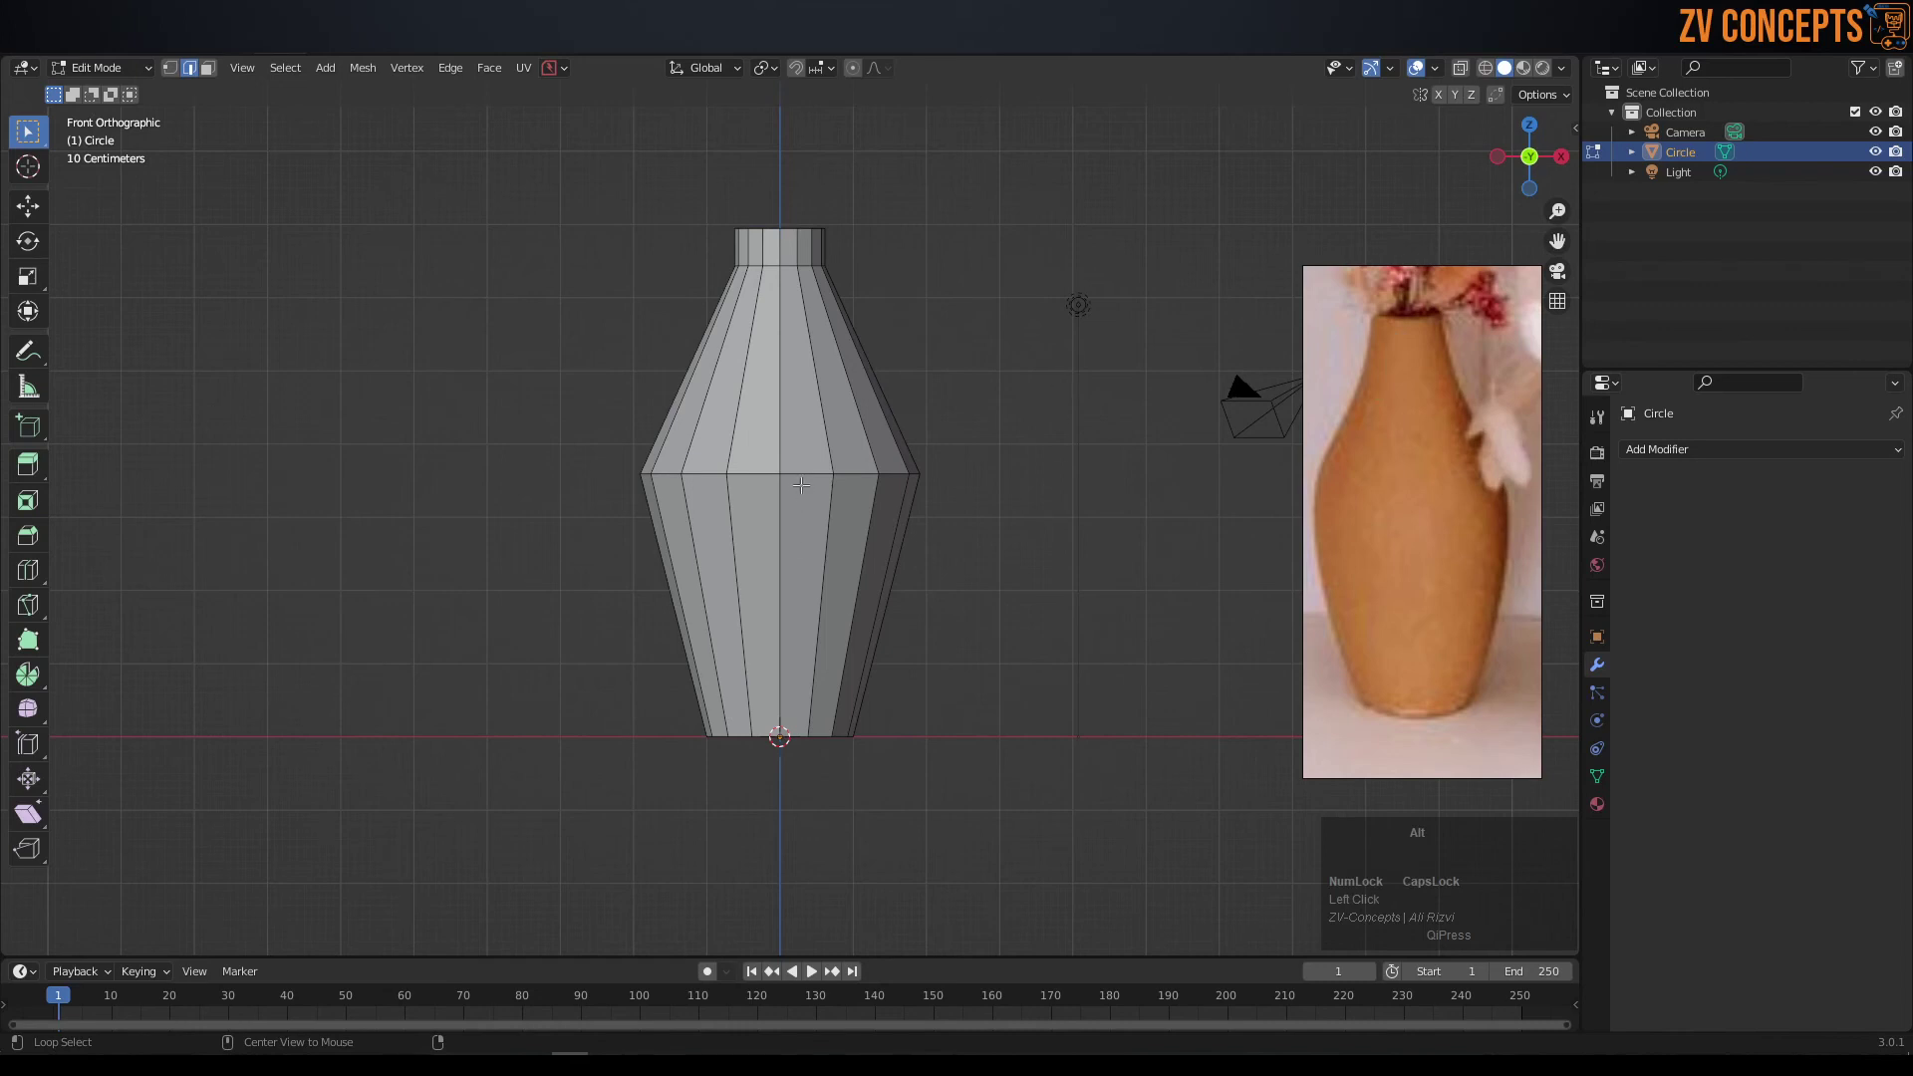
click(809, 466)
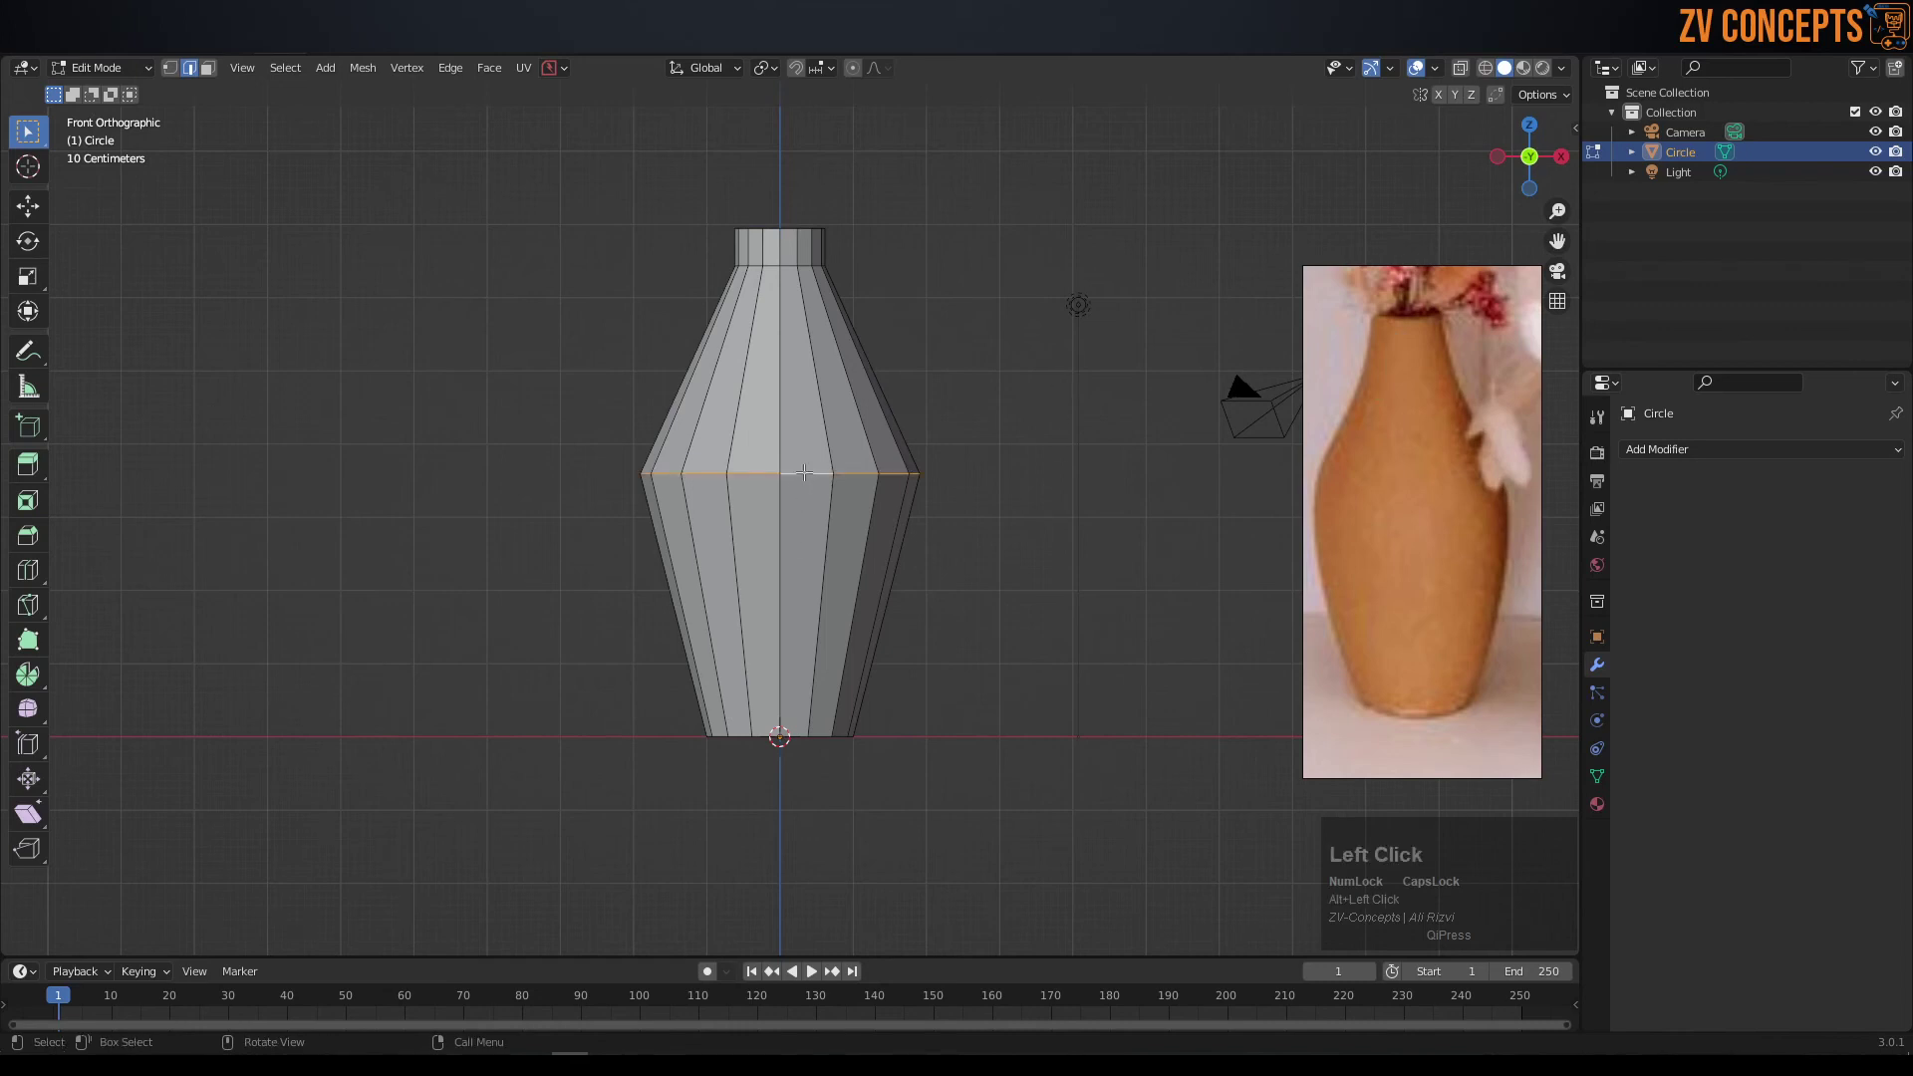
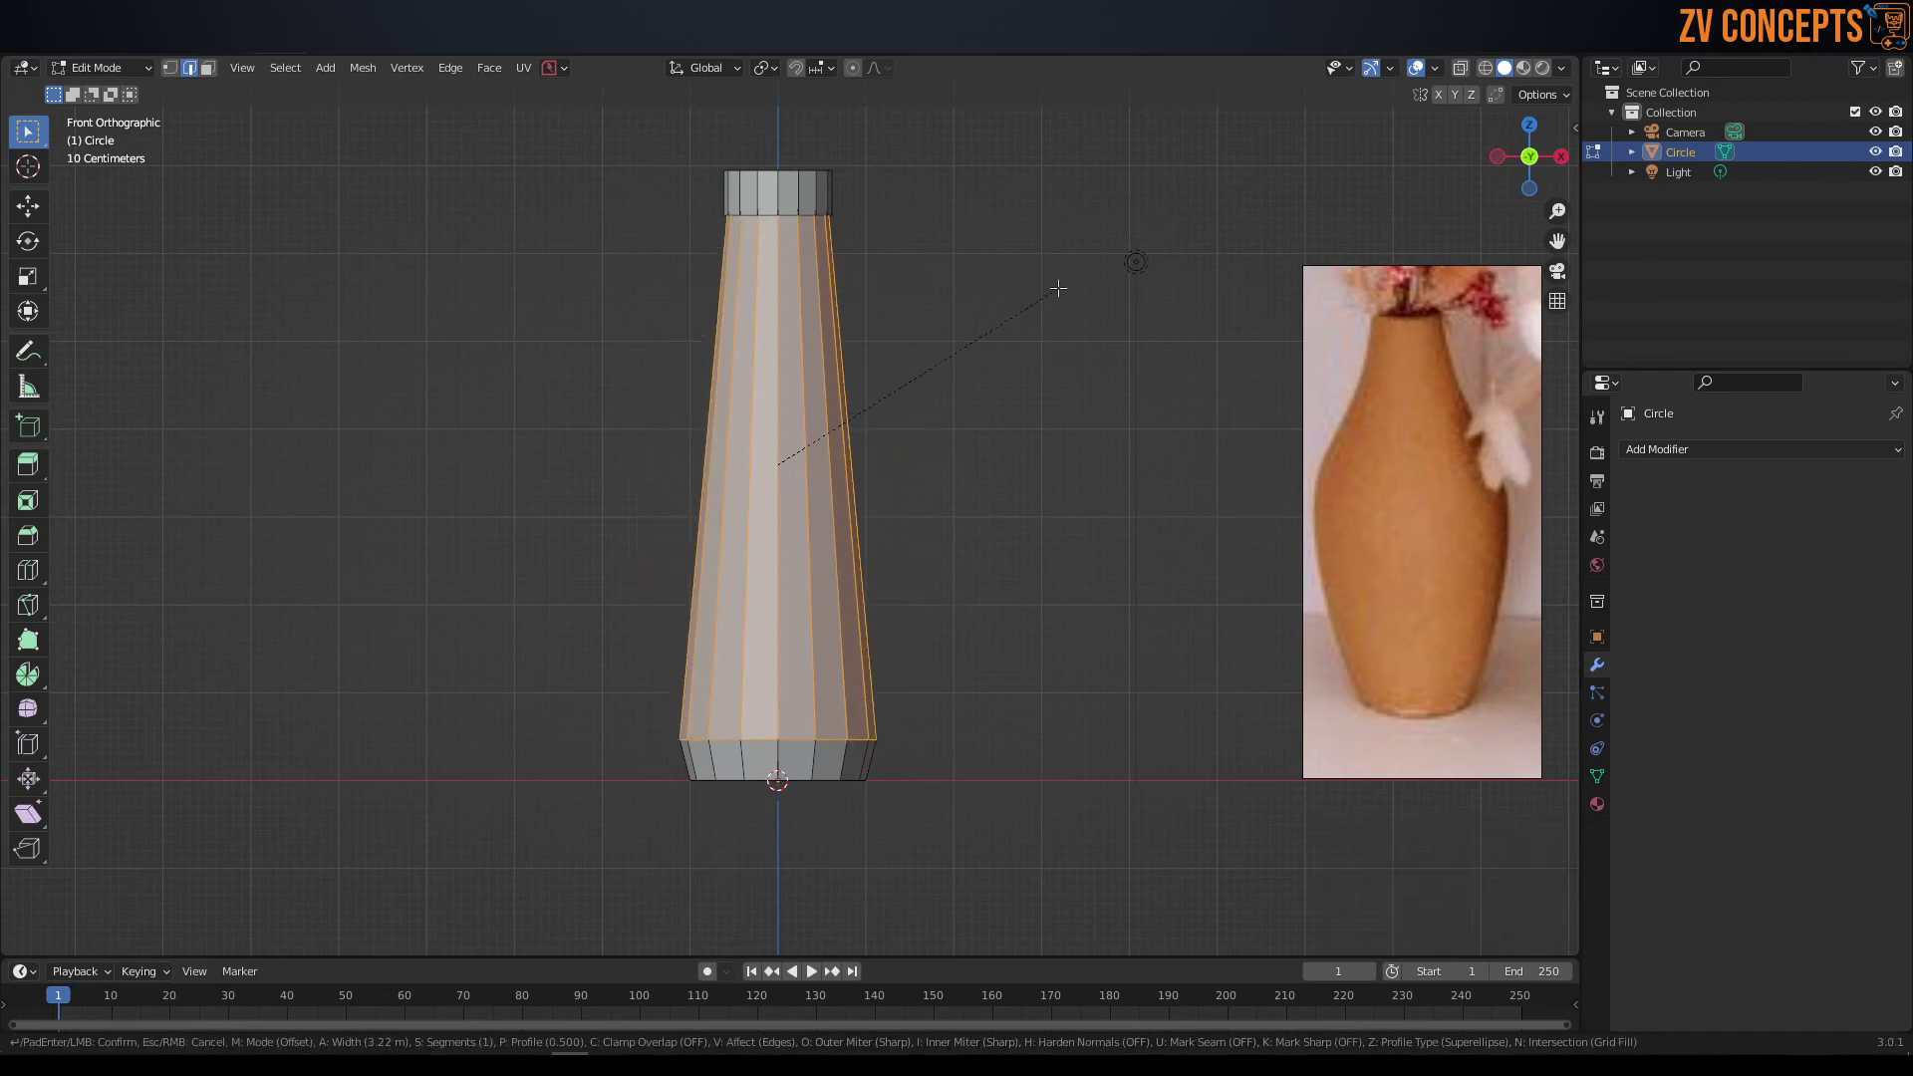
key(Escape)
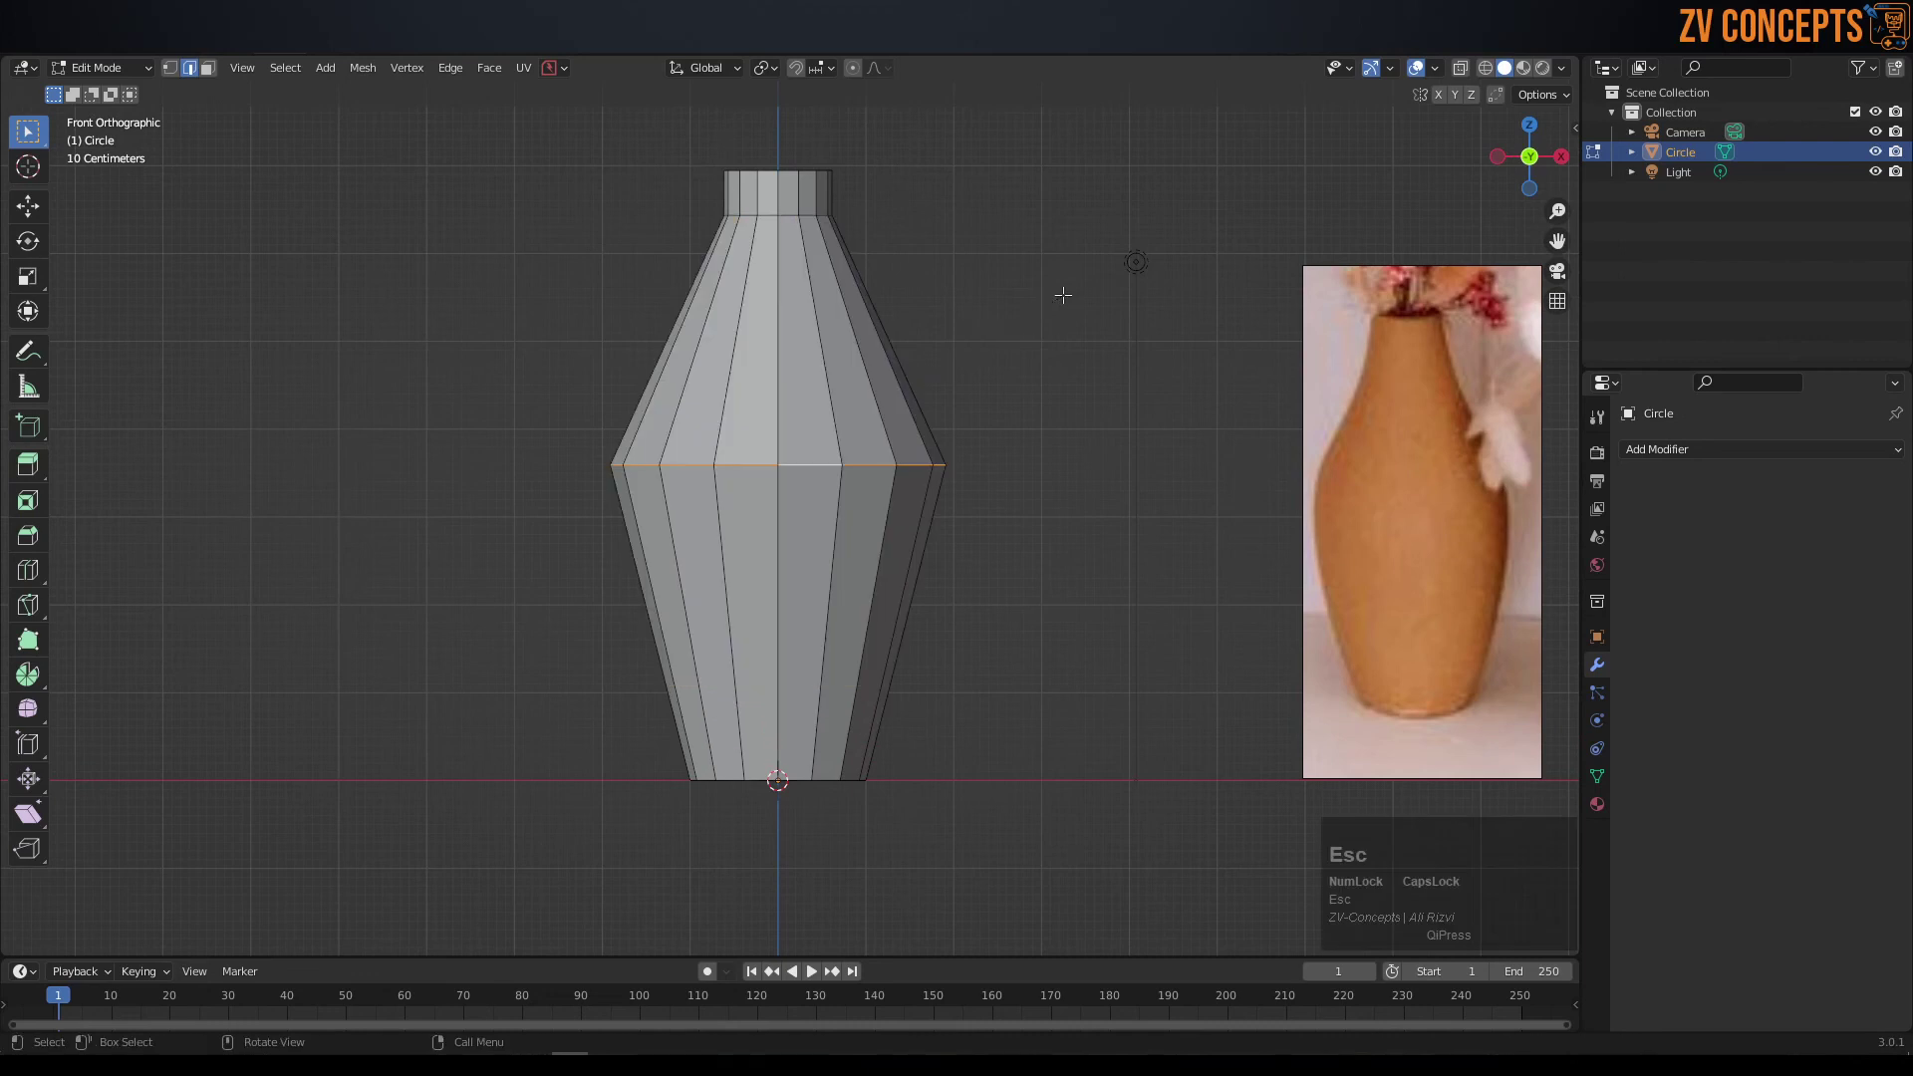
key(ctrl+z)
scroll(down, 3)
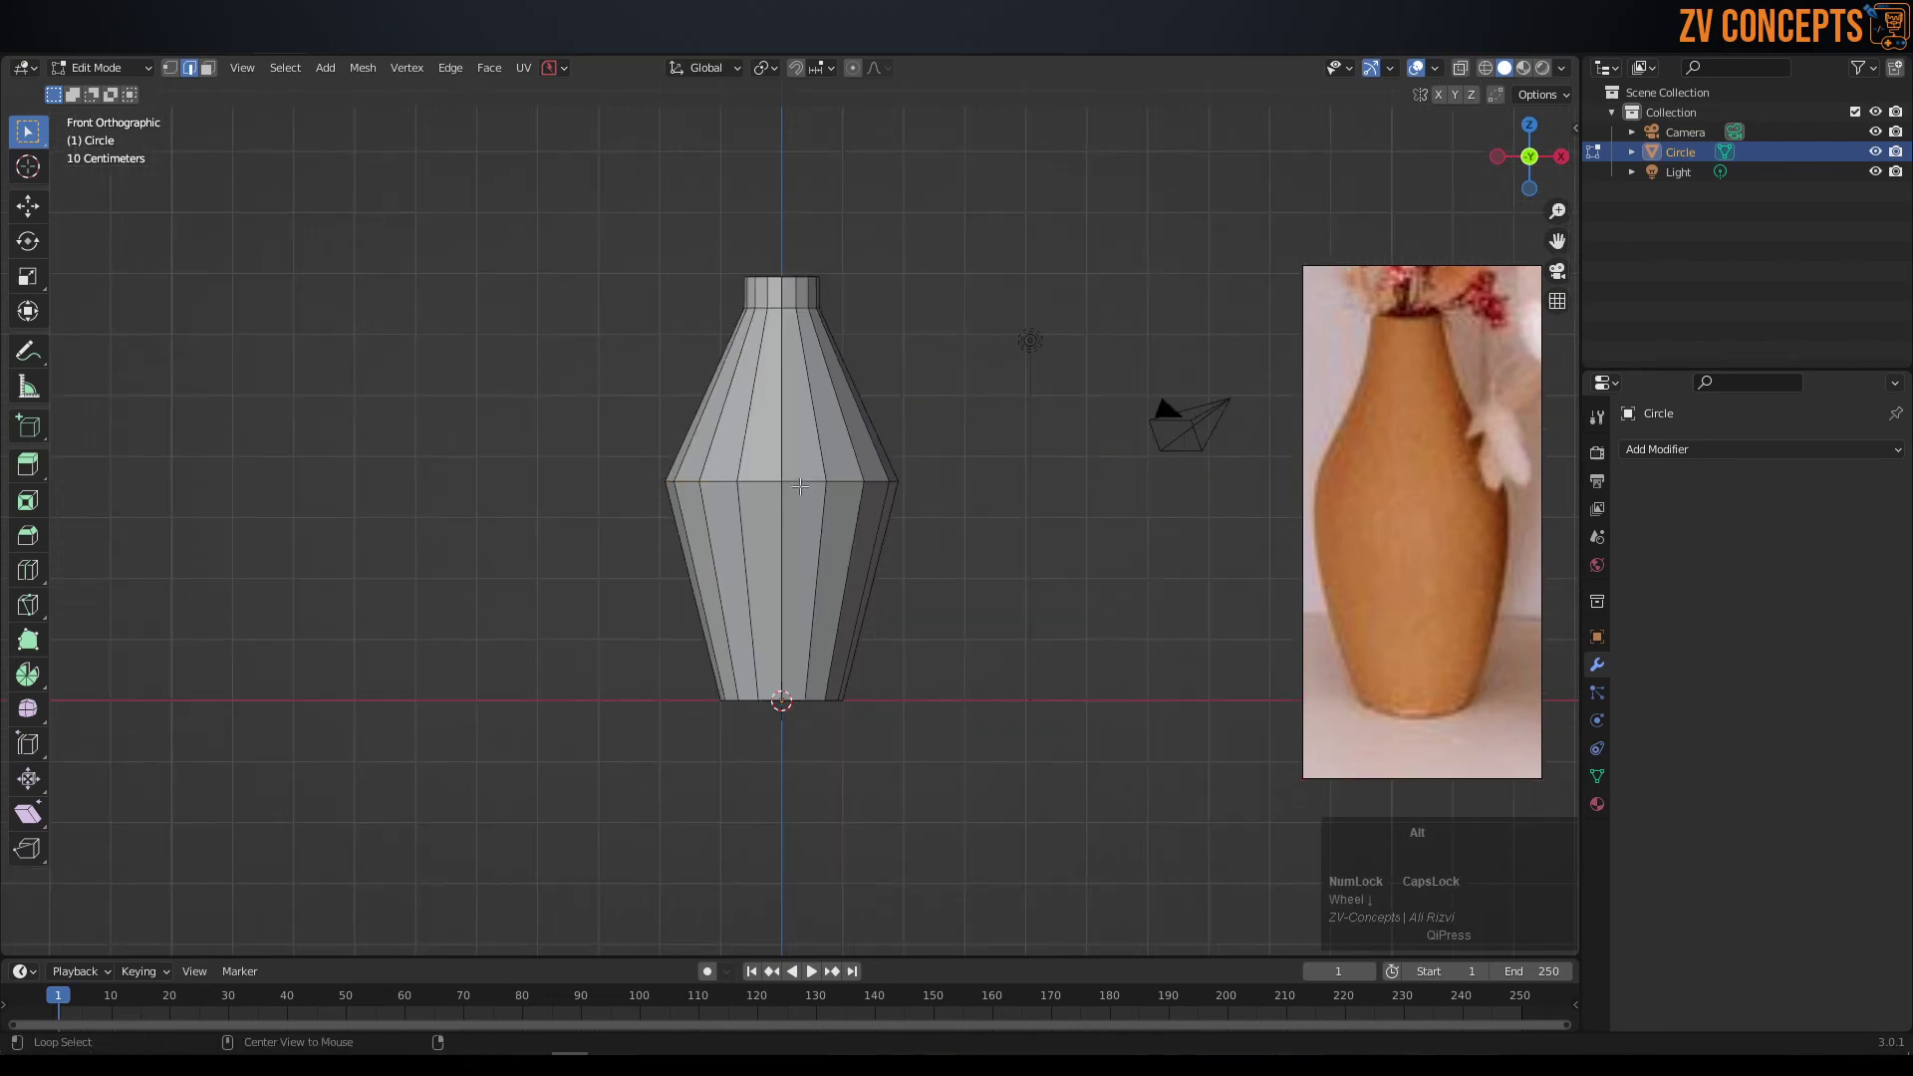
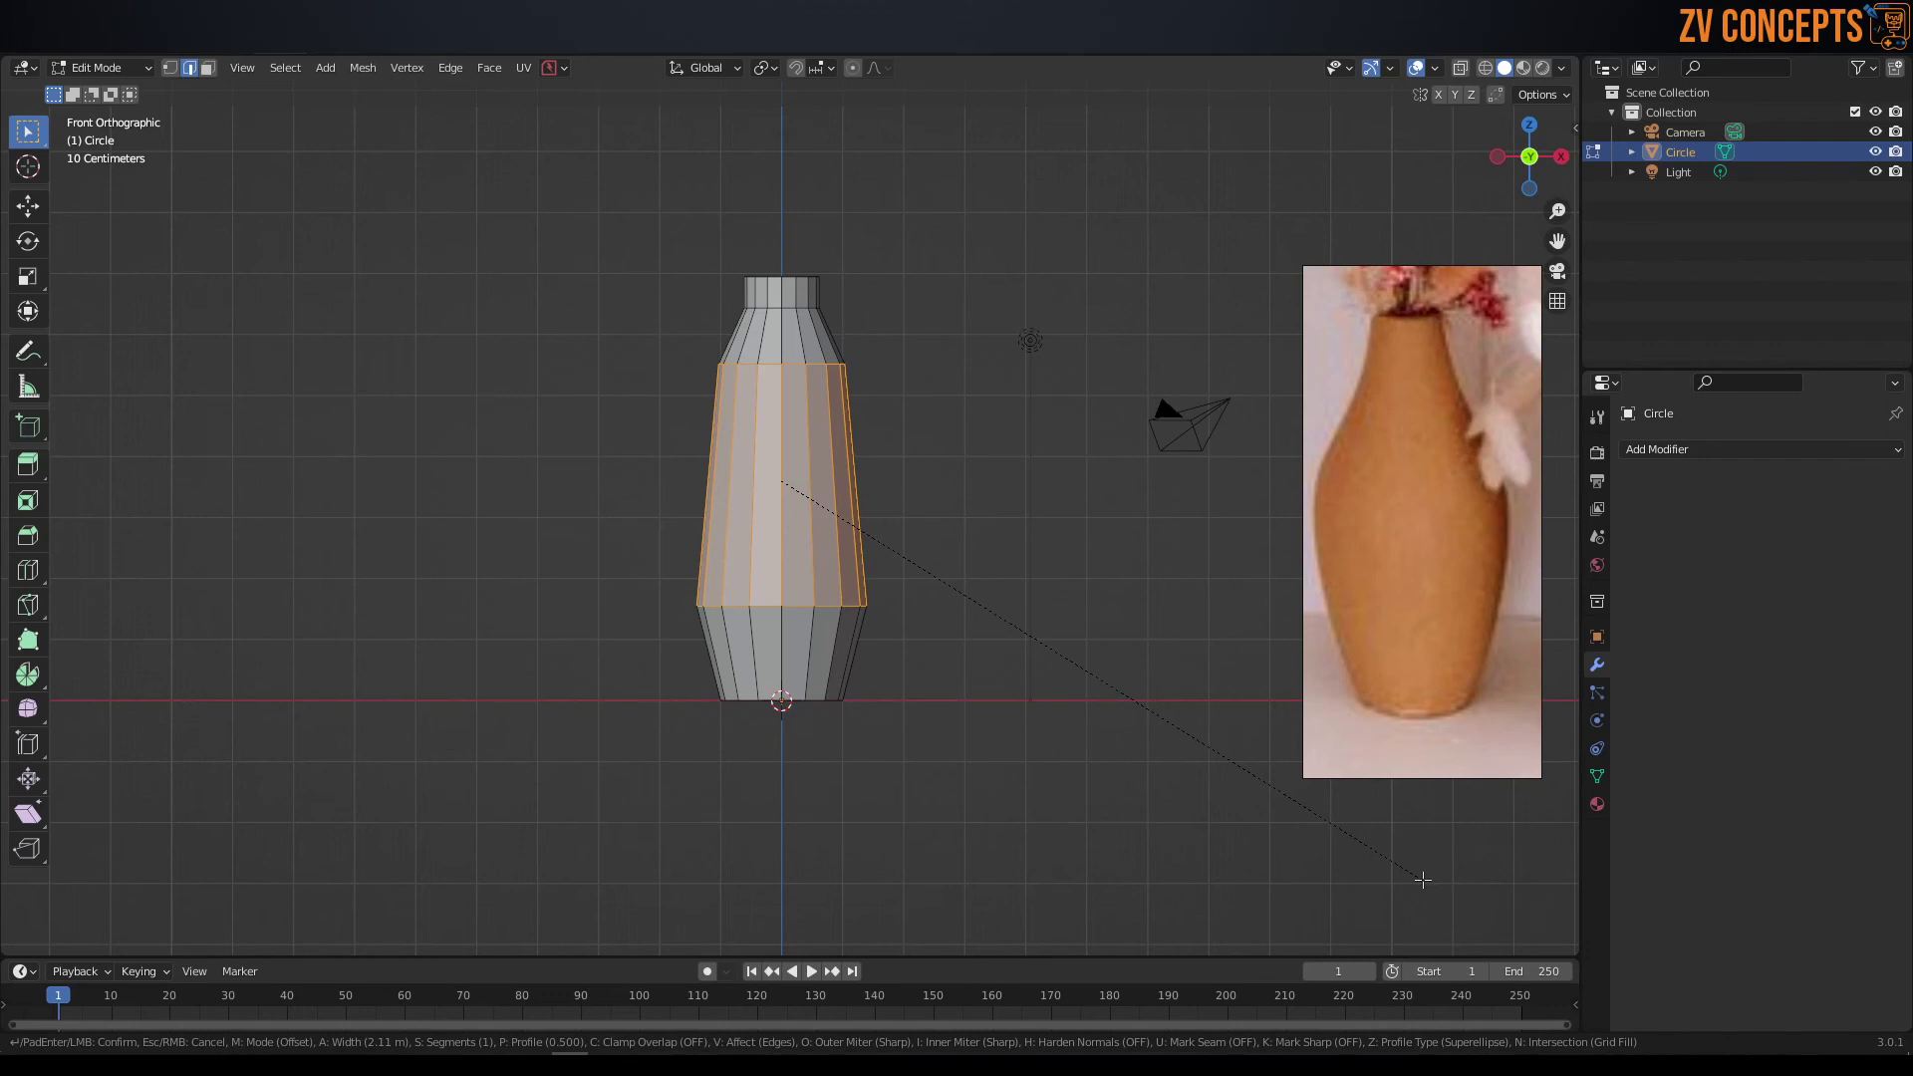
scroll(up, 3)
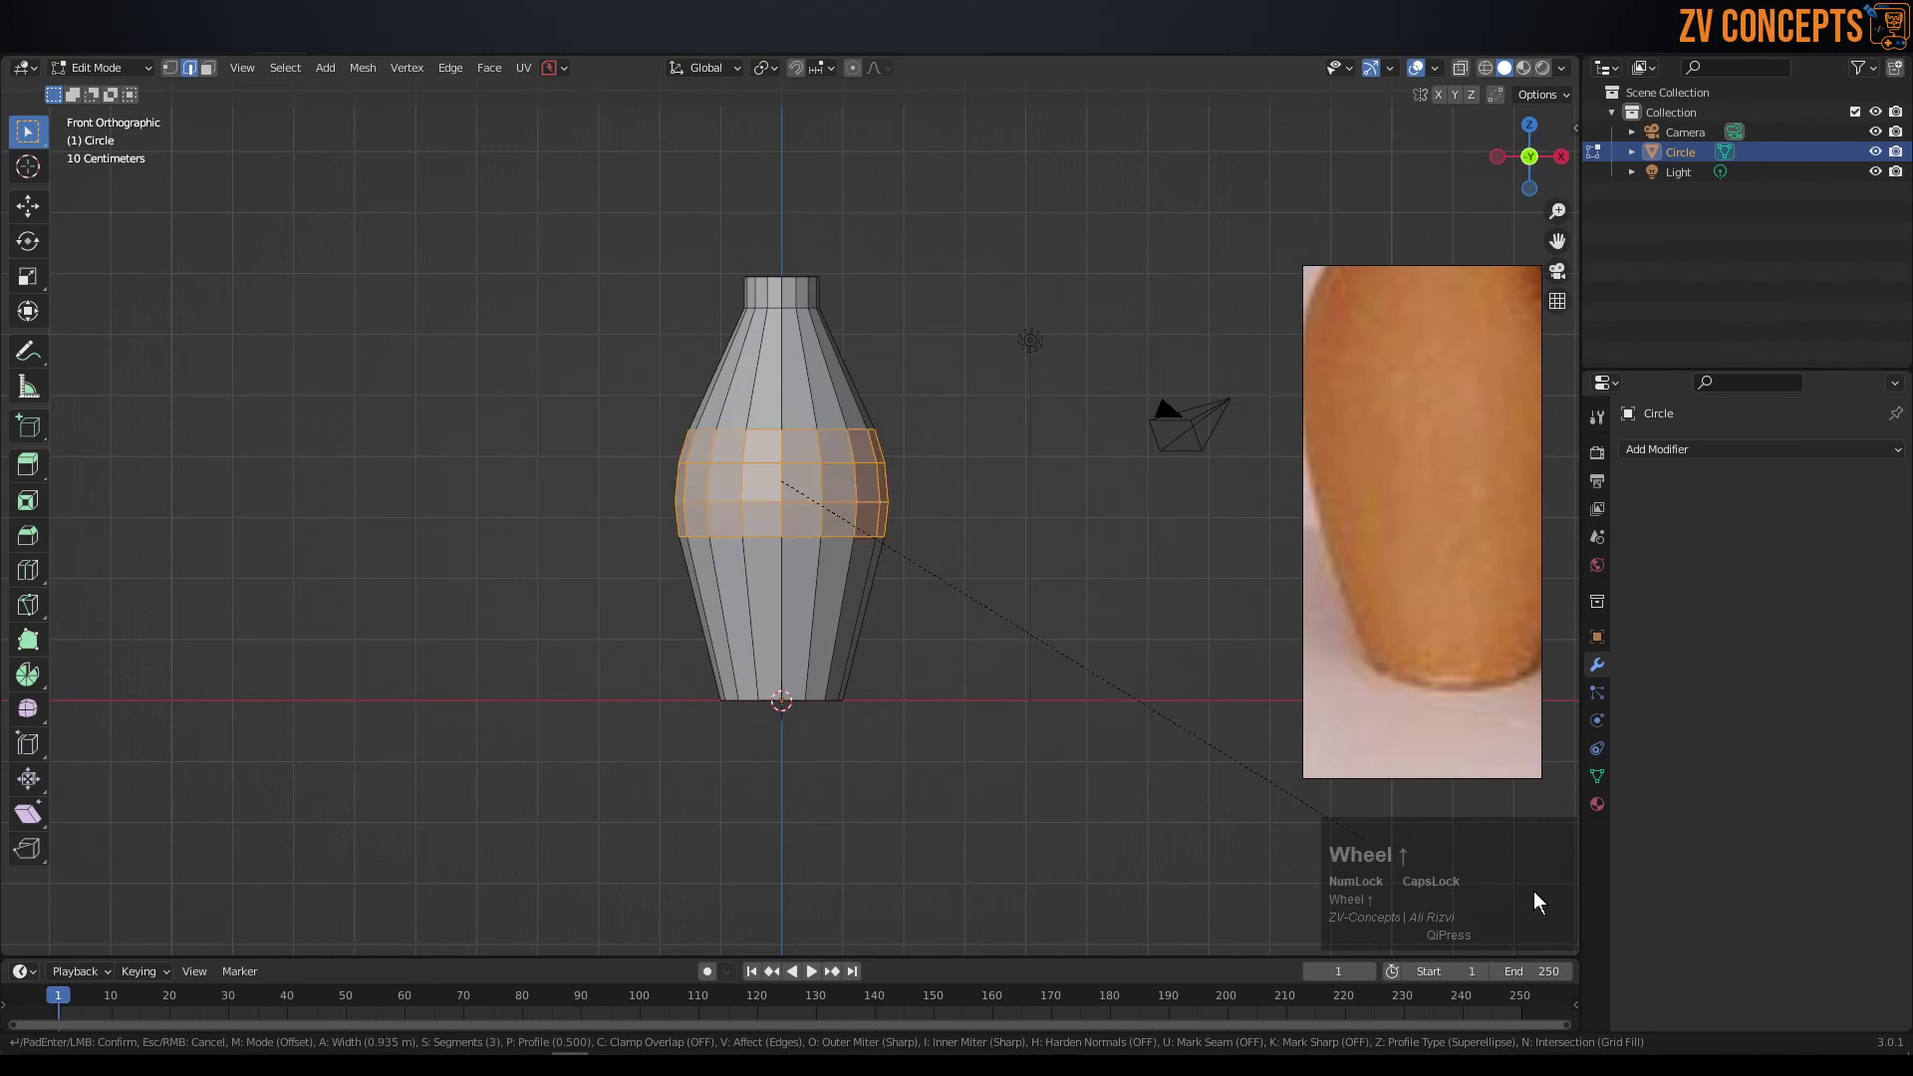
key(Escape)
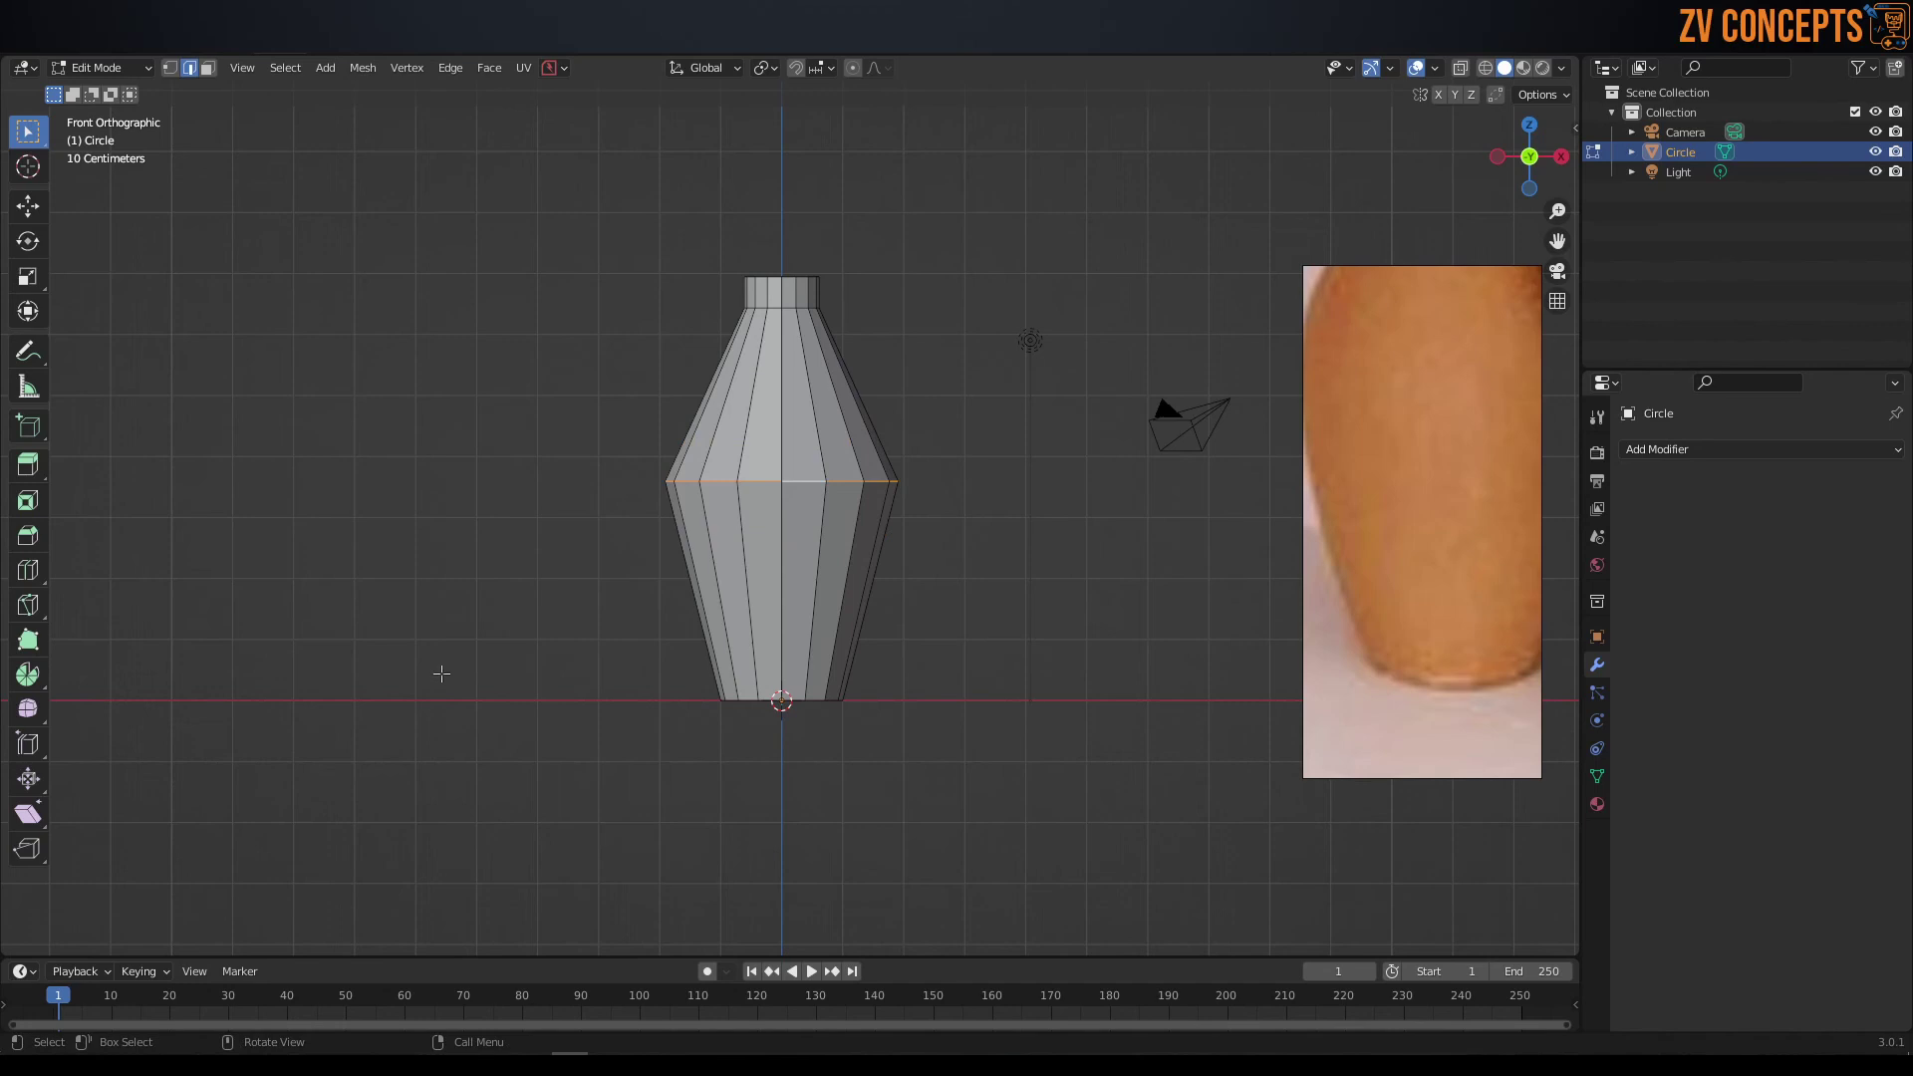
key(ctrl+z)
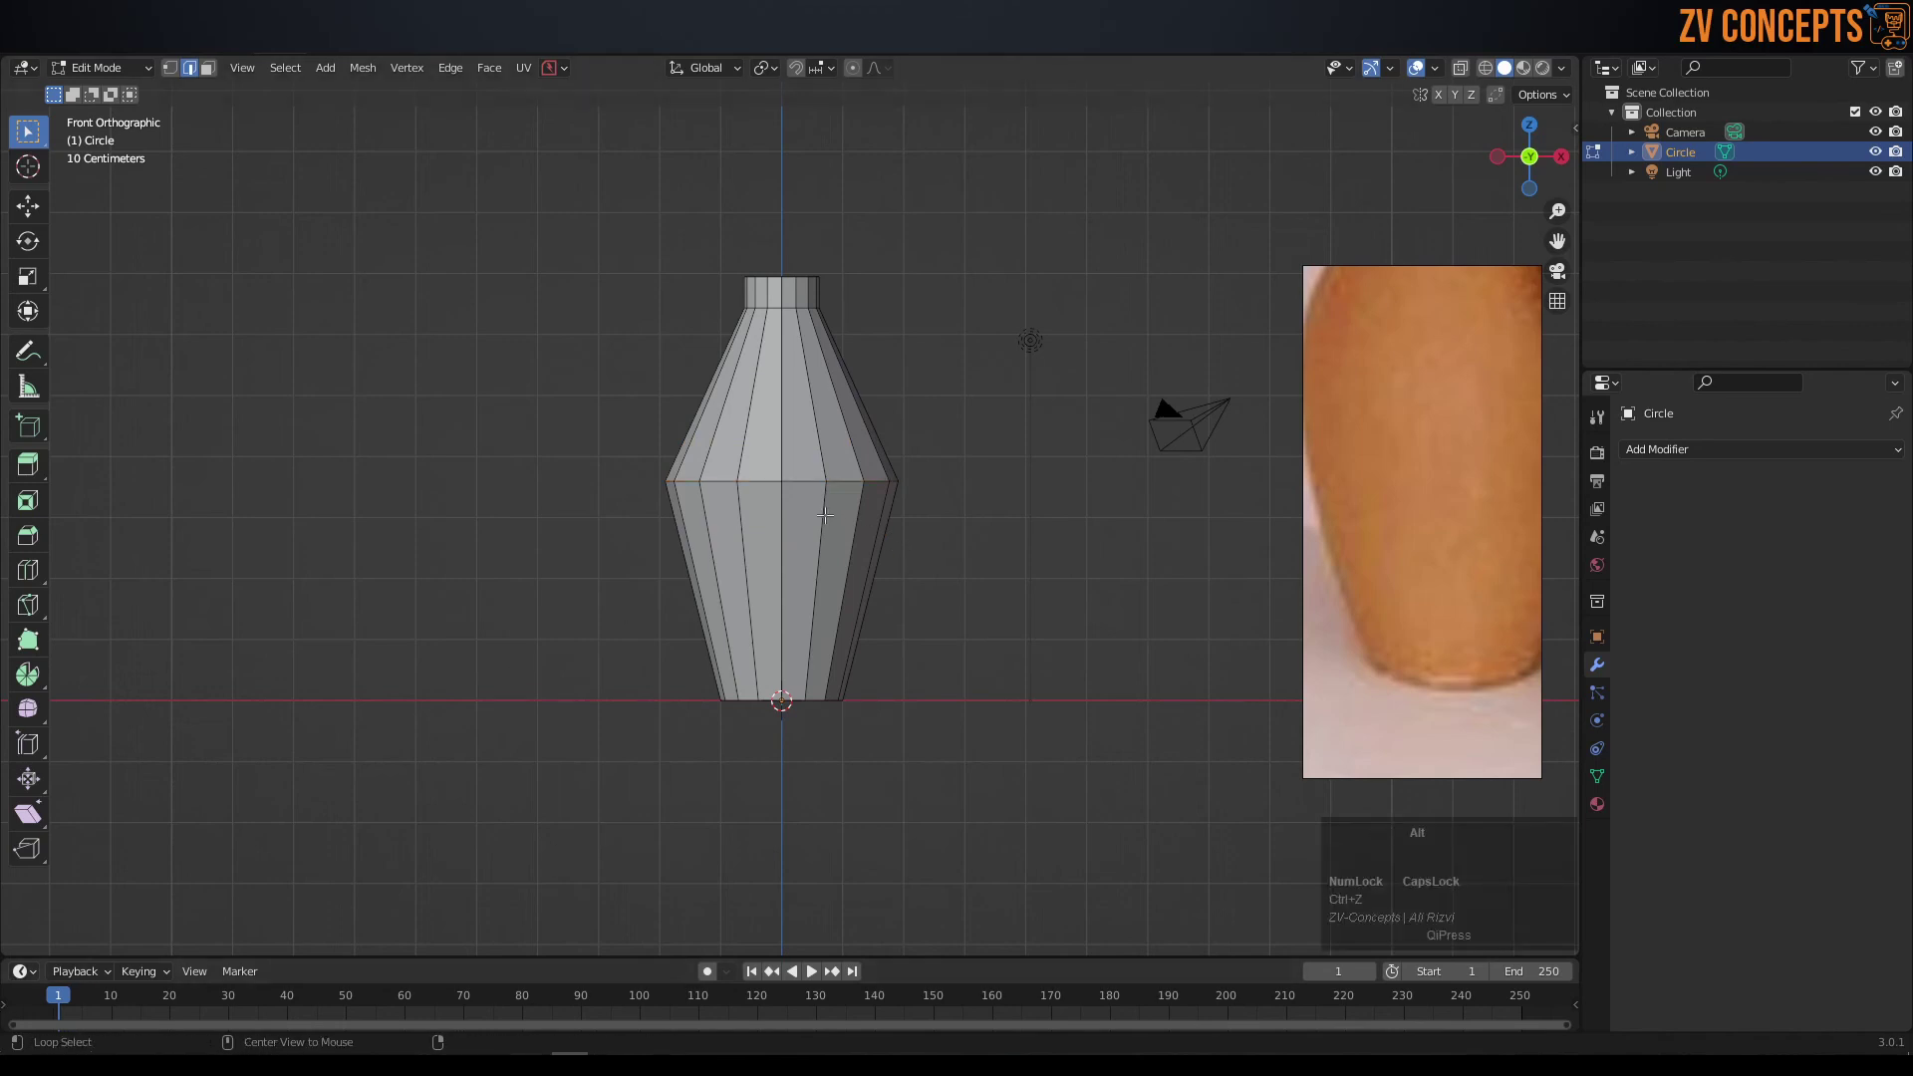
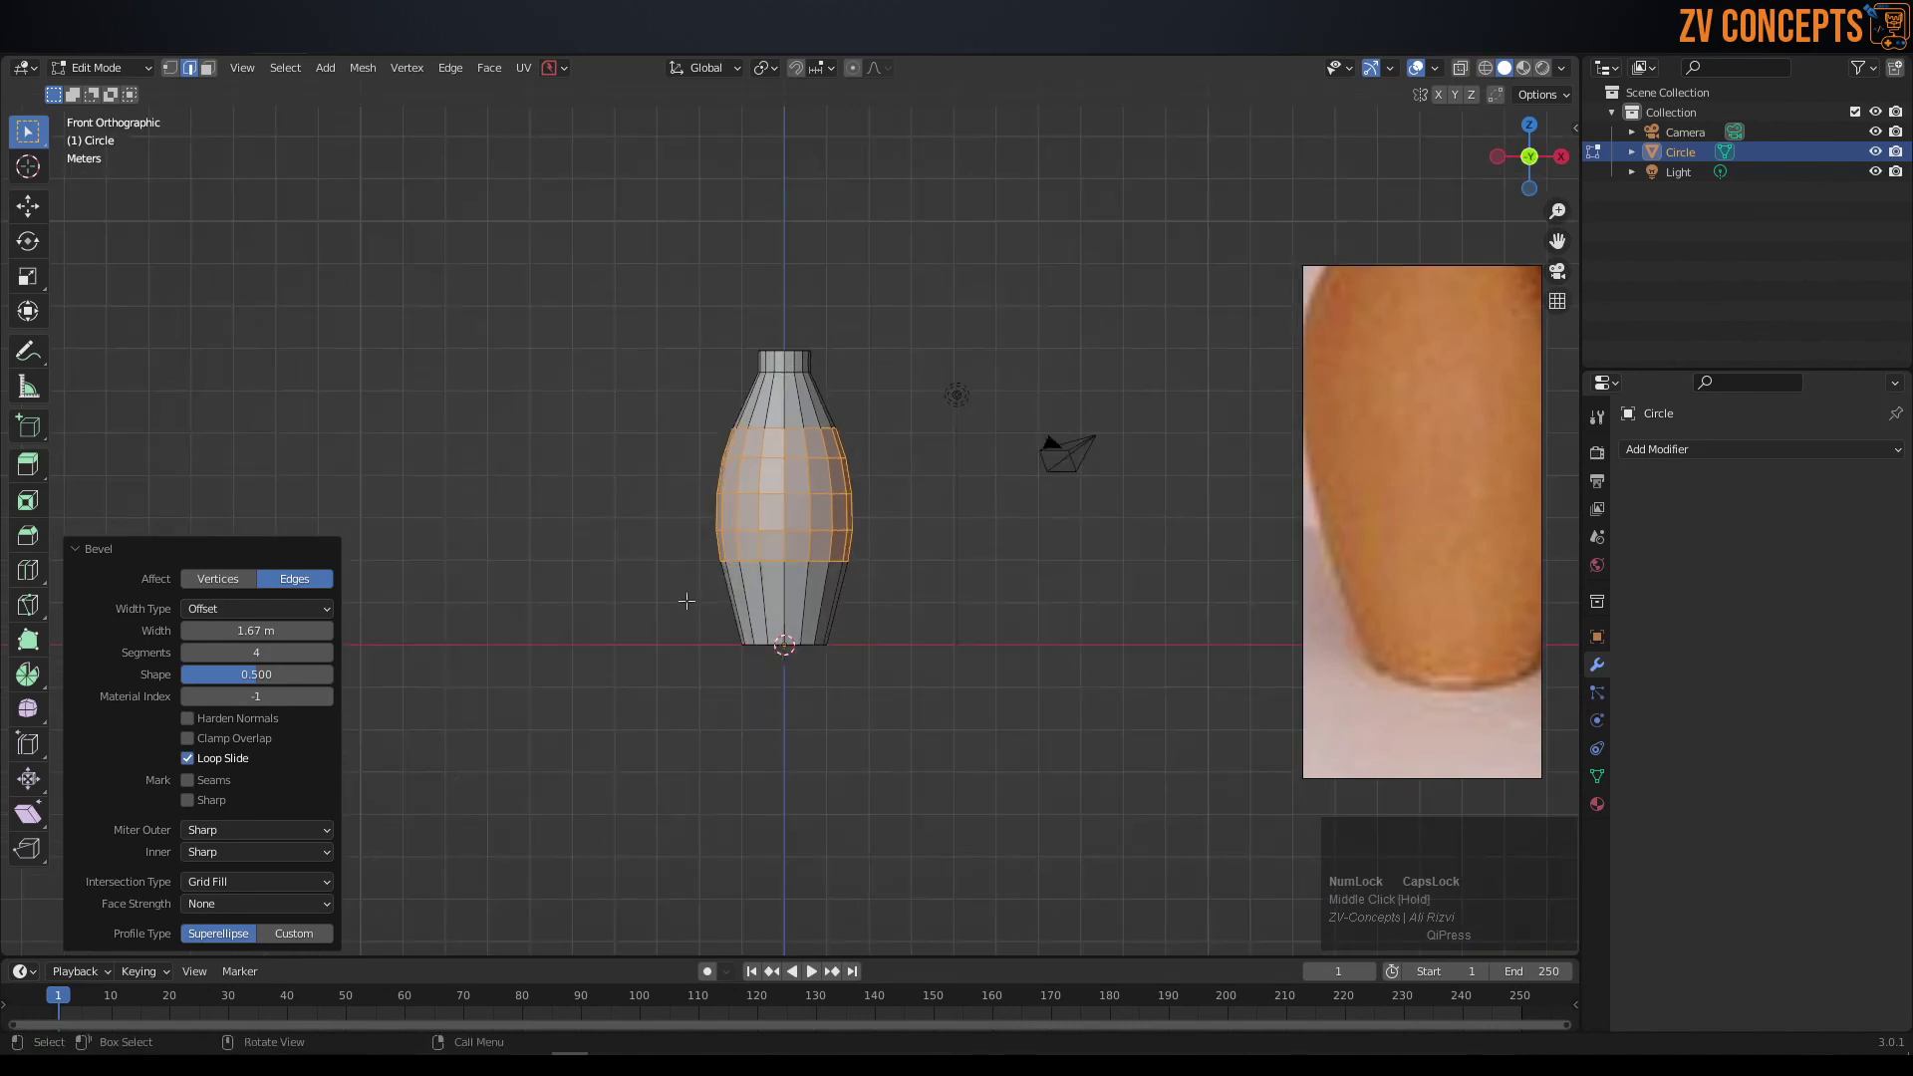
- Zoom in and out on the vase belly while beveling its middle loops into a rounded body
scroll(down, 3)
scroll(down, 3)
scroll(up, 3)
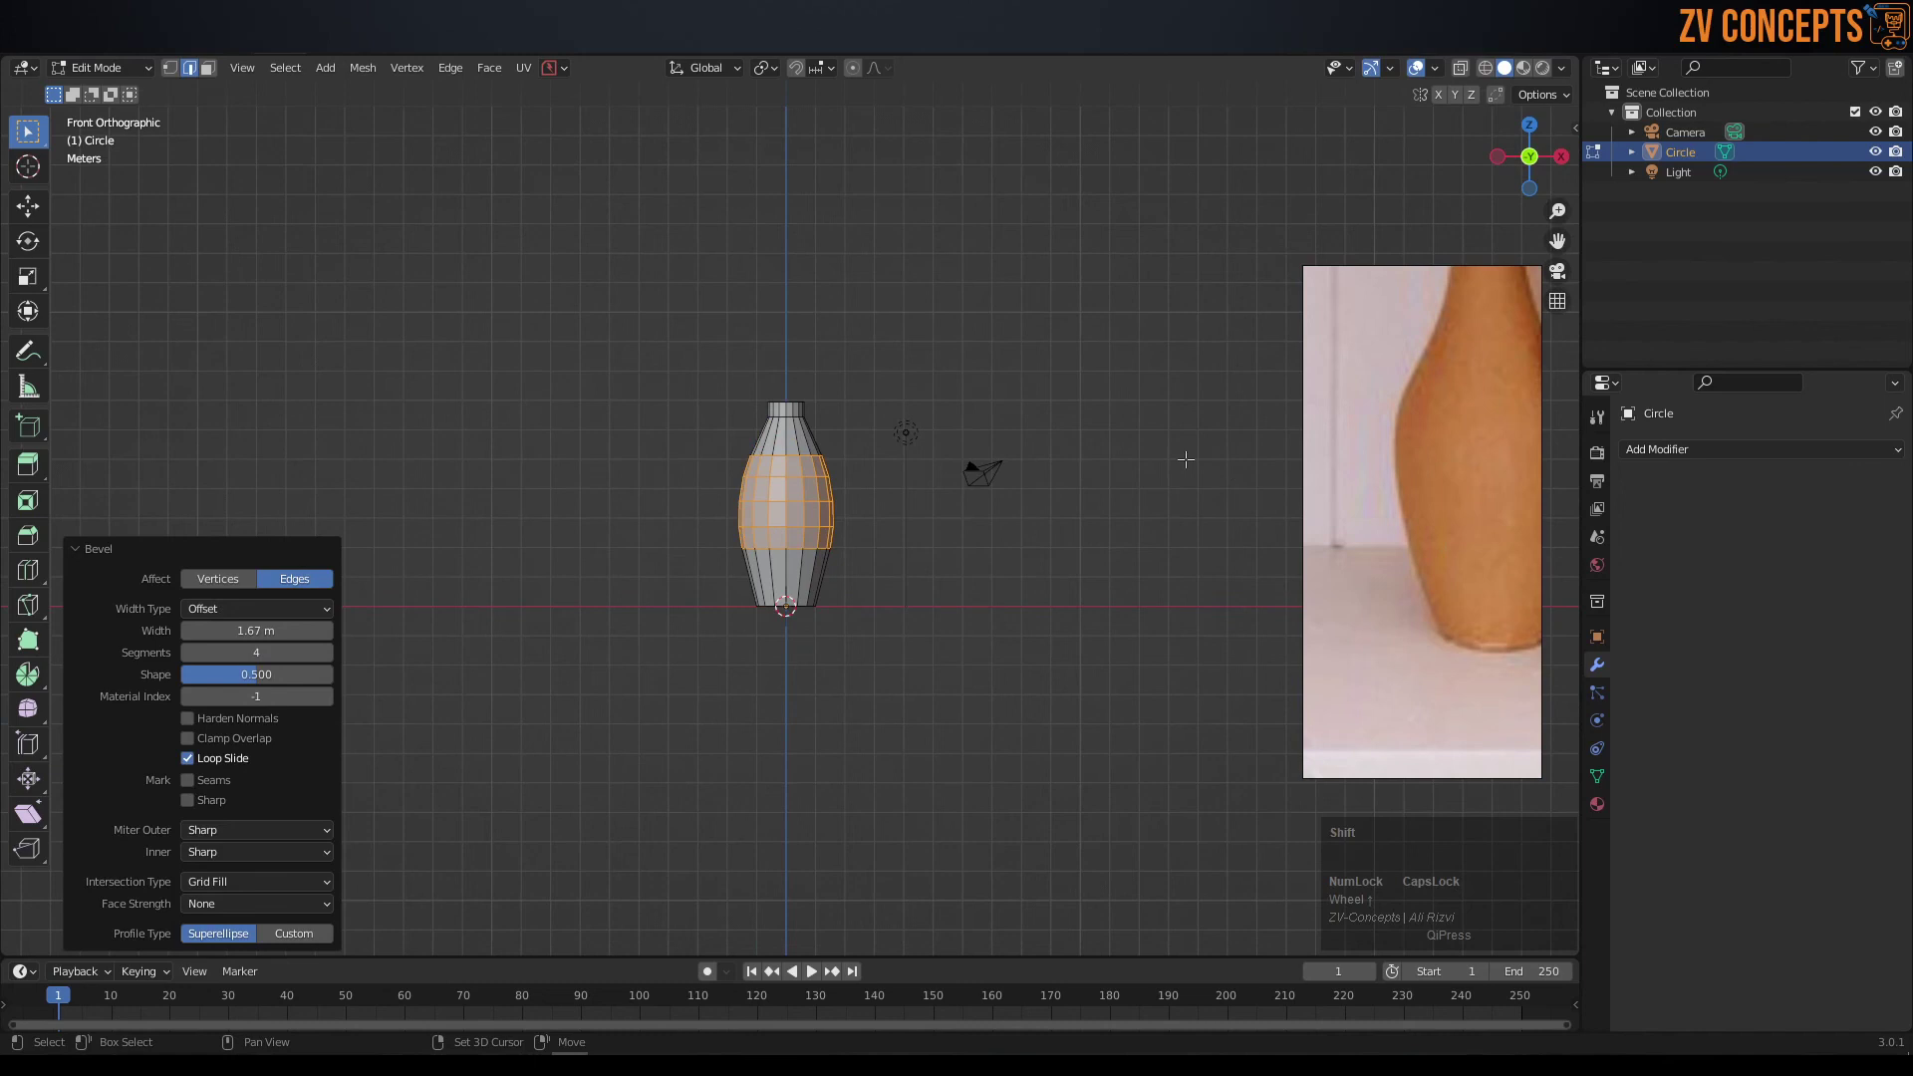
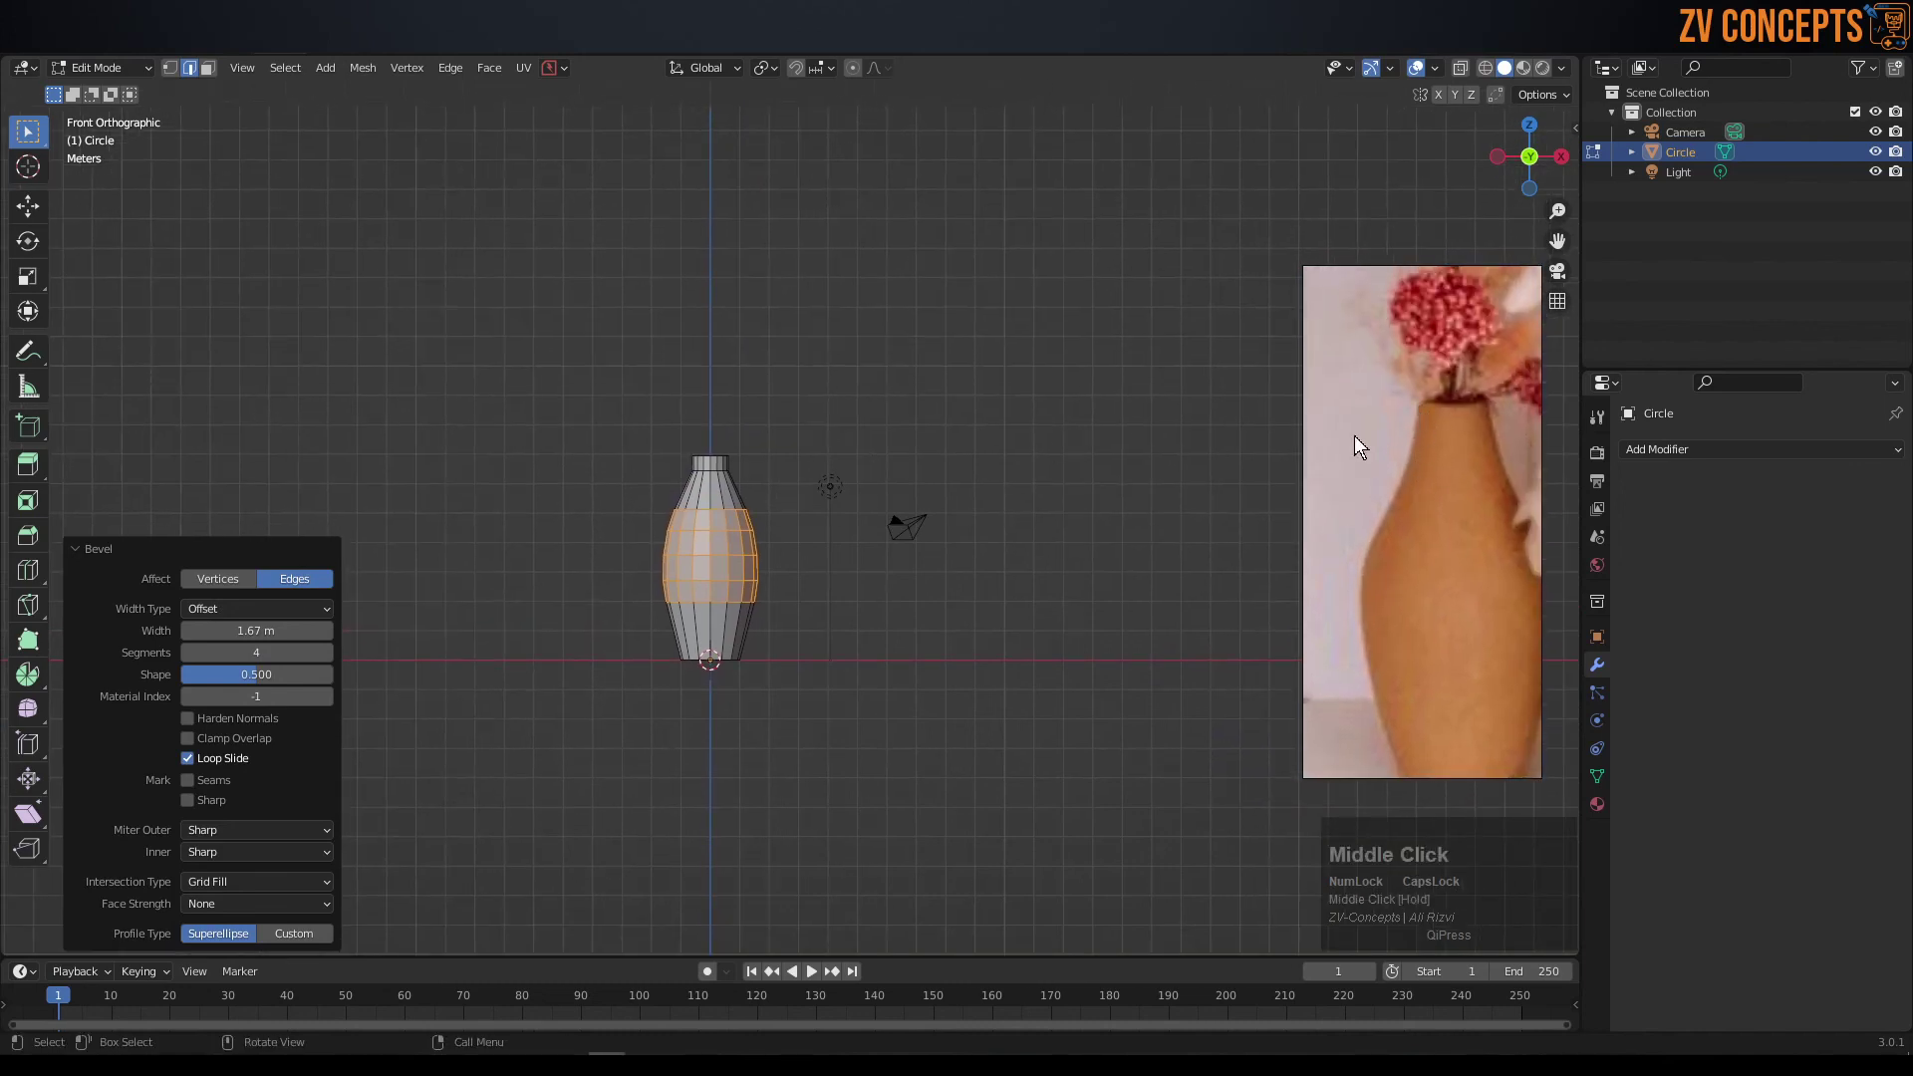
scroll(up, 3)
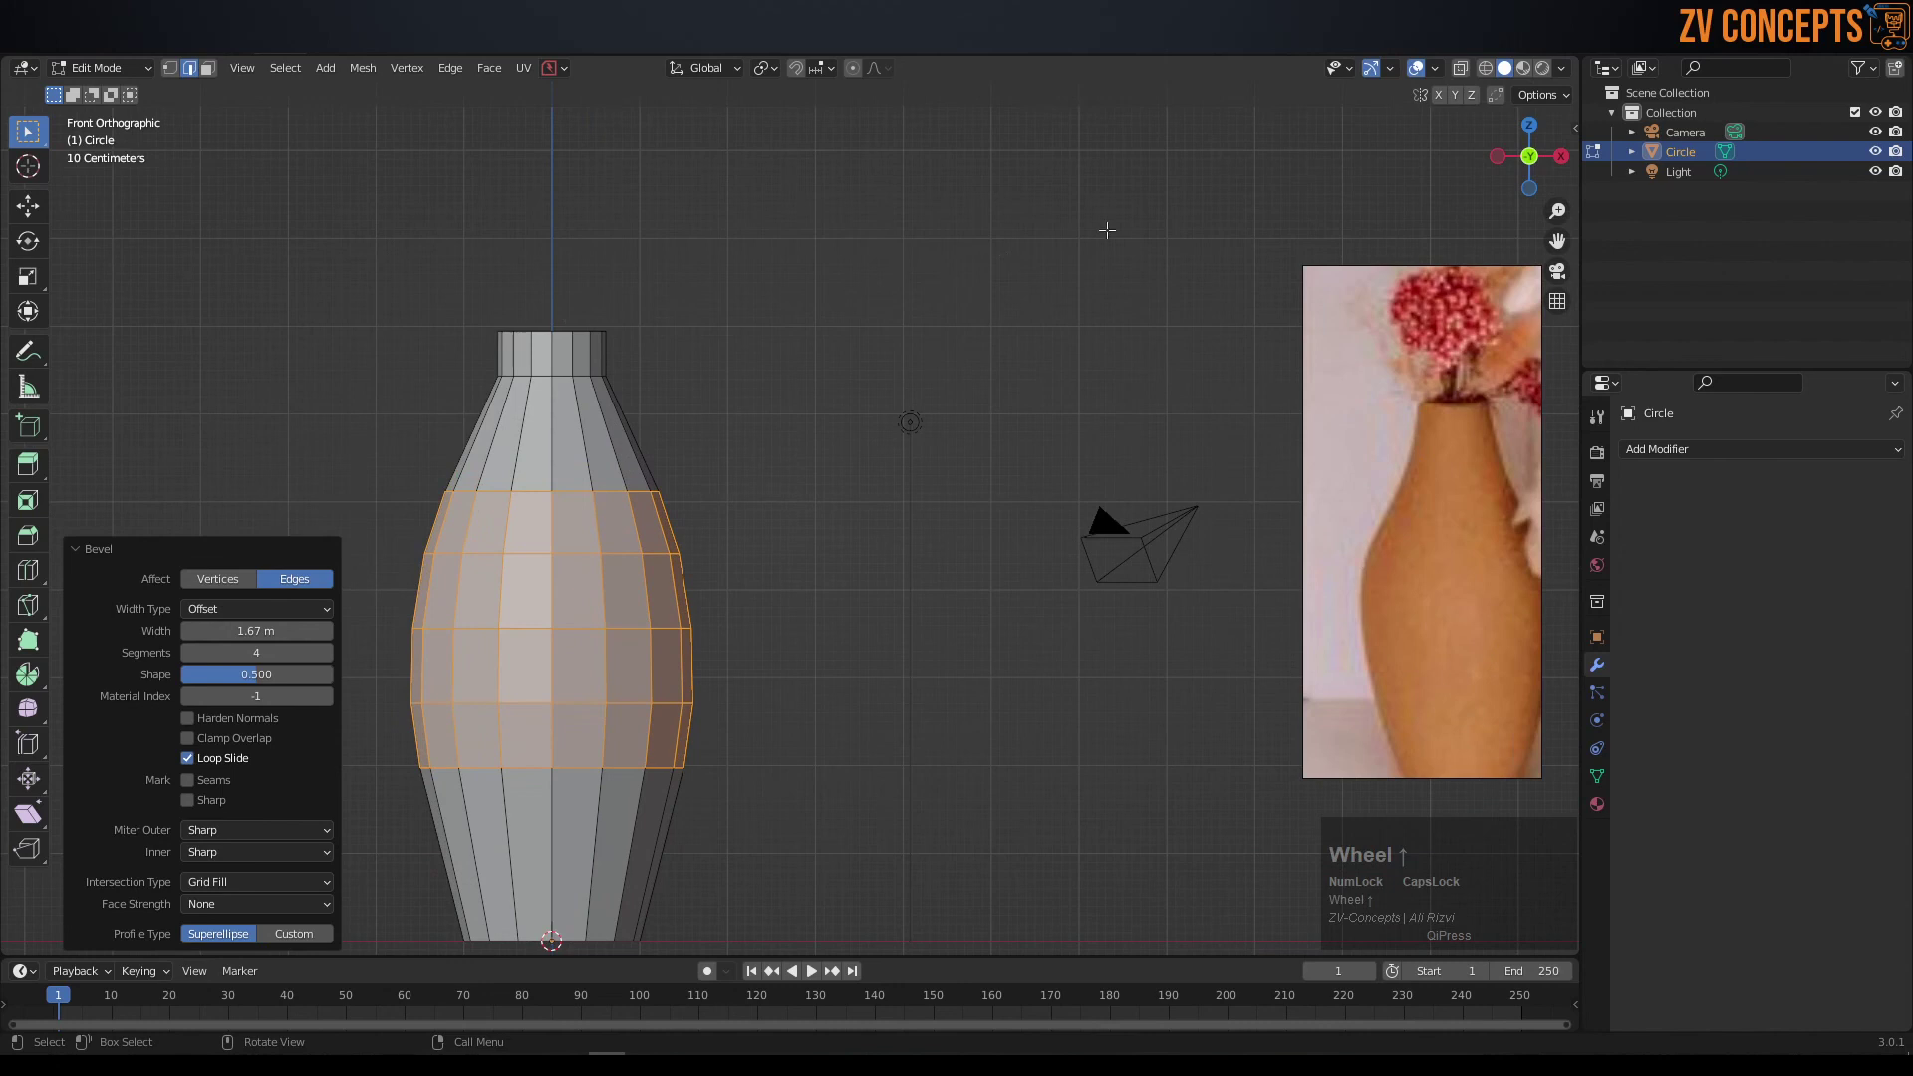
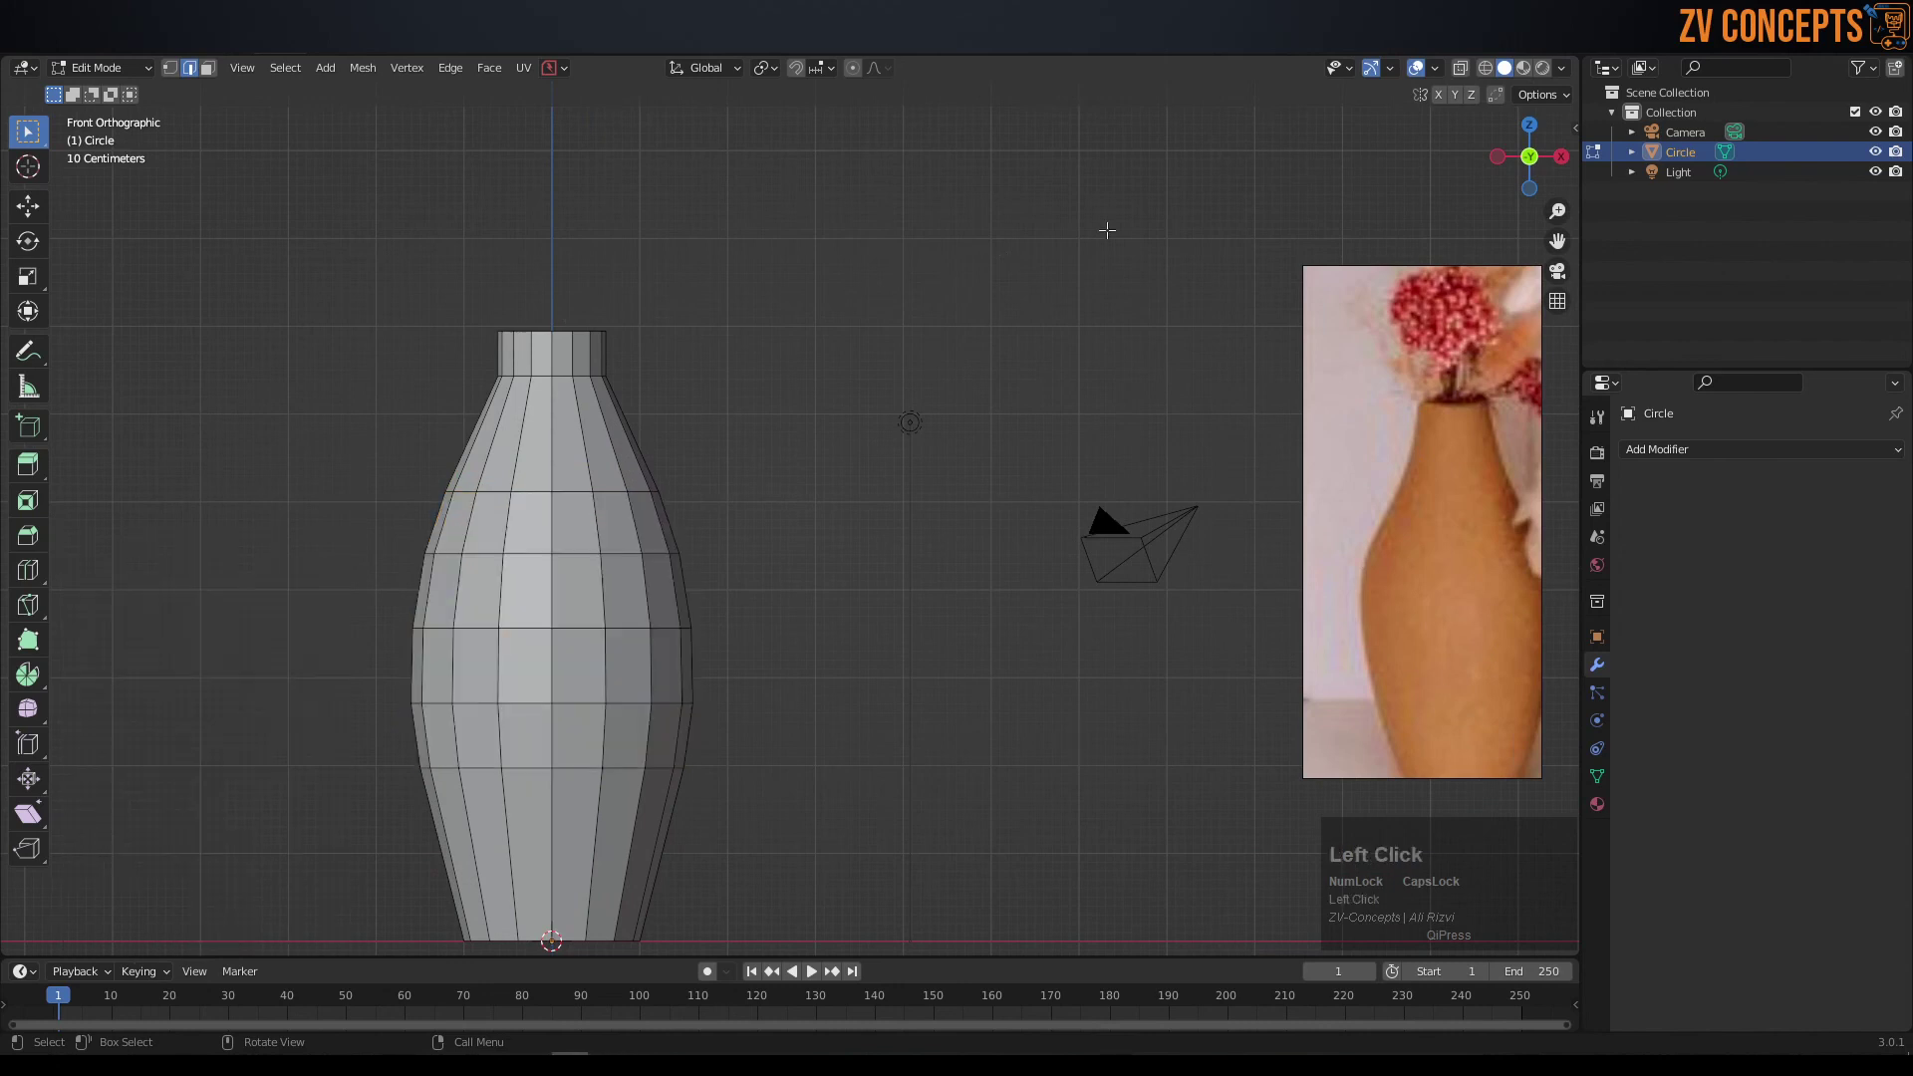
scroll(up, 3)
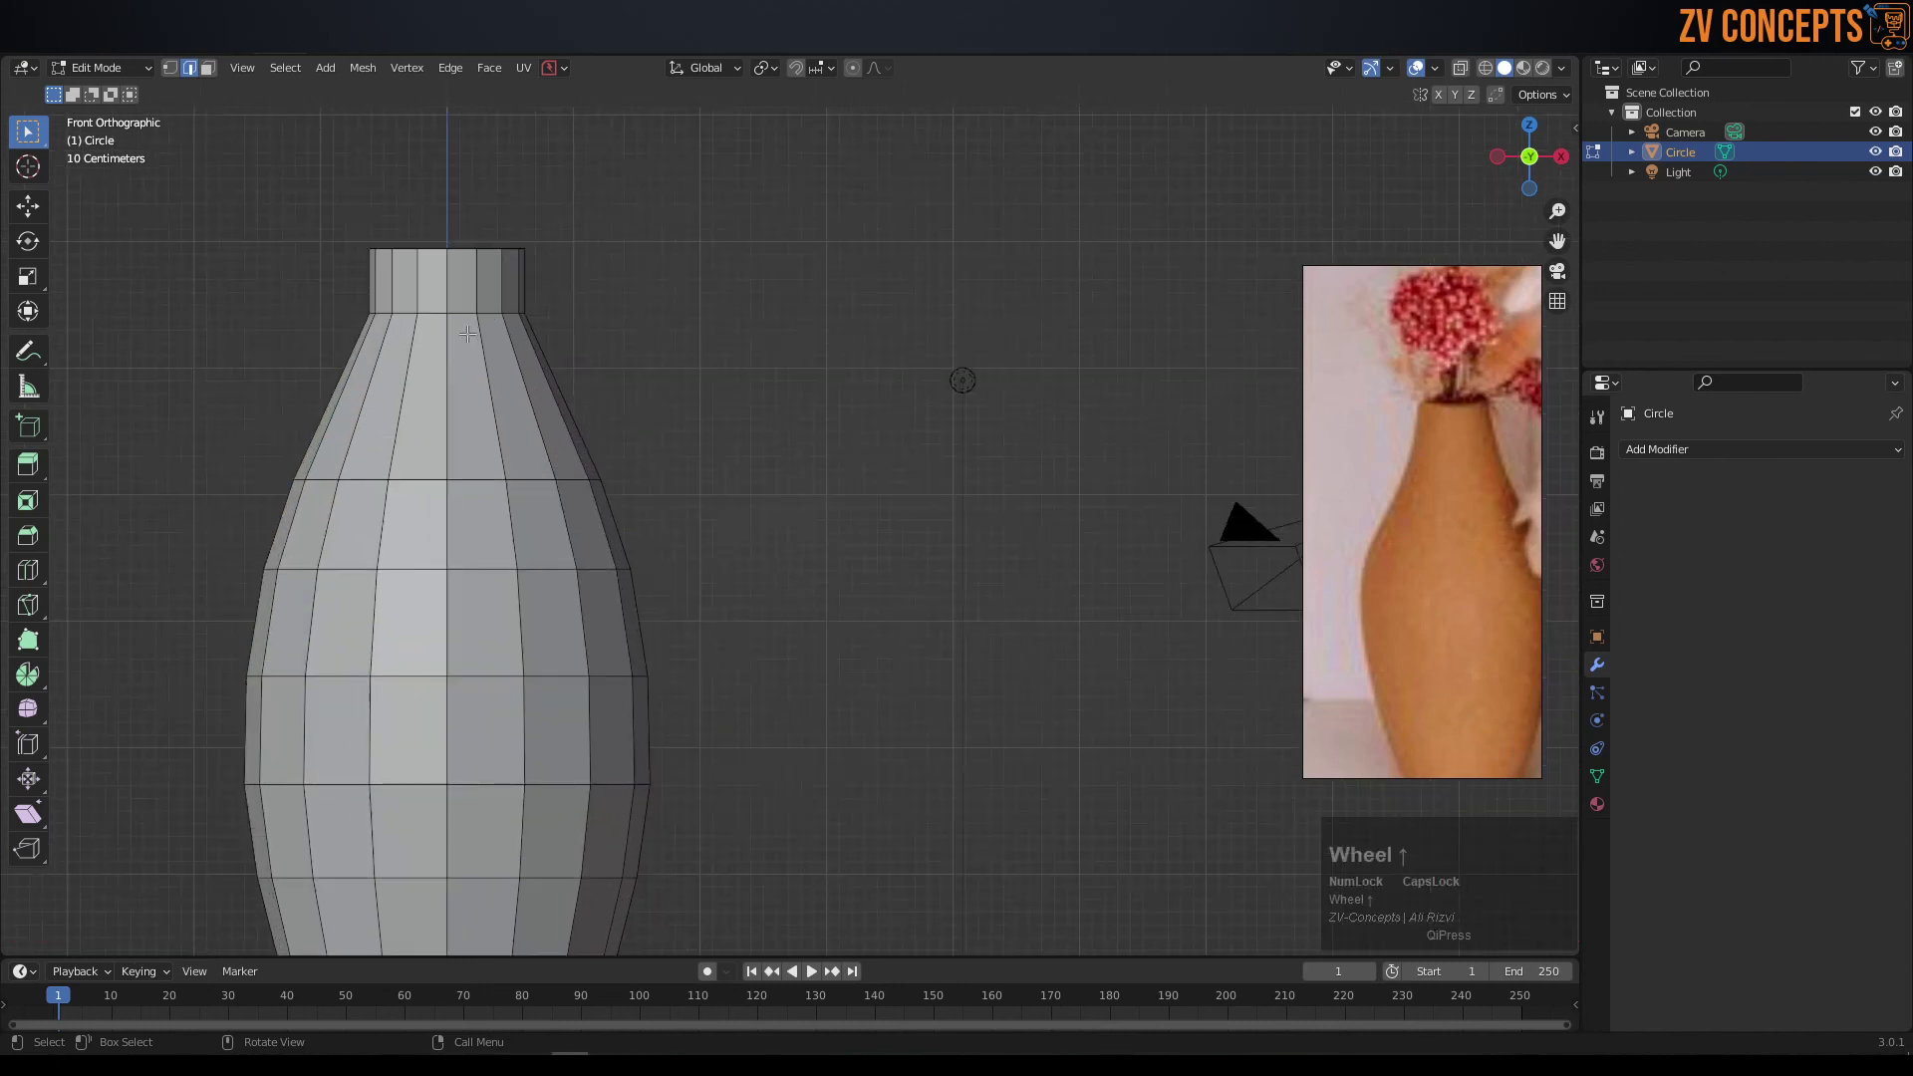
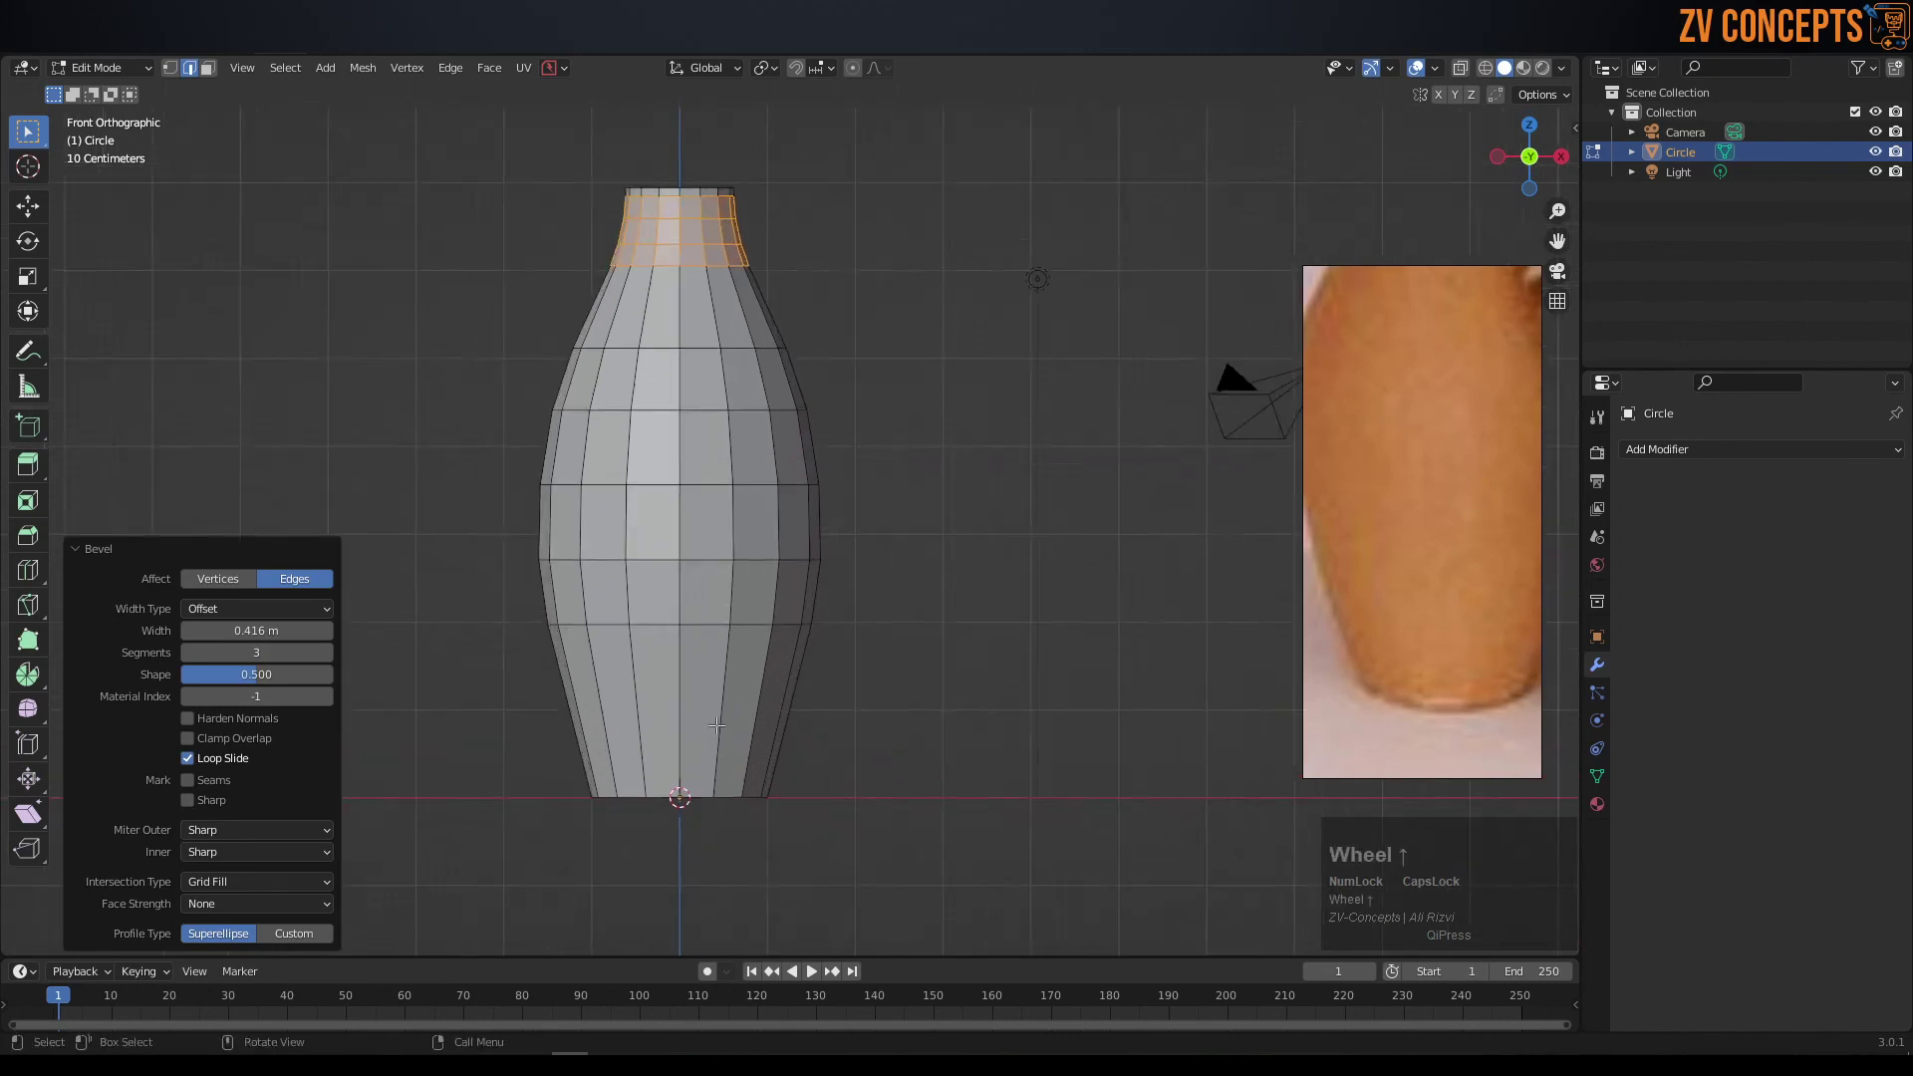
- Extrude the bottom edge loop and scale the new ring inward toward the centre
middle_click(729, 771)
scroll(up, 3)
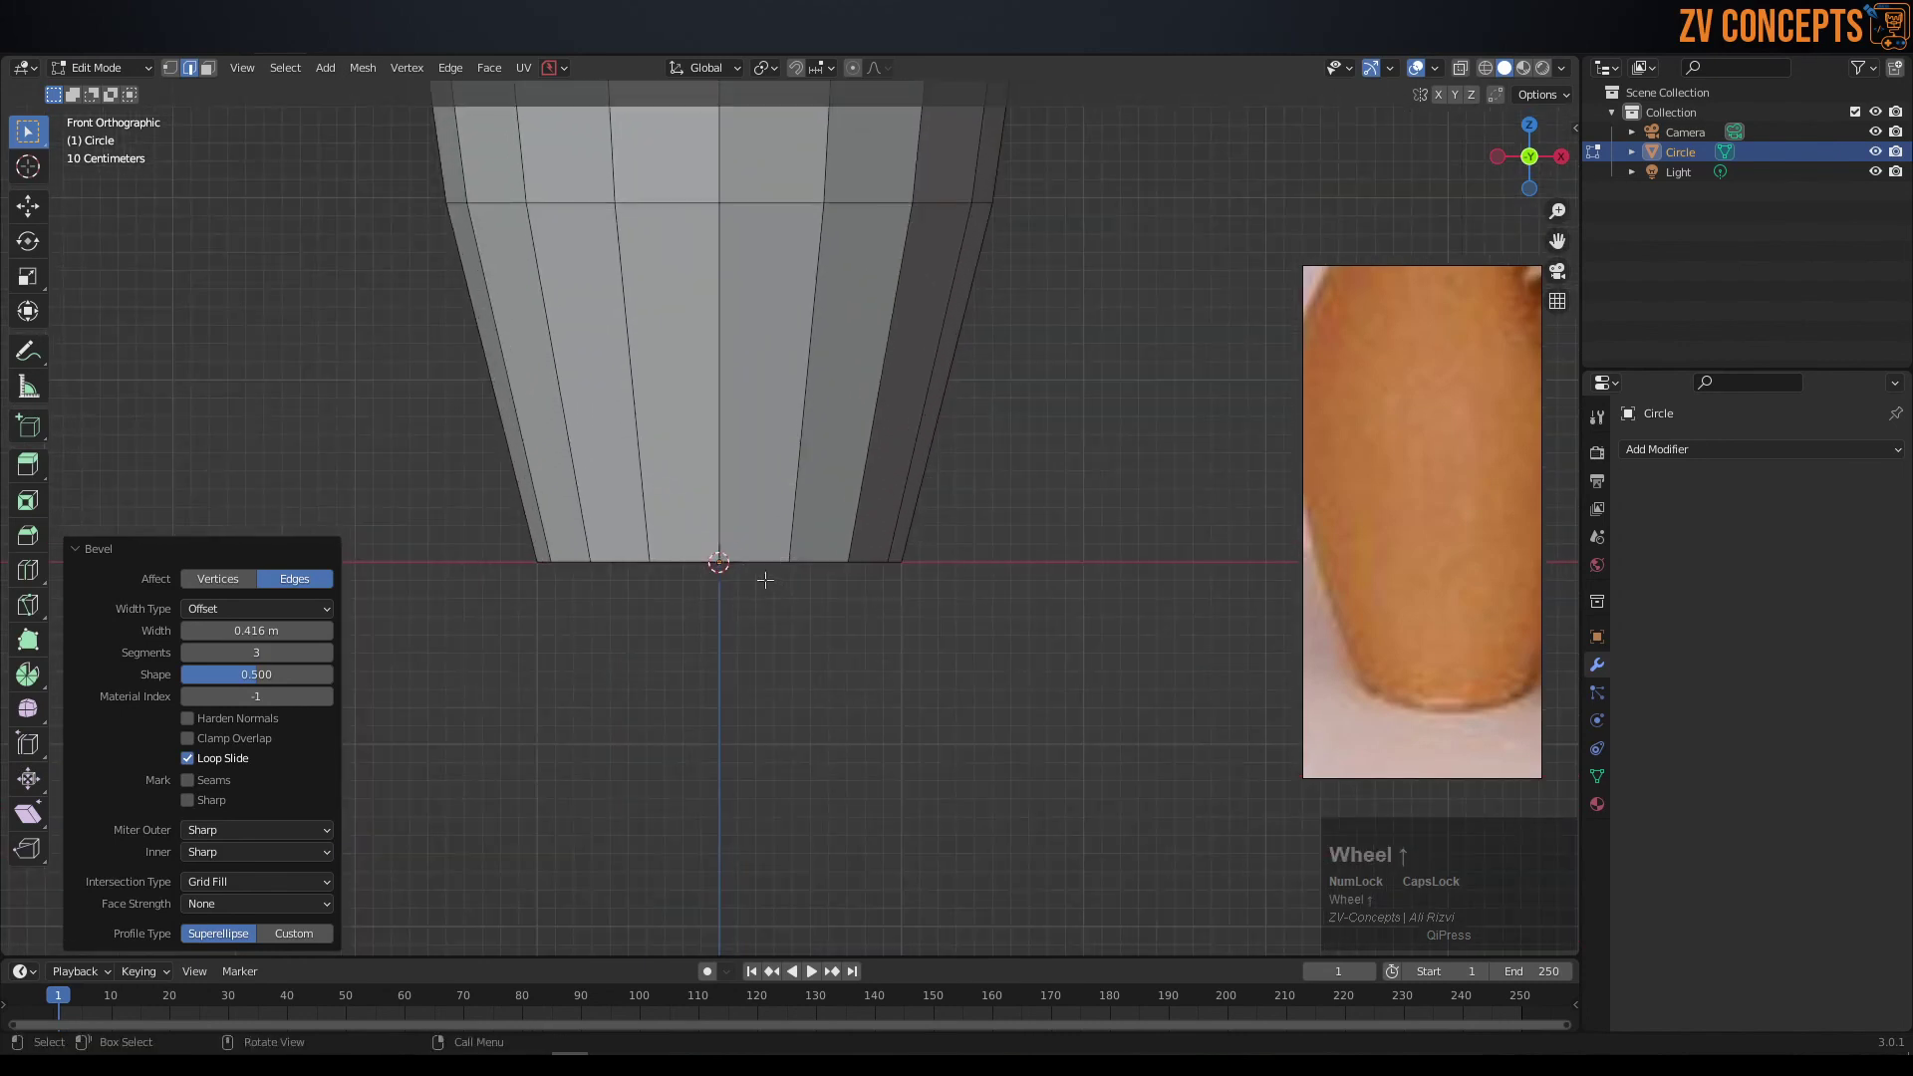
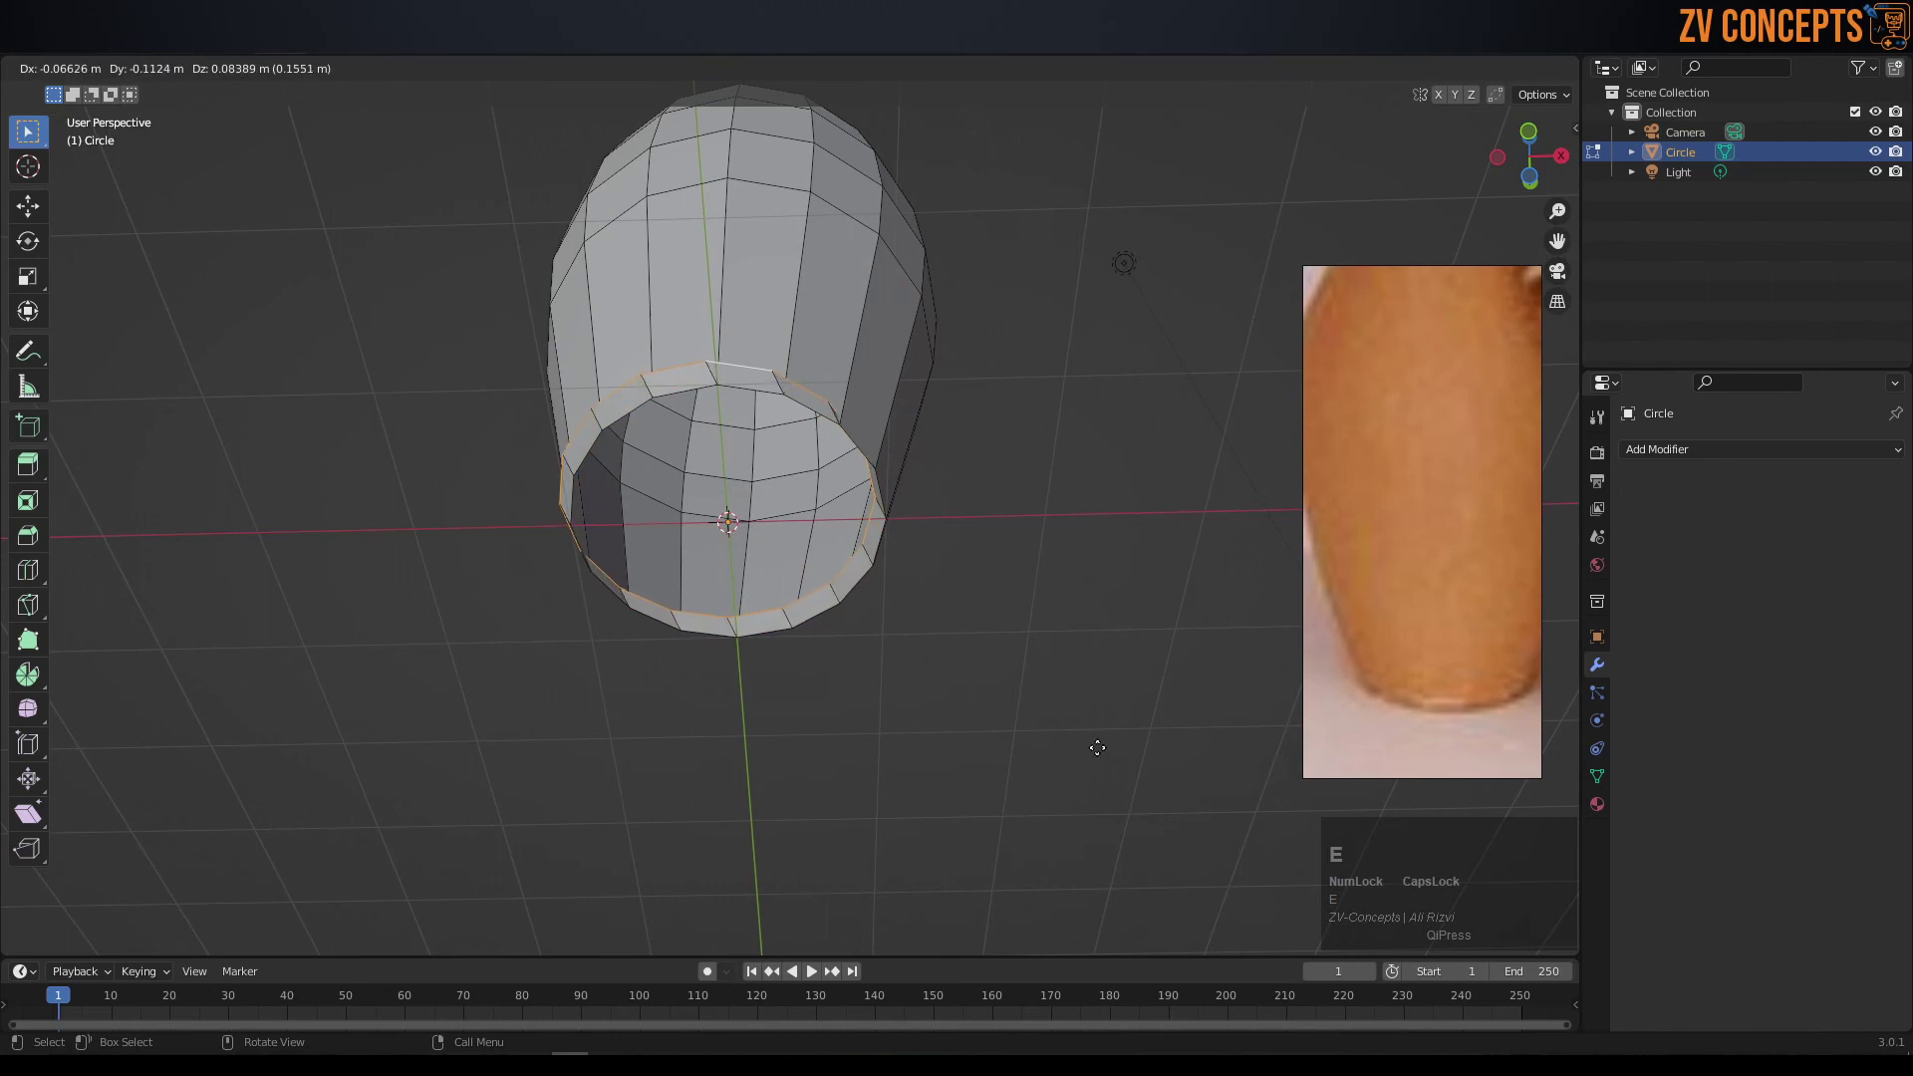
key(s)
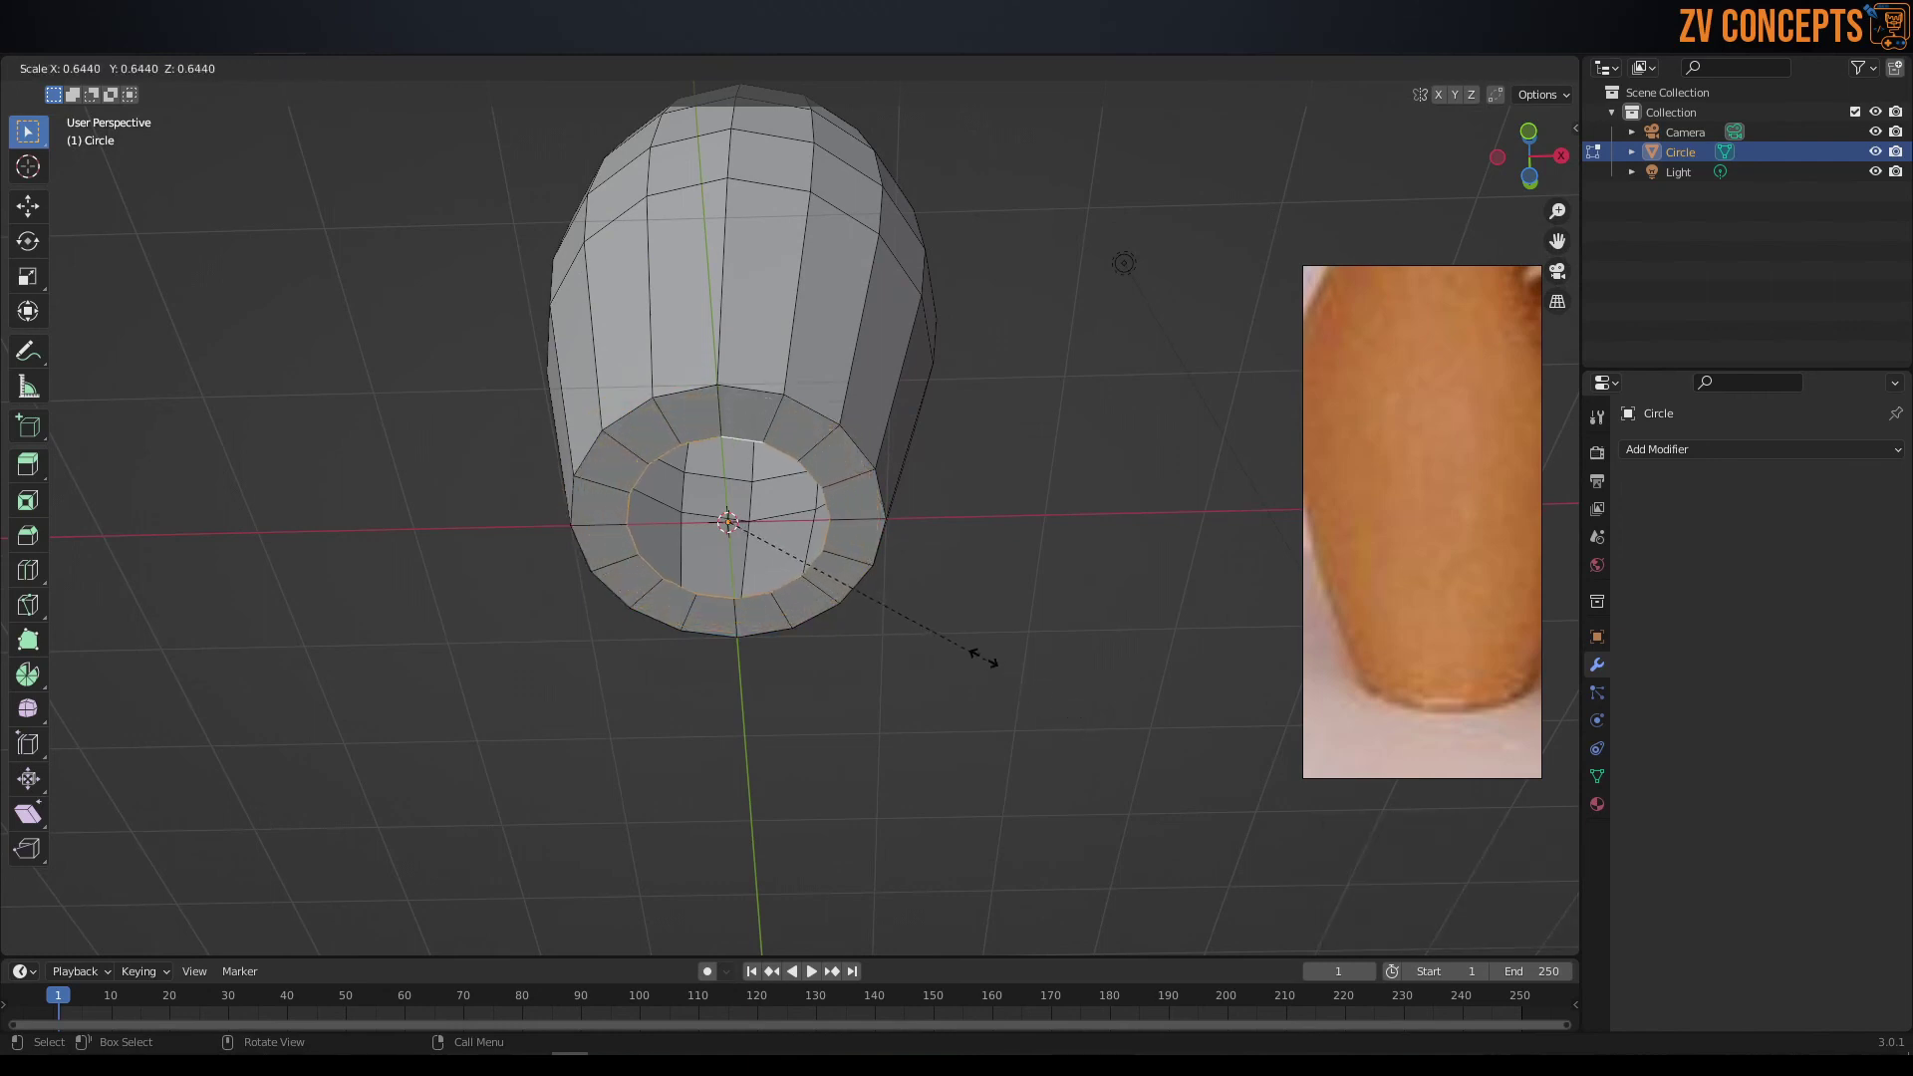
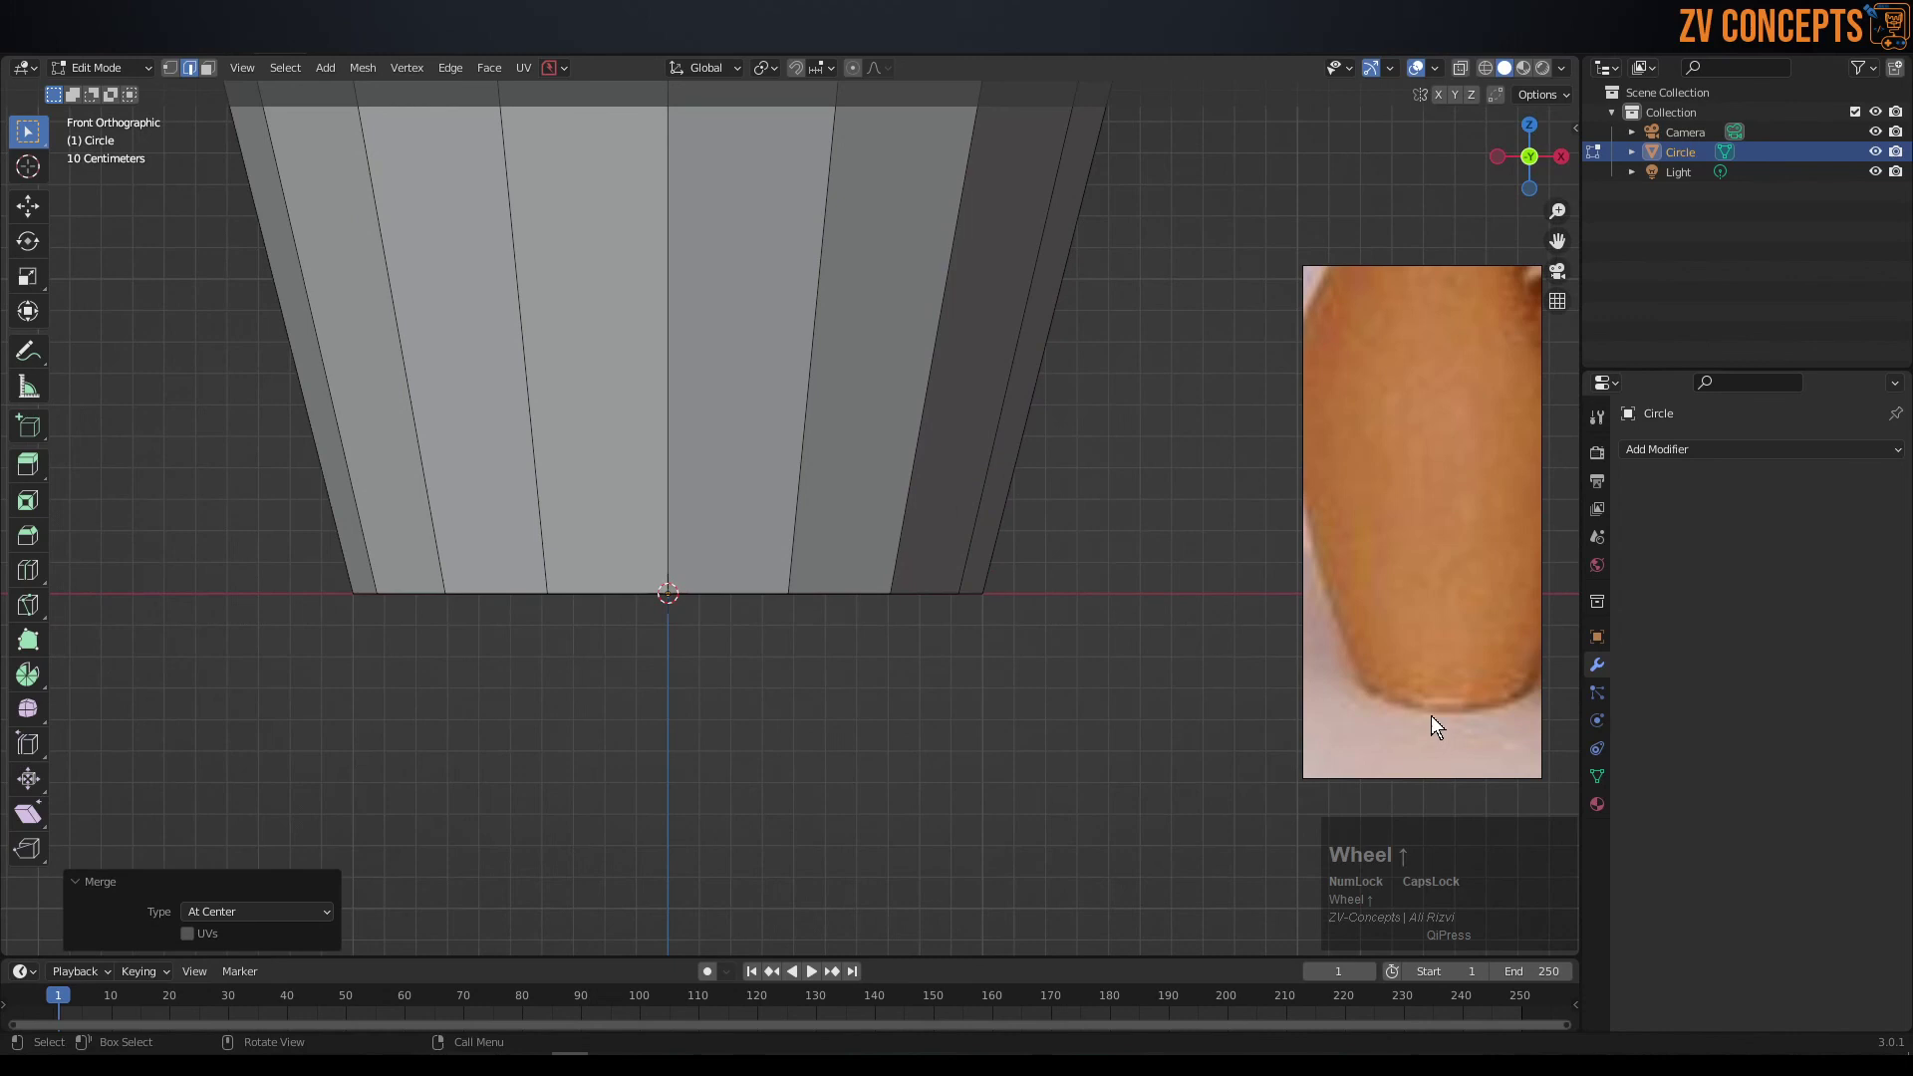
- Apply a narrow Ctrl+B bevel to the vase's bottom edge ring
scroll(down, 3)
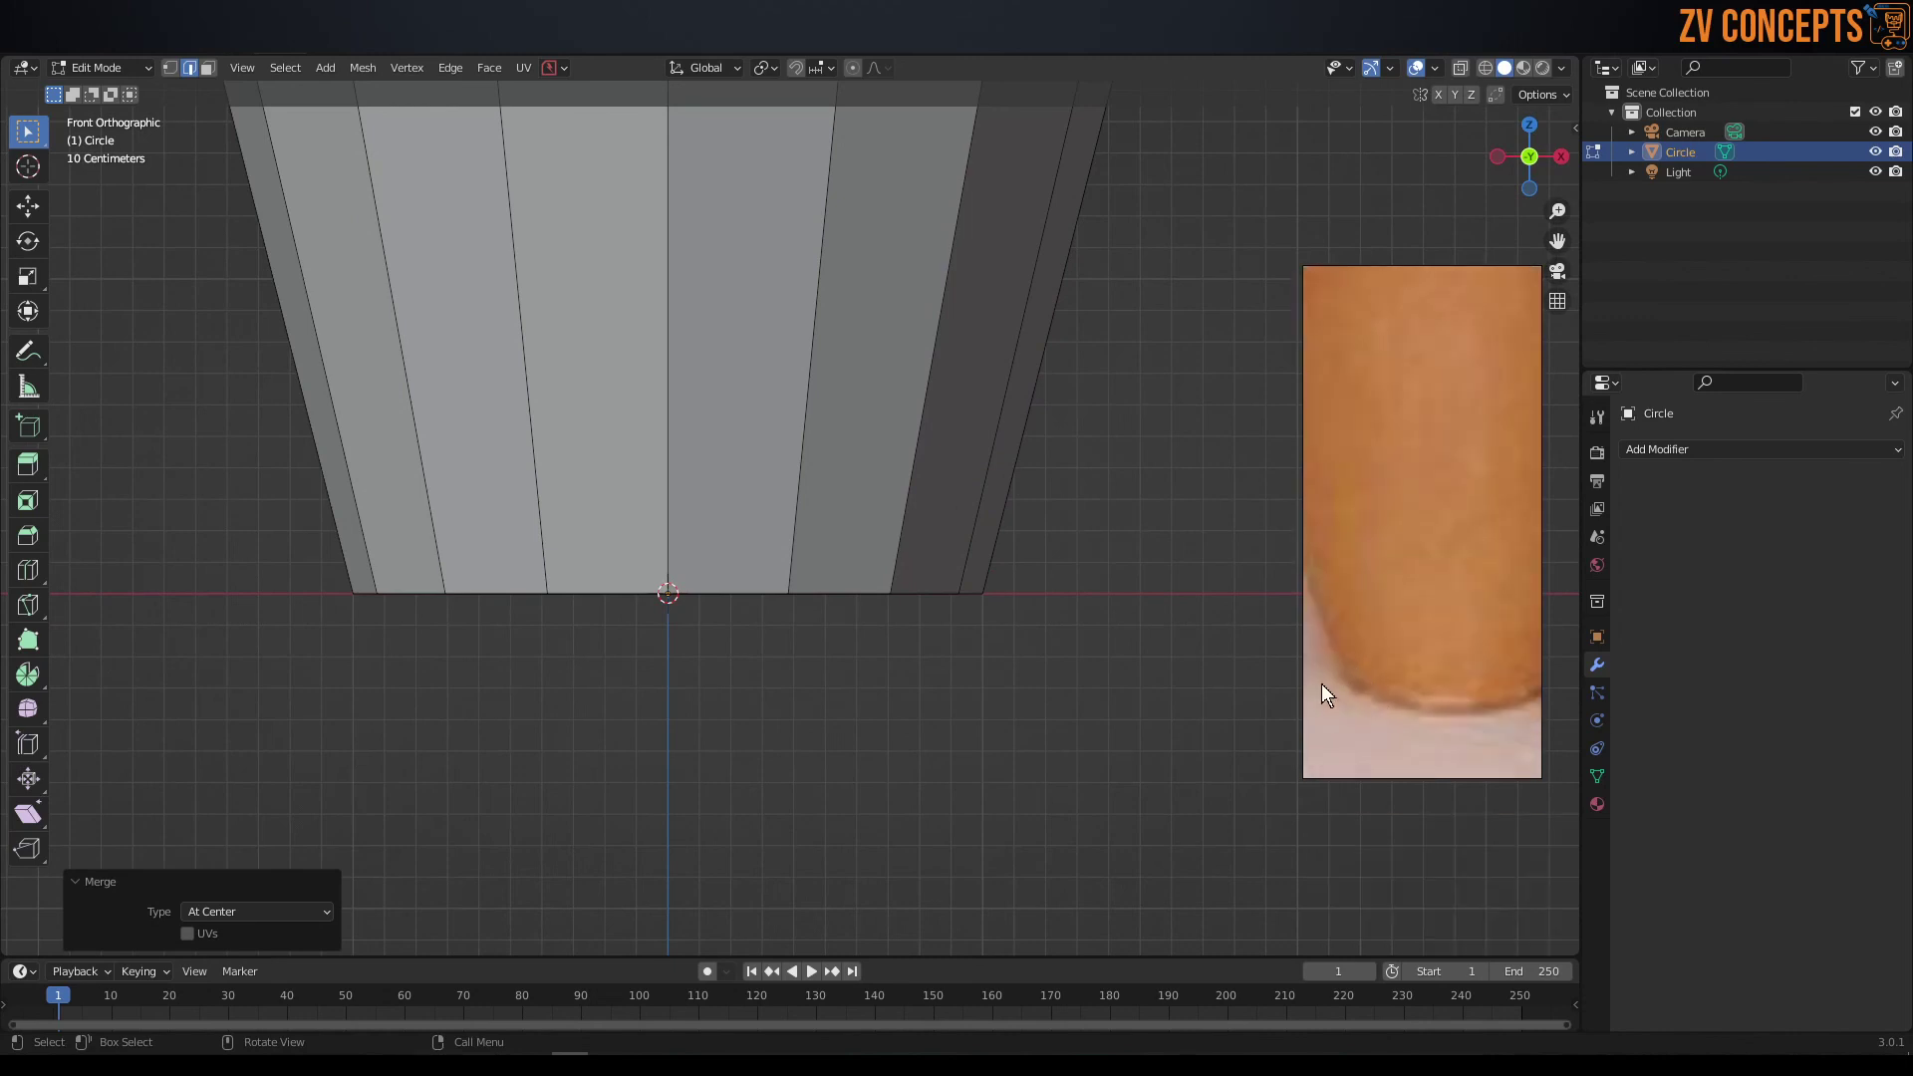
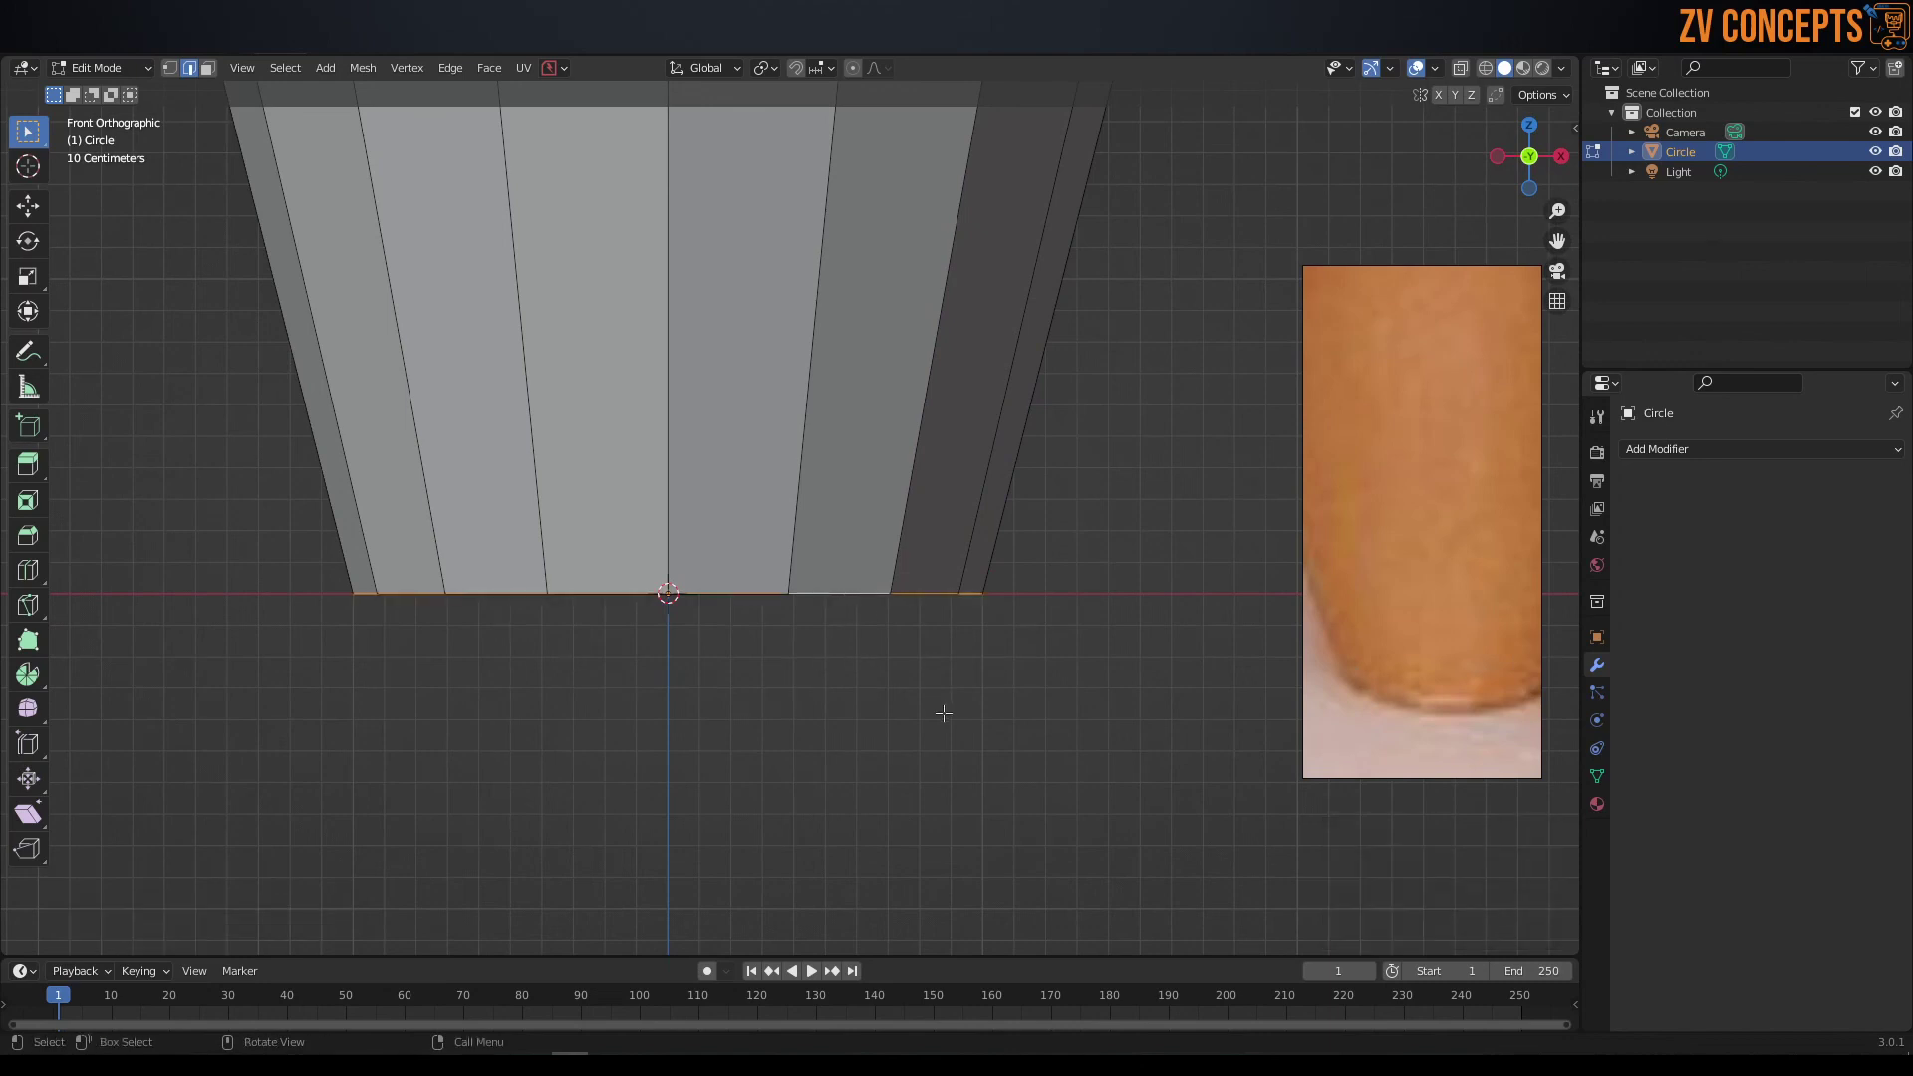
key(ctrl+b)
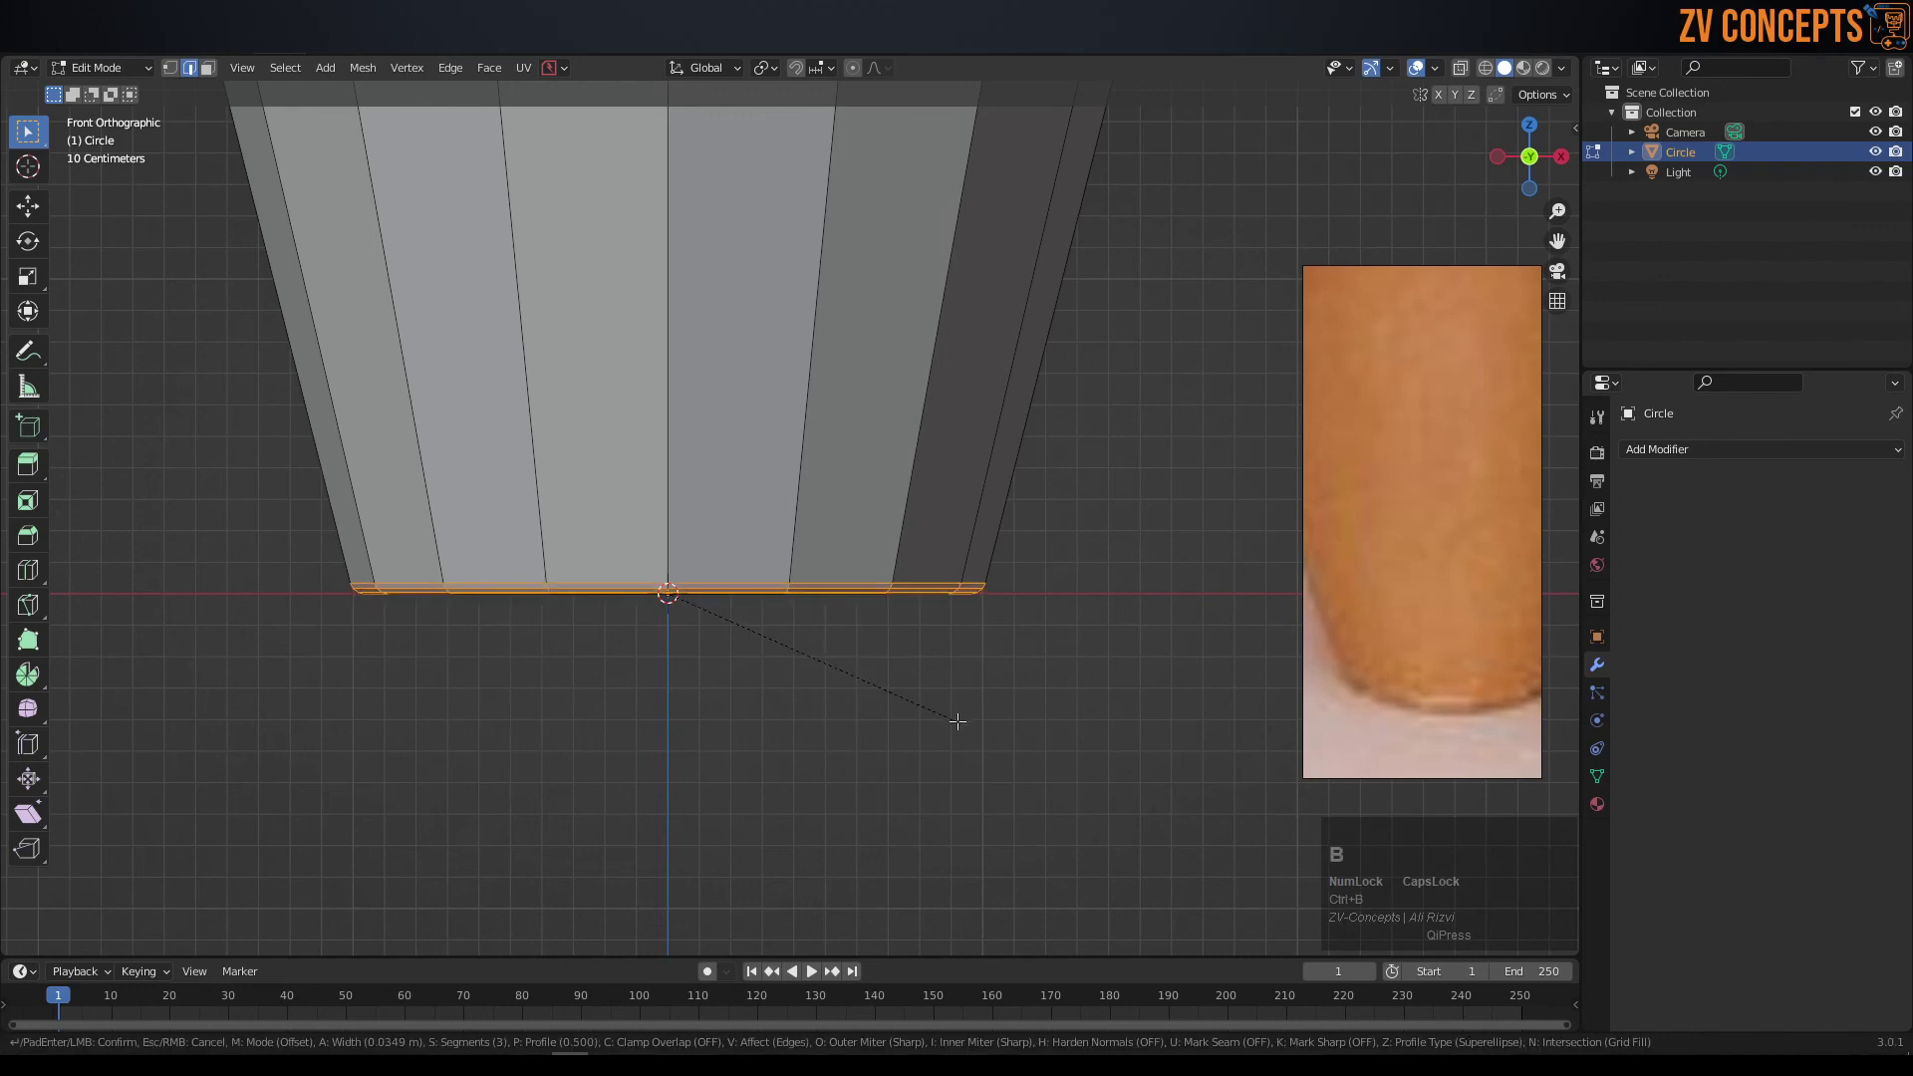
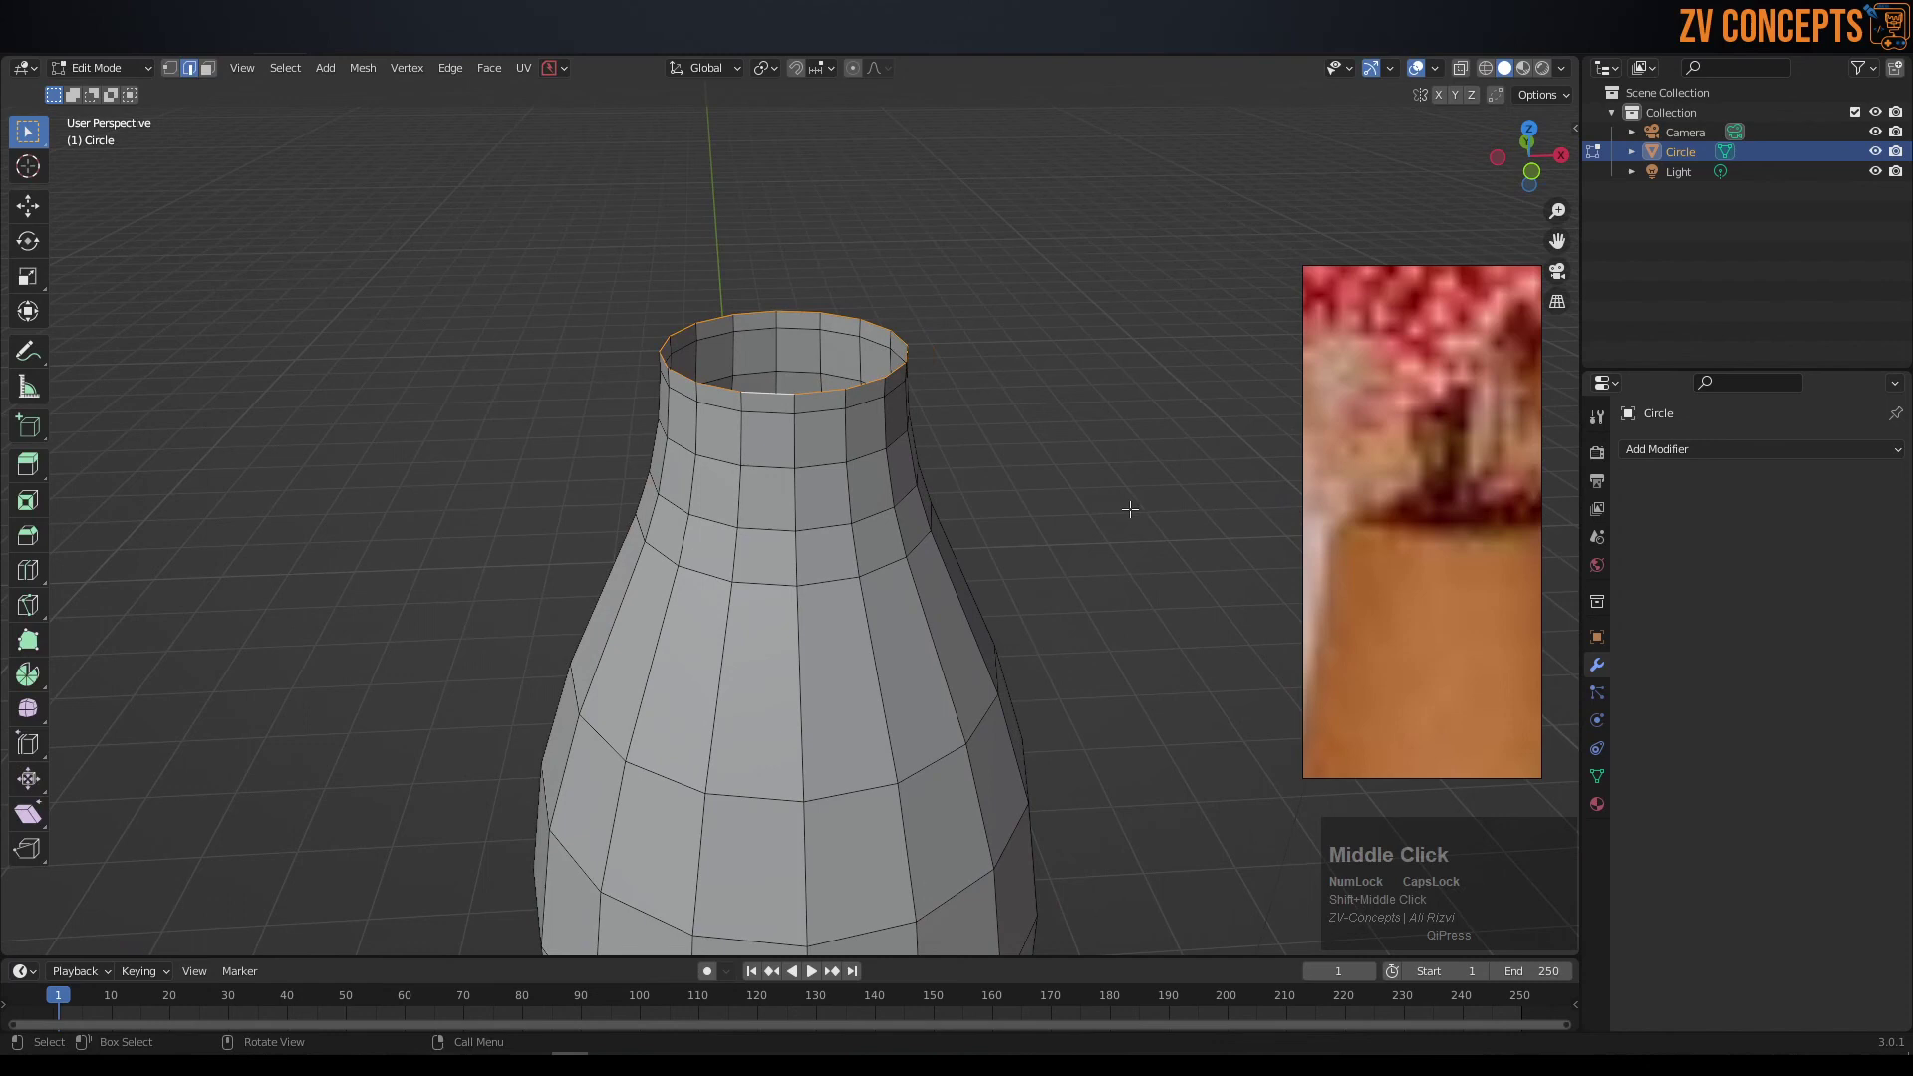
- Inset the top rim into a thick lip, then extrude the inner edge down inside the neck
key(e)
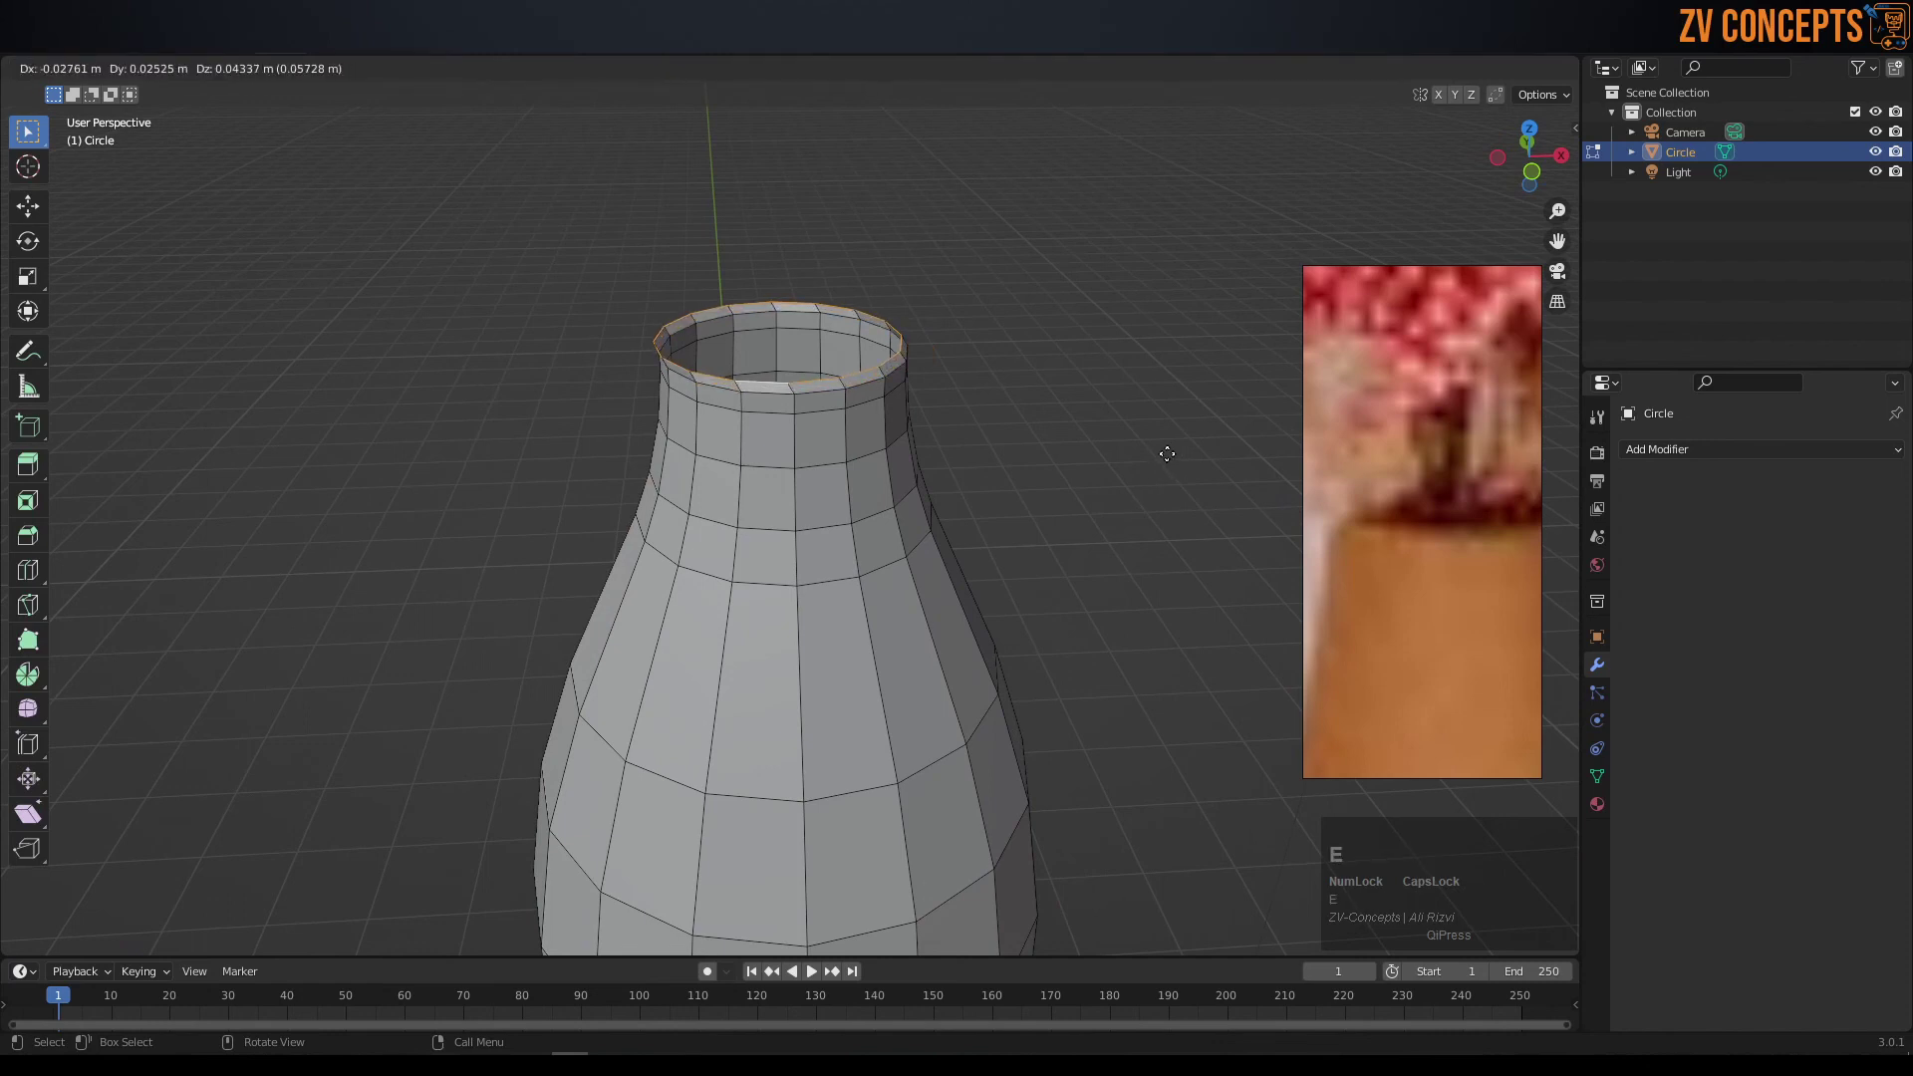
key(s)
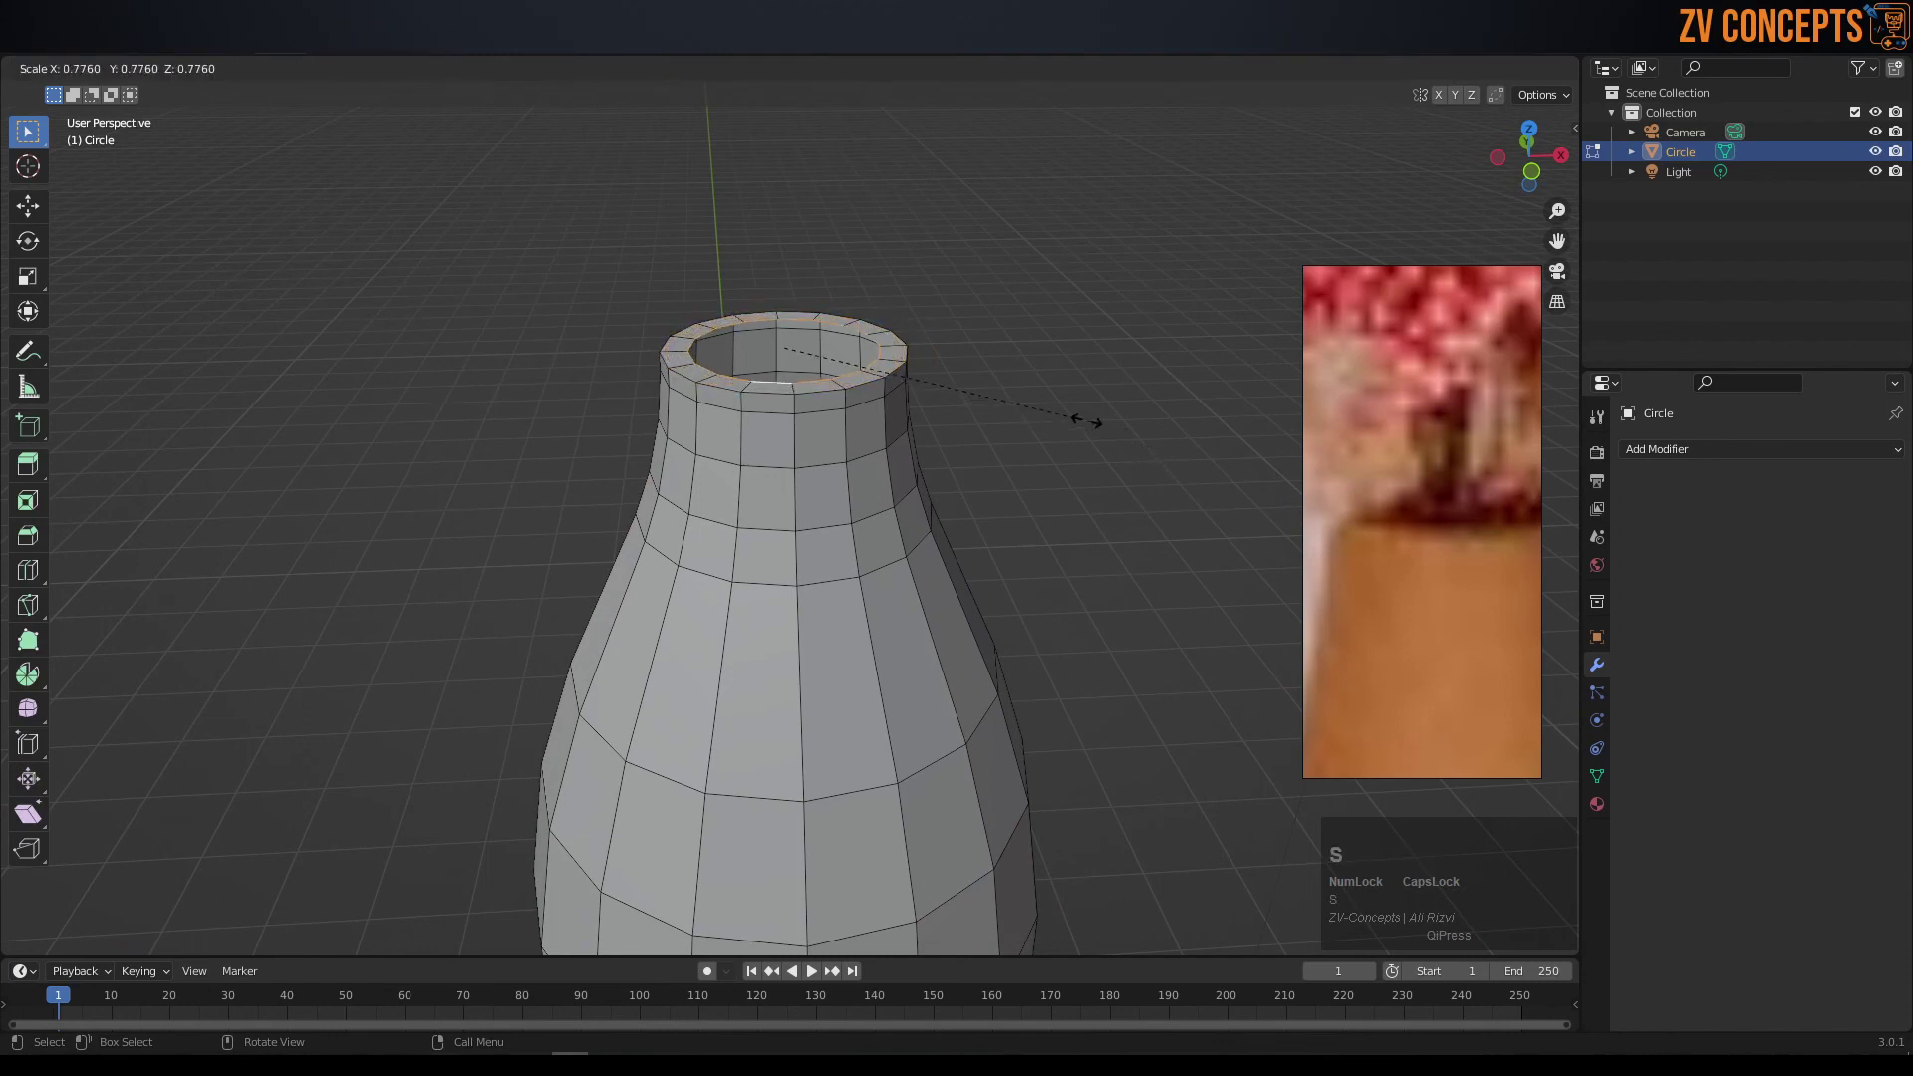
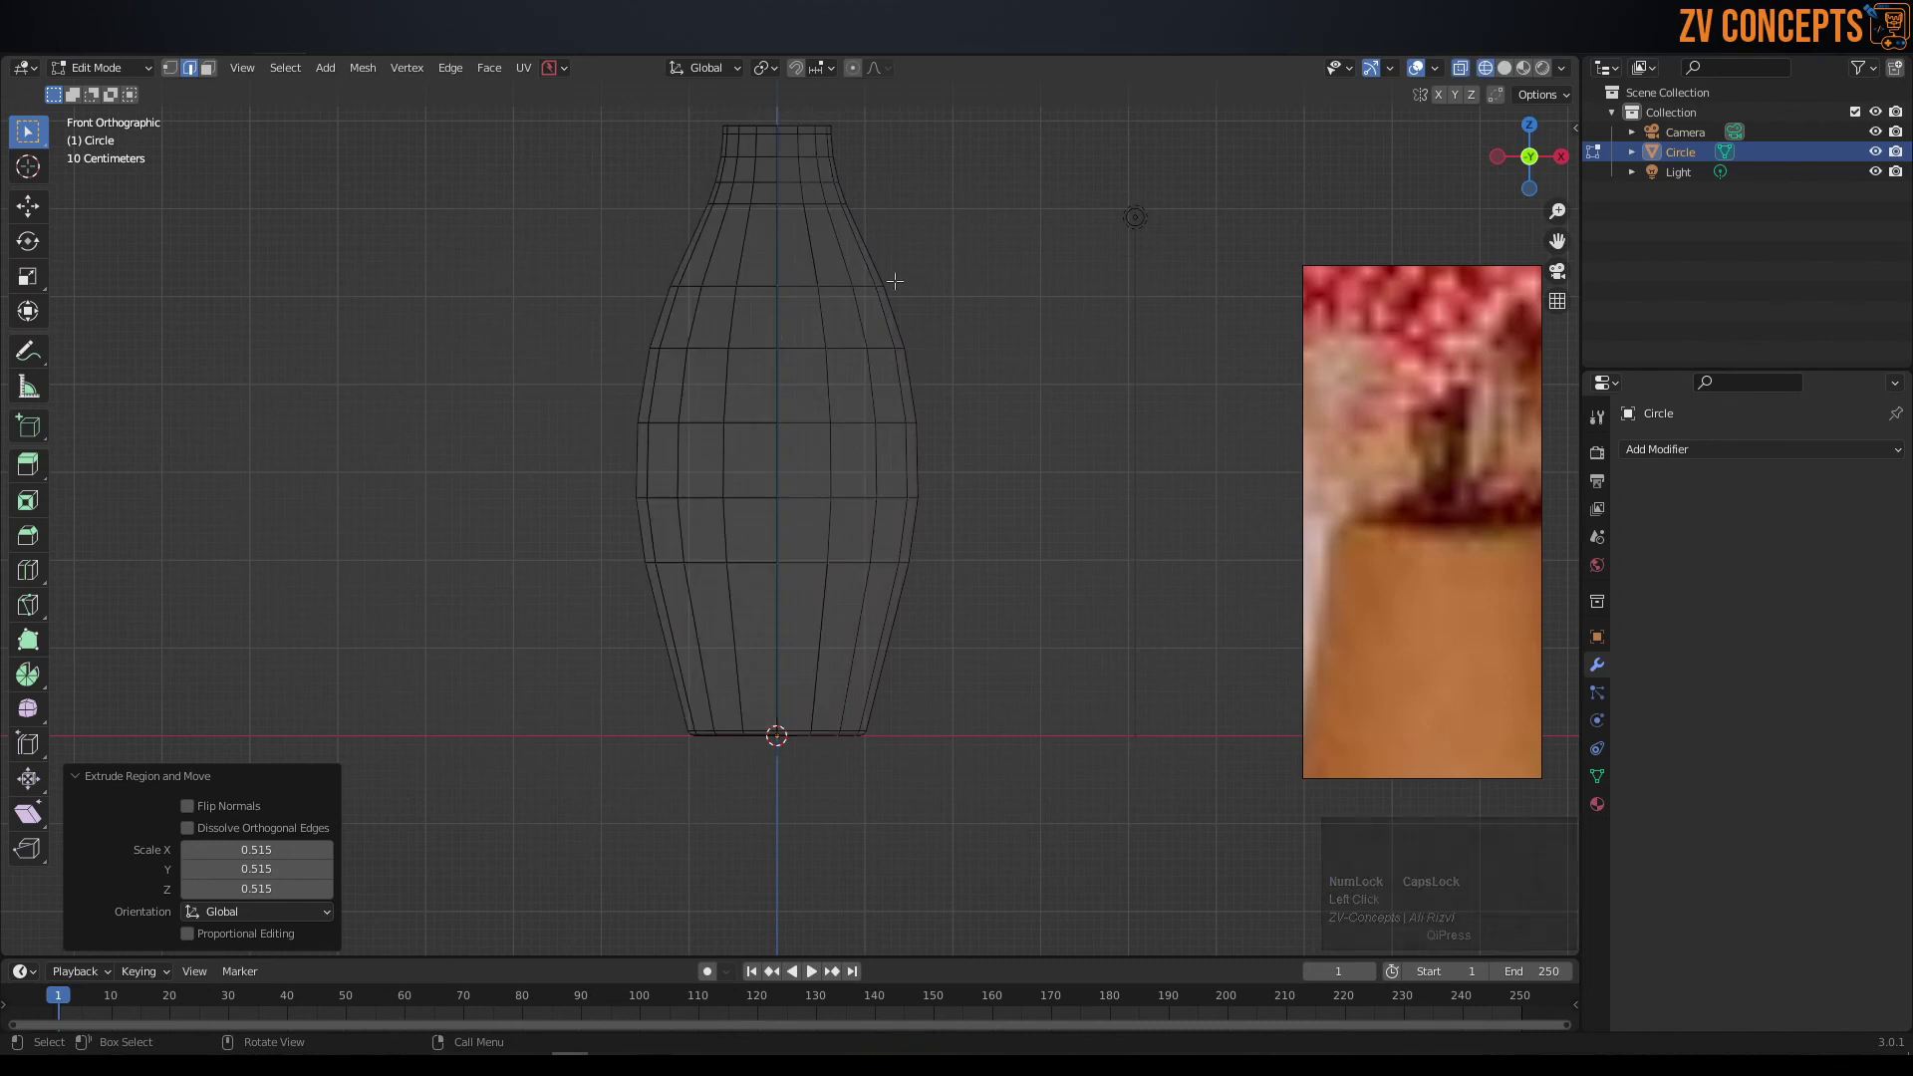
key(e)
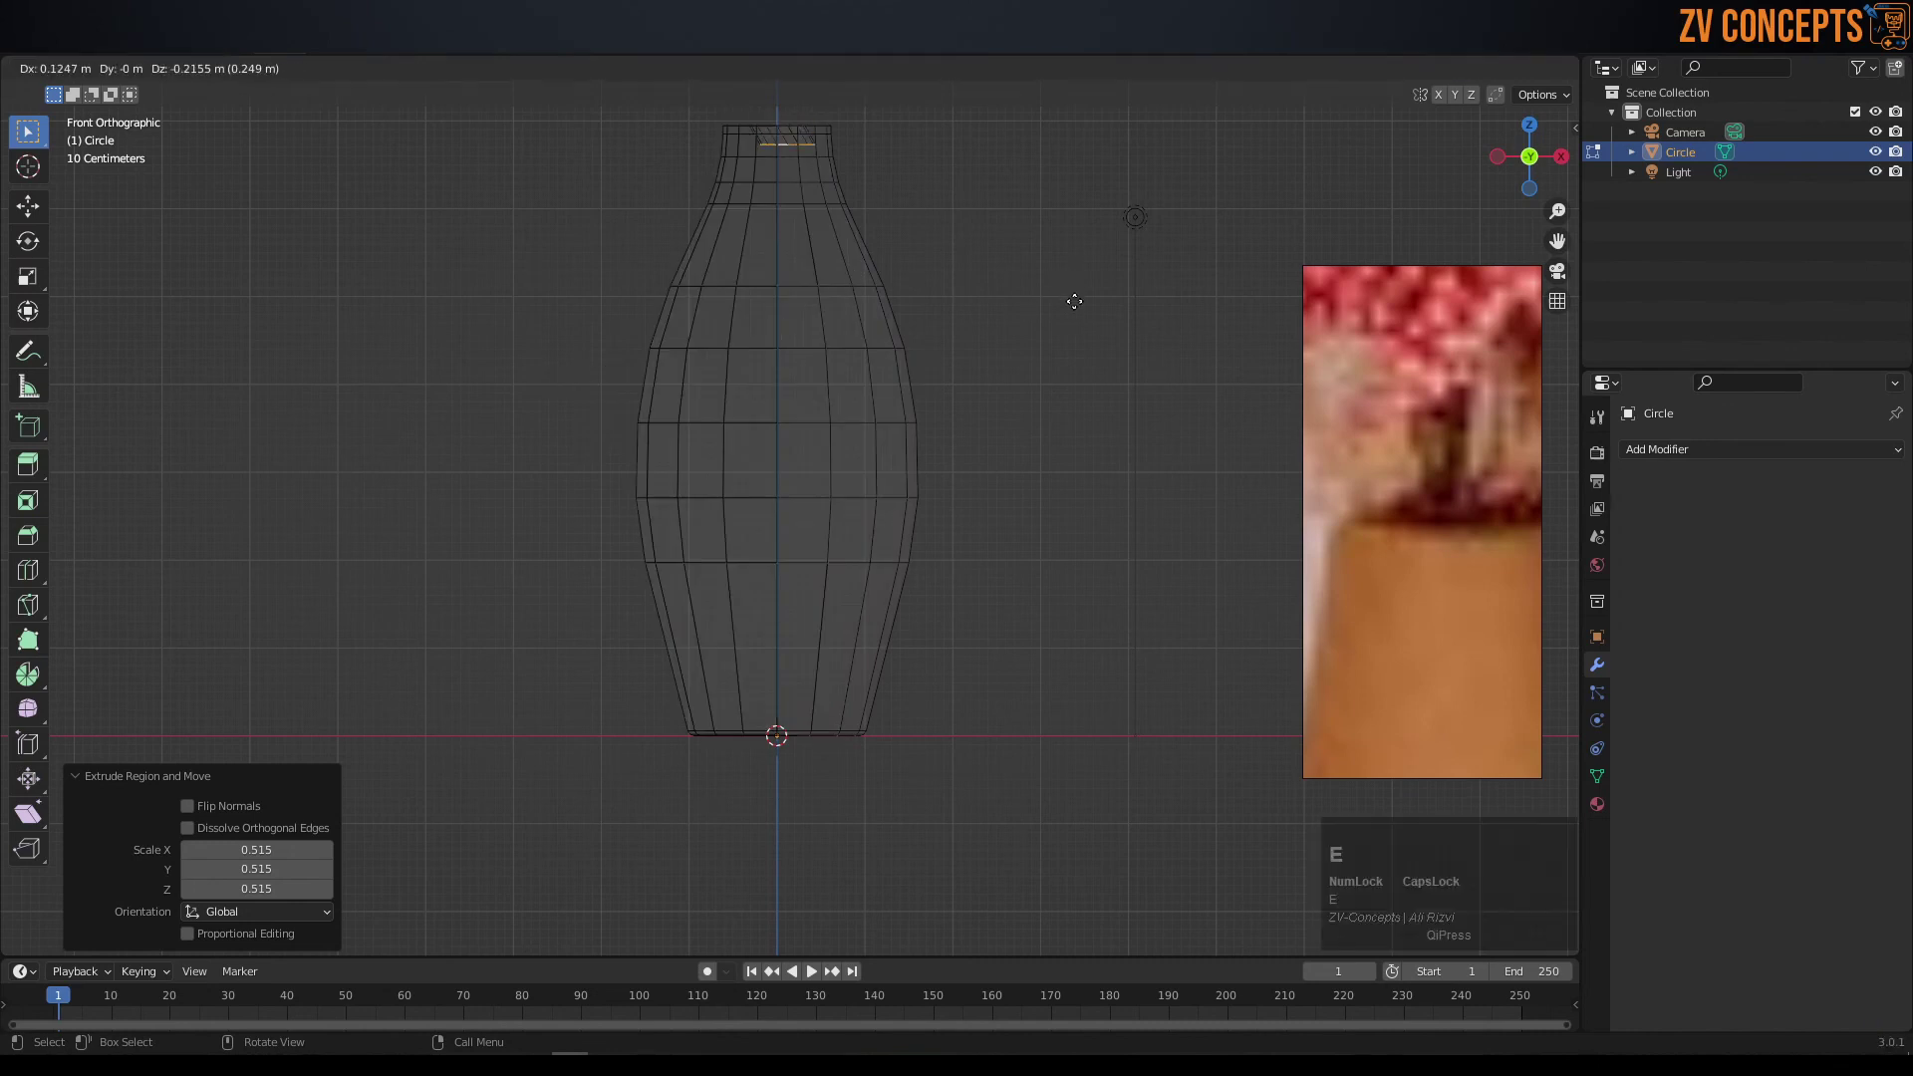
key(z)
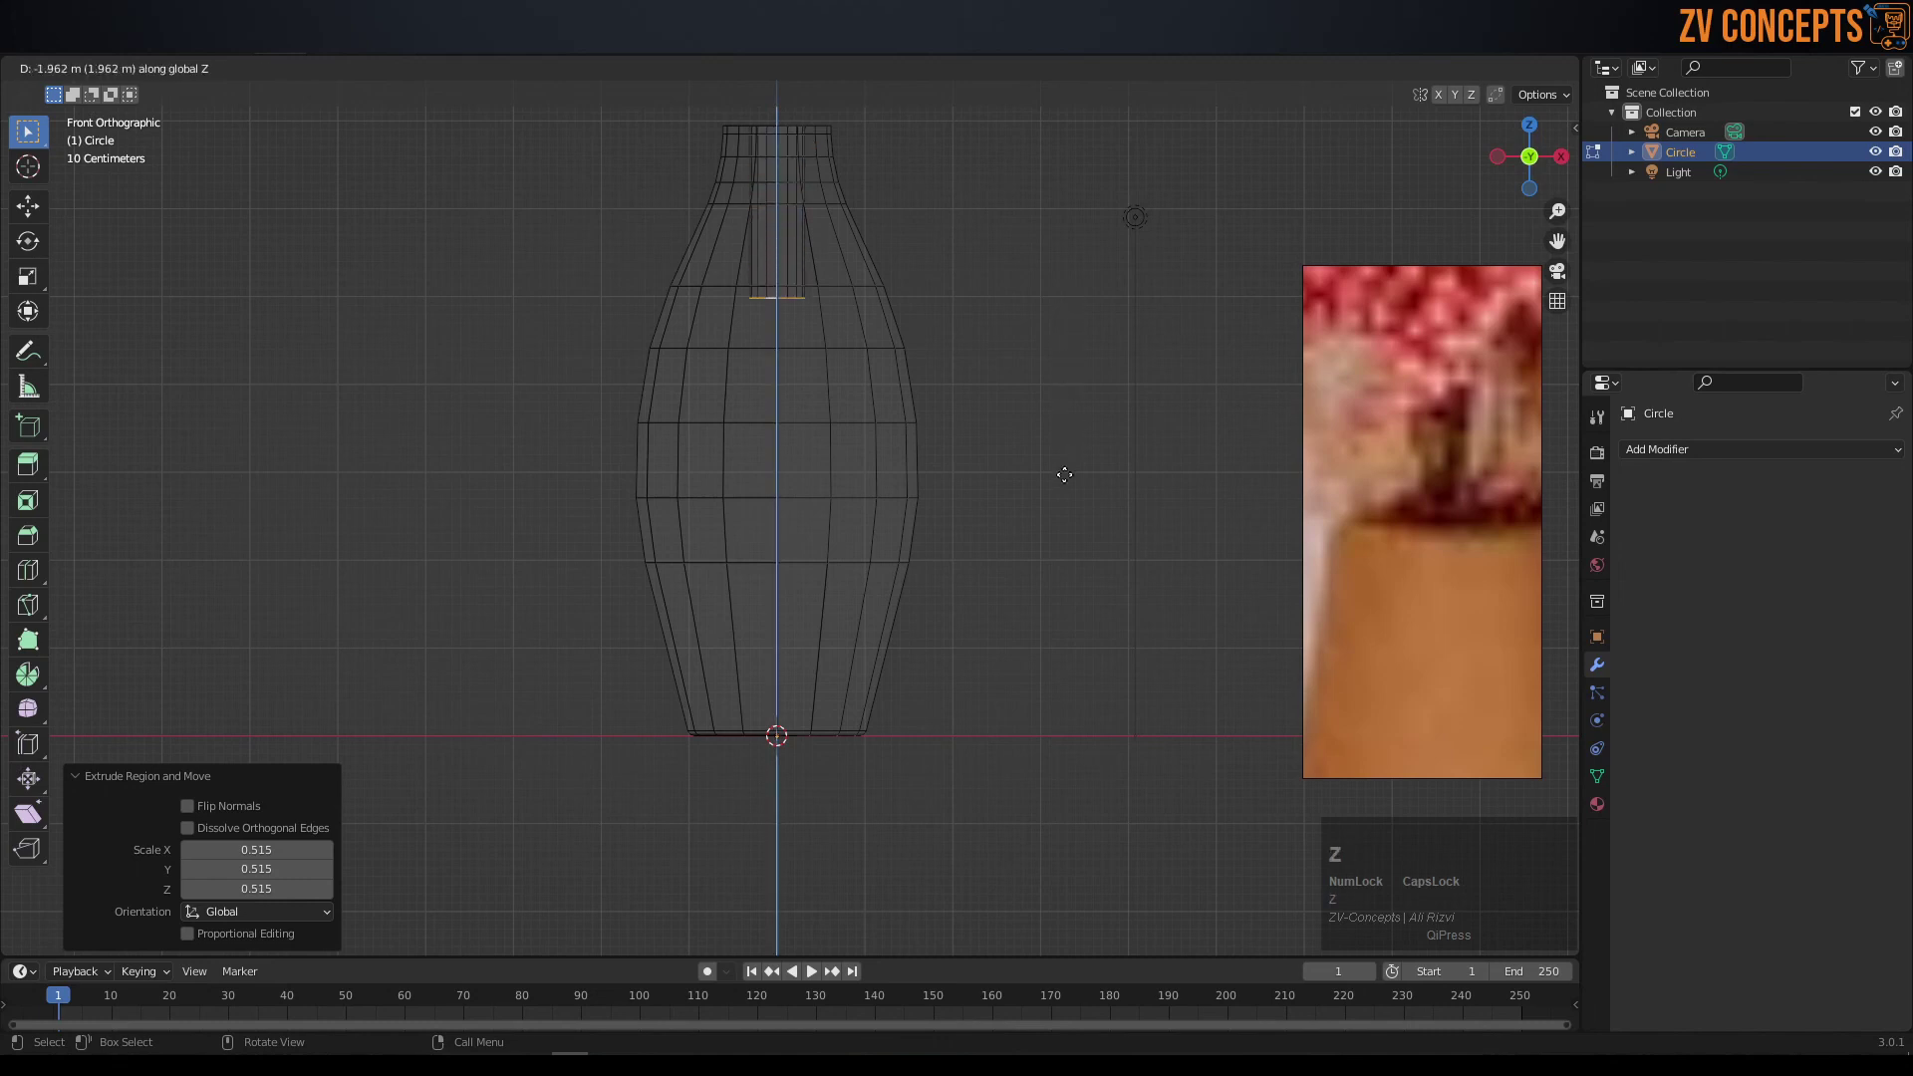
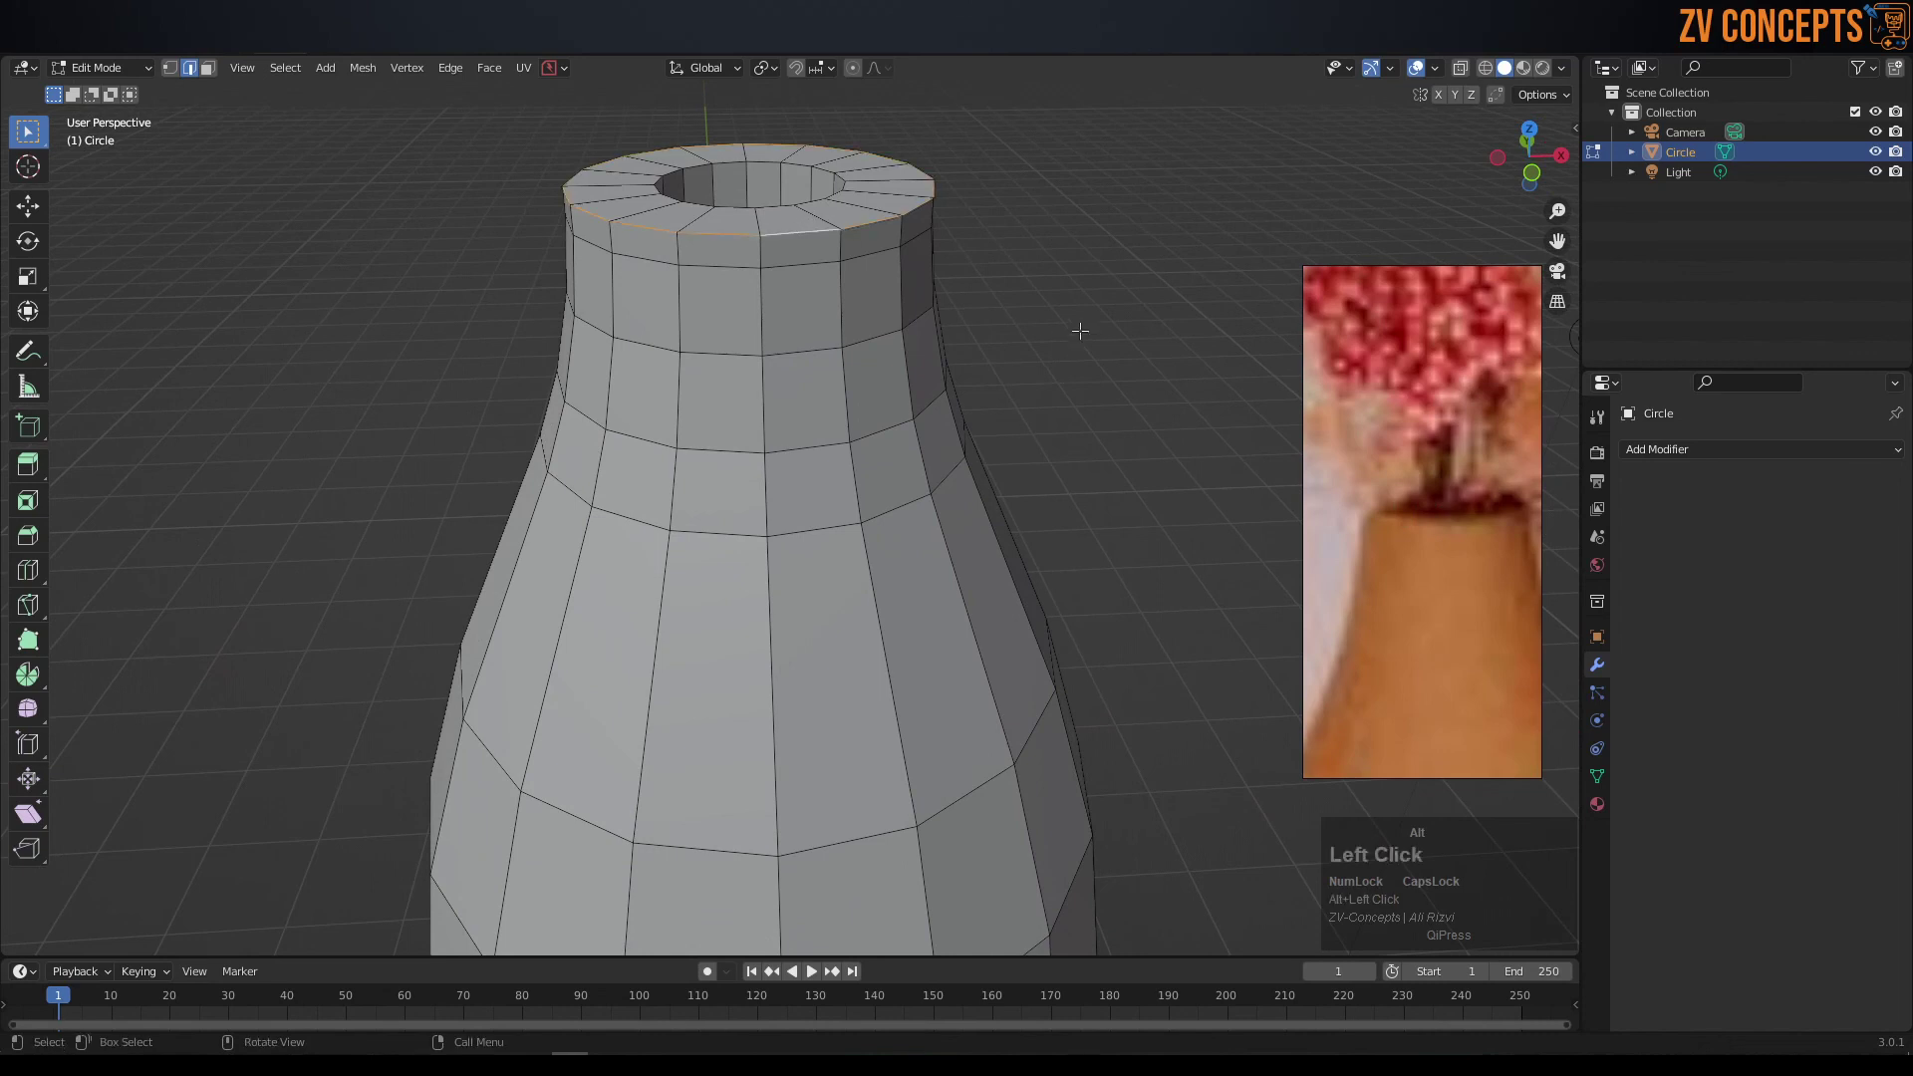
- Bevel the edge loops around the hollow rim of the neck
key(ctrl+alt+b)
scroll(up, 3)
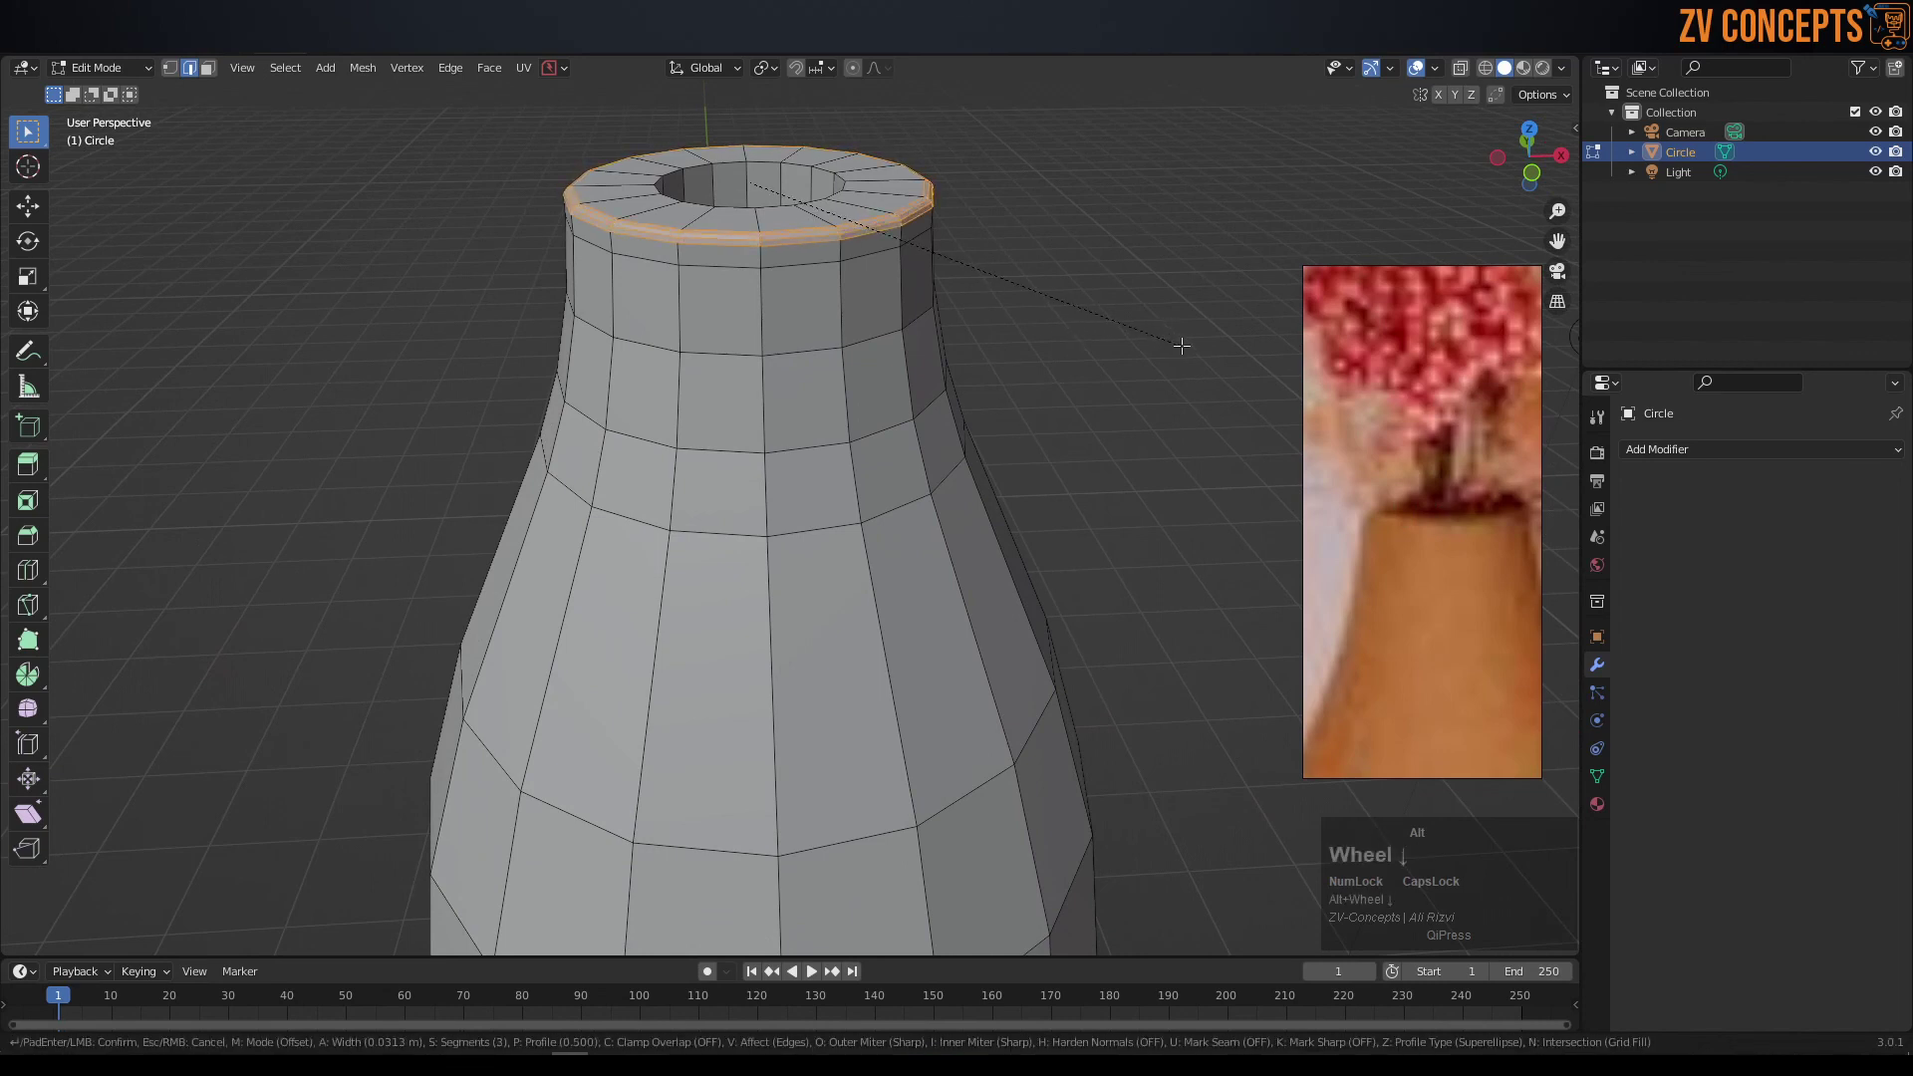
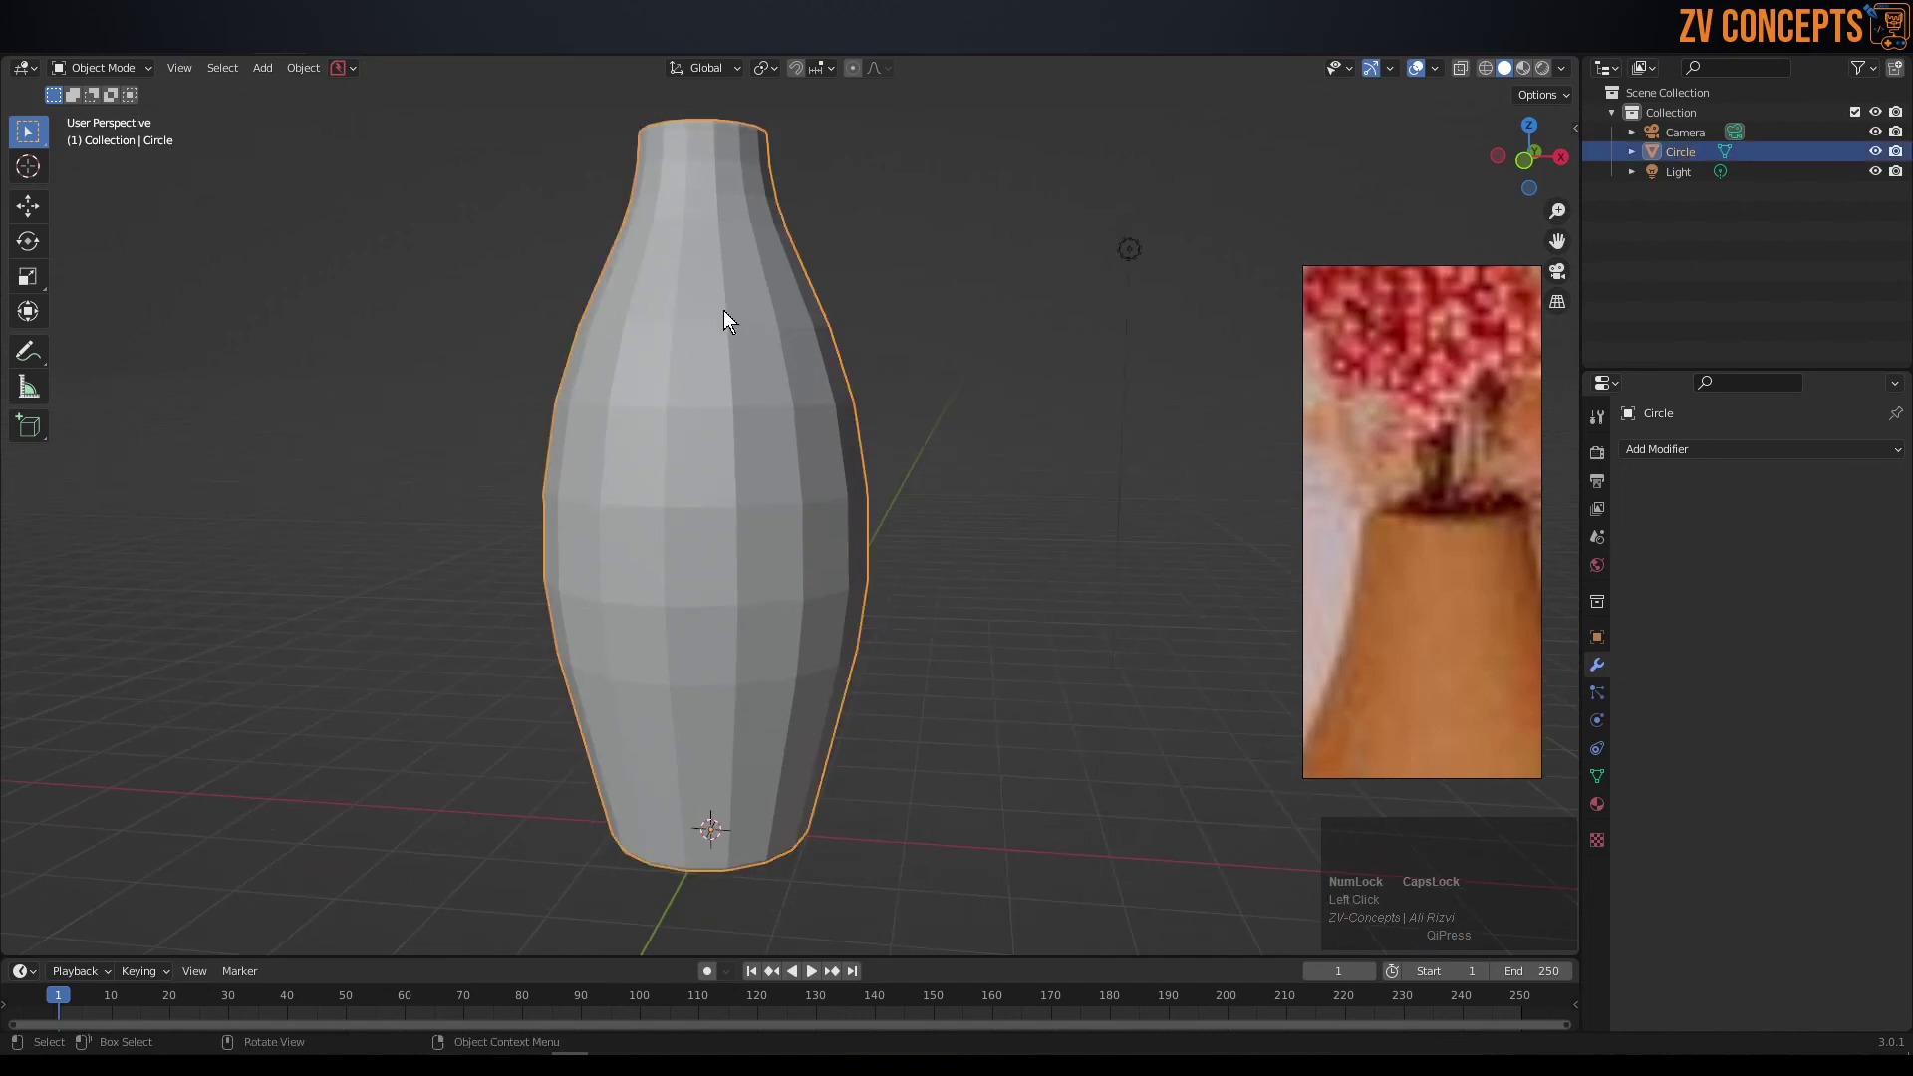
- Leave Edit Mode and apply Shade Smooth to the vase object
drag(740, 261, 883, 207)
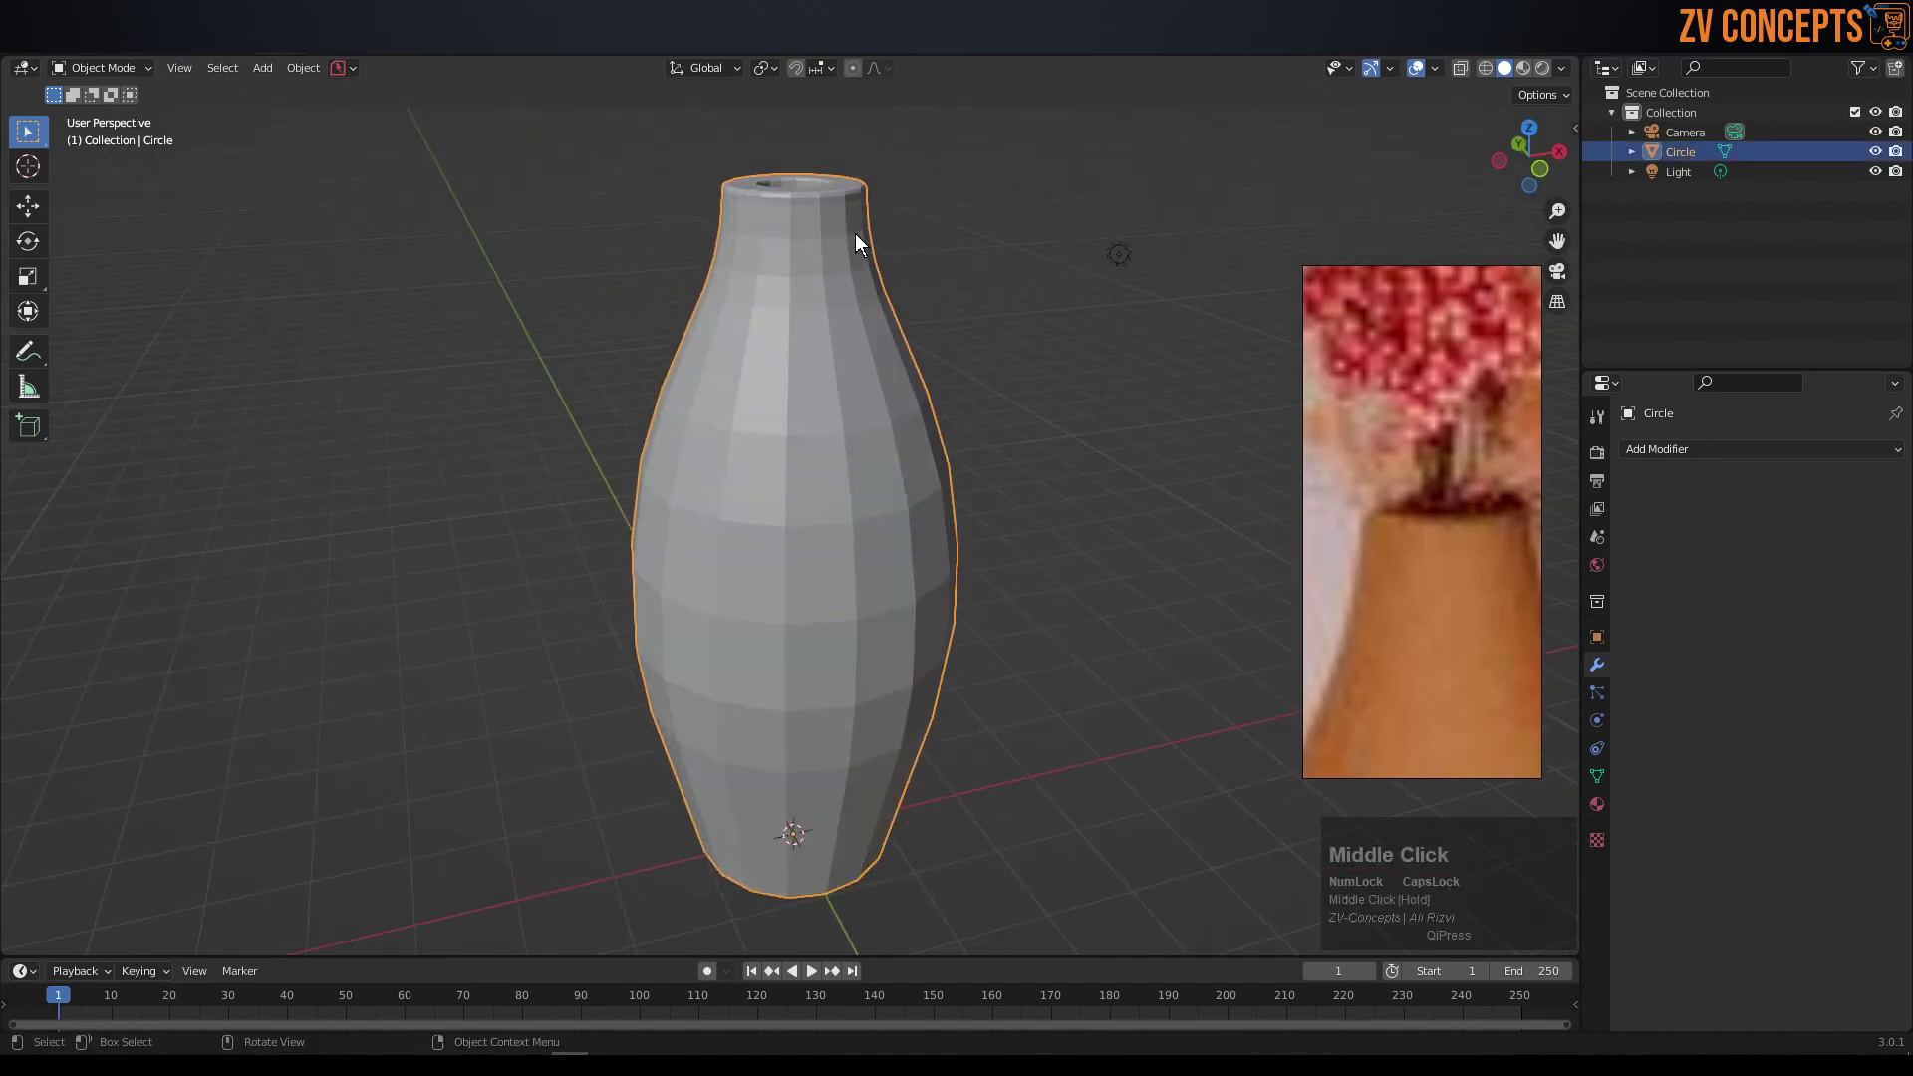
key(Tab)
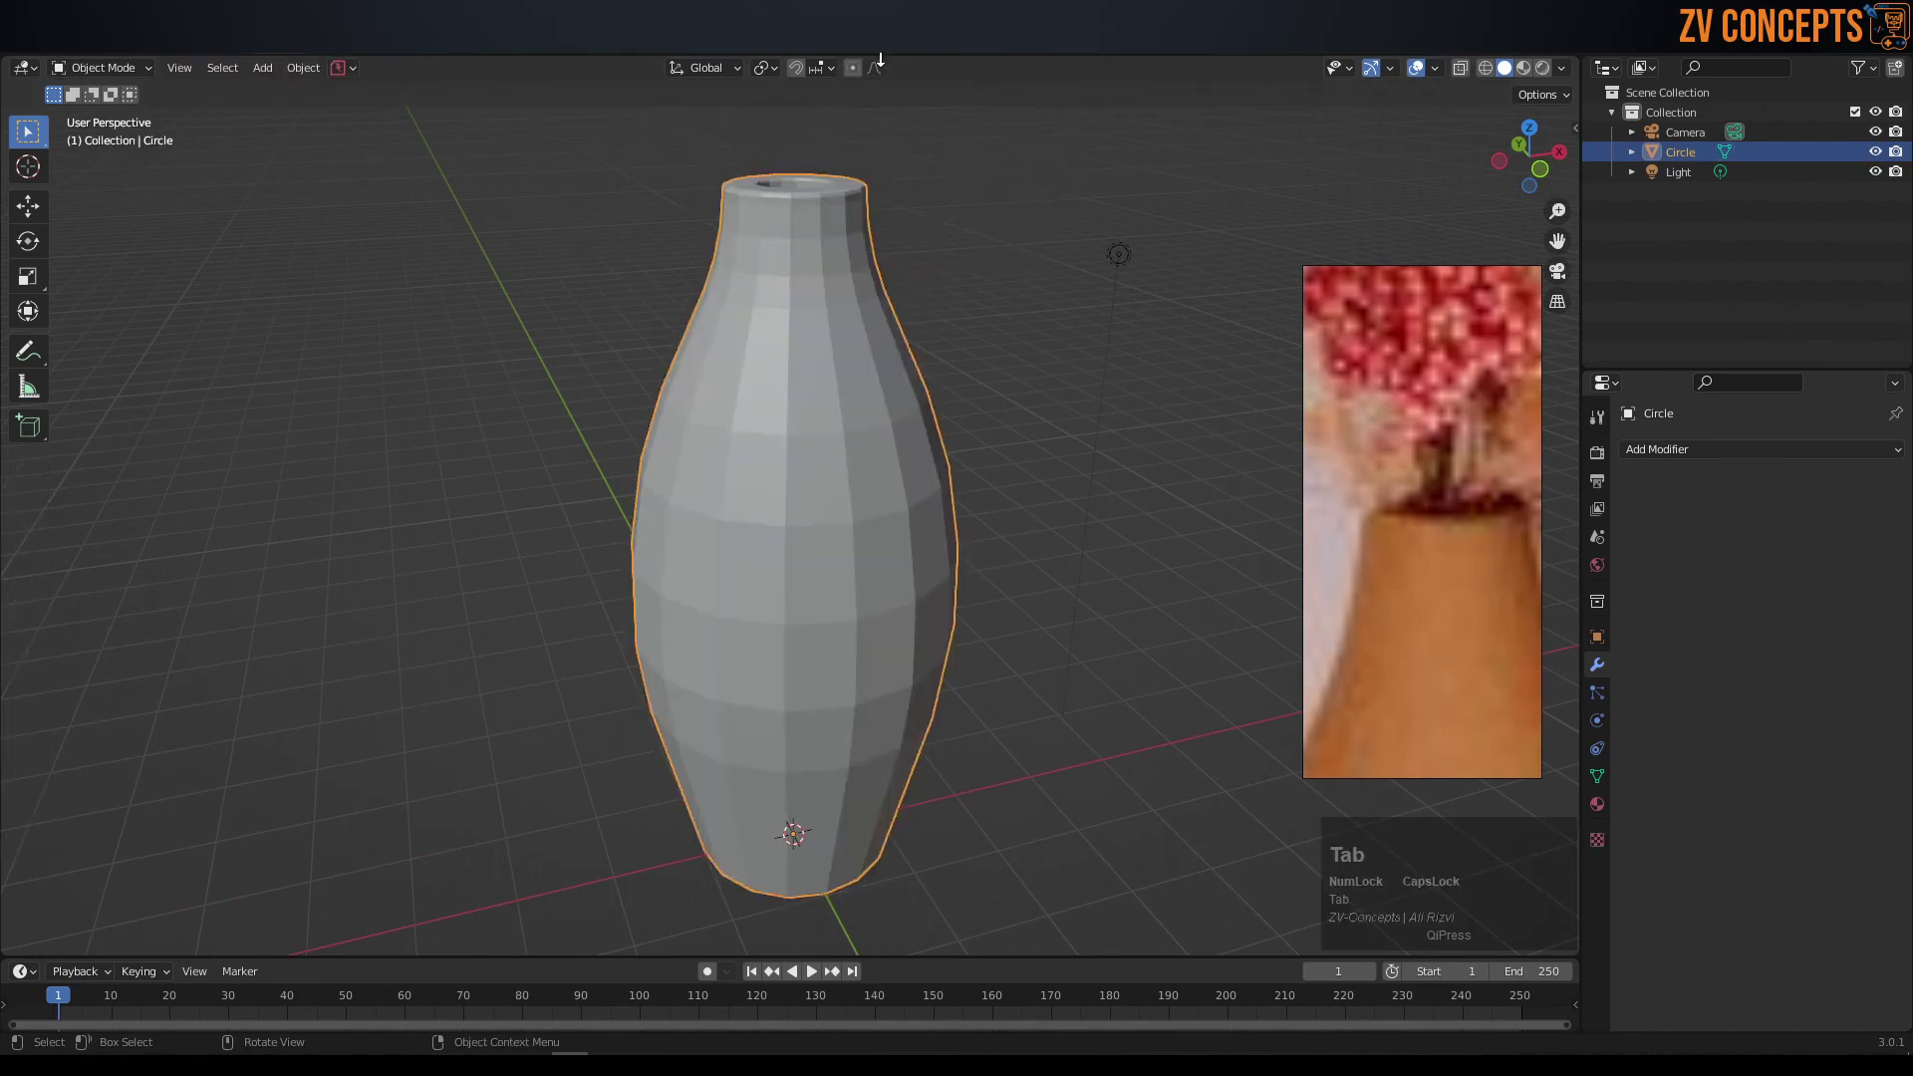
middle_click(997, 379)
click(969, 299)
right_click(751, 265)
click(743, 264)
- Inspect the smoothed vase, then enlarge the reference to show the whole shelf photo
scroll(down, 3)
drag(904, 712, 923, 734)
click(923, 735)
middle_click(762, 579)
scroll(up, 3)
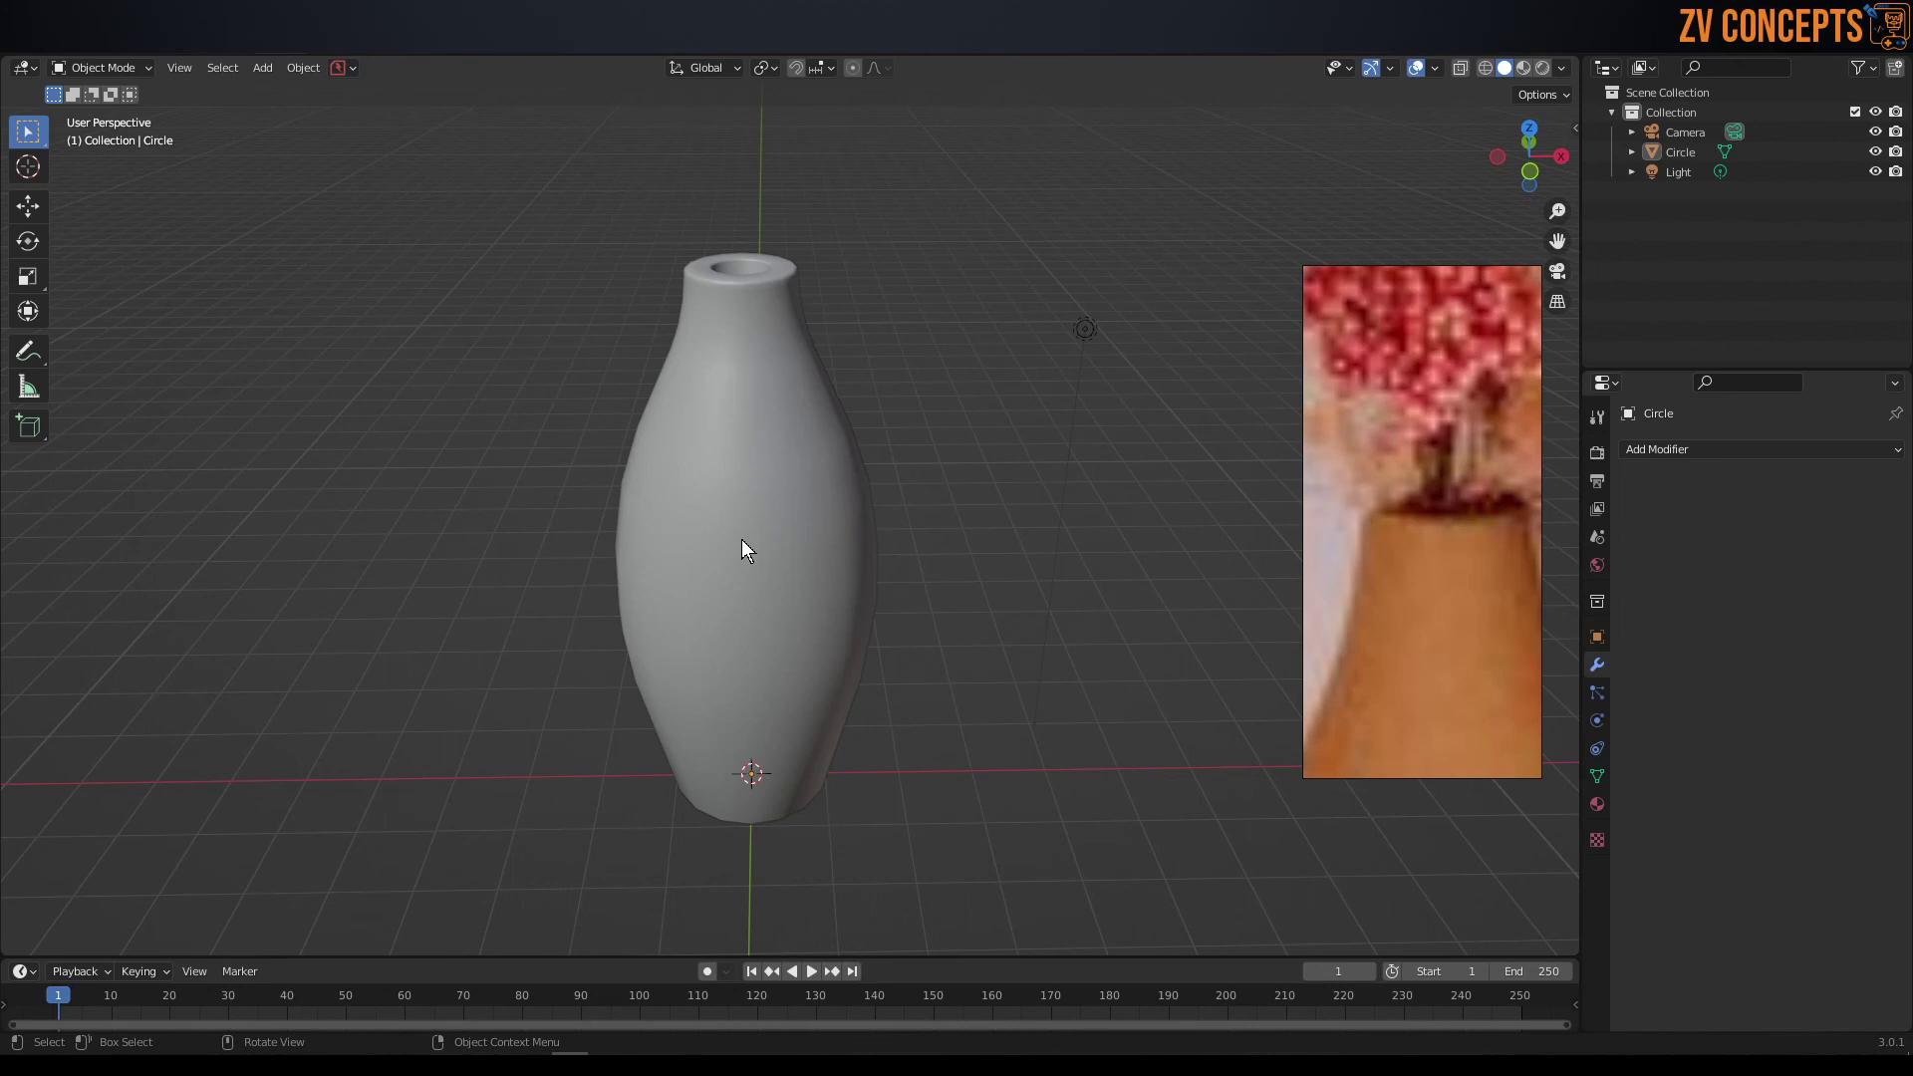
scroll(down, 3)
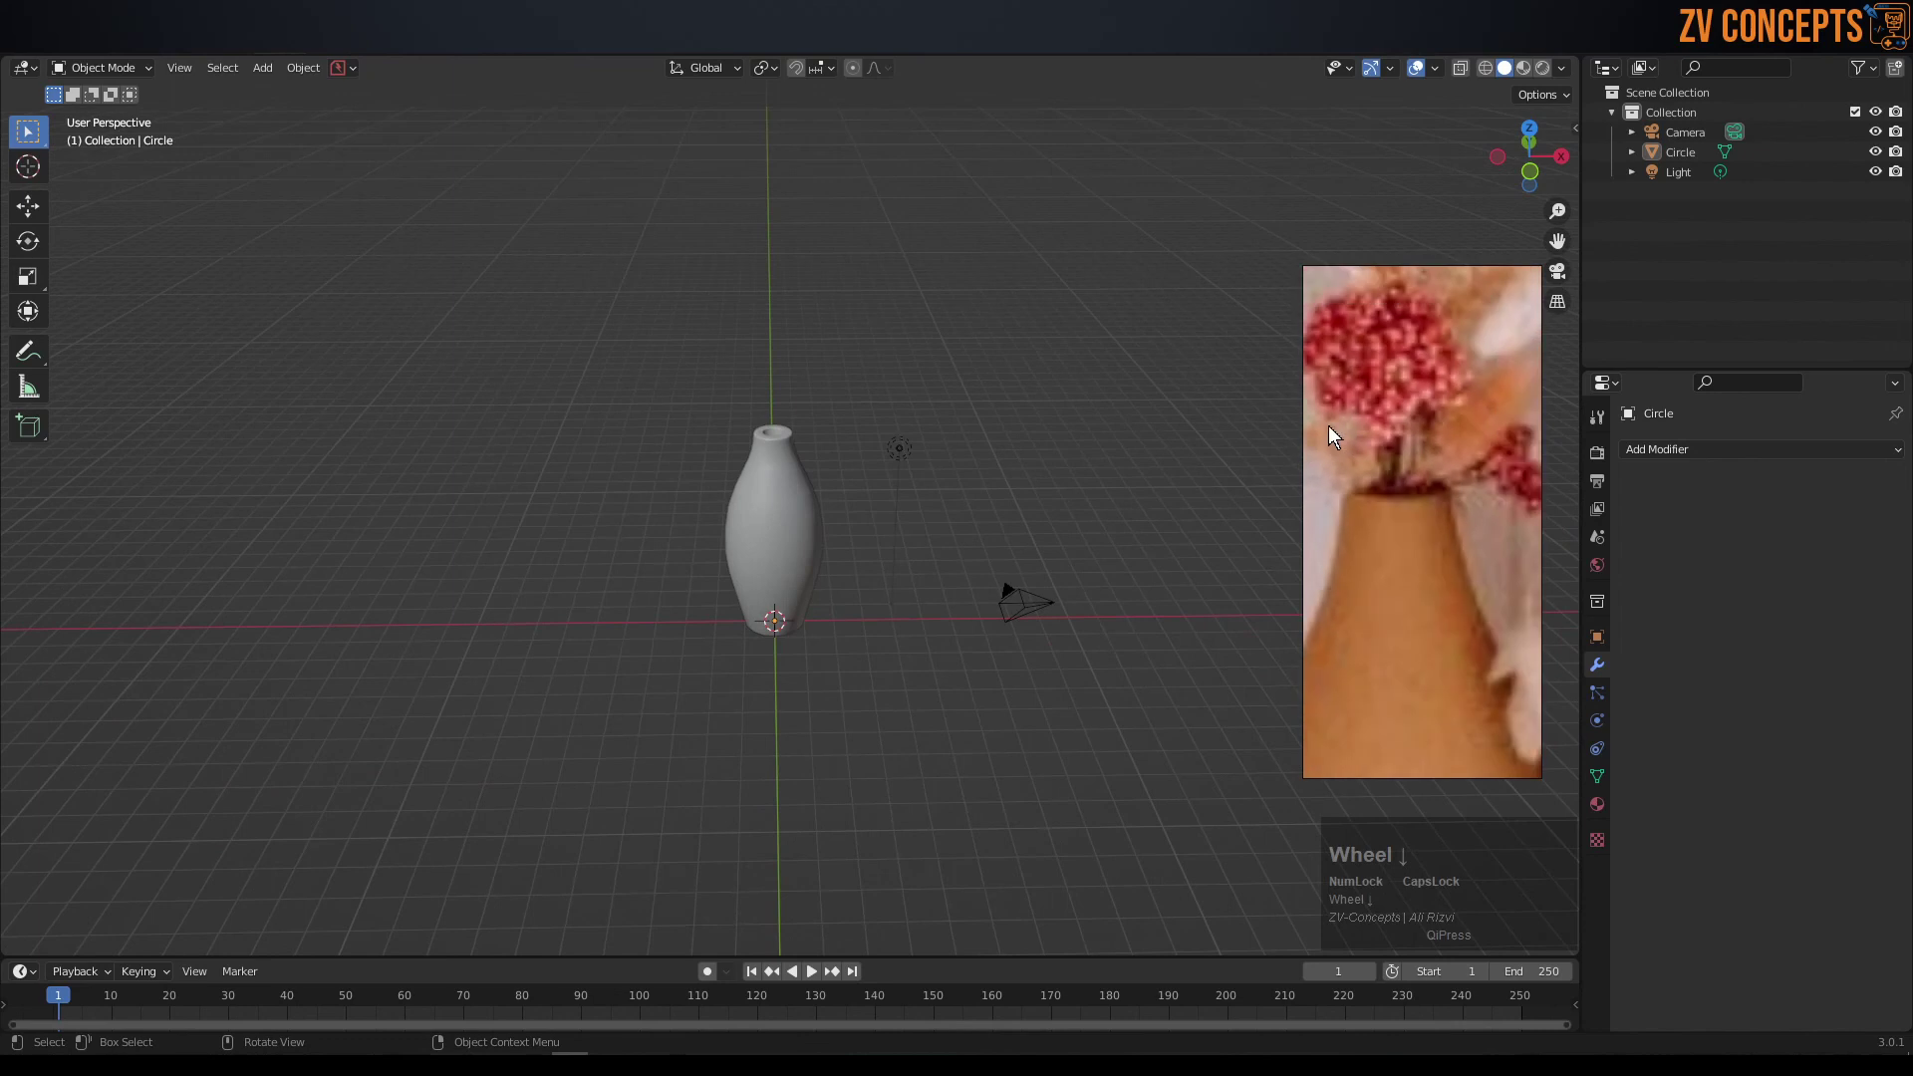
click(1330, 428)
key(ctrl+f)
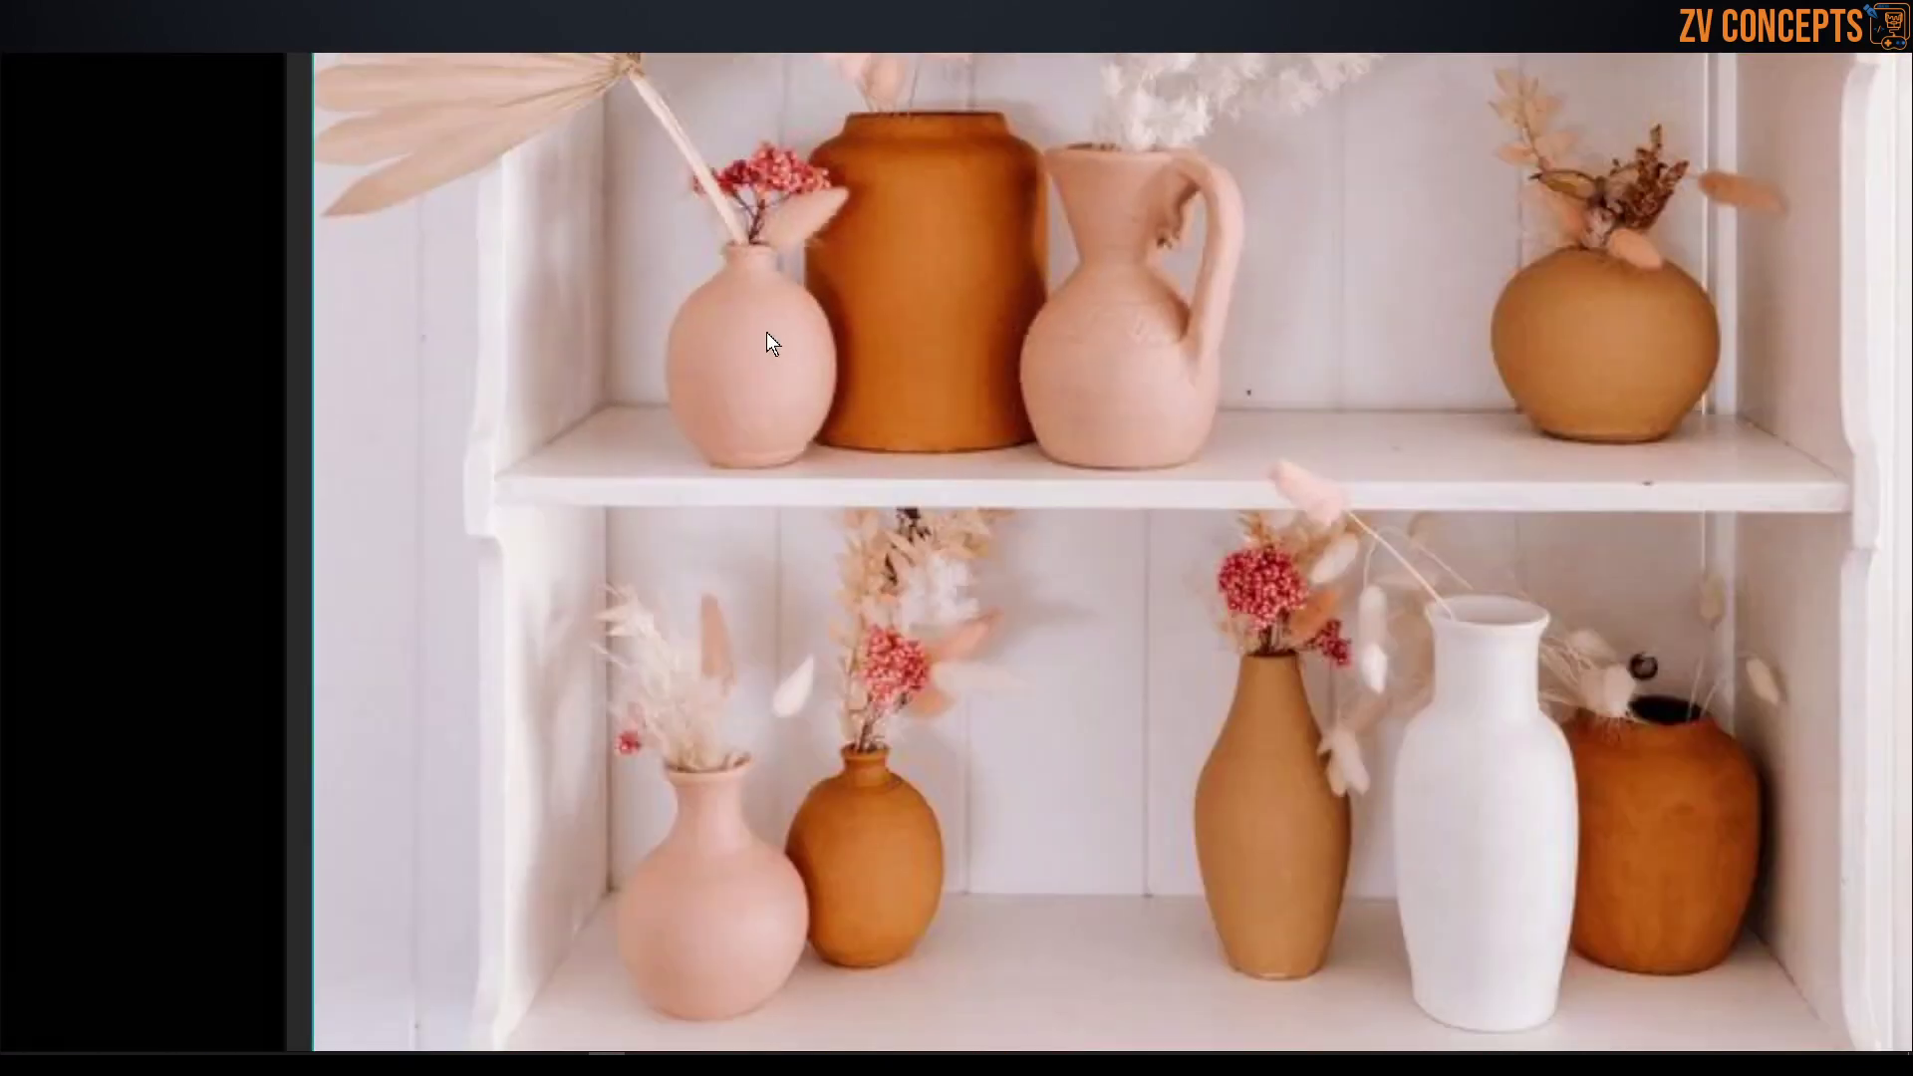
- Return to the 3D viewport with the white-vase reference beside it and select the vase
key(ctrl+f)
scroll(down, 3)
scroll(up, 3)
scroll(down, 3)
scroll(up, 3)
middle_click(745, 648)
click(763, 560)
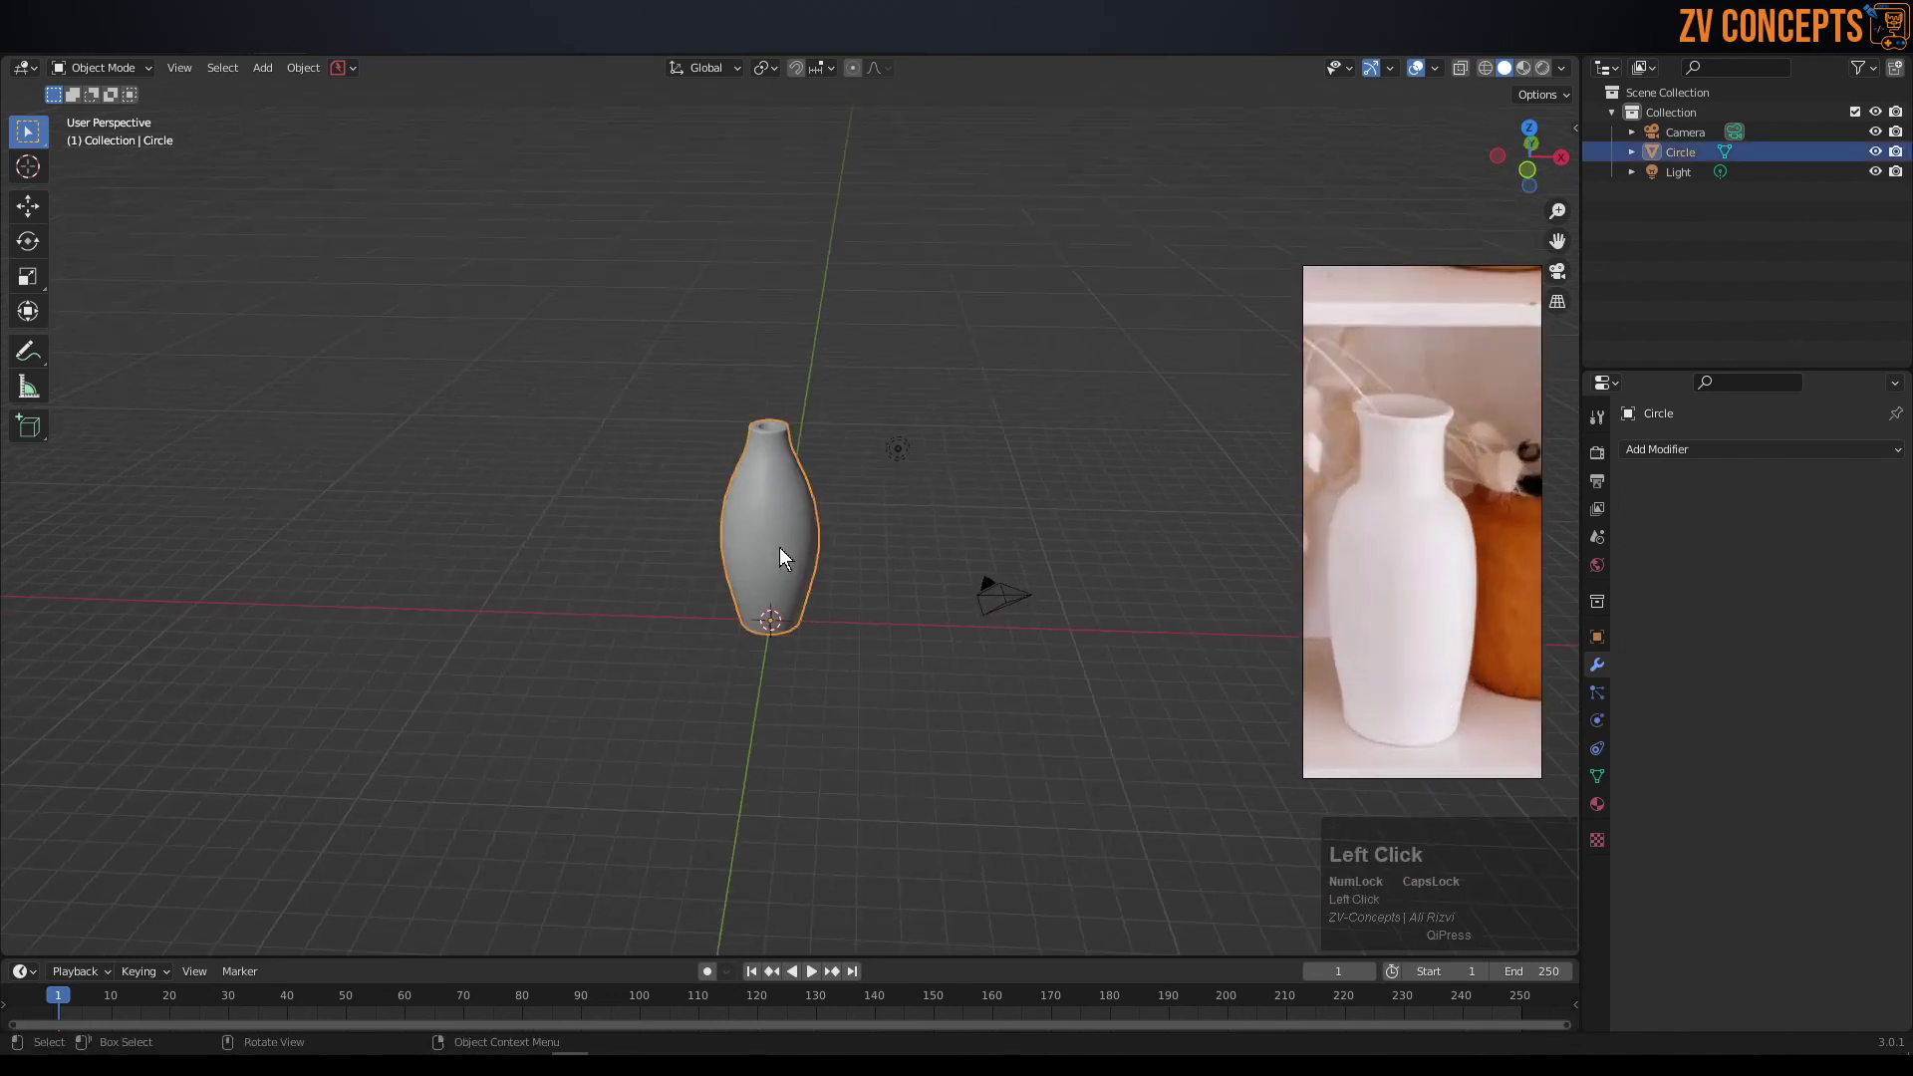